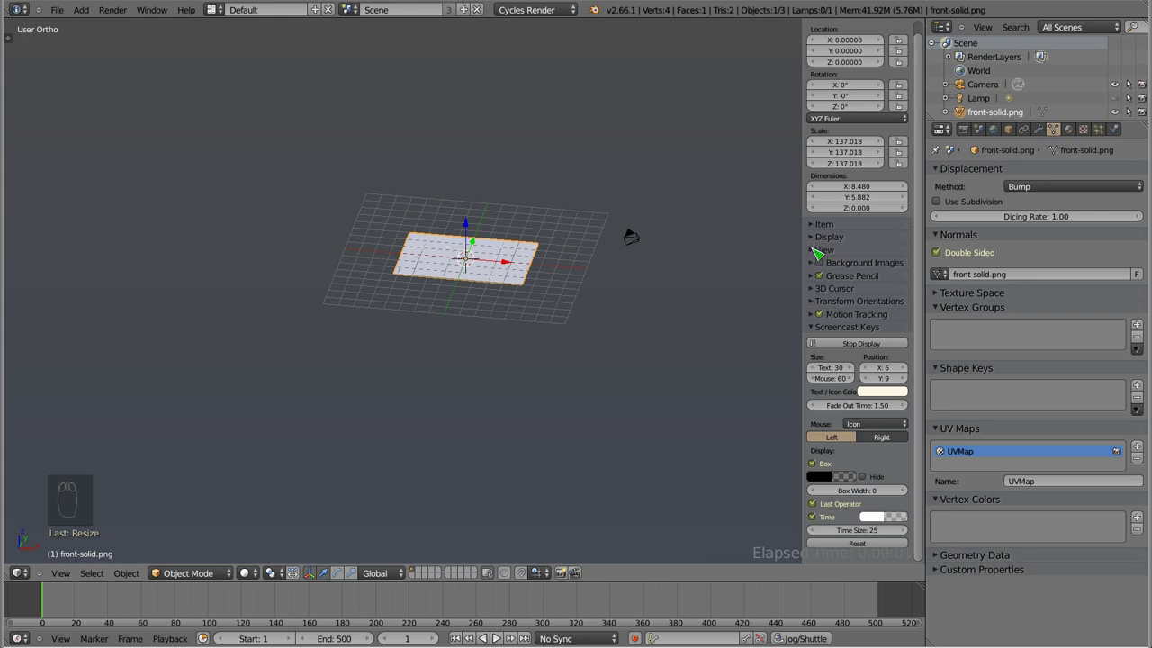
- Switch the render engine to Blender Render and enable Textured Solid in the Display panel
left_click_drag(819, 235, 831, 286)
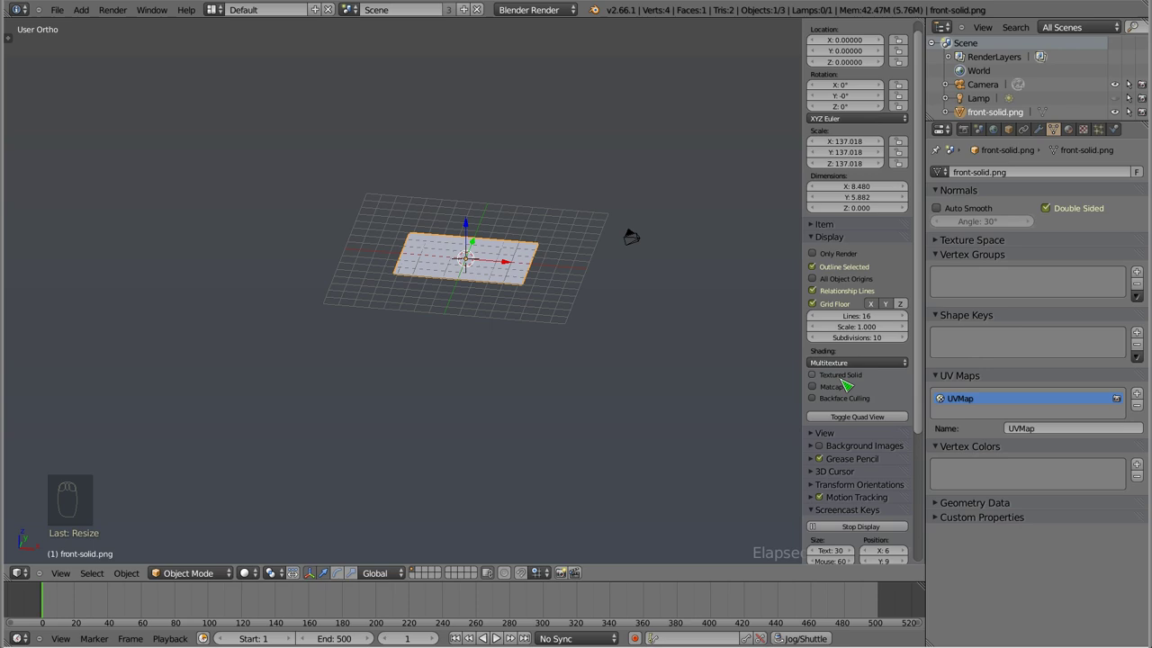
left_click_drag(860, 390, 875, 409)
right_click(860, 390)
middle_click(876, 409)
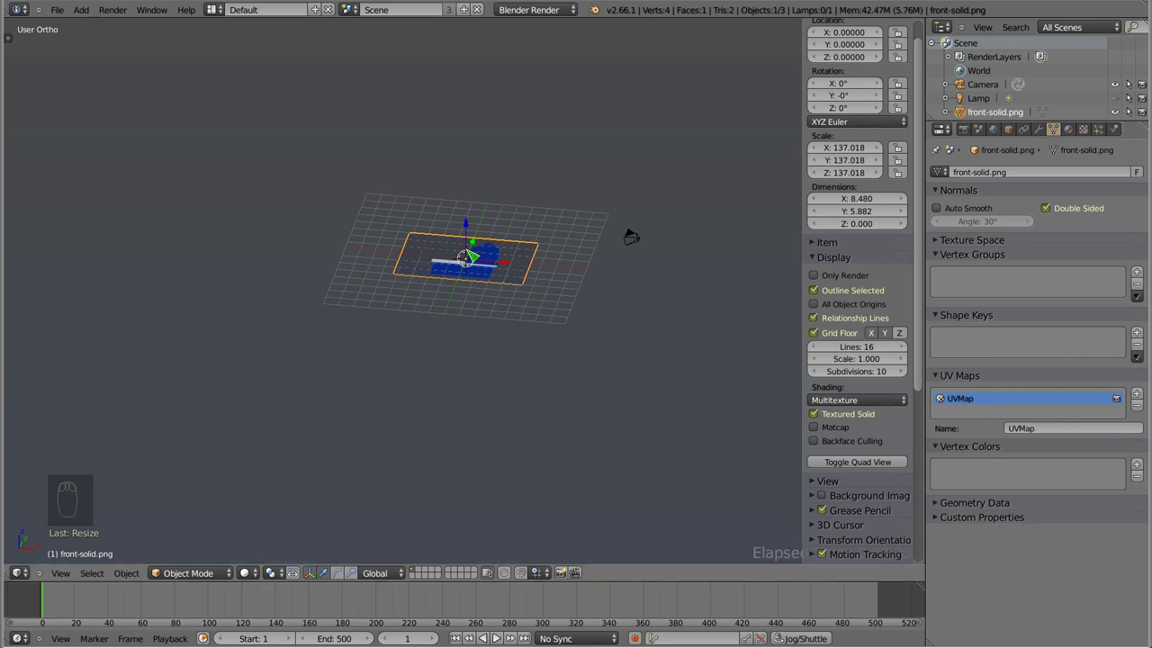
- Zoom in so the whole house picture on the plane fills the view
left_click_drag(493, 230, 259, 573)
left_click_drag(253, 581, 415, 343)
left_click_drag(433, 230, 502, 245)
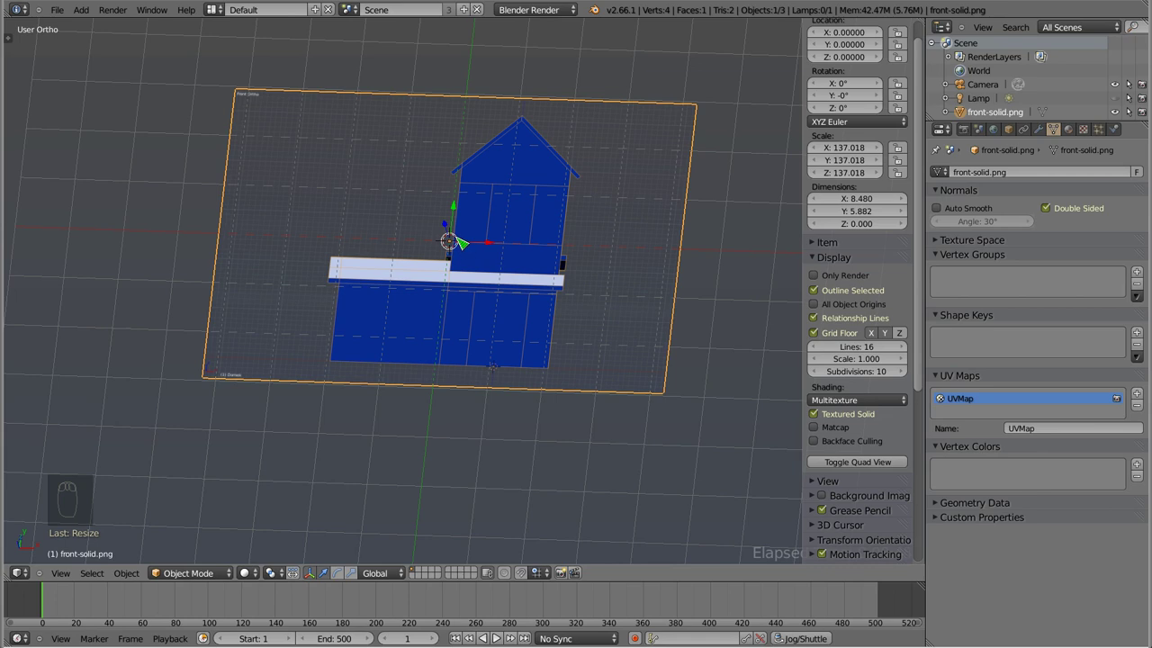
- In front view, rotate the reference plane 90° on X so it stands upright facing front
key("KP_1")
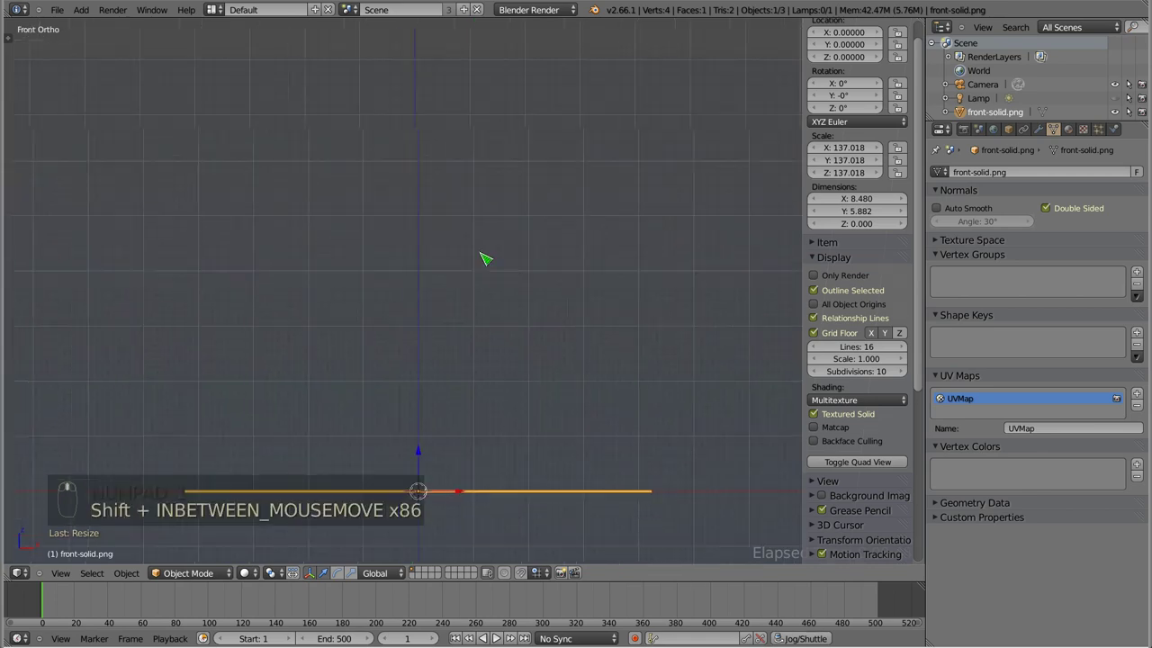
key("r")
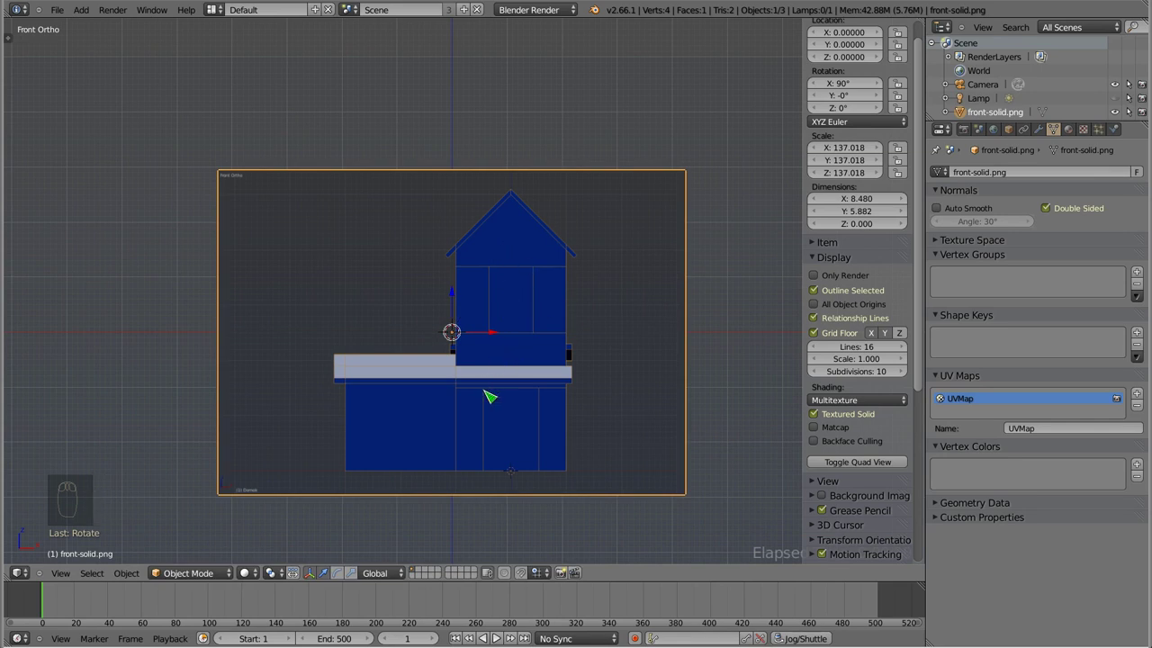
left_click_drag(482, 389, 470, 330)
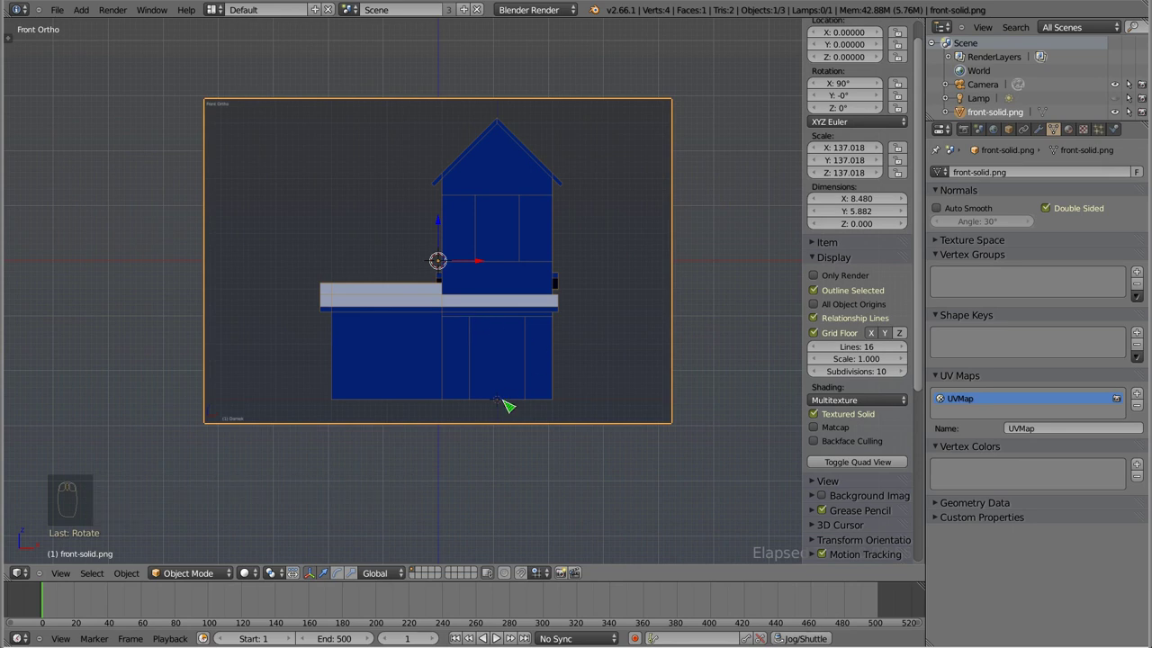
middle_click(512, 419)
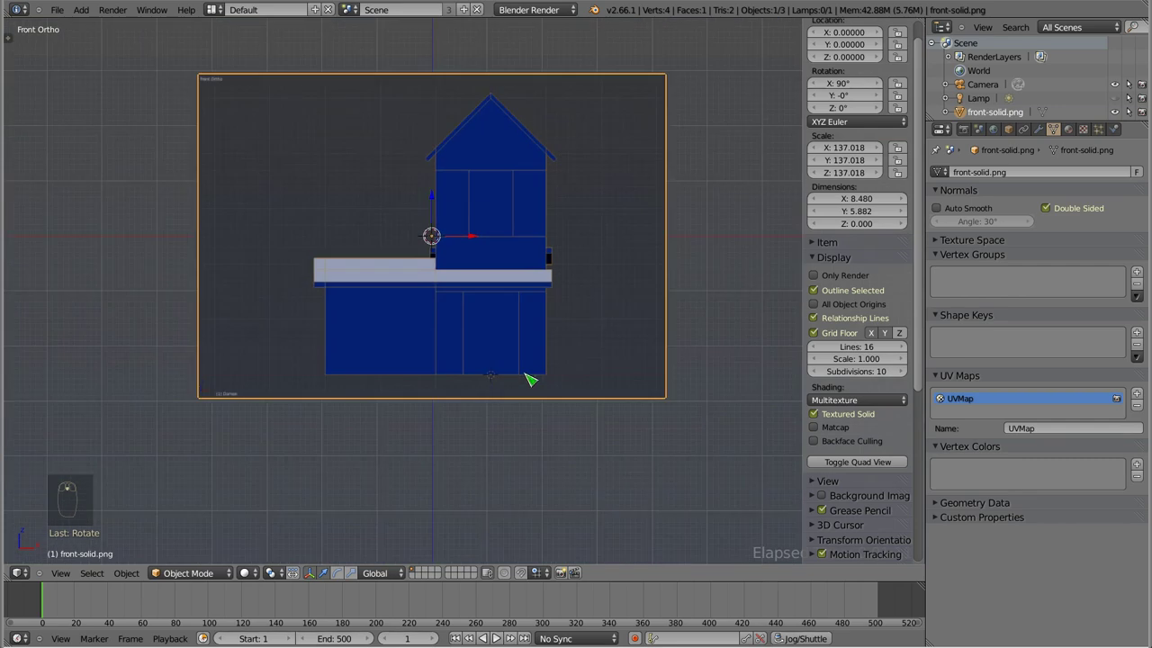
- Move the plane so the house base sits at the world origin and set its origin there
key("g")
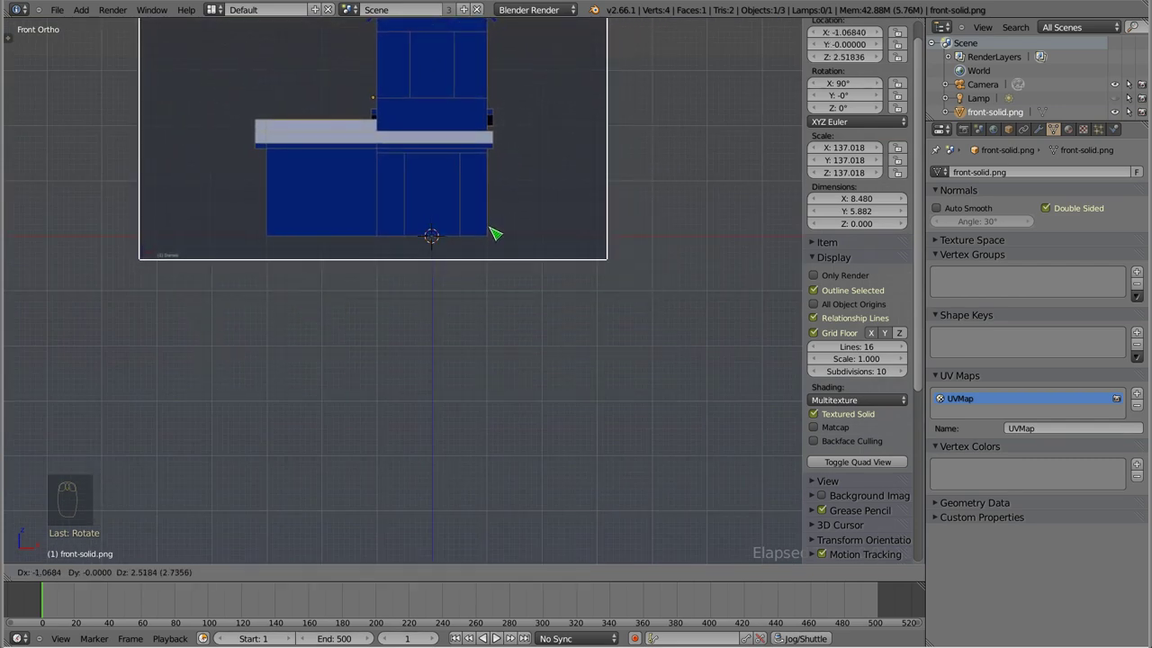
left_click_drag(470, 247, 522, 242)
key("g")
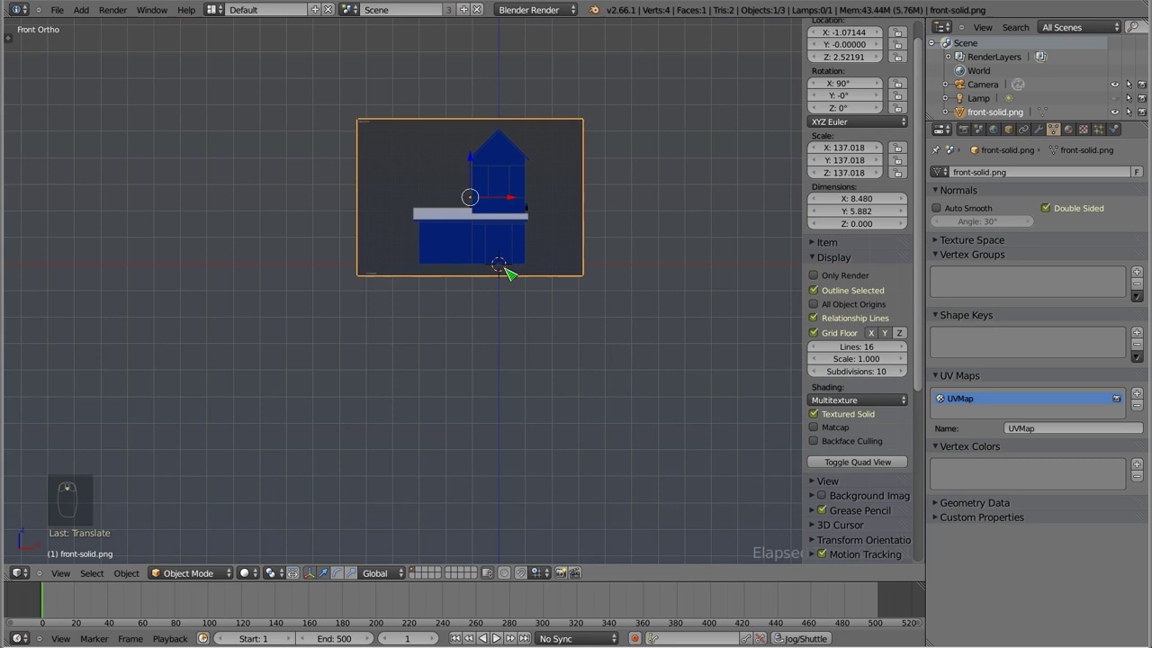
key("s")
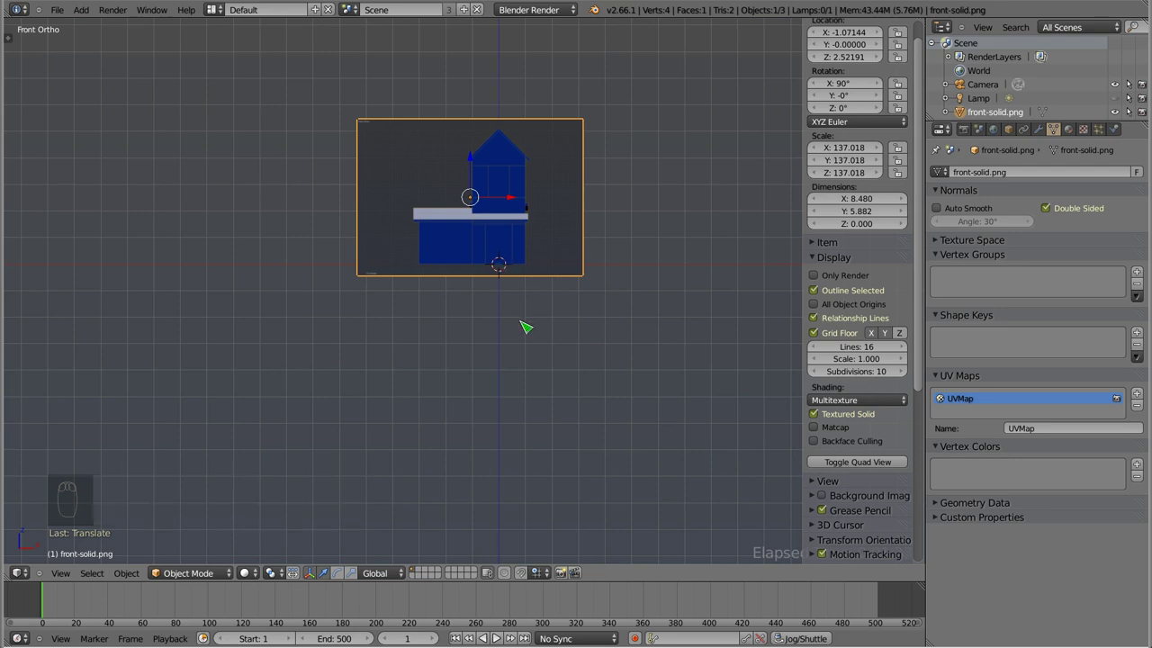
key("ctrl+shift+alt+c")
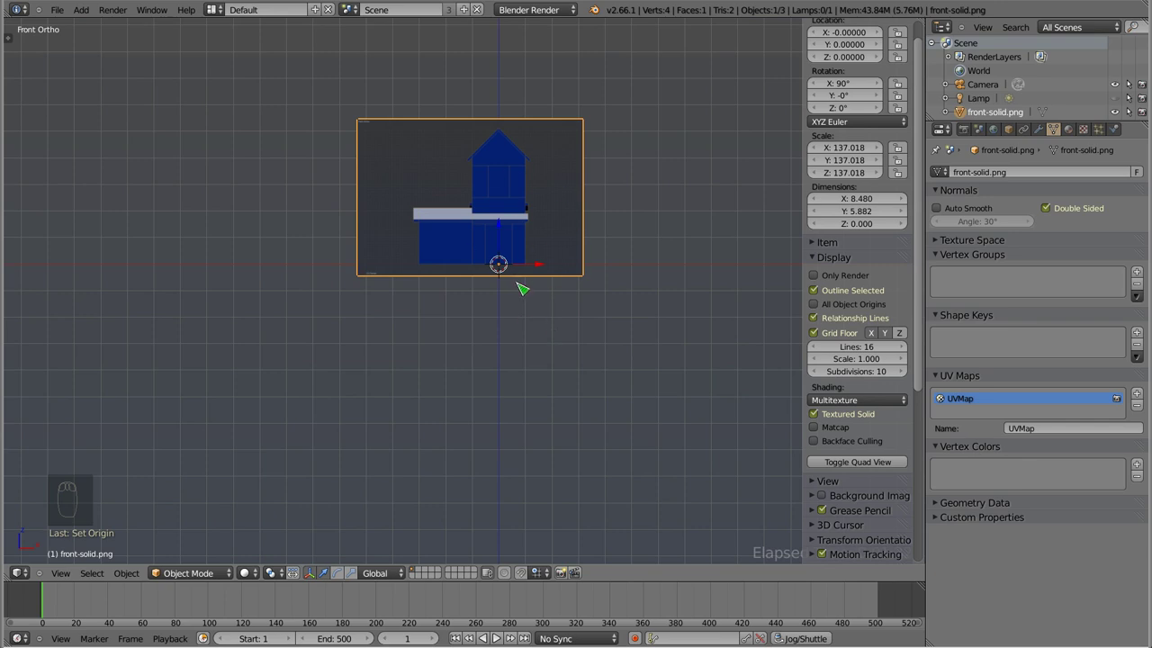
- Try and cancel a resize of the plane, then enter edit mode on its vertices
key("s")
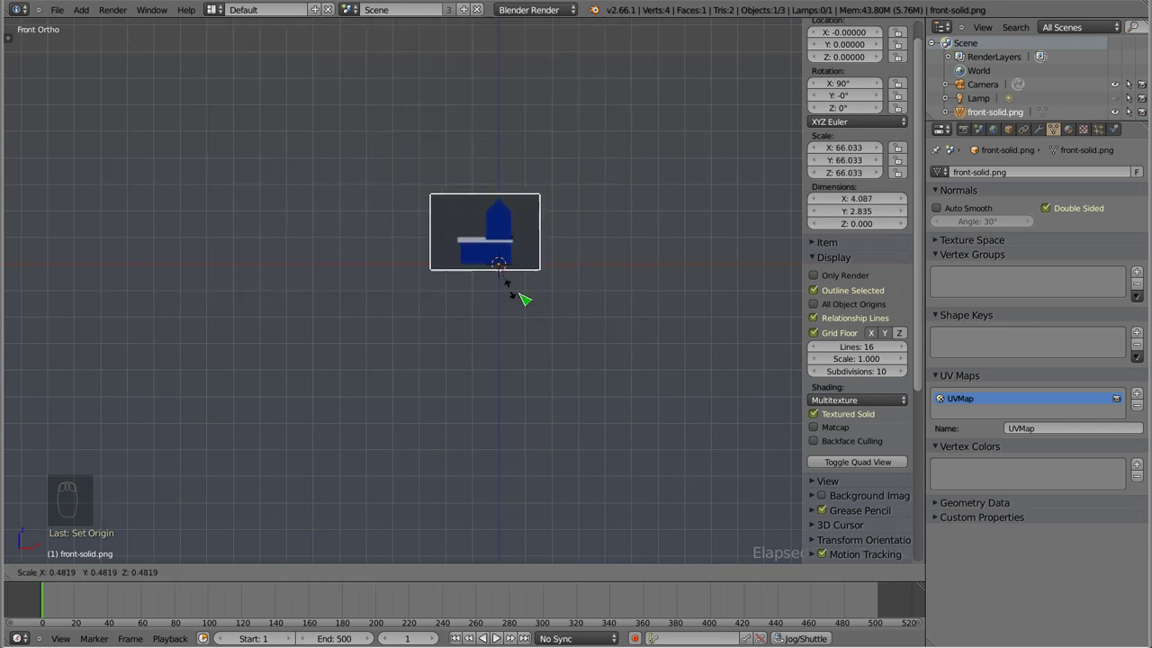
left_click_drag(519, 289, 492, 322)
key("z")
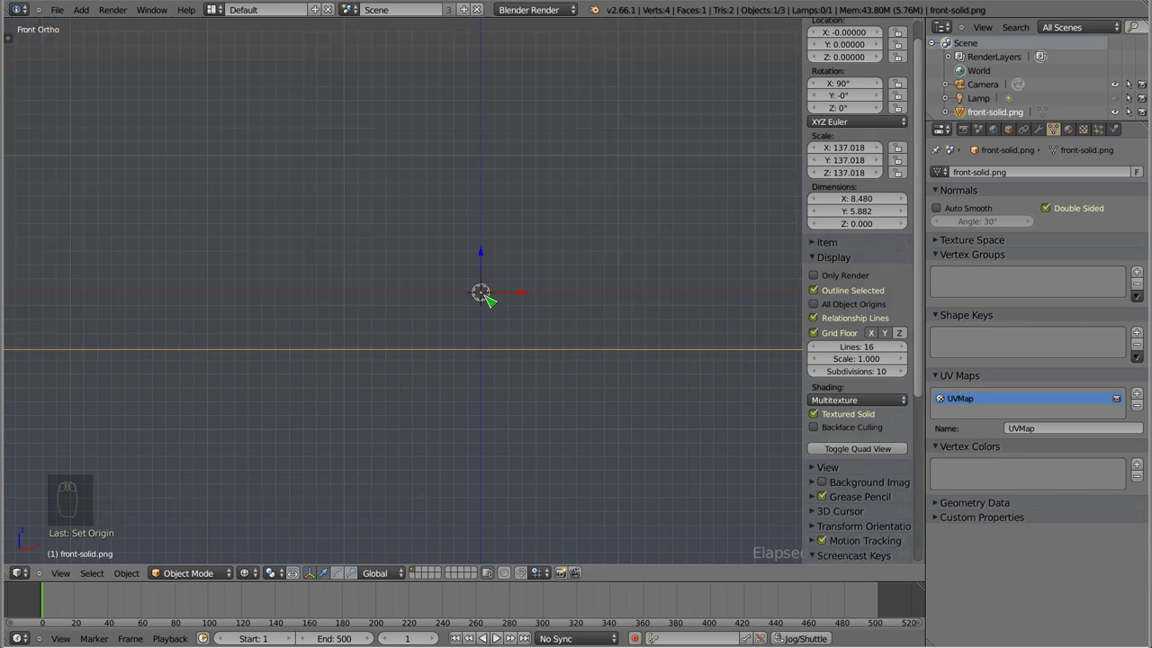
key("shift+s")
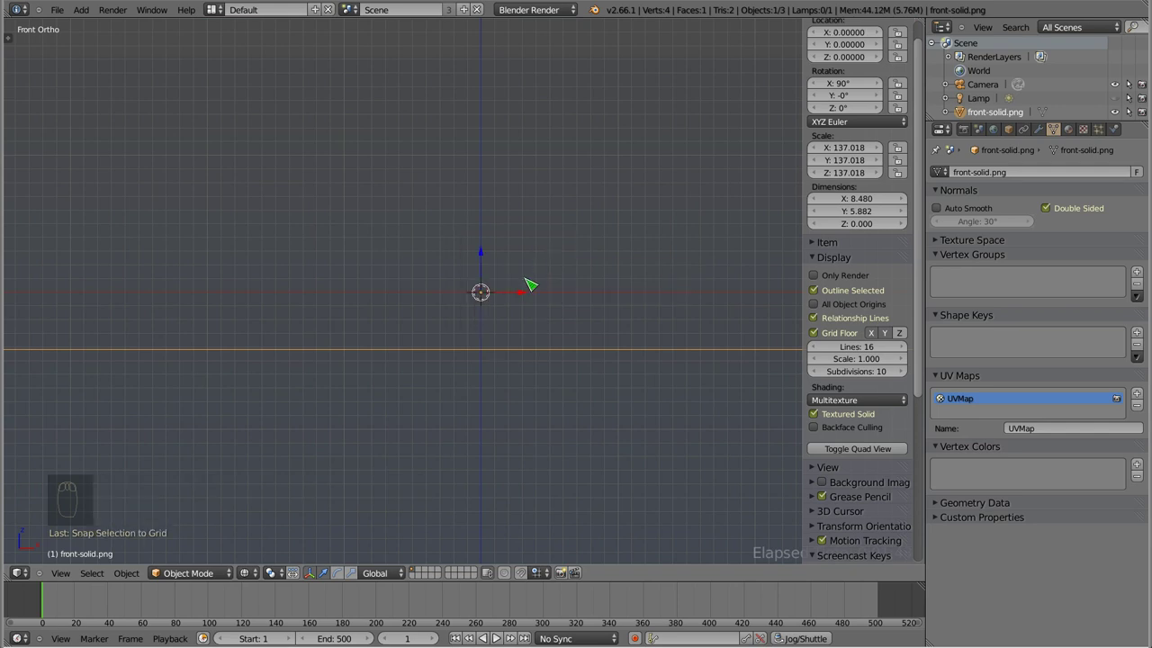
key("Tab")
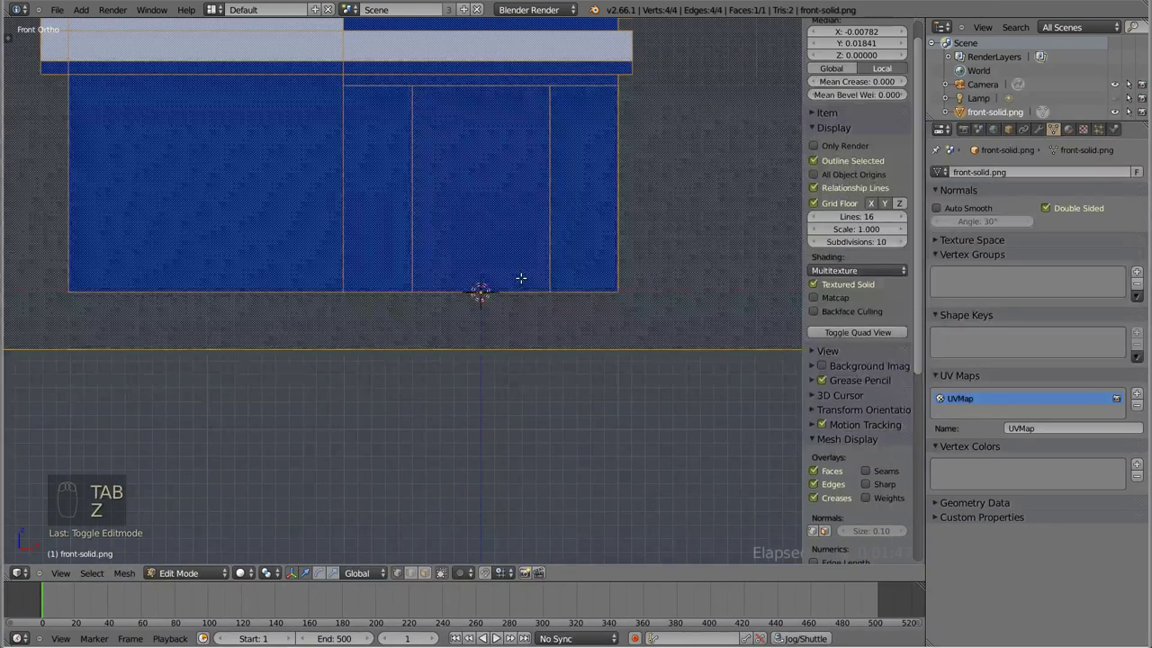
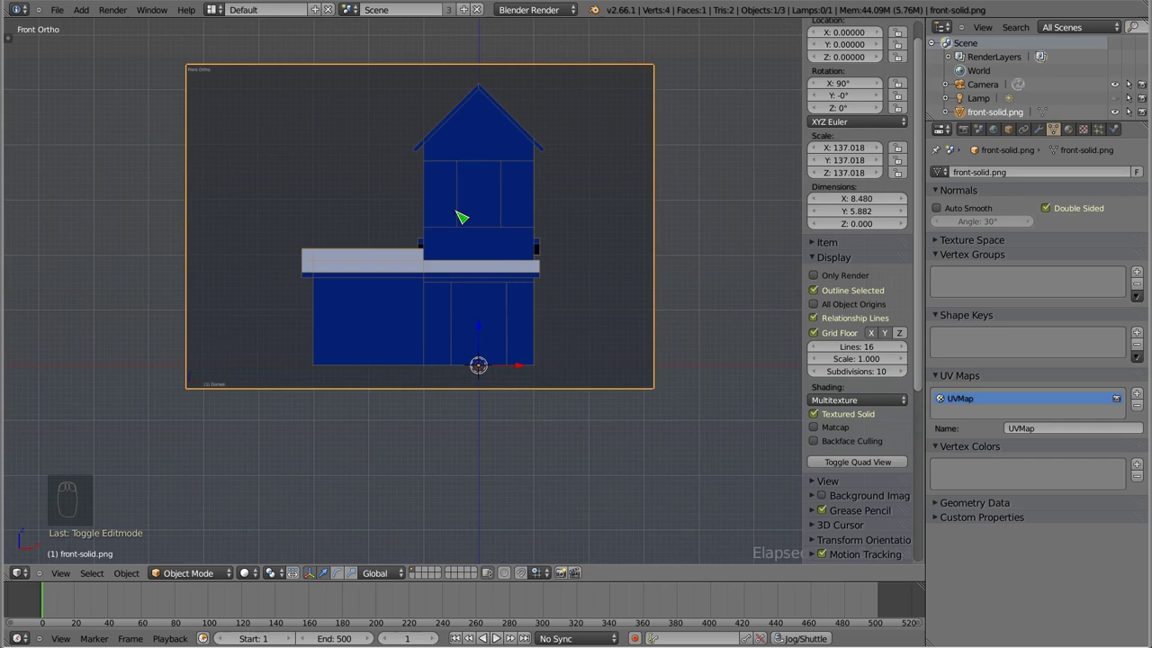
- Orbit to check the plane, then return to Front Ortho zoomed on the house's bottom edge
left_click_drag(497, 209, 454, 327)
left_click_drag(383, 194, 513, 372)
key("z")
left_click_drag(475, 428, 256, 585)
left_click_drag(250, 589, 300, 559)
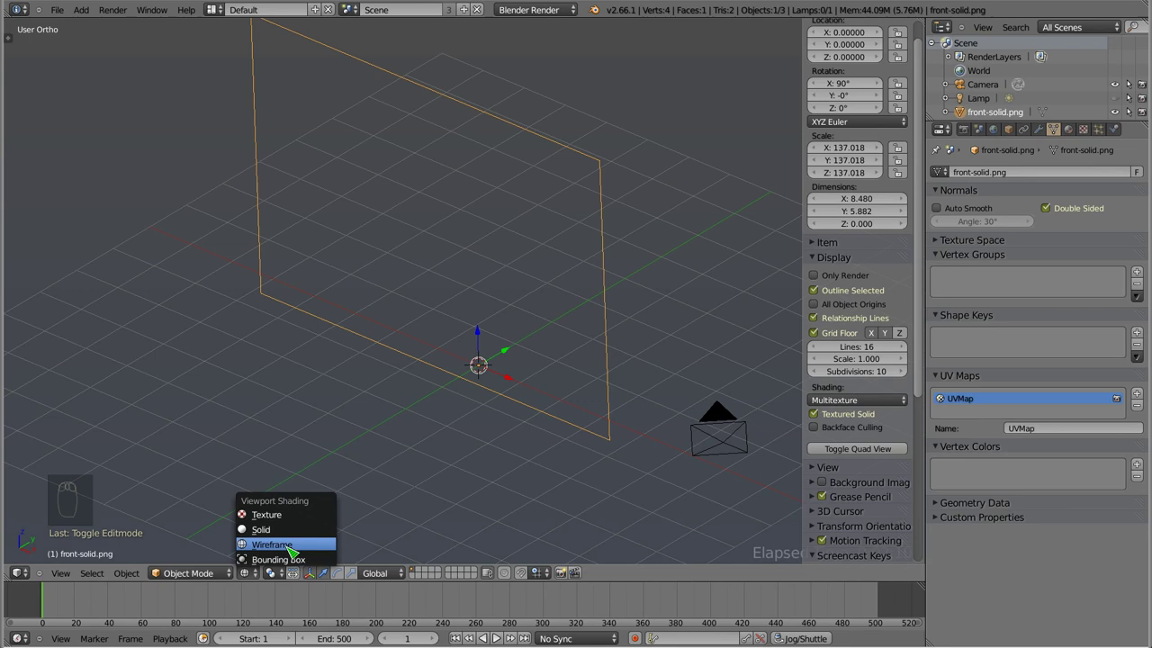
key("z")
left_click_drag(453, 441, 480, 243)
left_click_drag(481, 243, 521, 221)
key("KP_1")
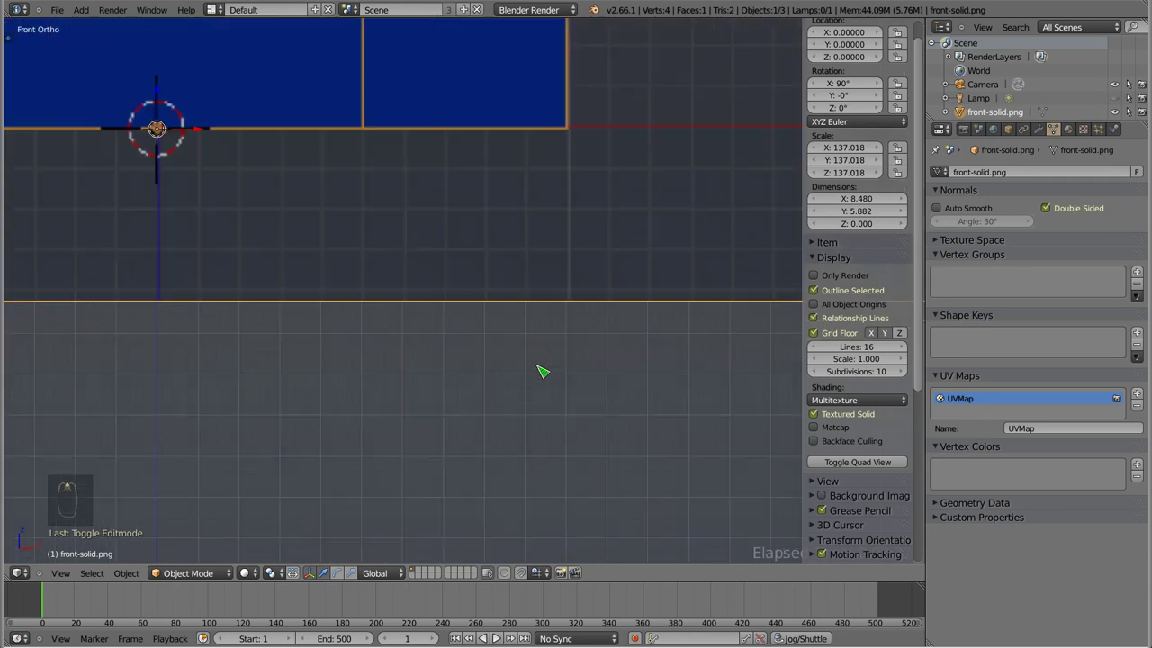
middle_click(738, 307)
- Scale the plane to about 136.6 and nudge it slightly down on Z (-0.0048) to match the grid
key("s")
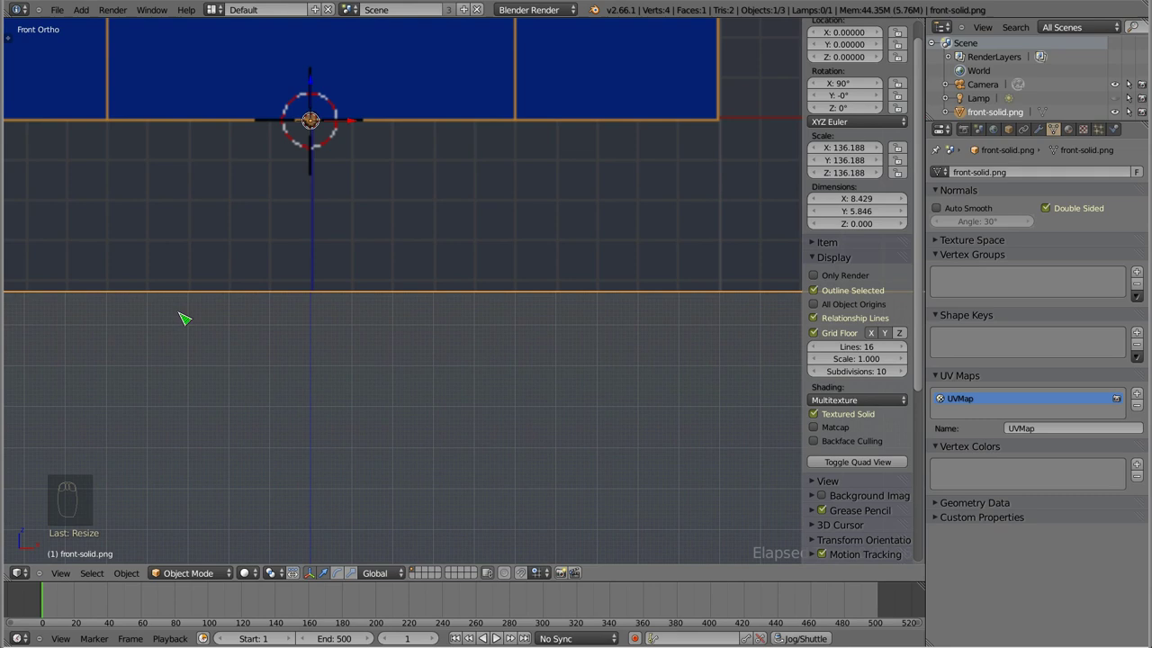
middle_click(198, 297)
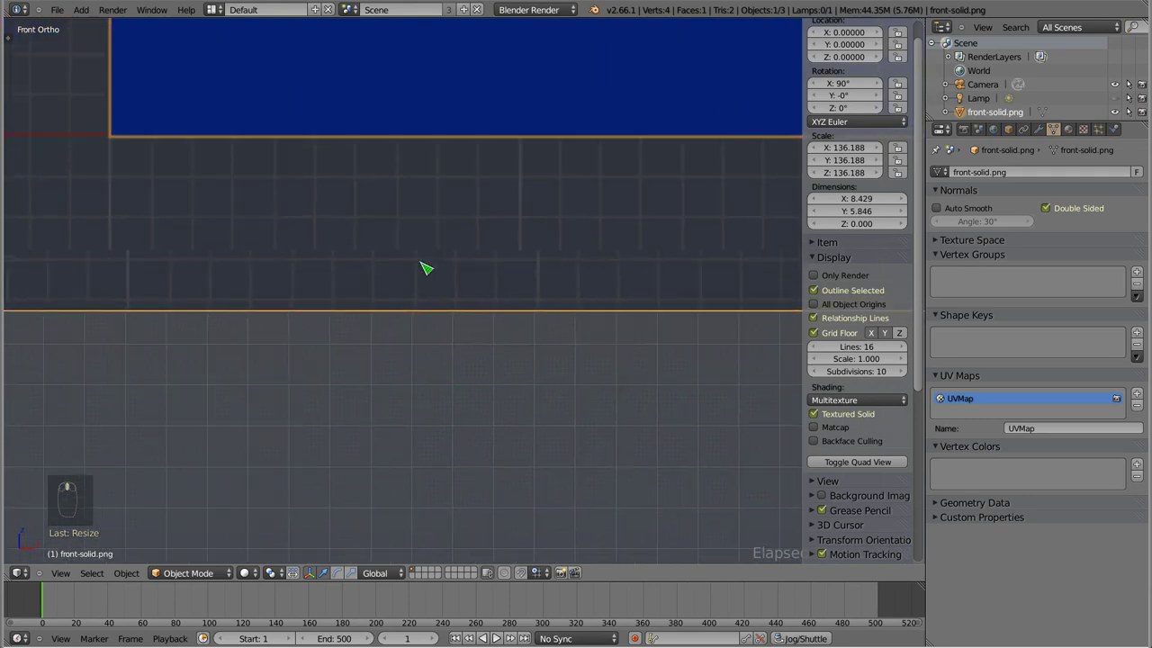
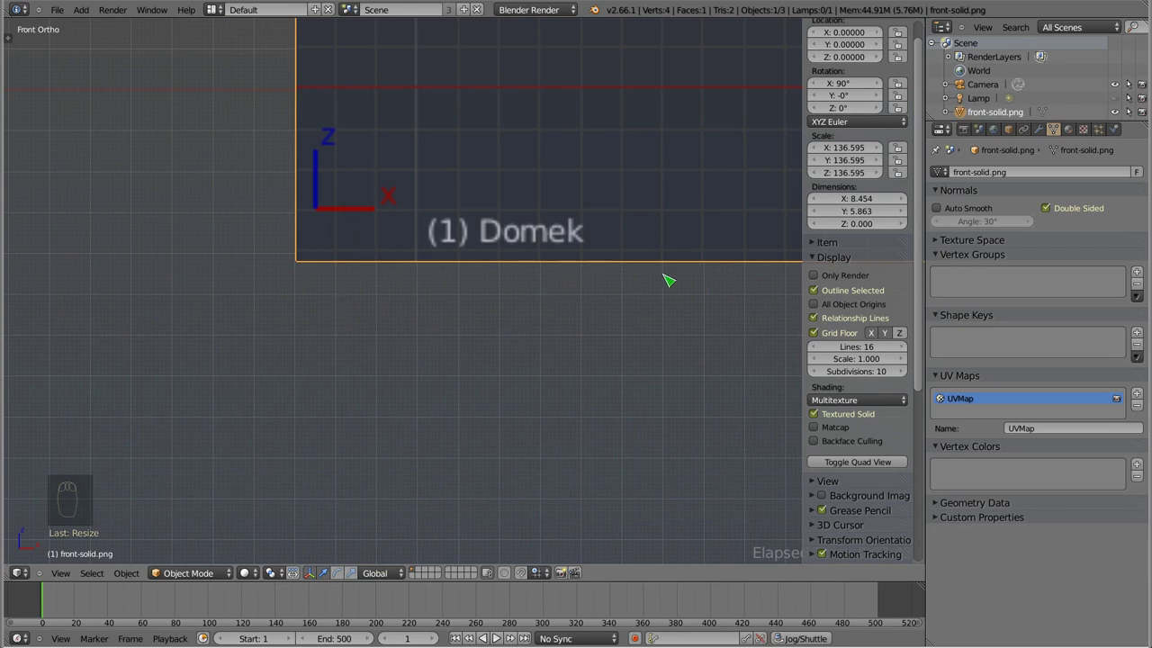
key("g")
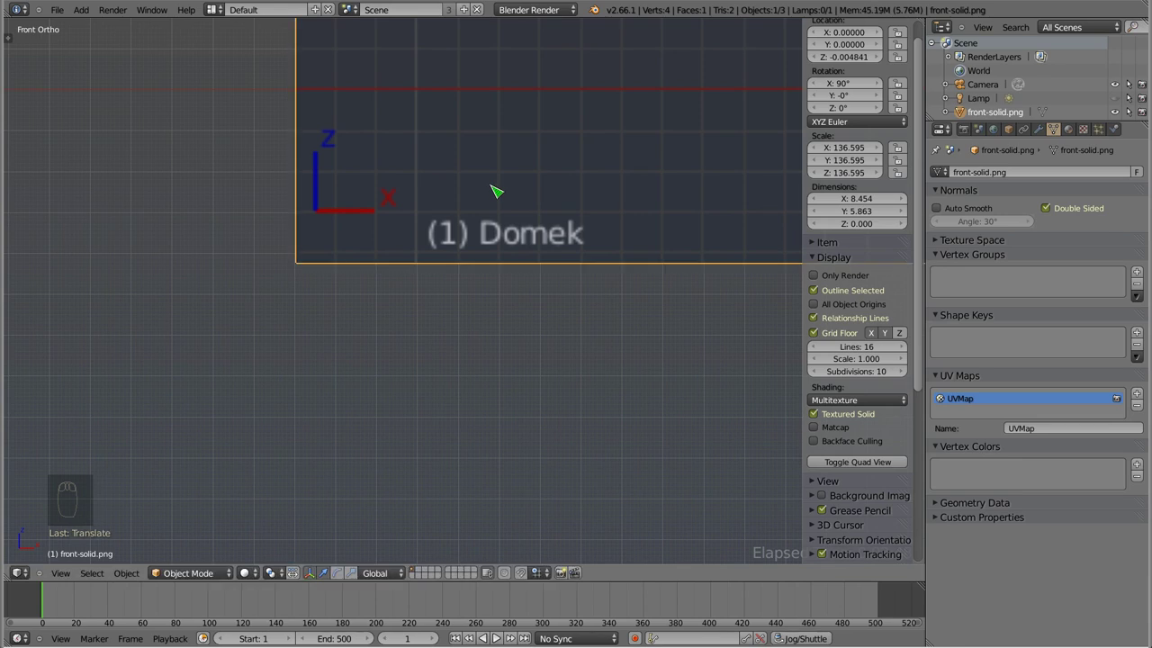
key("g")
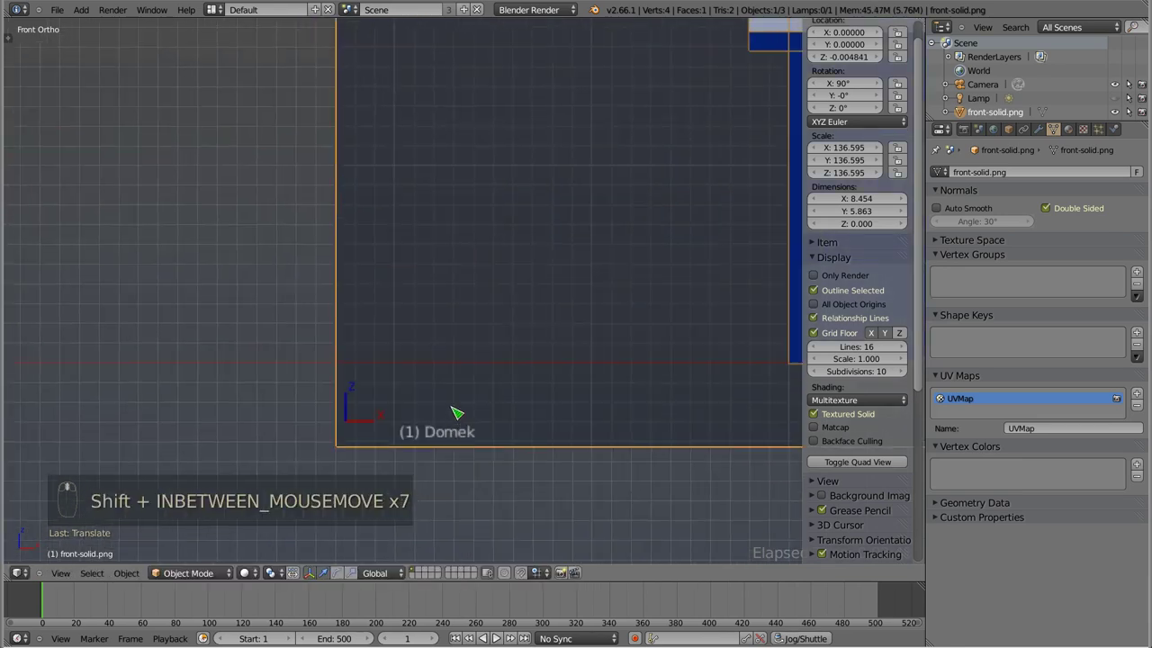
left_click_drag(409, 283, 378, 205)
left_click_drag(378, 205, 429, 447)
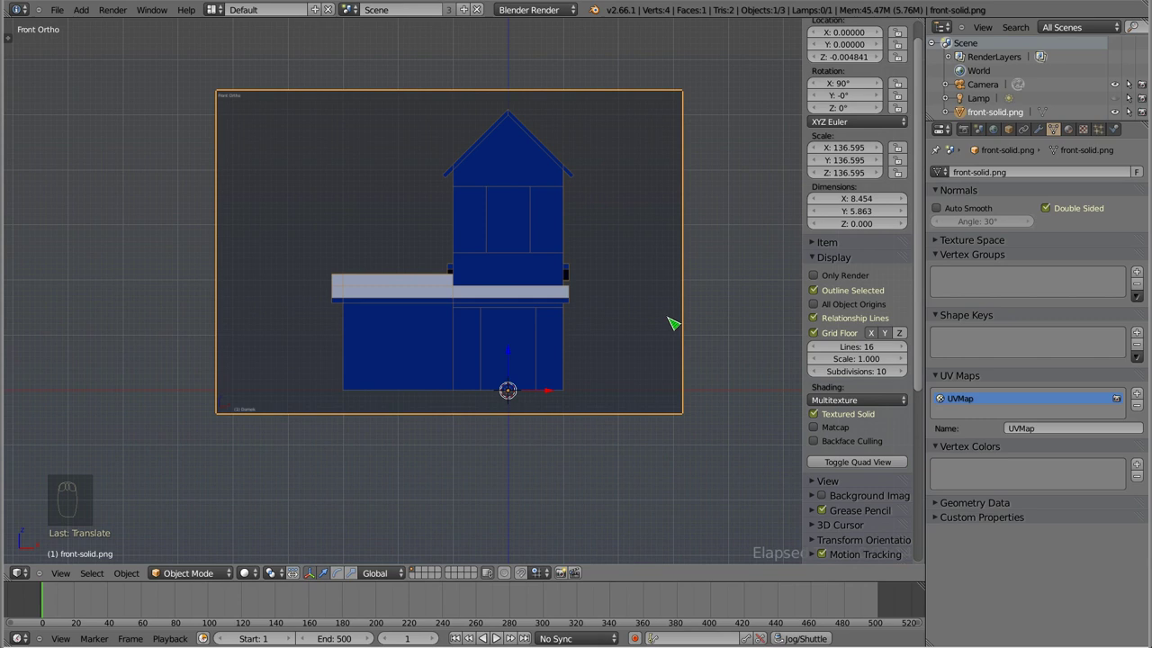
- Cancel a vertical squash of the plane and add a Cube to the scene via Shift+A
key("s")
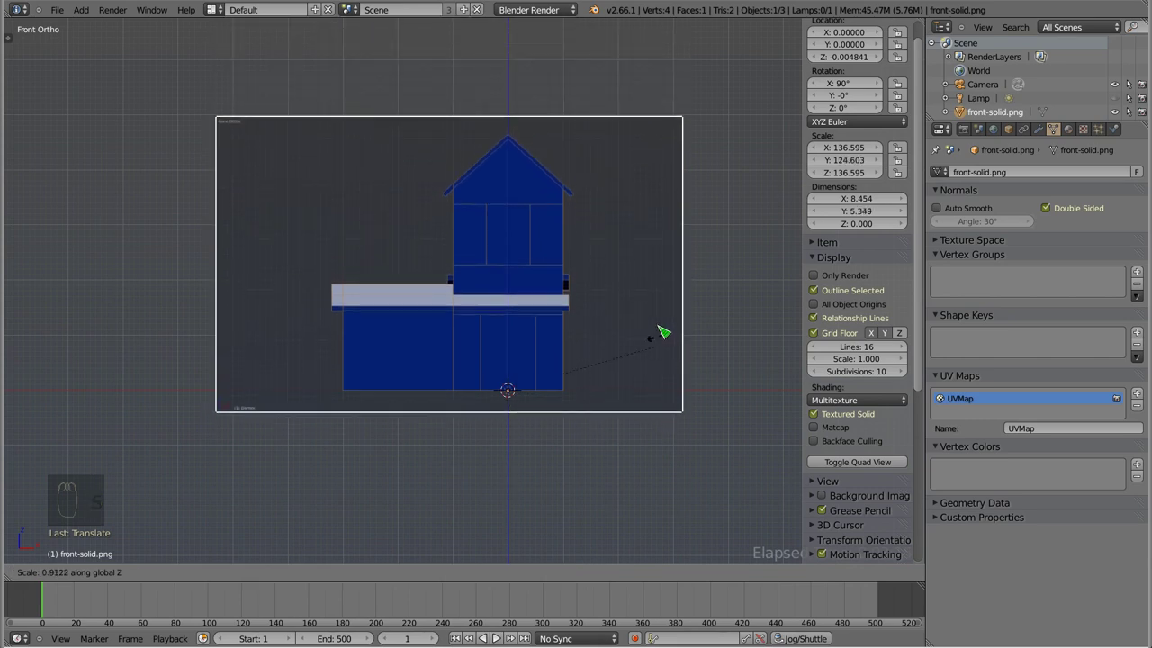
key("s")
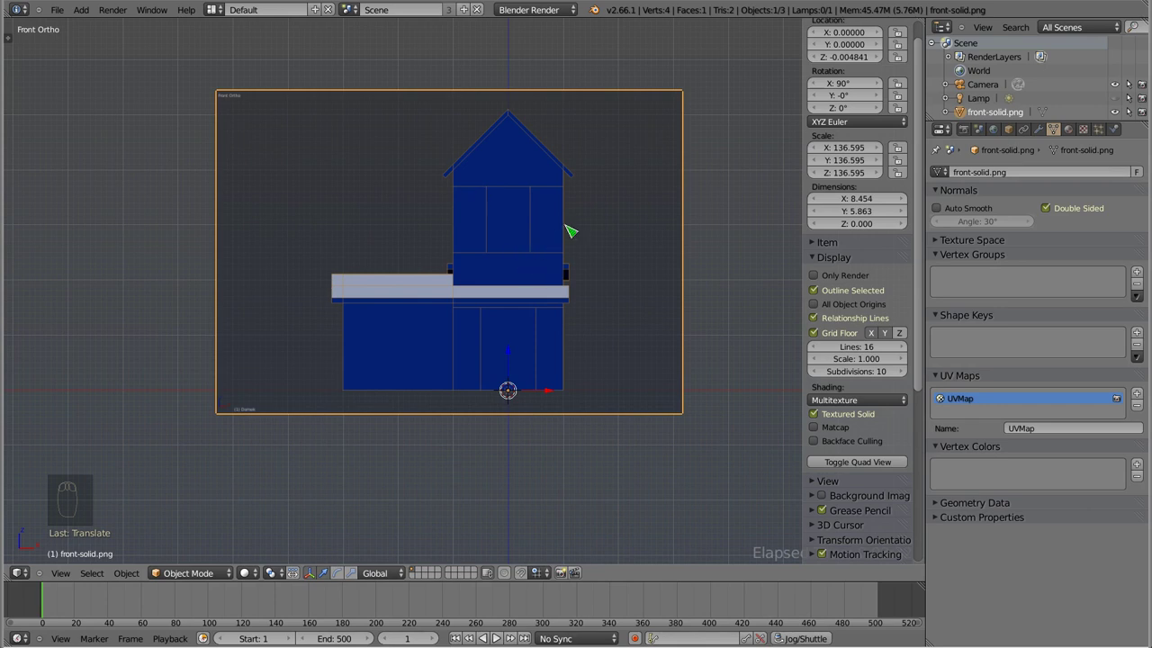
middle_click(543, 257)
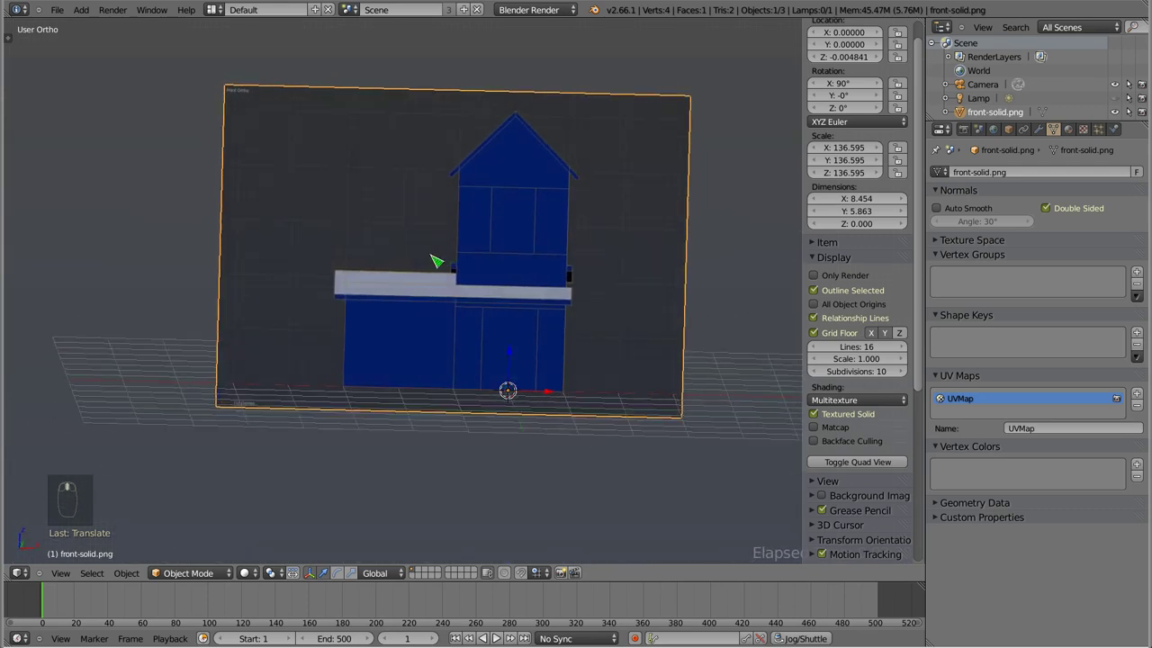
key("shift+a")
left_click_drag(522, 333, 535, 384)
left_click_drag(534, 384, 594, 292)
right_click(541, 359)
key("KP_7")
key("KP_1")
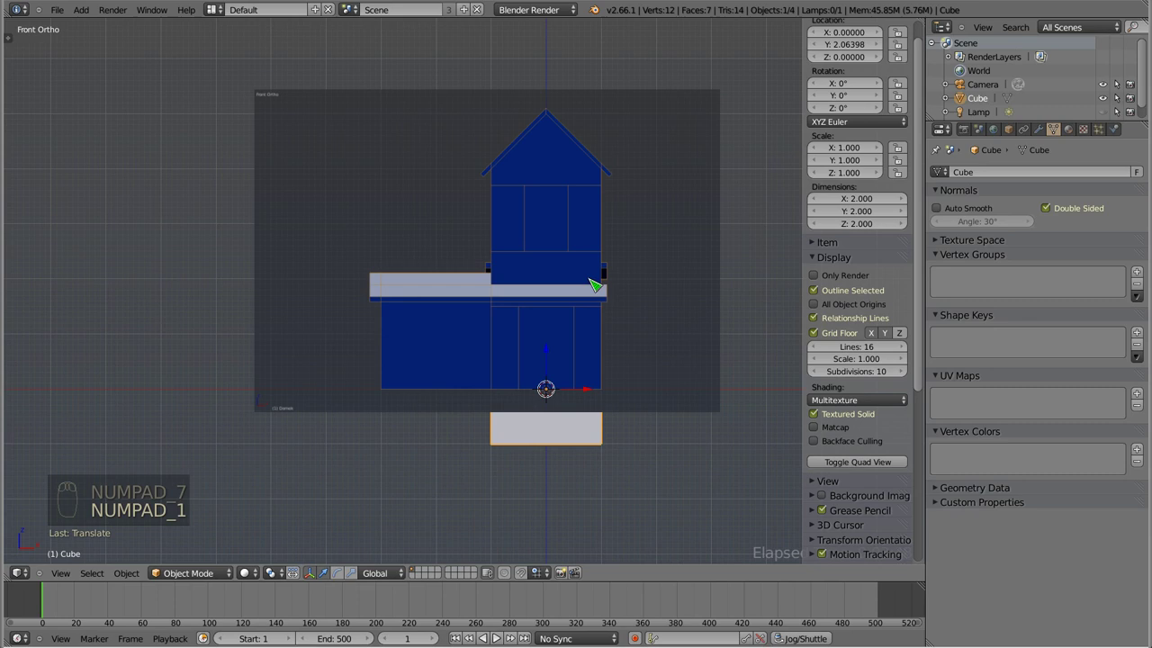
- Orbit the view, reselect the reference plane and bring up its Material properties
left_click_drag(639, 307, 640, 306)
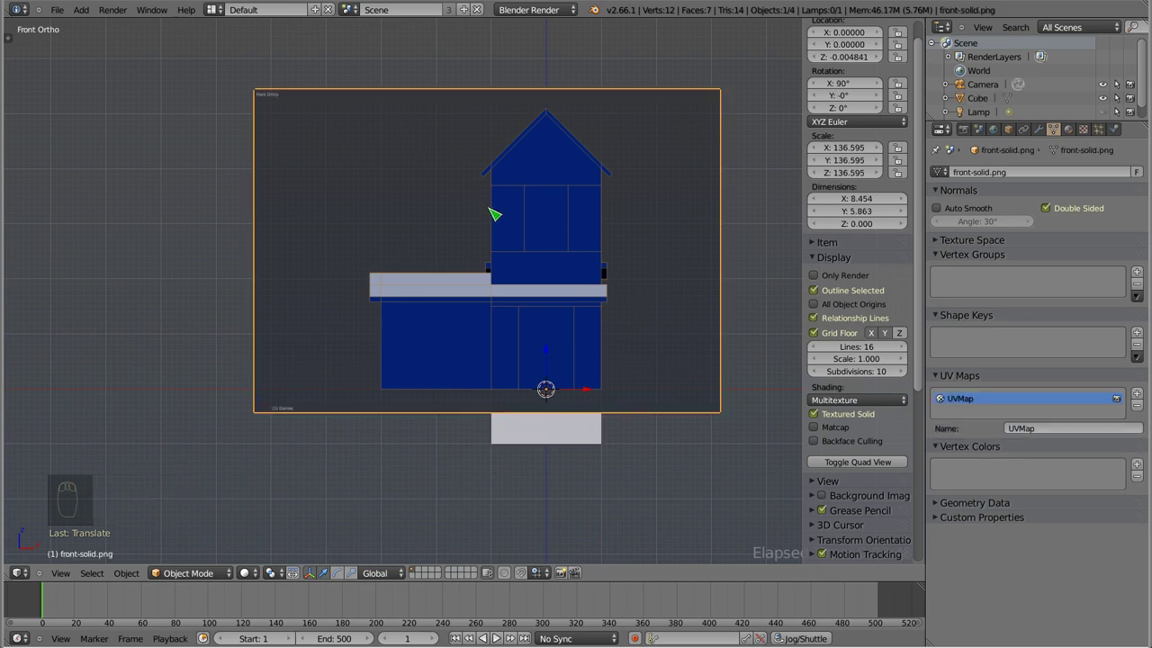
left_click_drag(510, 248, 831, 416)
left_click_drag(831, 416, 518, 80)
right_click(509, 240)
middle_click(517, 80)
- Set the viewport shading to Textured so front-solid.png shows on the plane
left_click_drag(1067, 135, 1076, 222)
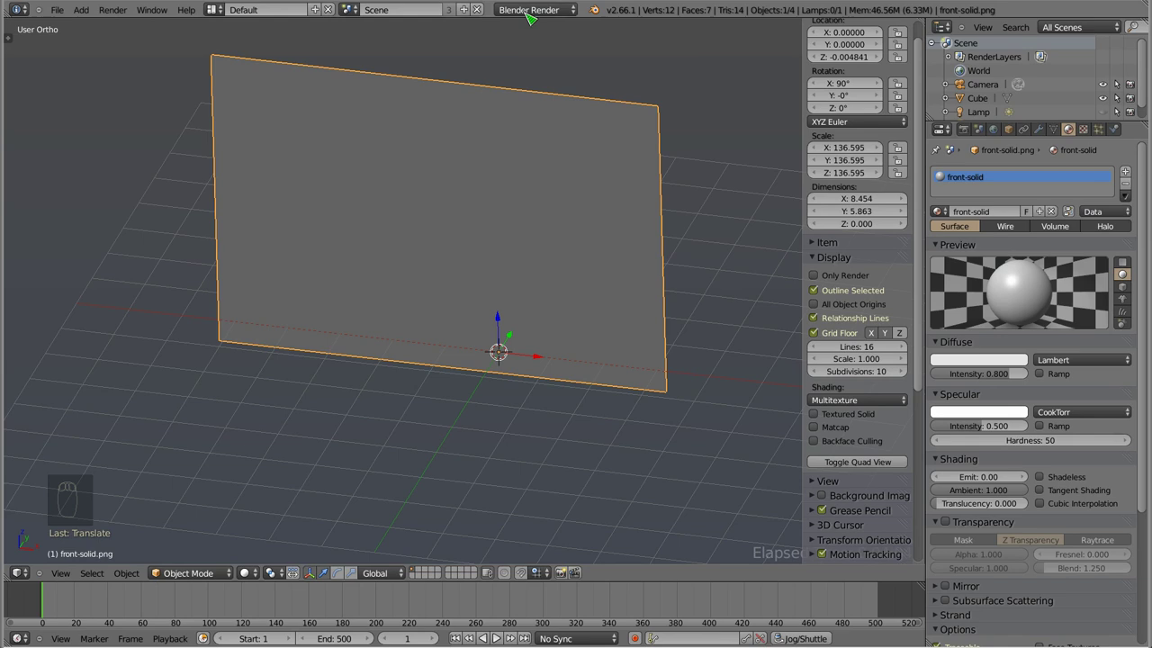
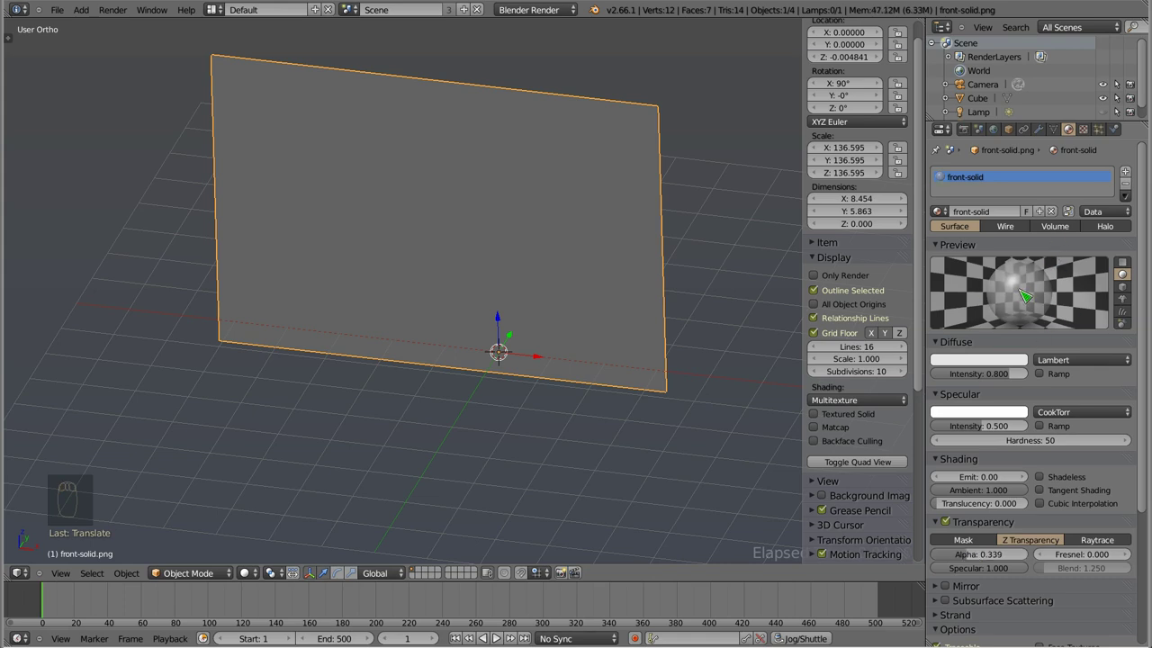
left_click_drag(482, 162, 1016, 128)
left_click_drag(1017, 127, 1021, 131)
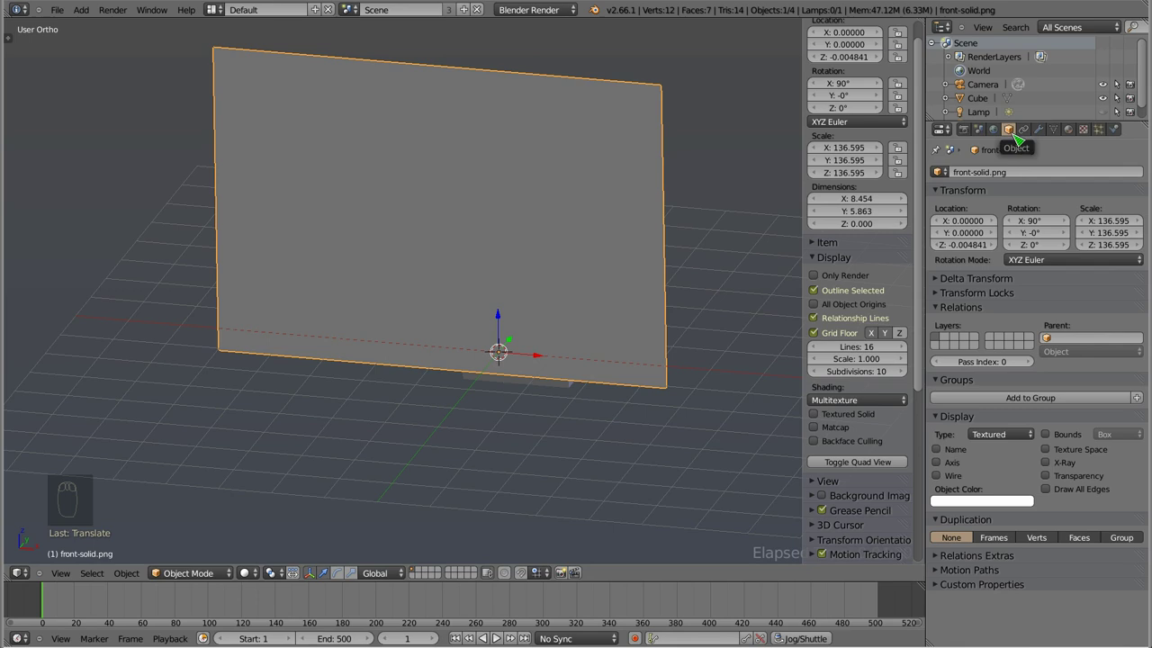
left_click_drag(1055, 473, 415, 244)
left_click_drag(450, 283, 576, 115)
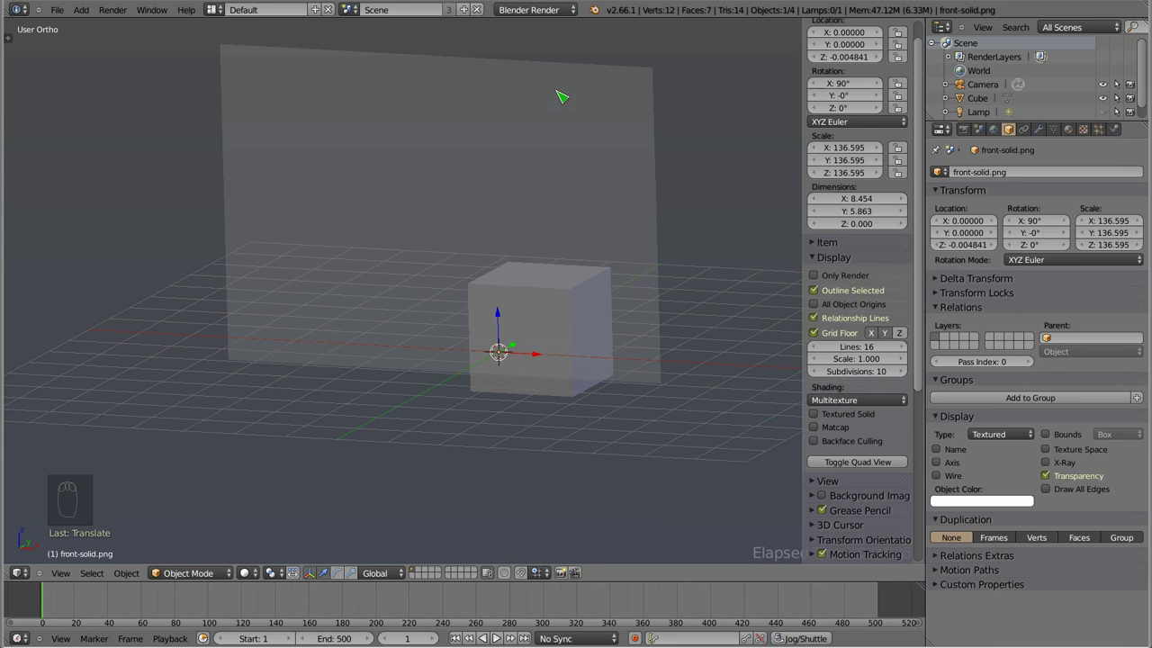
- Orbit around the plane and cube and select the reference plane
left_click_drag(578, 302, 360, 65)
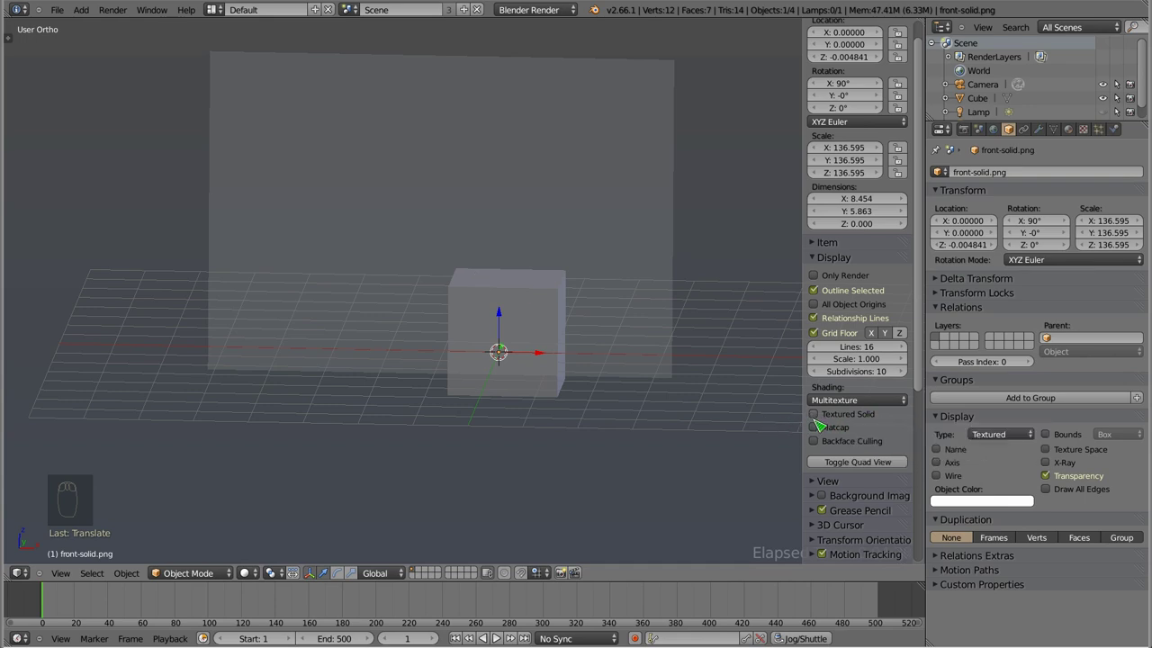
left_click_drag(824, 414, 513, 249)
right_click(542, 218)
left_click_drag(514, 249, 644, 129)
left_click_drag(644, 128, 431, 155)
left_click_drag(431, 156, 567, 183)
- Show the objects as wireframe outlines and frame them in front view
key("z")
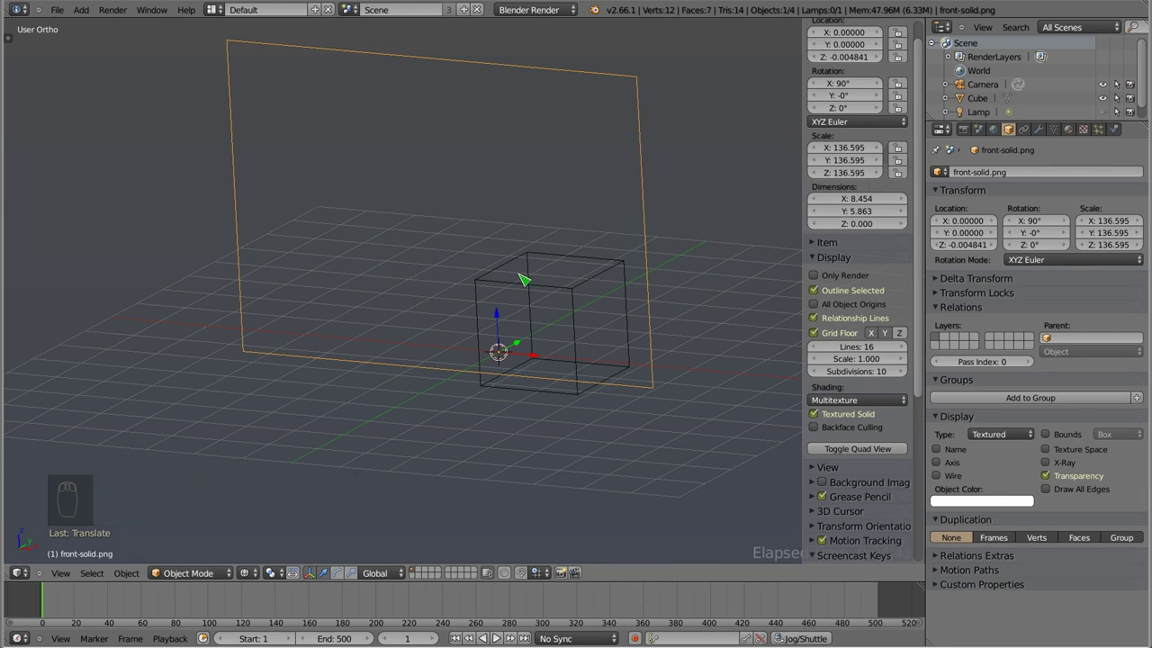
key("KP_1")
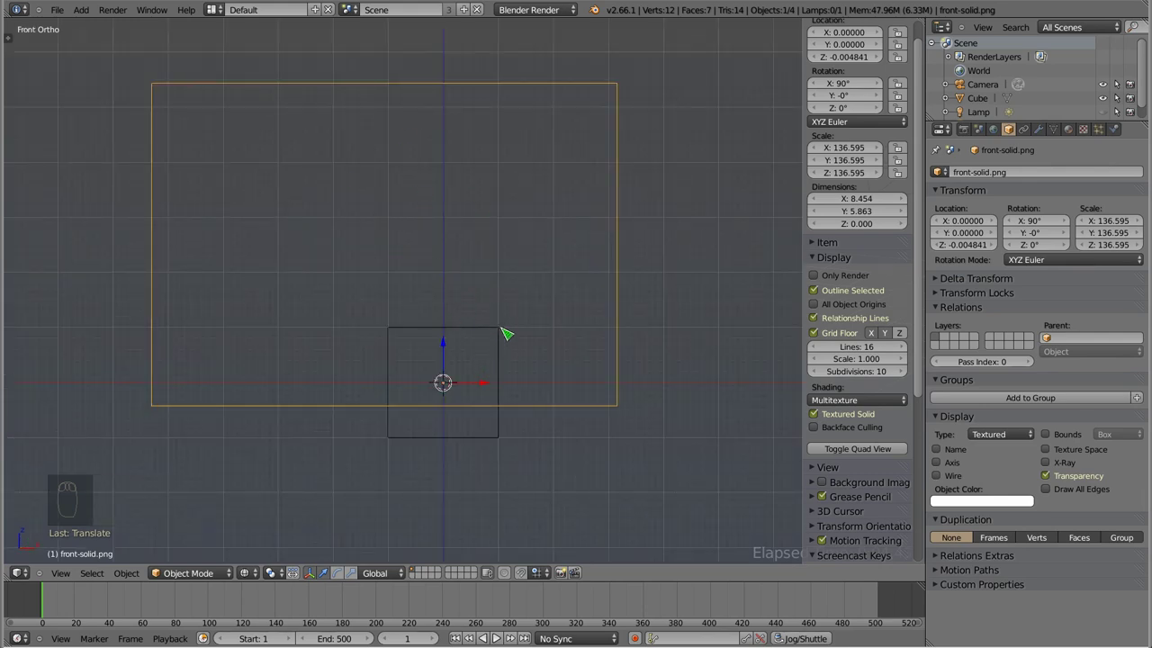
left_click_drag(494, 341, 297, 414)
left_click_drag(472, 387, 517, 362)
key("z")
left_click_drag(516, 363, 517, 362)
key("KP_1")
left_click_drag(342, 268, 563, 192)
left_click_drag(553, 204, 649, 298)
- From Right view, grab the plane back along Y to 3.8 behind the cube, then return to Front Ortho
key("KP_3")
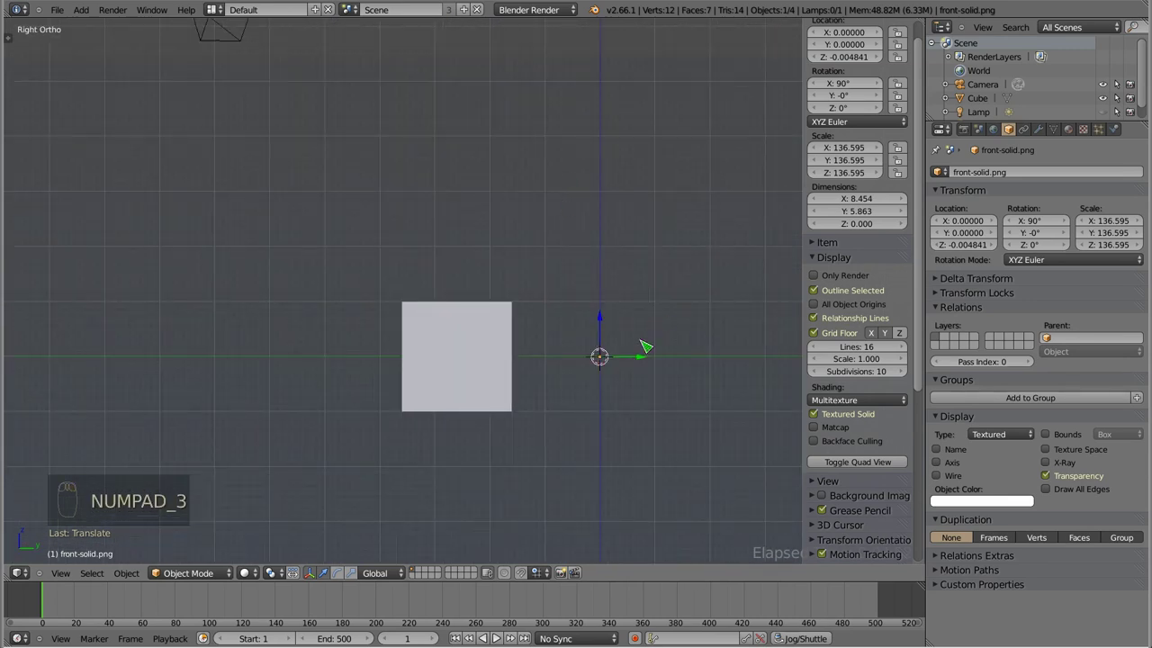
left_click_drag(643, 370, 588, 350)
left_click(588, 350)
key("KP_1")
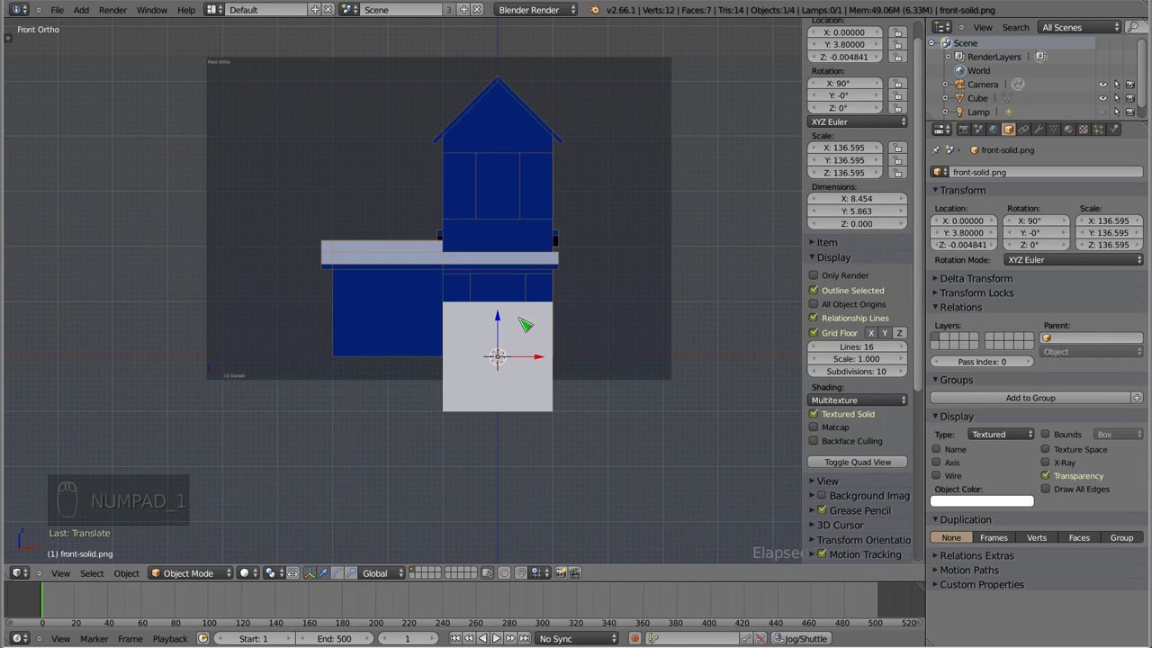
- Toggle edit mode on the plane and start a grab before leaving edit mode
key("Tab")
key("Tab")
left_click_drag(512, 335, 507, 254)
key("g")
key("Tab")
- Select the cube and plane and delete them with X, leaving only the camera and lamp
middle_click(505, 364)
left_click(693, 326)
left_click_drag(692, 326, 571, 353)
key("x")
key("x")
key("KP_1")
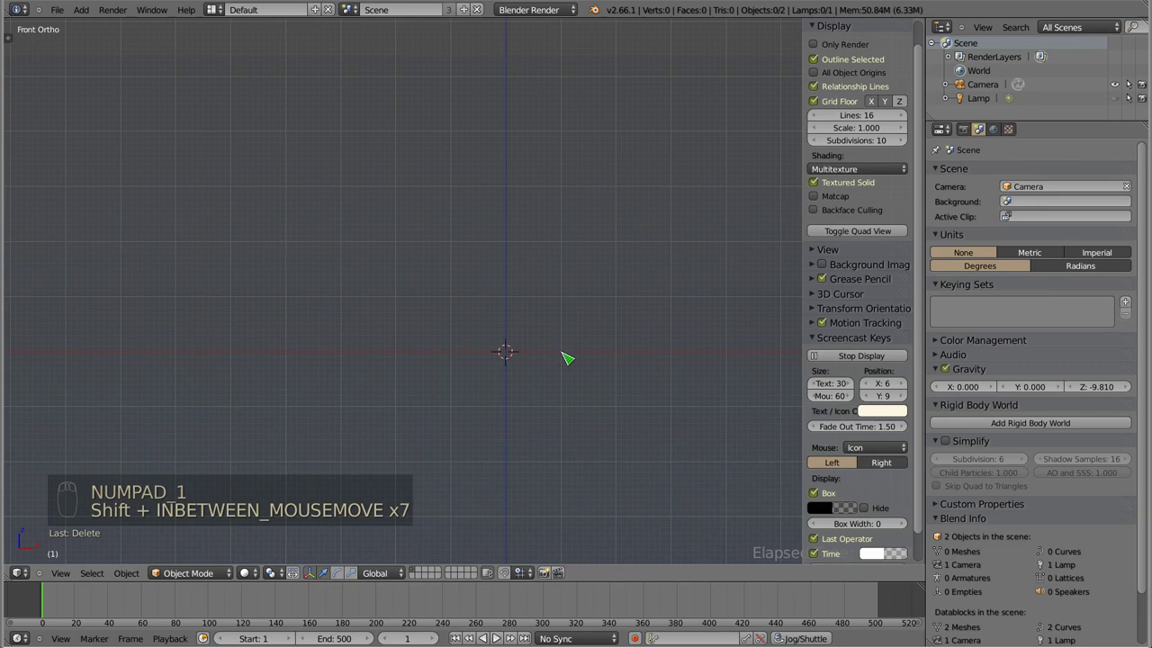
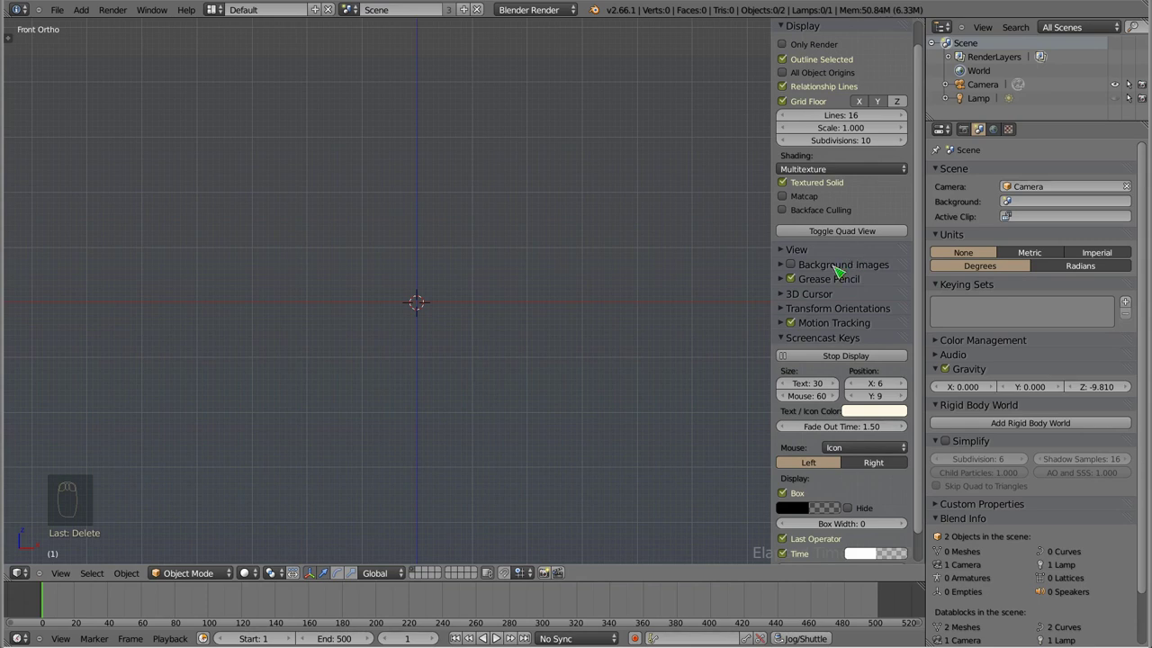
key("Tab")
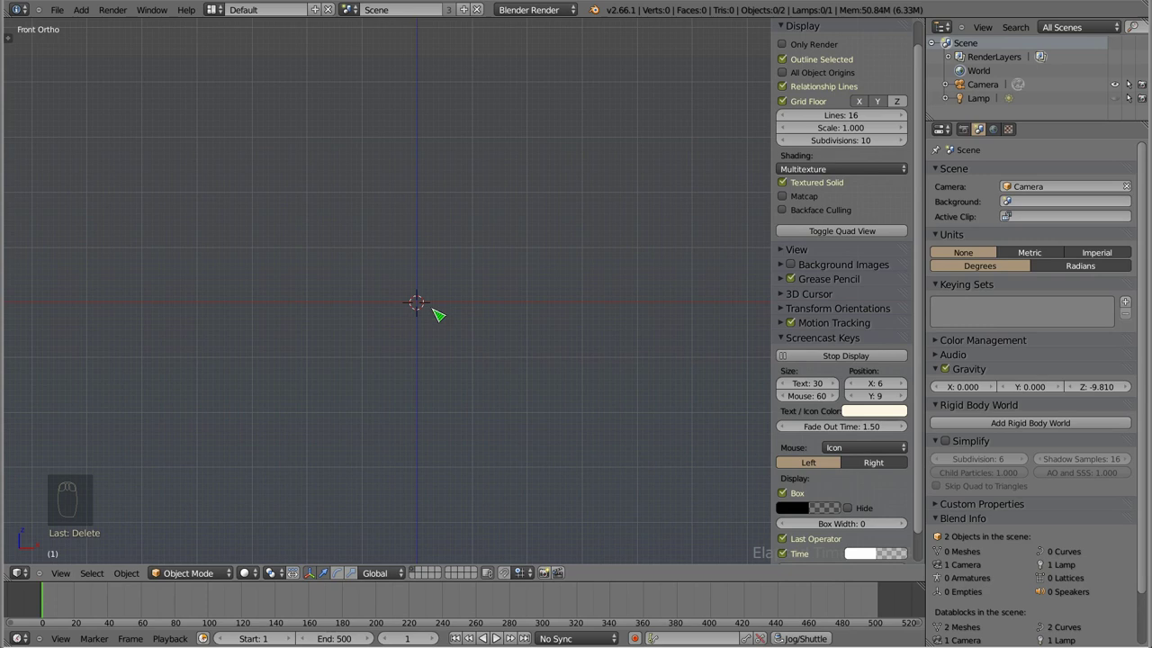
- In the N panel enable Background Images, add an image slot and start choosing a file
left_click_drag(783, 276, 829, 296)
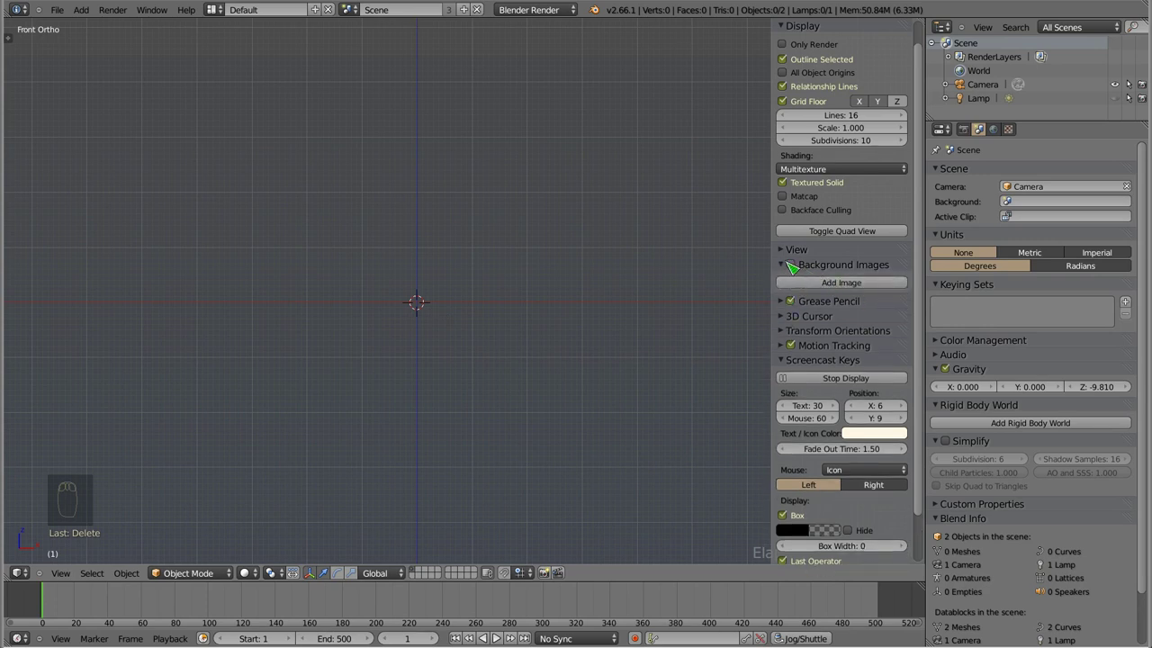
left_click_drag(795, 277, 792, 354)
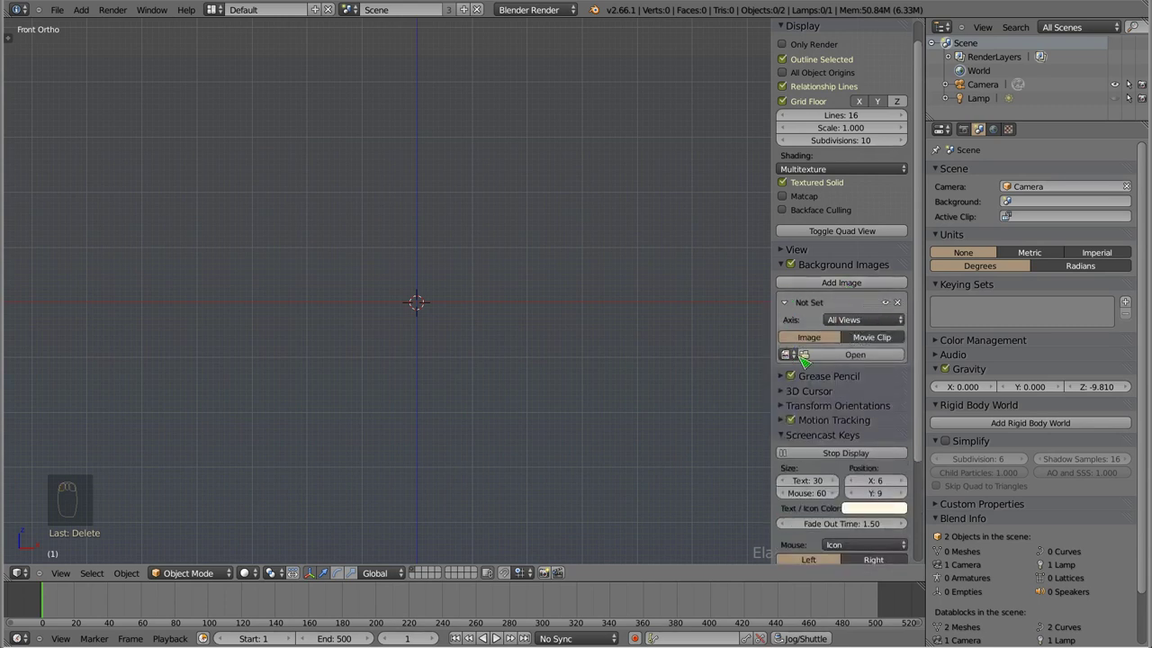
left_click_drag(842, 311, 821, 347)
left_click(821, 347)
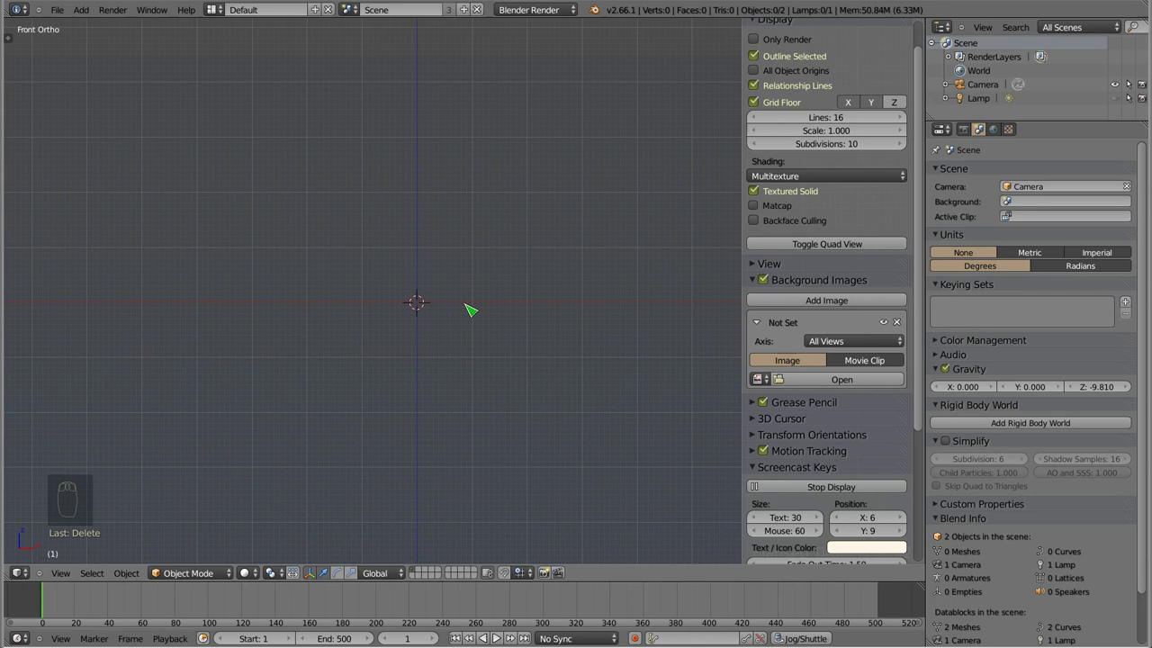
- Load front-solid.png as the background image and return to front orthographic view
left_click_drag(497, 331, 419, 304)
key("KP_1")
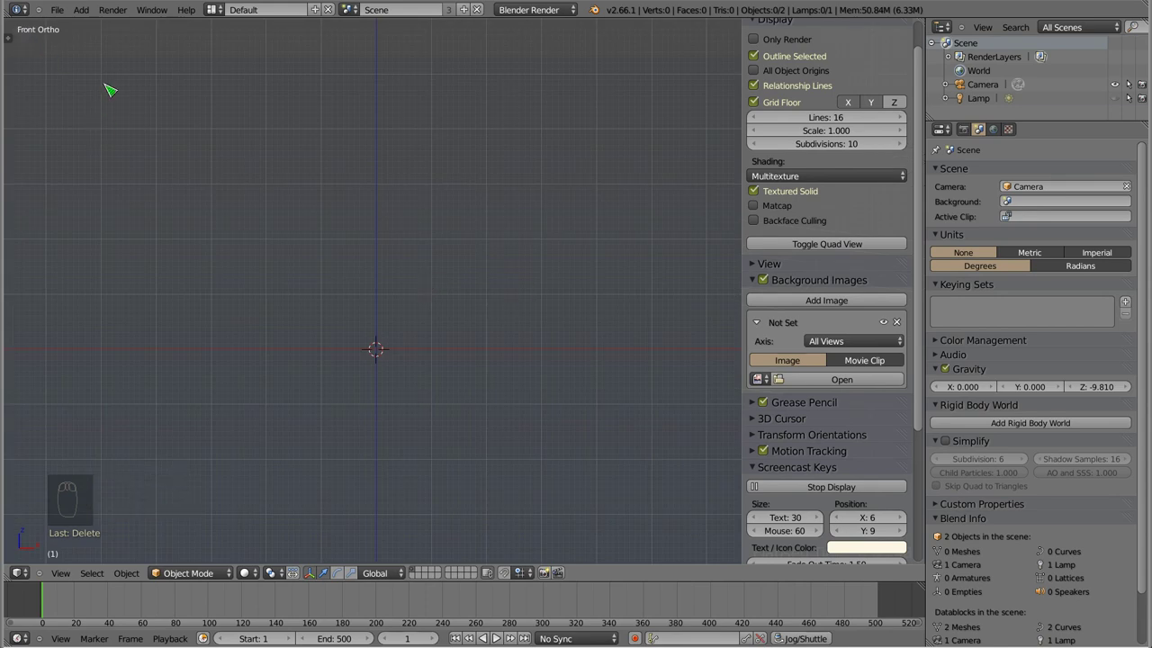
key("KP_5")
key("KP_5")
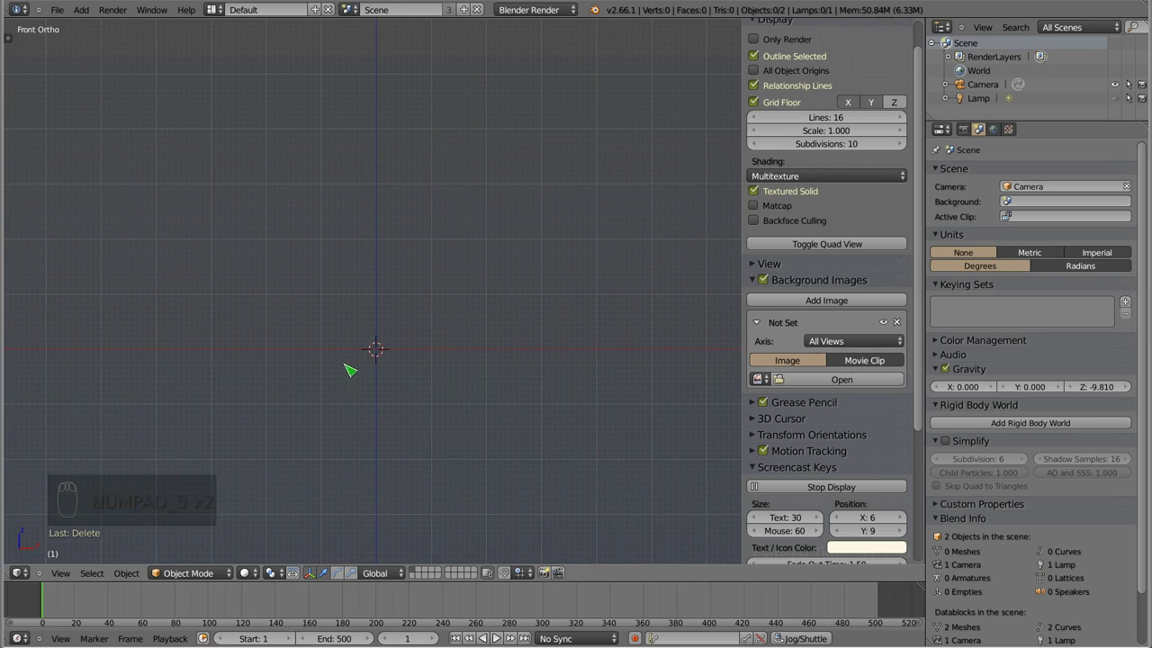
left_click_drag(430, 293, 792, 398)
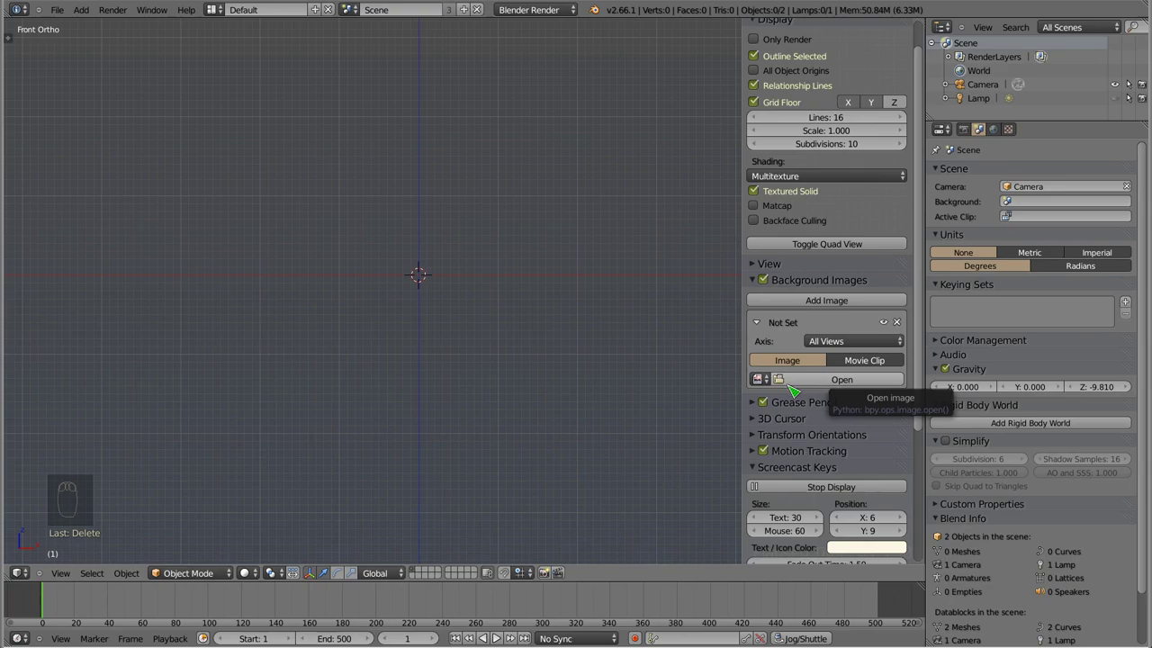
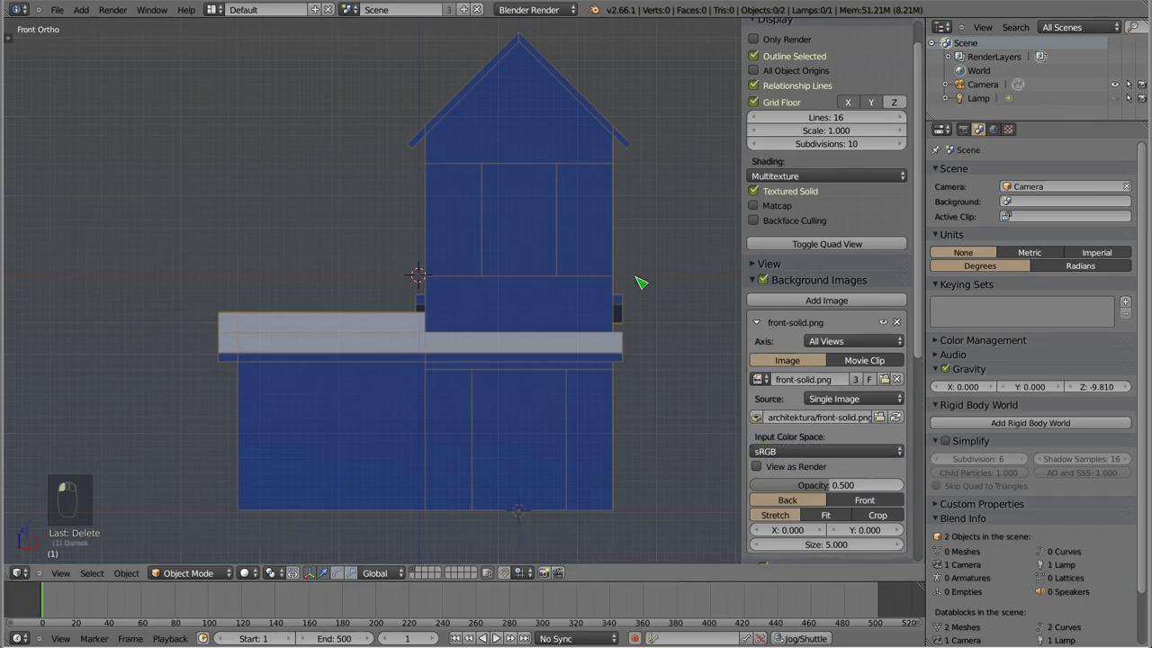
- Check the background drawing from side, top, bottom and camera views, then return to front
left_click_drag(470, 310, 499, 345)
left_click_drag(495, 299, 500, 285)
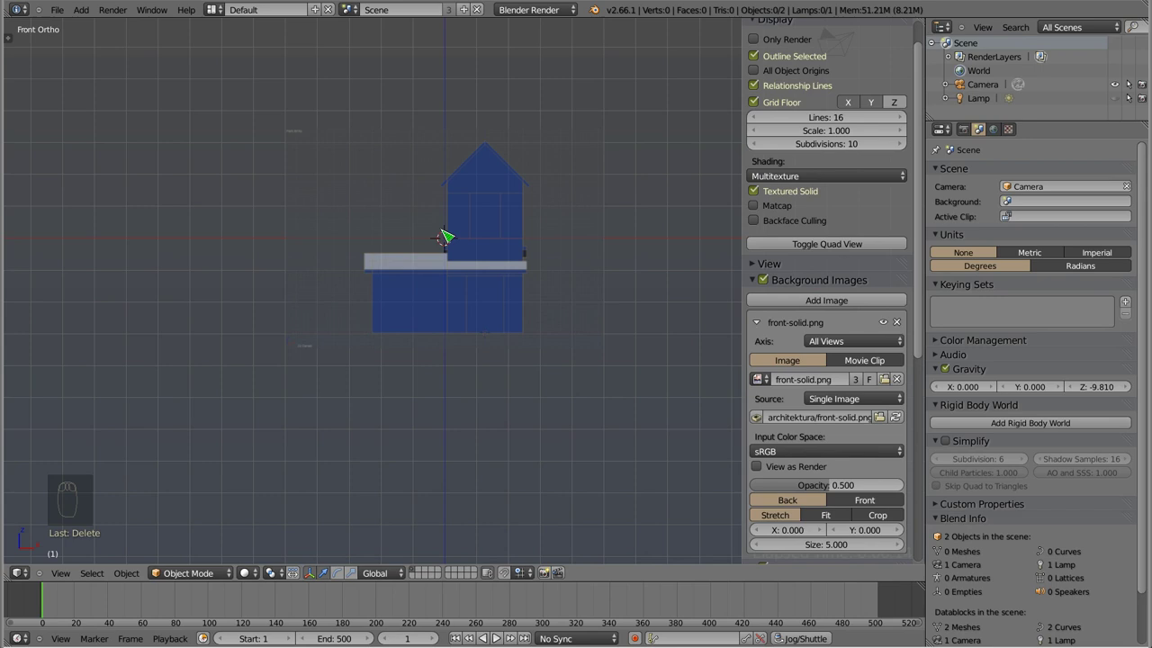
left_click_drag(504, 371, 452, 283)
scroll("down", 3)
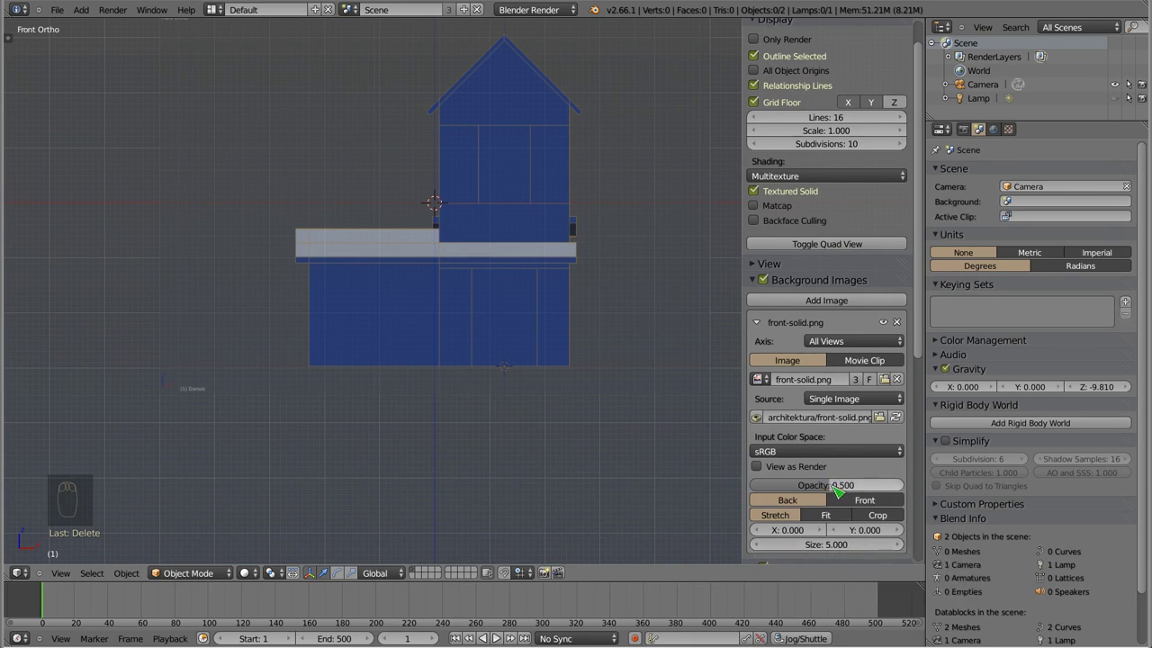
left_click_drag(490, 303, 172, 91)
key("KP_3")
key("KP_7")
key("ctrl+KP_7")
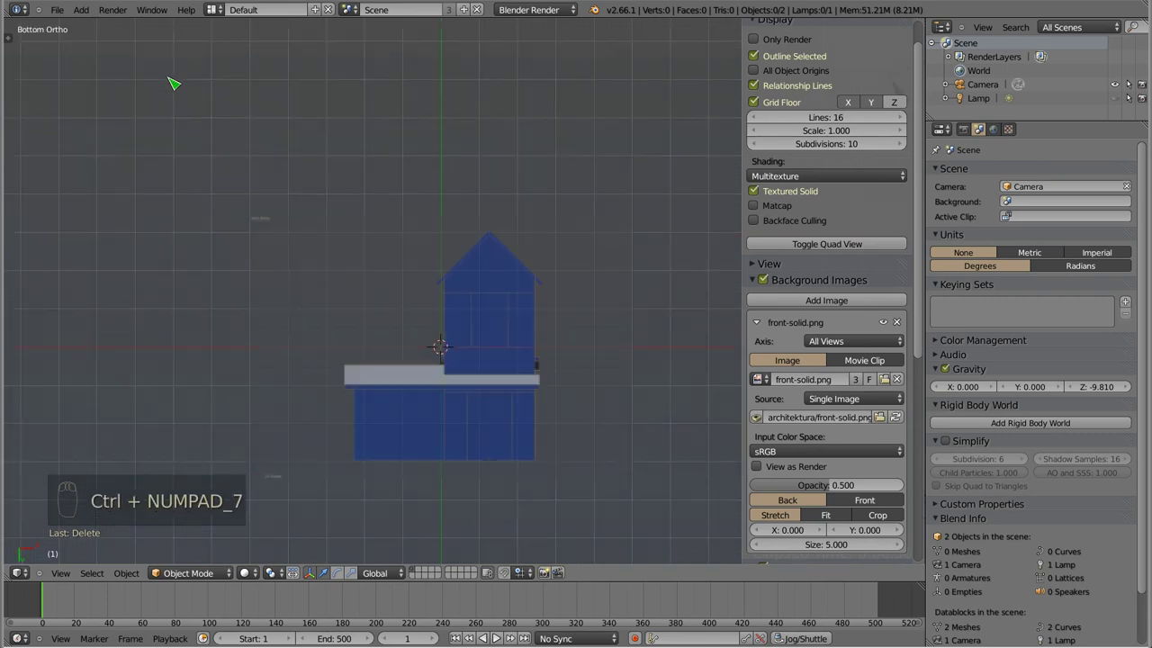
key("KP_1")
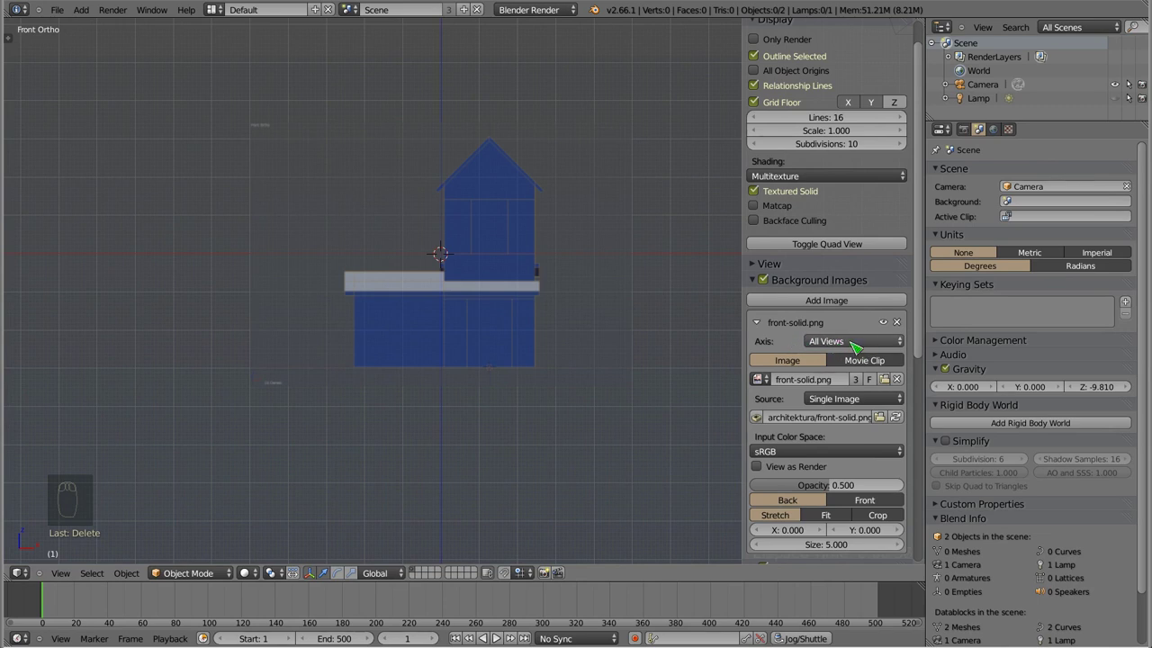
key("KP_0")
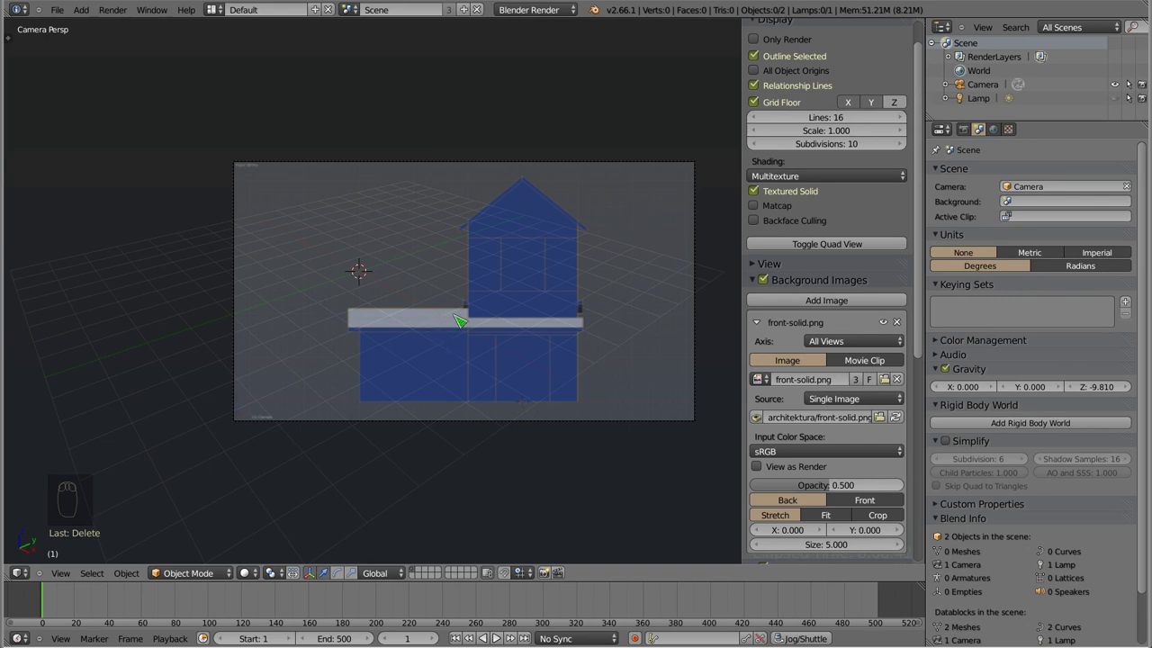
key("KP_1")
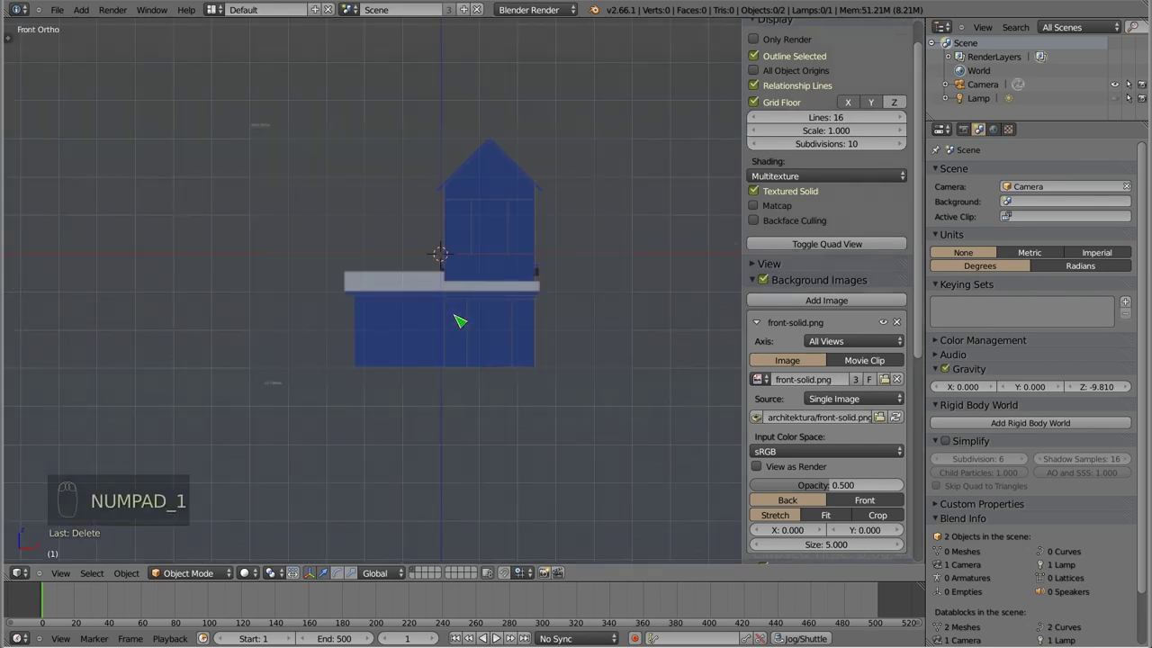
- Set the background image Axis to Front and verify it no longer shows in side or top views
left_click_drag(845, 342, 787, 332)
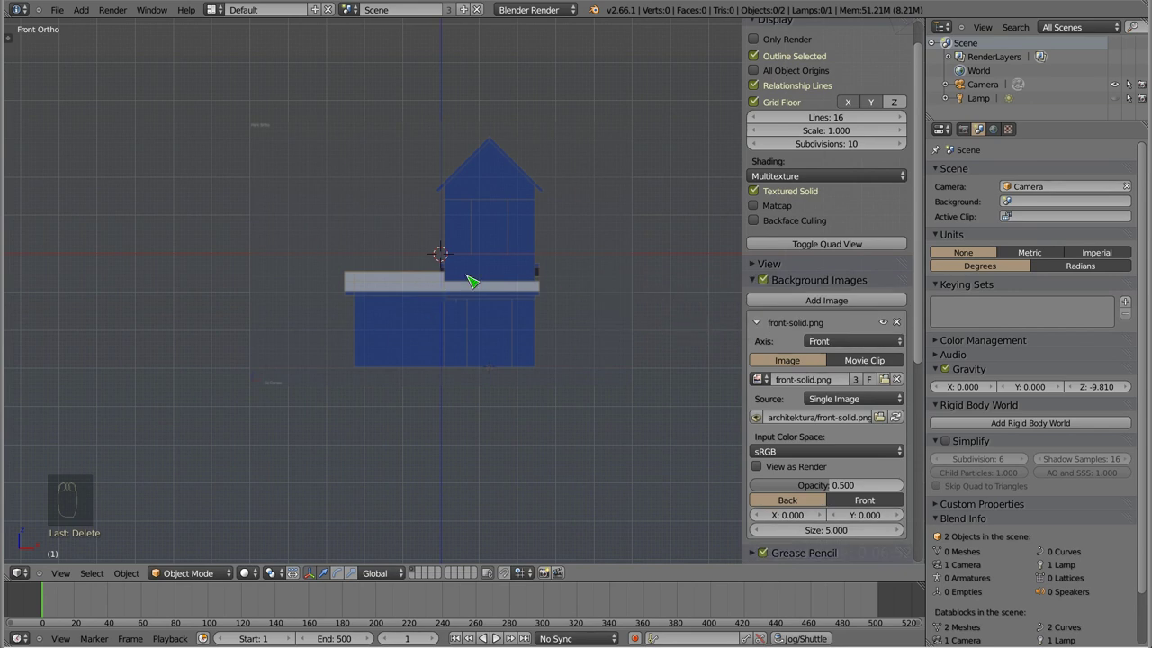
key("KP_3")
key("KP_7")
key("KP_1")
key("KP_3")
key("KP_7")
key("KP_1")
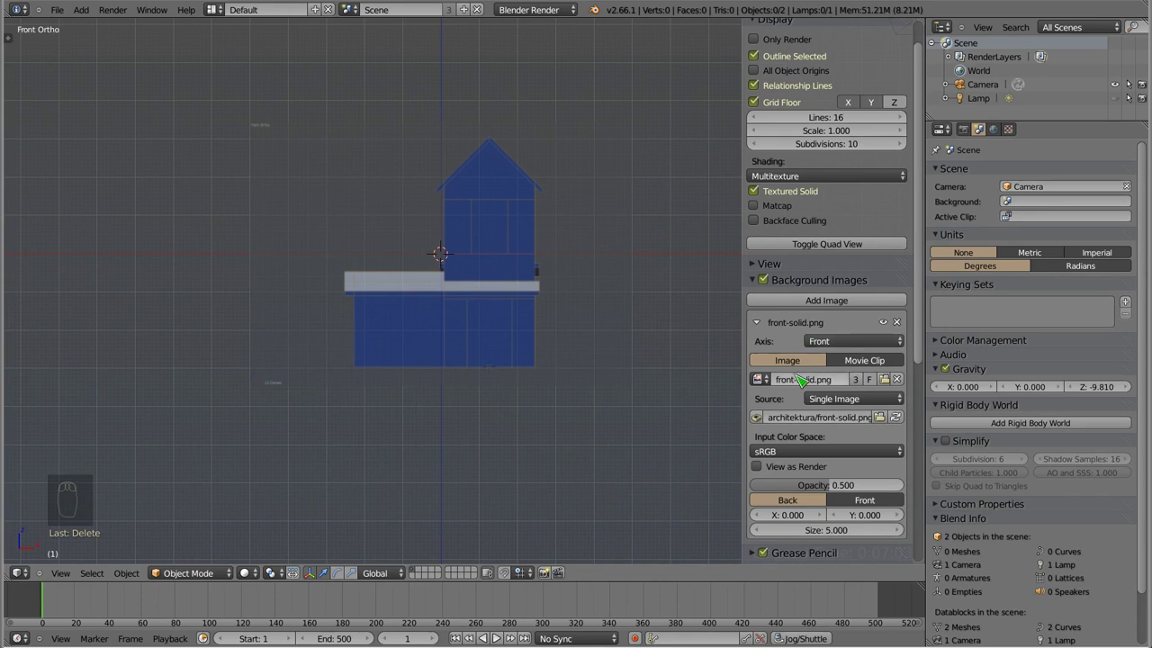
- Set the background image Opacity to 1.0 and Size to 4.86
key("a")
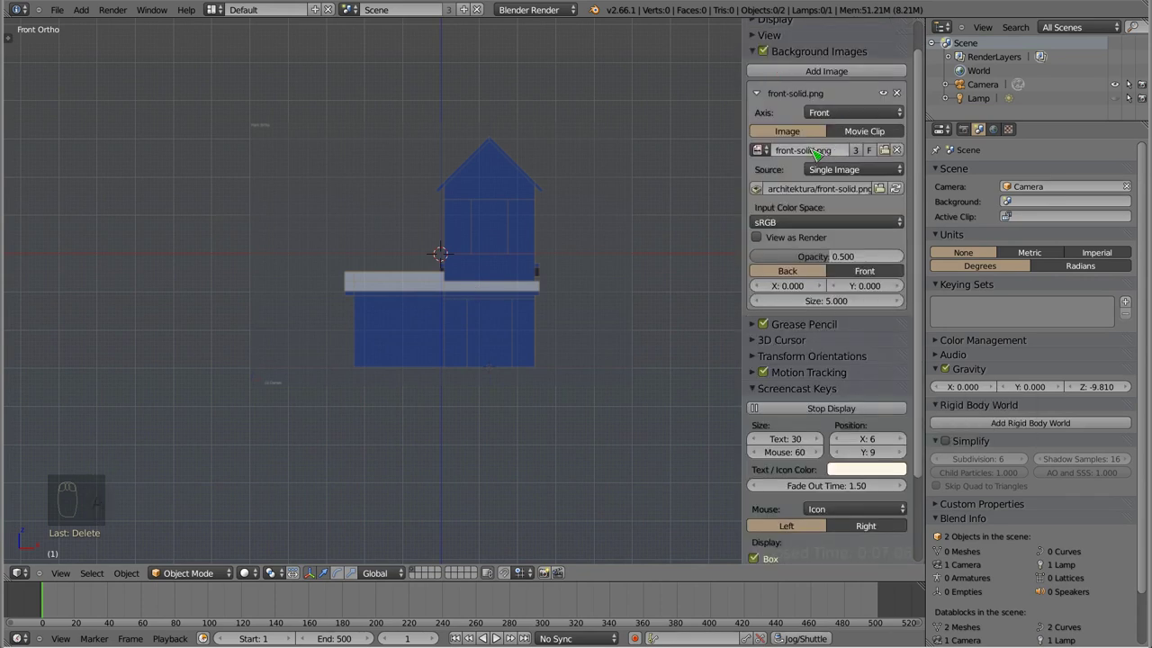
left_click_drag(831, 170, 791, 522)
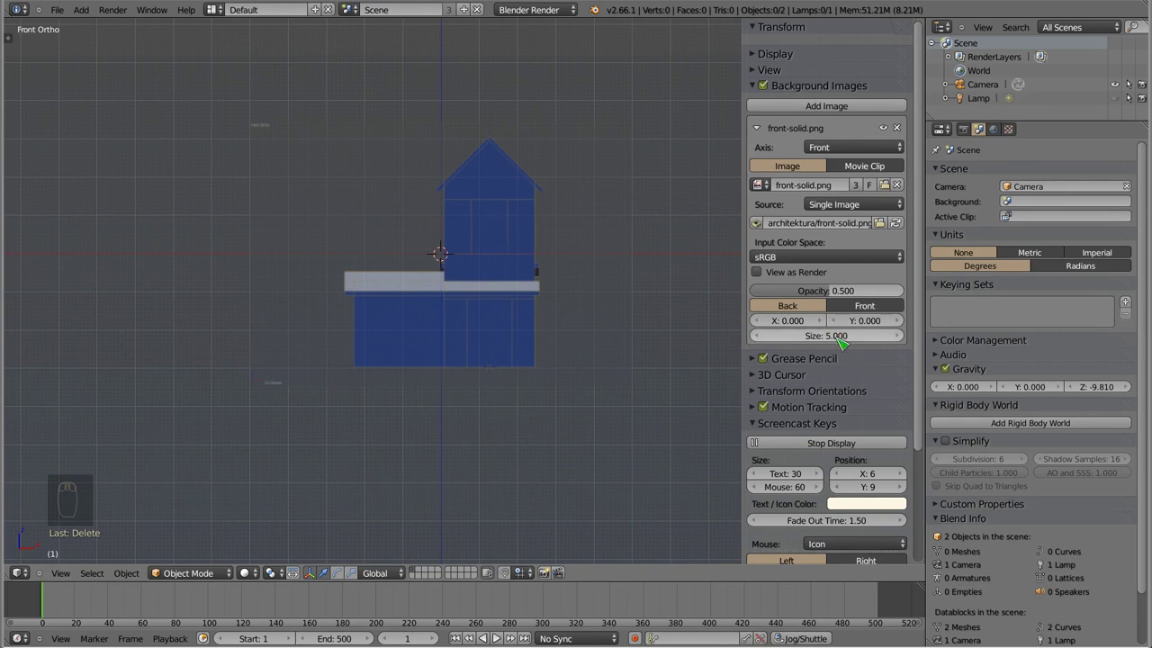
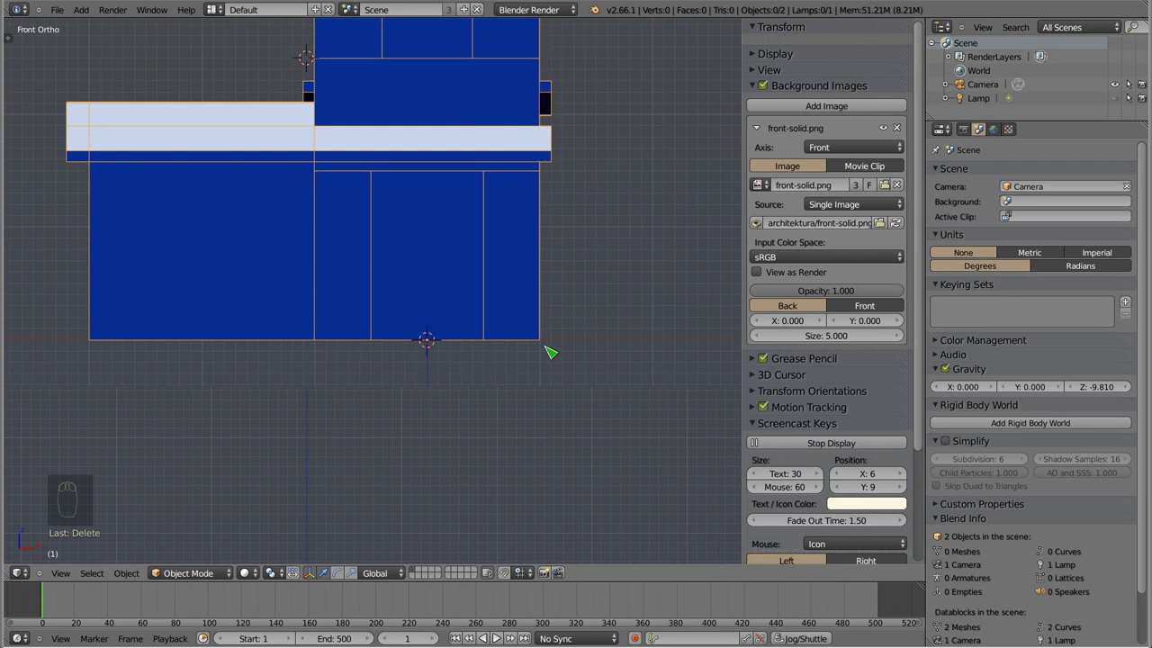
scroll("up", 3)
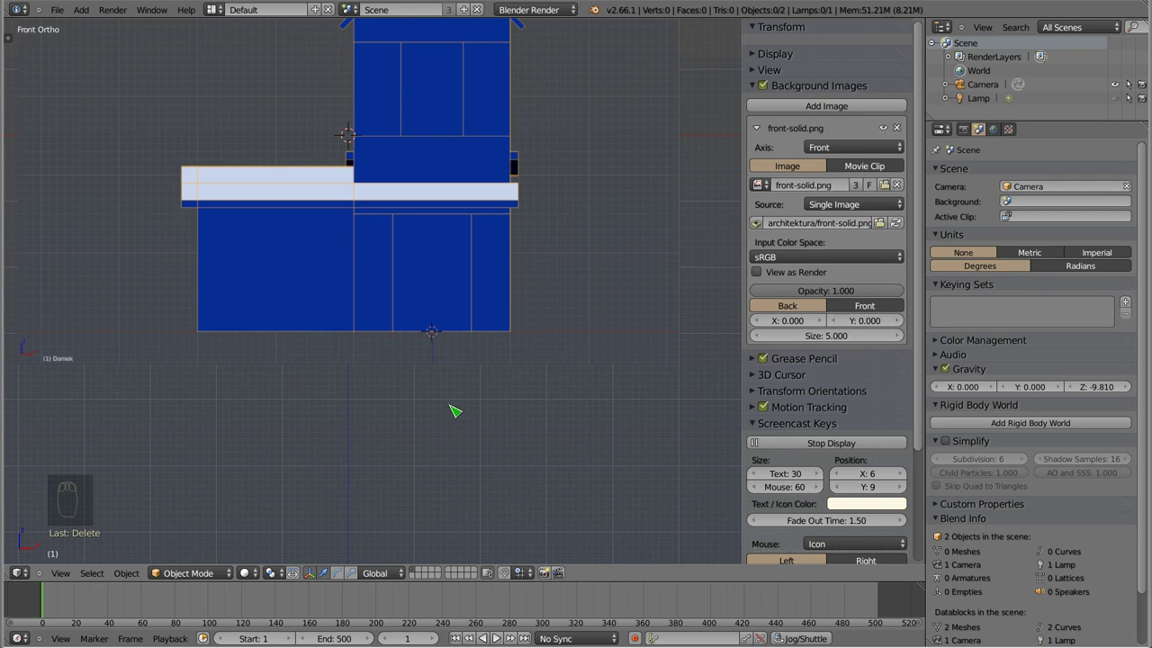
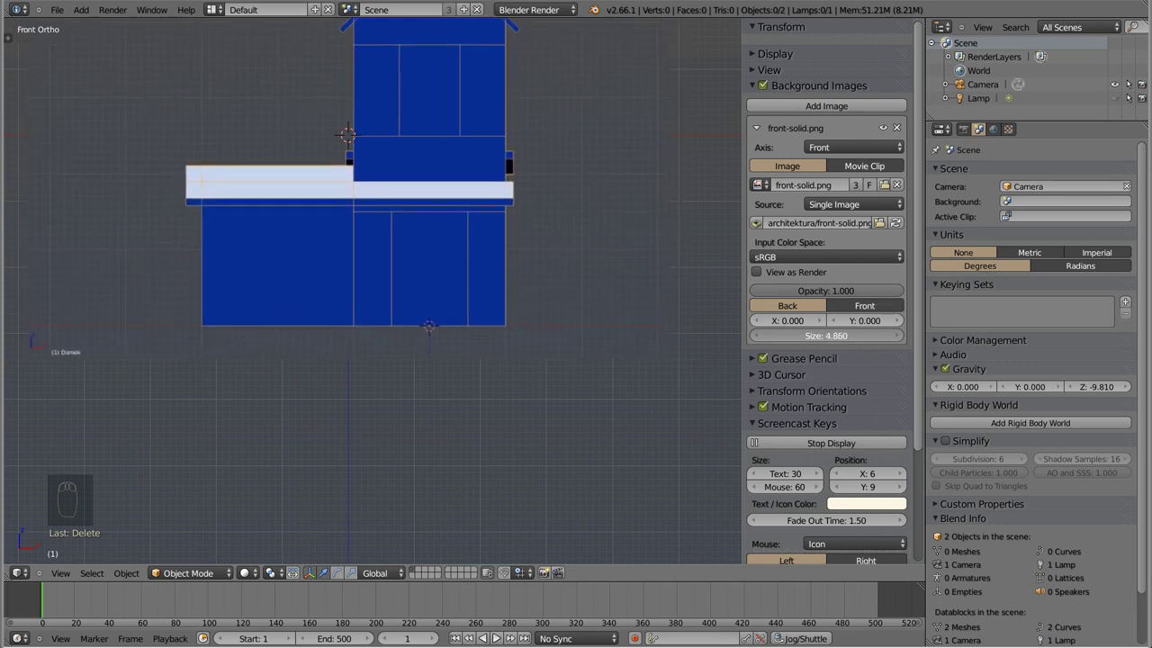
left_click_drag(332, 225, 521, 243)
- Add a Mesh > Cube at the origin over the house front via Shift+A
key("shift+a")
left_click_drag(335, 200, 822, 246)
key("a")
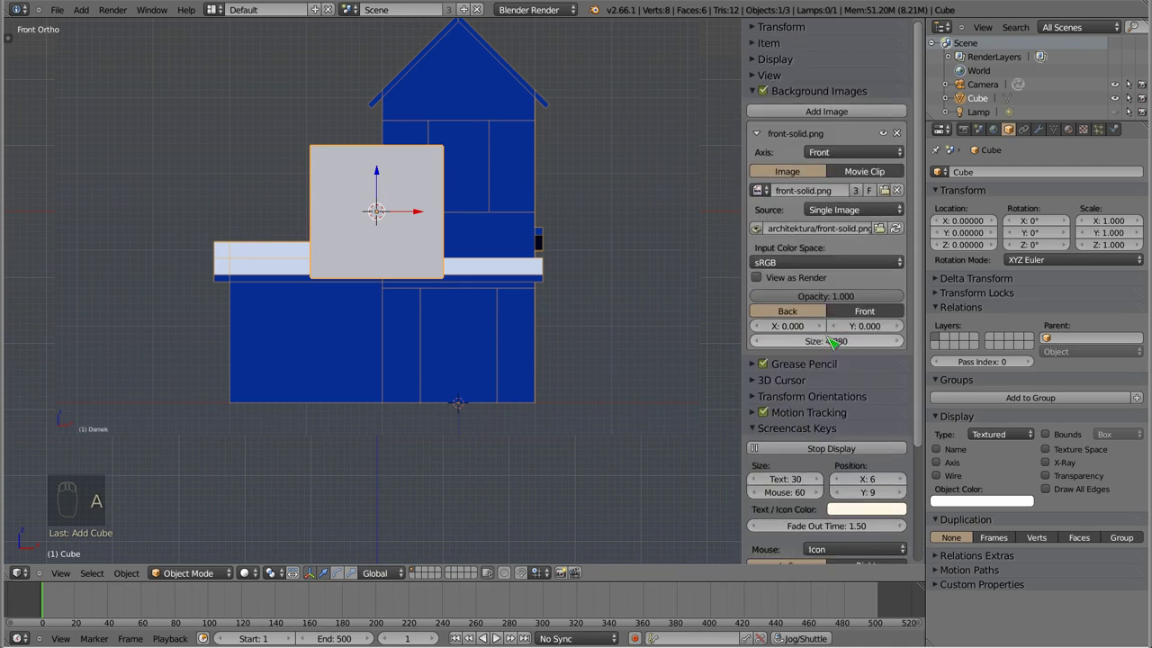
- Enlarge the front reference image to size 4.2 and check the house base in Front Ortho
left_click_drag(835, 343, 381, 206)
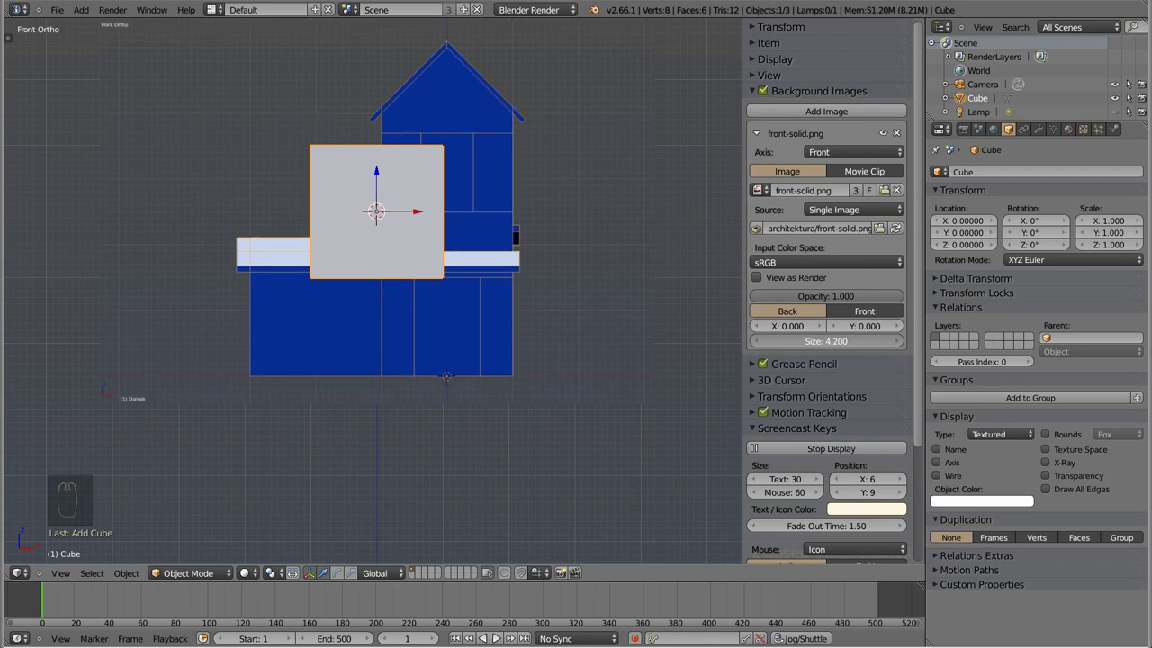
left_click_drag(479, 338, 494, 242)
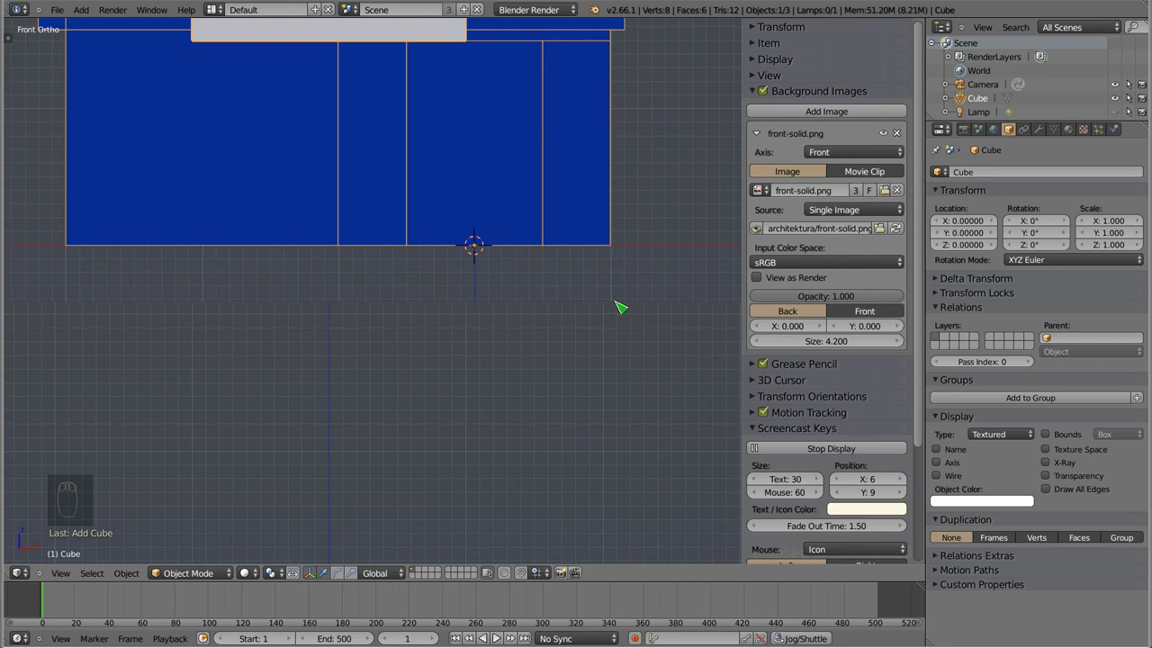
middle_click(485, 263)
left_click_drag(459, 278, 484, 292)
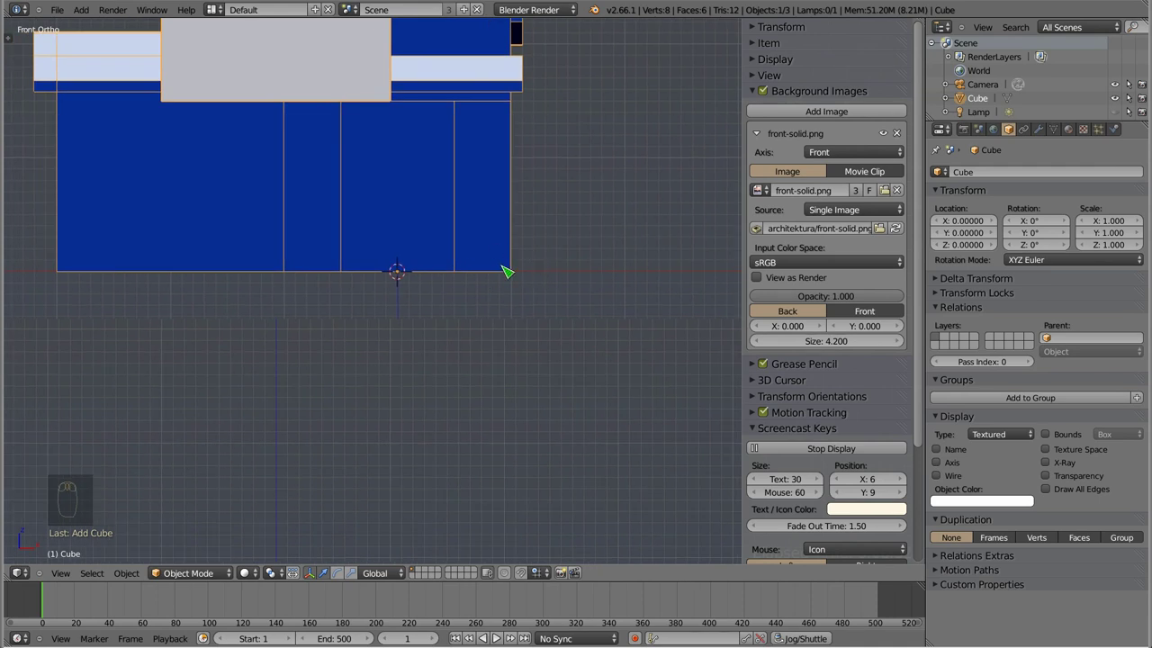
left_click_drag(490, 257, 519, 385)
key("z")
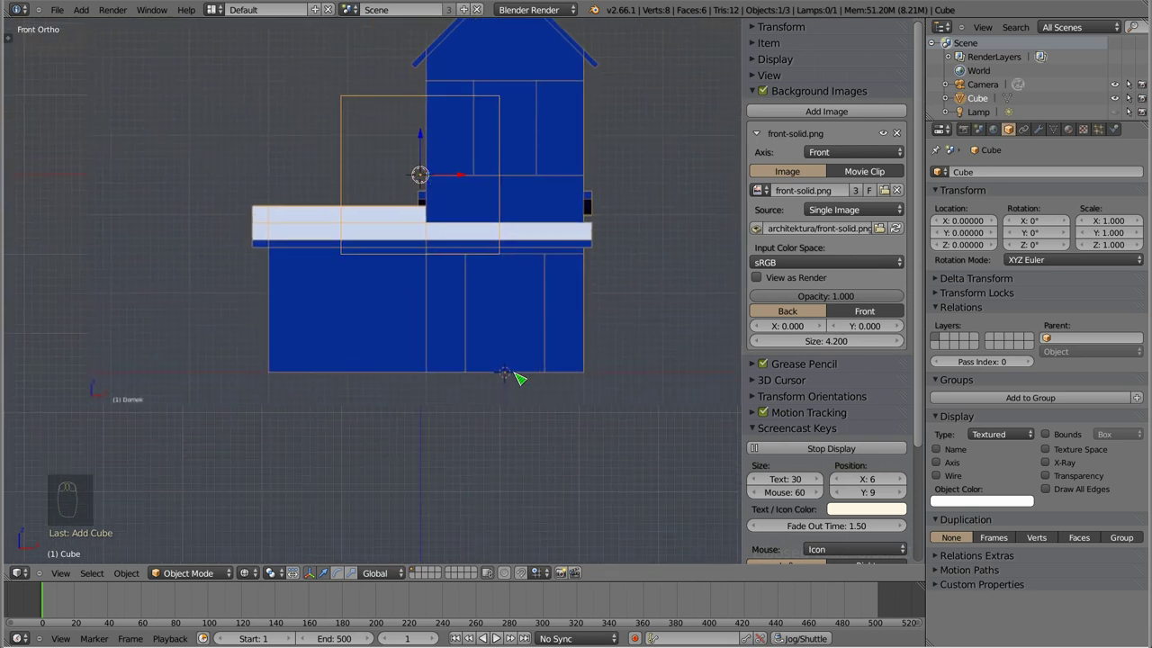
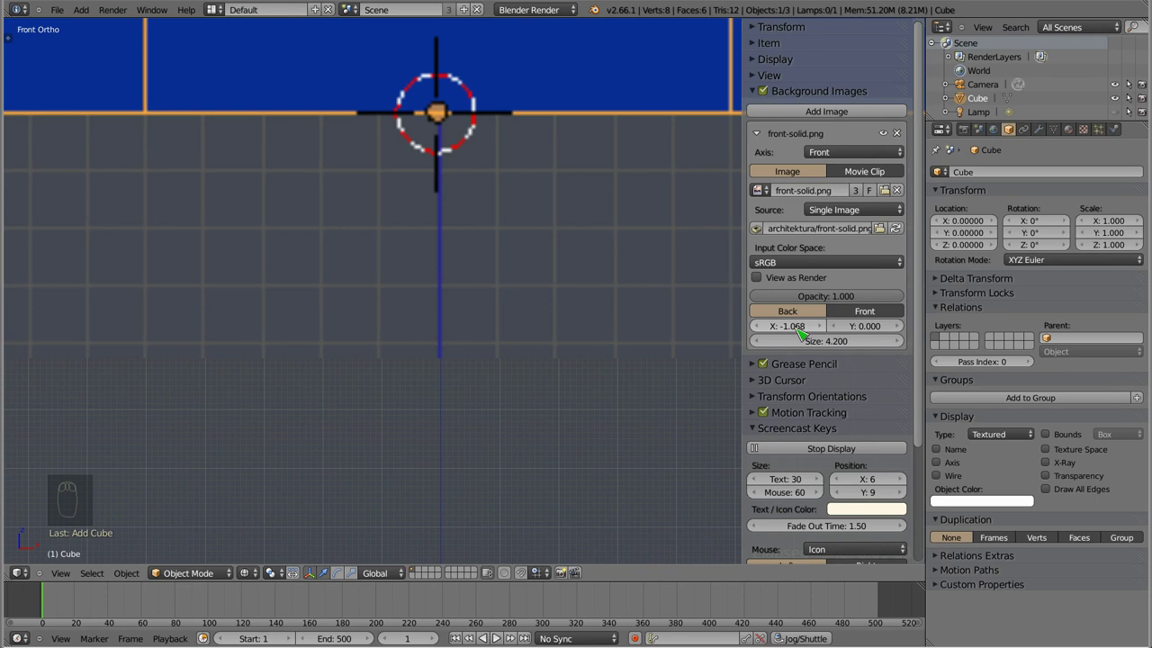
- Set the front image's X offset to -1.067 so the house base rests on the origin
key("Return")
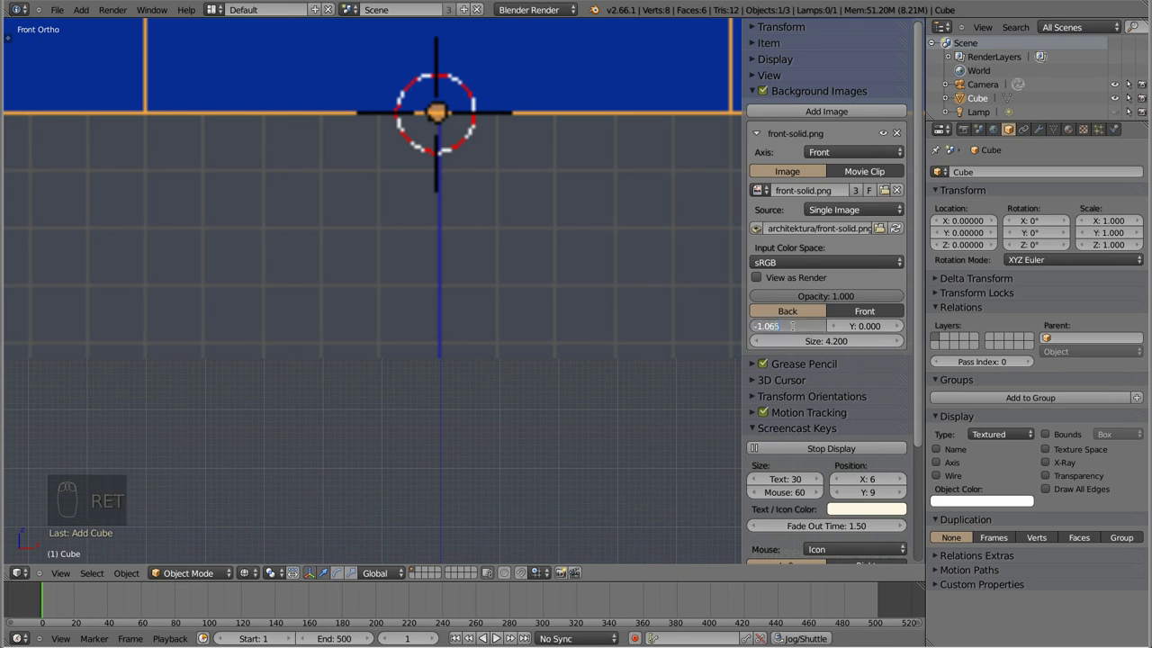
key("Return")
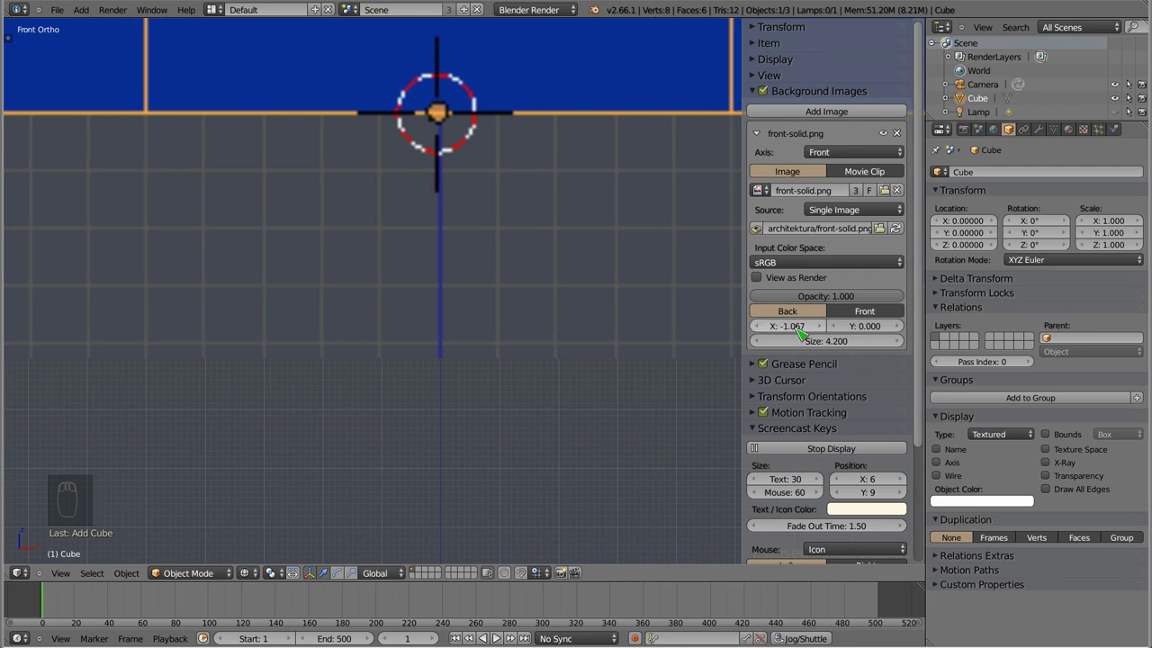
left_click_drag(503, 222, 584, 264)
left_click_drag(584, 264, 849, 355)
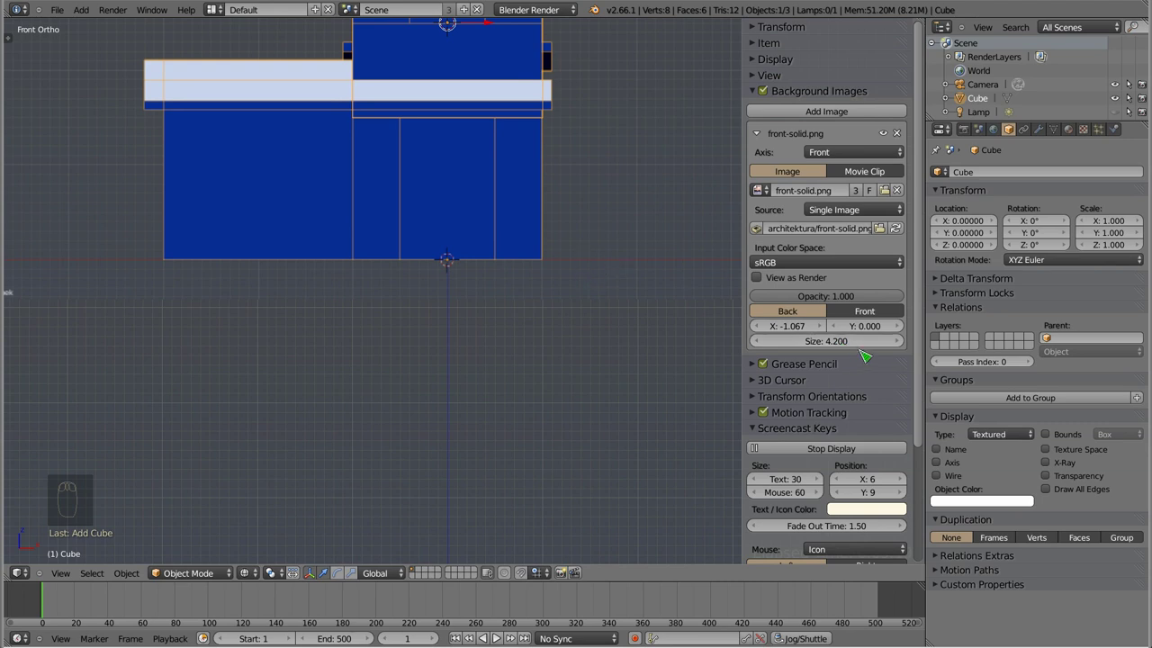
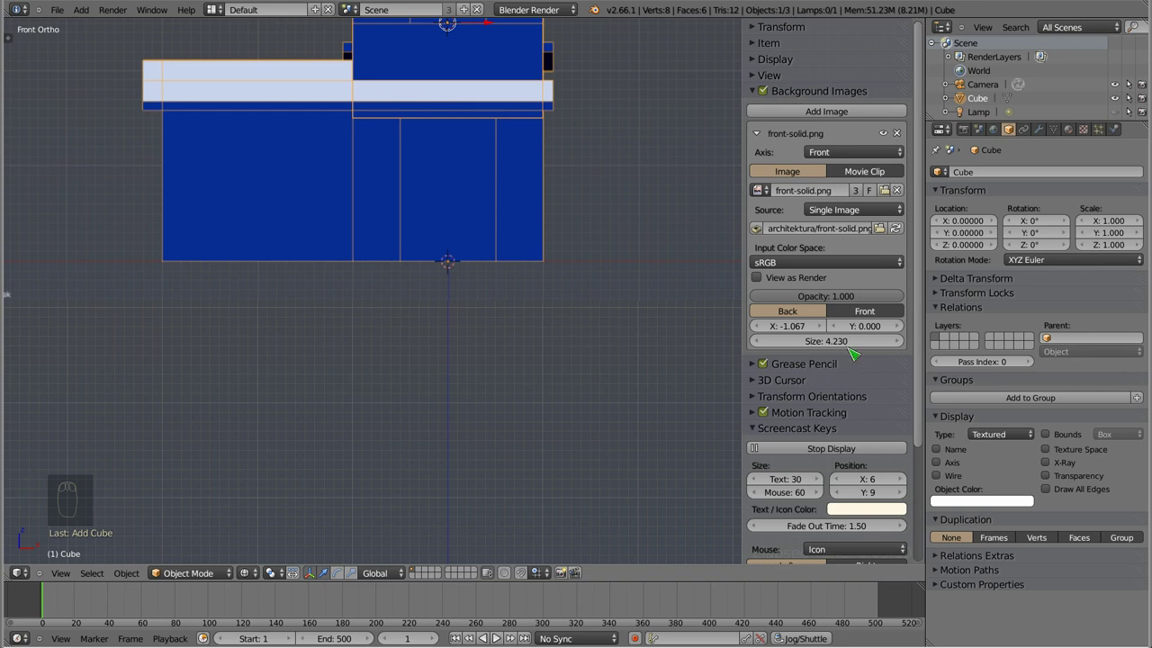
- Fine-tune the front reference image size to 4.220 and check the base alignment
left_click_drag(845, 353, 522, 324)
left_click_drag(596, 294, 529, 322)
left_click_drag(515, 370, 353, 332)
- Set the front image's horizontal offset to -1.070 and check the base's right edge
left_click_drag(485, 300, 802, 325)
left_click_drag(803, 325, 802, 326)
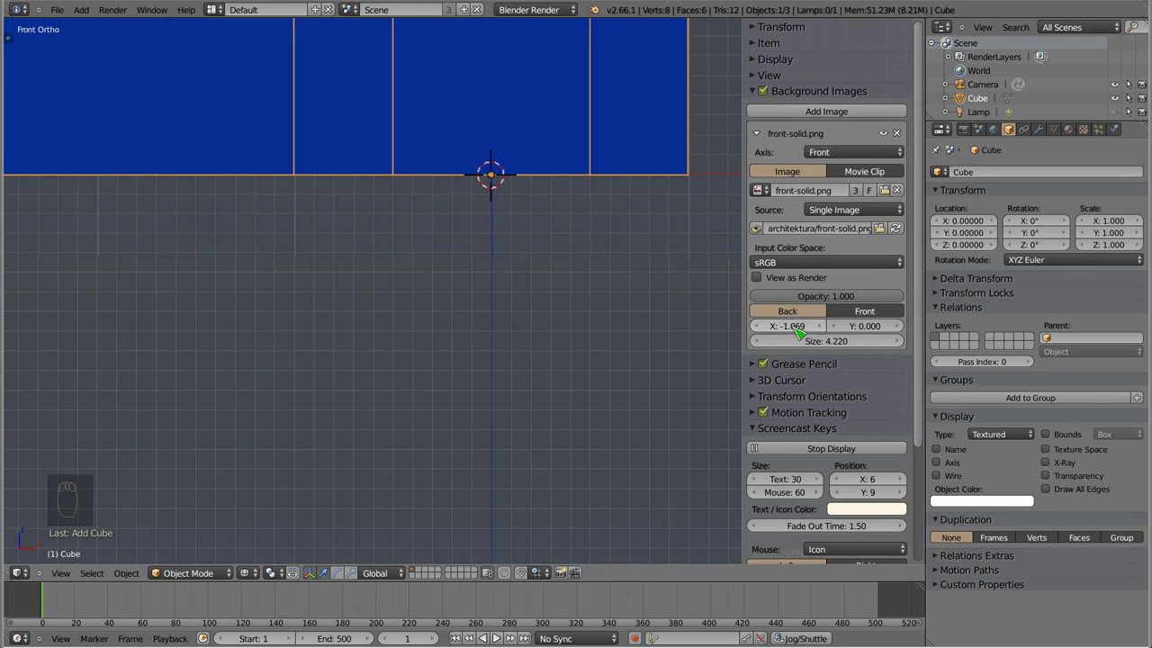
key("Return")
key("BackSpace")
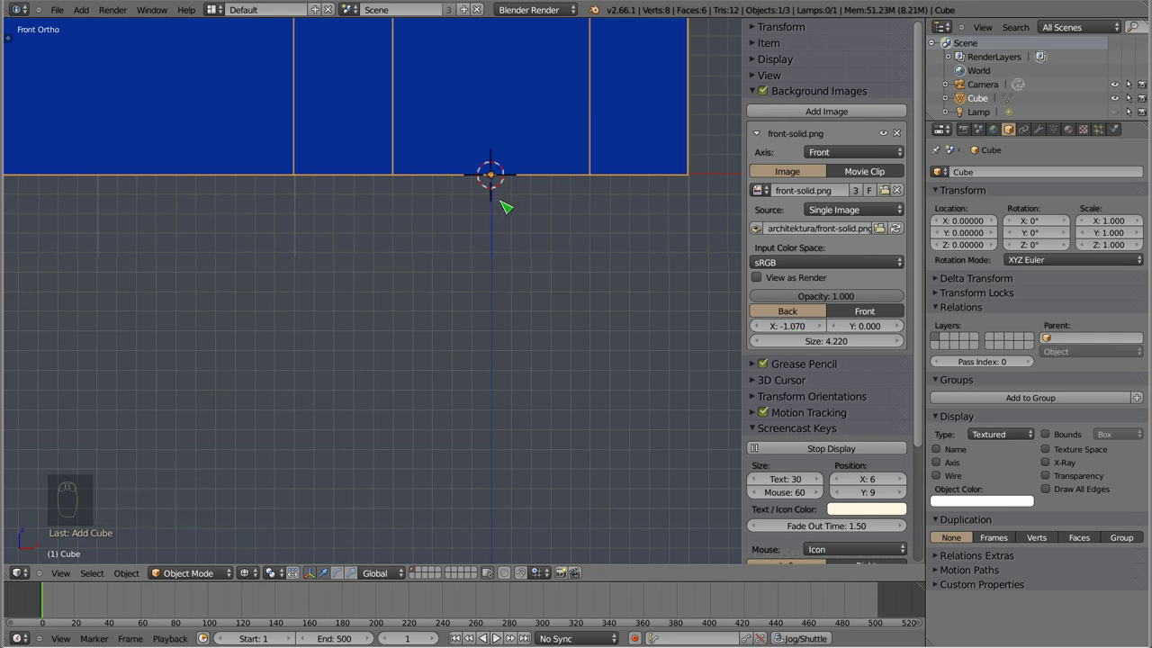
left_click_drag(463, 232, 579, 269)
- Raise the front image to Y offset 3.610 and frame the whole house in Front Ortho to verify
middle_click(393, 289)
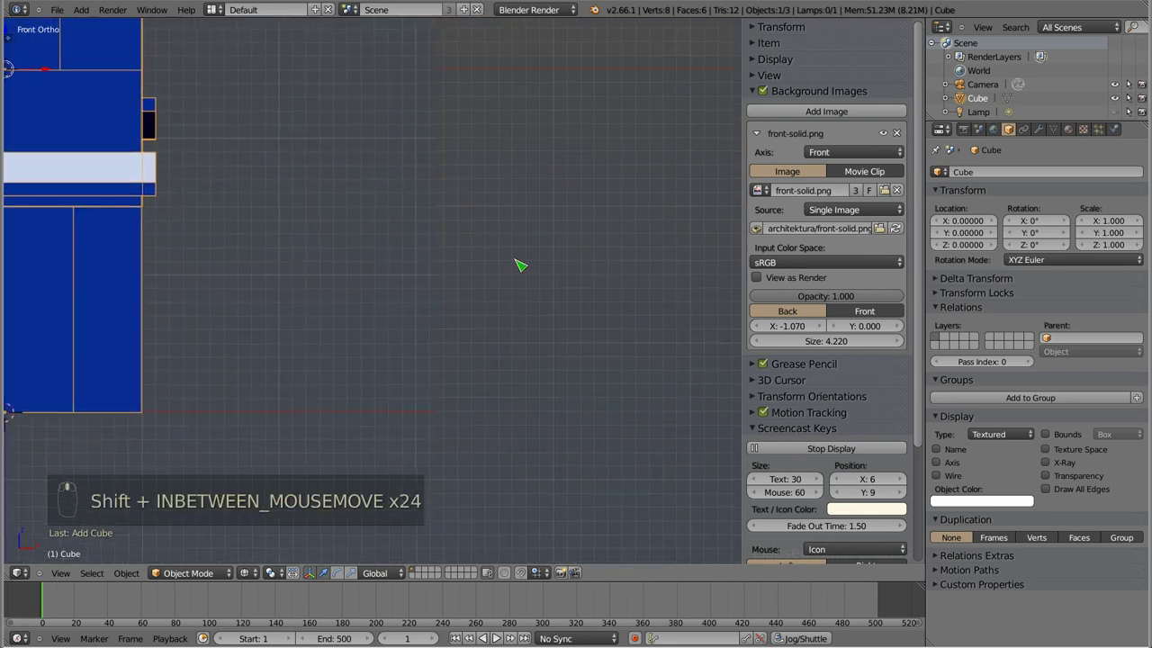
middle_click(665, 337)
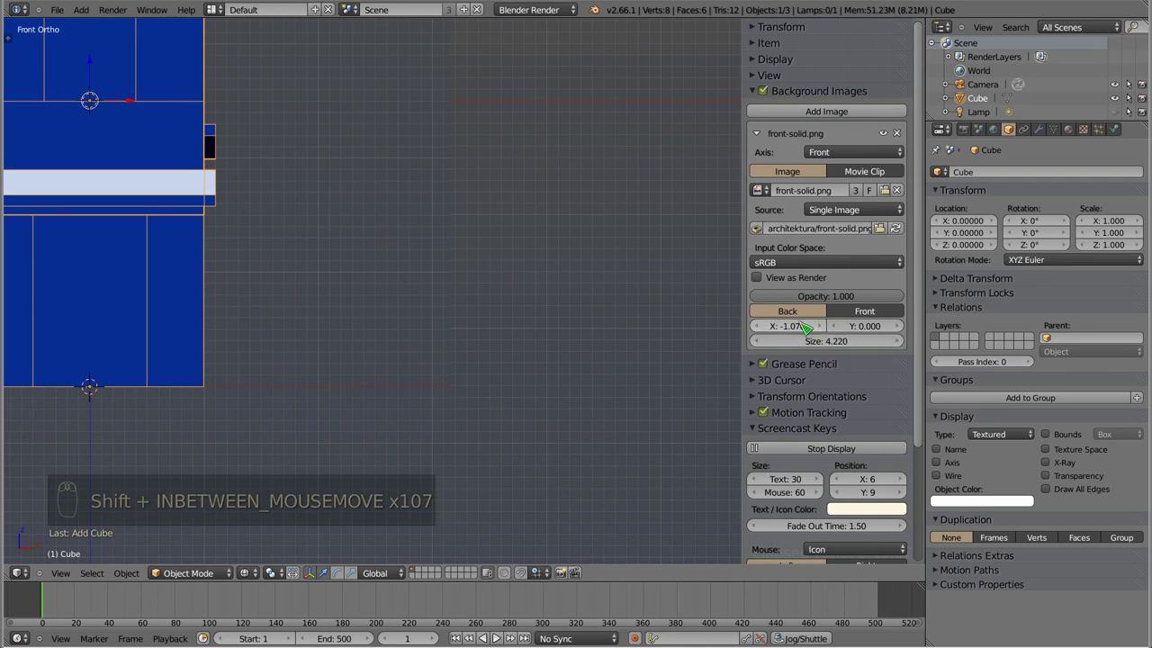
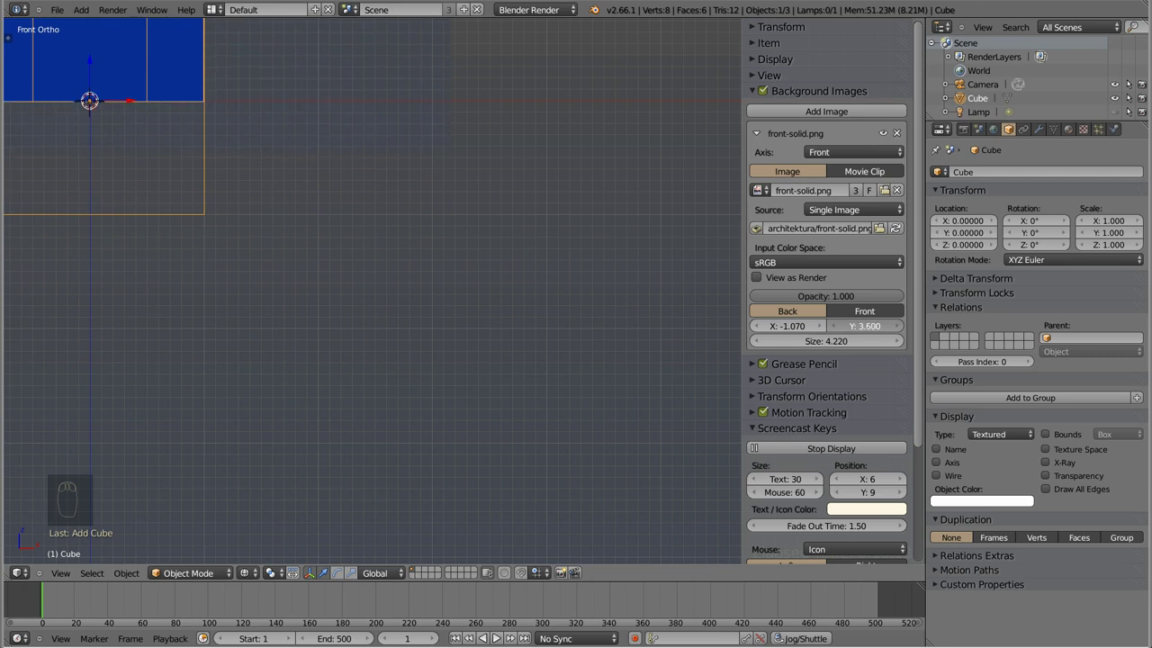
left_click_drag(491, 172, 505, 113)
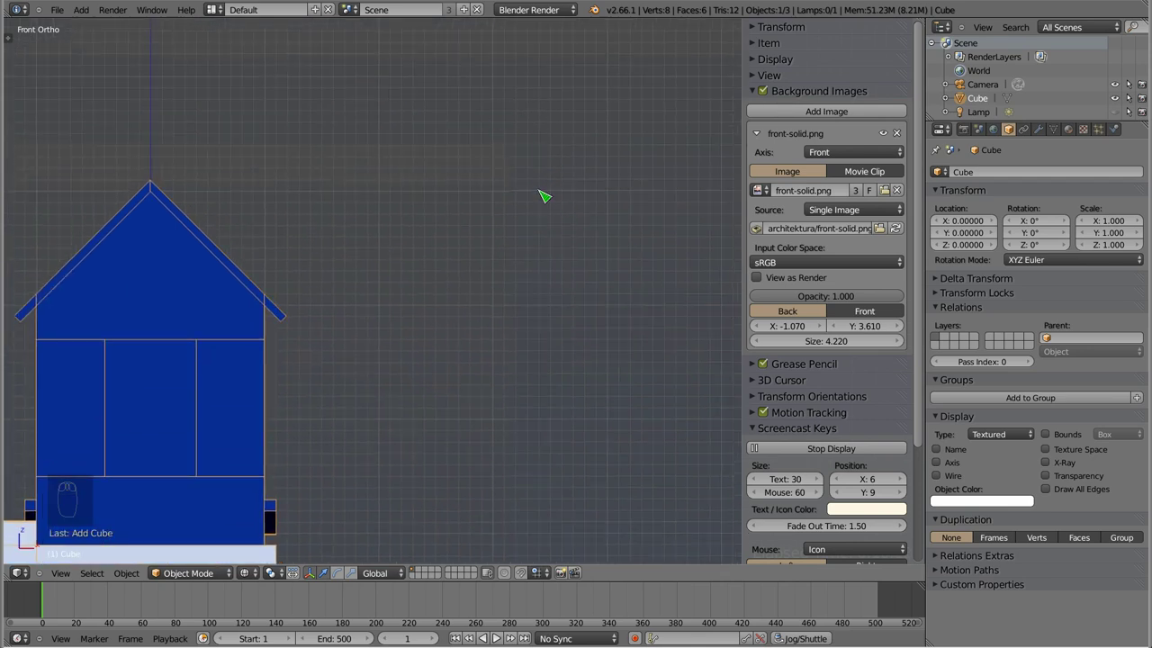
left_click_drag(518, 288, 504, 254)
key("KP_1")
left_click_drag(485, 296, 497, 291)
left_click_drag(174, 121, 464, 276)
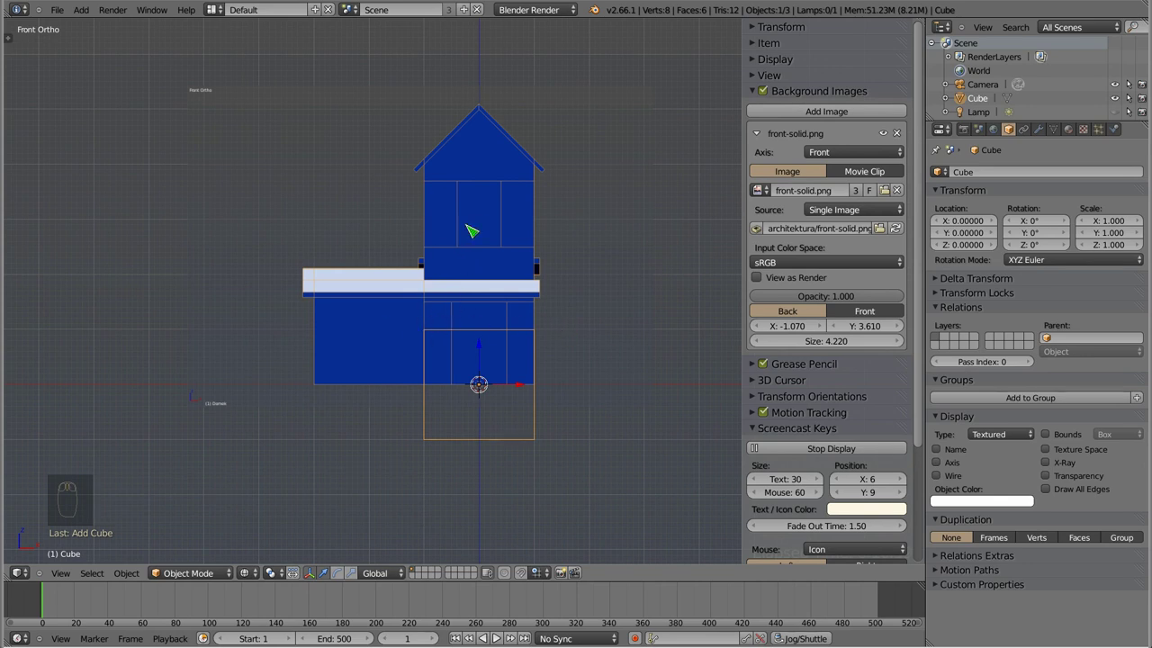
middle_click(476, 292)
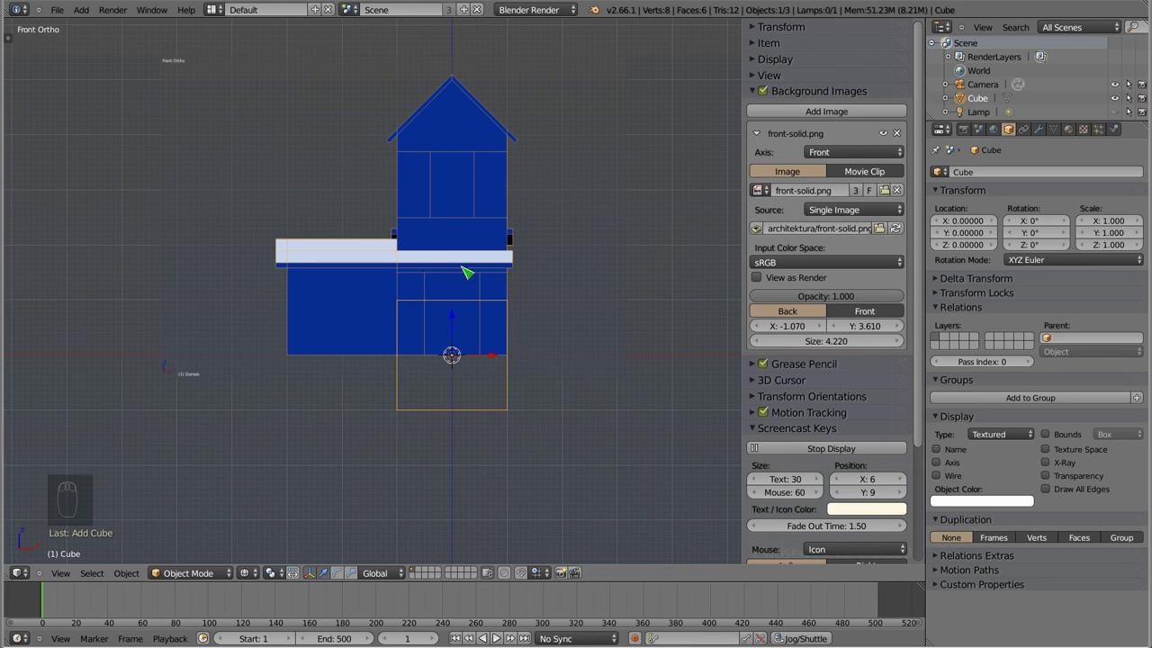
middle_click(472, 303)
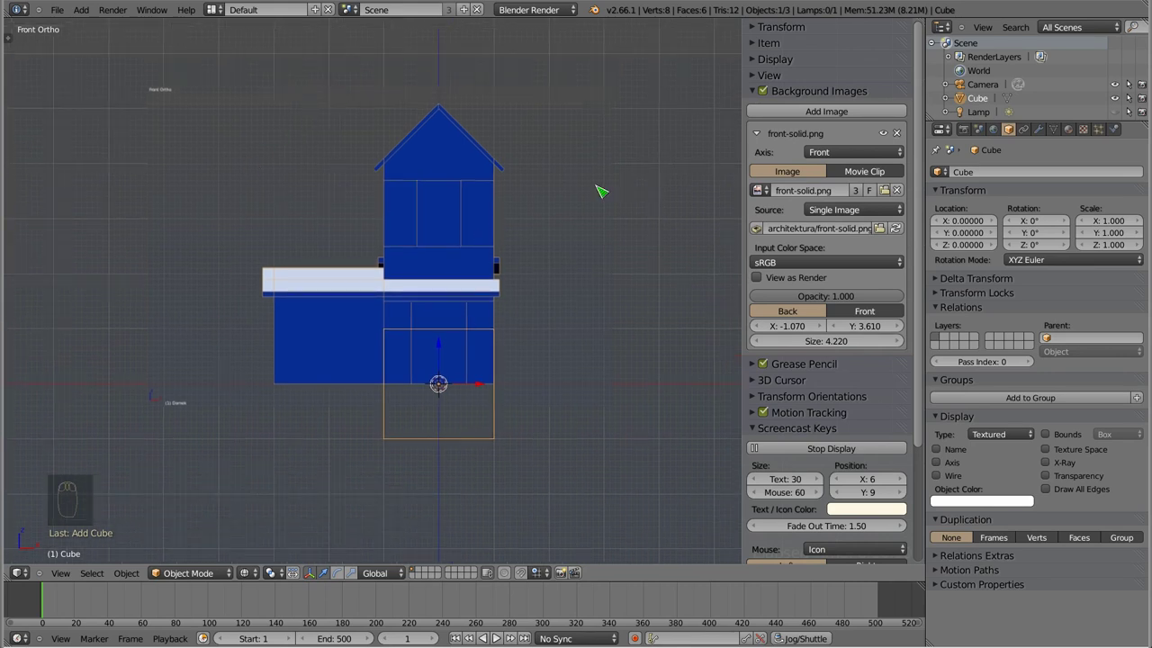
left_click_drag(512, 173, 499, 289)
middle_click(491, 276)
key("KP_1")
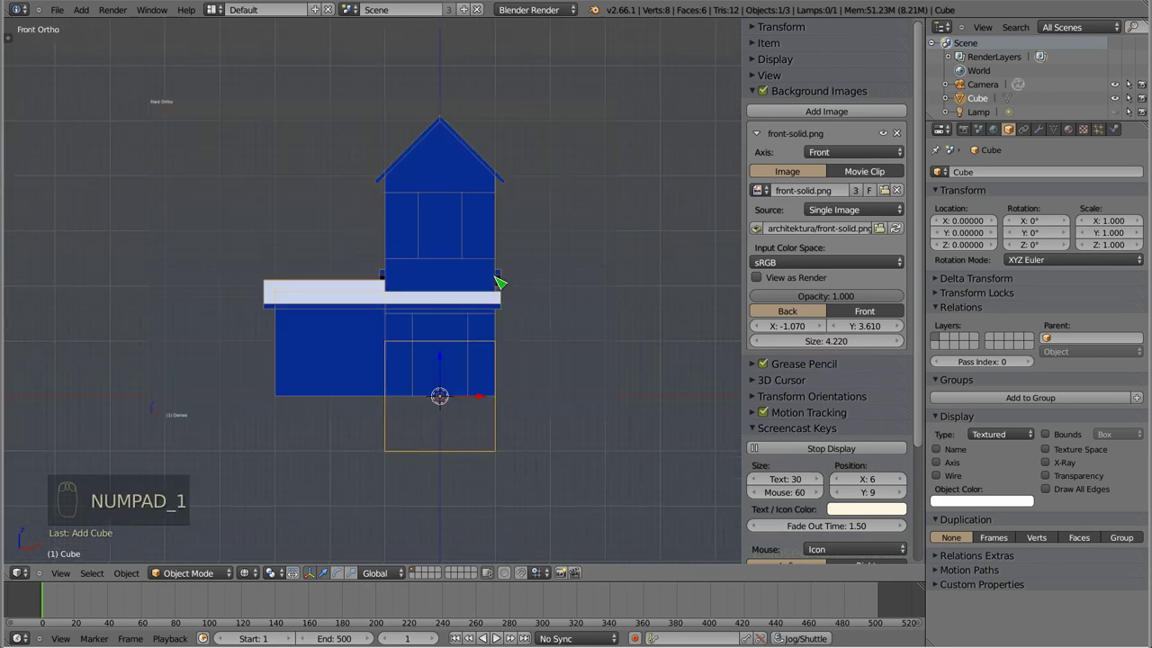
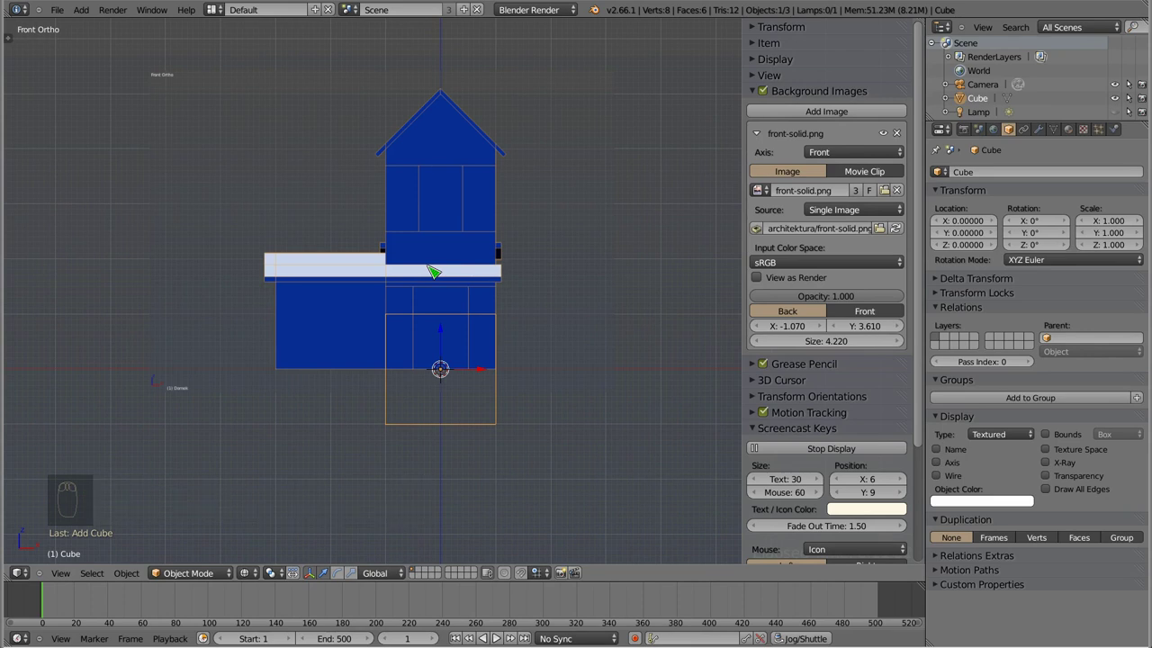
- In Right Ortho, collapse front-solid.png and add a second background image slot for right-solid.png
key("KP_3")
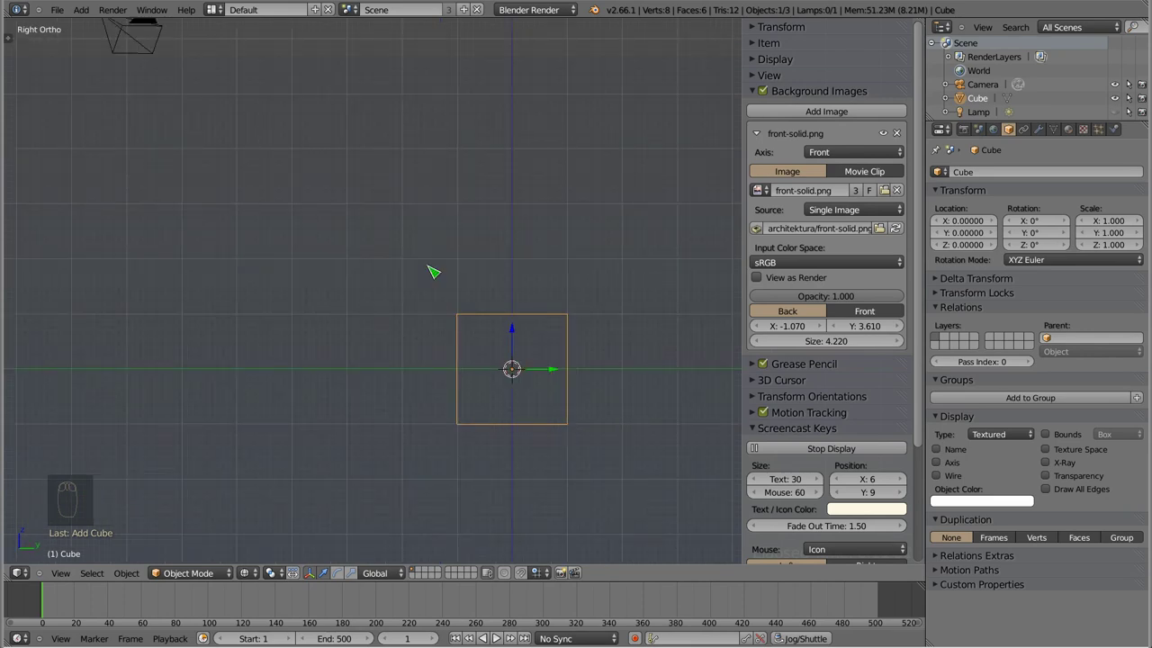
left_click_drag(767, 131, 816, 134)
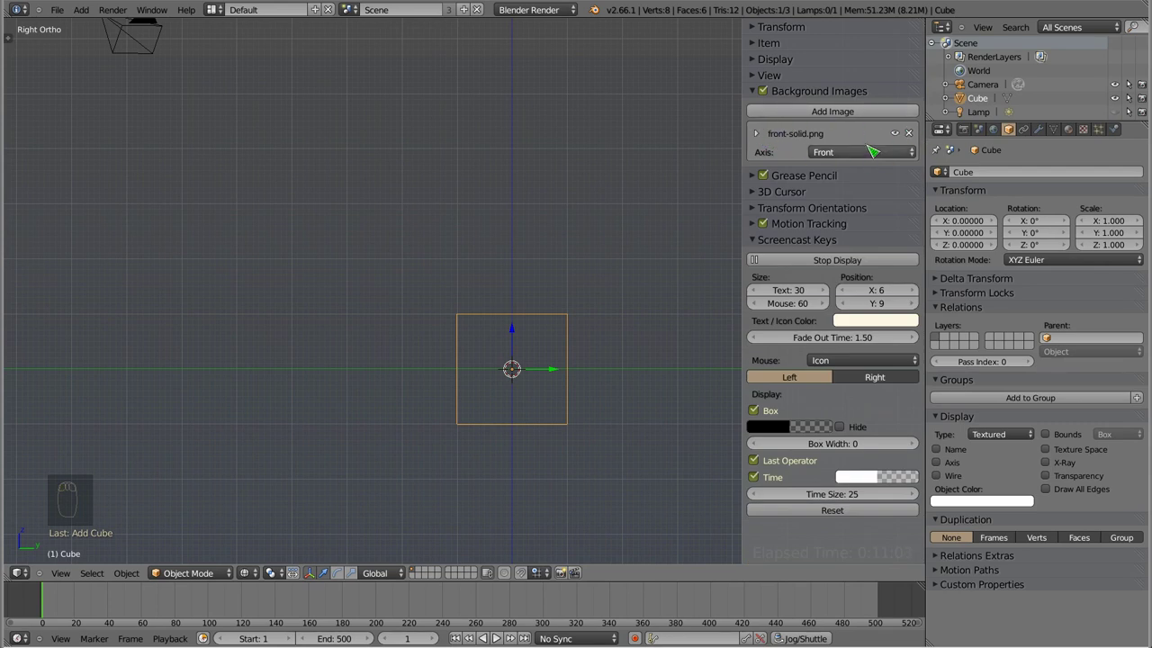
left_click_drag(545, 338, 839, 126)
left_click_drag(840, 126, 828, 247)
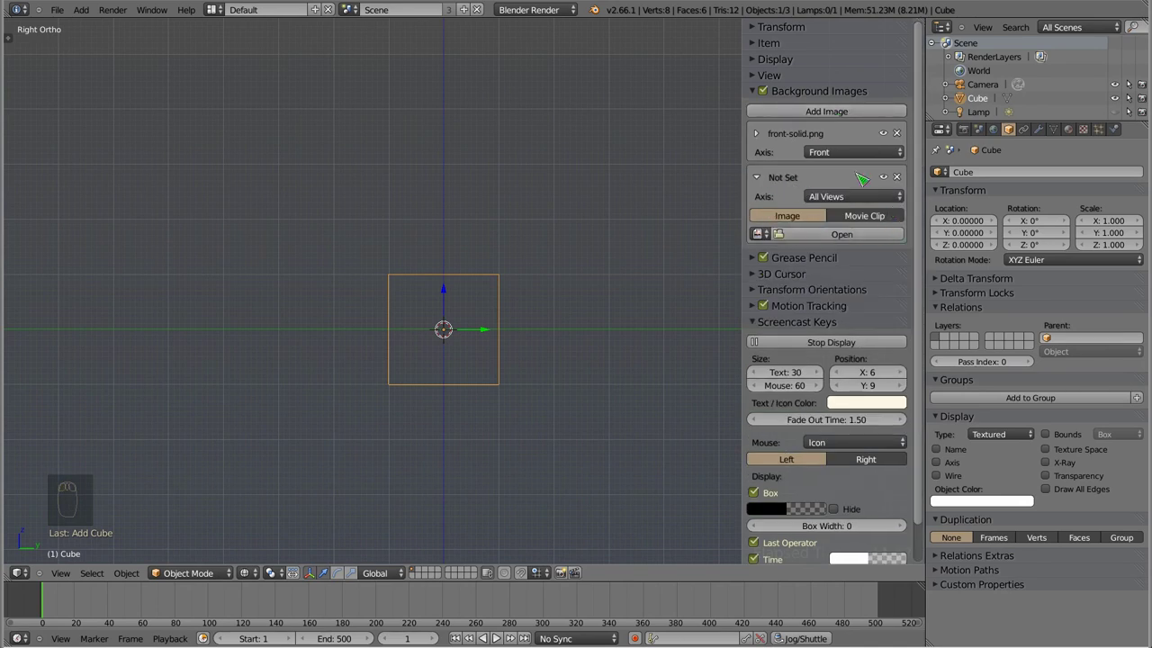
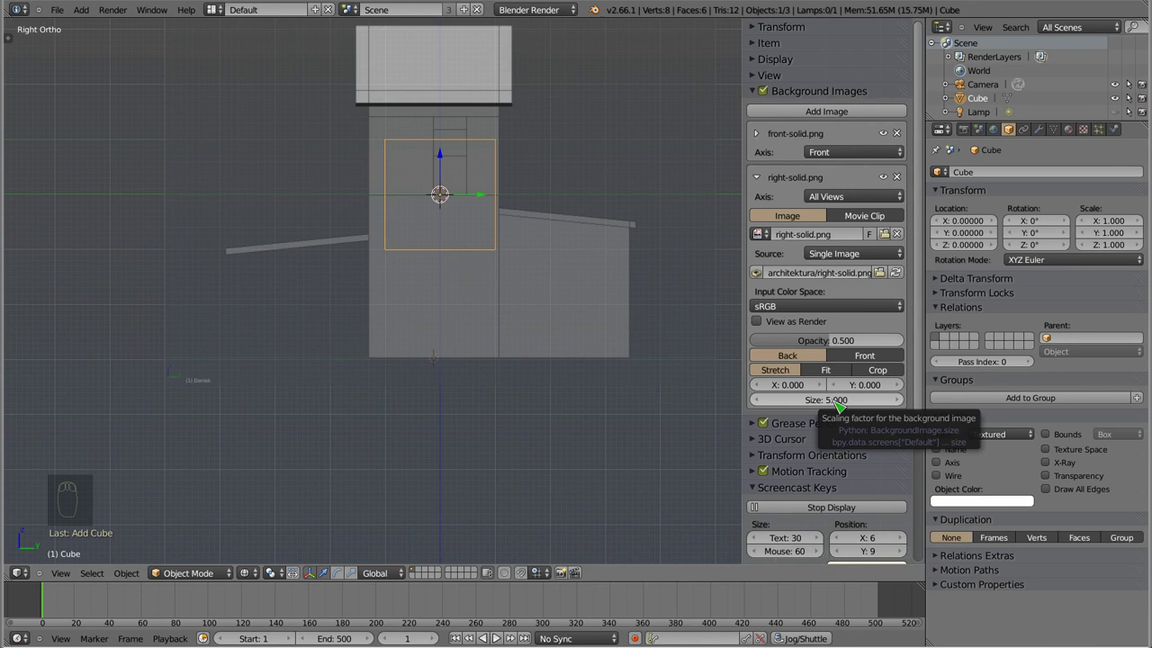
- Assign right-solid.png to the Right axis and inspect its base against the origin
left_click_drag(839, 352, 498, 155)
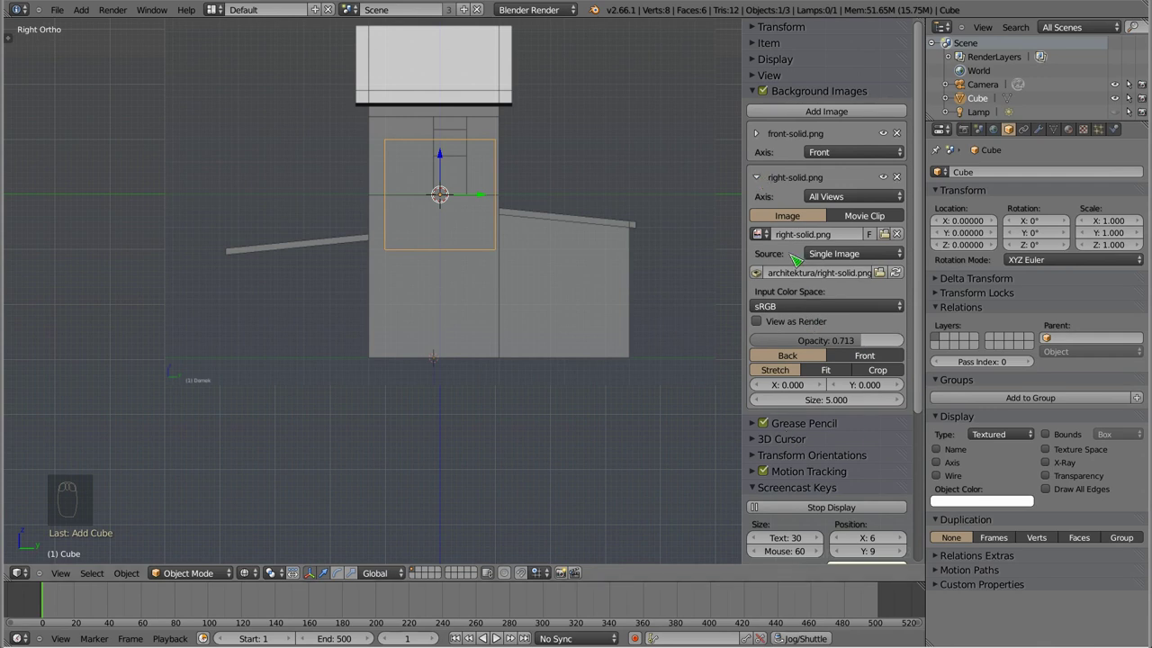
left_click_drag(825, 212, 648, 184)
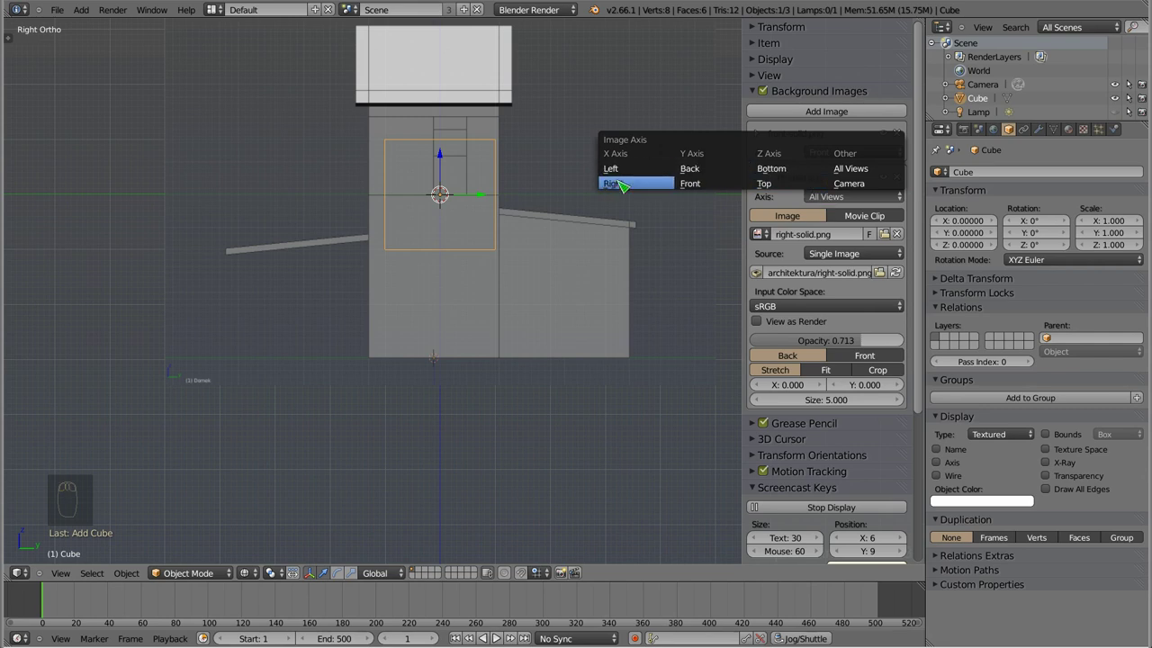
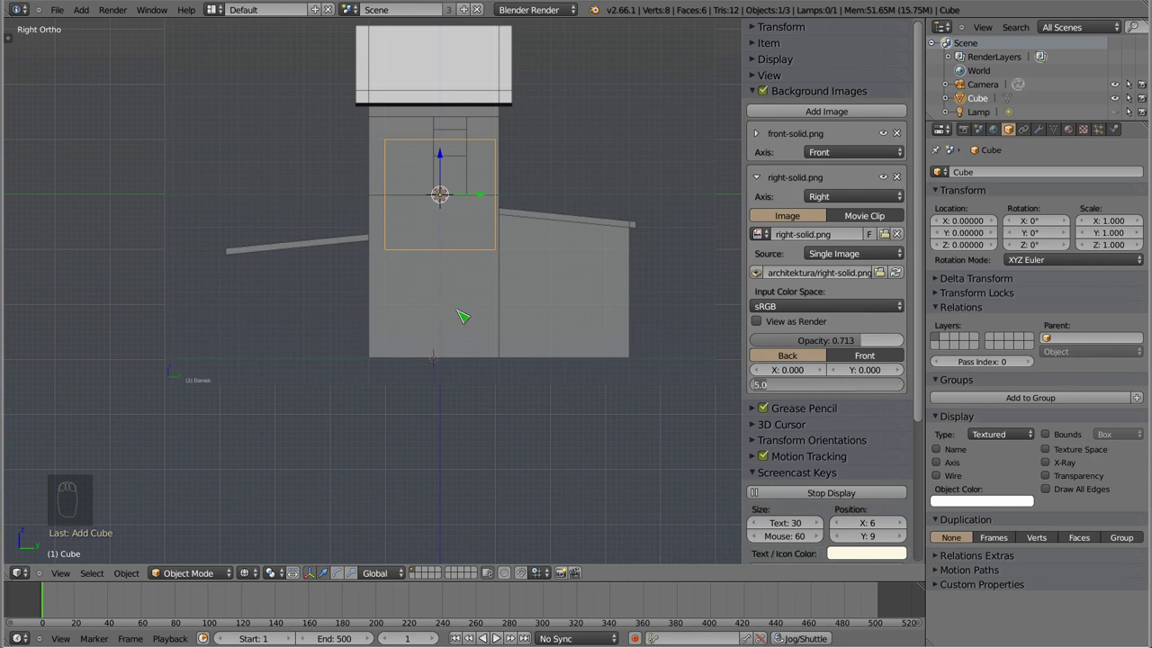
left_click_drag(455, 294, 277, 352)
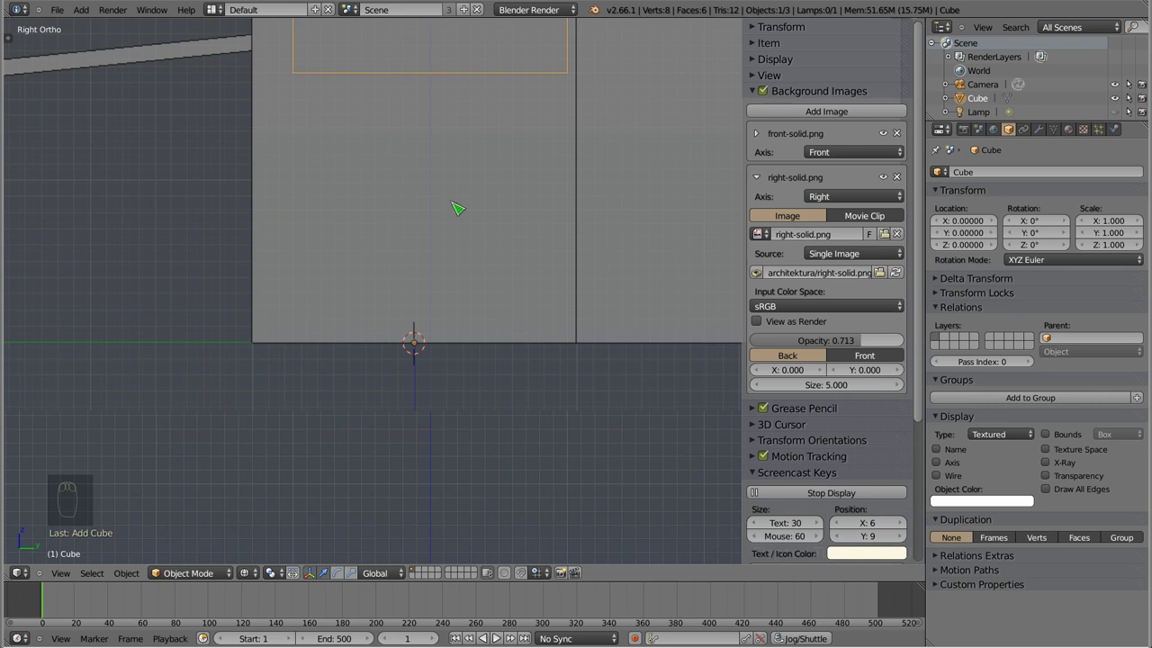
left_click_drag(458, 221, 467, 163)
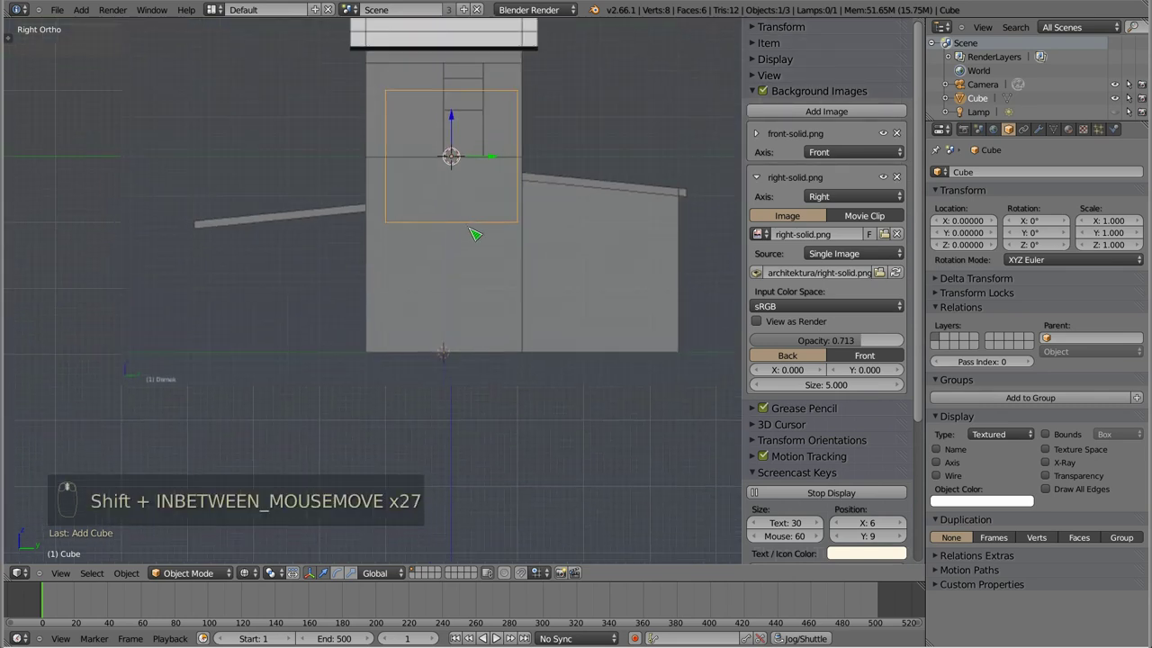
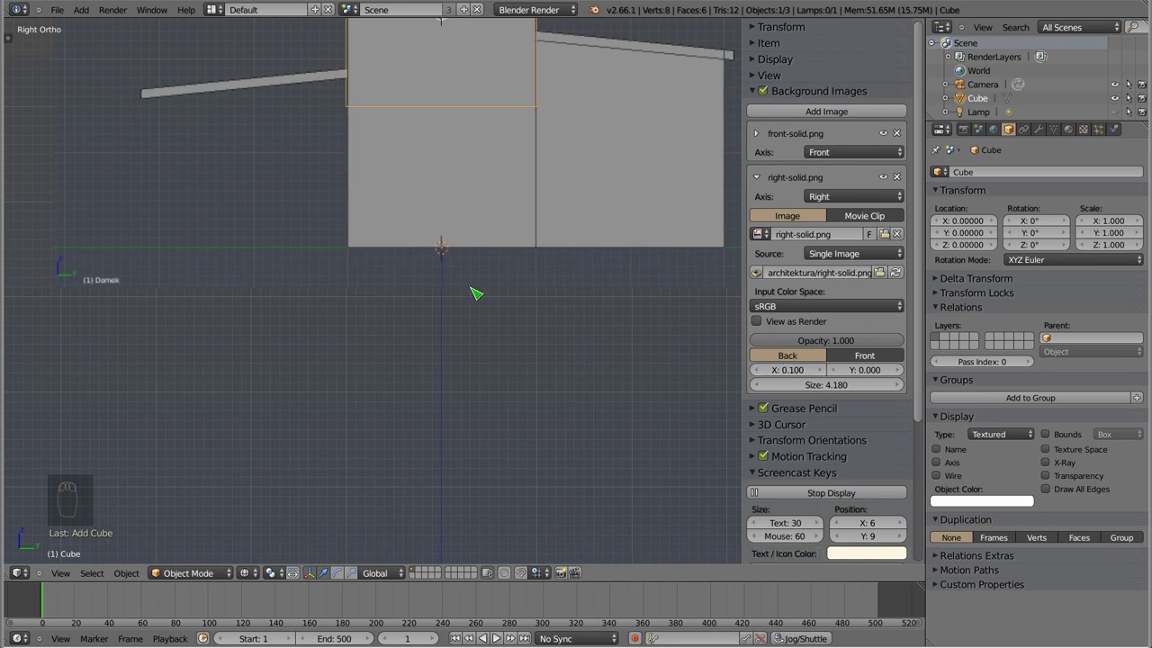
- Adjust the right image's horizontal offset with a typed value and zoom out to check alignment
middle_click(529, 268)
left_click_drag(504, 252, 801, 376)
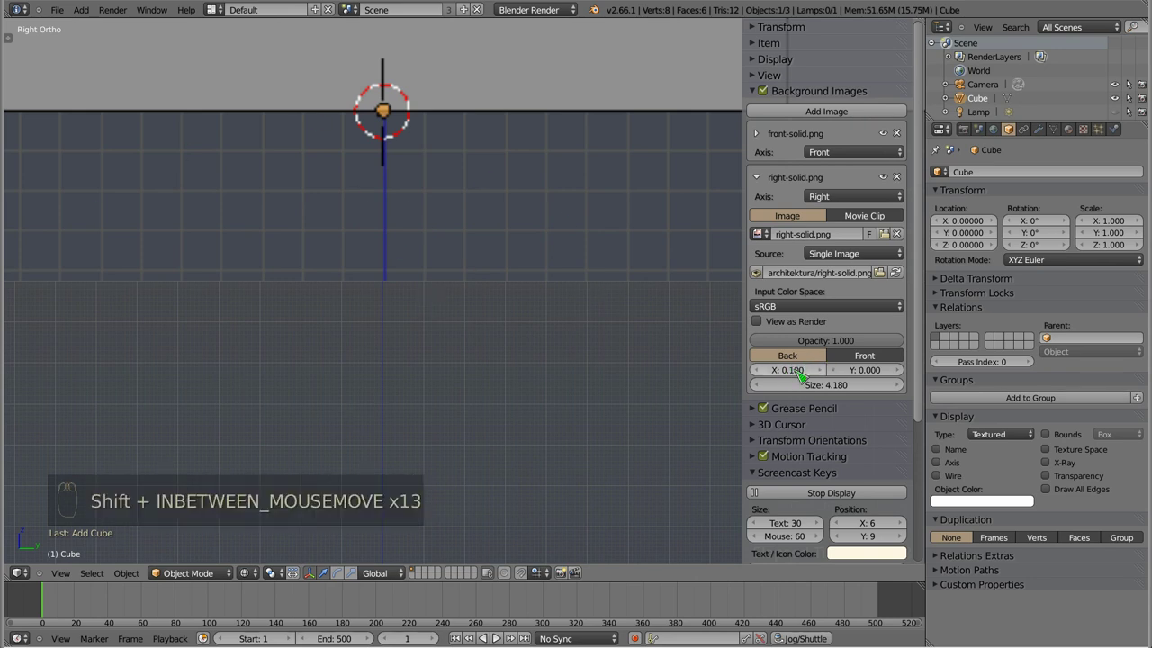
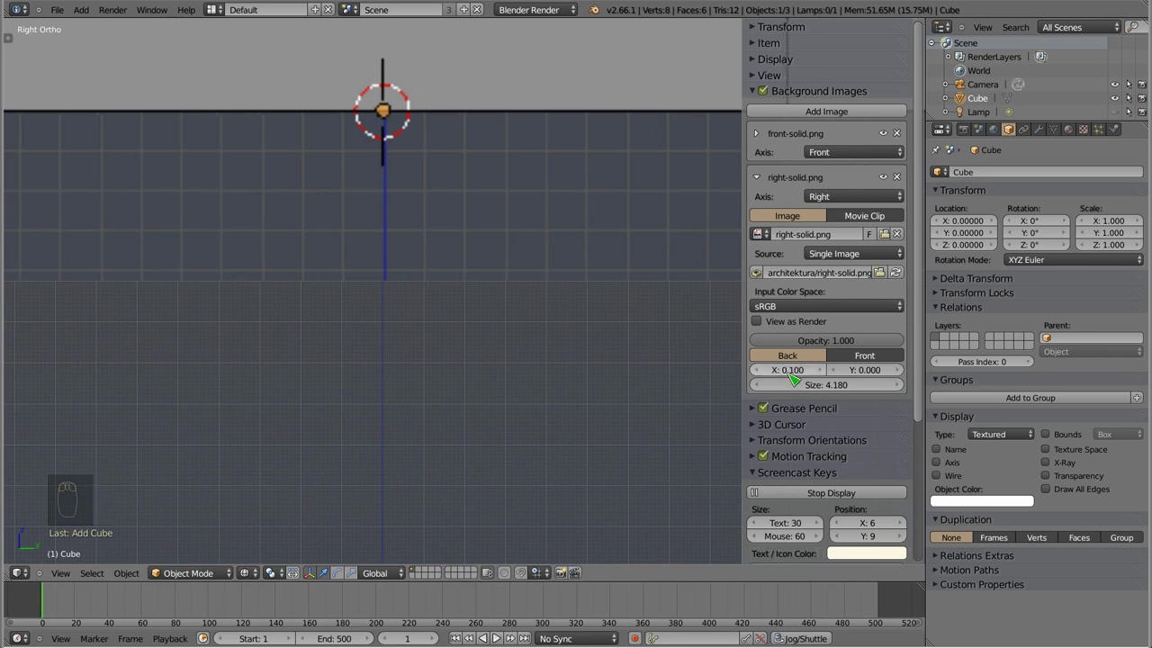
left_click_drag(763, 379, 805, 370)
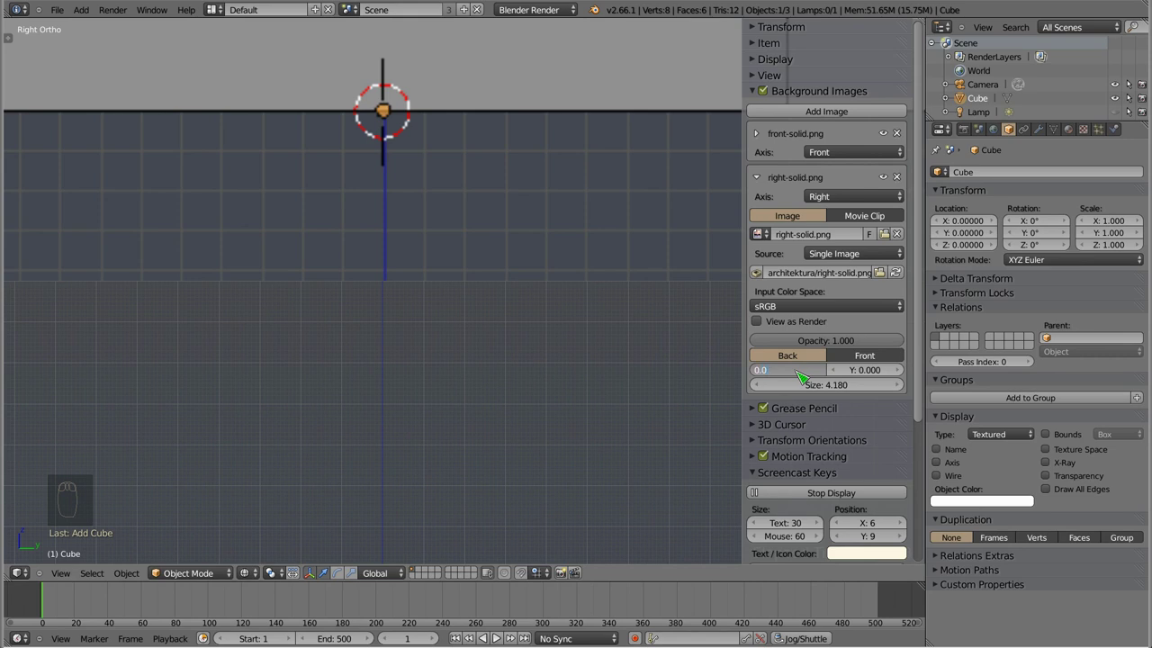
key("9")
key("Return")
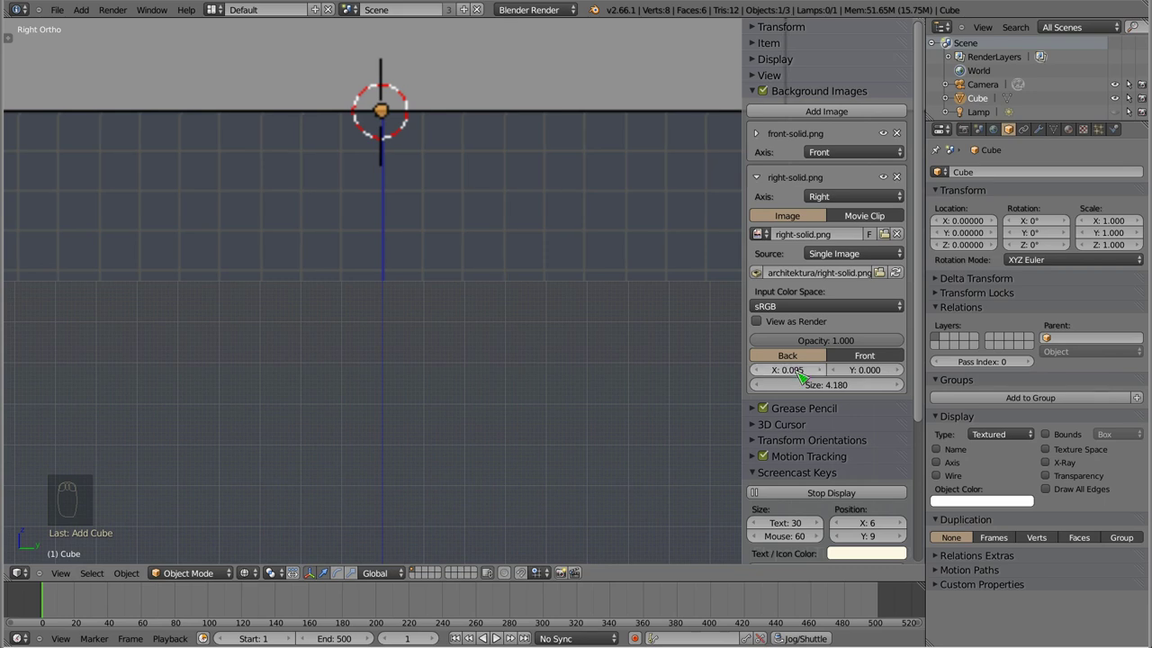
left_click_drag(480, 247, 393, 304)
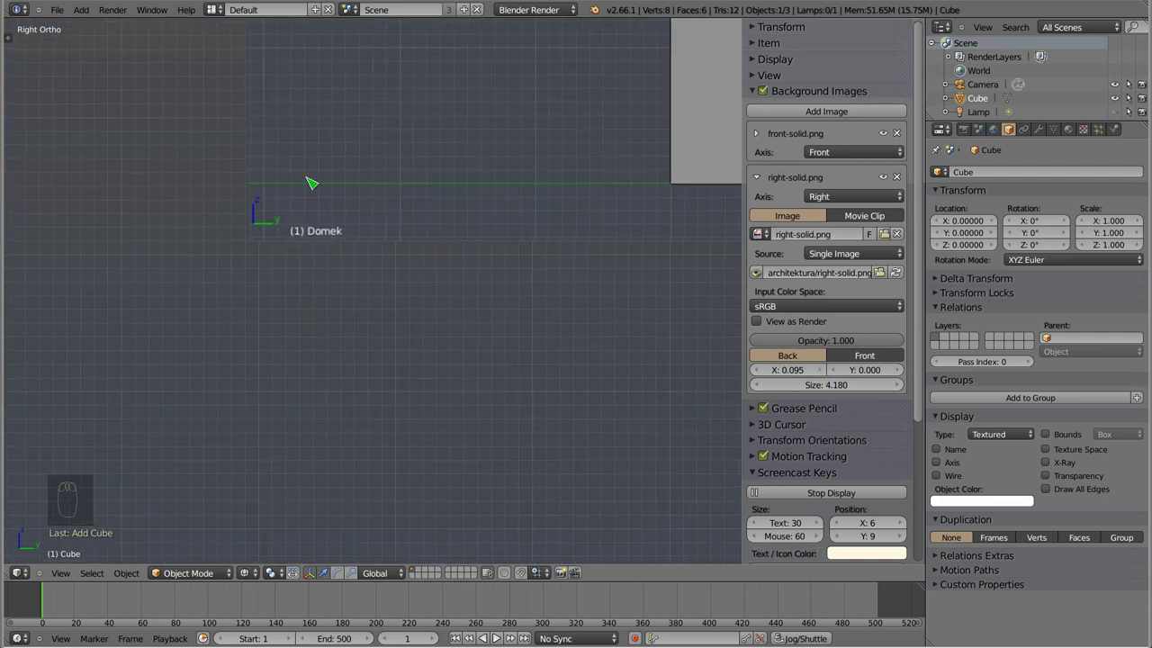
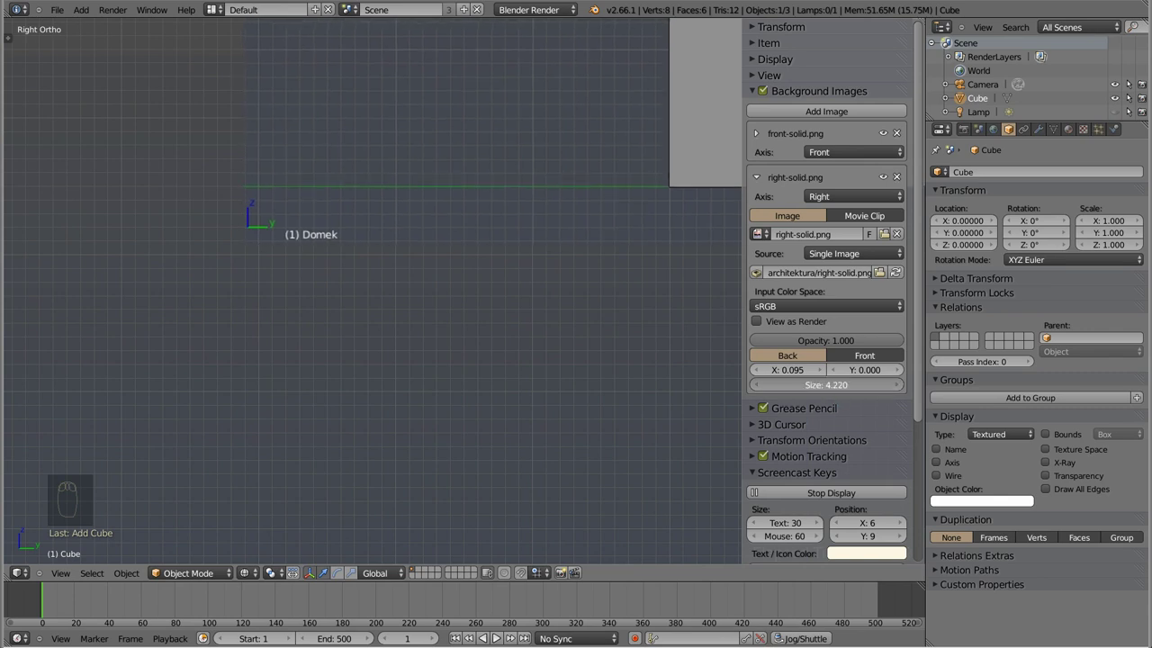
- Refine the right image's X offset to 0.095 and view the whole side drawing
middle_click(483, 261)
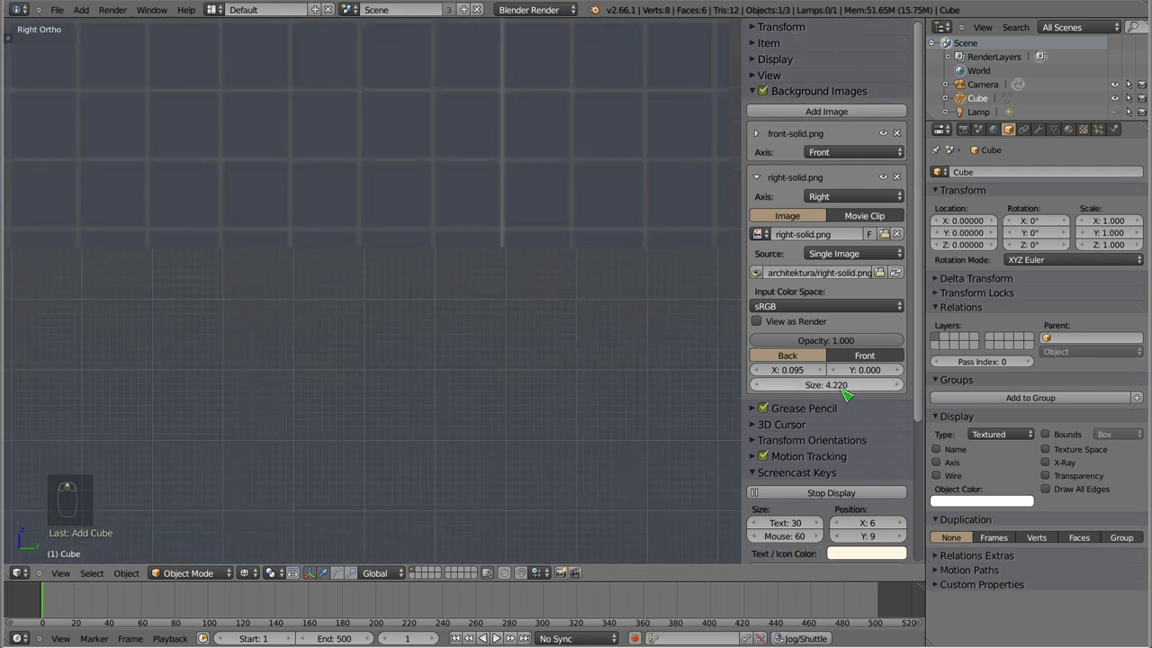
left_click_drag(840, 384, 838, 399)
key("Return")
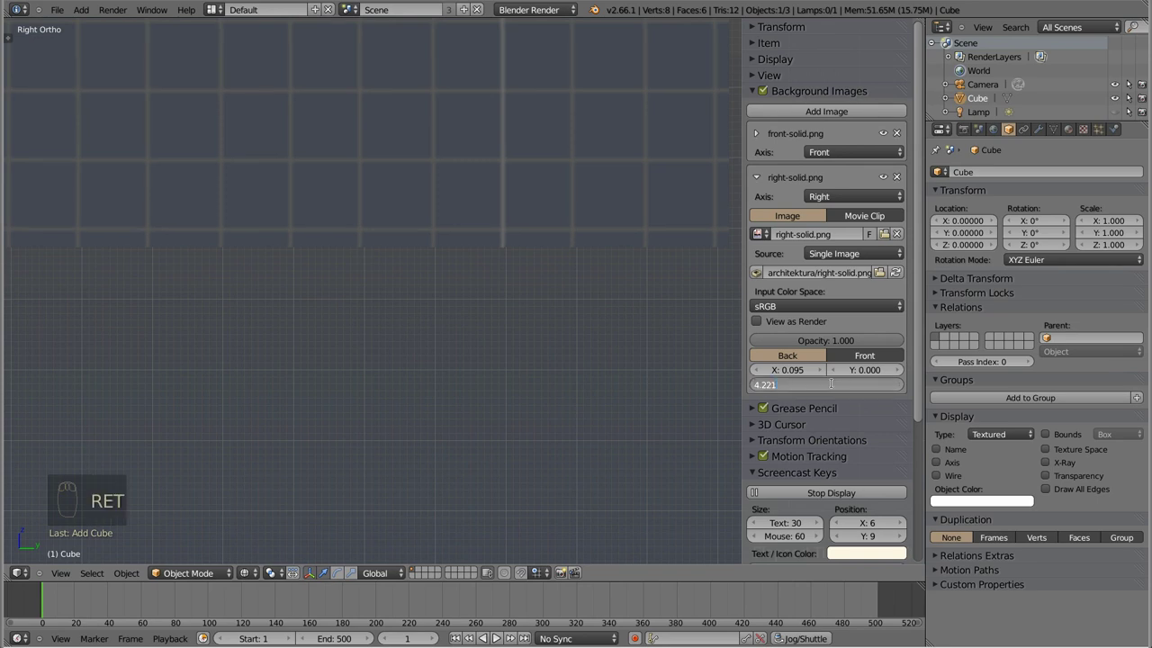
key("BackSpace")
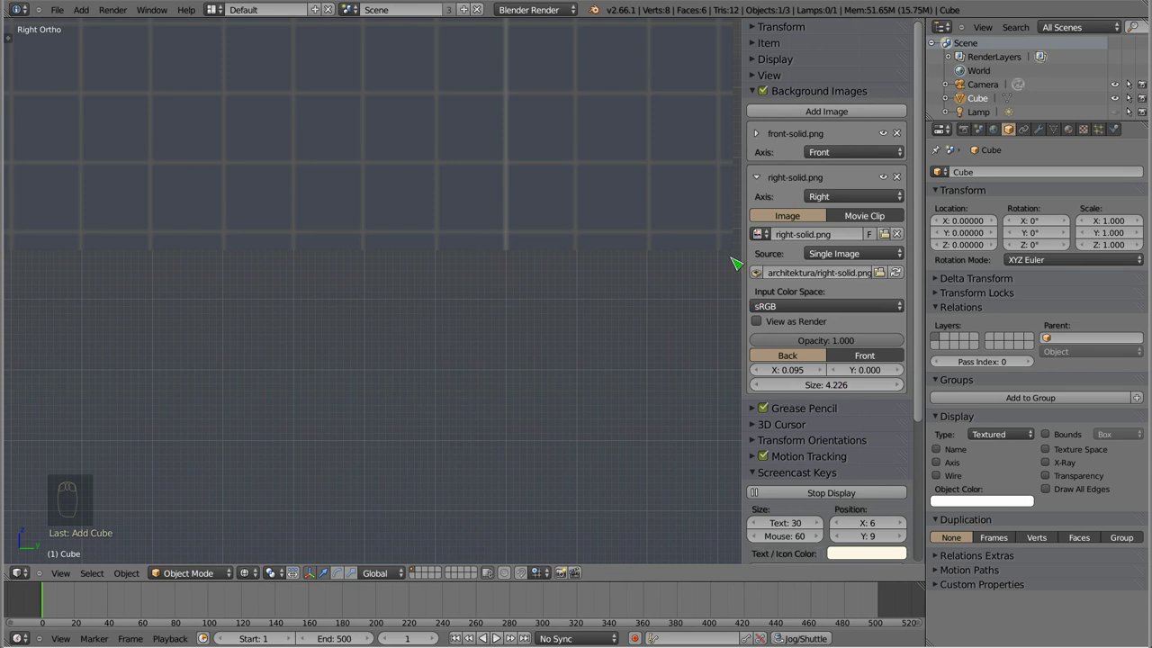
left_click_drag(835, 393, 836, 390)
key("BackSpace")
key("BackSpace")
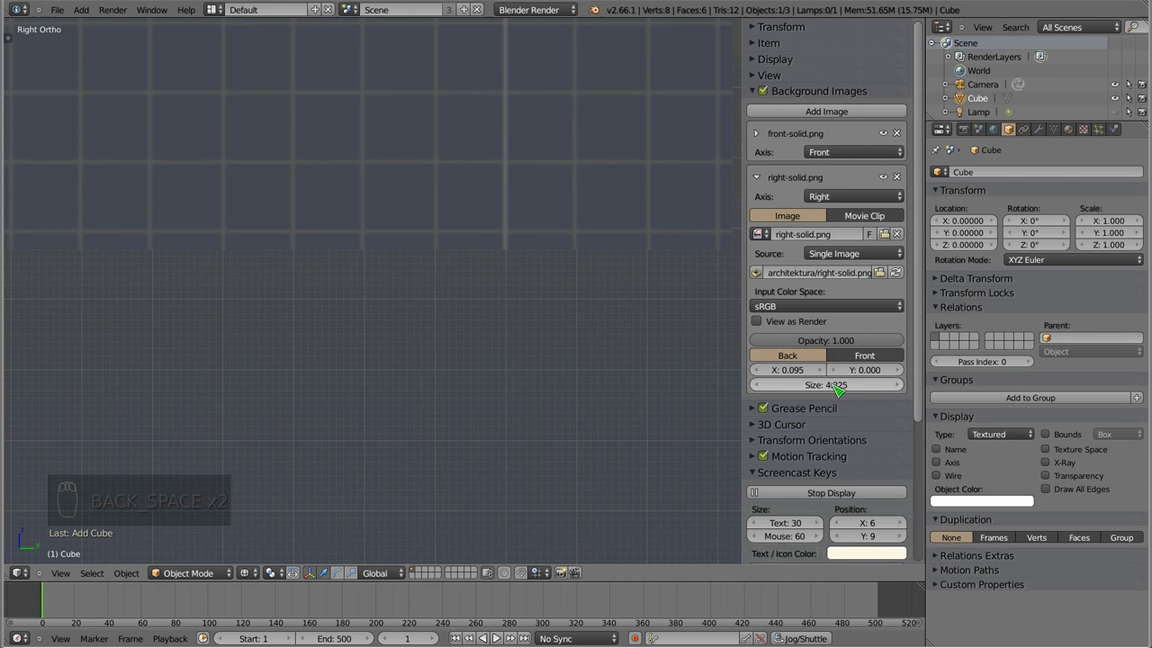
left_click_drag(455, 166, 519, 174)
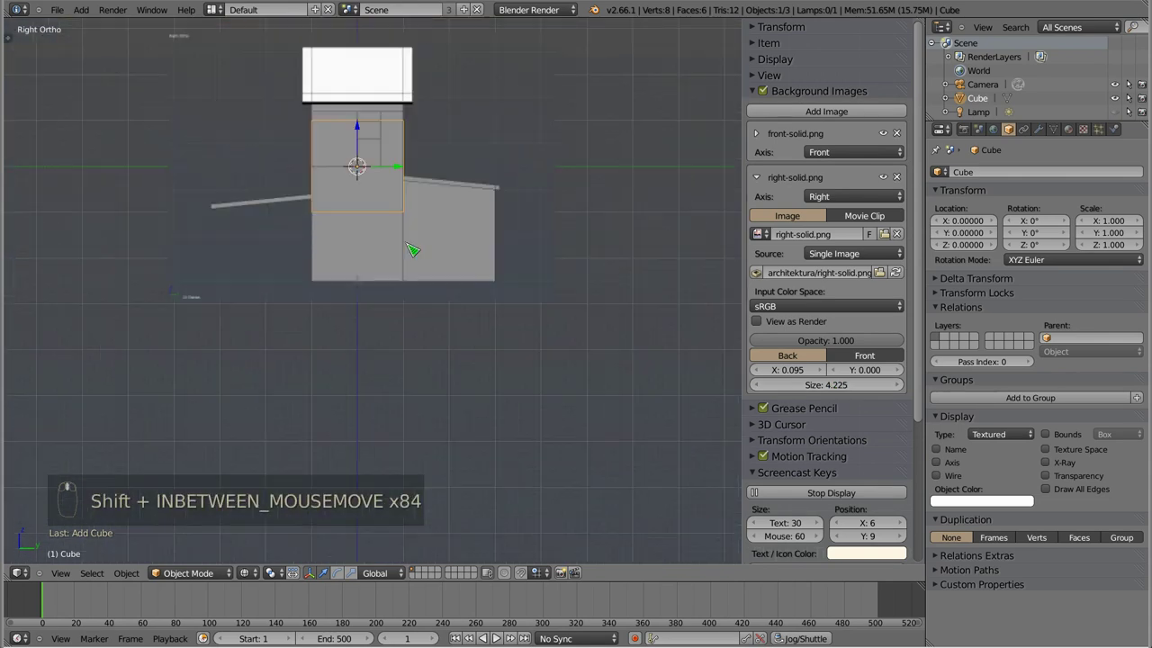
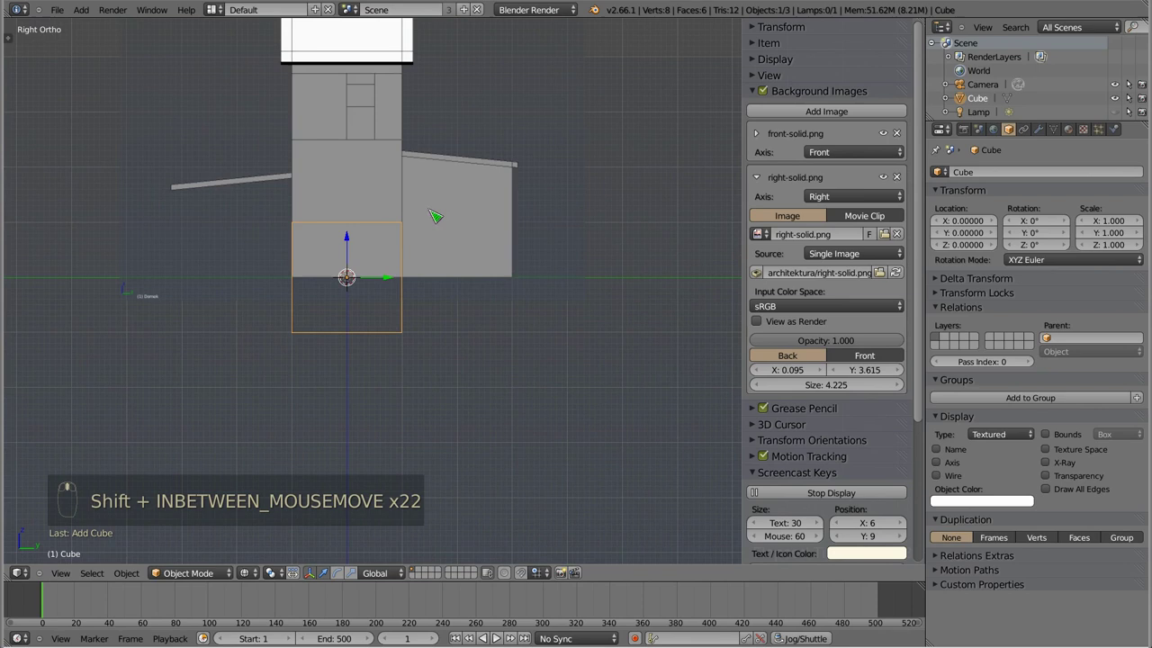
- Set right-solid.png Y offset 3.615, front opacity 0.489, return to Front view and untick Background Images
left_click_drag(467, 228, 433, 218)
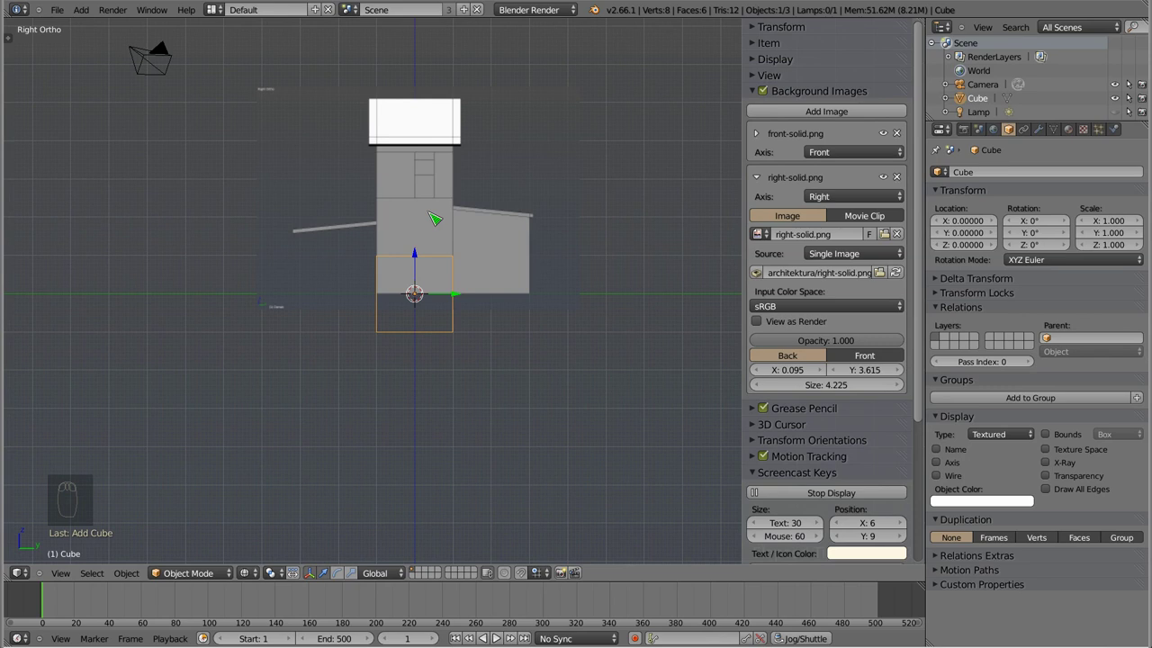
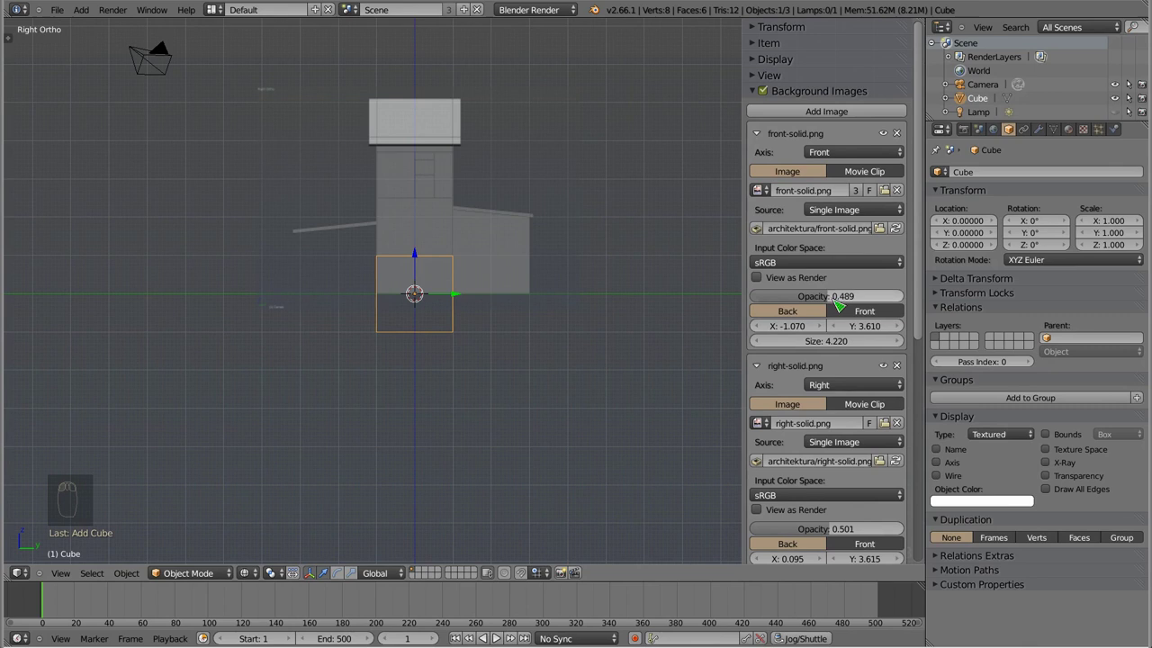
key("KP_1")
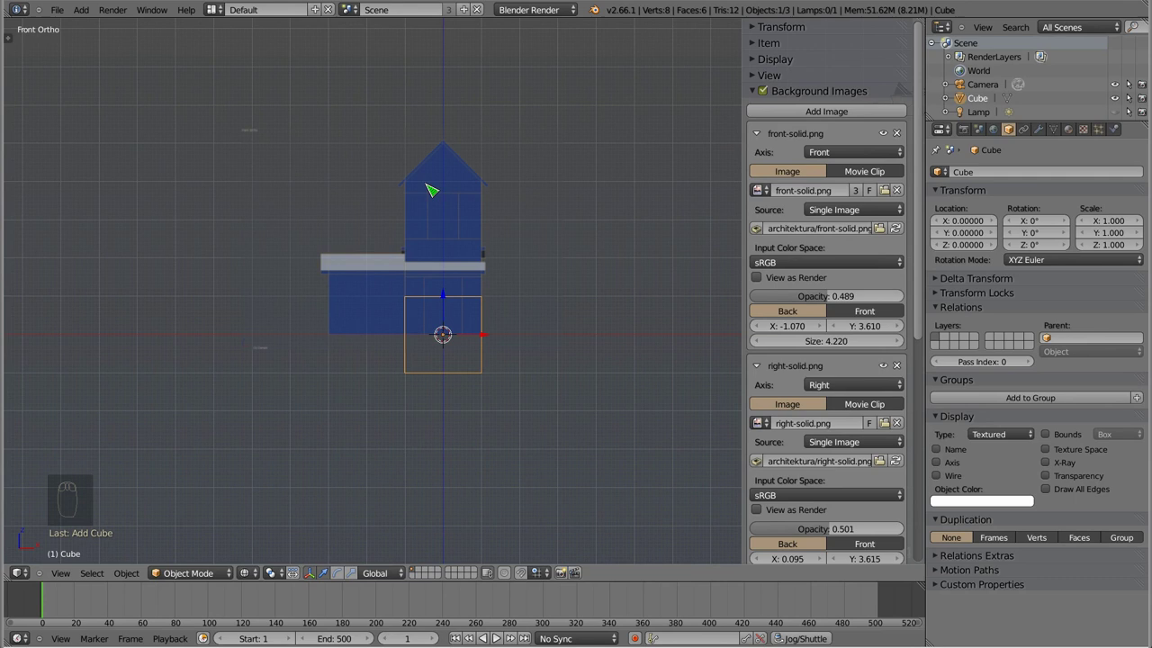
left_click_drag(769, 97, 388, 201)
- Add a Plain Axes empty at the origin via Shift+A and orbit around it
key("shift+a")
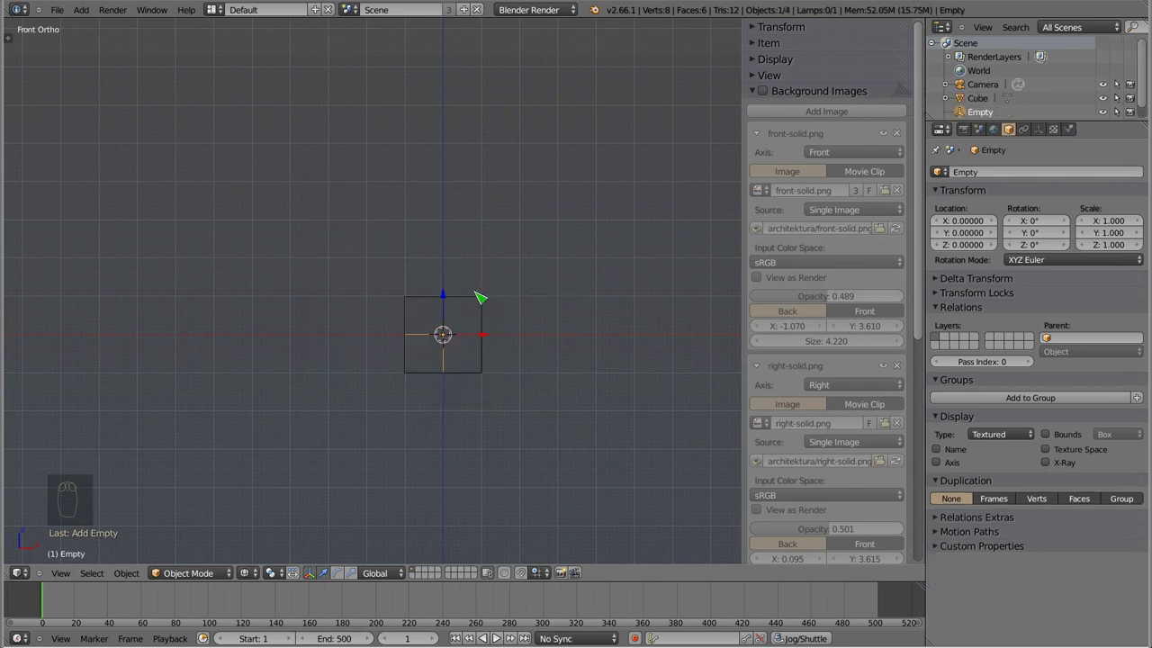
left_click_drag(453, 366, 968, 165)
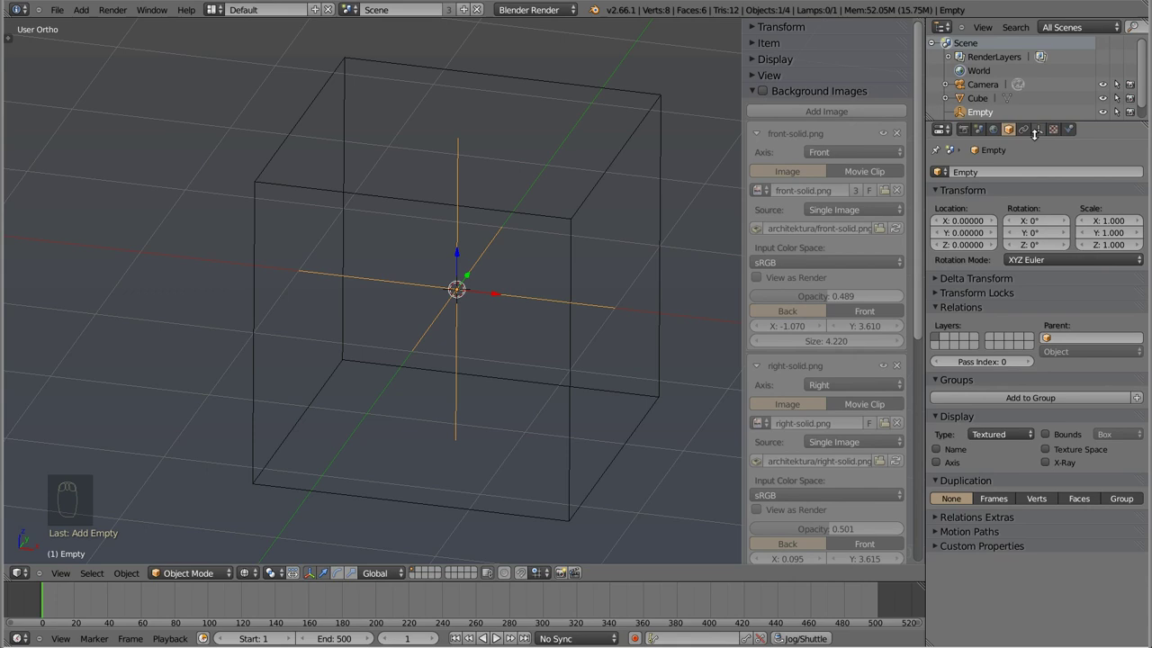
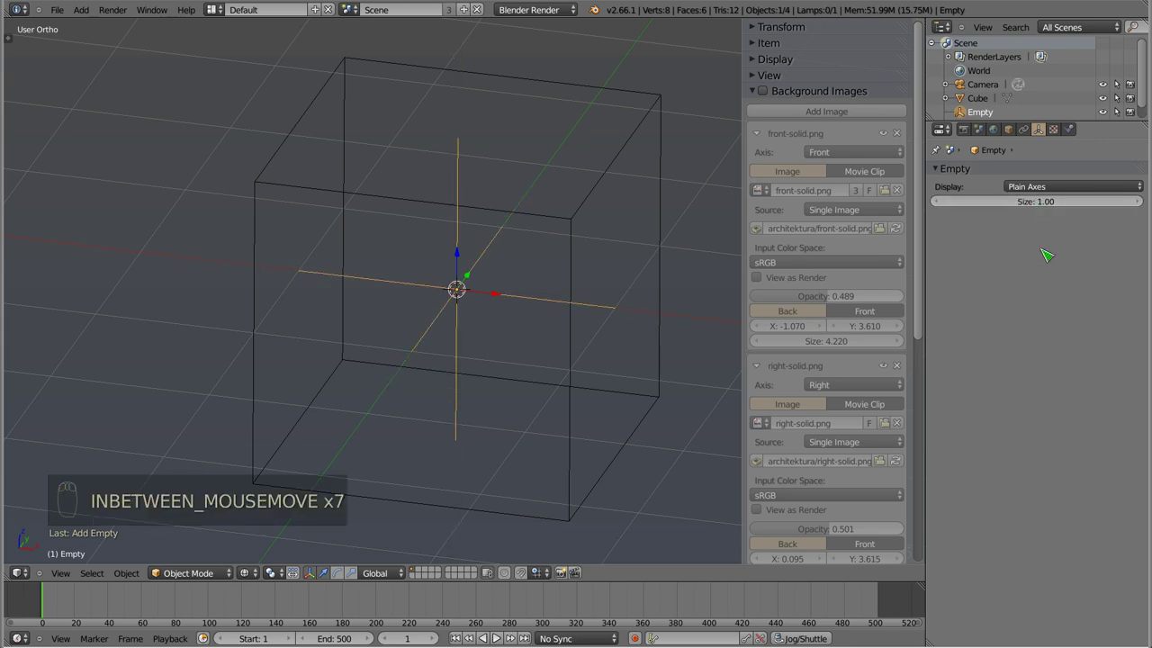
left_click_drag(1049, 187, 1042, 161)
left_click_drag(1054, 185, 1043, 193)
left_click_drag(1052, 187, 390, 322)
left_click_drag(381, 276, 388, 340)
- In Object Data, change the empty's display from Plain Axes to Cube, then Image
left_click_drag(393, 262, 452, 269)
key("Tab")
key("Tab")
left_click_drag(192, 592, 191, 574)
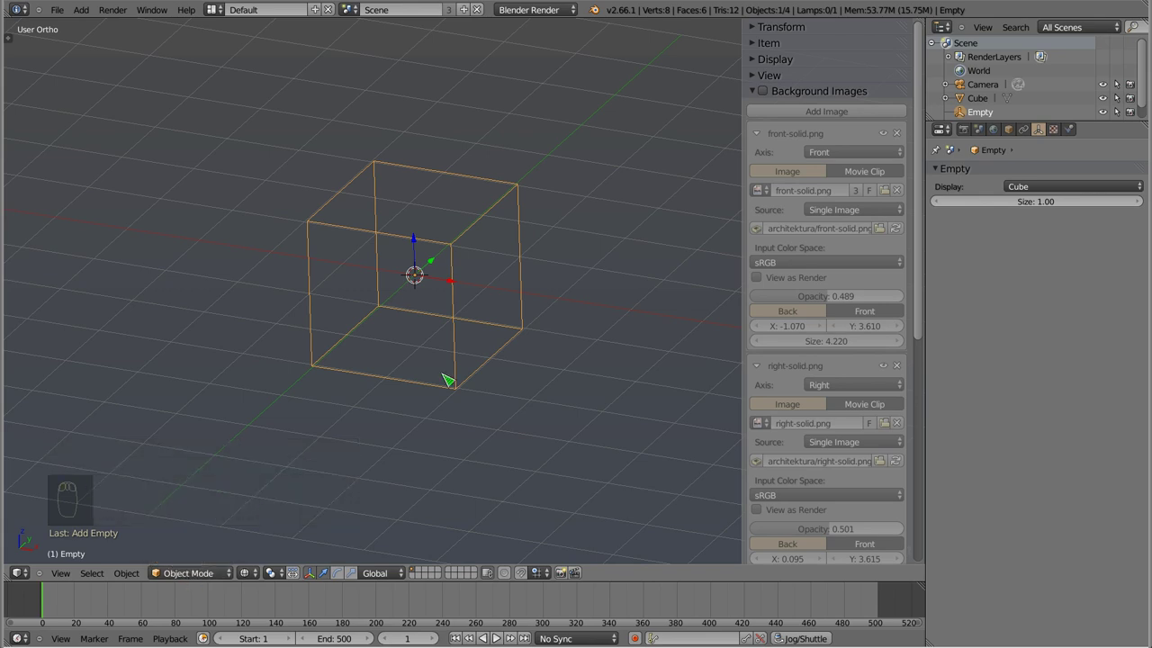
left_click_drag(1055, 183, 1049, 97)
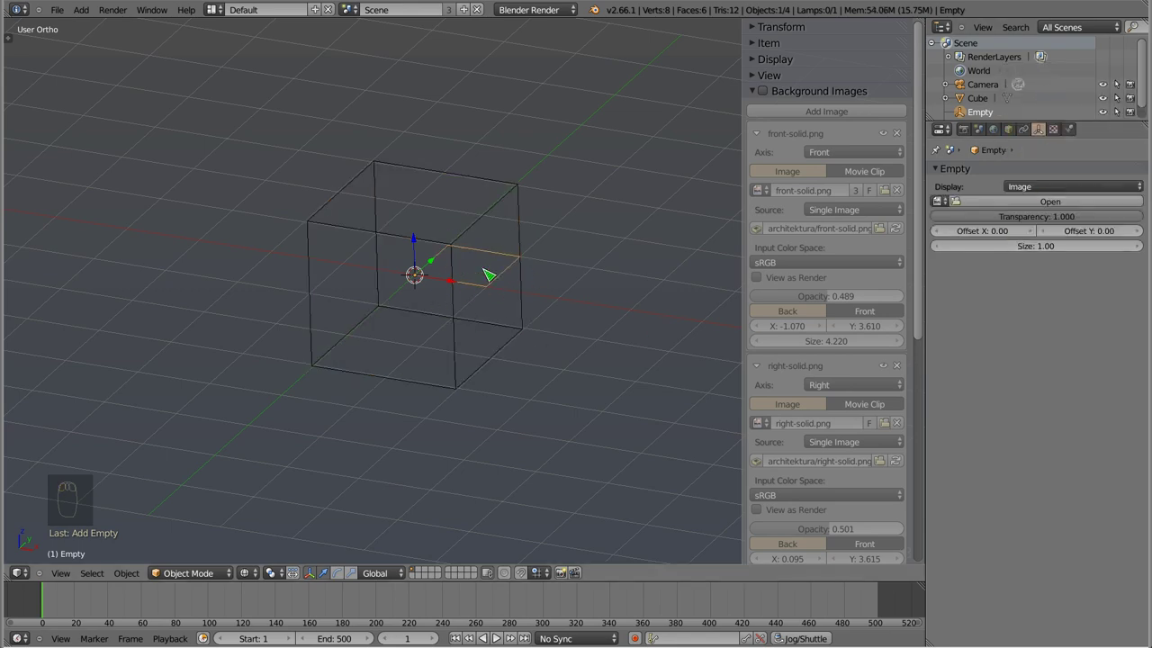
- Load front-solid.png into the empty and set its transparency to 0.493, viewing it from the front
key("r")
key("KP_1")
middle_click(497, 222)
middle_click(472, 245)
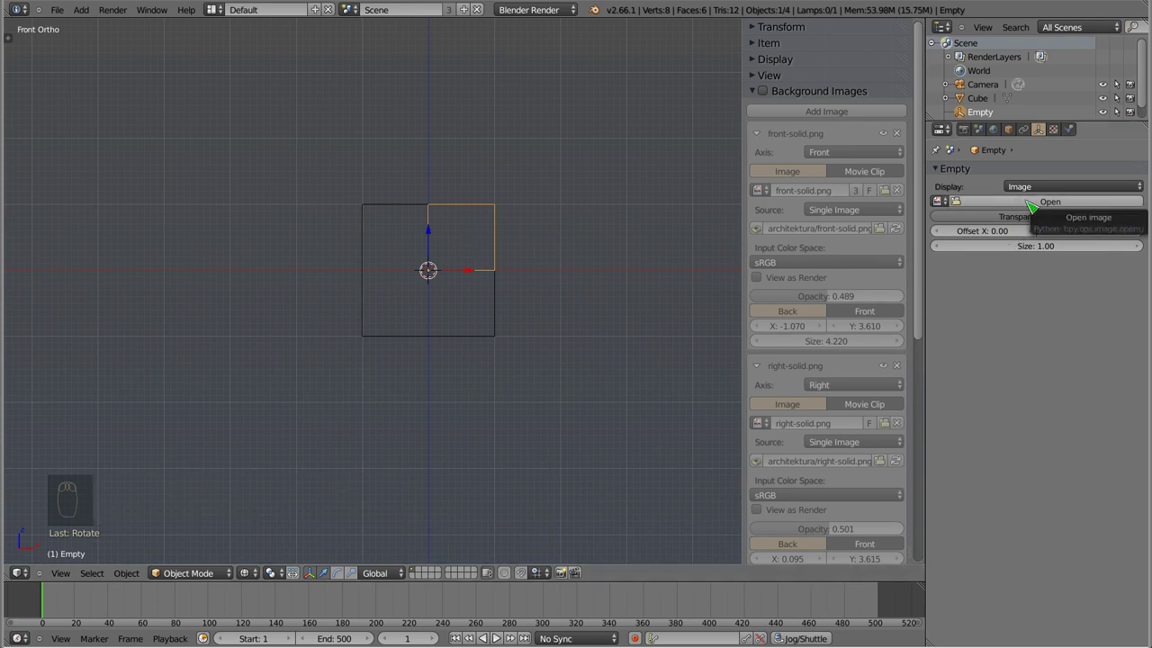
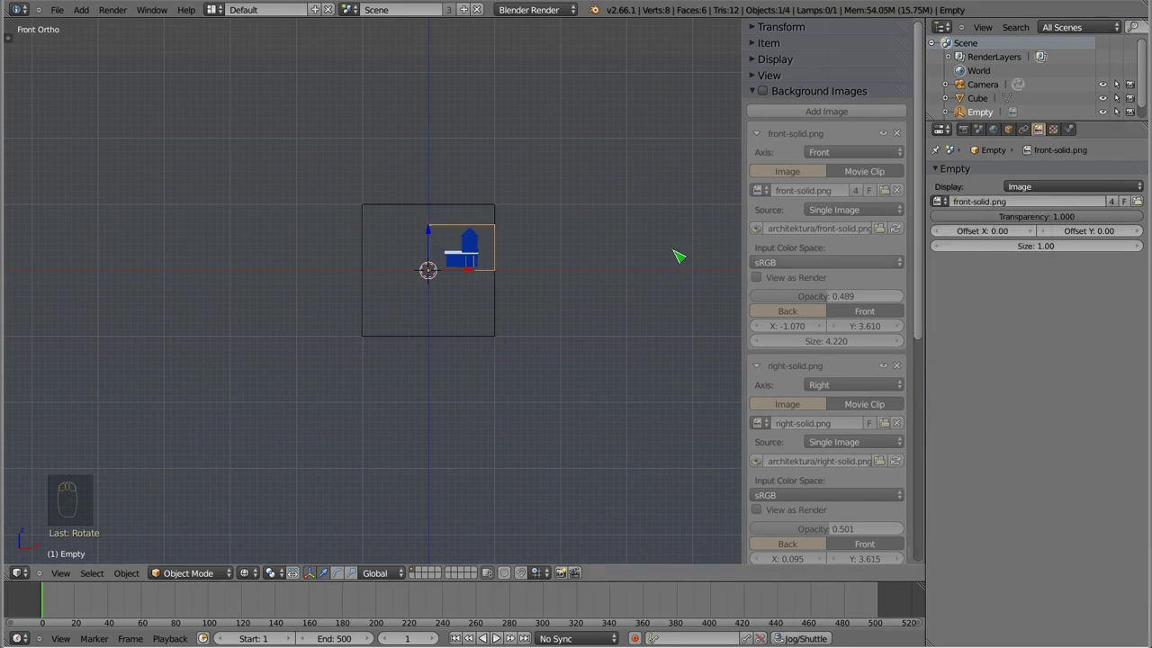
left_click_drag(455, 258, 1076, 214)
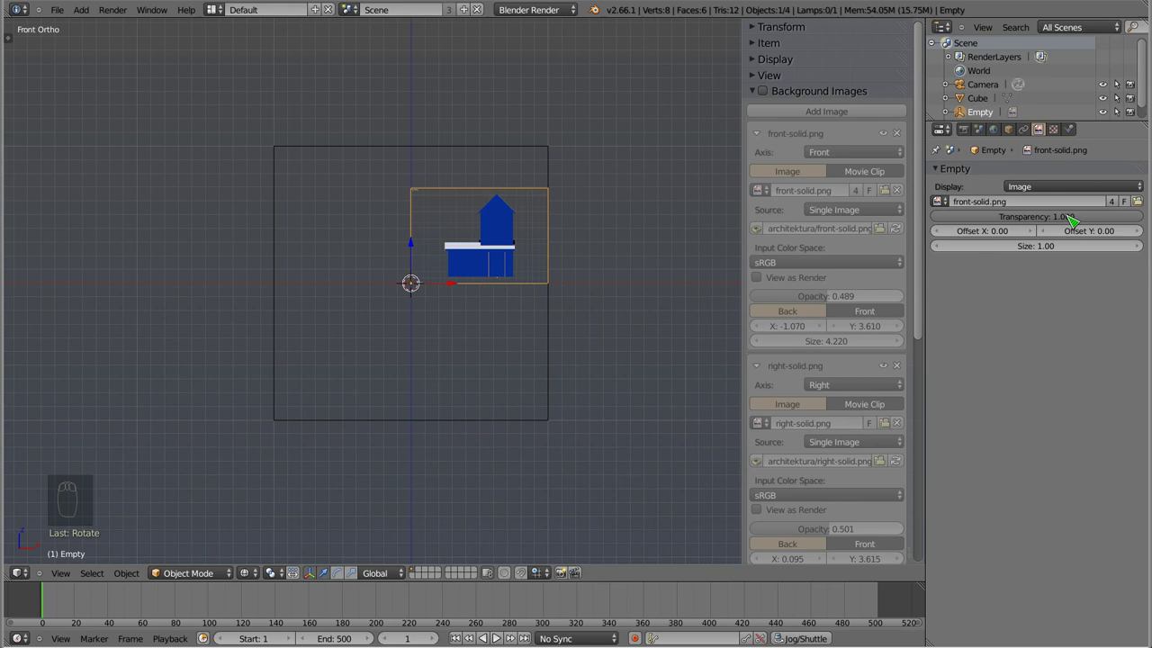
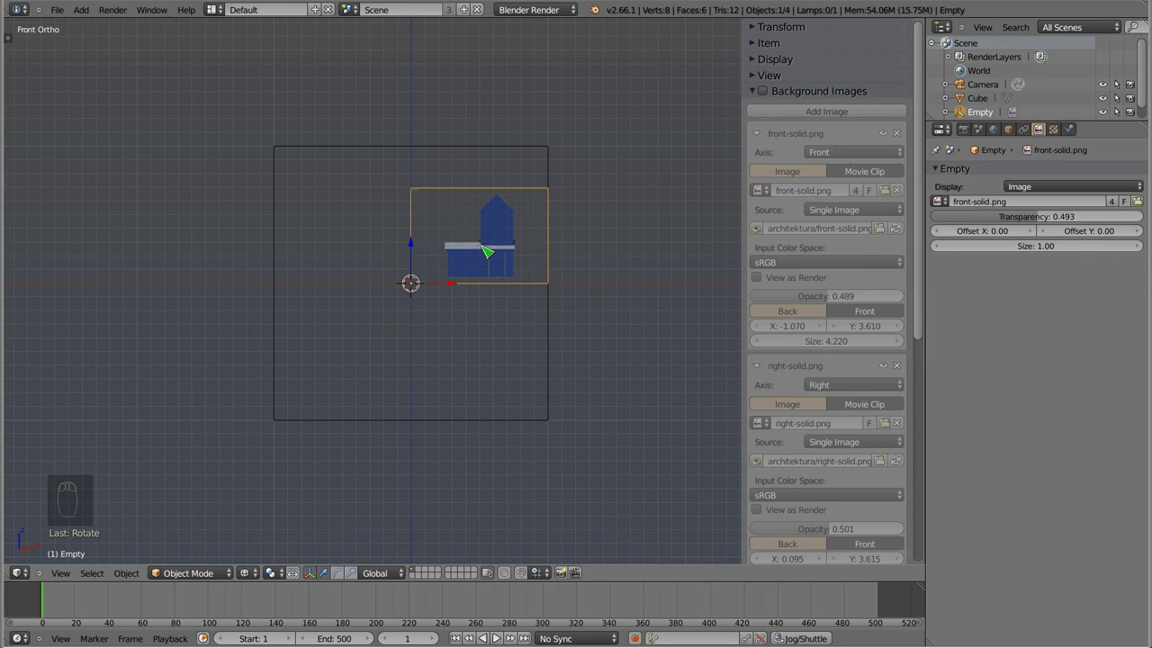
left_click_drag(518, 242, 452, 303)
key("r")
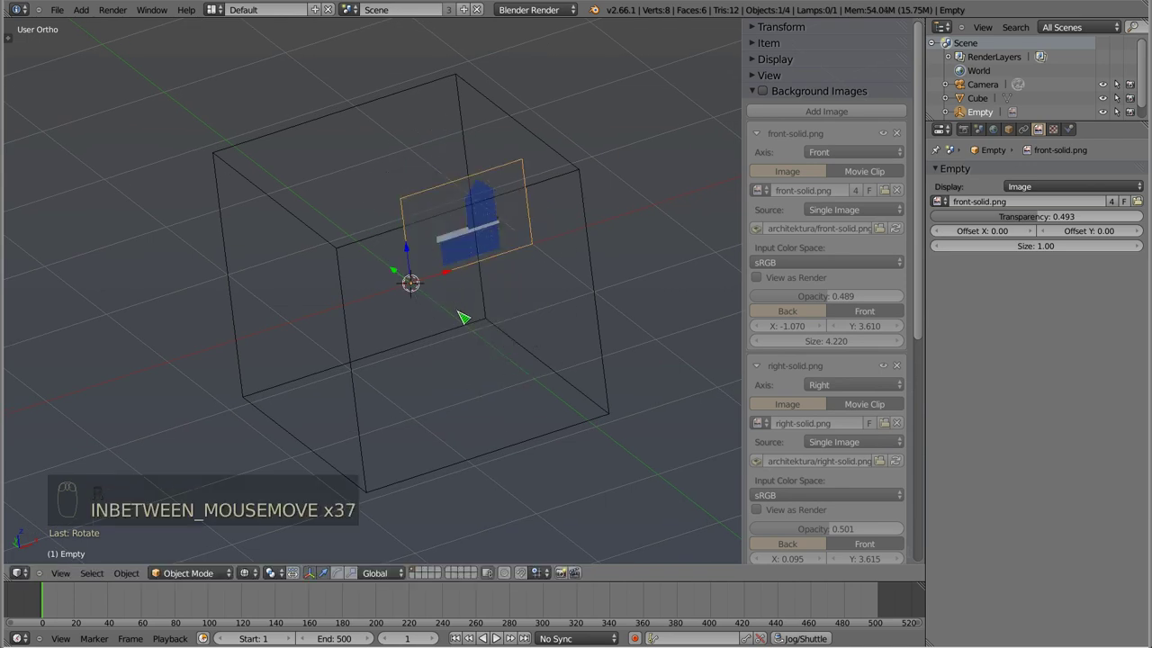
key("g")
key("s")
left_click_drag(1045, 246, 475, 314)
left_click_drag(415, 402, 466, 244)
key("KP_1")
key("KP_6")
key("KP_6")
key("KP_6")
key("KP_8")
key("KP_8")
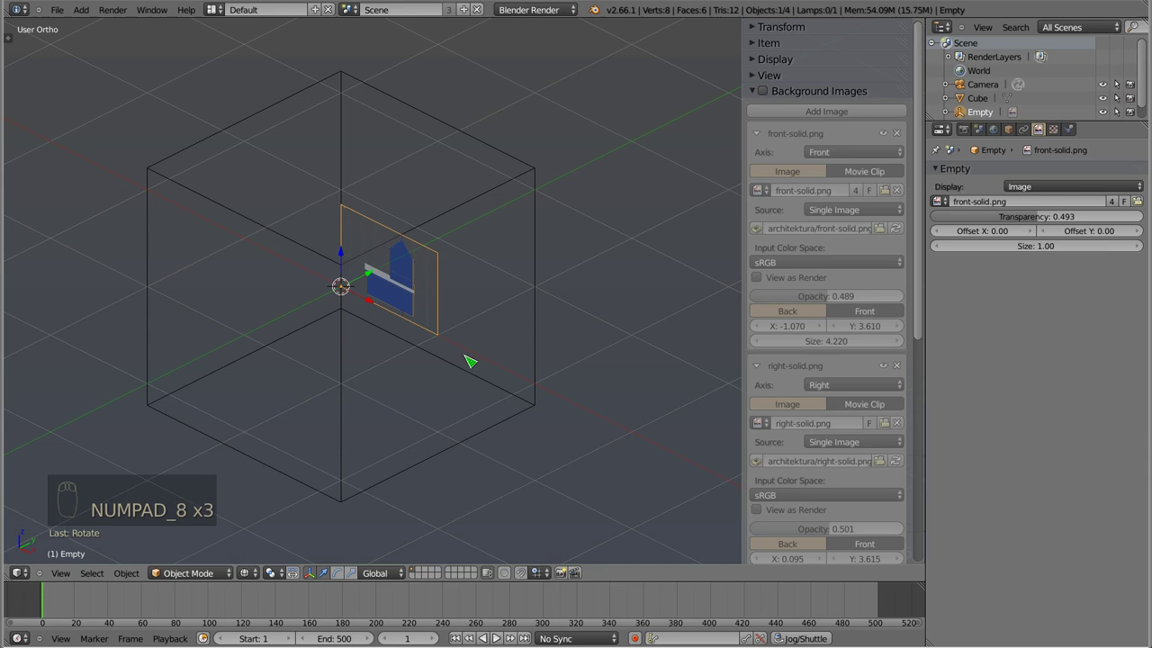
left_click_drag(342, 328, 509, 233)
left_click_drag(467, 359, 405, 193)
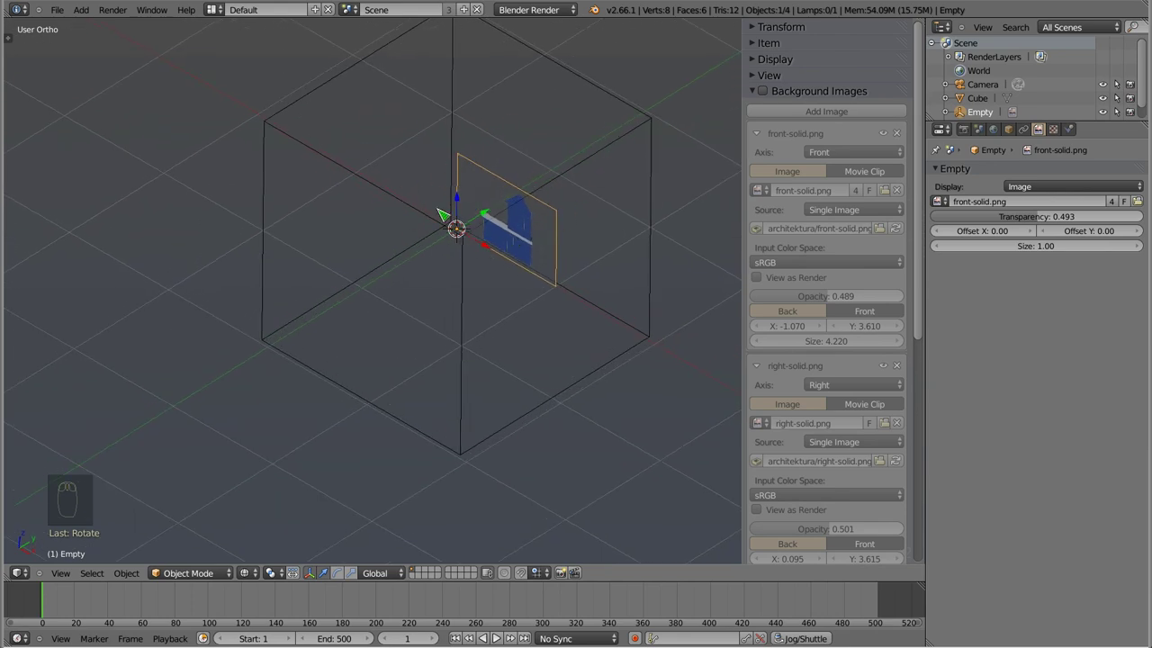
key("KP_1")
left_click_drag(472, 271, 488, 209)
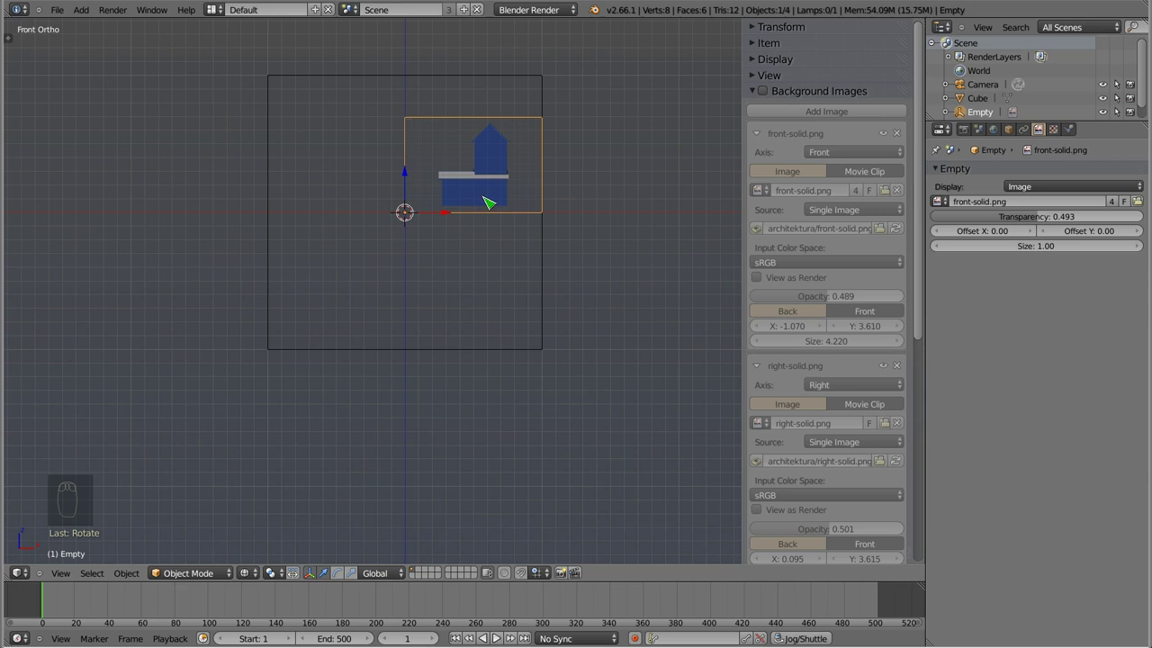
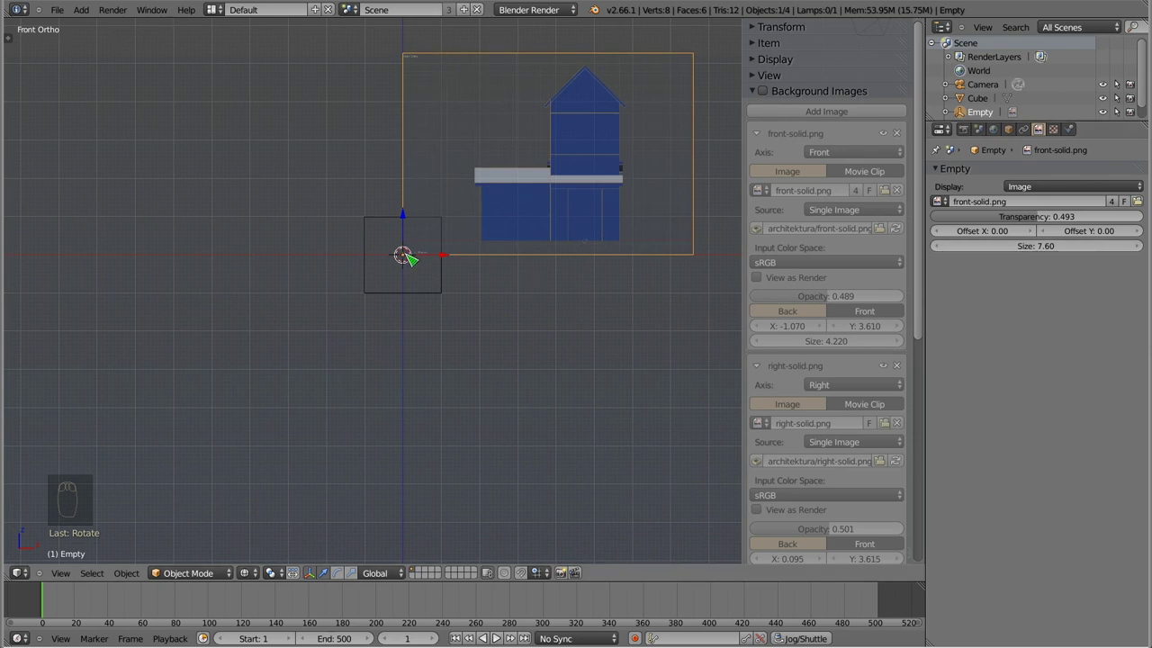
- Select the front-solid image empty, move it over the house with G and enlarge it to size 8.39
left_click_drag(414, 272, 403, 233)
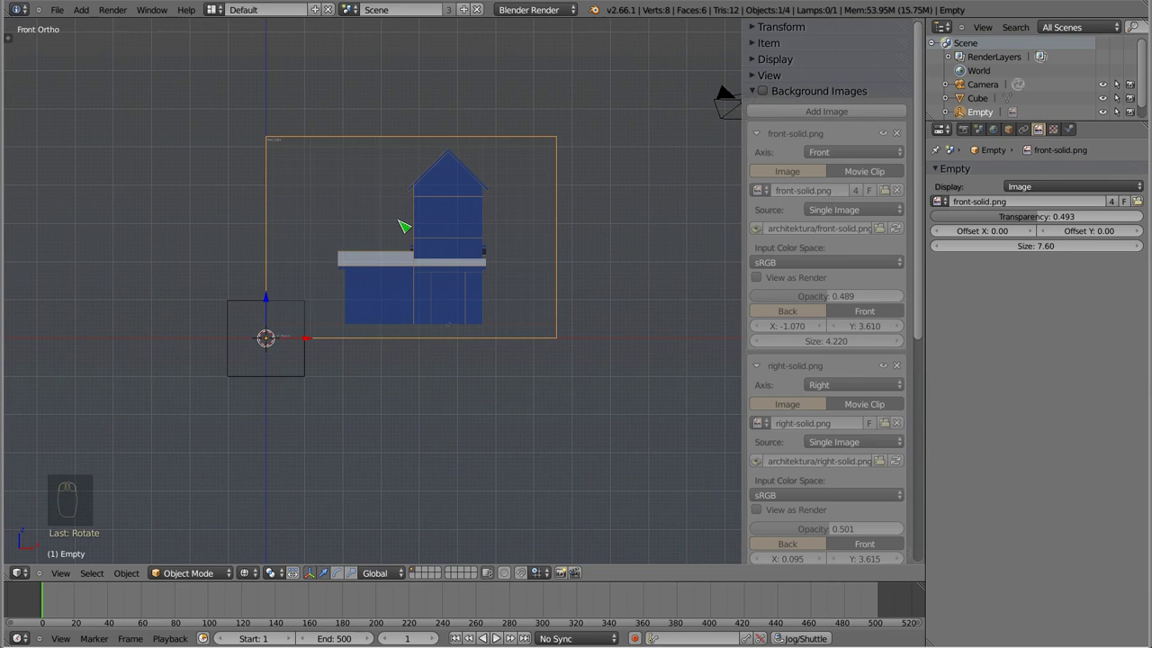
key("ctrl+shift+alt+c")
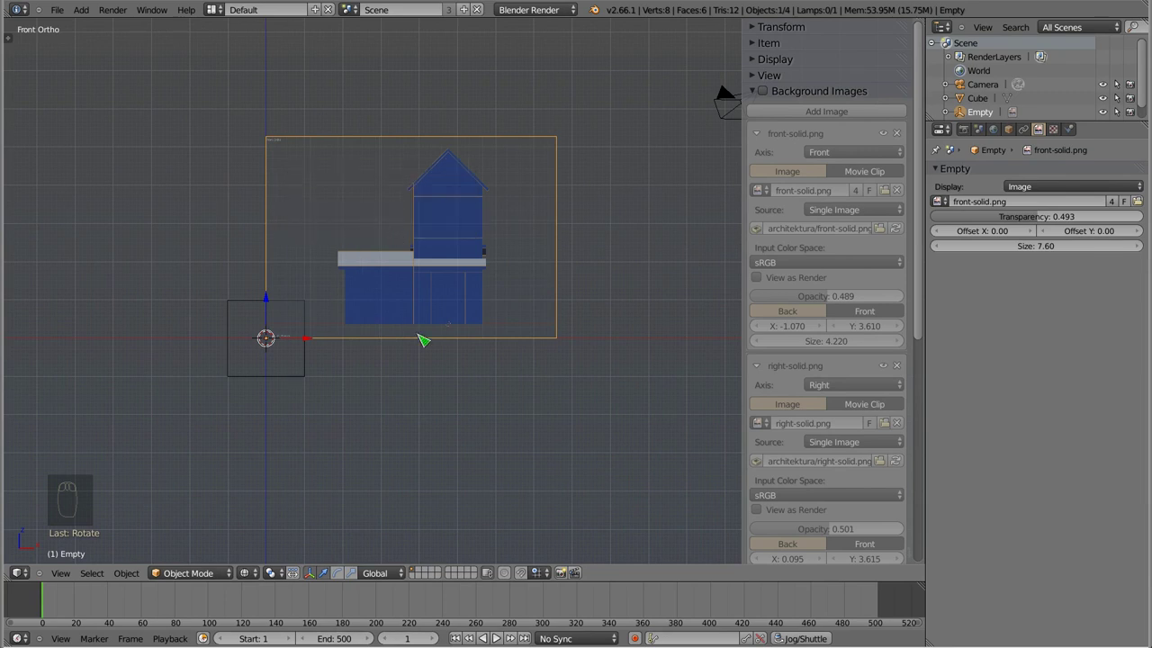
key("g")
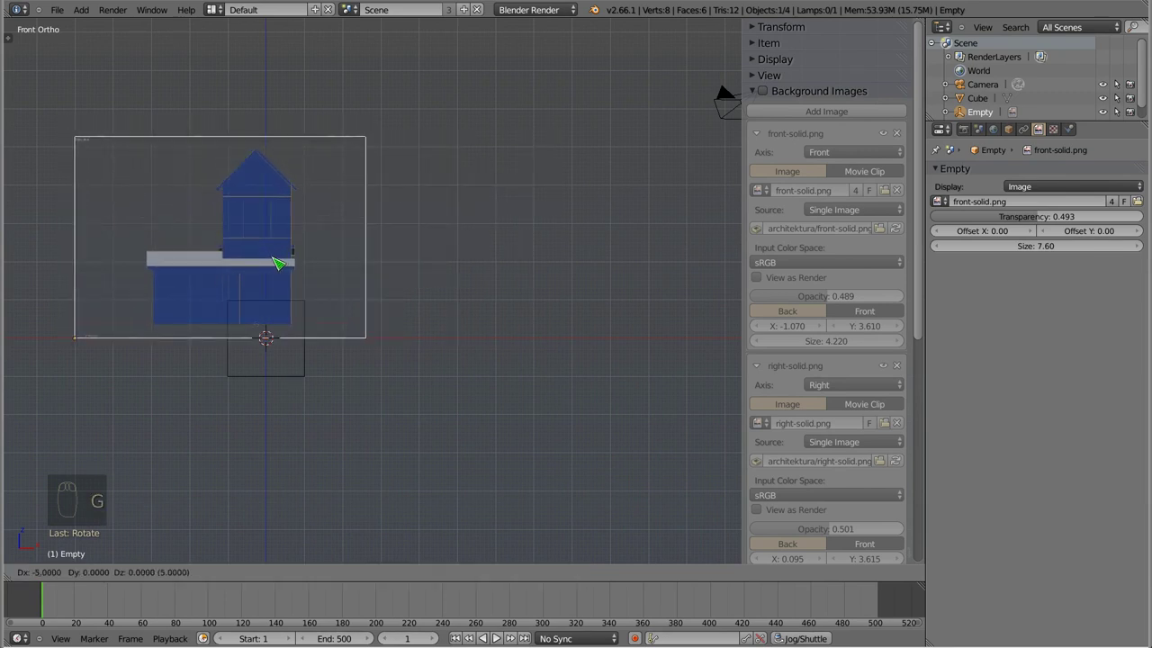
key("ctrl+shift+alt+c")
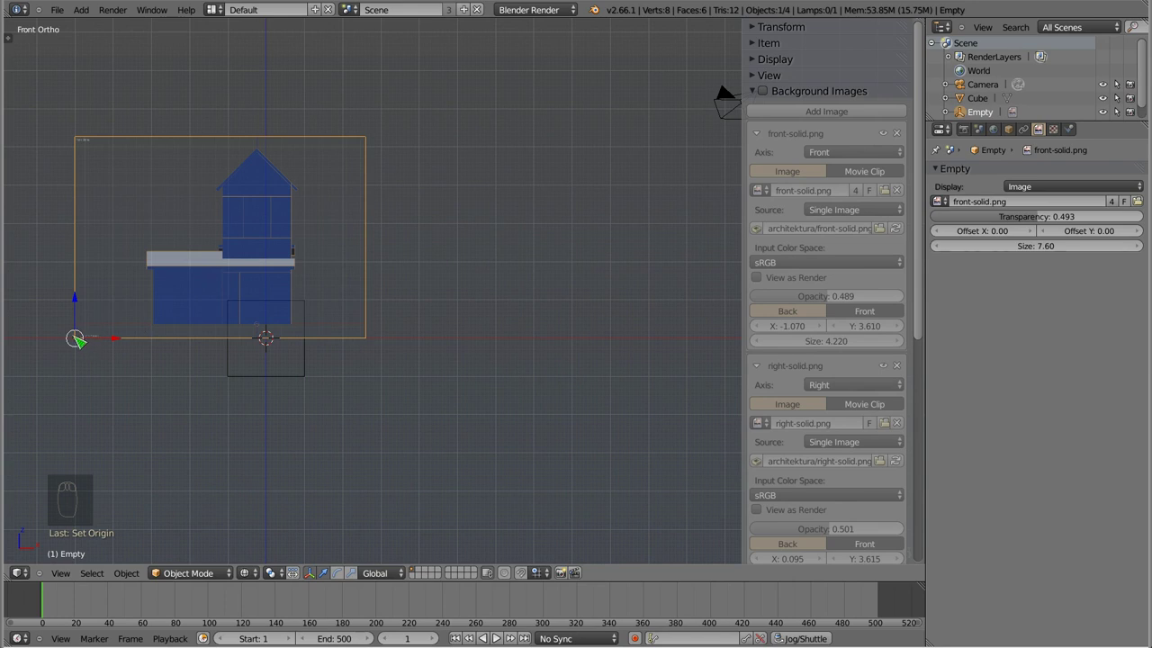
key("g")
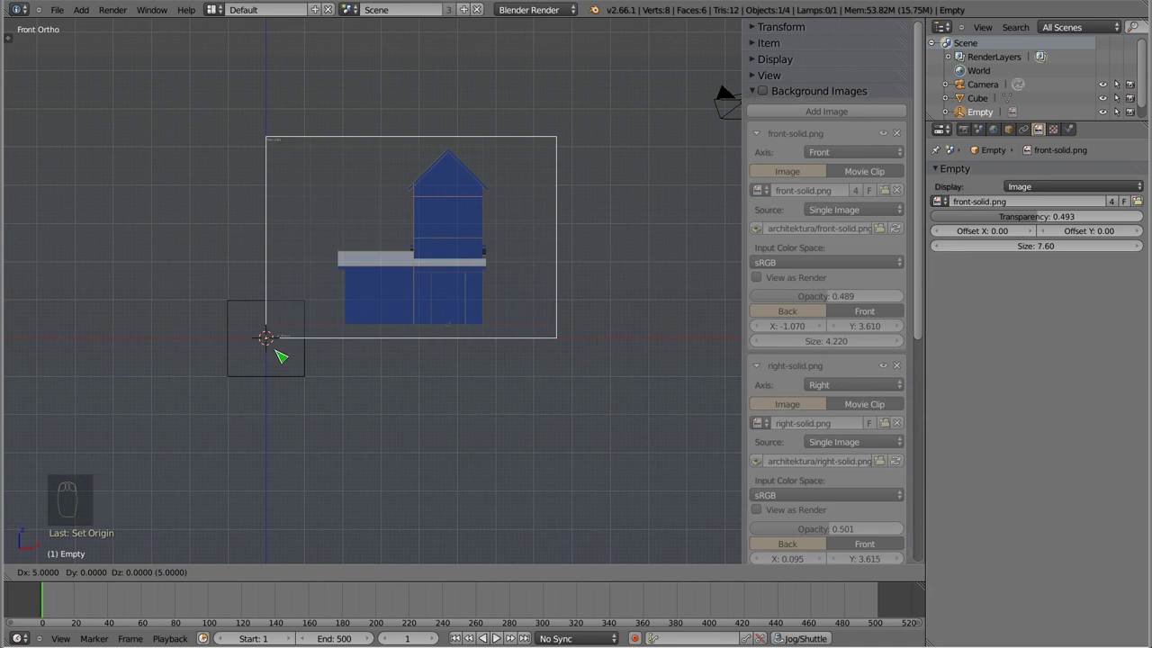
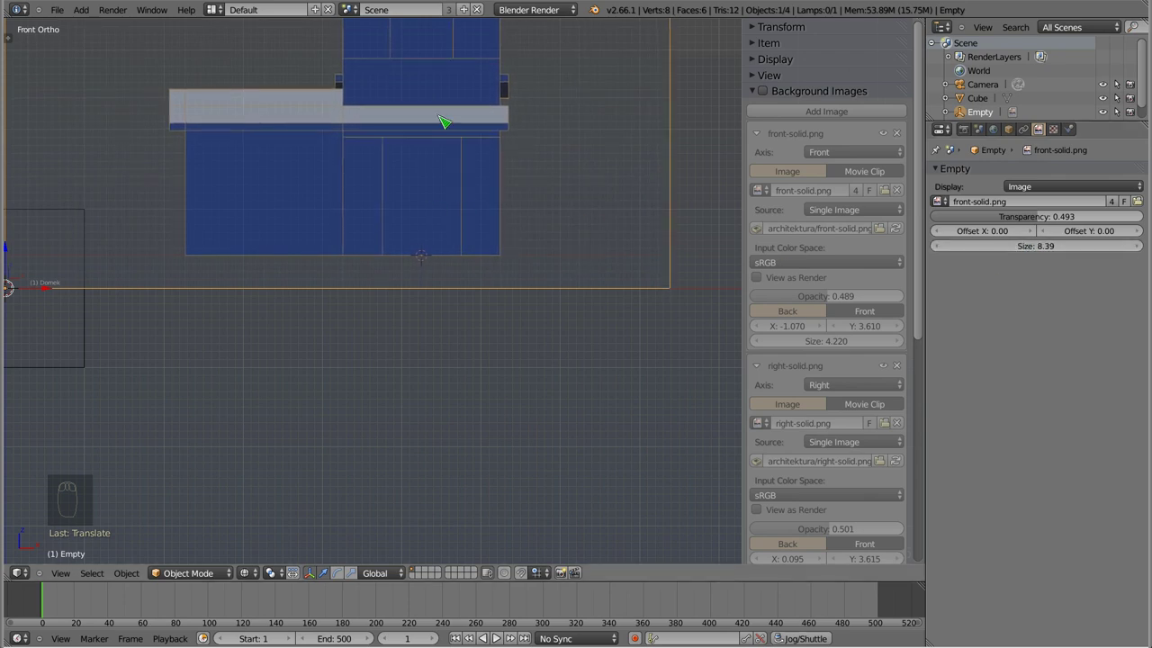
- Frame the whole house, then zoom in to compare the reference image against the house base
middle_click(415, 222)
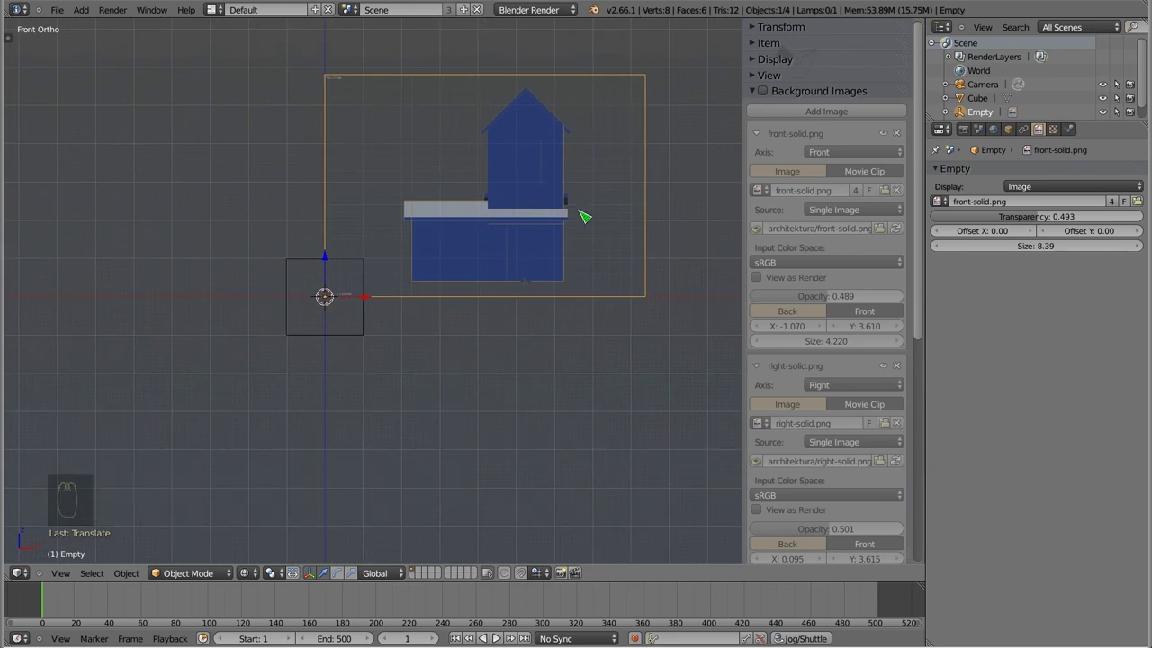
key("g")
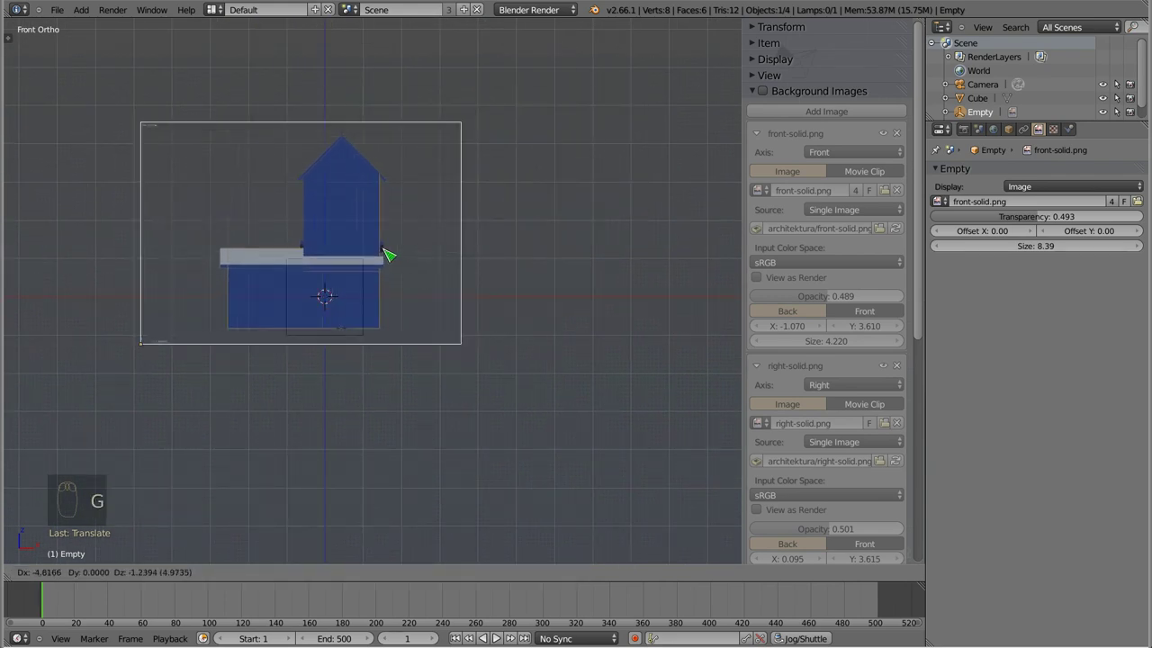
left_click_drag(323, 302, 360, 292)
scroll("down", 3)
middle_click(382, 257)
key("g")
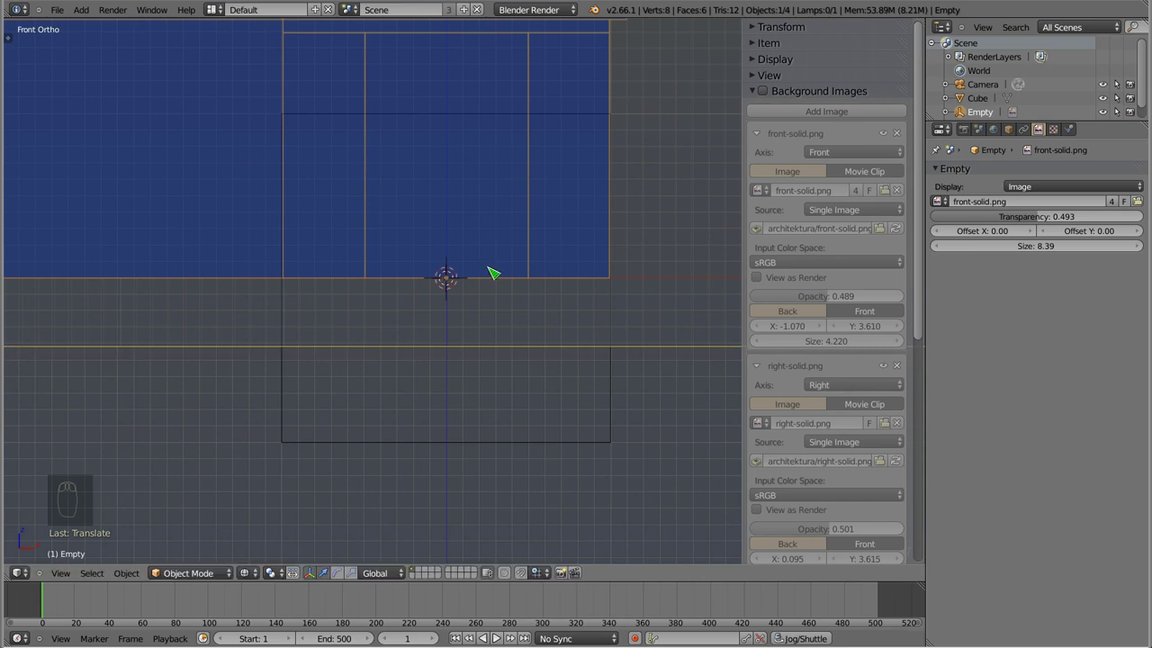
- Move up to check the roof peak against the reference, leaving the Cube selected back at the origin
middle_click(416, 244)
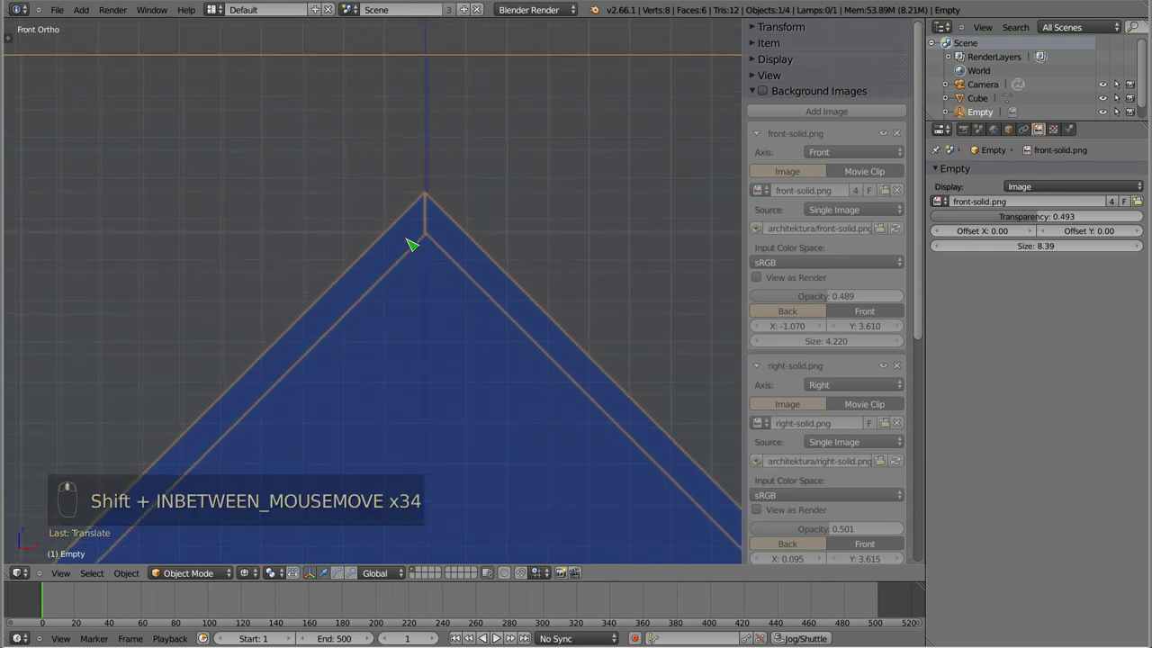
key("g")
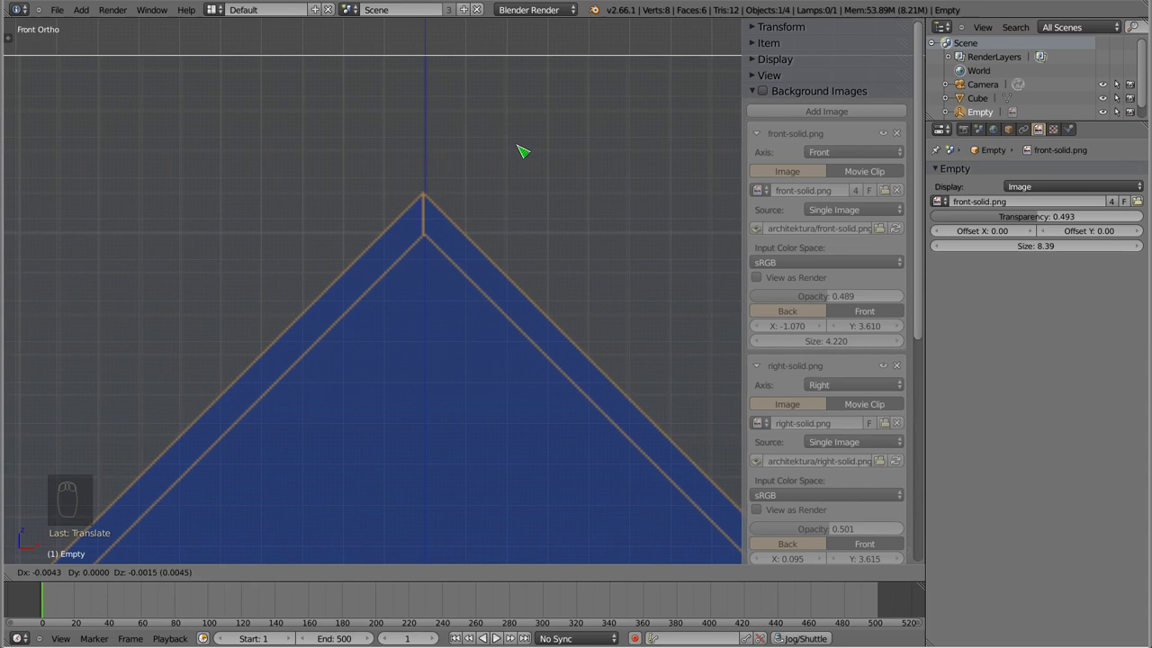
left_click_drag(430, 102, 414, 396)
left_click_drag(415, 397, 428, 313)
left_click_drag(428, 299, 443, 256)
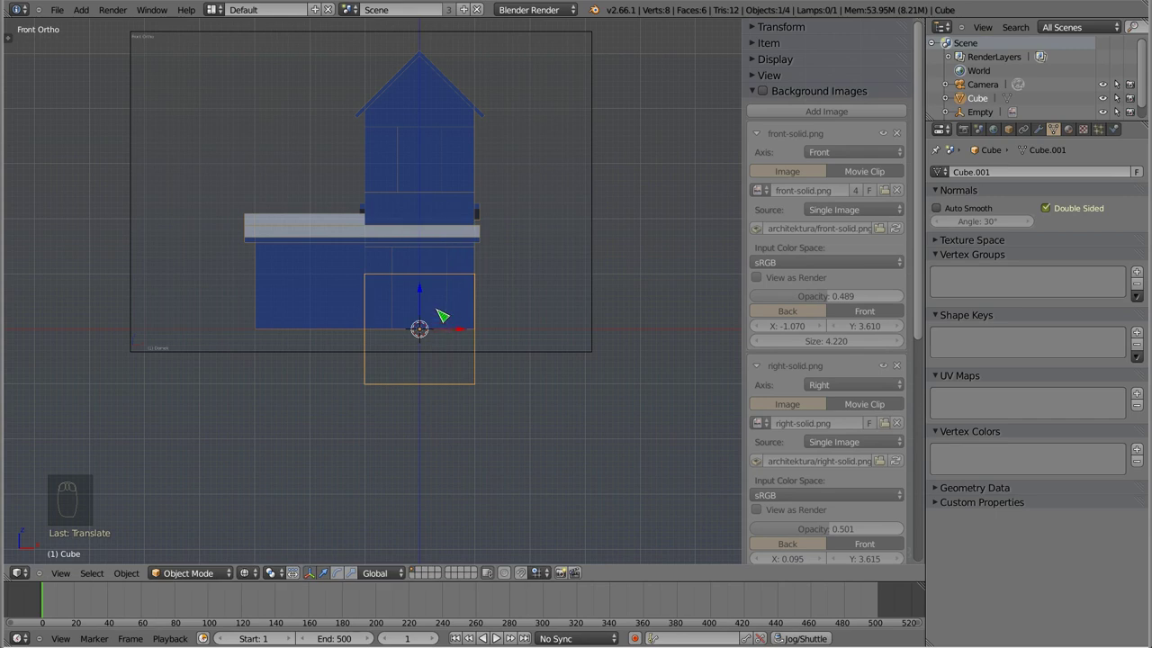
- Select the front reference image empty and zoom in close on the 3D cursor at the house base
left_click_drag(470, 331, 455, 331)
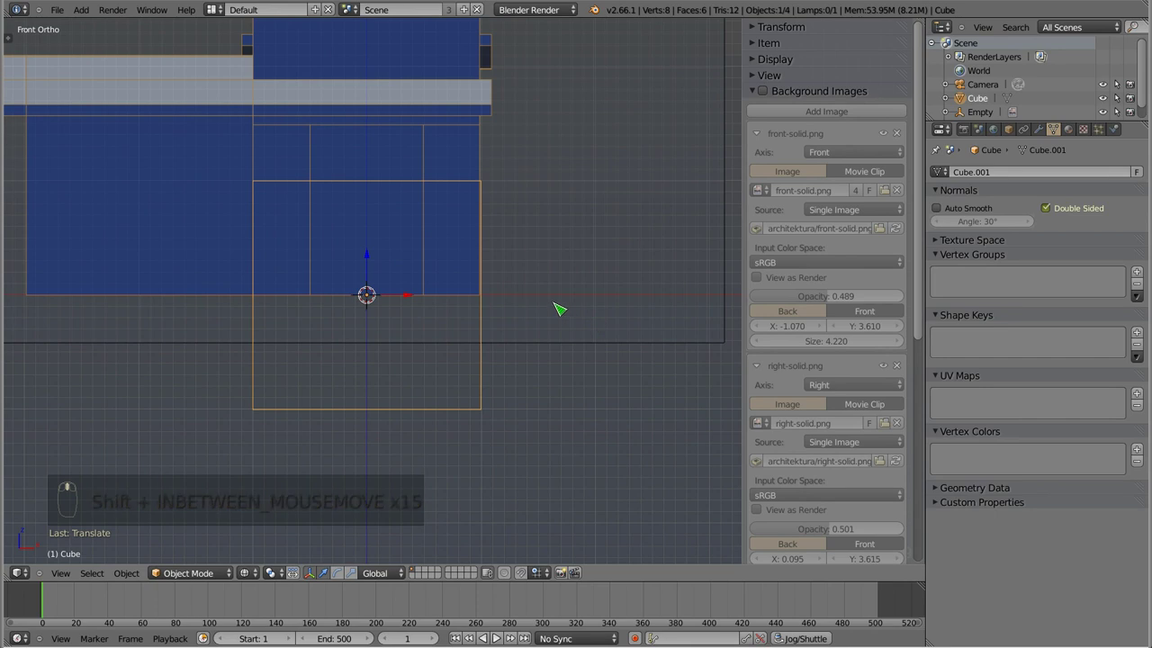
right_click(555, 354)
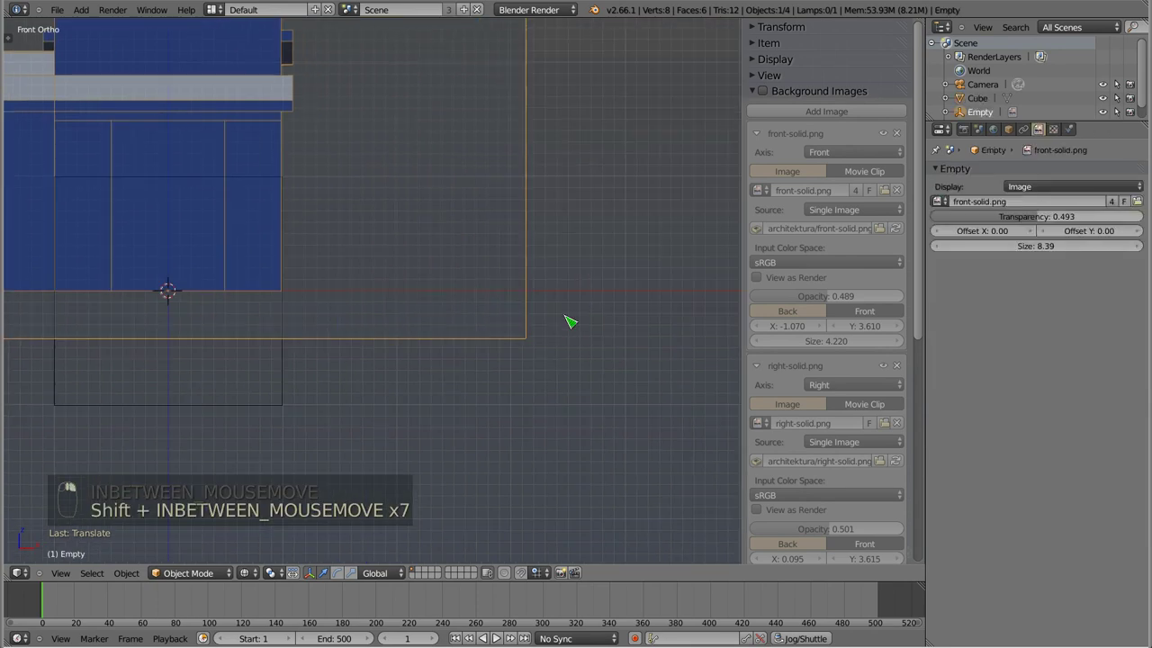
key("g")
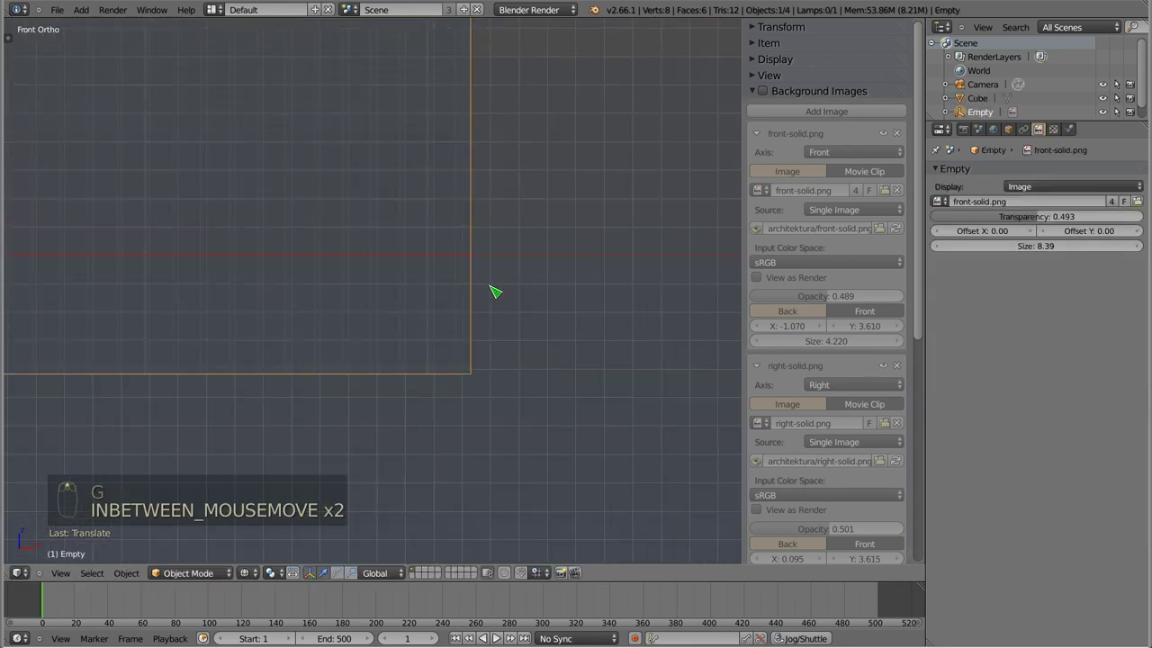
left_click_drag(293, 268, 457, 269)
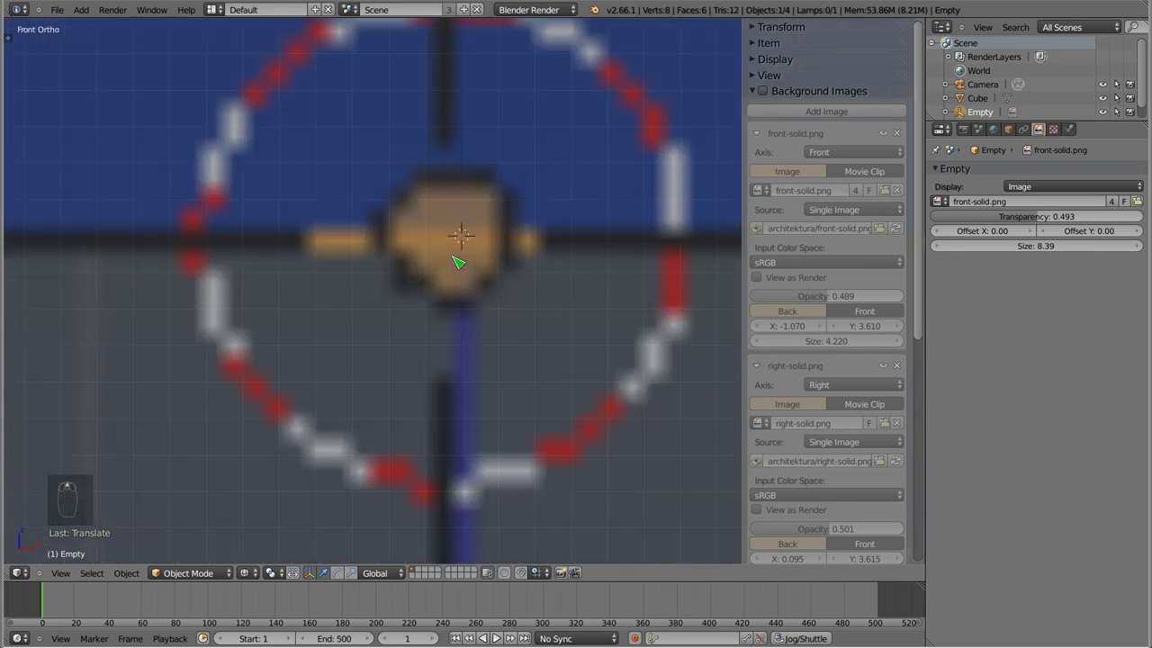
key("g")
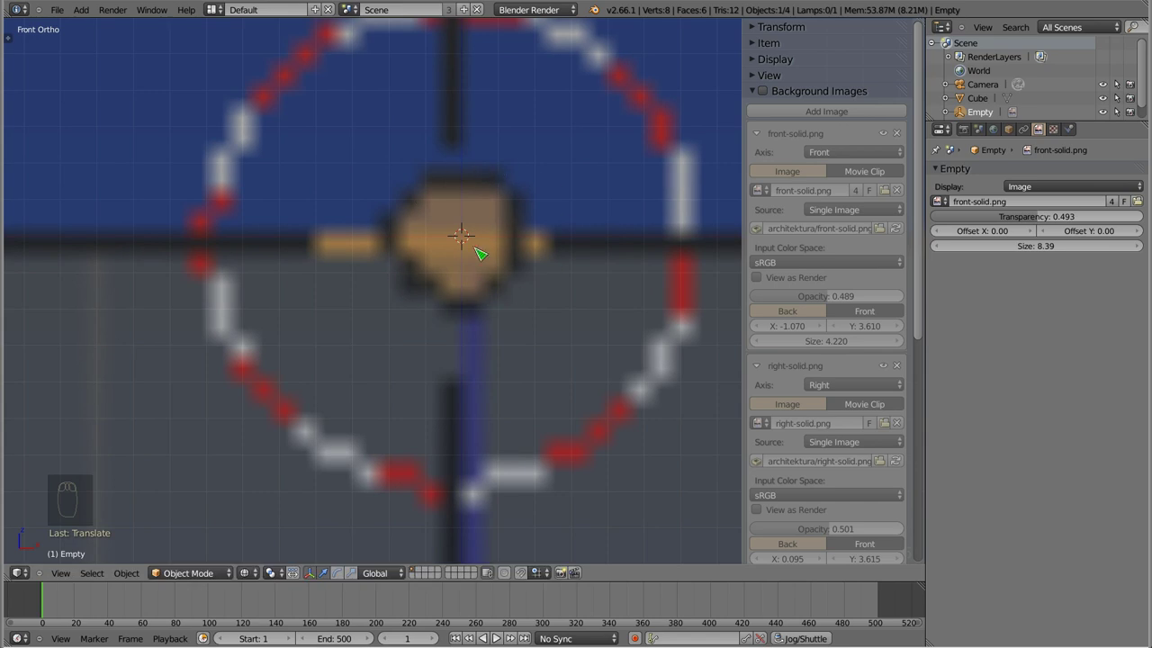
left_click_drag(488, 329, 403, 312)
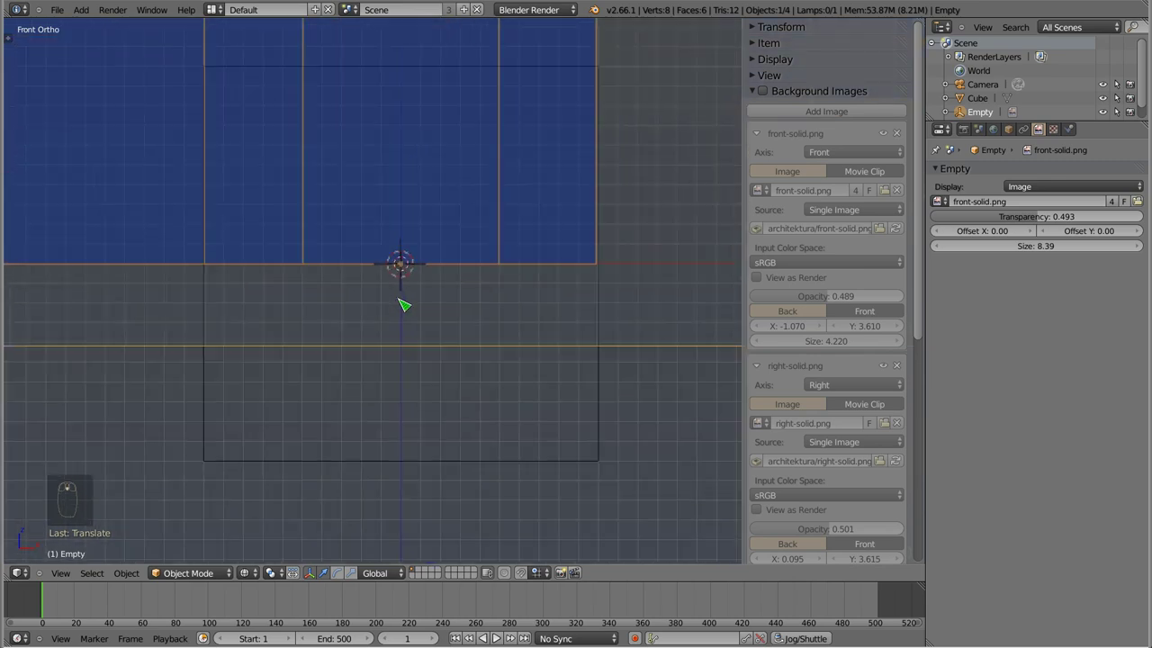
scroll("up", 3)
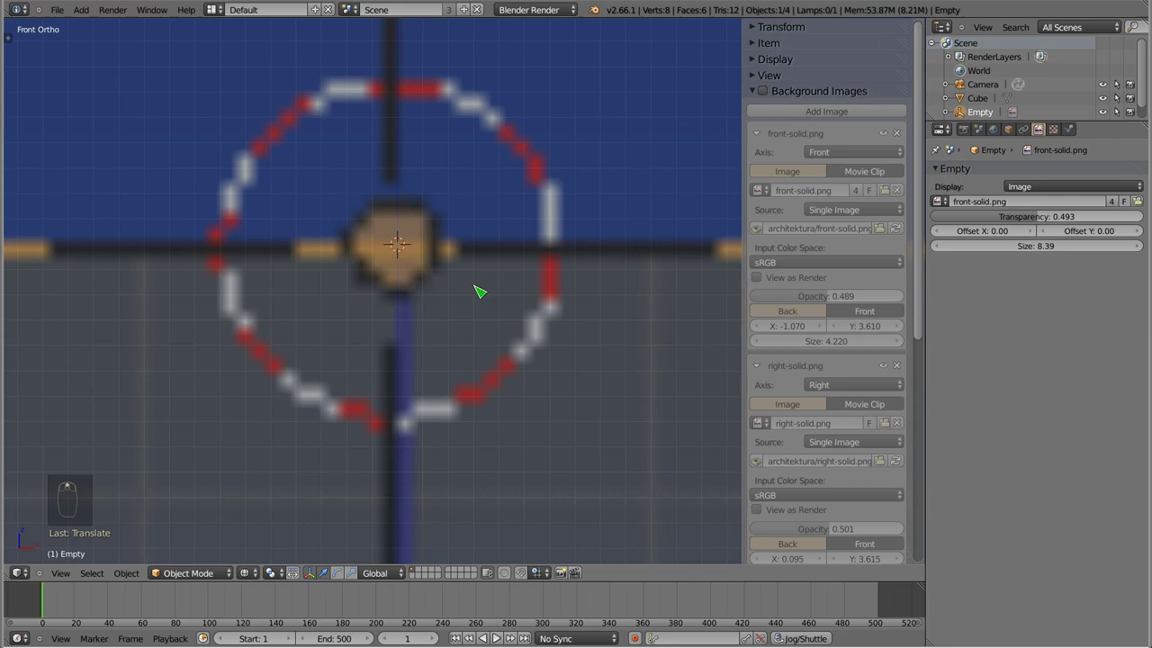
- Place the 3D cursor on the house's bottom edge and check the image's lower right corner against it
key("g")
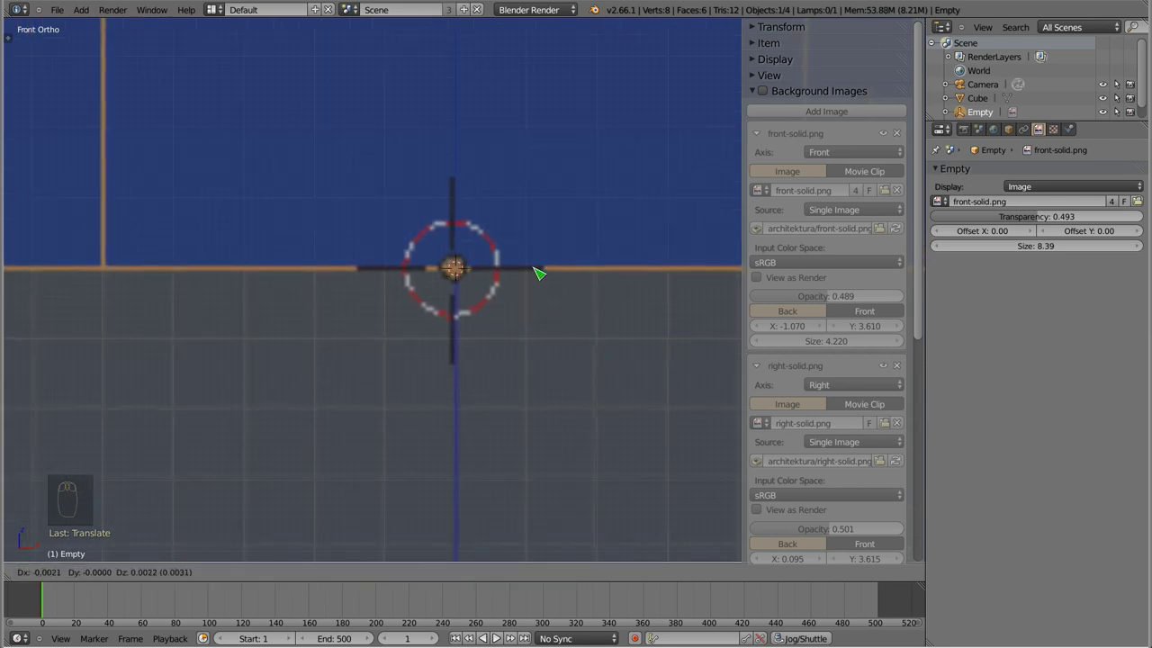
scroll("down", 3)
scroll("up", 3)
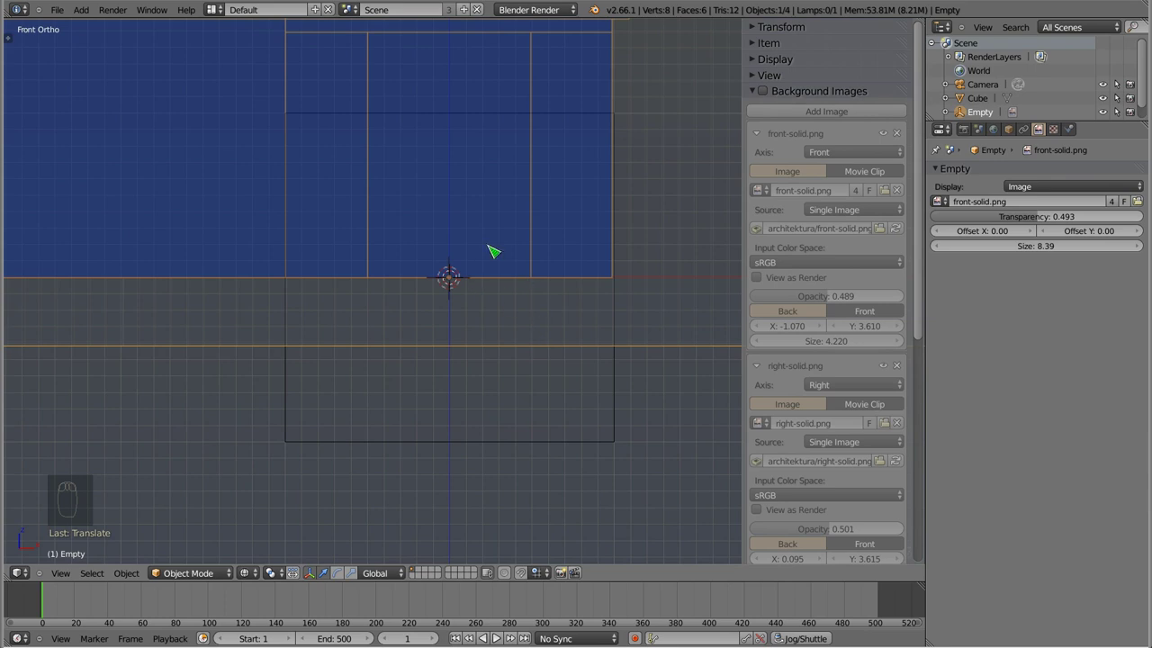
scroll("down", 3)
left_click_drag(481, 246, 480, 188)
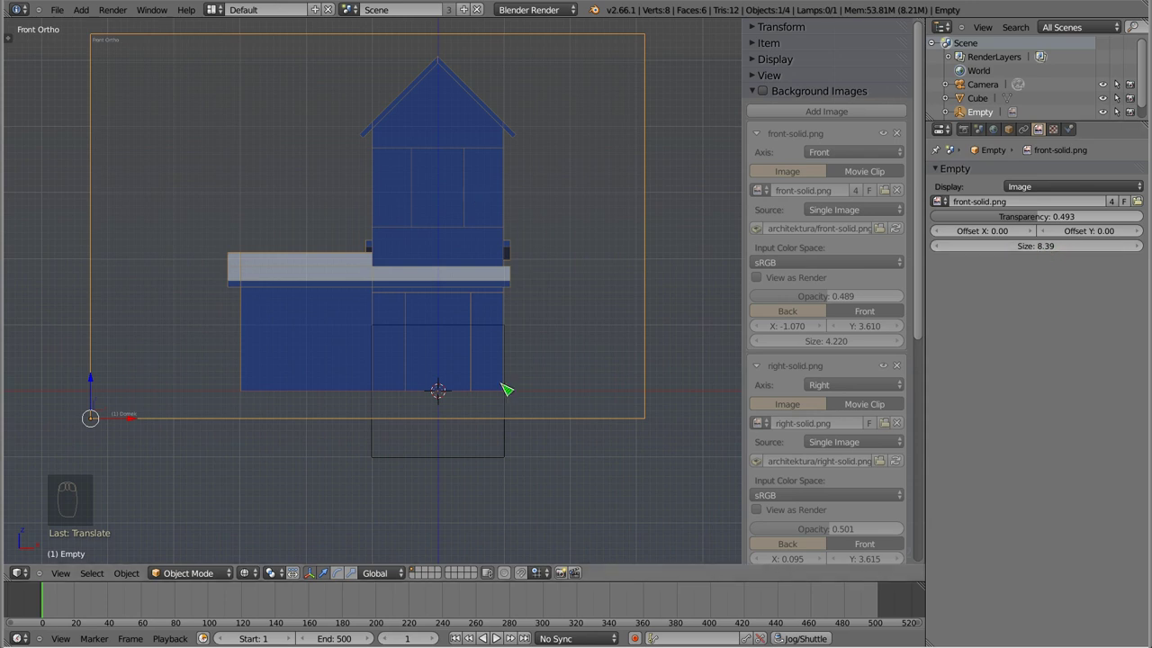
middle_click(469, 392)
left_click_drag(414, 423, 343, 278)
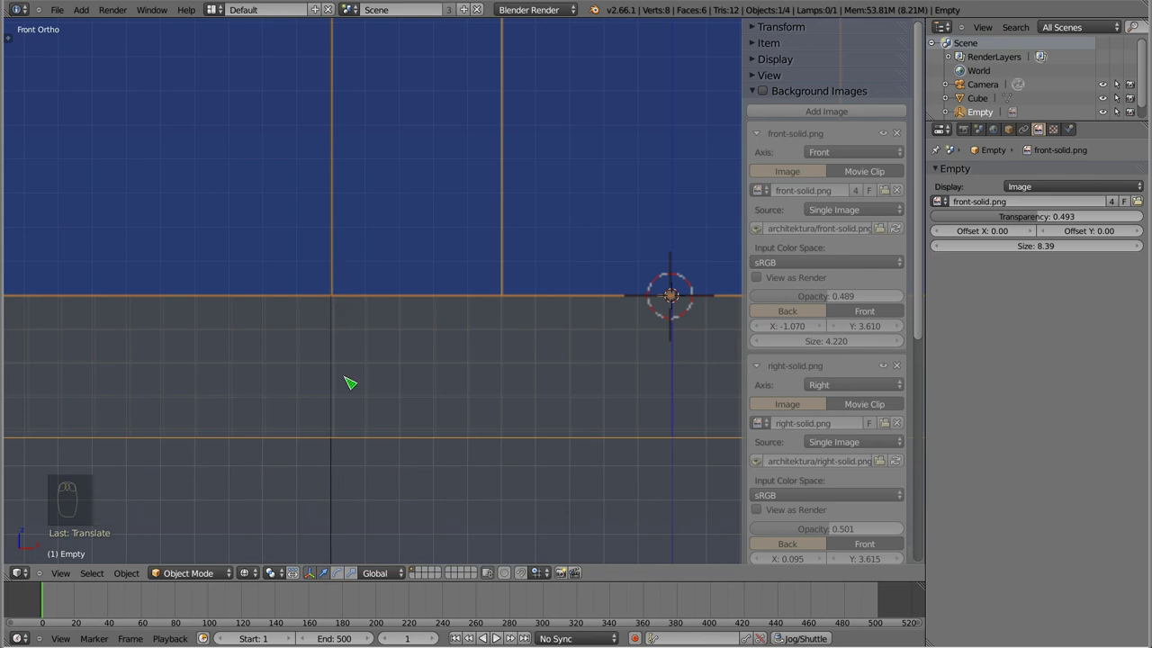
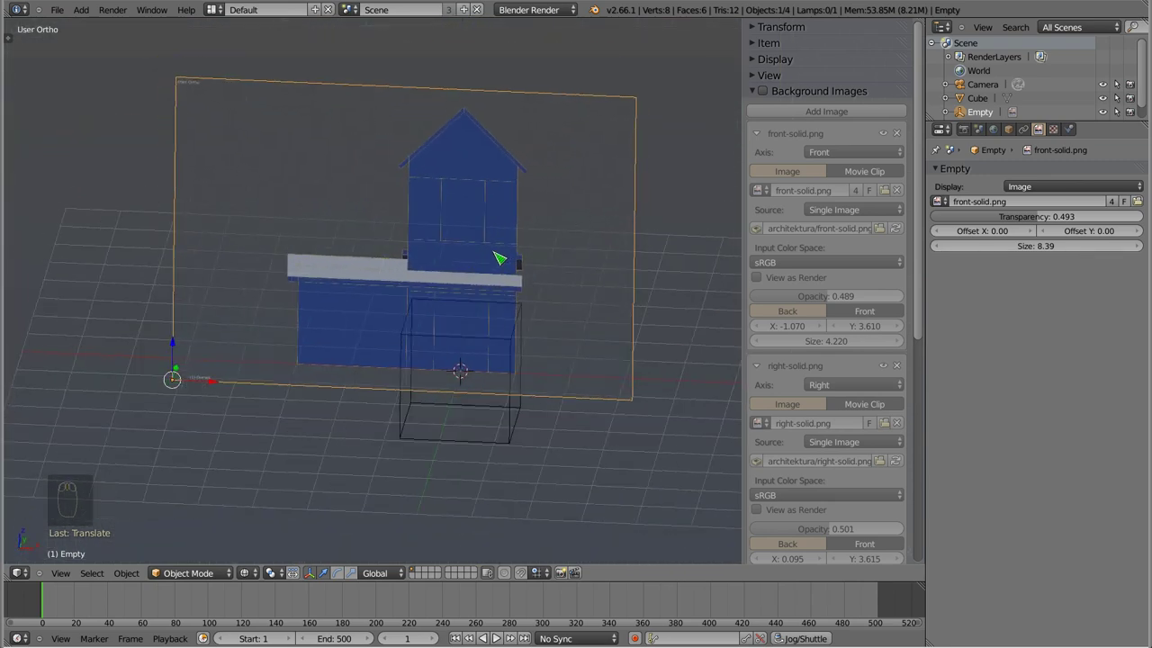
- Switch to the right side view (Numpad 3) and bring up the Add menu for a new image empty
left_click_drag(508, 238, 453, 223)
key("KP_3")
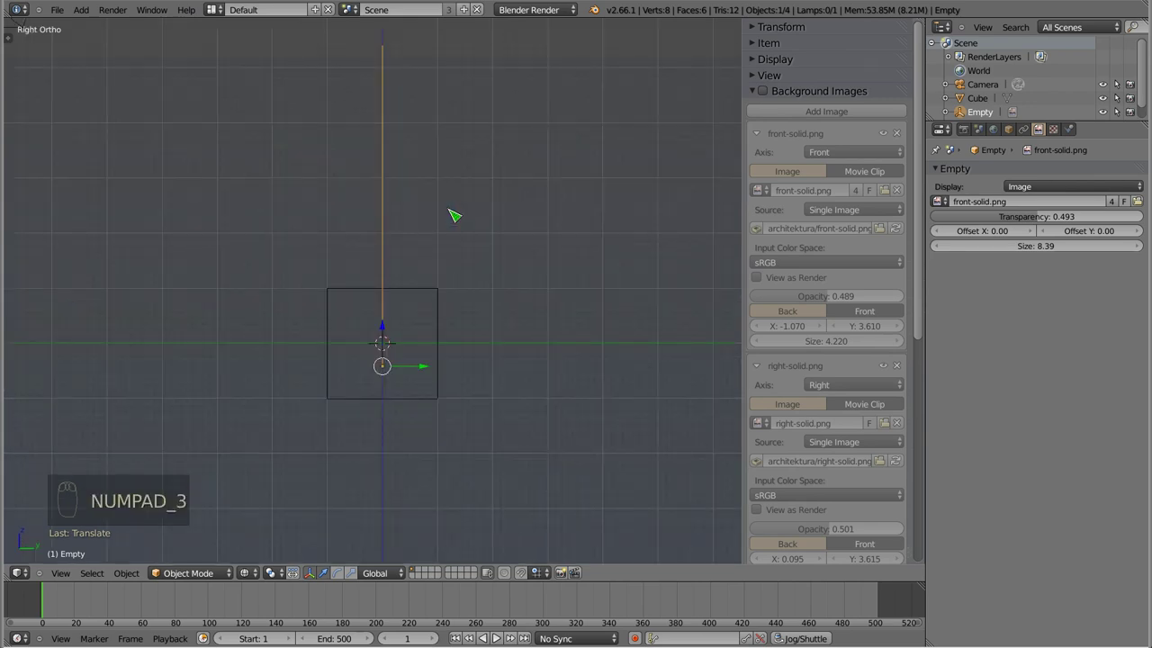
key("shift+a")
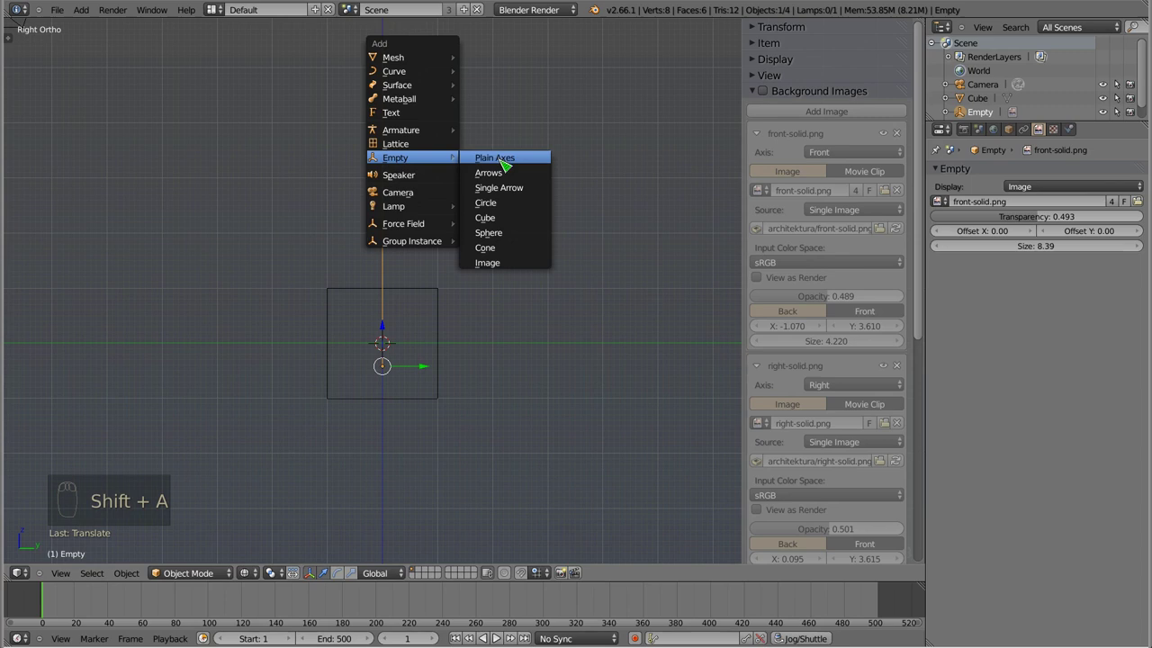
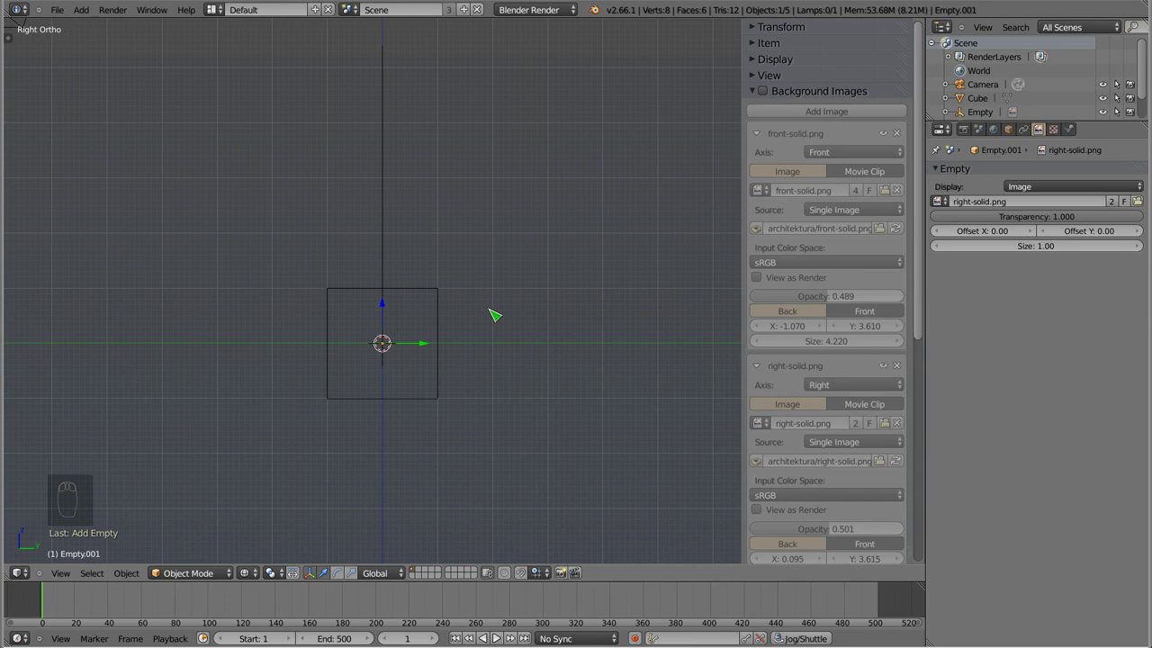
- Rotate, enlarge and move the side reference image so its base lines up with the ground
key("r")
key("r")
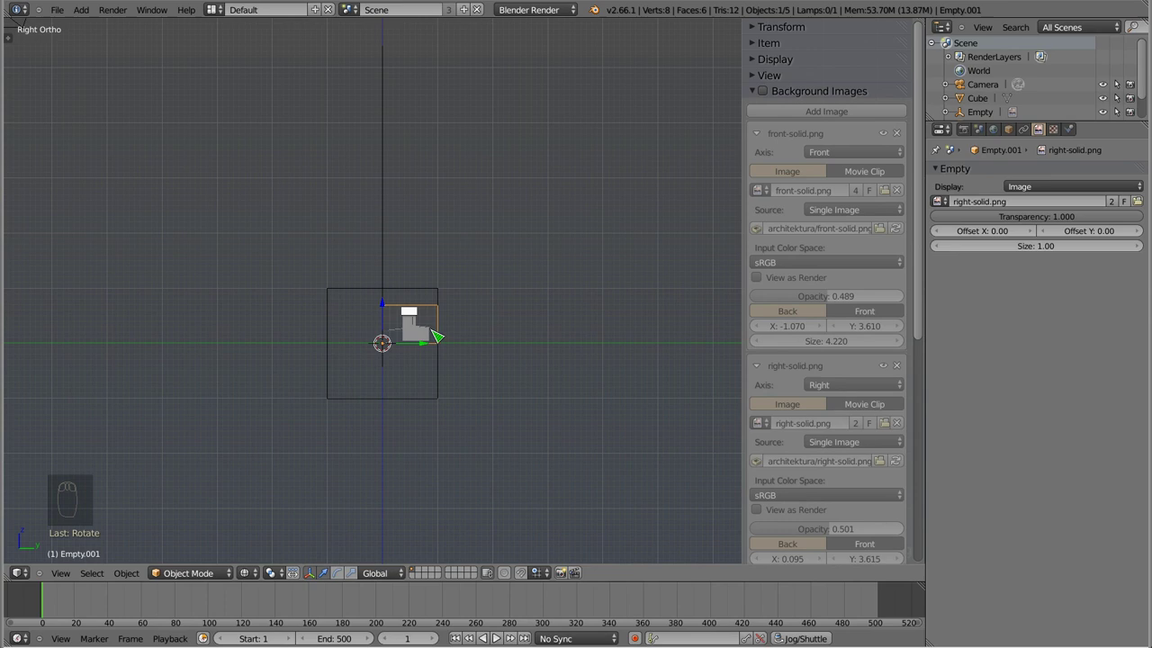
key("s")
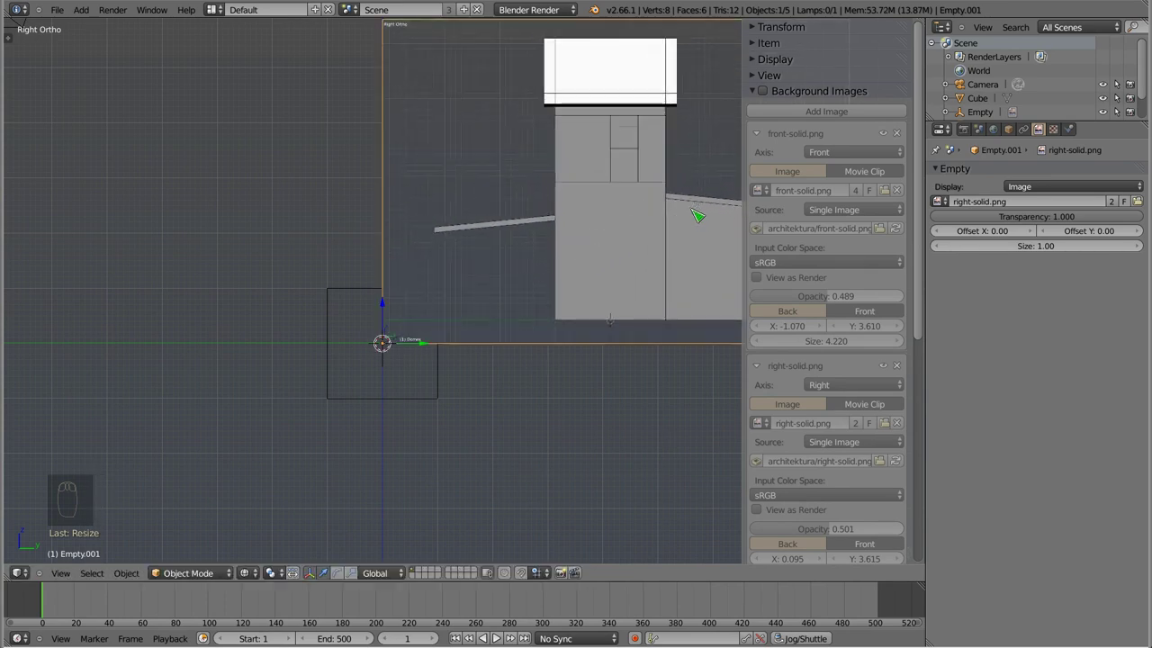
key("g")
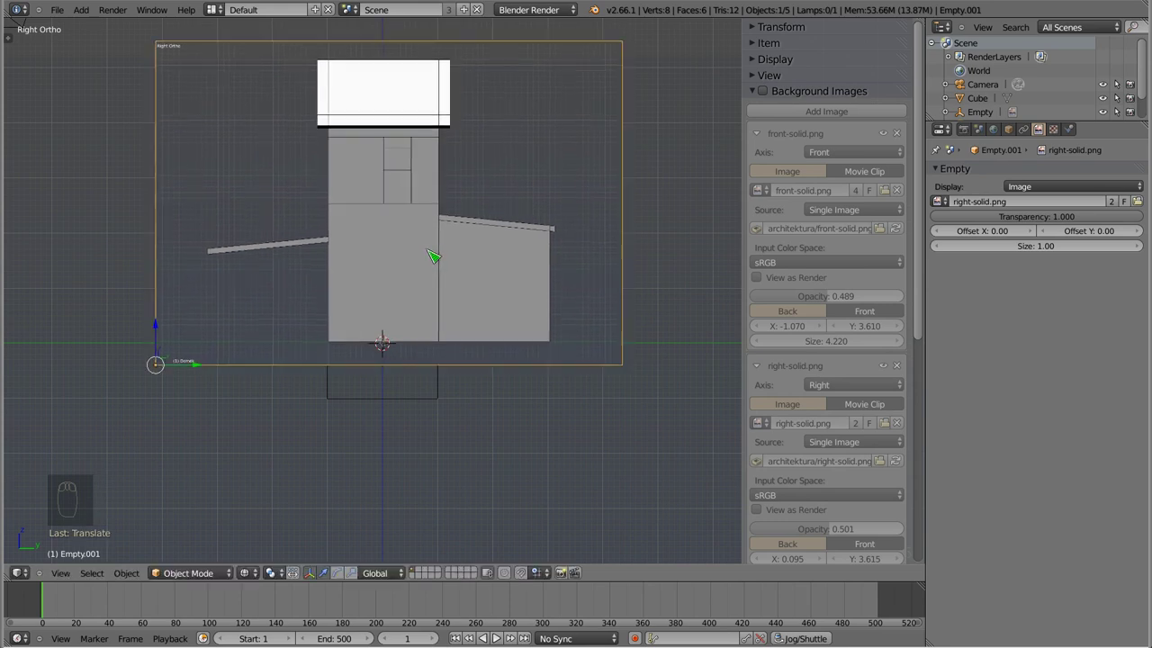
left_click_drag(409, 324, 480, 203)
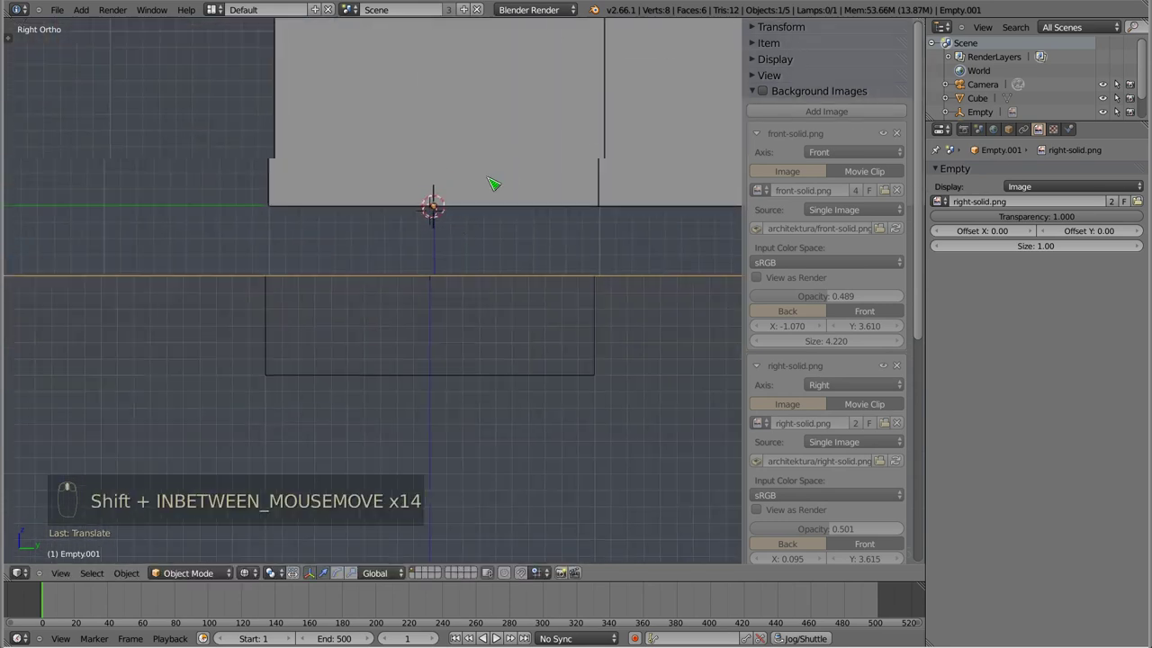
left_click_drag(1086, 225, 700, 243)
key("g")
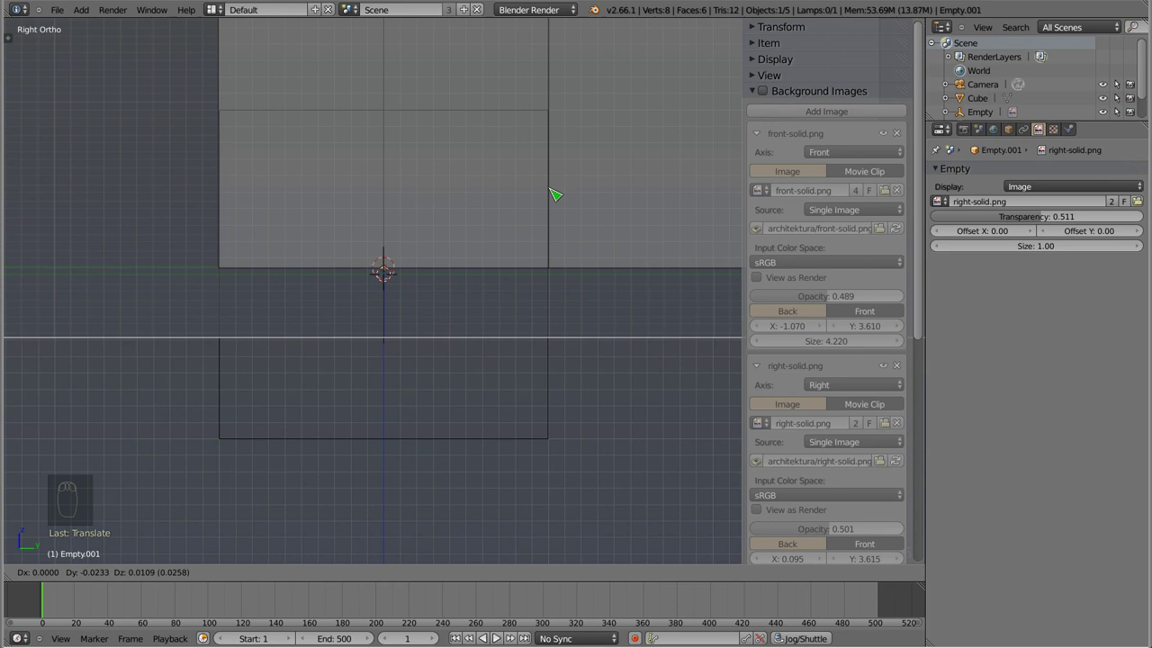
middle_click(395, 276)
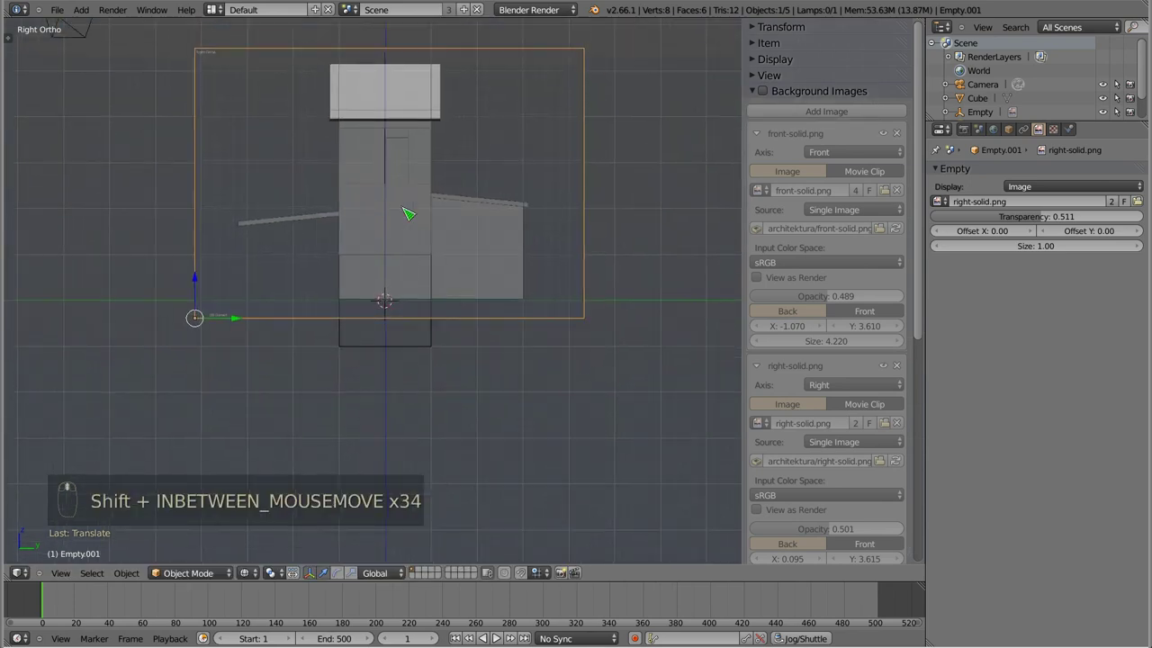
- Reset the side image's scaling and copy the front empty's Size 8.39 onto Empty.001
middle_click(591, 225)
key("s")
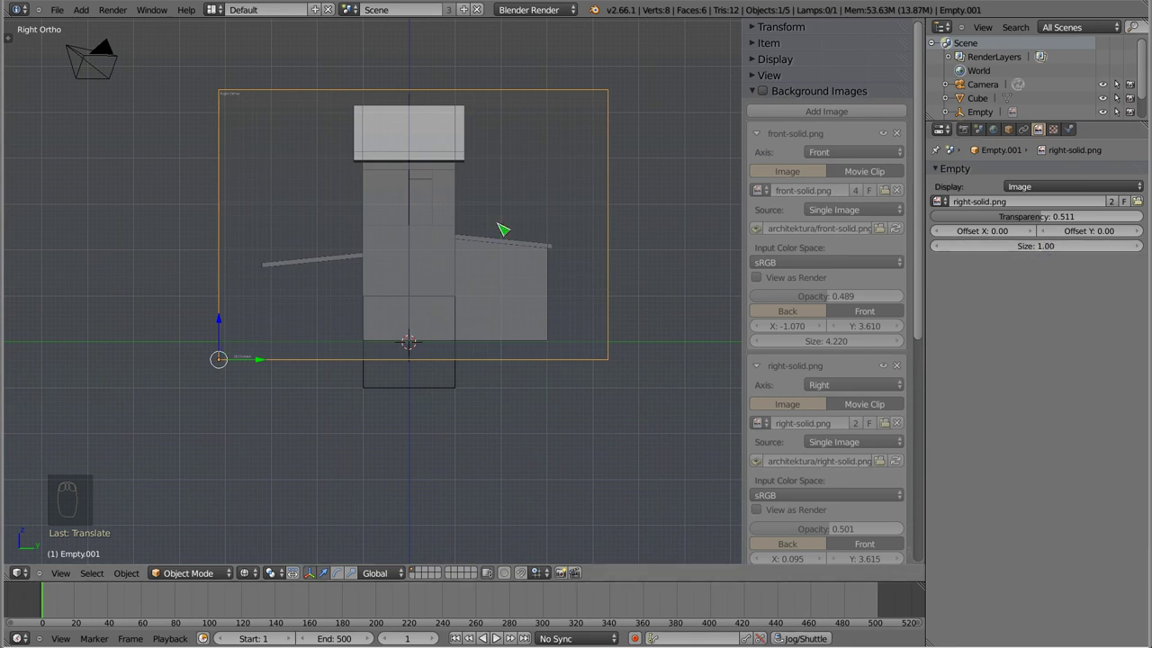
key("alt+s")
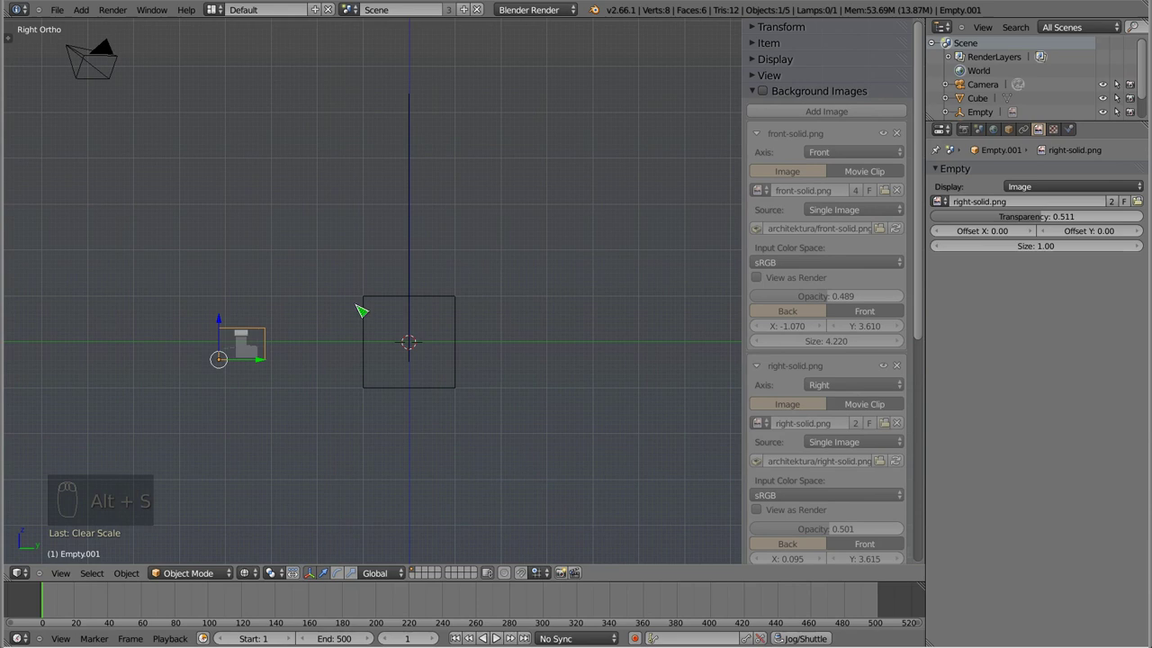
left_click_drag(416, 252, 1047, 250)
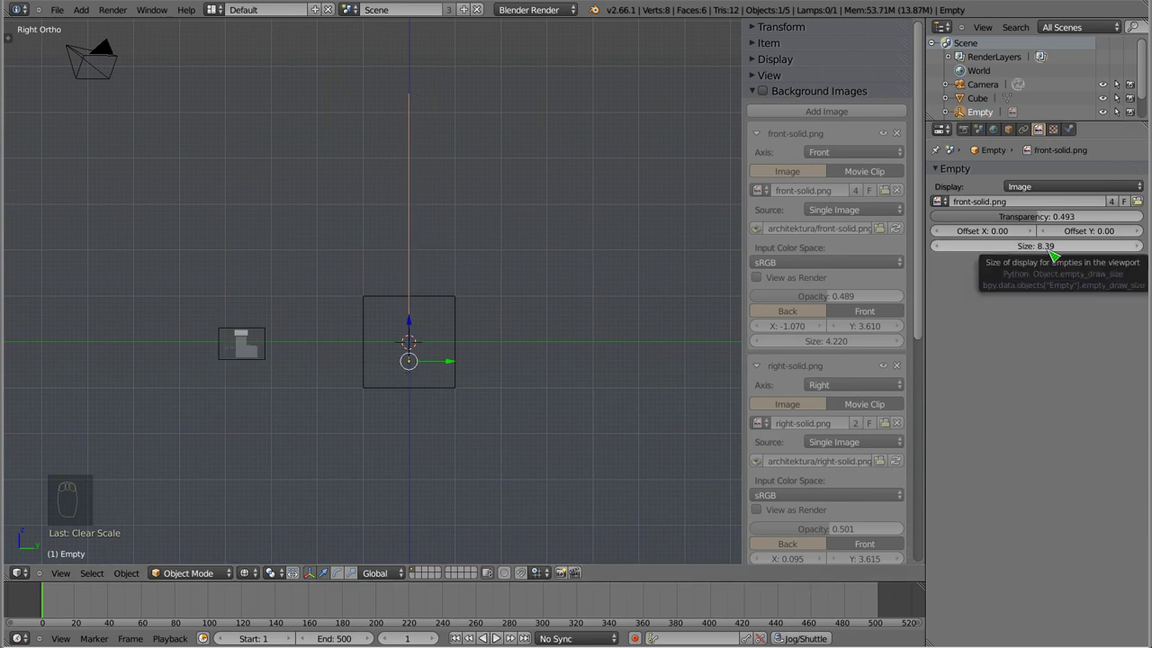
key("ctrl+c")
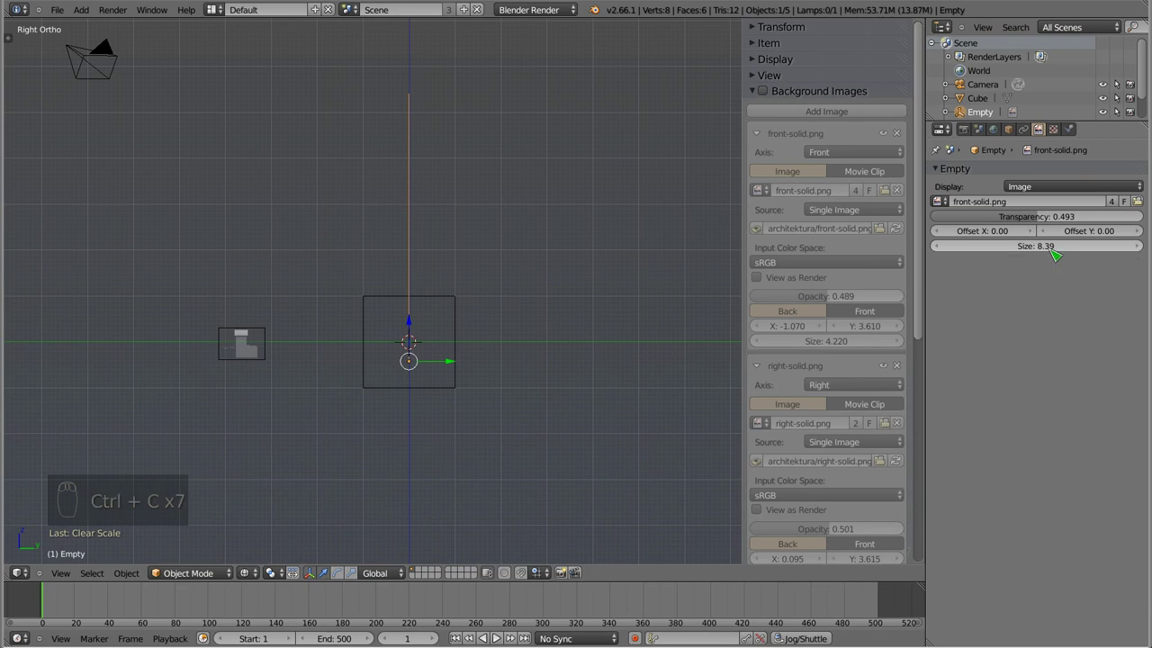
left_click_drag(250, 377, 1044, 263)
key("ctrl+v")
left_click_drag(435, 327, 501, 270)
key("g")
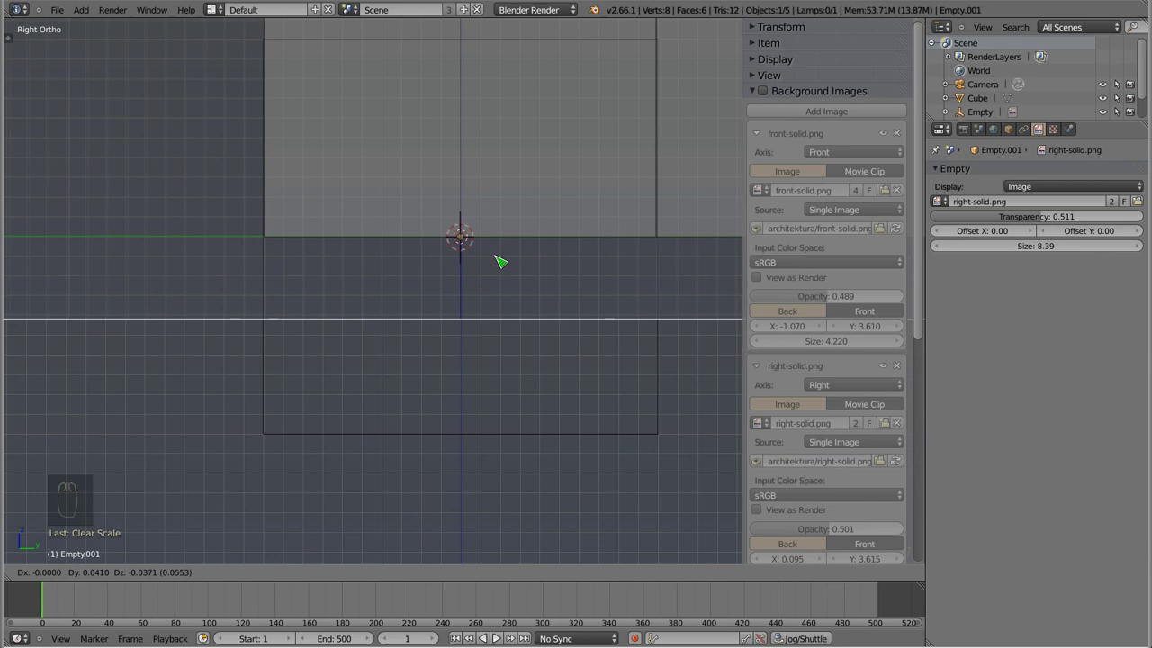
- Orbit around the scene to compare the front and side reference images in 3D
left_click_drag(494, 264, 477, 379)
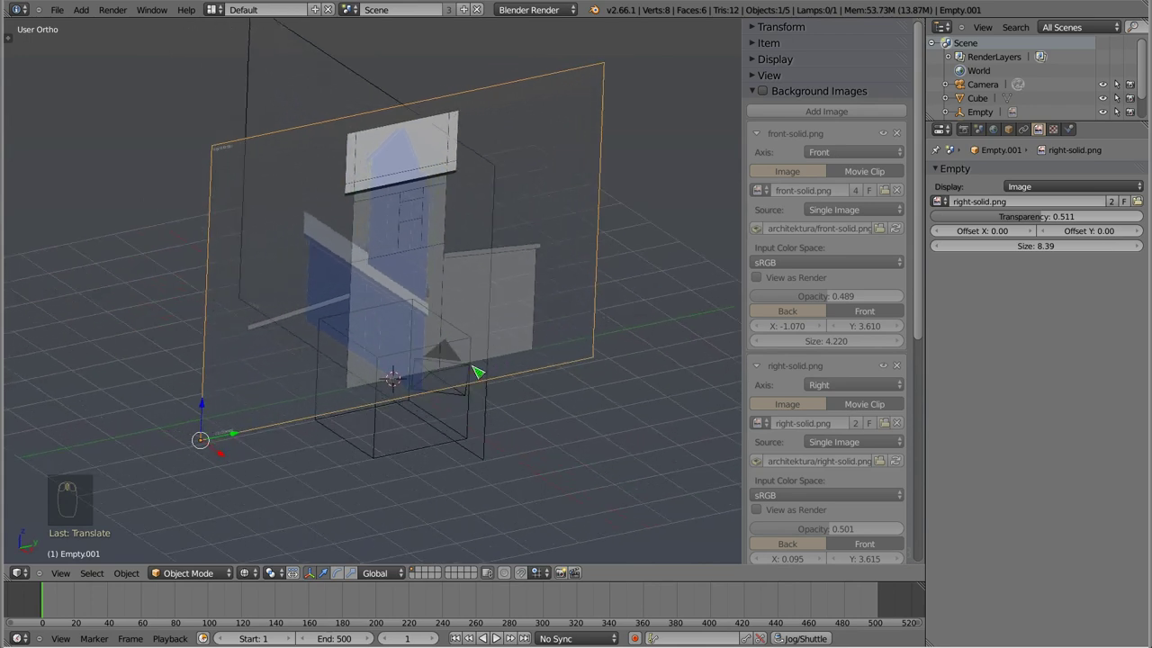
left_click_drag(300, 296, 464, 385)
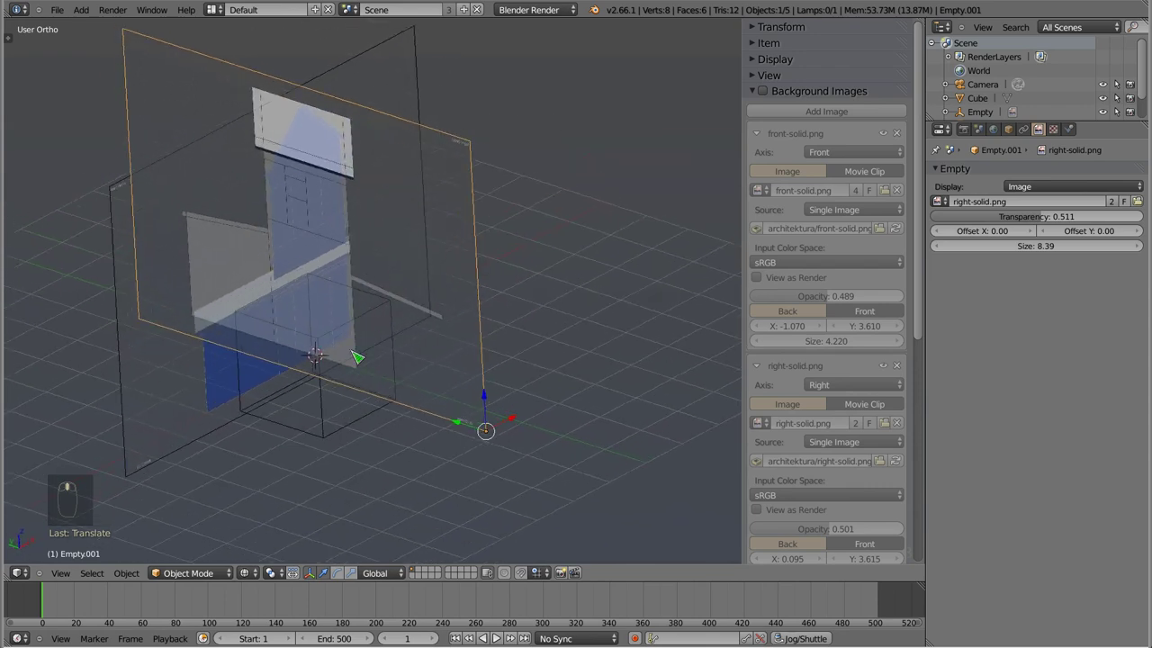
left_click_drag(462, 451, 498, 334)
left_click_drag(466, 405, 592, 373)
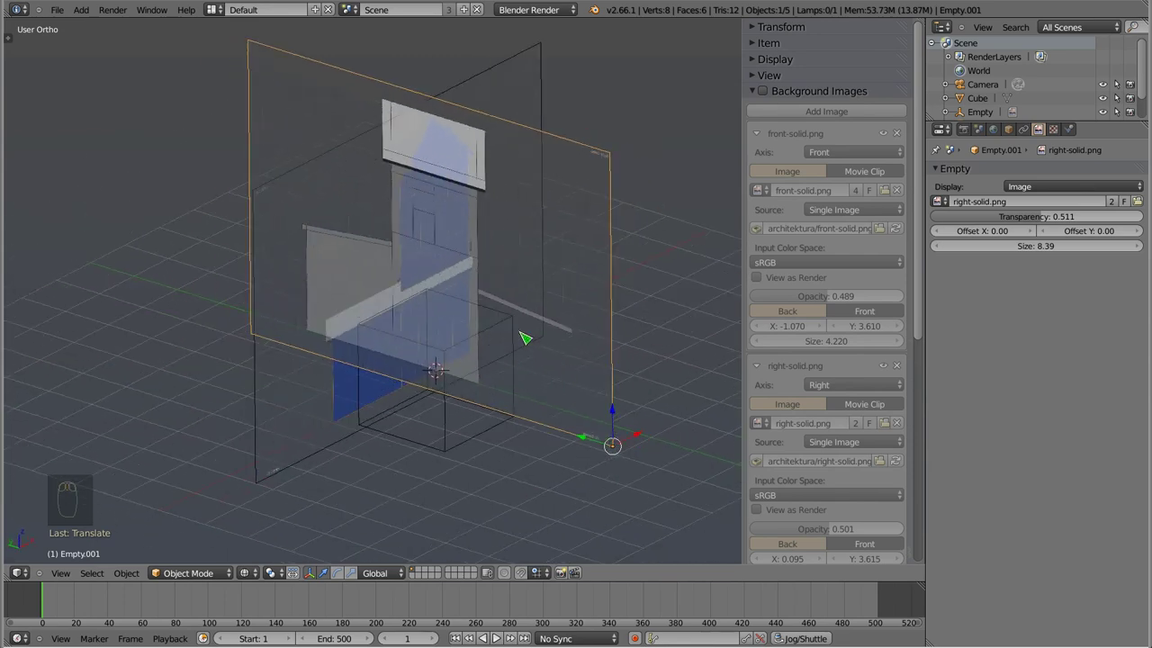
left_click_drag(482, 199, 440, 298)
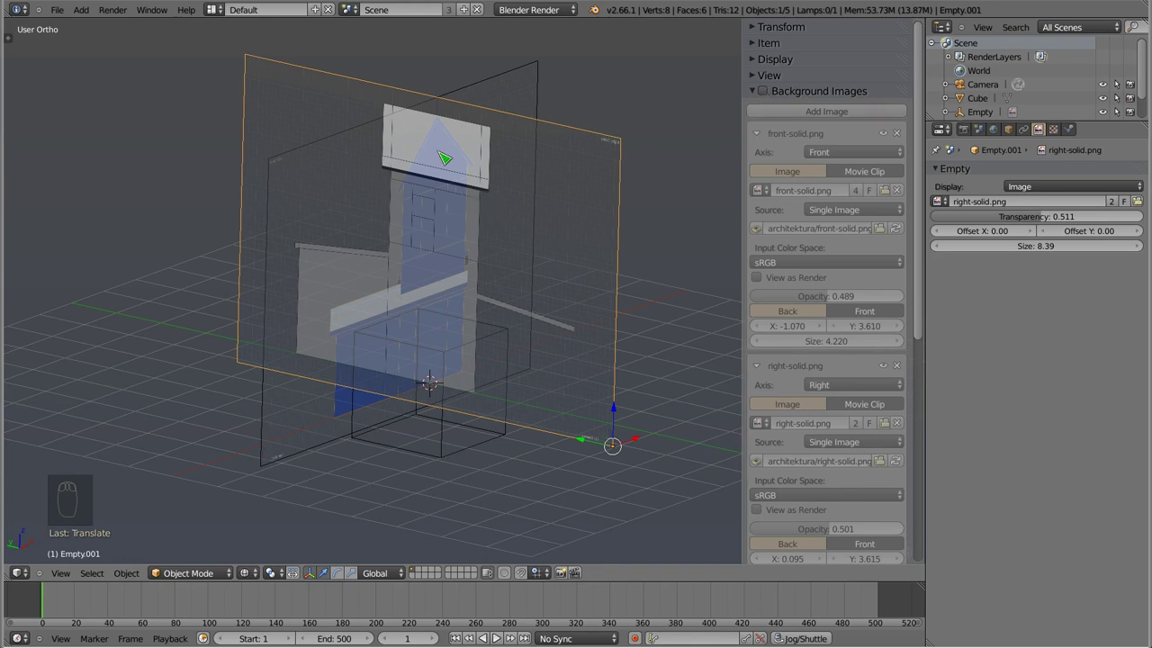
middle_click(446, 283)
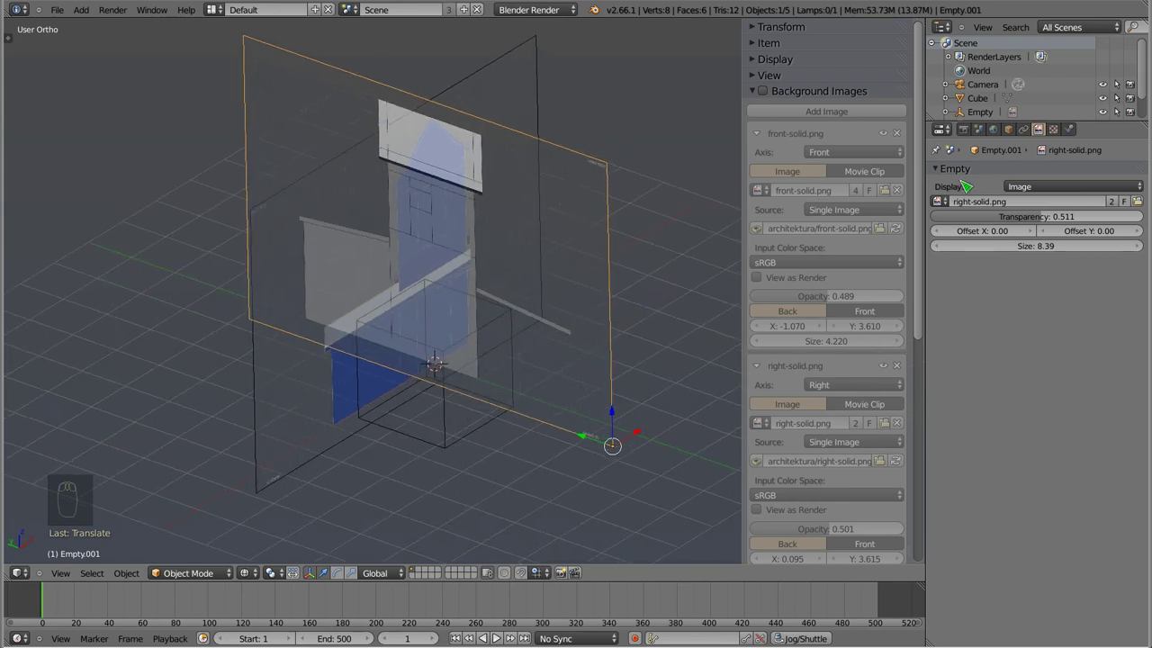
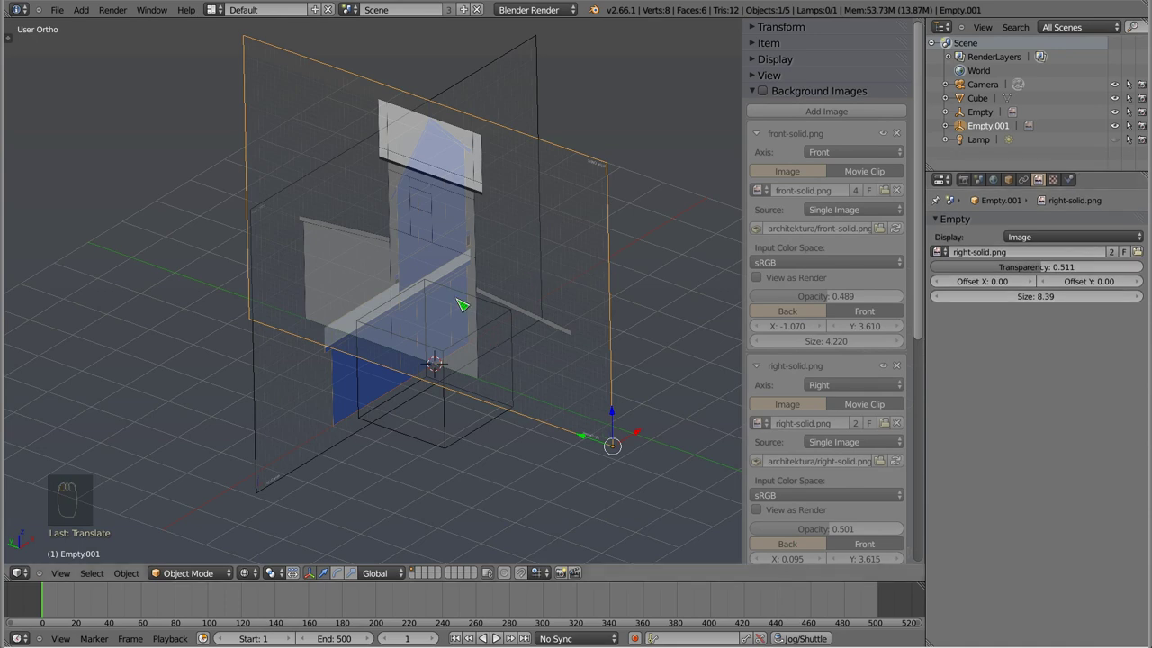
- Adjust the image empties' restriction toggles in the Outliner and their selection in the viewport
key("g")
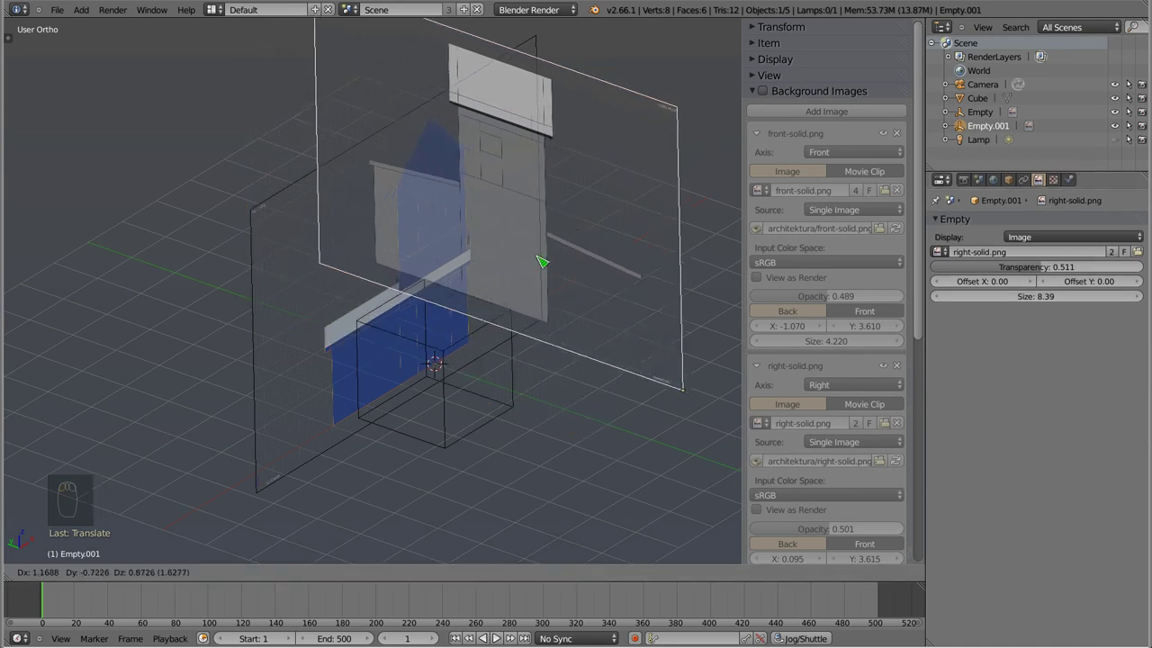
key("s")
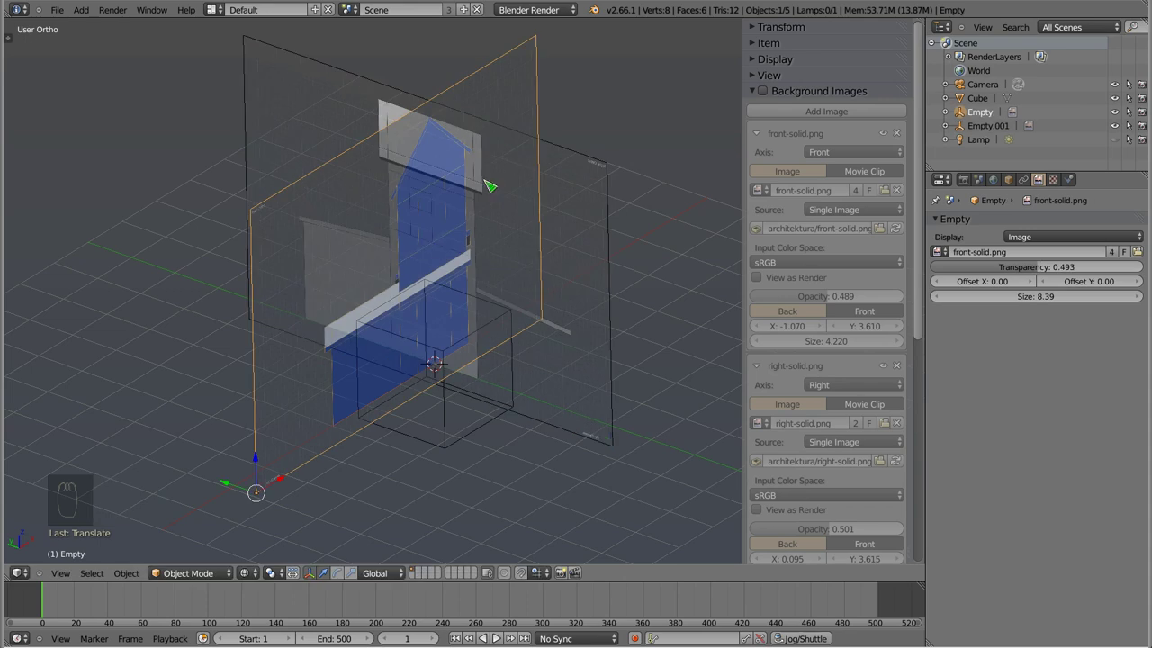
left_click_drag(544, 155, 678, 160)
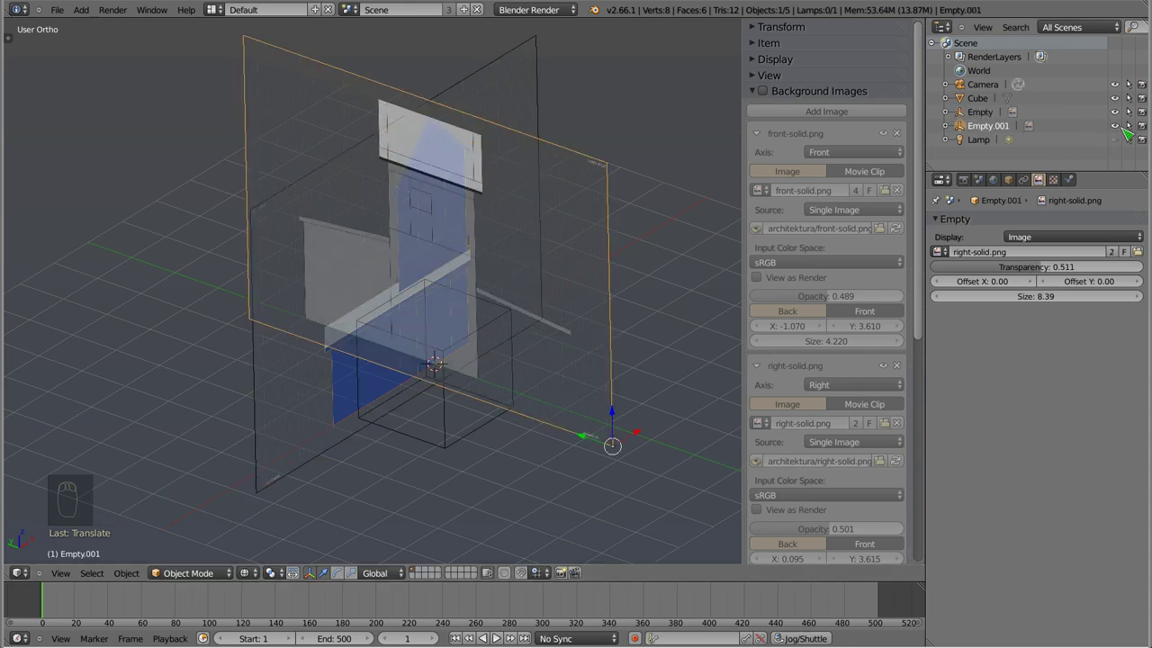
left_click_drag(1138, 126, 553, 128)
left_click_drag(554, 127, 1135, 122)
left_click_drag(1134, 123, 491, 234)
key("a")
key("a")
key("a")
key("s")
key("a")
left_click(579, 321)
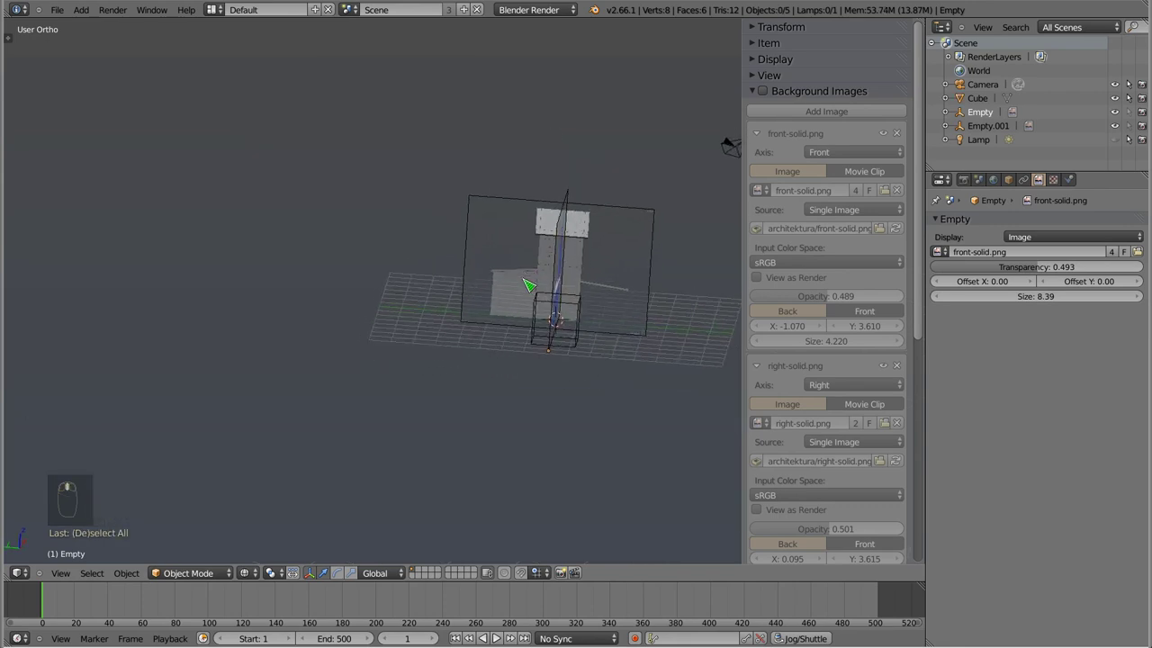
- Return to the straight-on front view (Numpad 1) of the house
left_click_drag(504, 332, 468, 303)
left_click_drag(463, 315, 468, 304)
key("KP_1")
- Enable Background Images for the front reference and hide Empty and Empty.001 in the Outliner
key("z")
left_click_drag(534, 295, 872, 96)
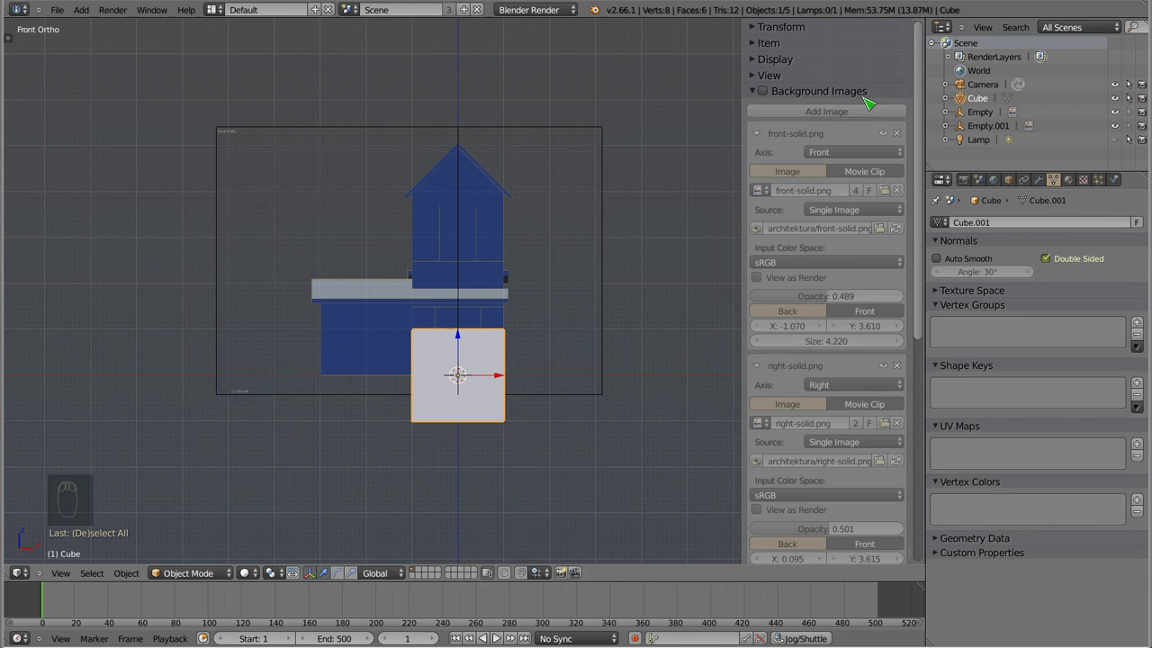
left_click_drag(1120, 126, 461, 324)
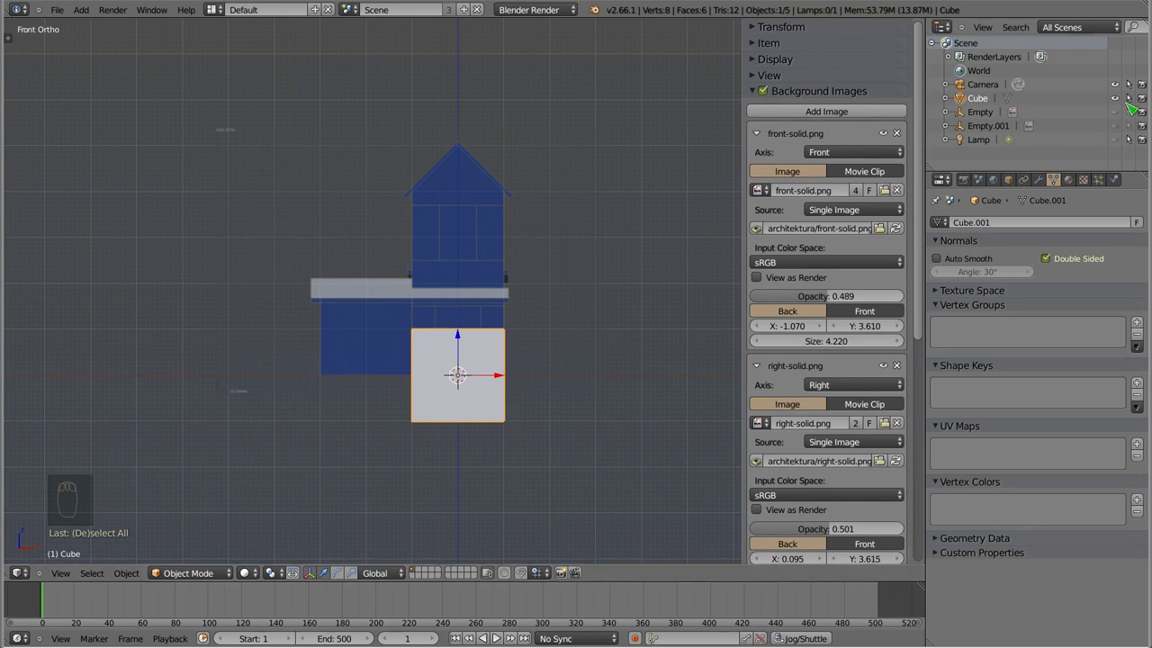
left_click_drag(1126, 110, 442, 144)
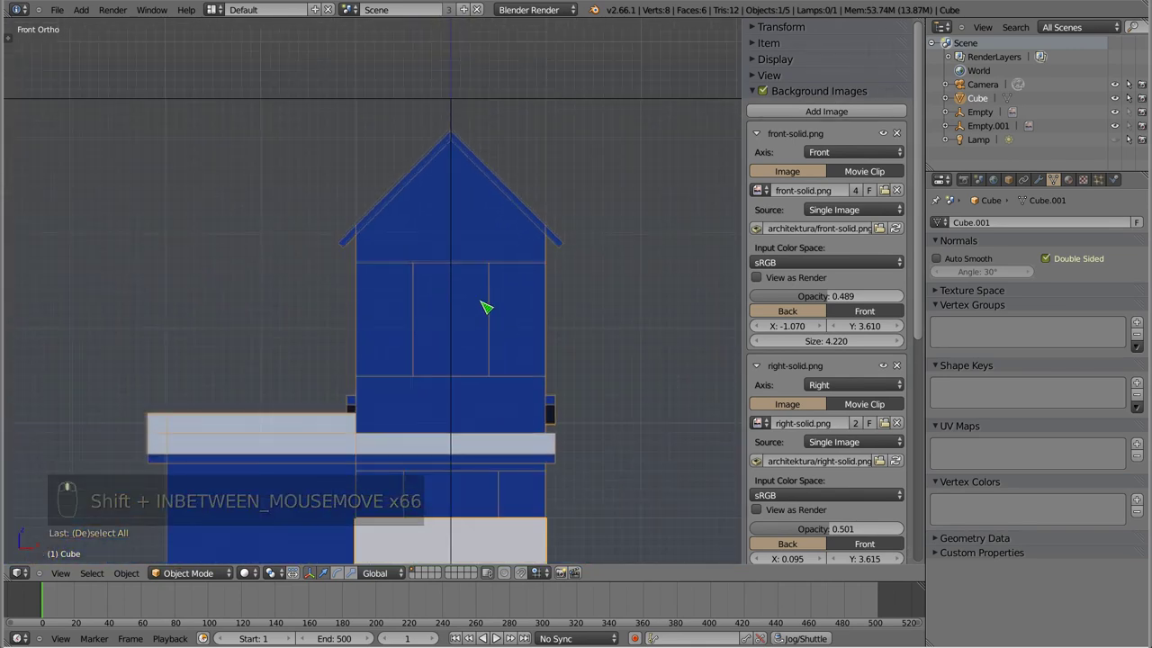
left_click_drag(507, 321, 460, 301)
left_click_drag(1119, 119, 447, 297)
left_click_drag(434, 282, 467, 365)
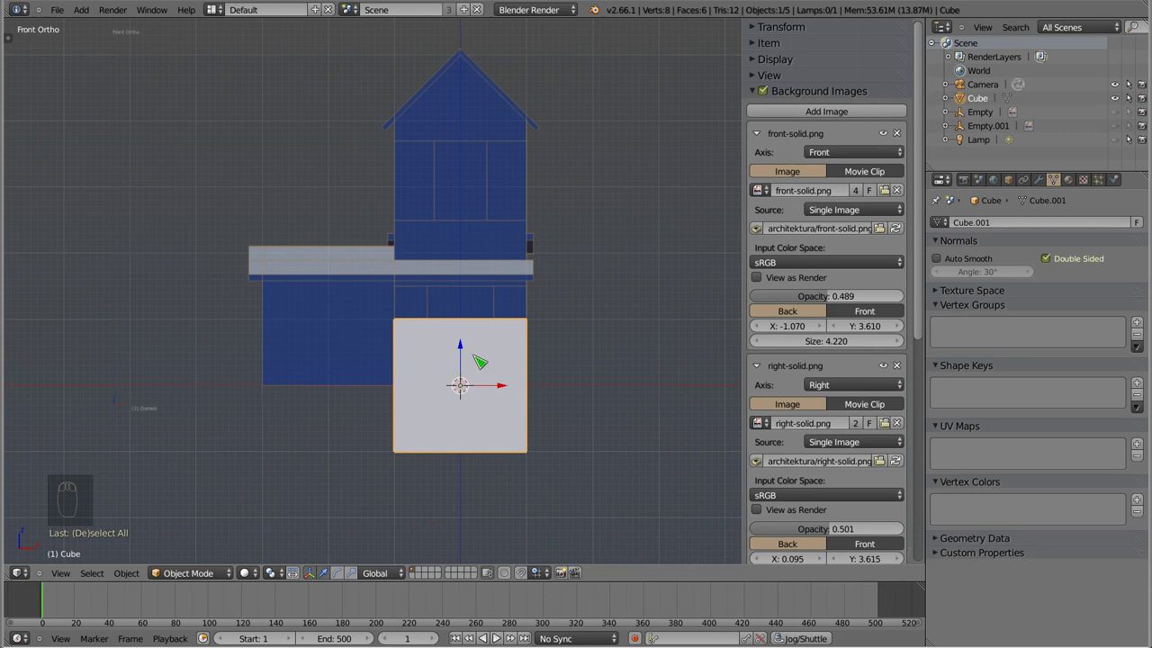
- Delete the Cube house mesh with X
right_click(507, 327)
key("x")
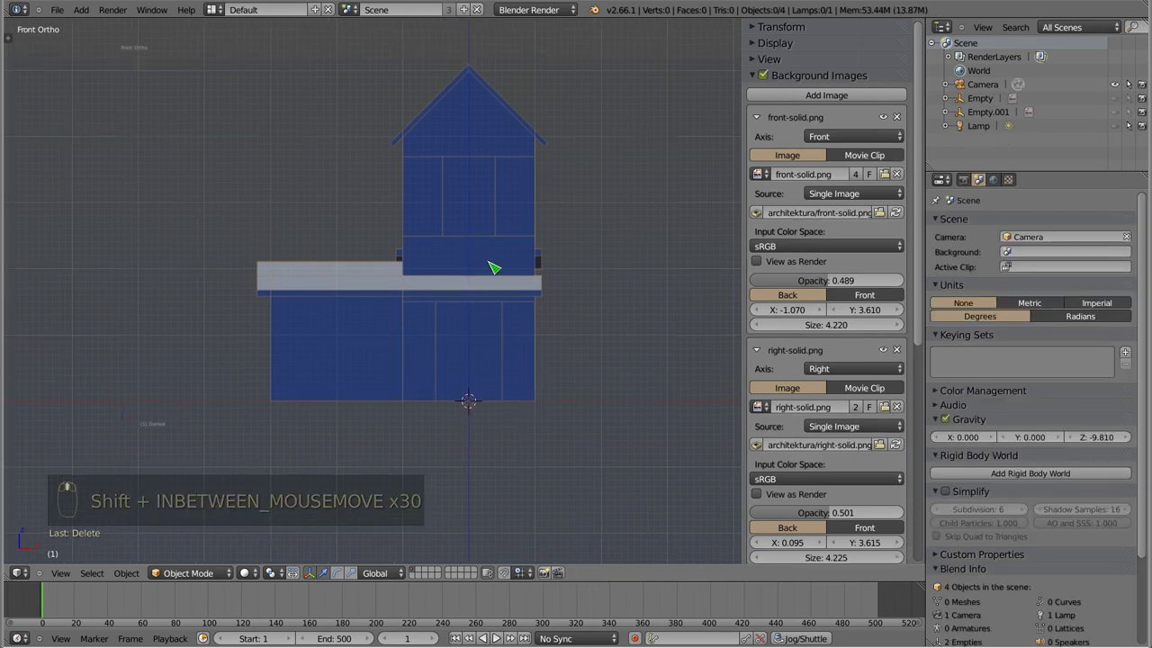
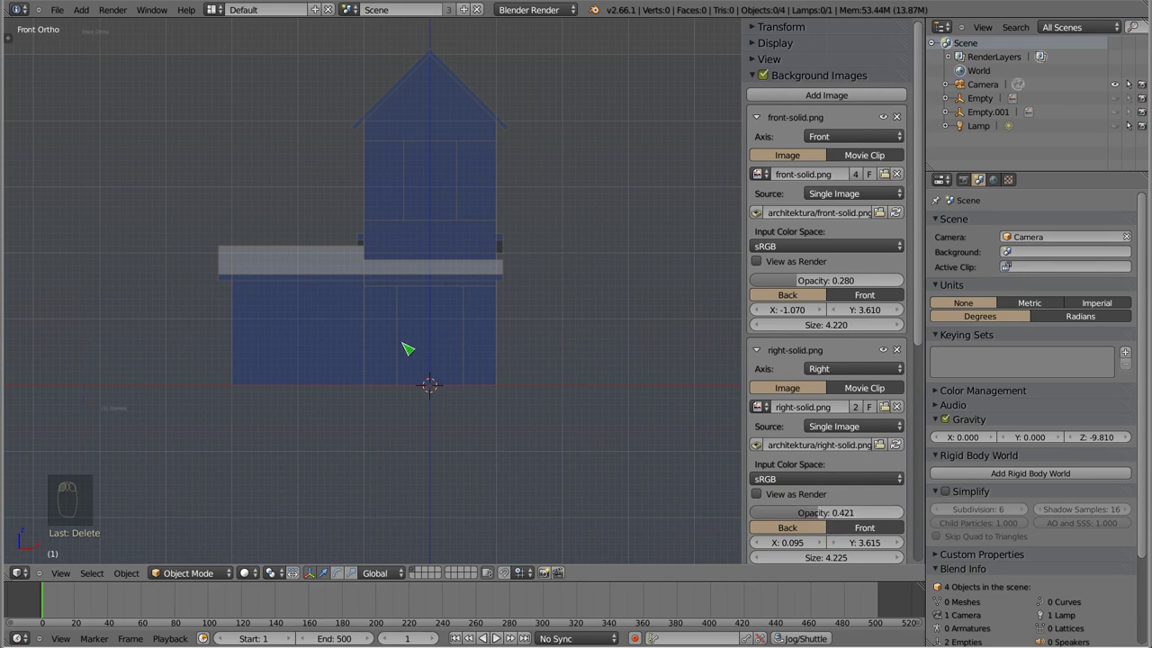
- Add a new Mesh Cube at the origin and enter Edit Mode to fit it to the tower outline
key("shift+a")
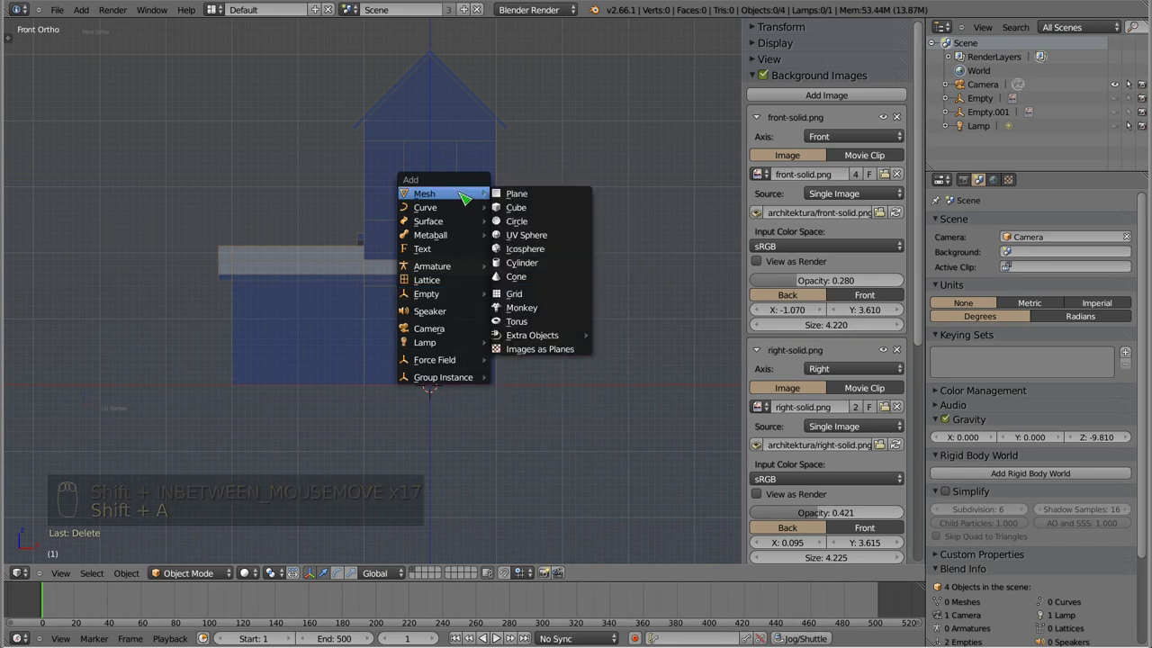
key("Tab")
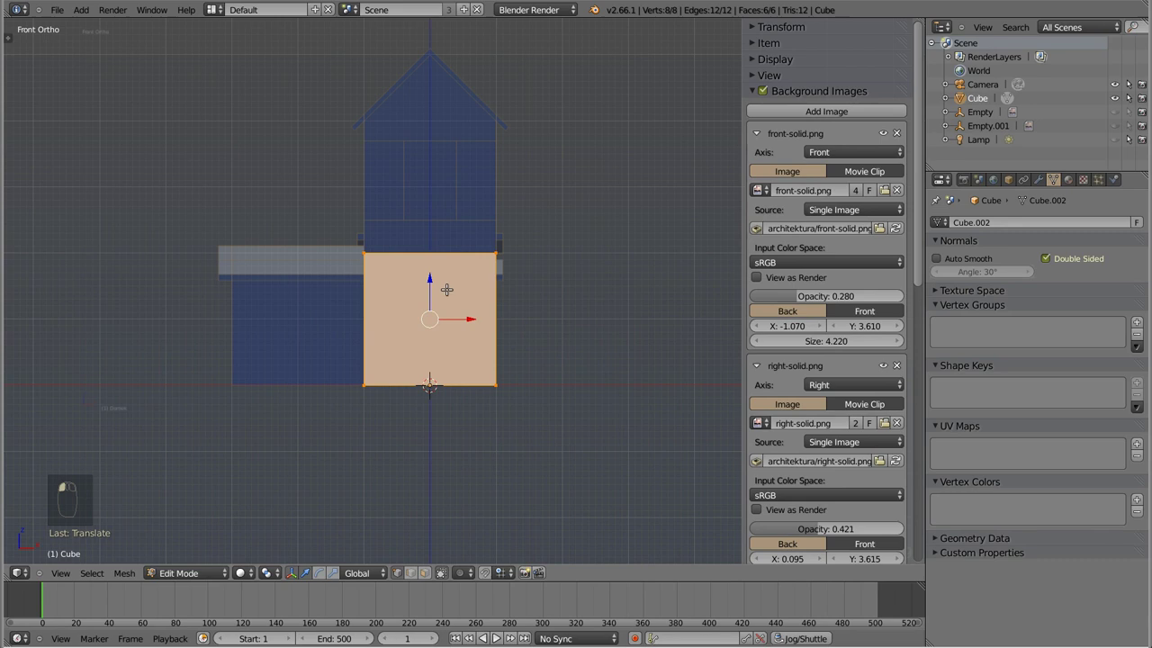
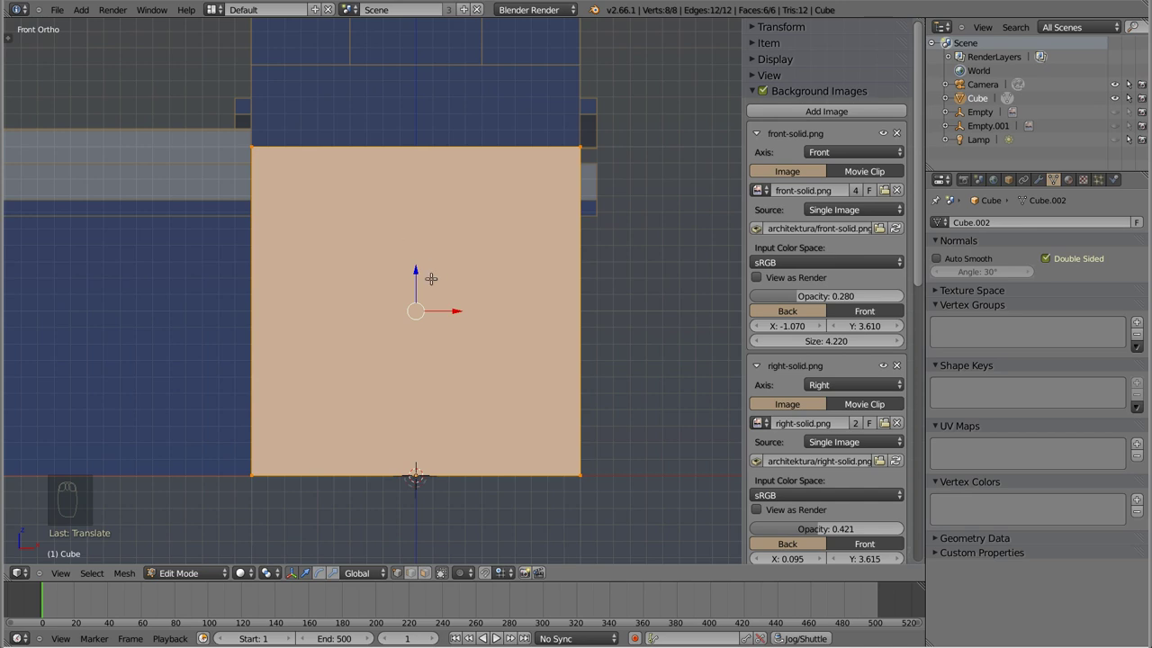
key("z")
scroll("up", 3)
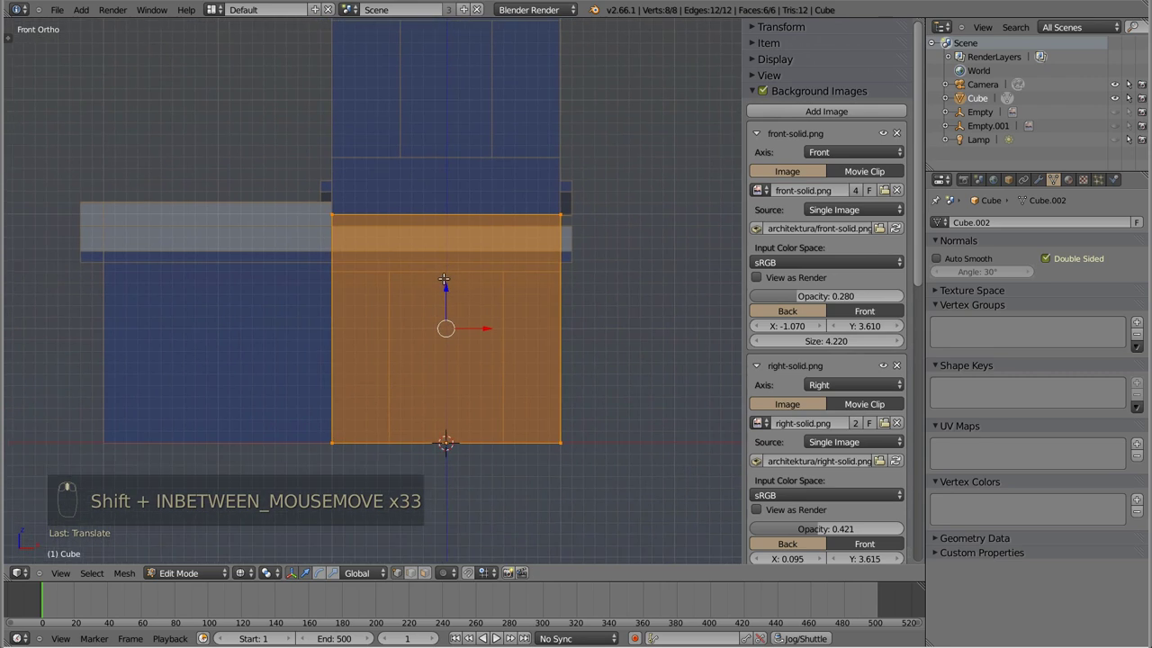
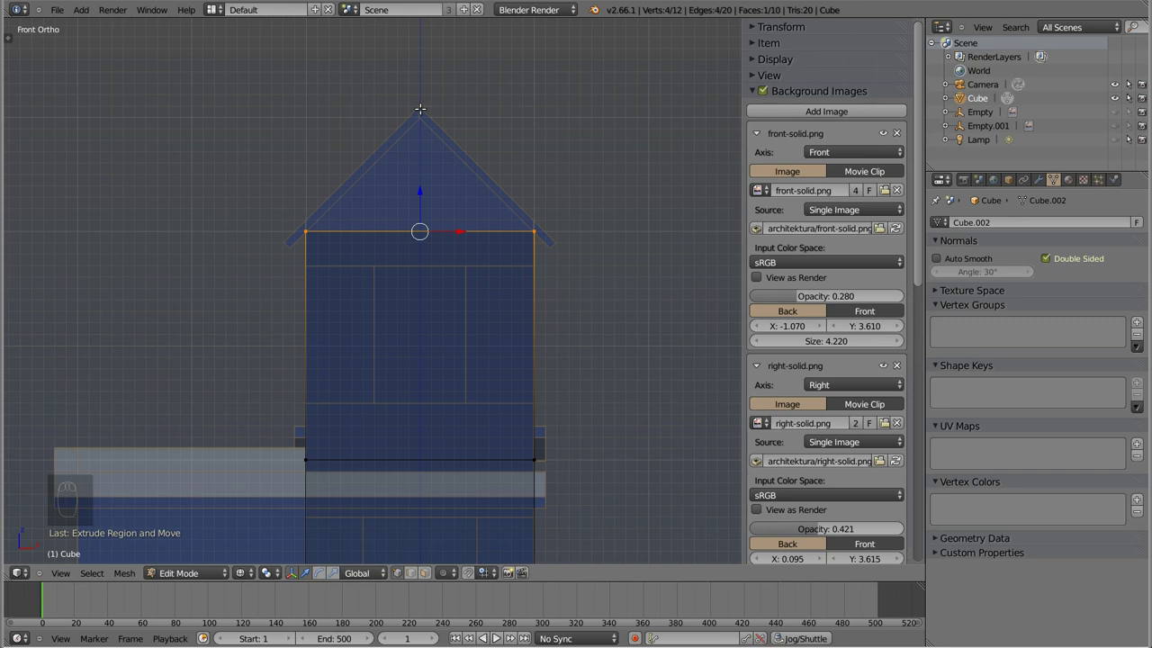
- Extrude the tower's top edge and scale it into a single gable peak, then select the whole shape
key("e")
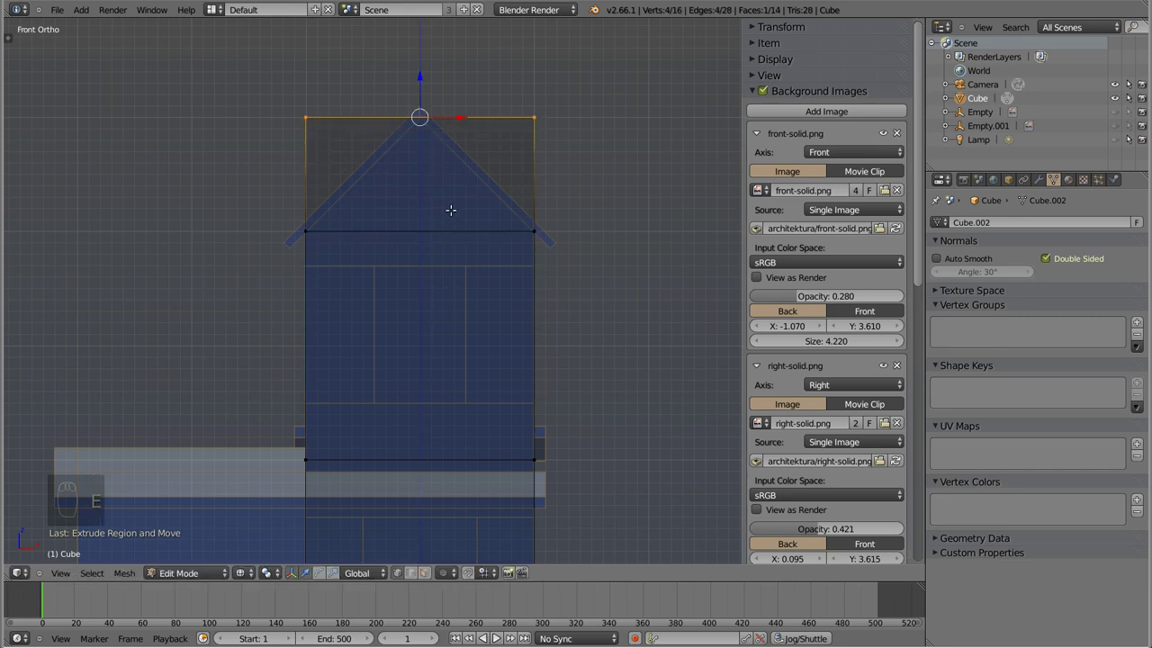
key("s")
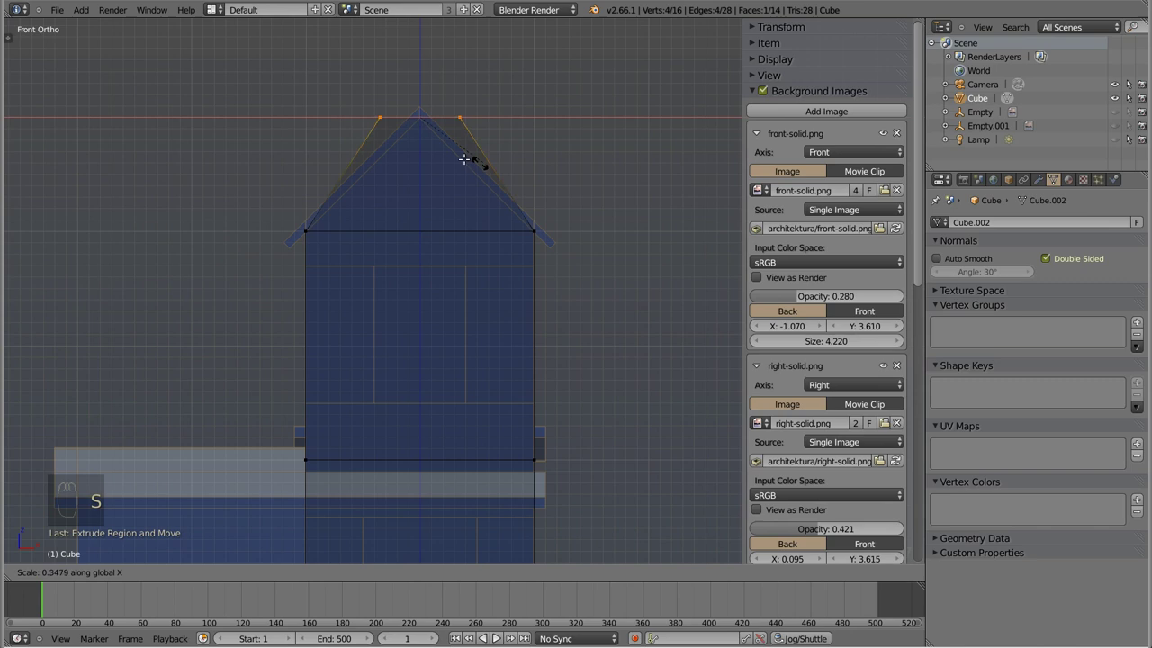
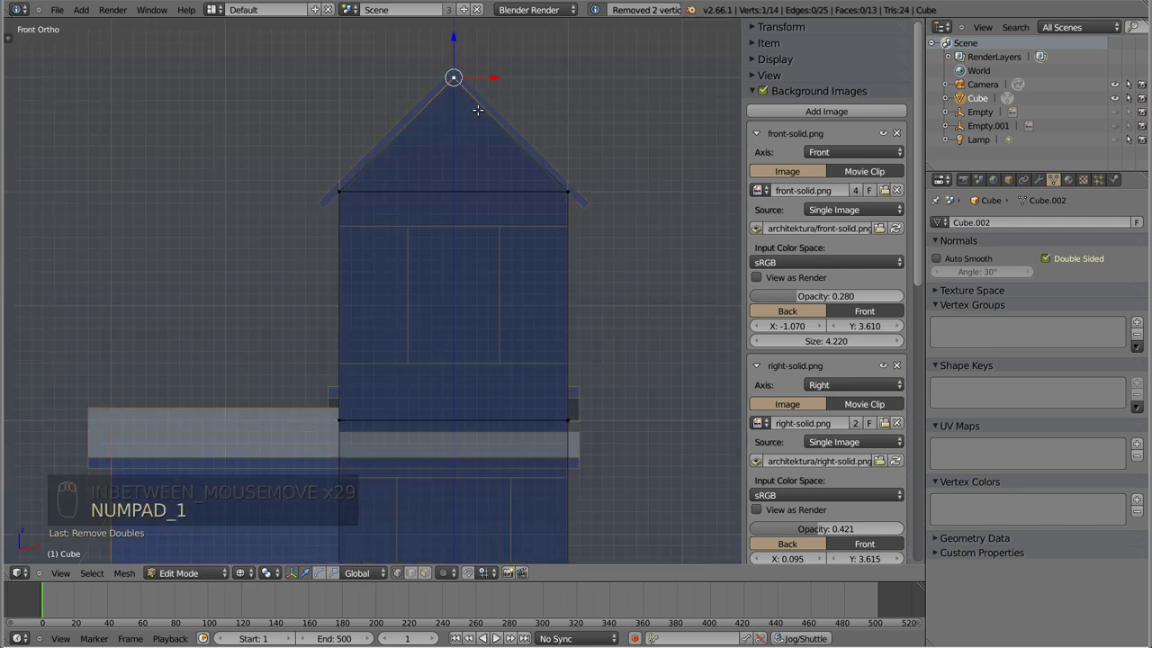
key("a")
key("a")
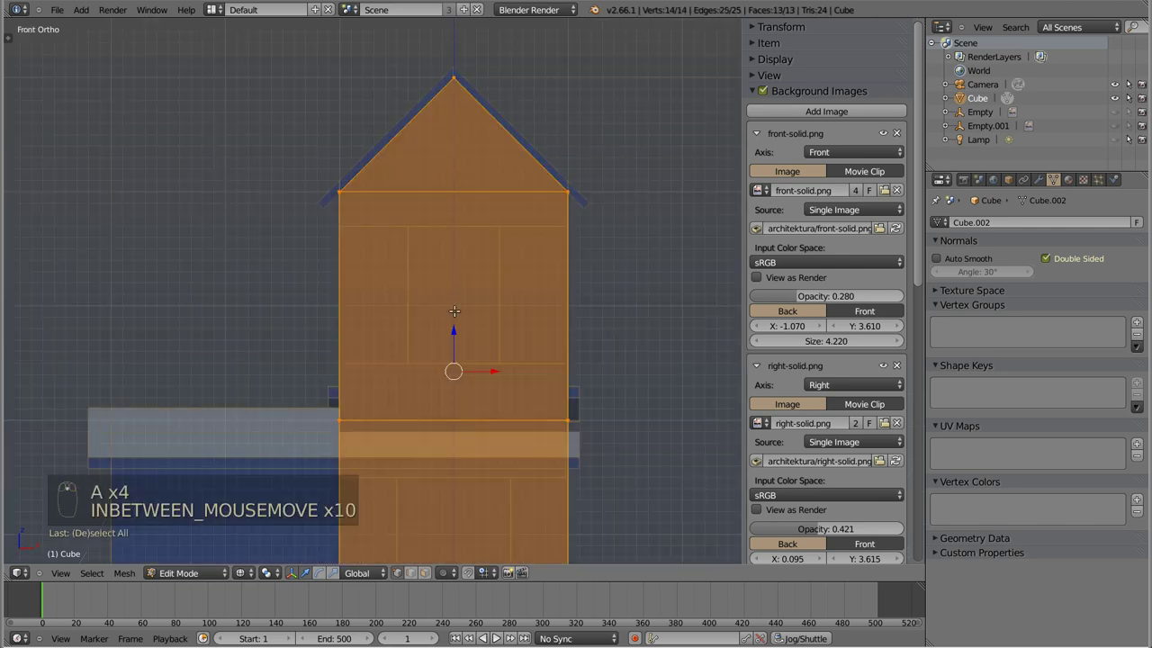
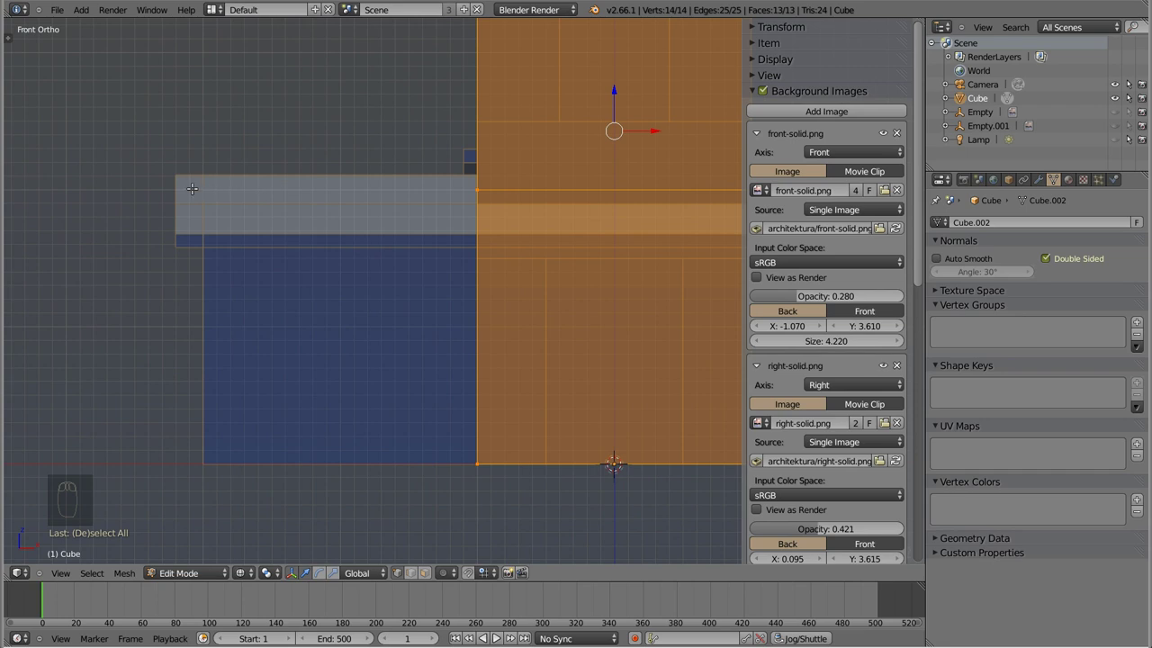
key("KP_3")
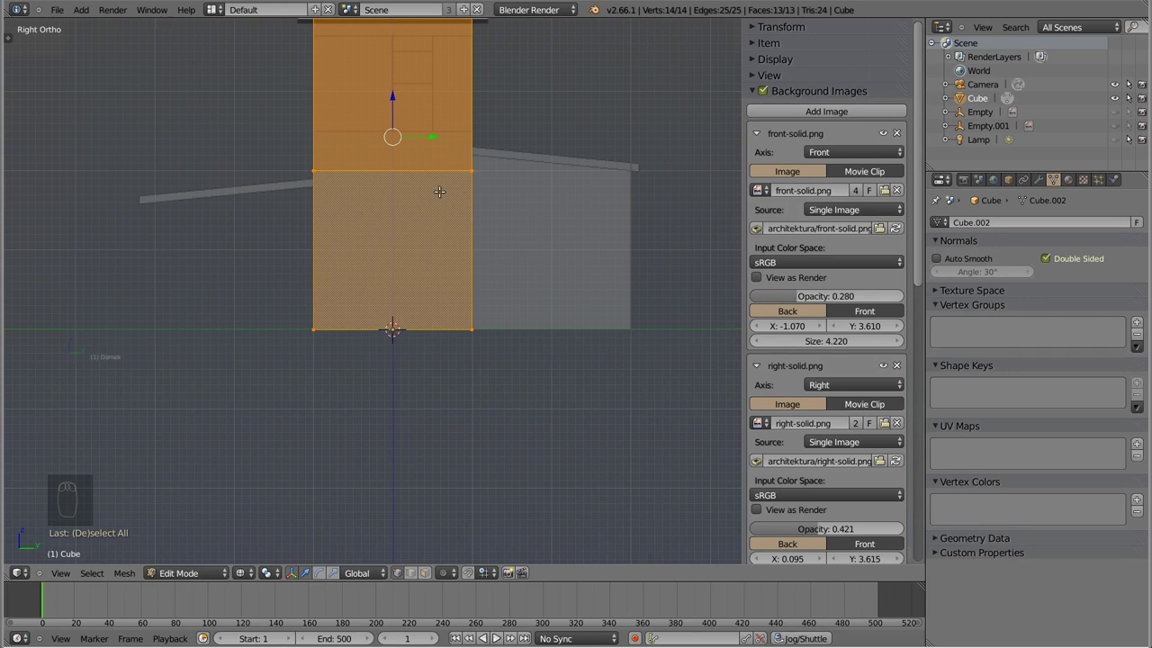
key("ctrl+KP_3")
key("ctrl+KP_1")
key("KP_1")
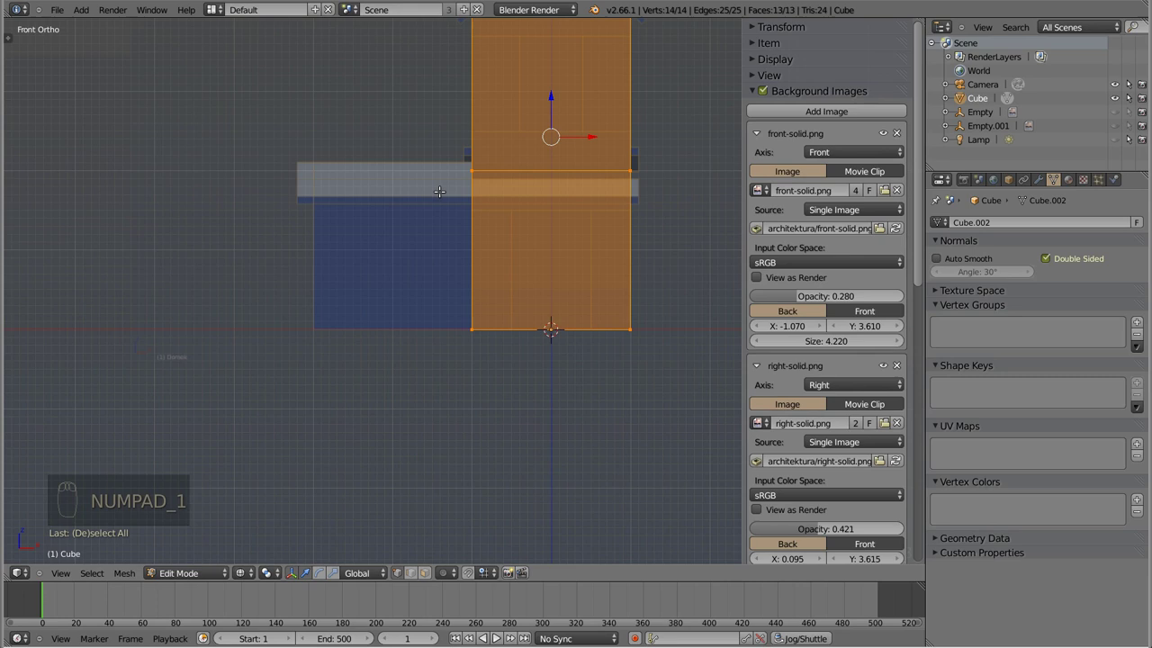
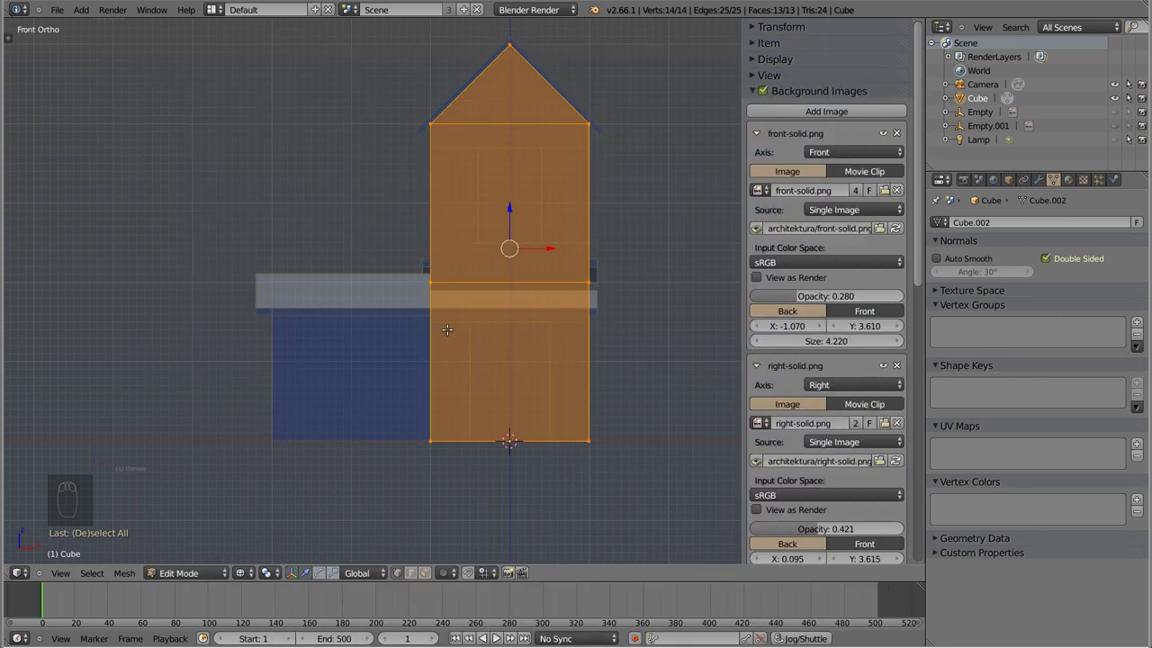
- Box-select the tower's lower side vertices and extrude a new face toward the lower roof wing
key("a")
key("b")
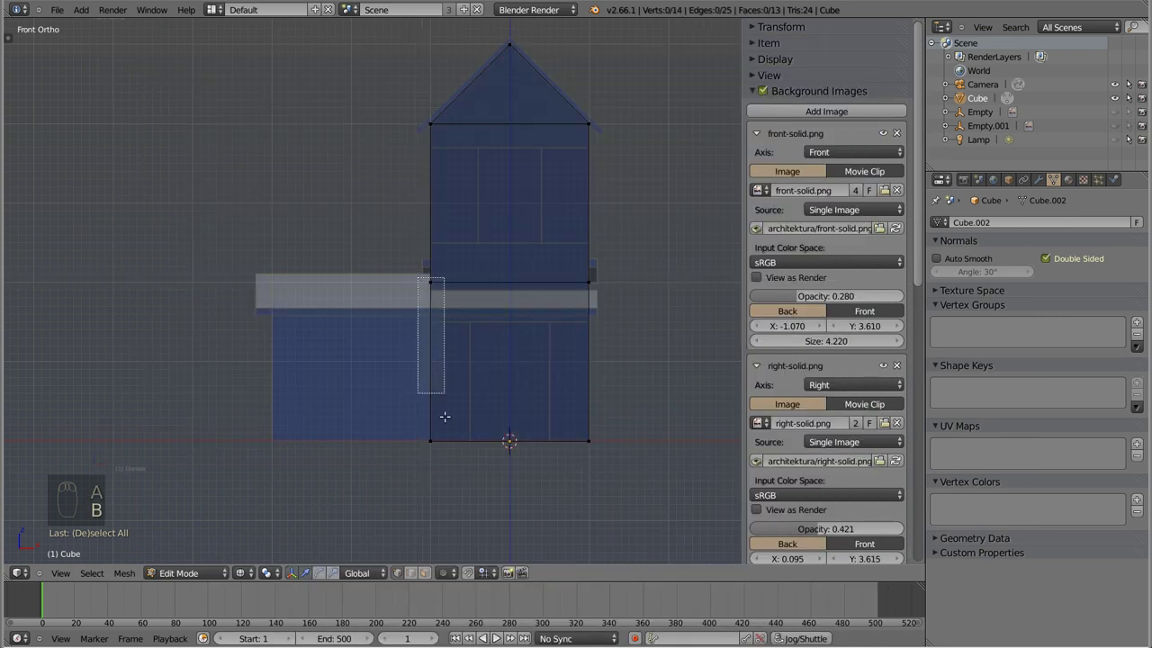
key("e")
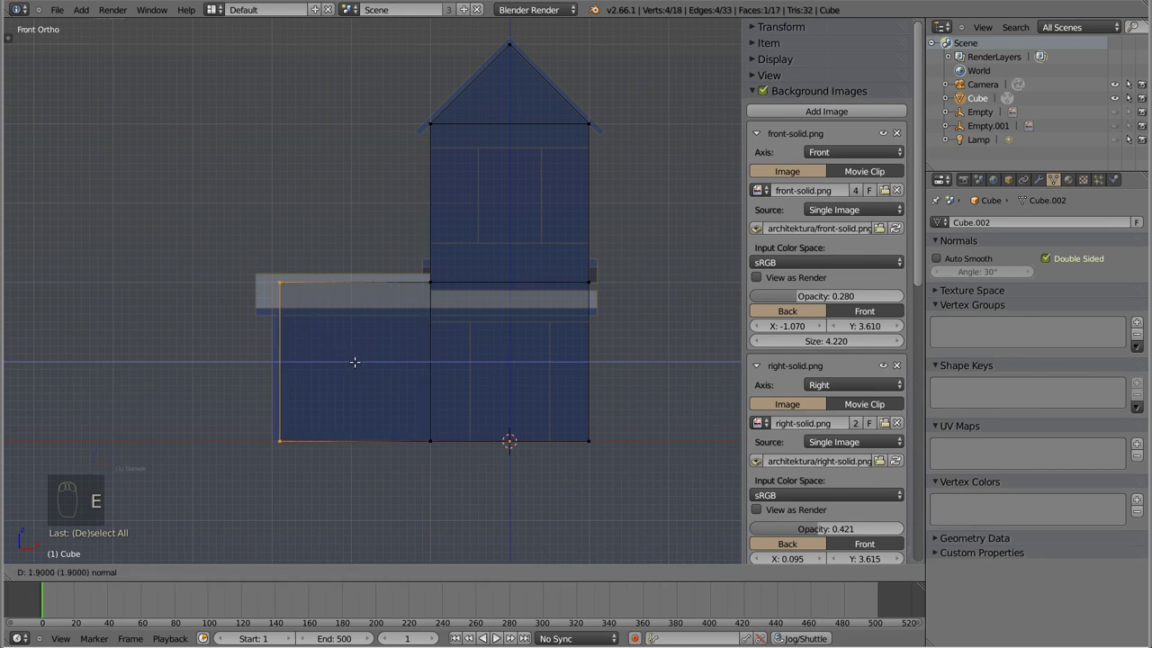
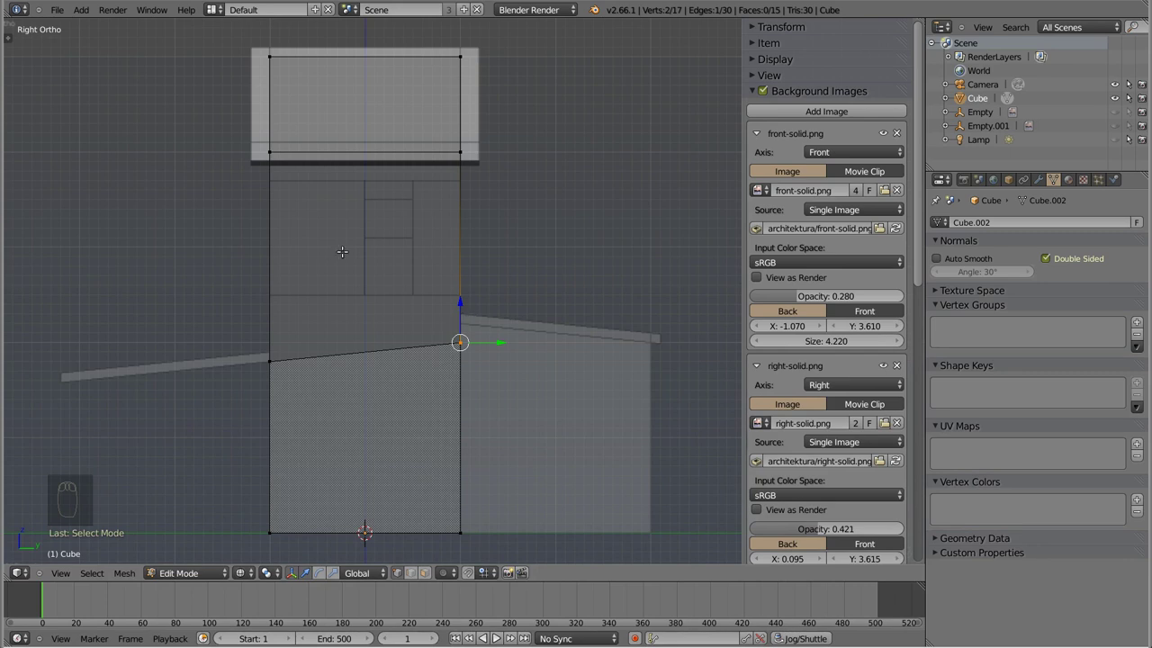
- Add a horizontal loop cut across the tower at the lower roof's eave height
key("ctrl+r")
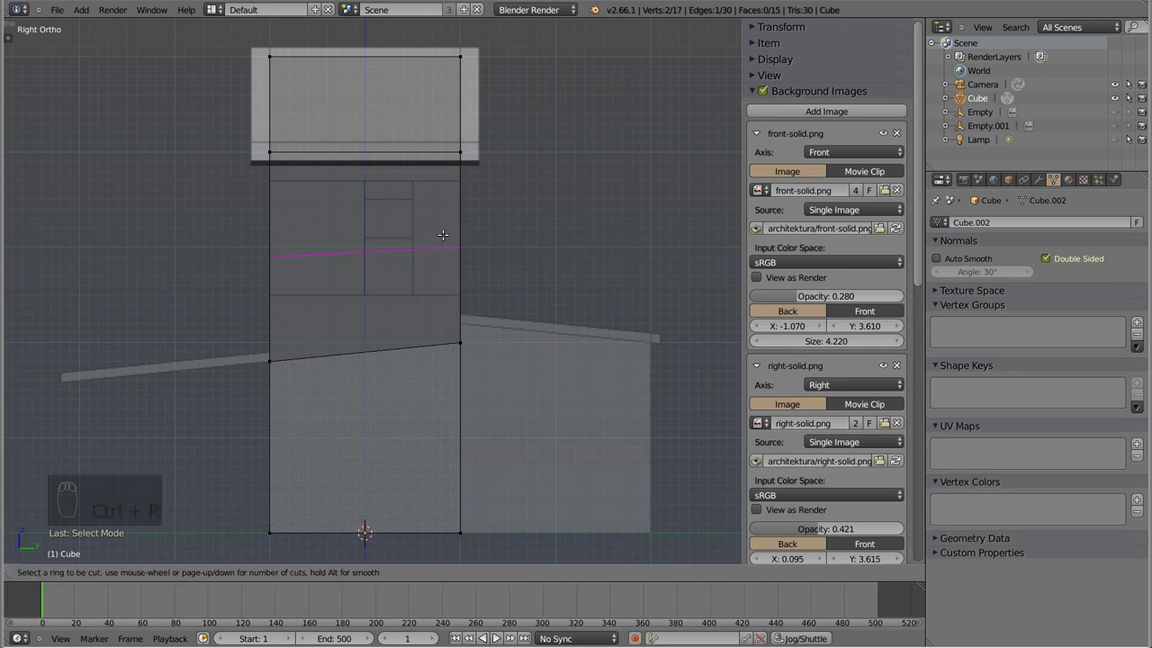
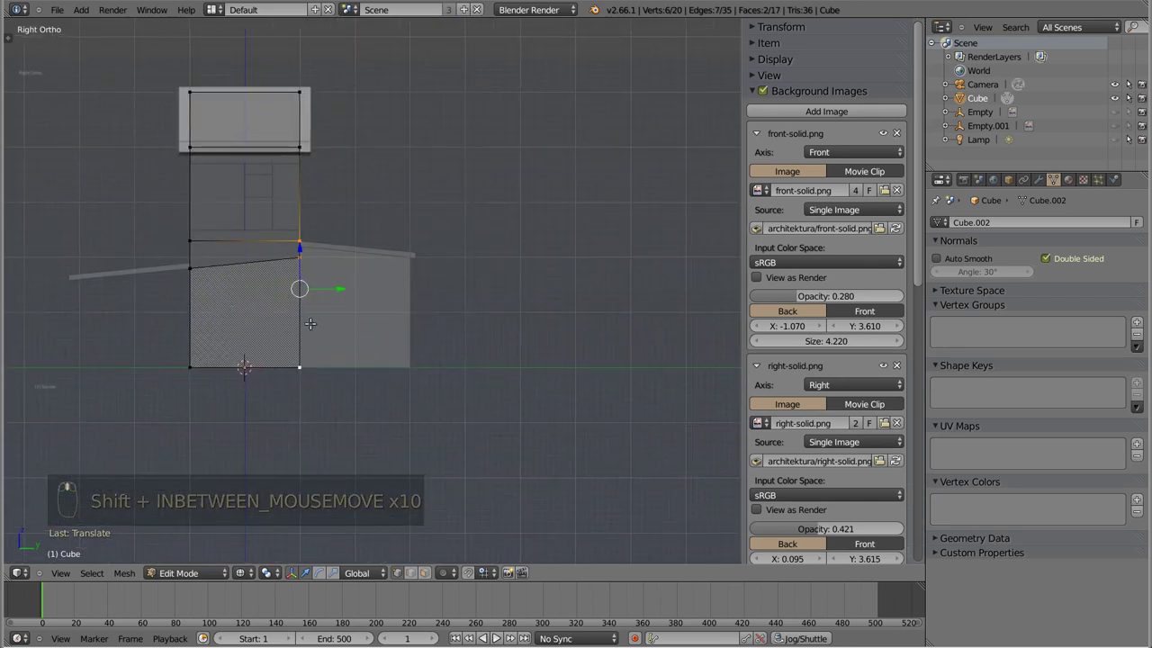
- Extrude the tower's lower side faces outward to the sloped roof edge, checking in Right Ortho
key("e")
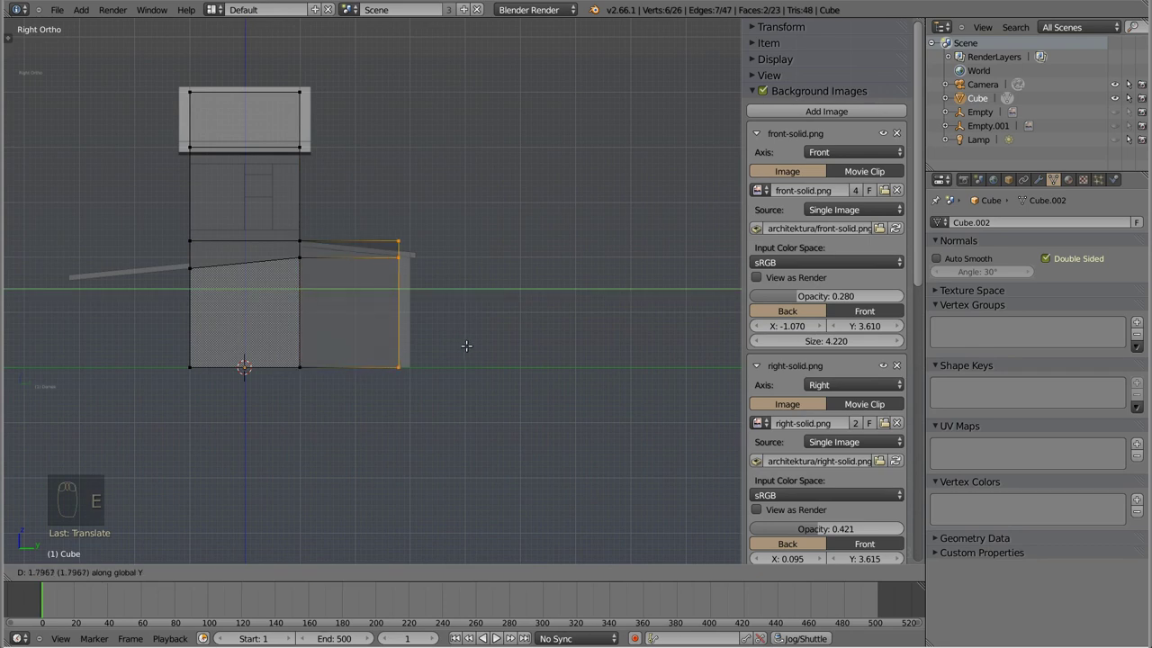
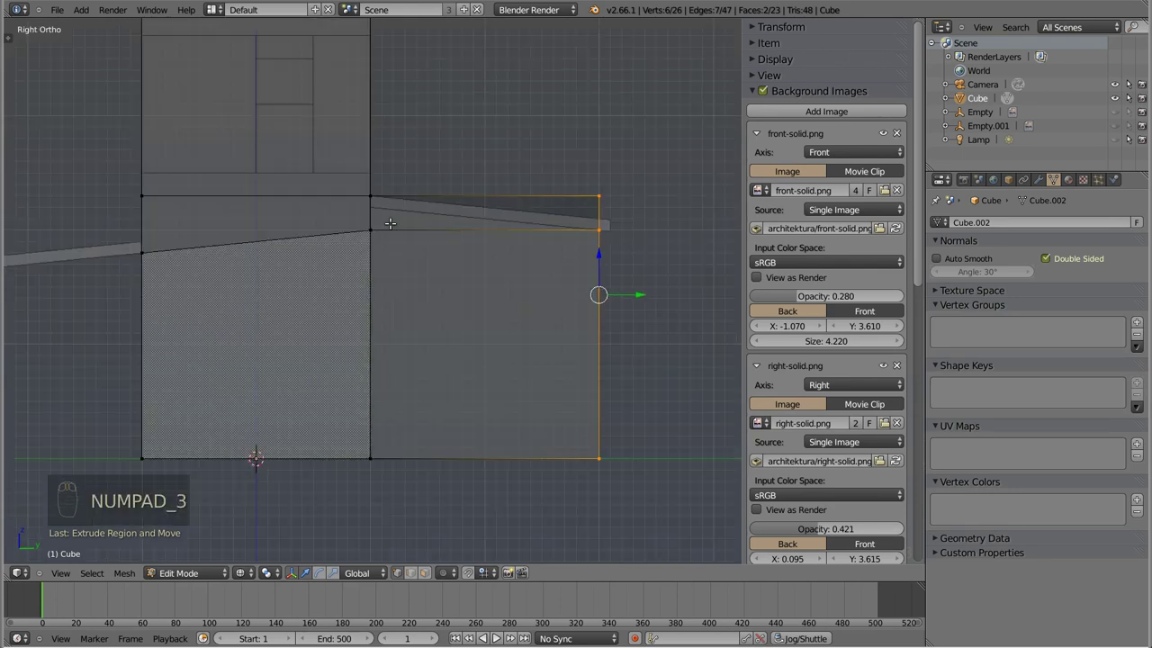
key("KP_3")
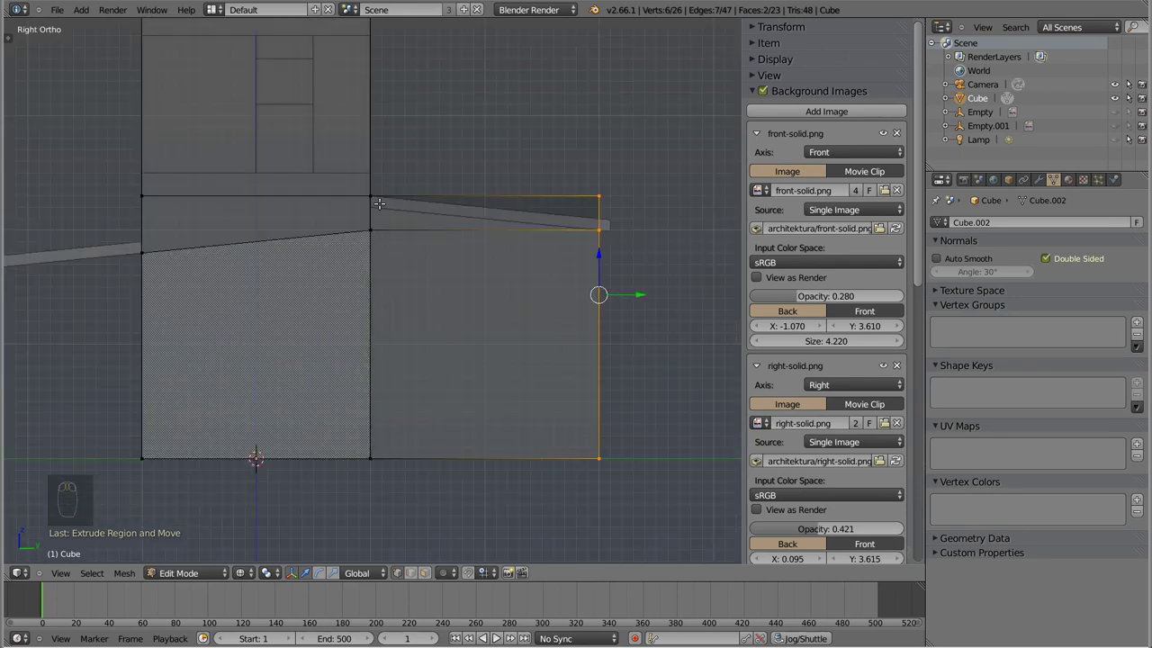
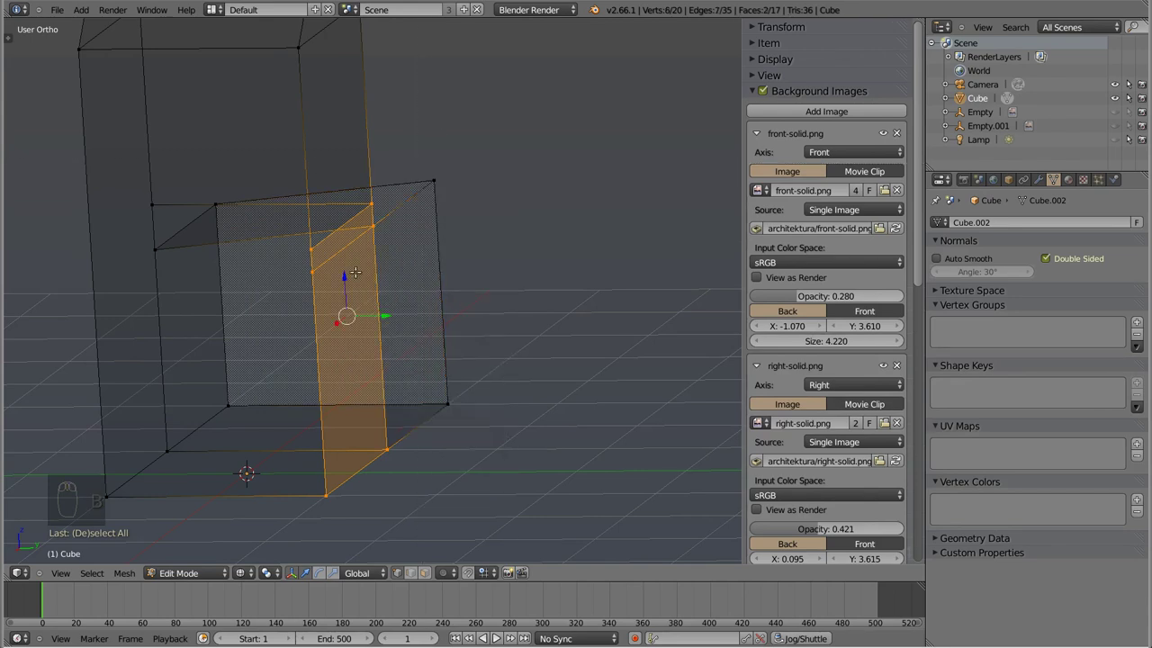
key("KP_3")
key("e")
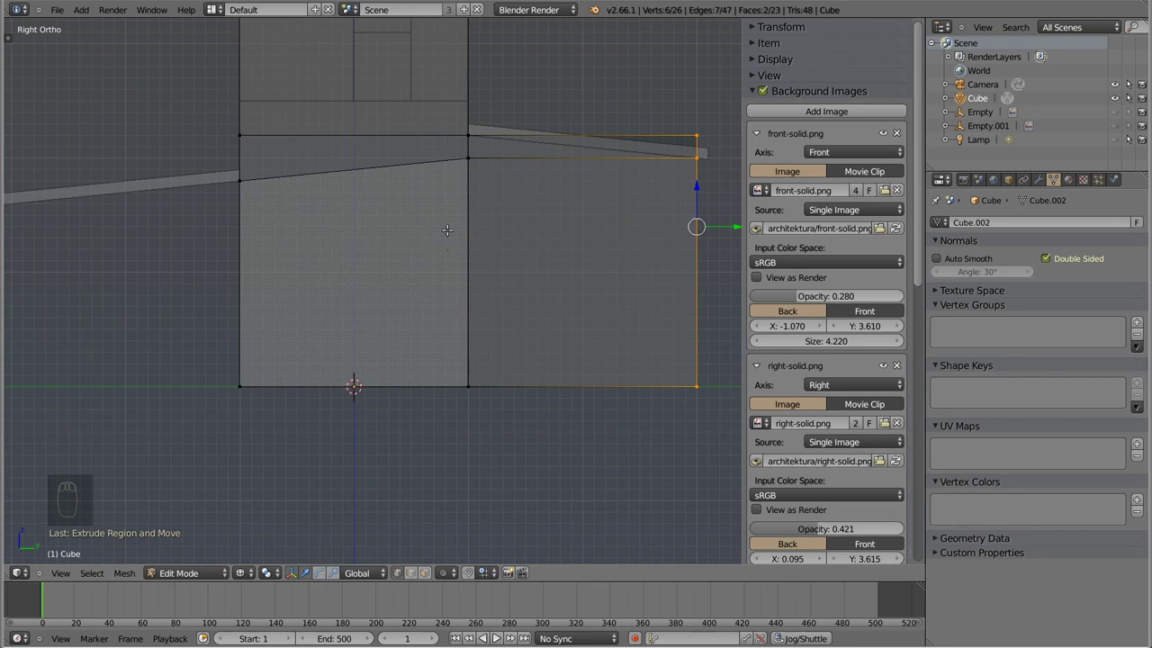
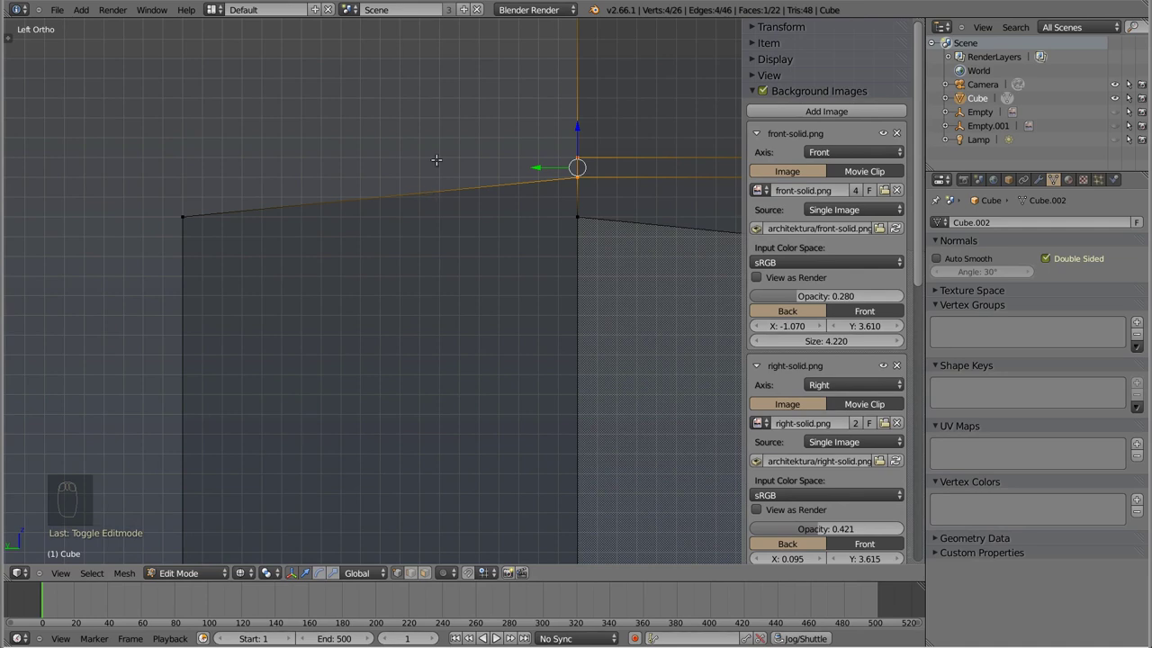
- Extrude the sloped roof edge upward along Z into a thin trim strip
key("e")
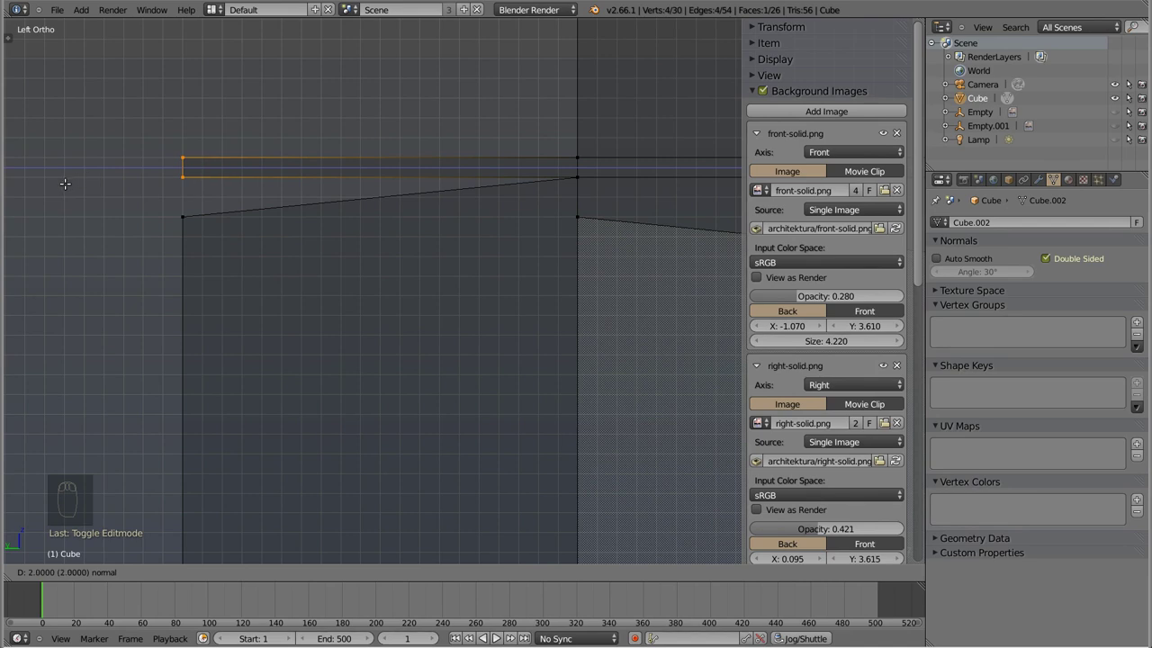
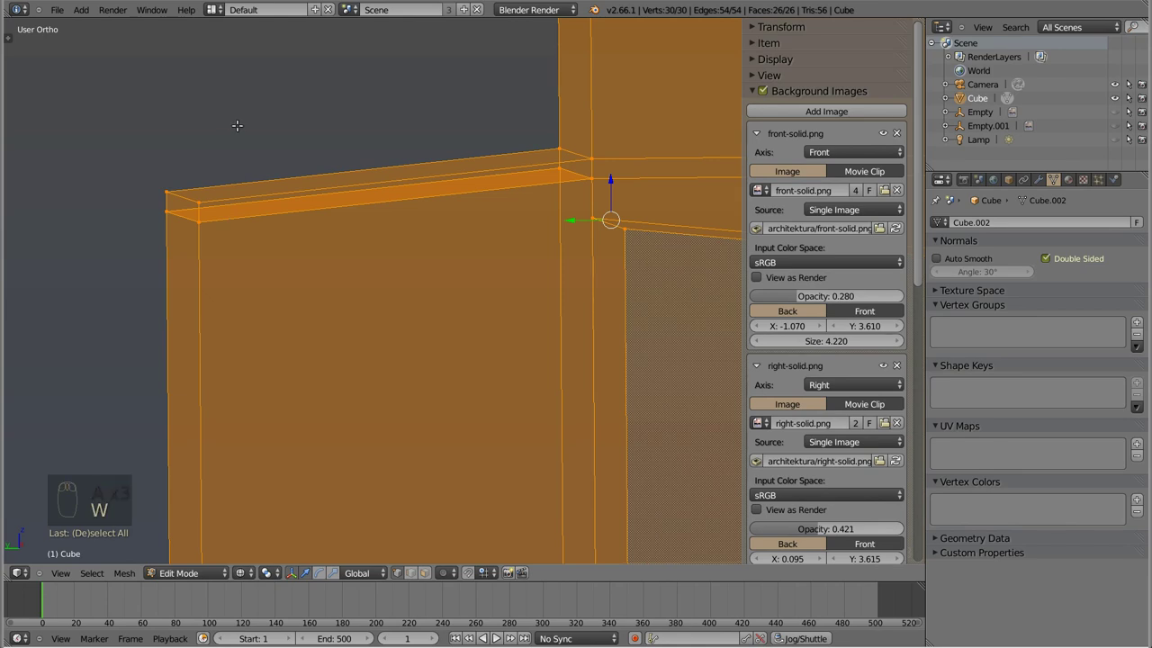
- Select the whole house mesh and run Remove Doubles from the Specials menu
key("Escape")
key("w")
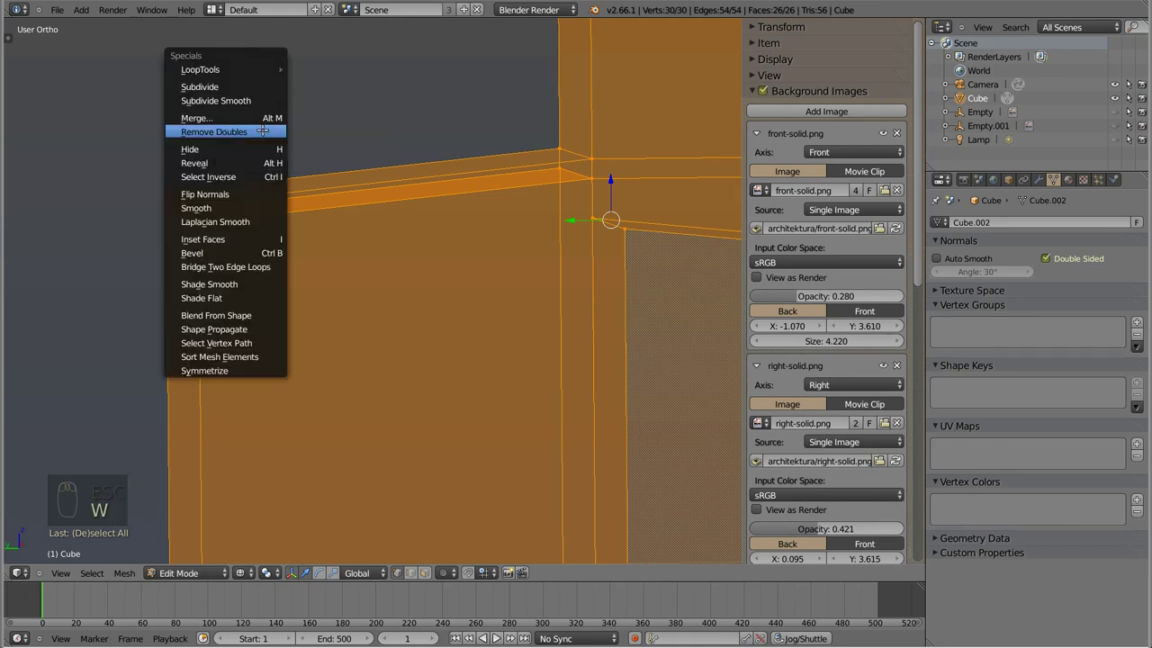
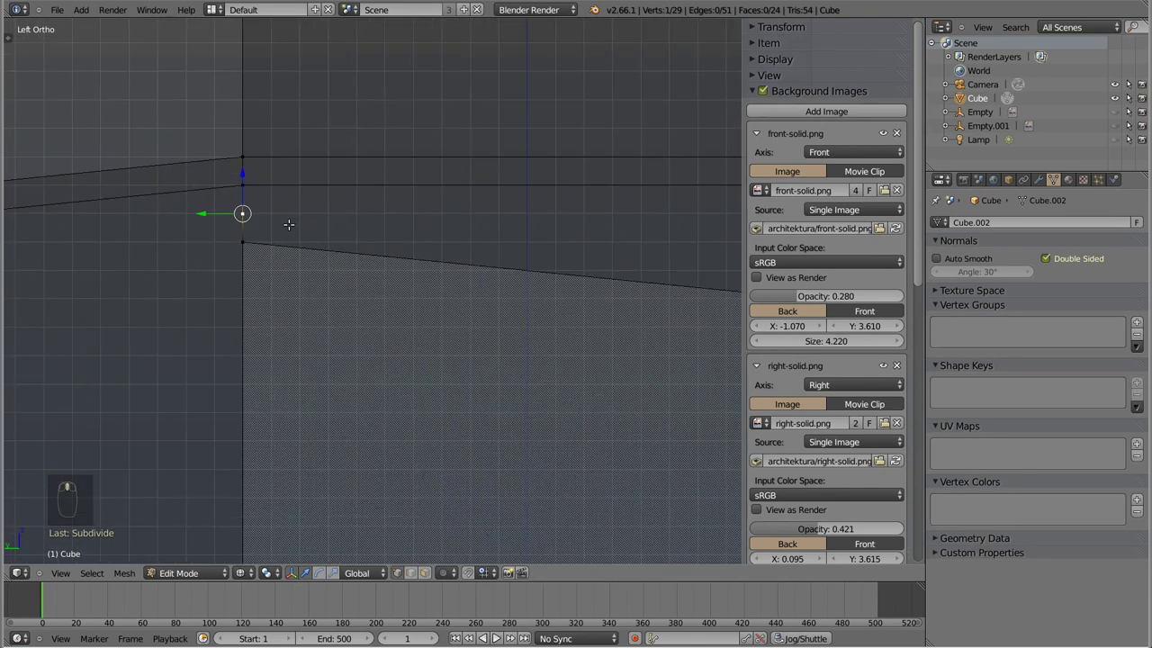
- Extrude a new edge along the ledge slope and delete the extra upright wall face
key("e")
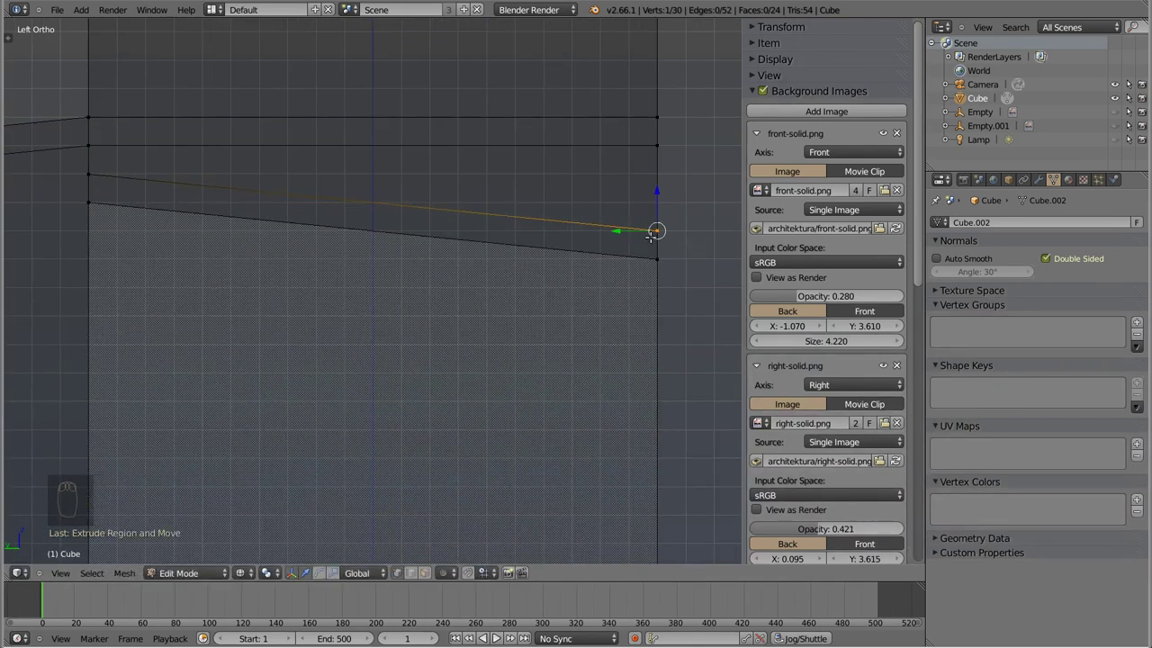
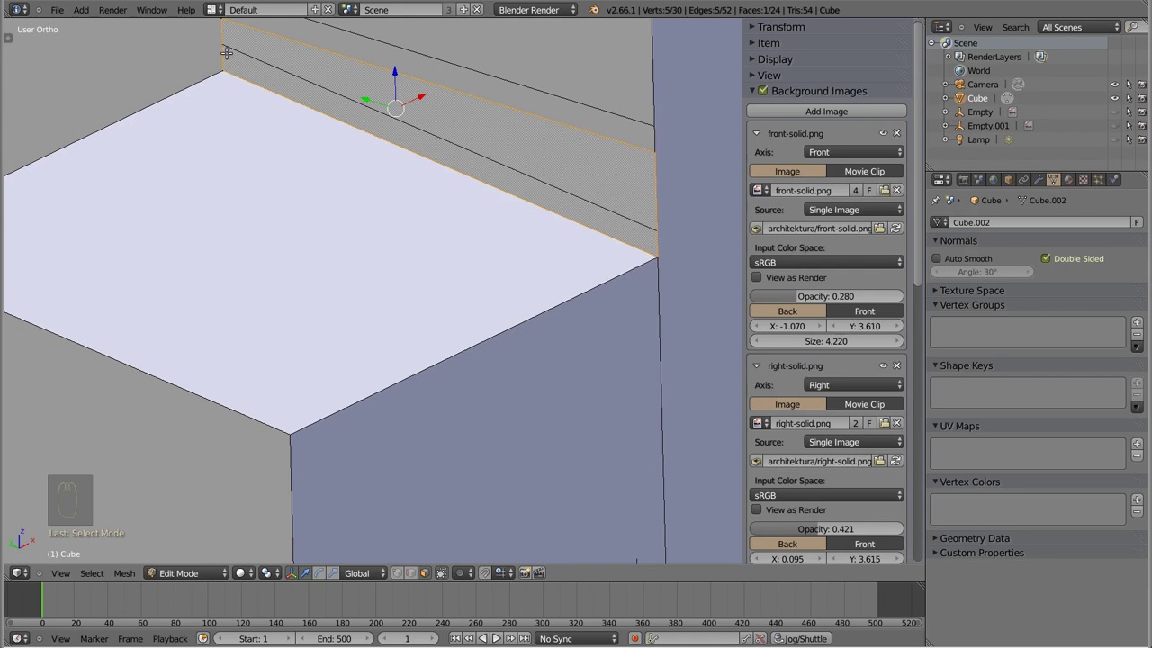
key("x")
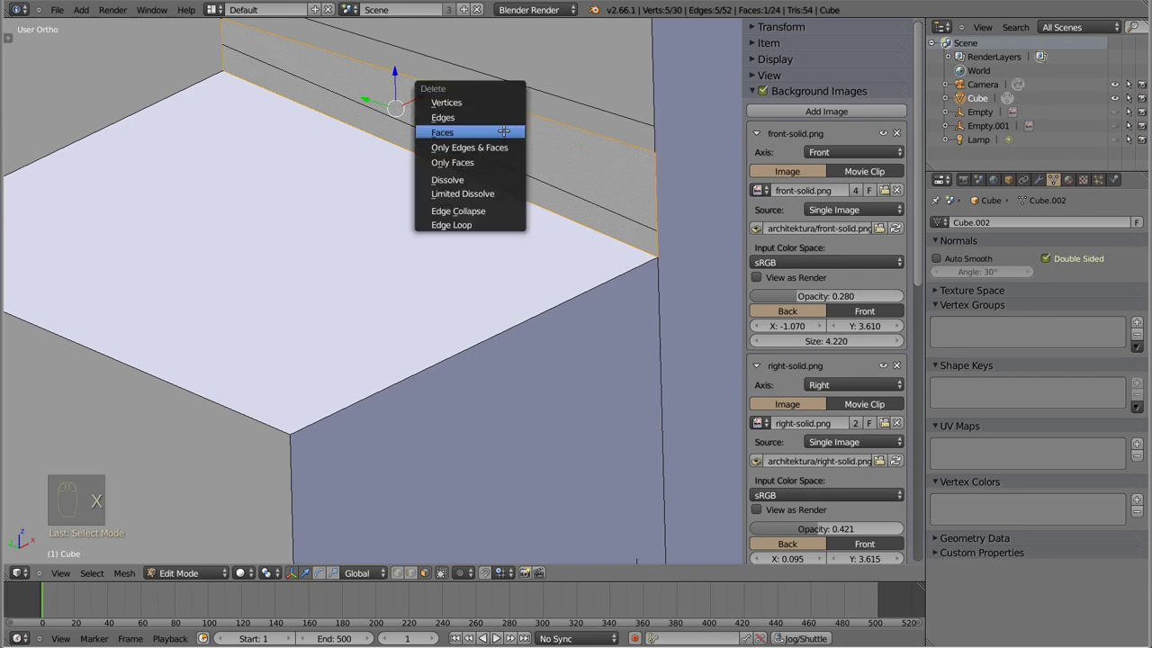
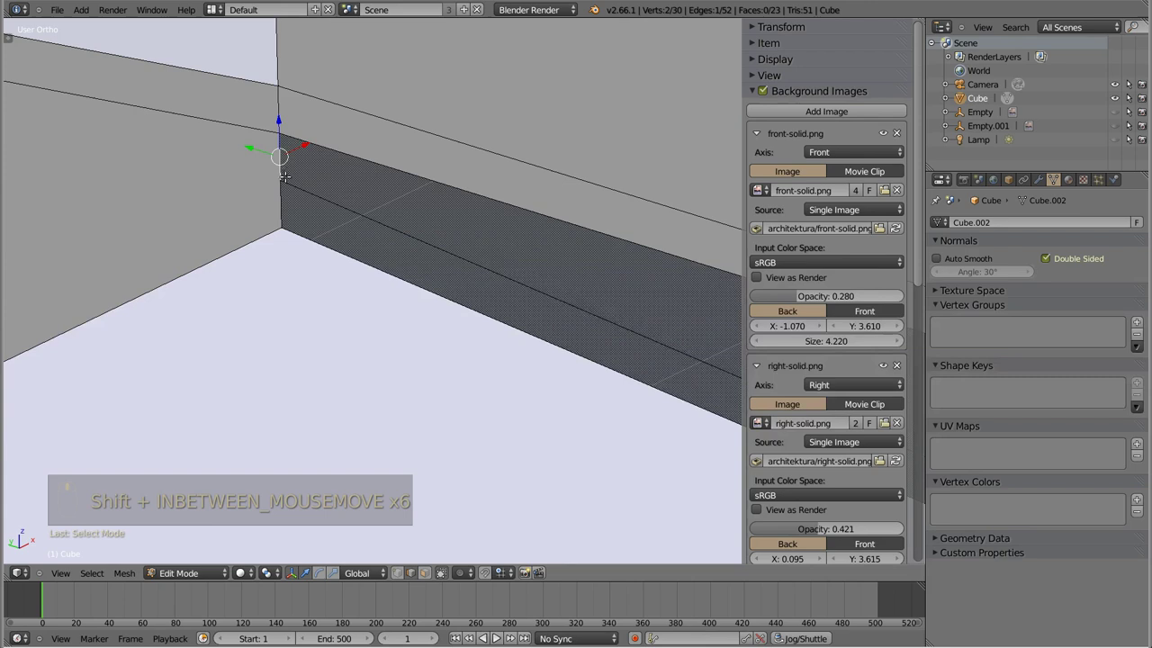
- Extrude and position a new vertex at the ledge corner to bound its open bottom
key("shift+g")
key("g")
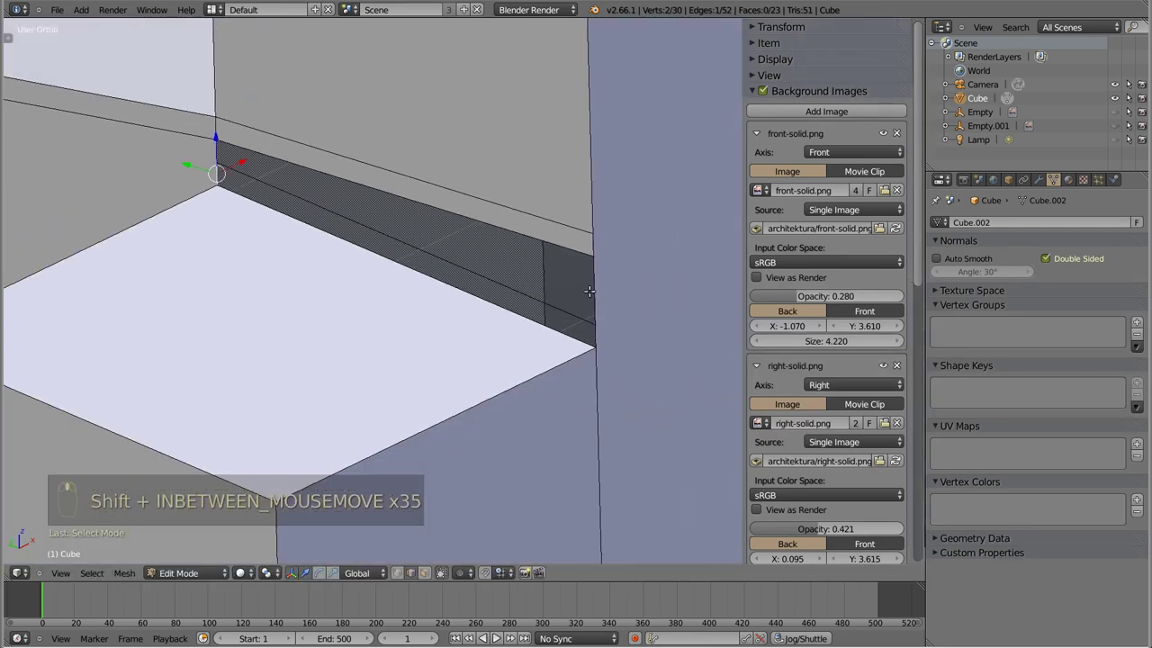
key("g")
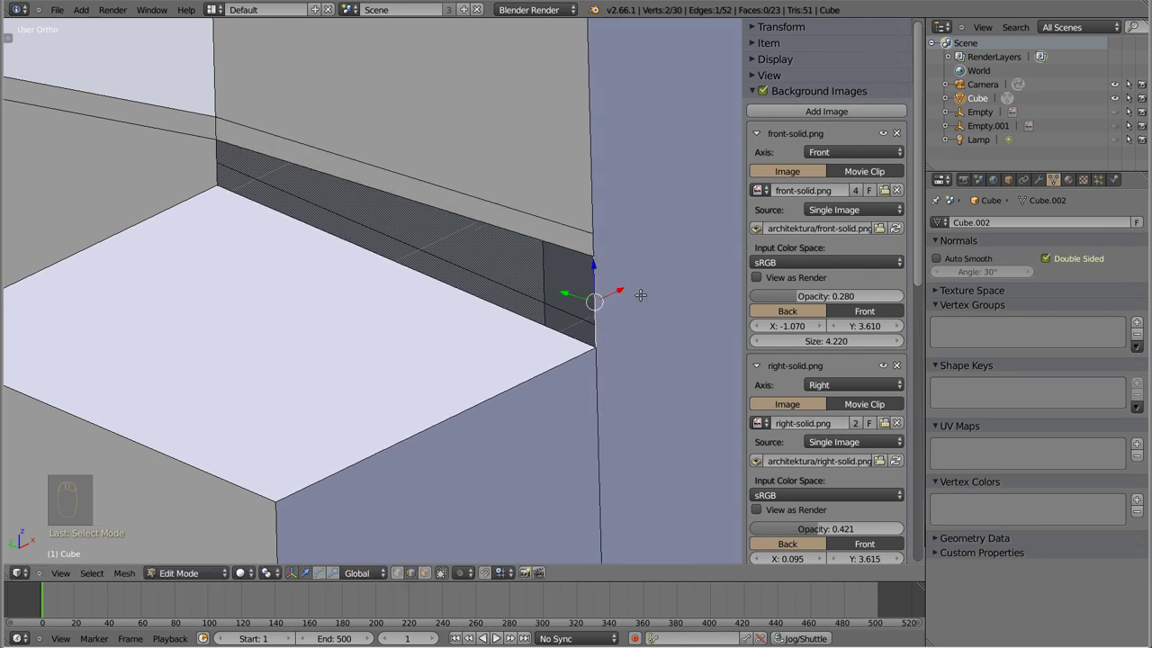
key("w")
- Fill a face across the ledge bottom so the mesh is sealed
key("Tab")
key("Tab")
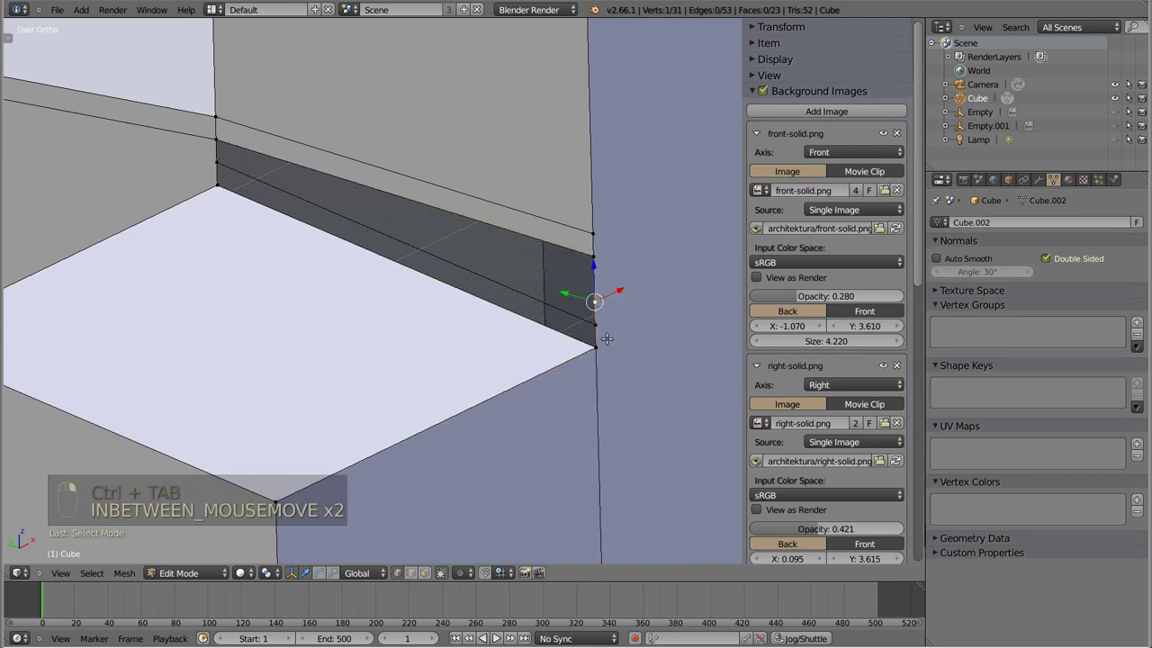
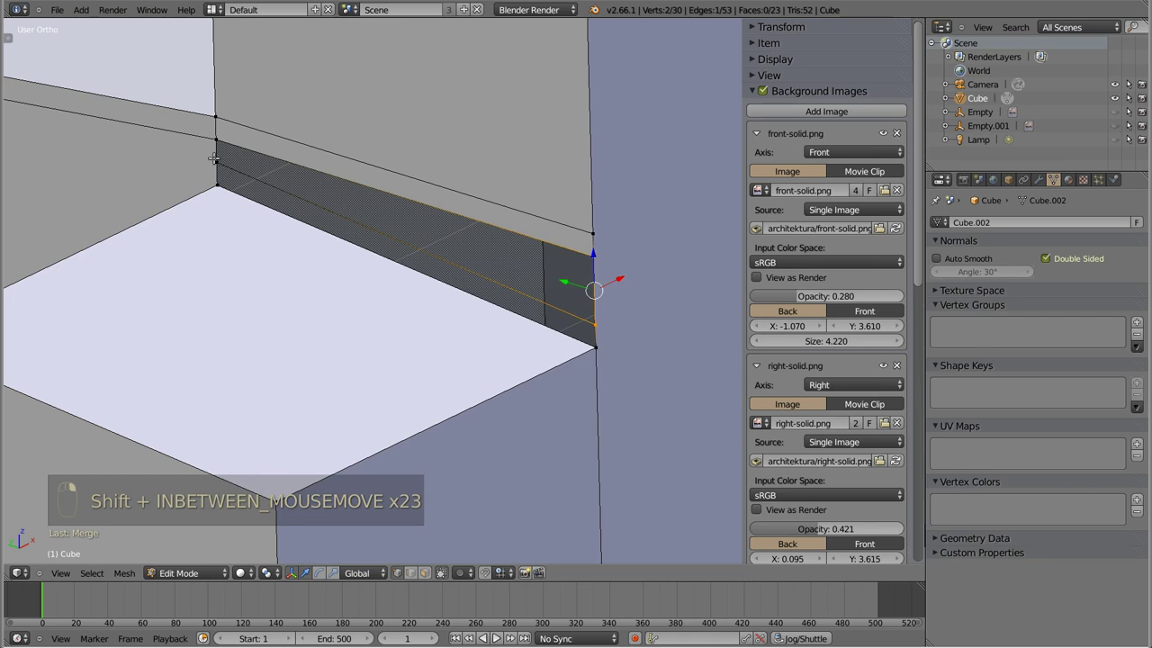
key("f")
key("a")
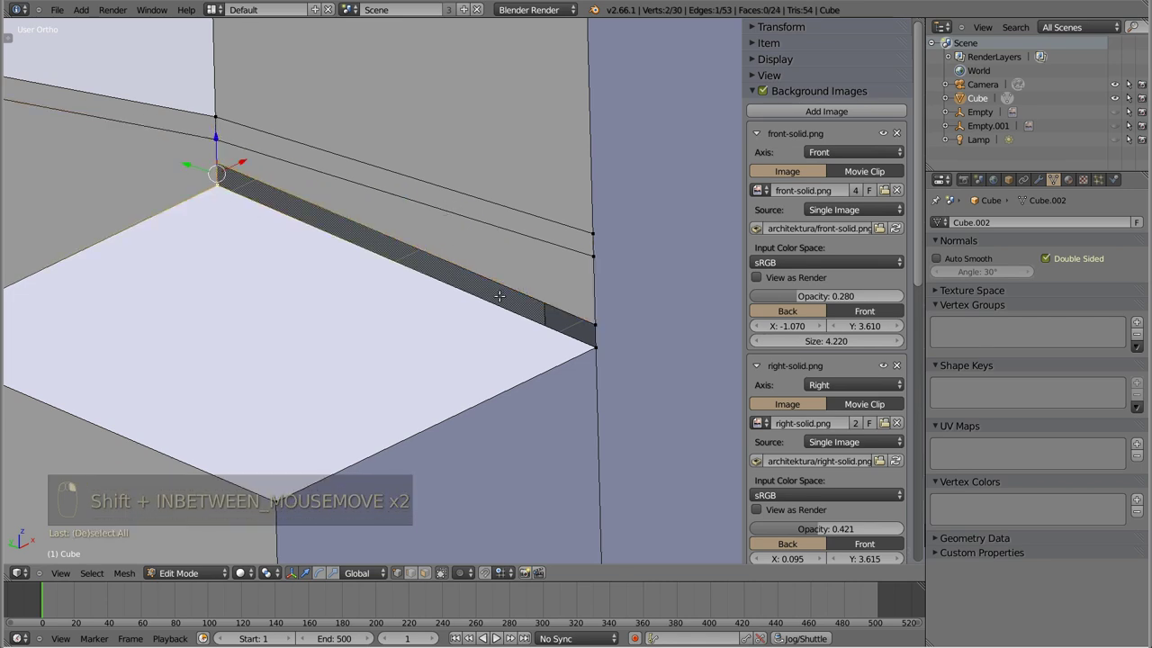
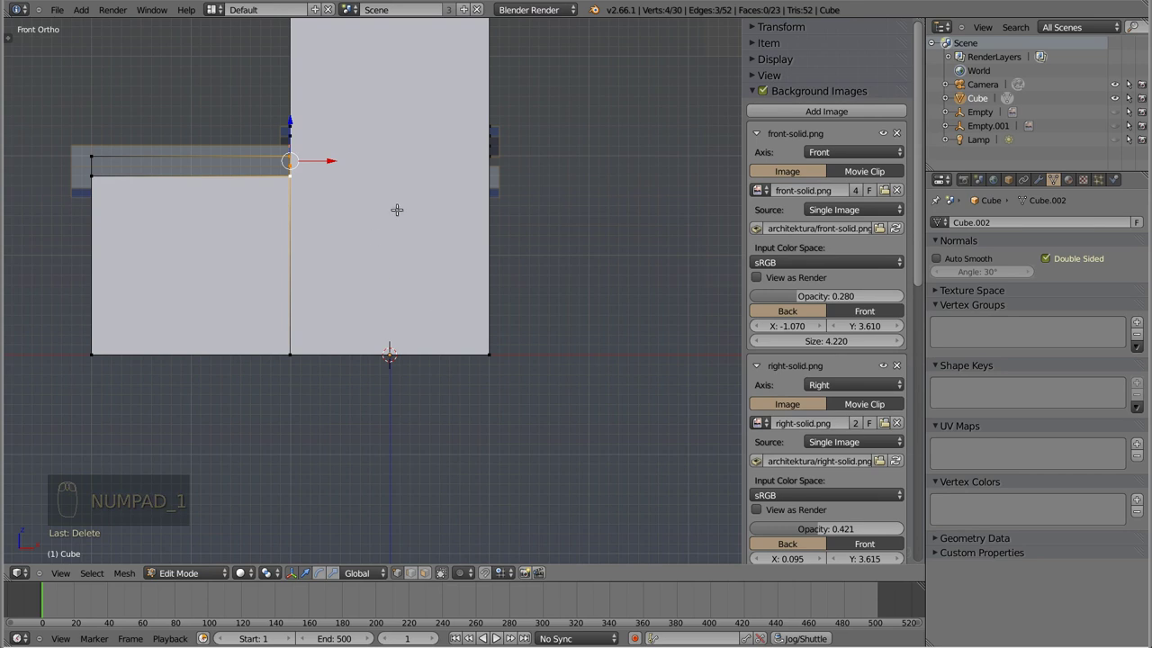
- Extrude the ledge edge into a strip along the lower roof slope and check it from front and side
key("e")
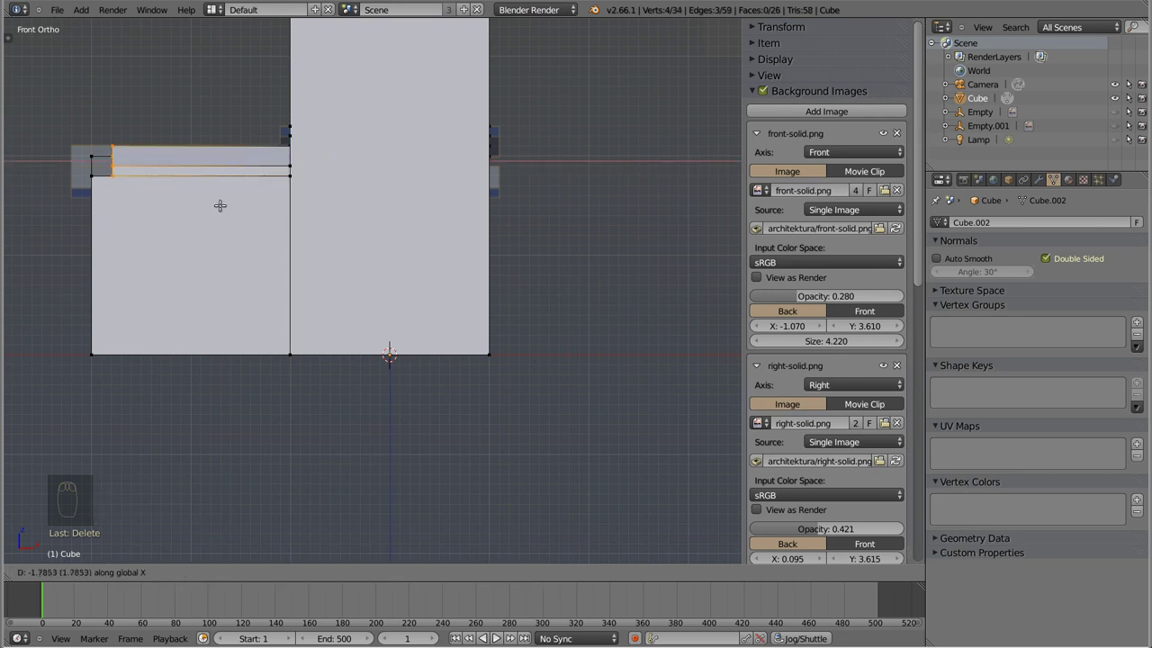
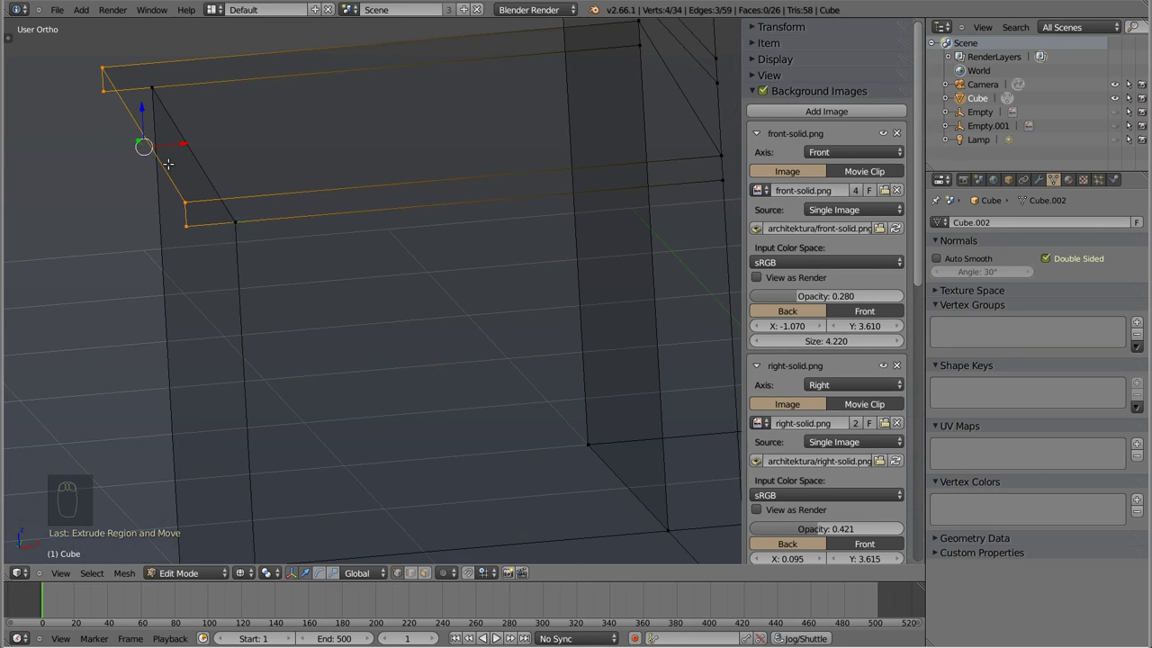
key("g")
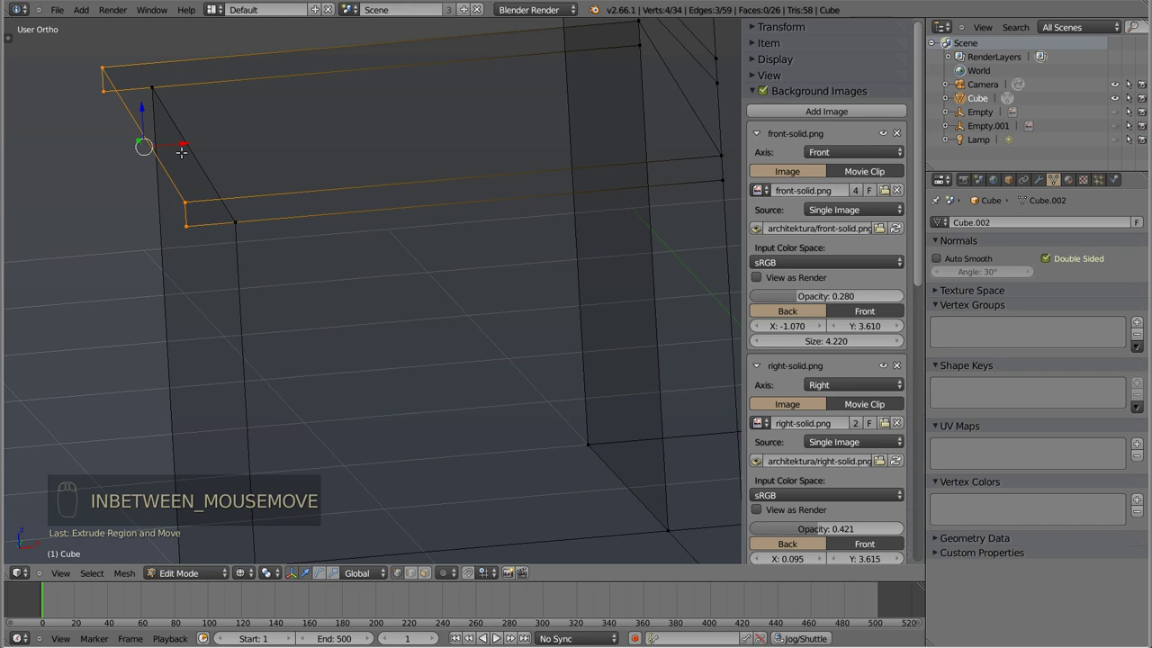
key("KP_1")
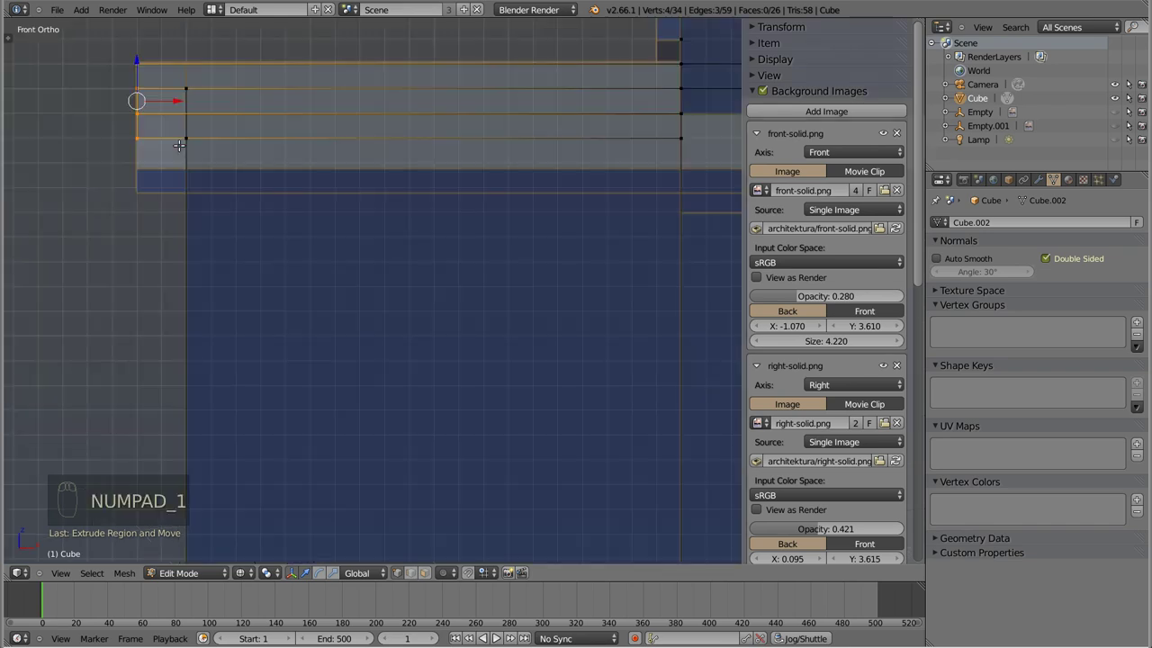
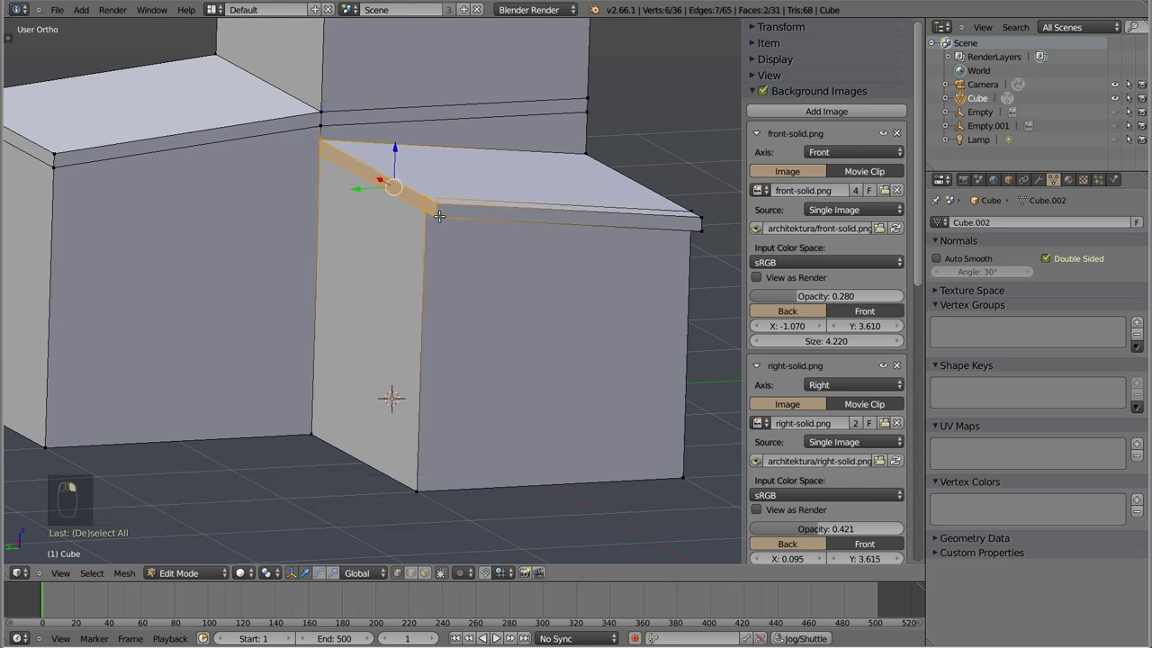
key("KP_3")
key("z")
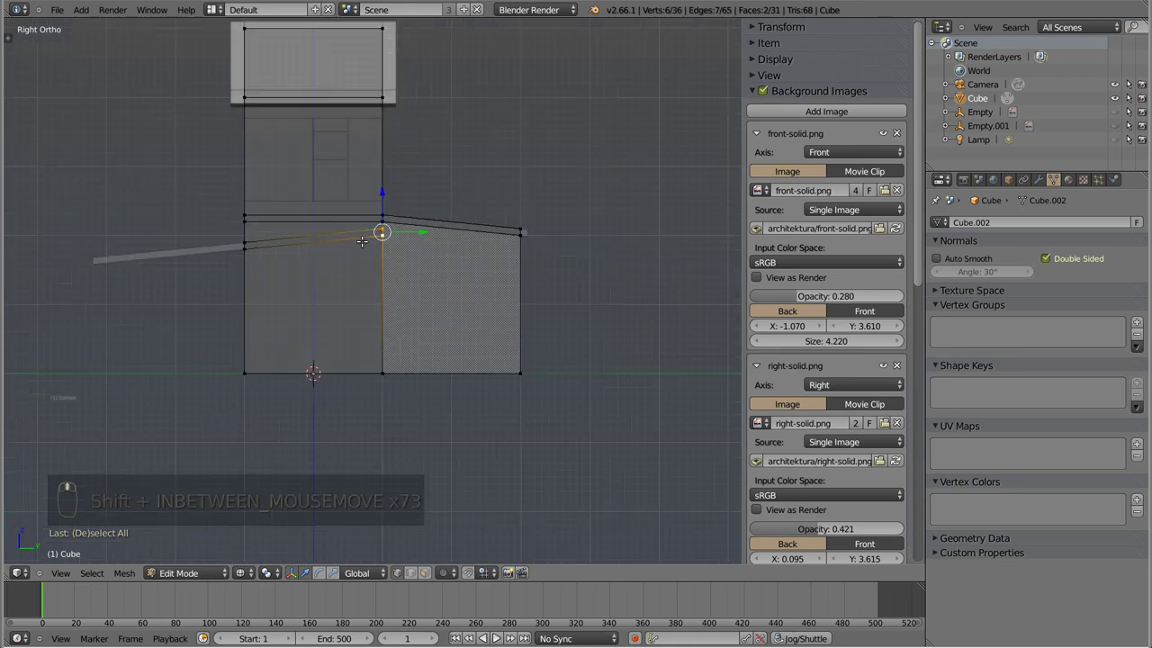
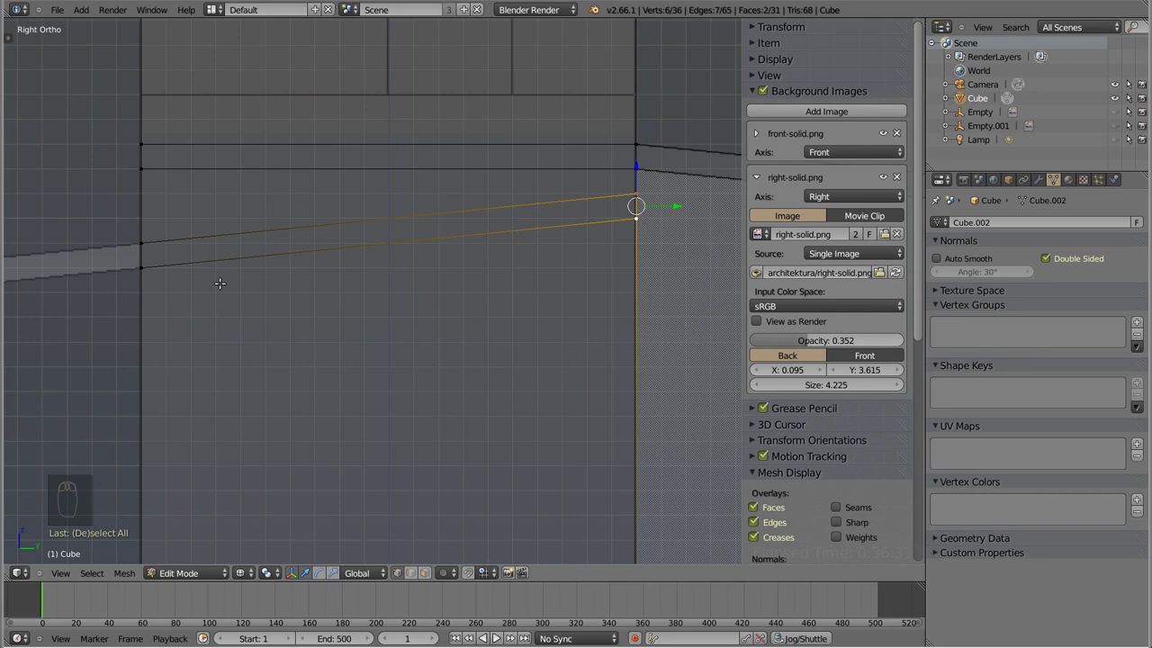
- From Left Ortho, grab the trim's lower edge into line with the roof slope at the corner
key("ctrl+KP_3")
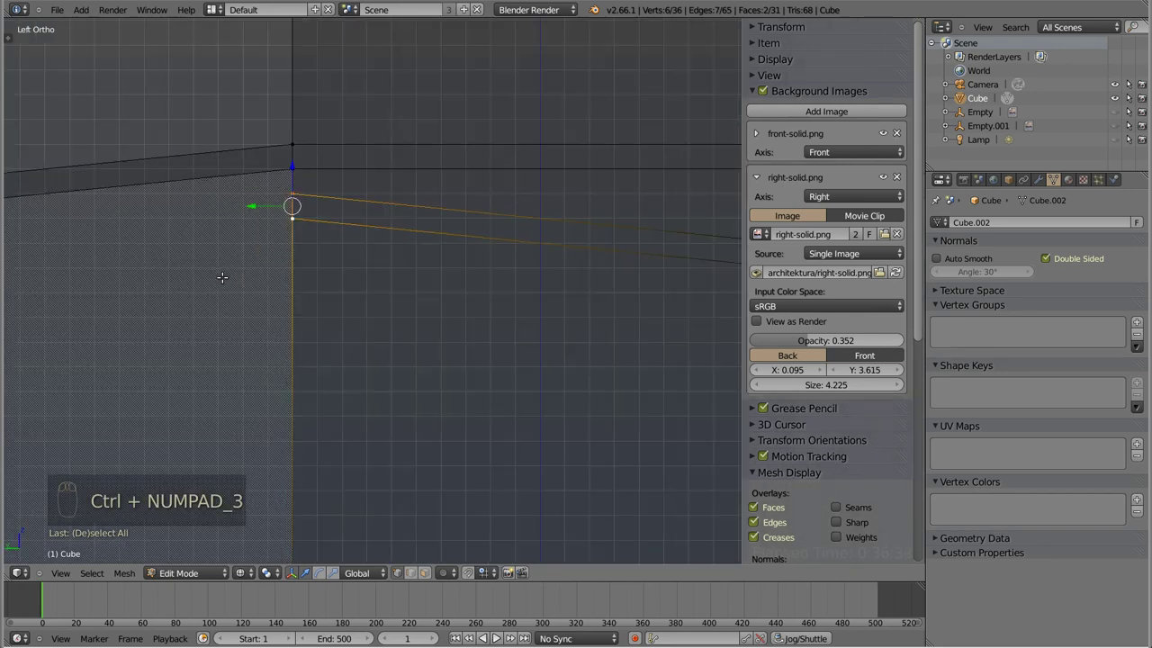
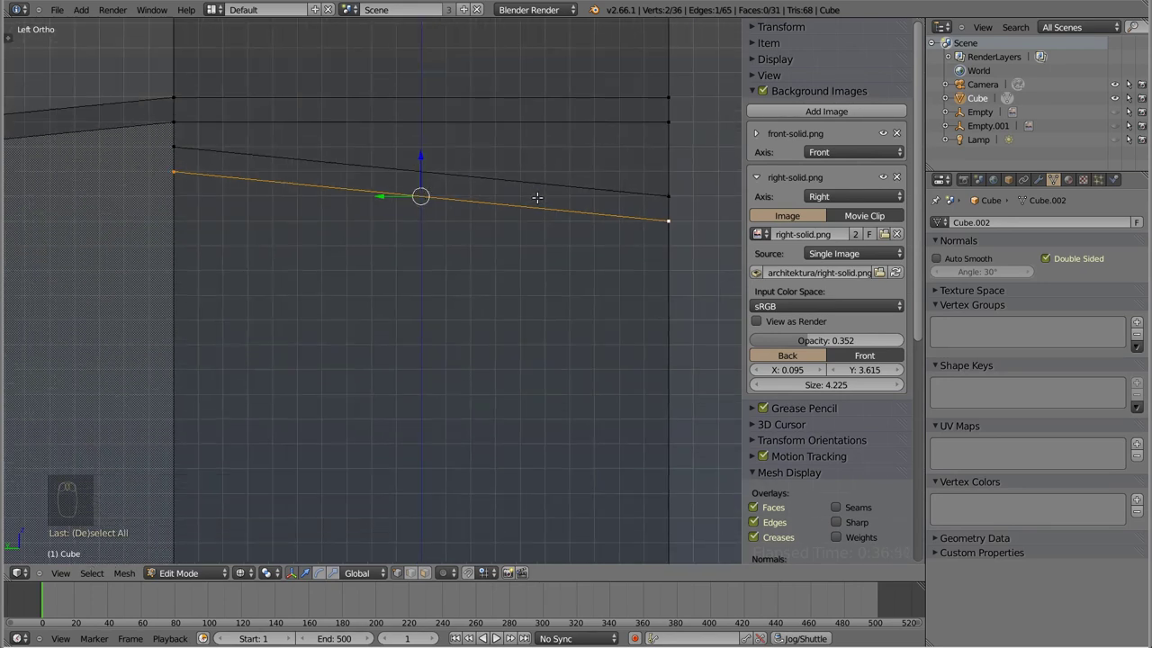
left_click_drag(364, 588, 366, 576)
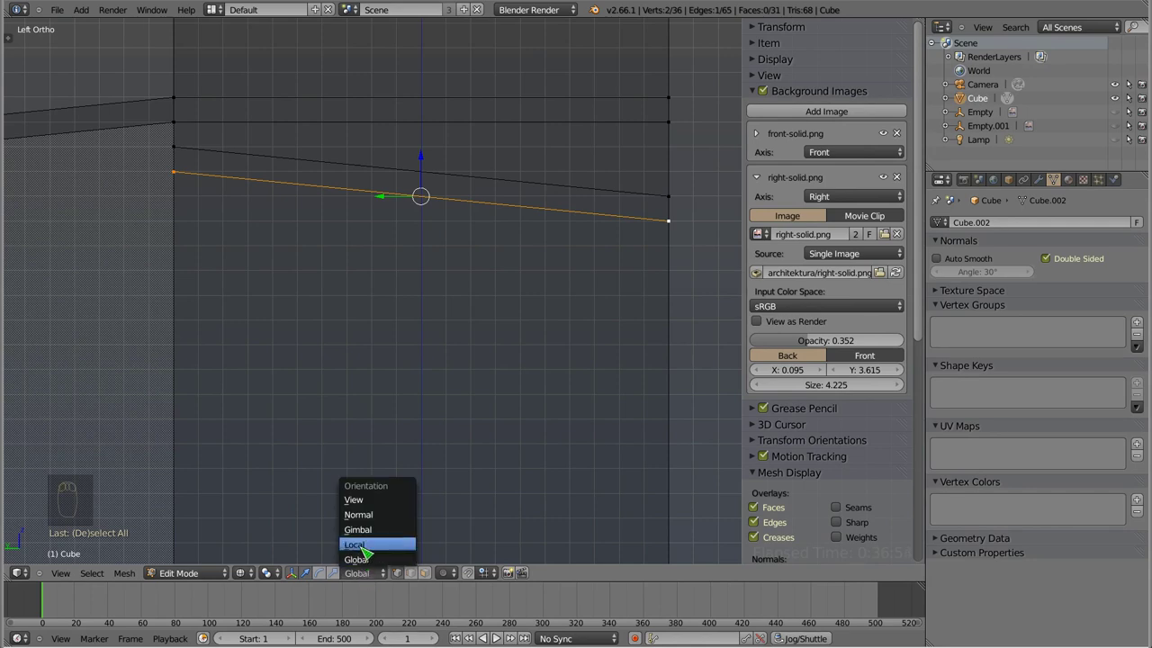
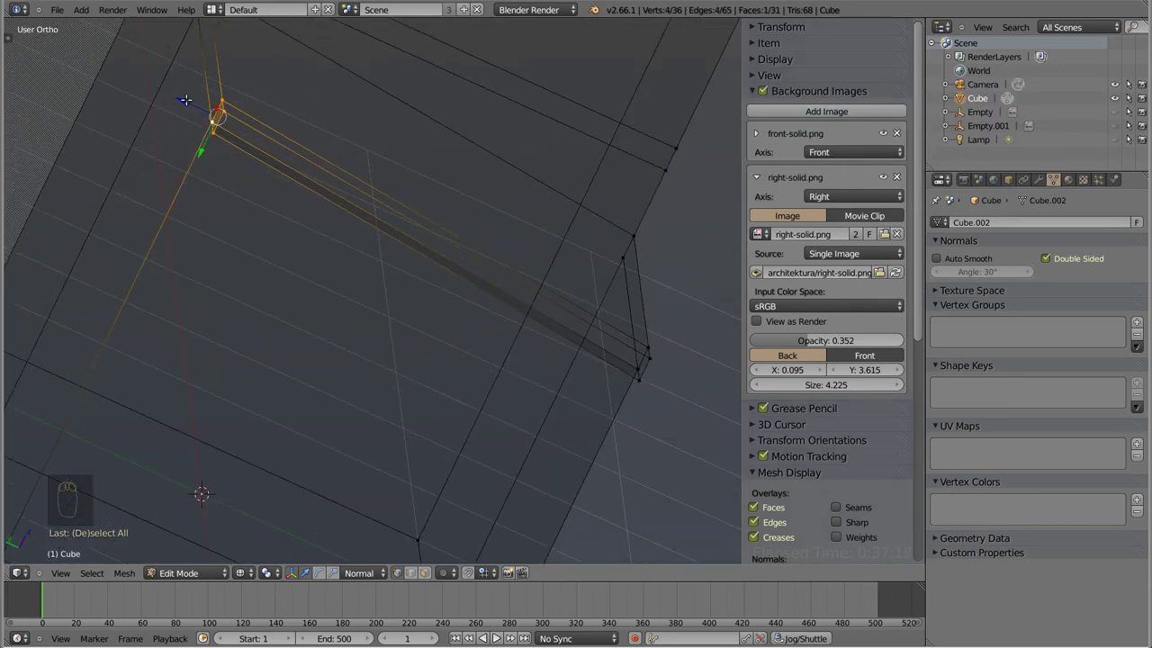
- Set the transform orientation to Normal so edits follow the trim face
key("ctrl+KP_3")
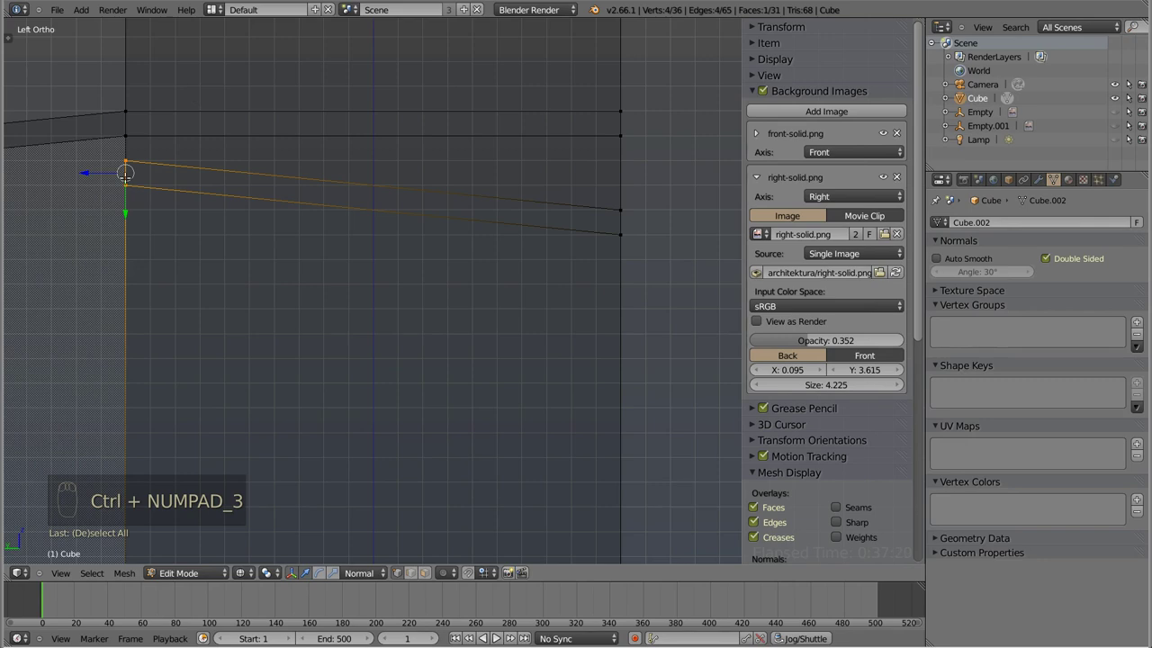
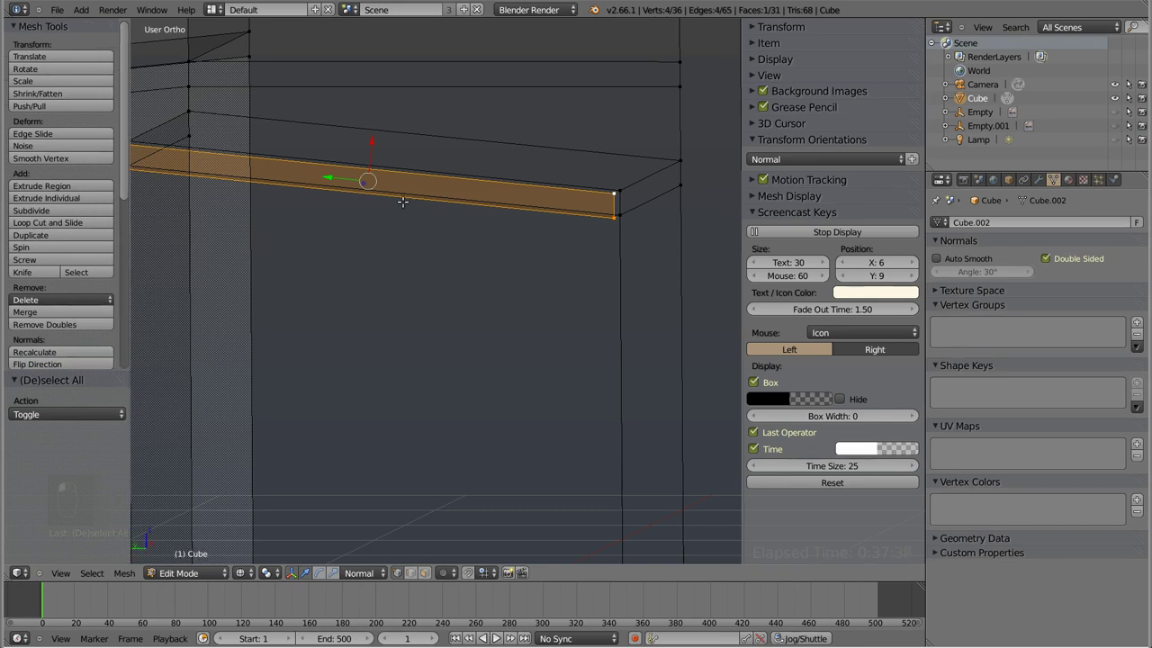
- Create a custom transform orientation 'a' from the sloped trim face and return to side view
key("KP_1")
key("ctrl+KP_3")
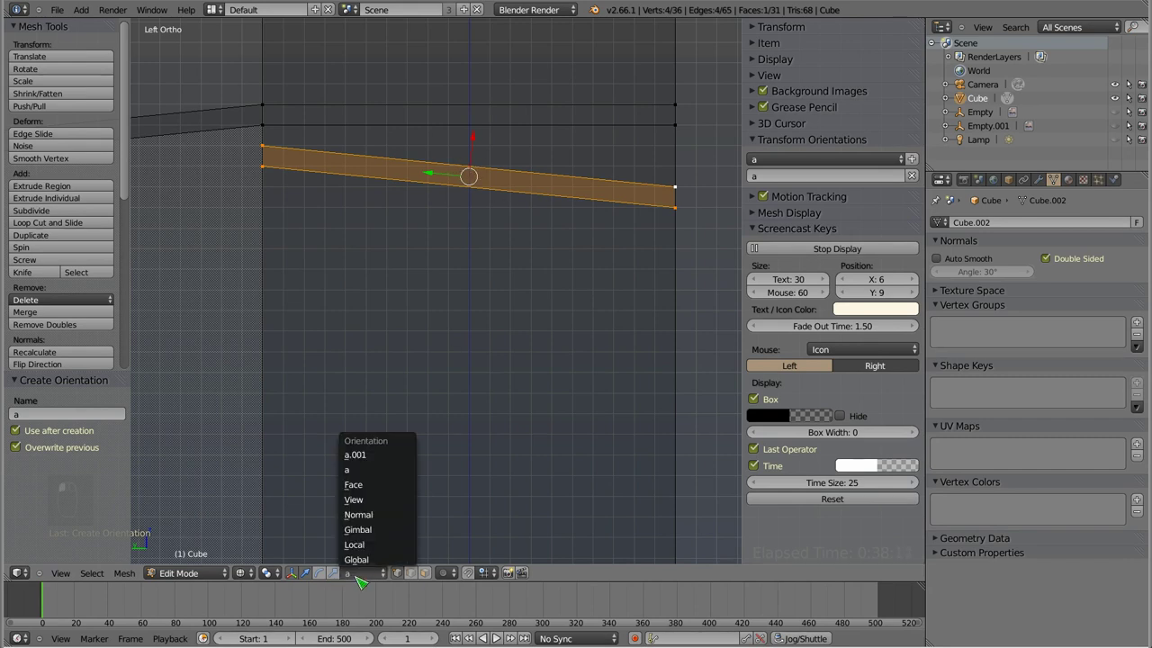
scroll("down", 3)
scroll("up", 3)
scroll("down", 3)
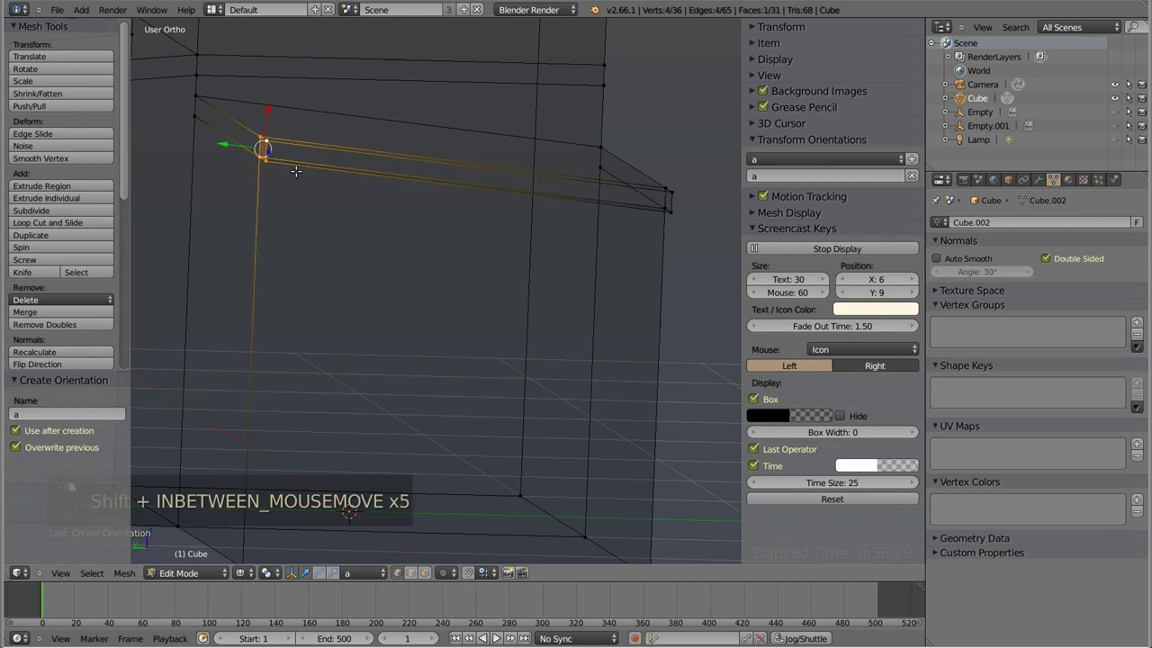
key("KP_1")
key("ctrl+KP_3")
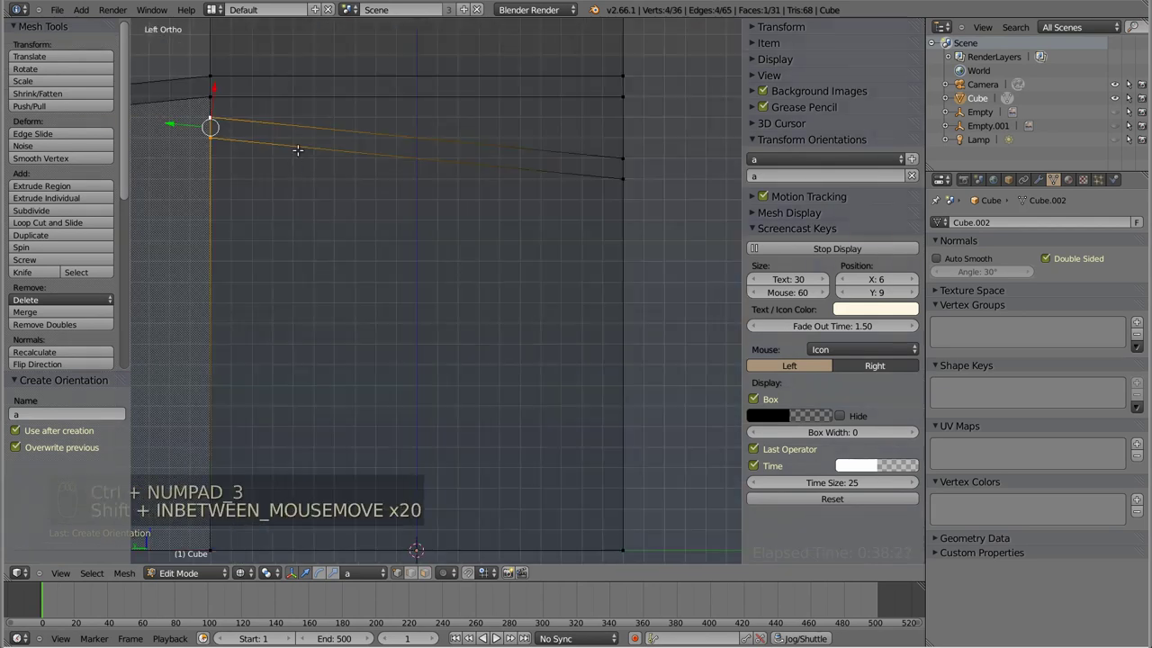
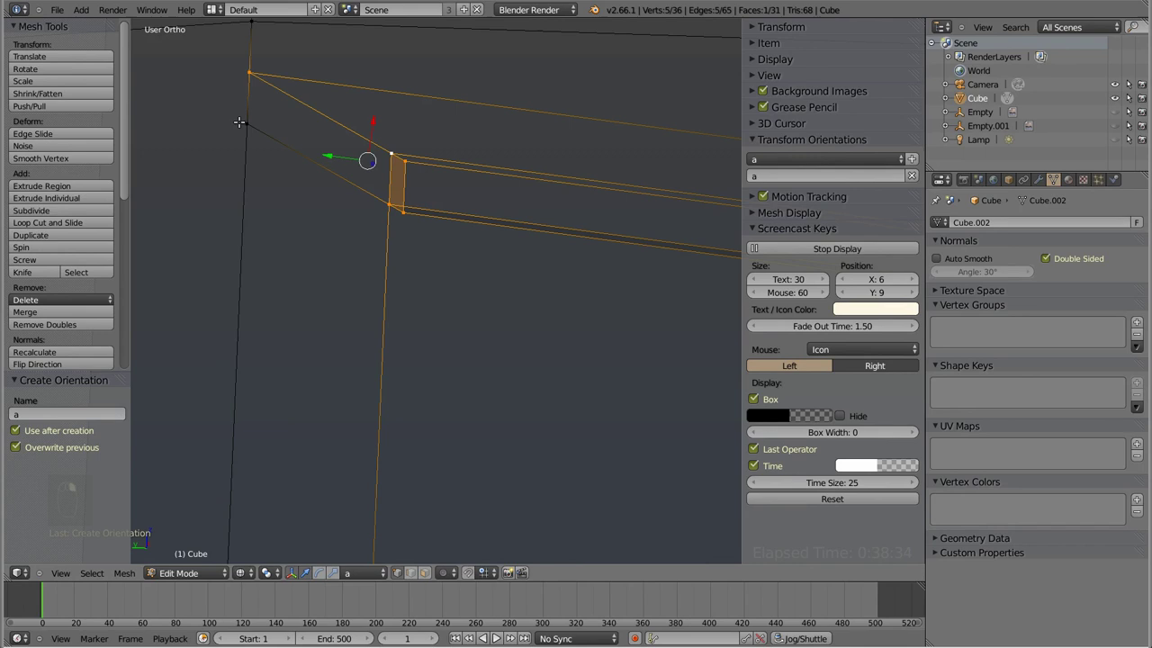
- Extrude each end of the sloped trim strip outward past the wall in side view
key("ctrl+KP_3")
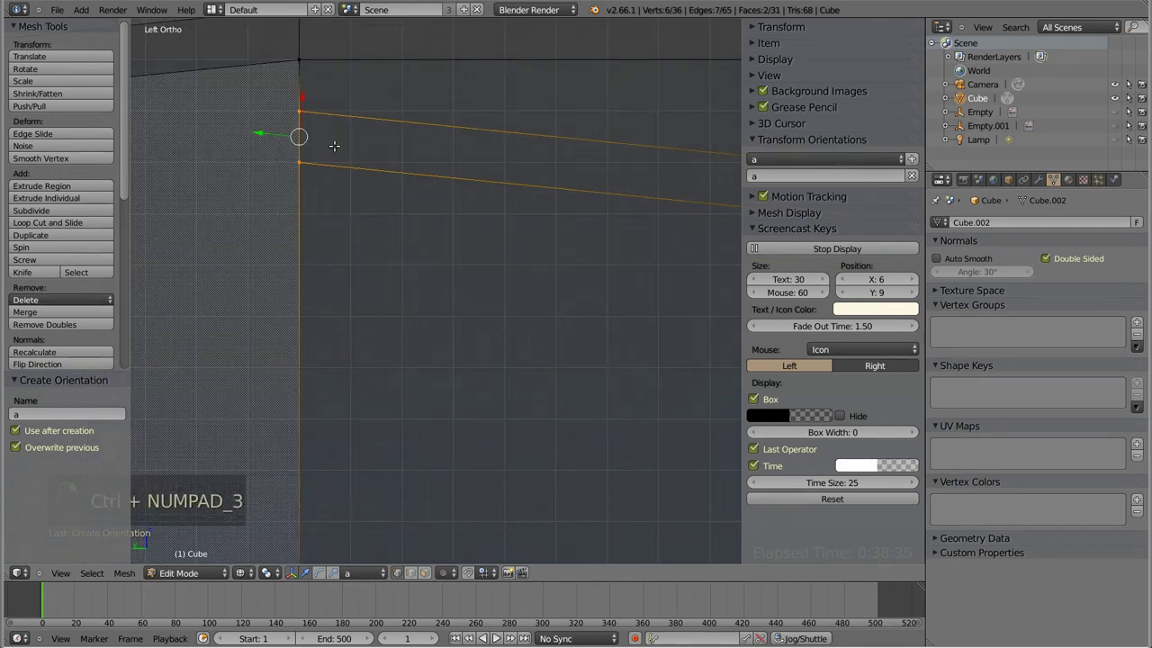
key("e")
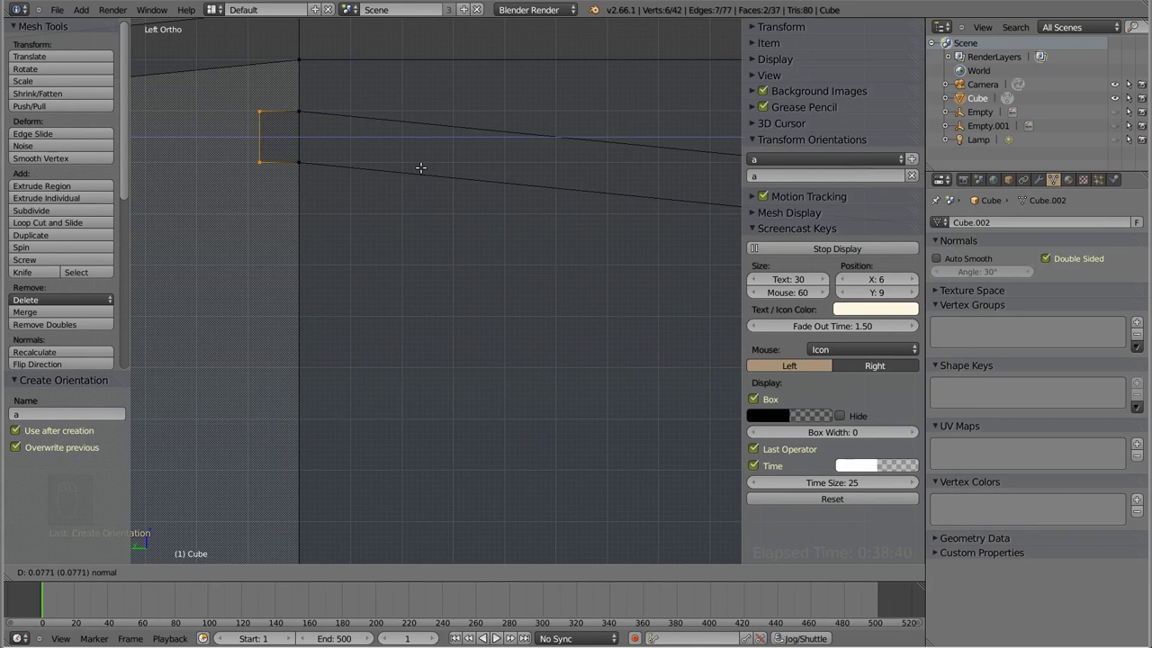
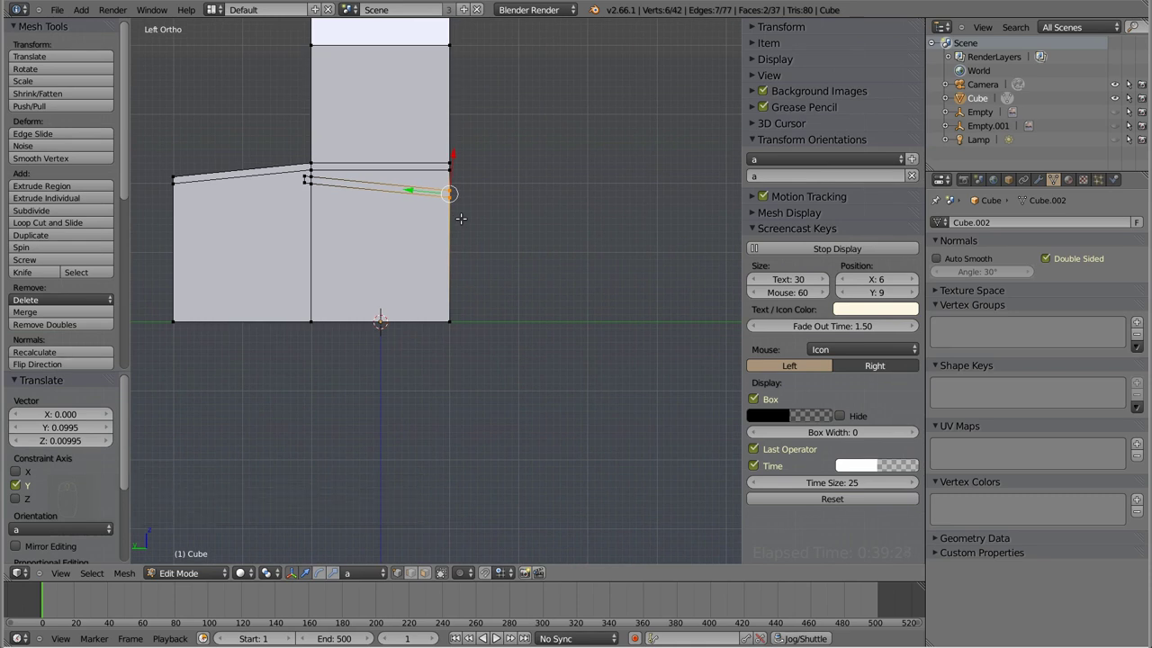
left_click_drag(1118, 120, 1125, 123)
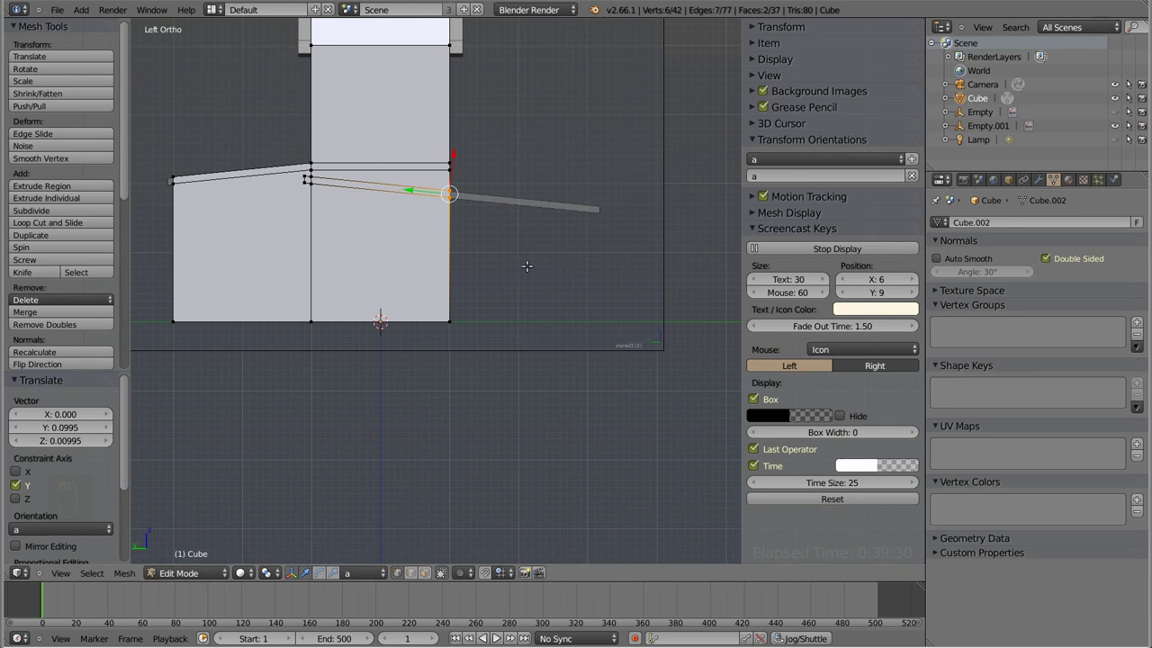
key("e")
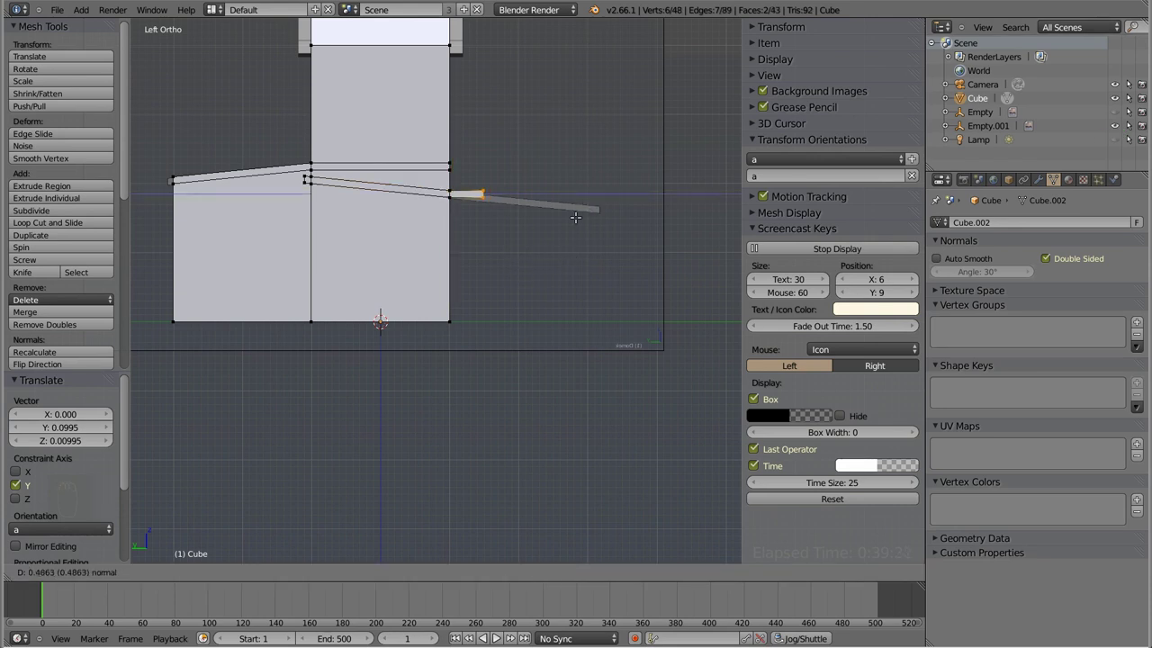
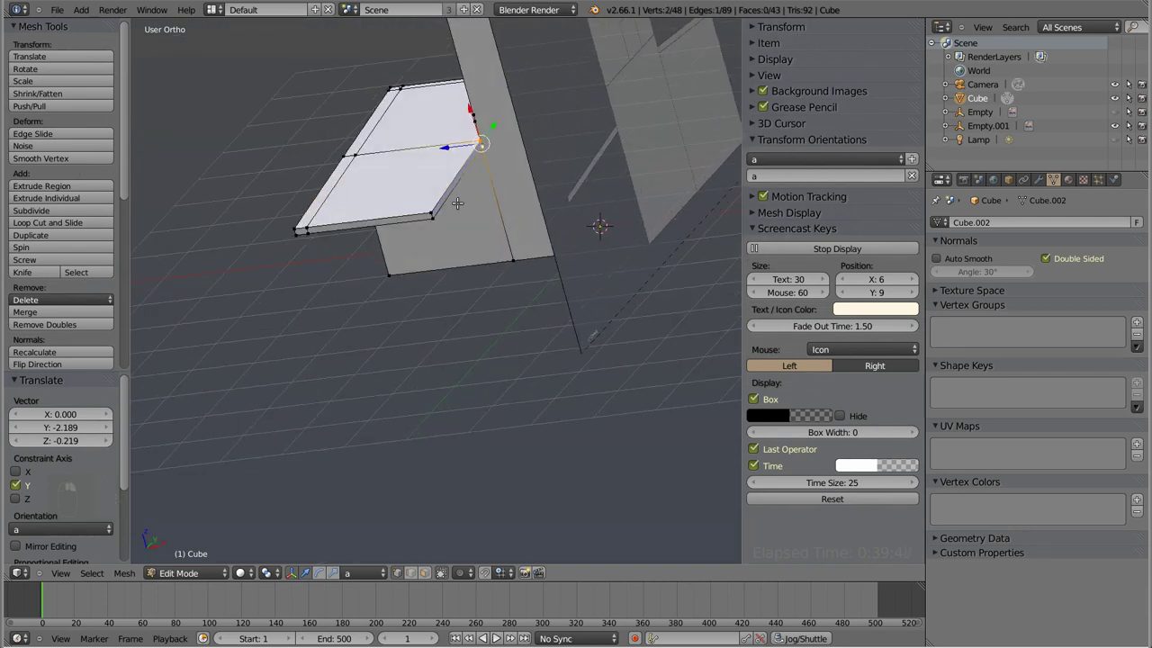
- Extrude the front trim end sideways past the wall corner to meet the ledge
key("KP_1")
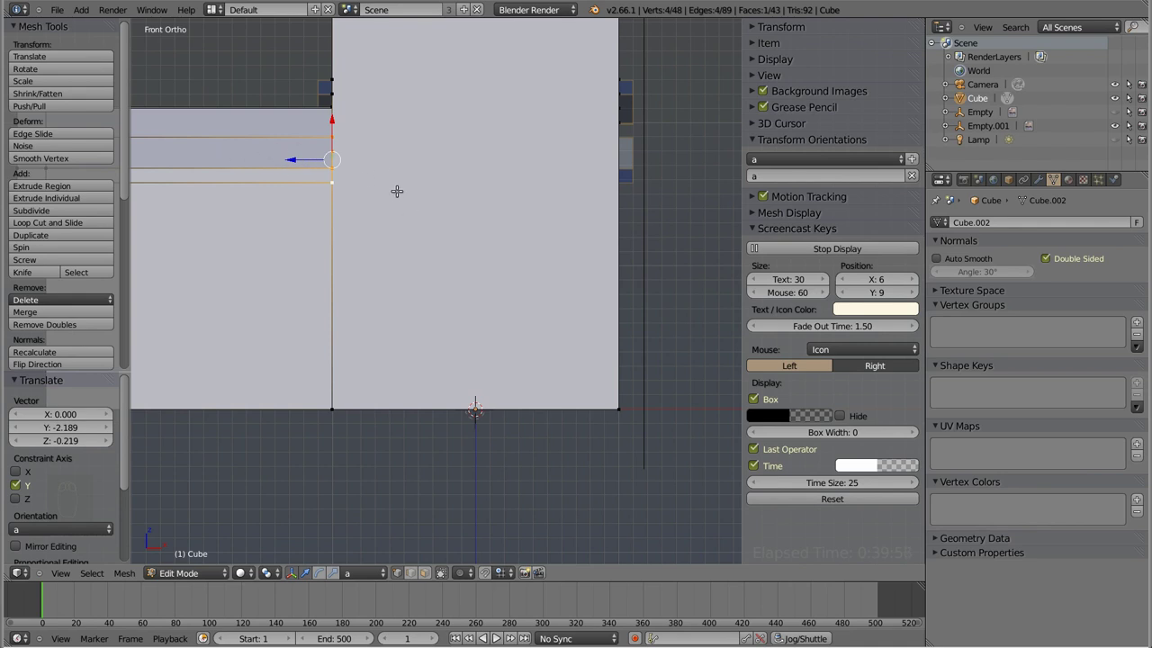
key("e")
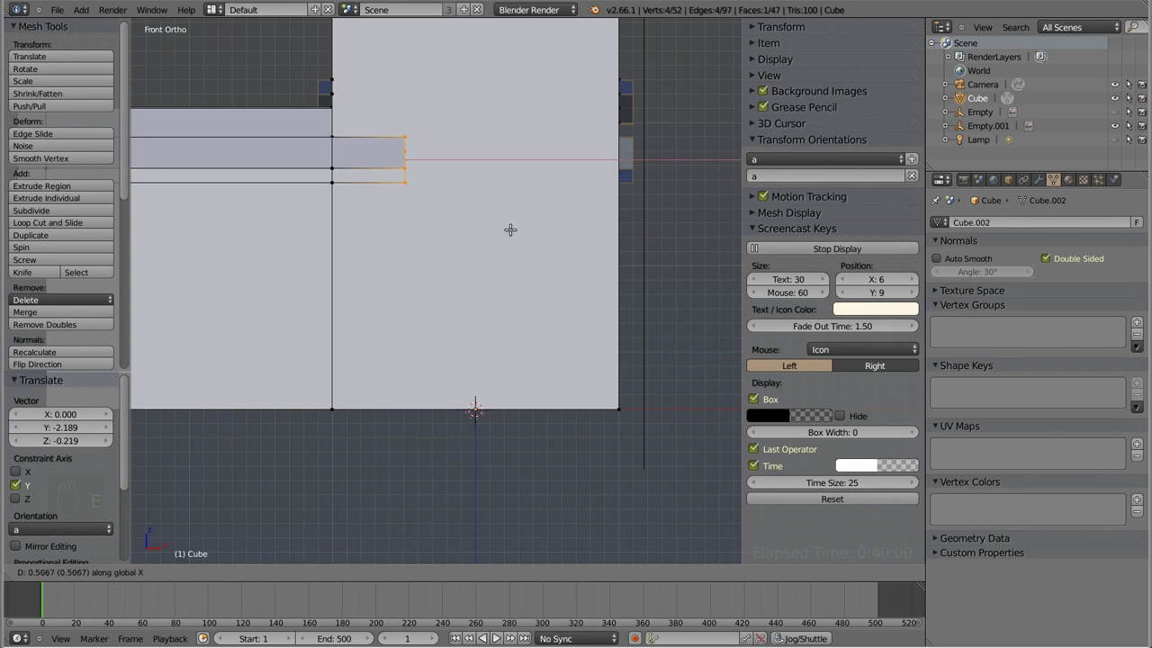
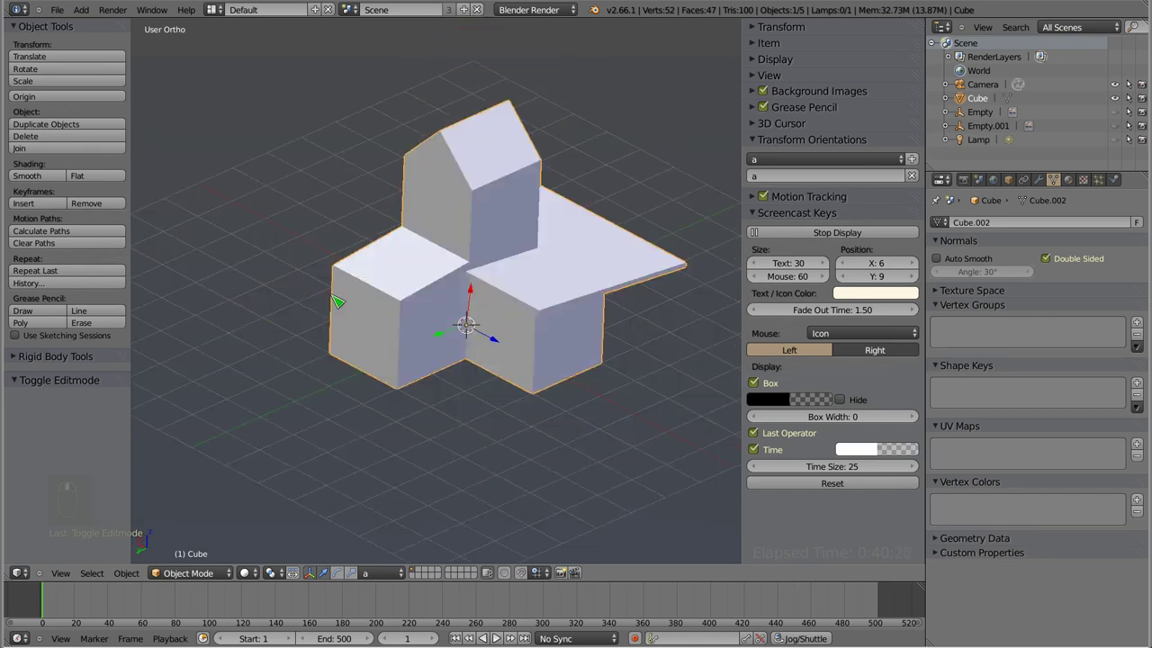
- From the back view in wireframe, extrude the trim end outward twice beyond the wall
key("Tab")
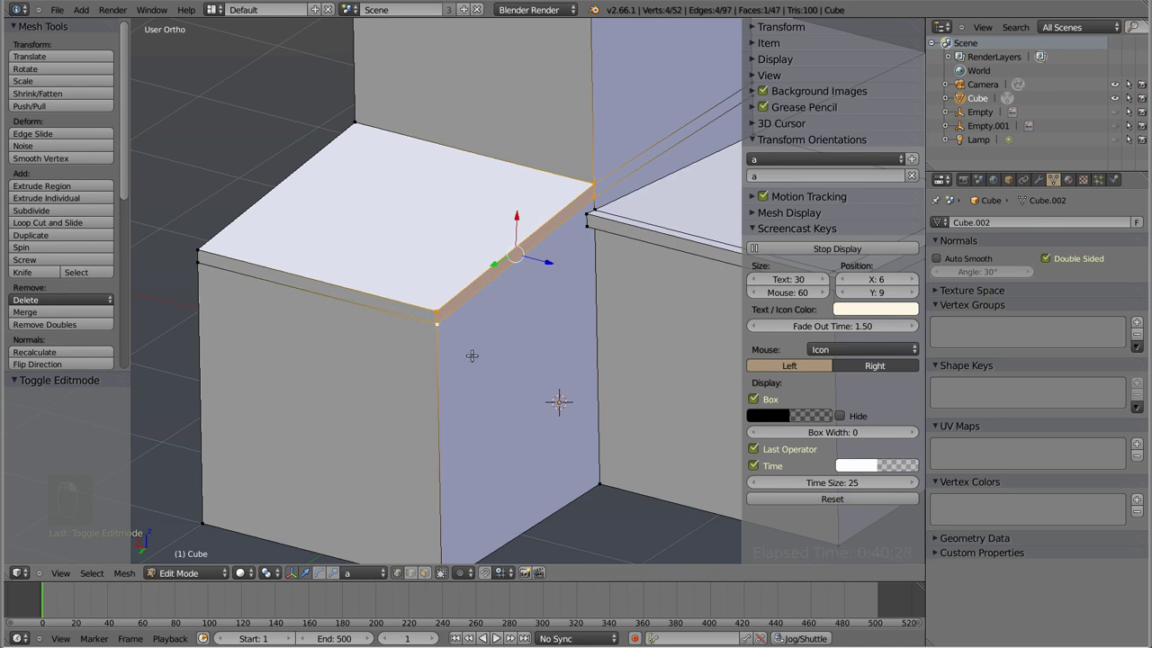
key("ctrl+KP_1")
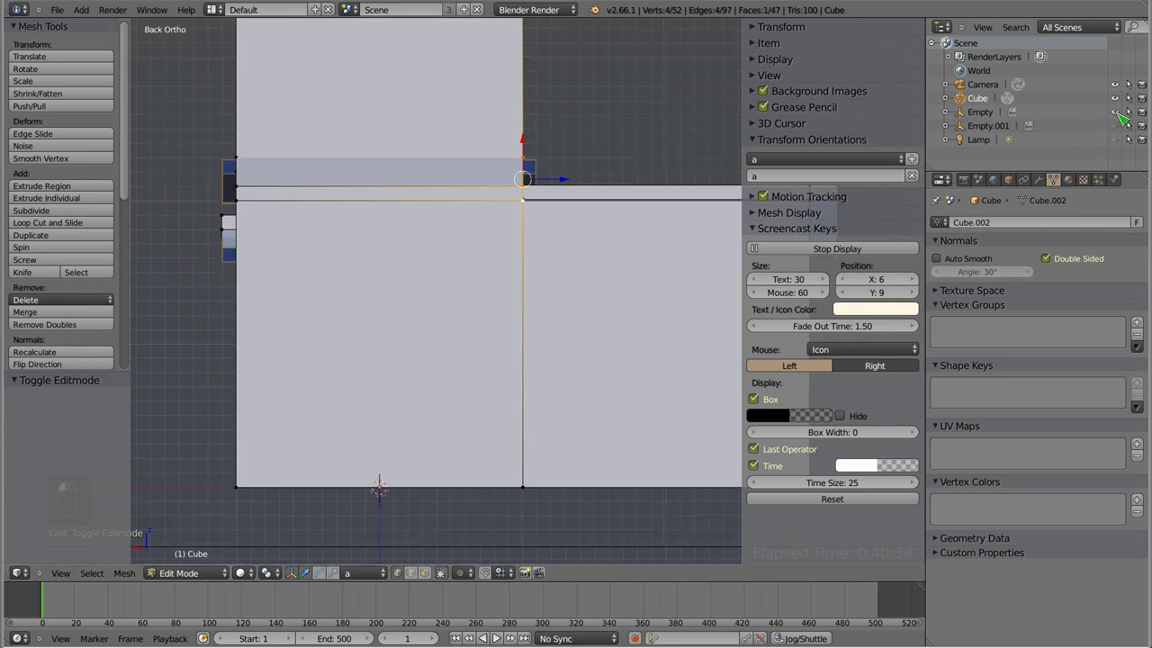
key("z")
key("e")
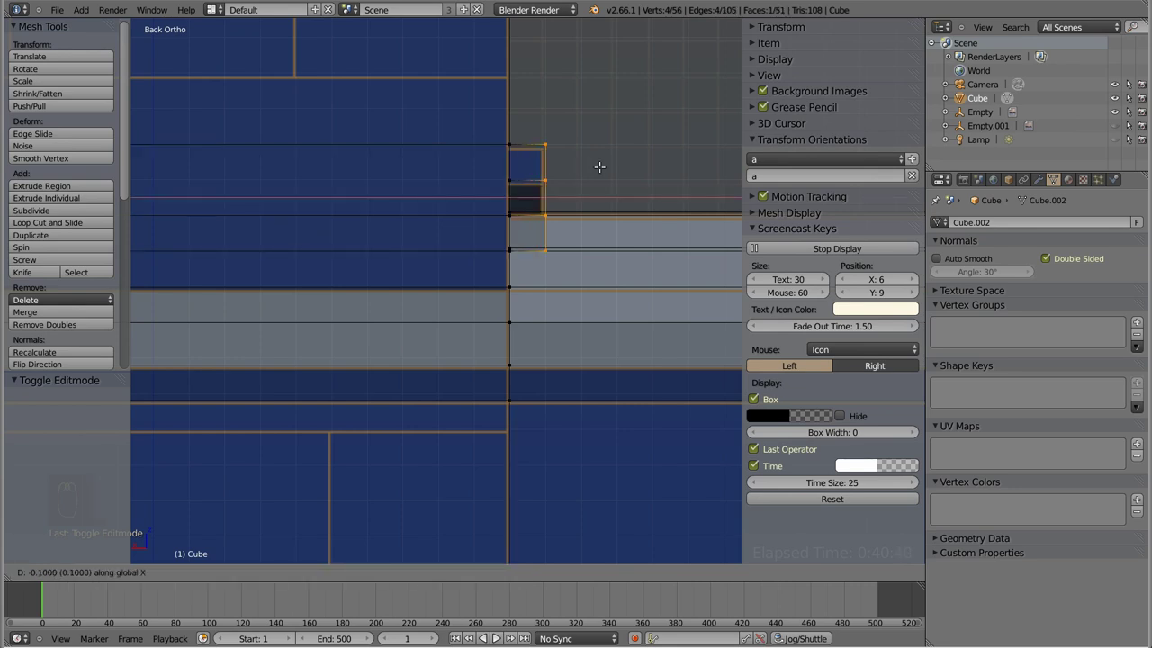
key("a")
key("z")
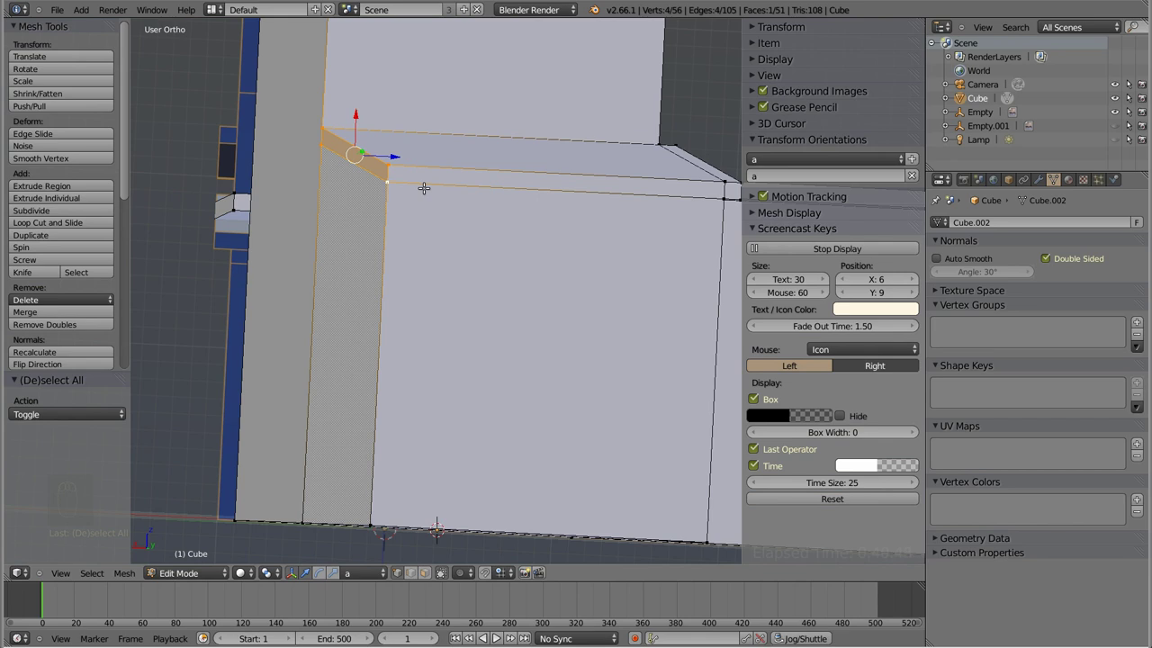
key("ctrl+KP_1")
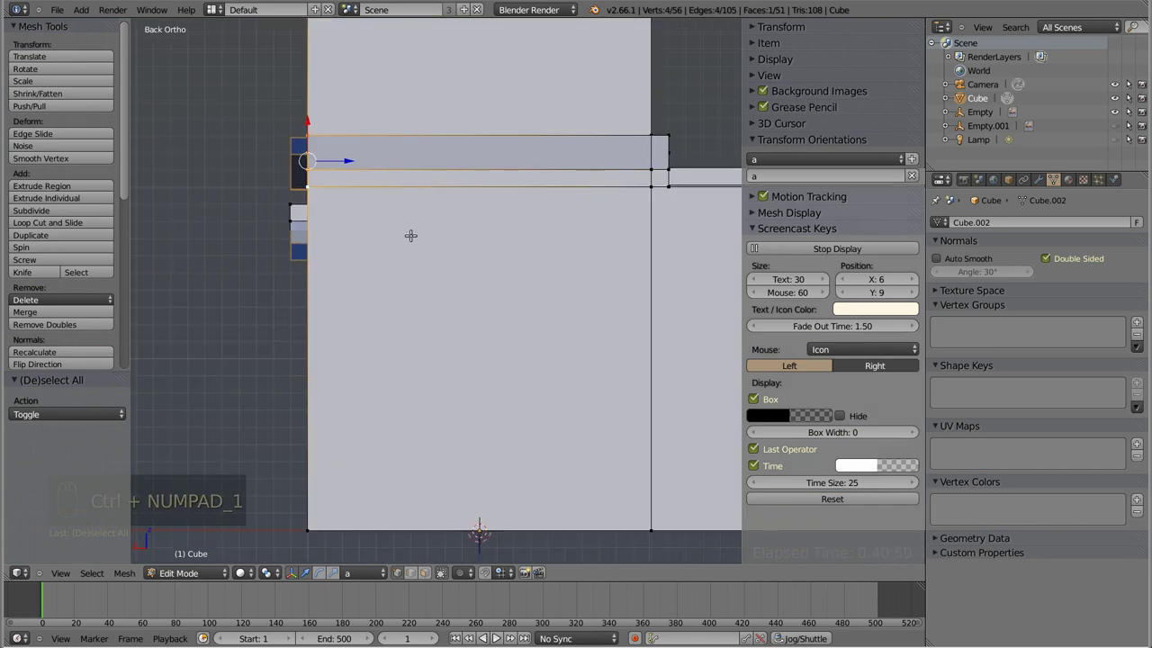
key("e")
key("a")
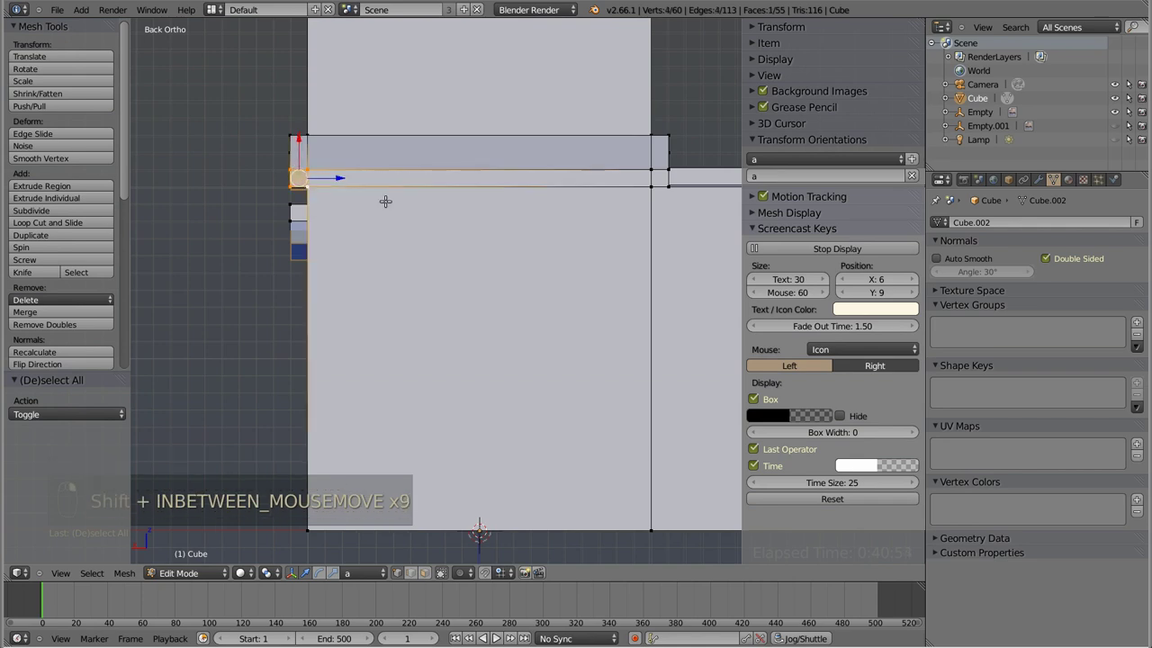
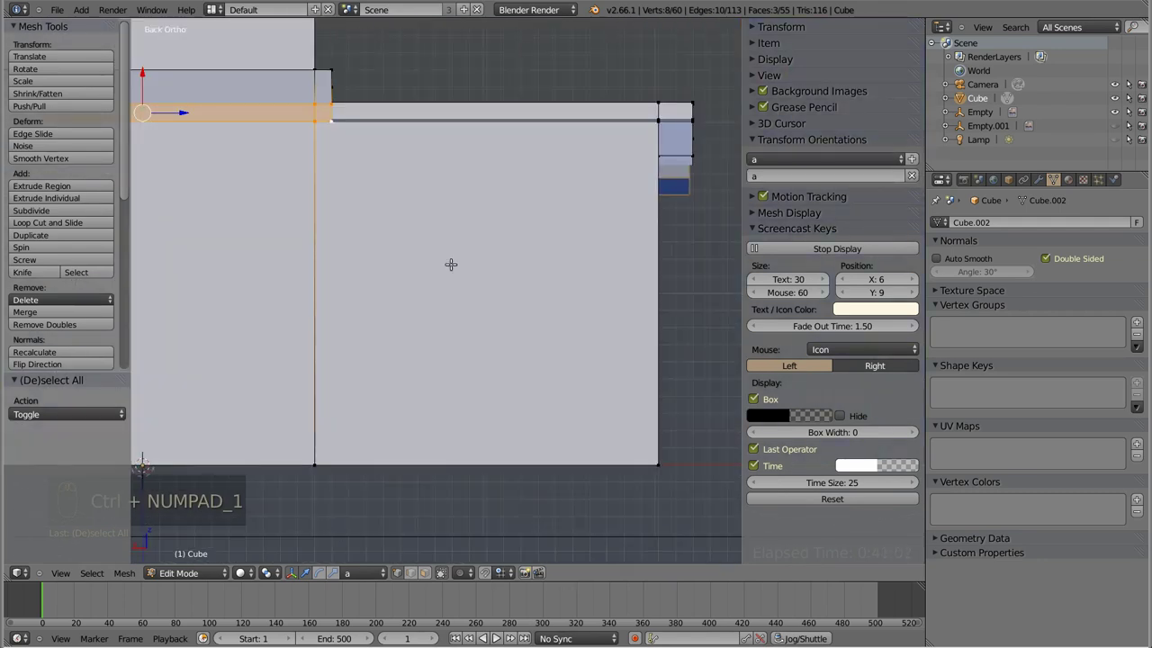
- In Right Ortho view, extrude the lower building's ledge end past the side wall, then return to solid shading
key("KP_3")
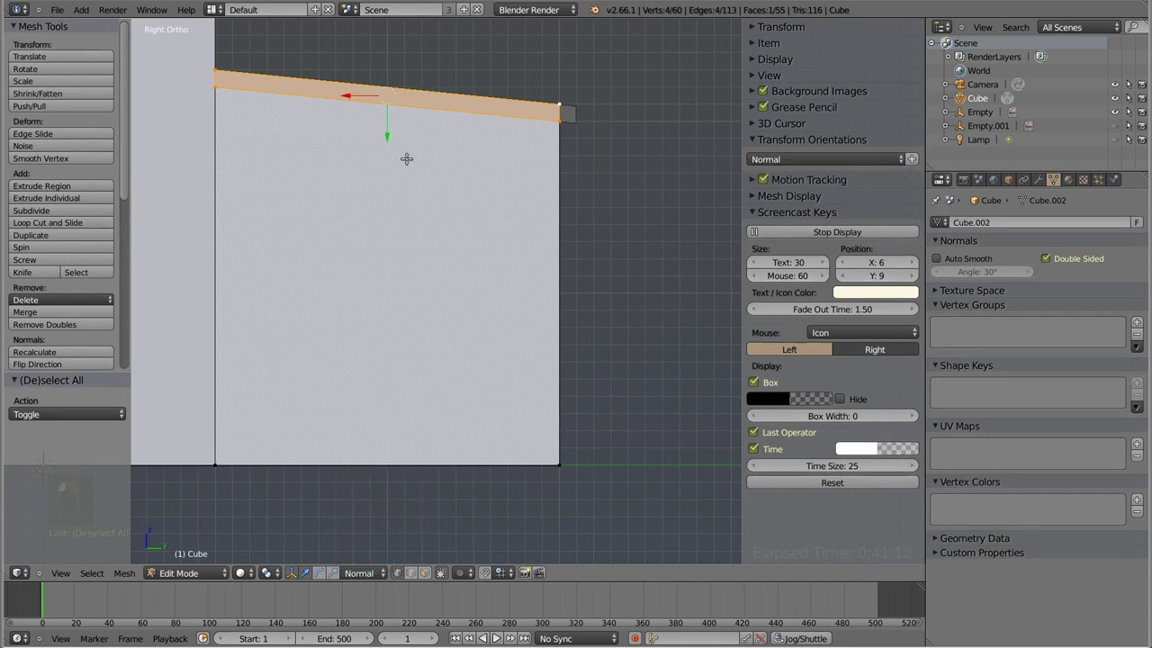
middle_click(382, 126)
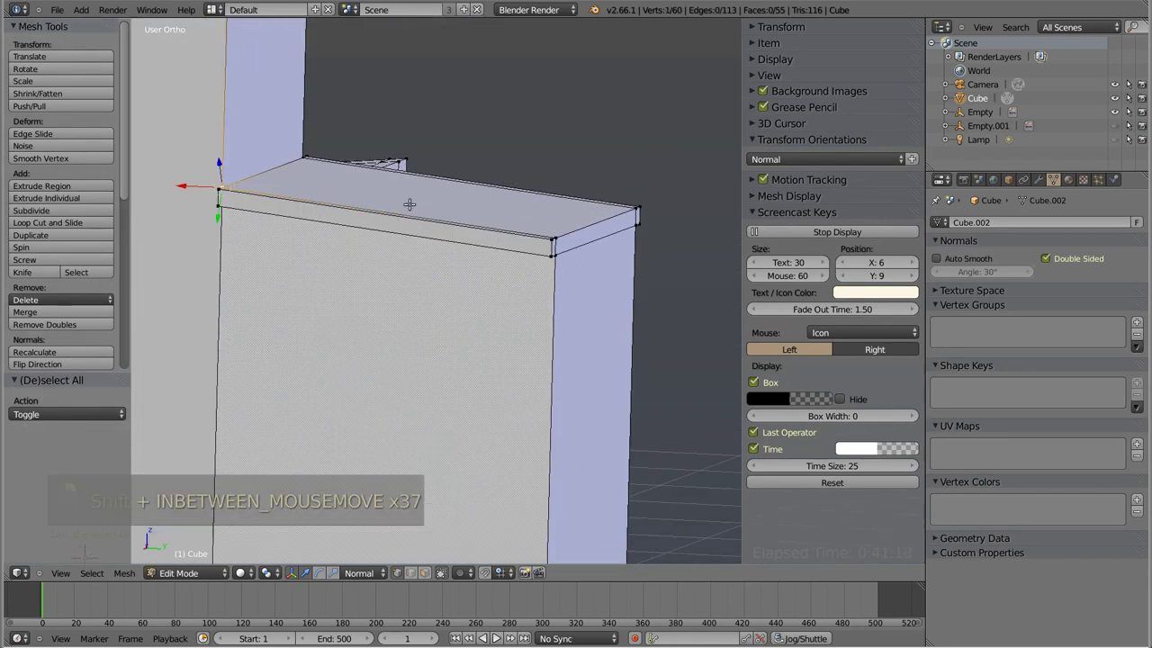
key("ctrl+shift+Tab")
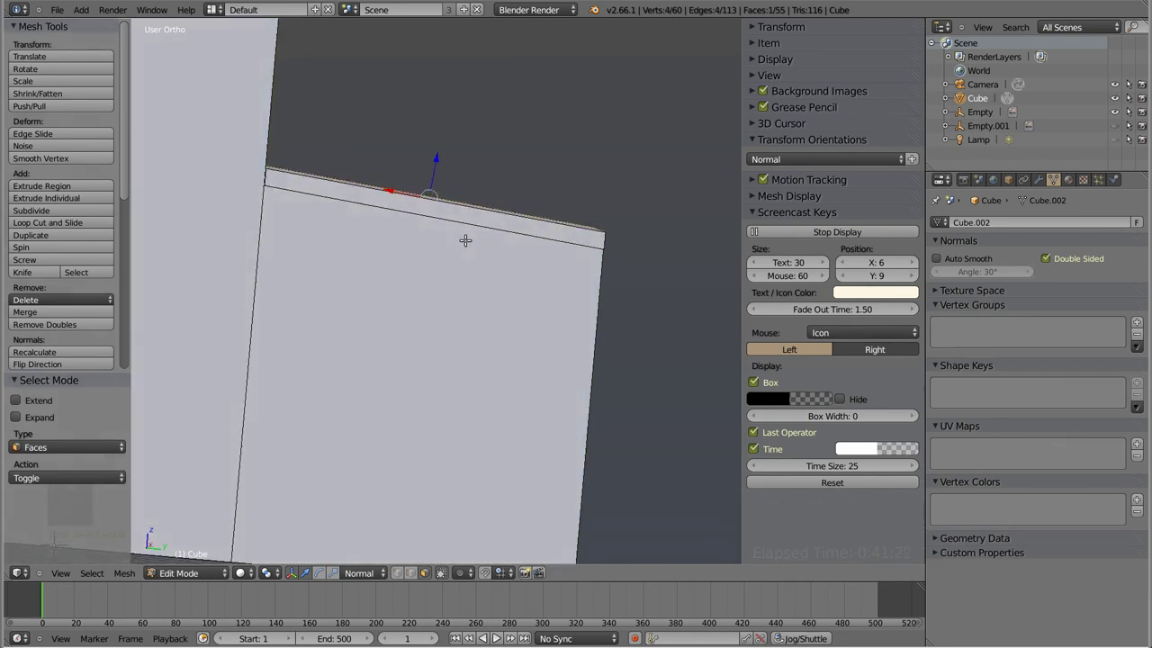
key("KP_3")
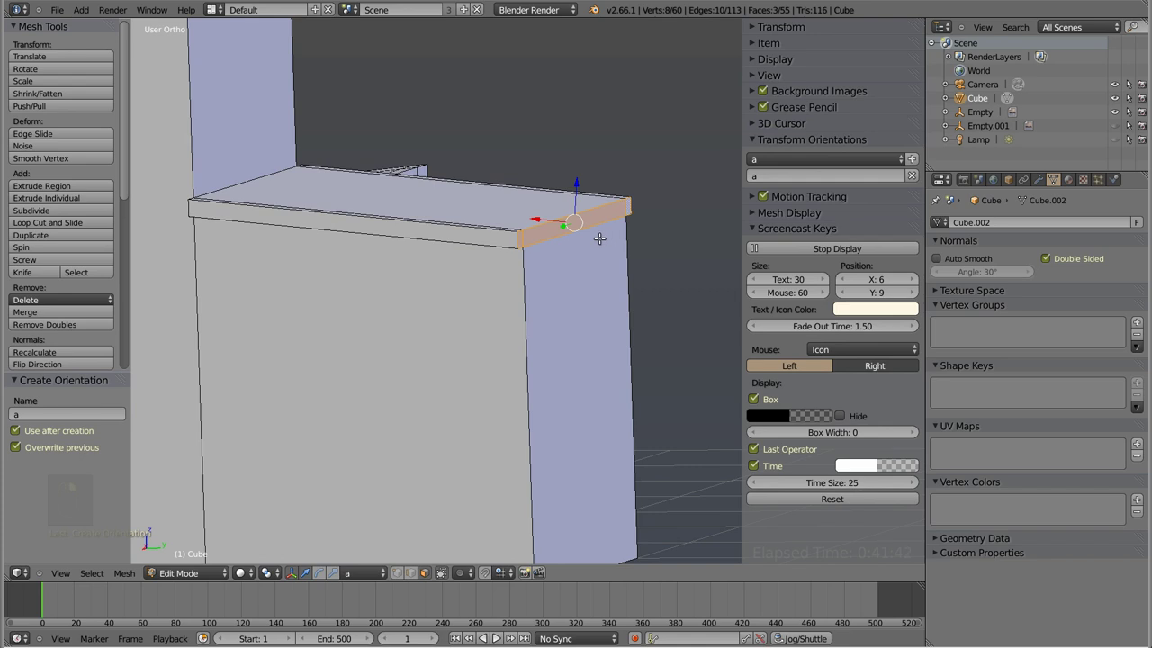
key("KP_3")
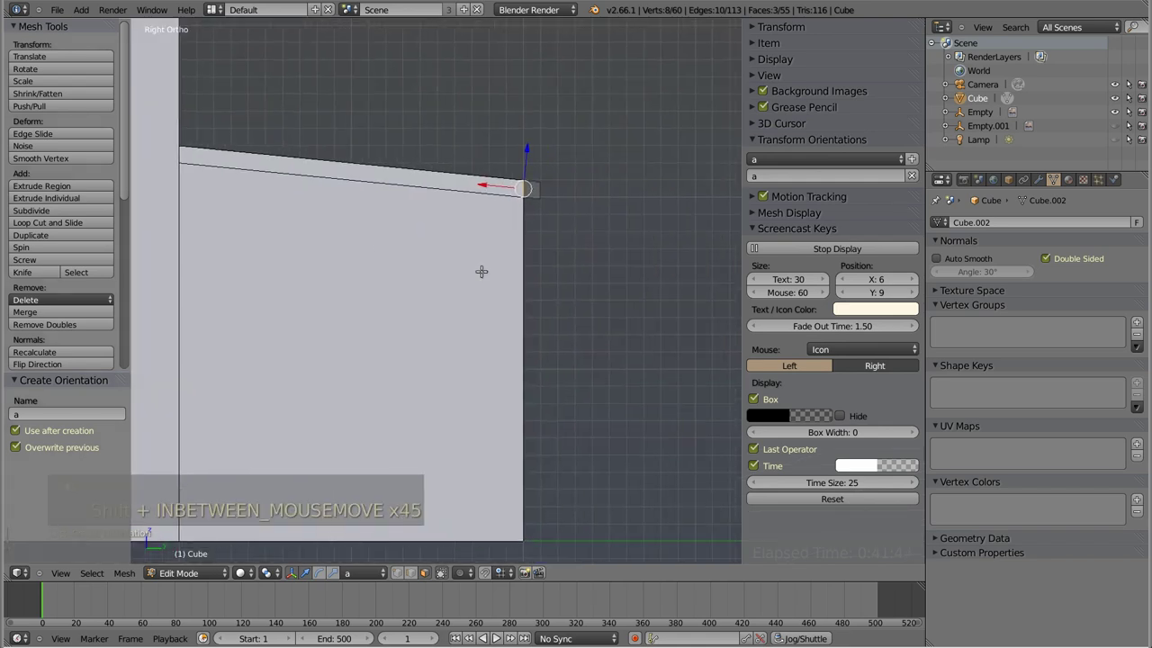
key("e")
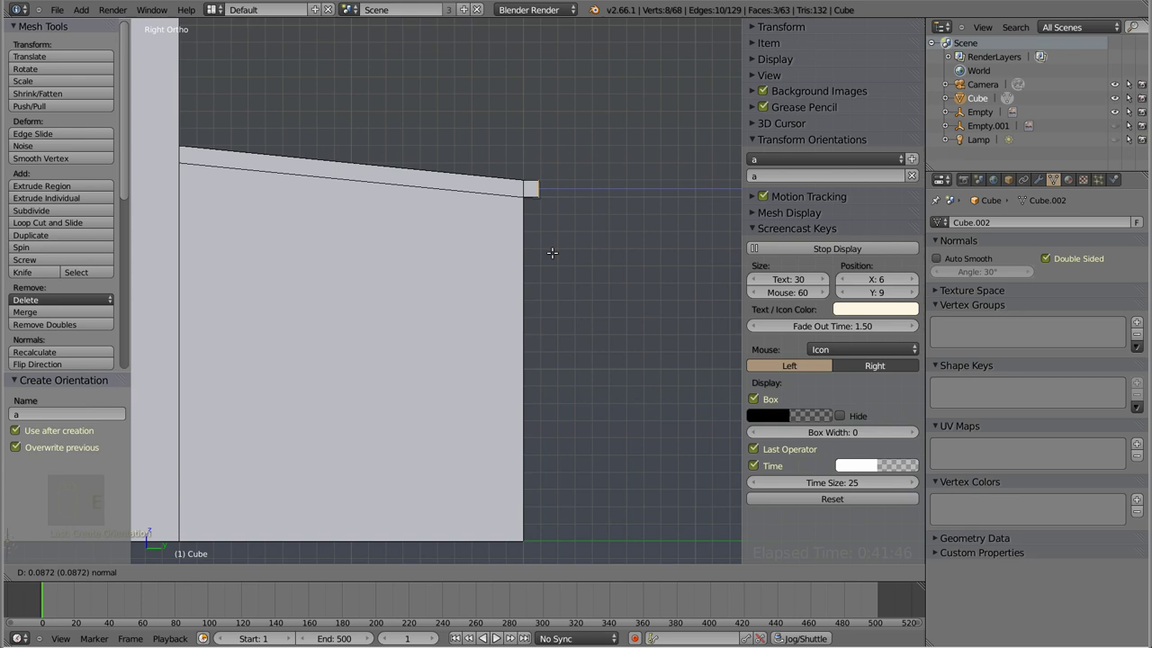
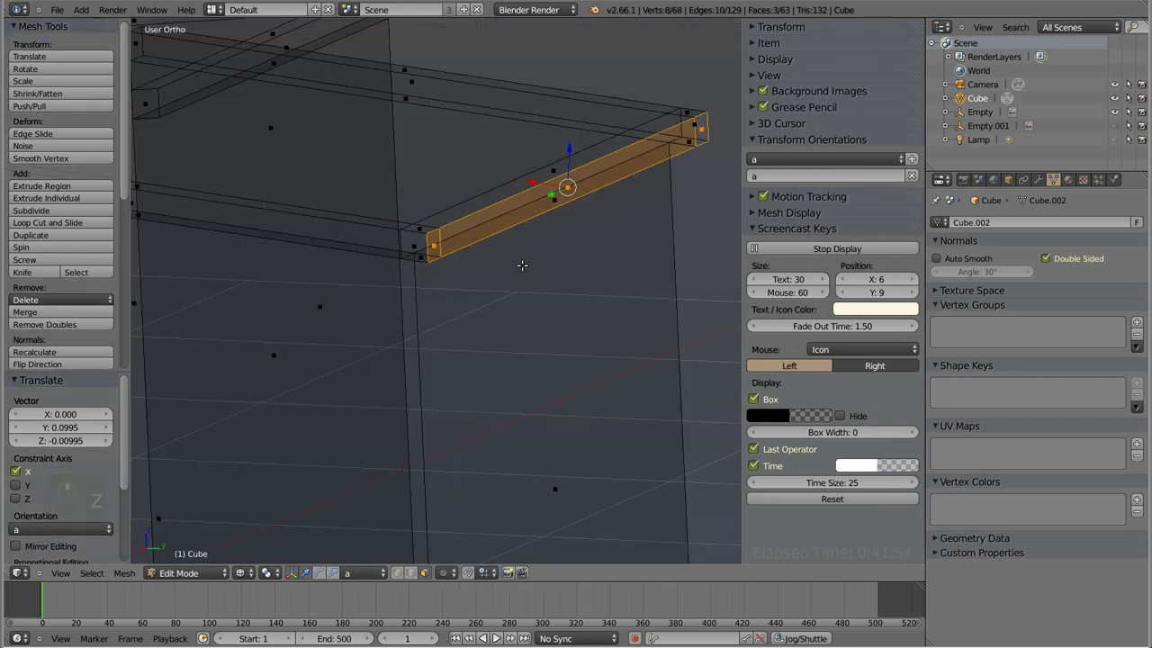
key("z")
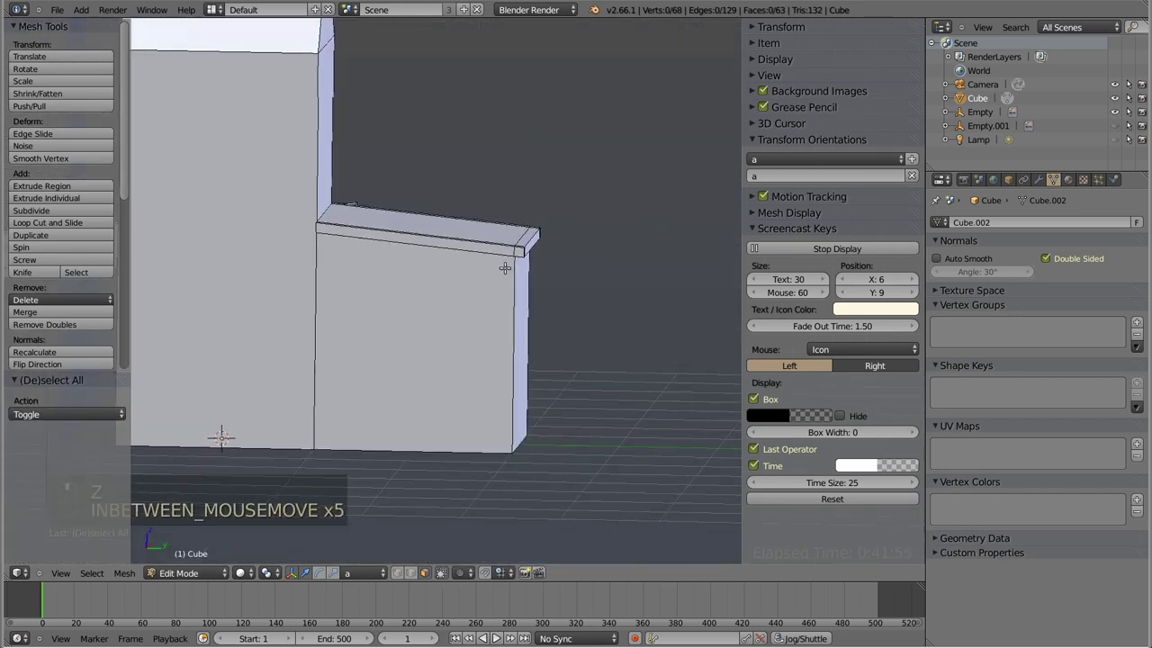
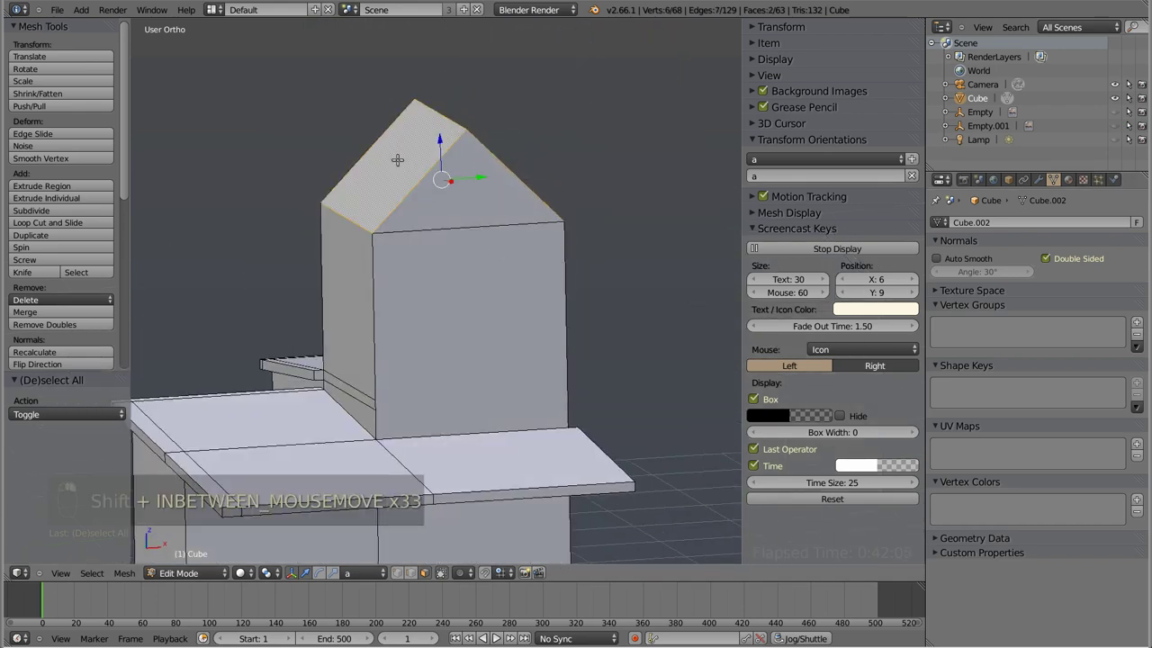
- From the front view, extrude the gable roof slope edges into a thicker trim band
key("shift+KP_1")
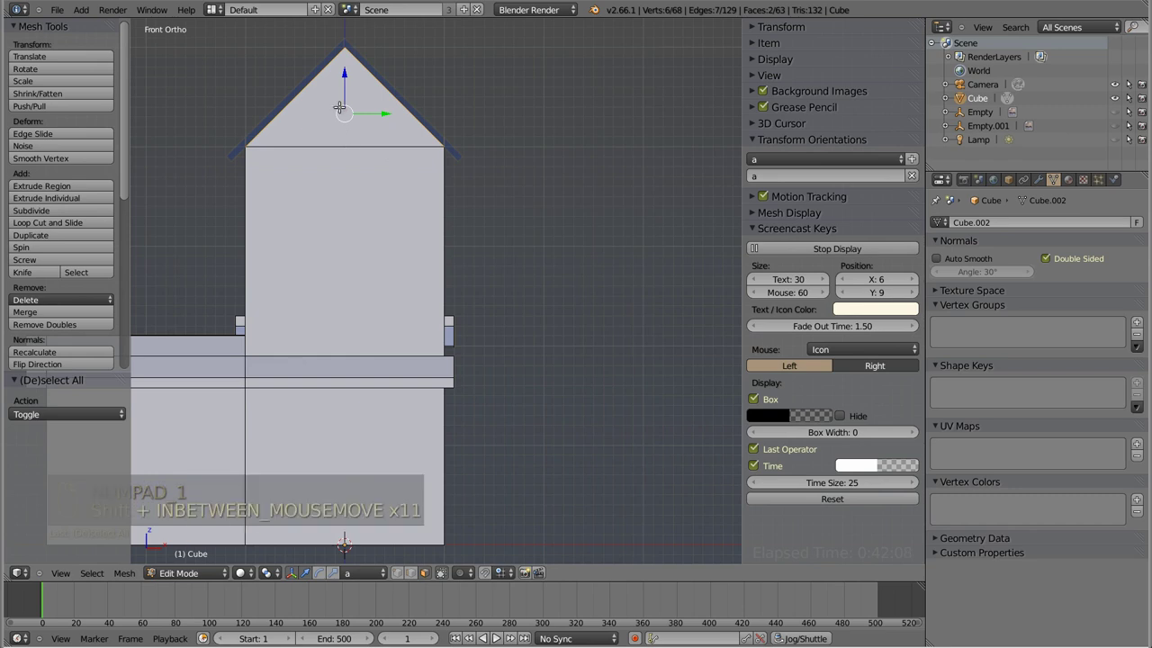
key("shift+z")
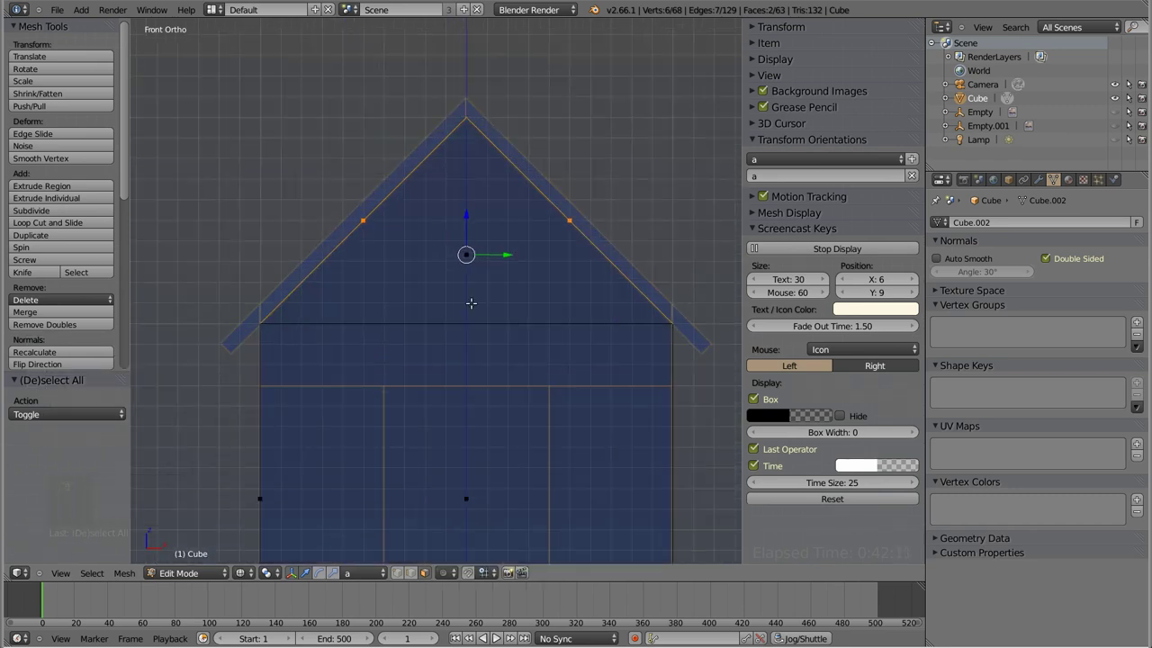
key("e")
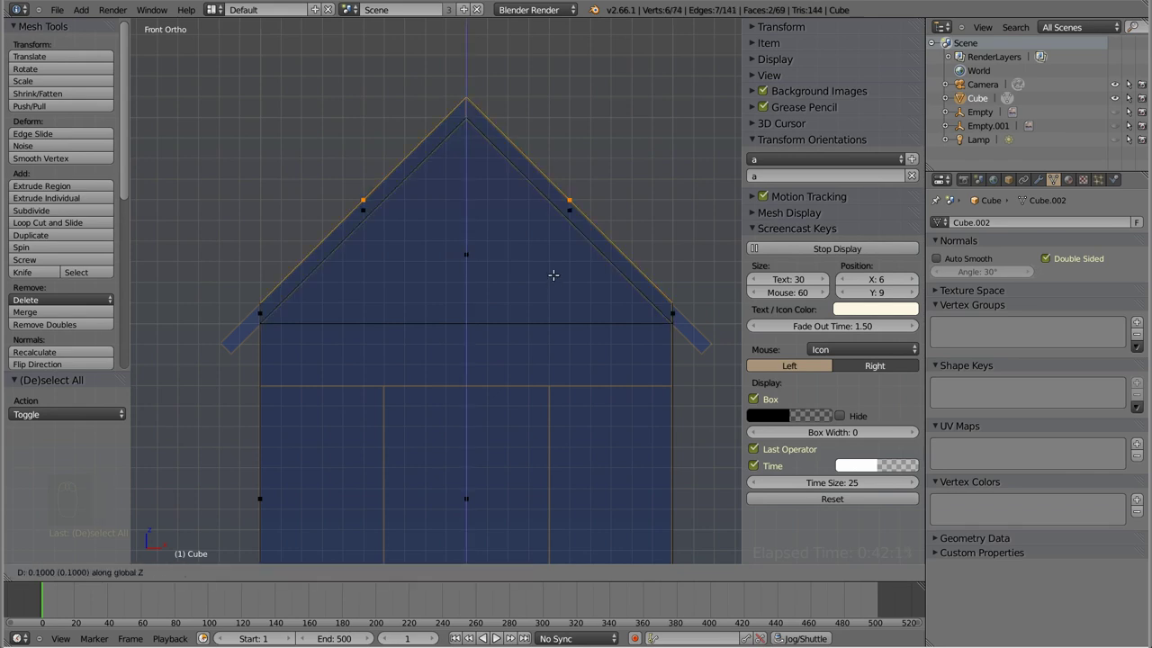
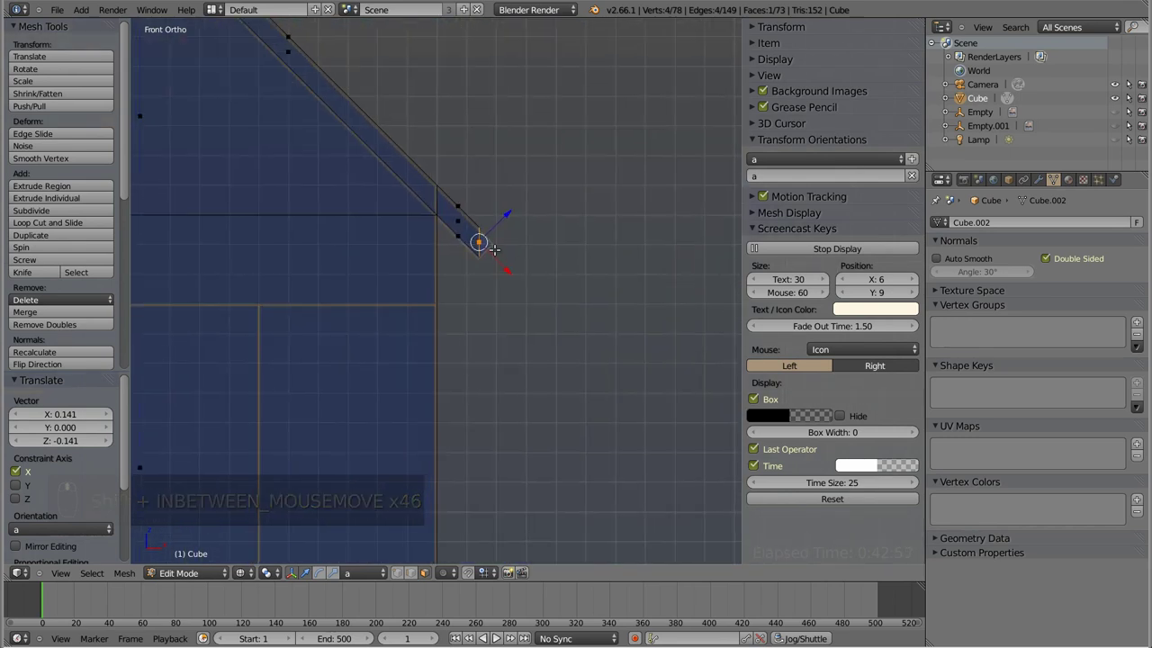
- In vertex select mode, move the eave corner vertex to square off the trim's lower end
key("ctrl+Tab")
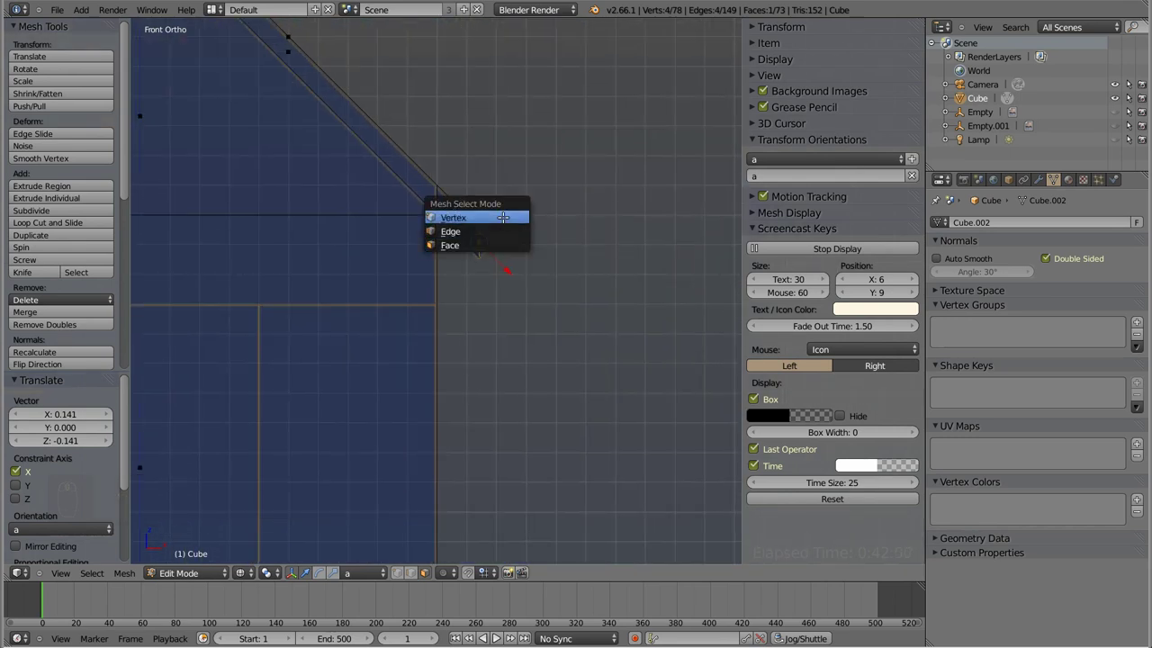
key("a")
key("b")
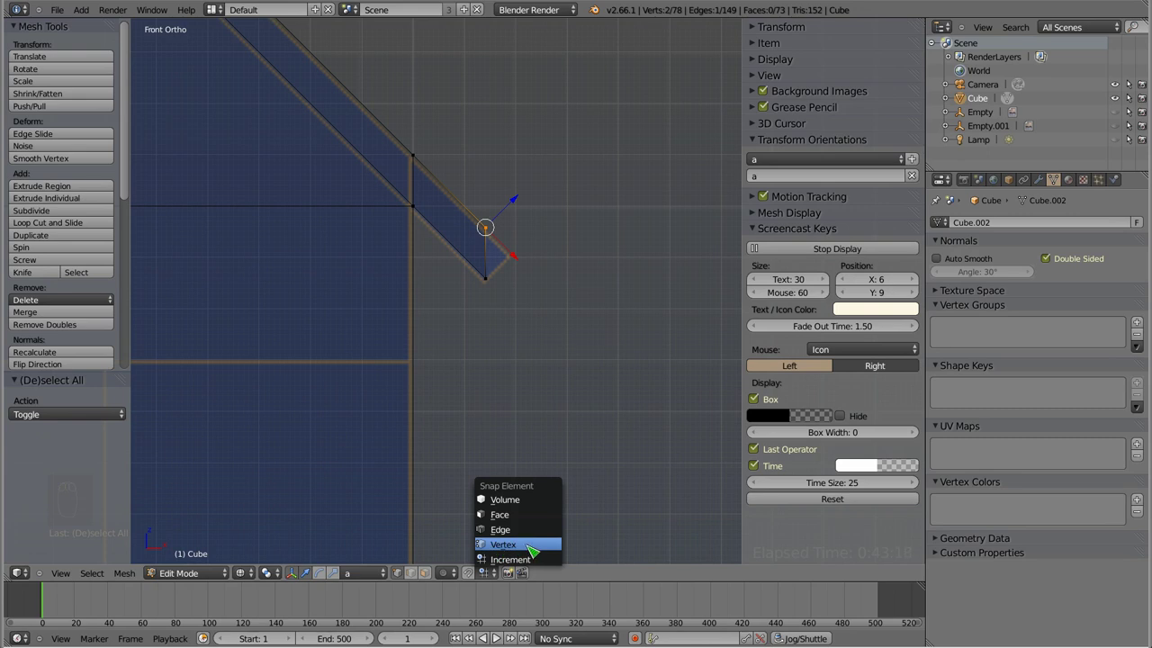
key("g")
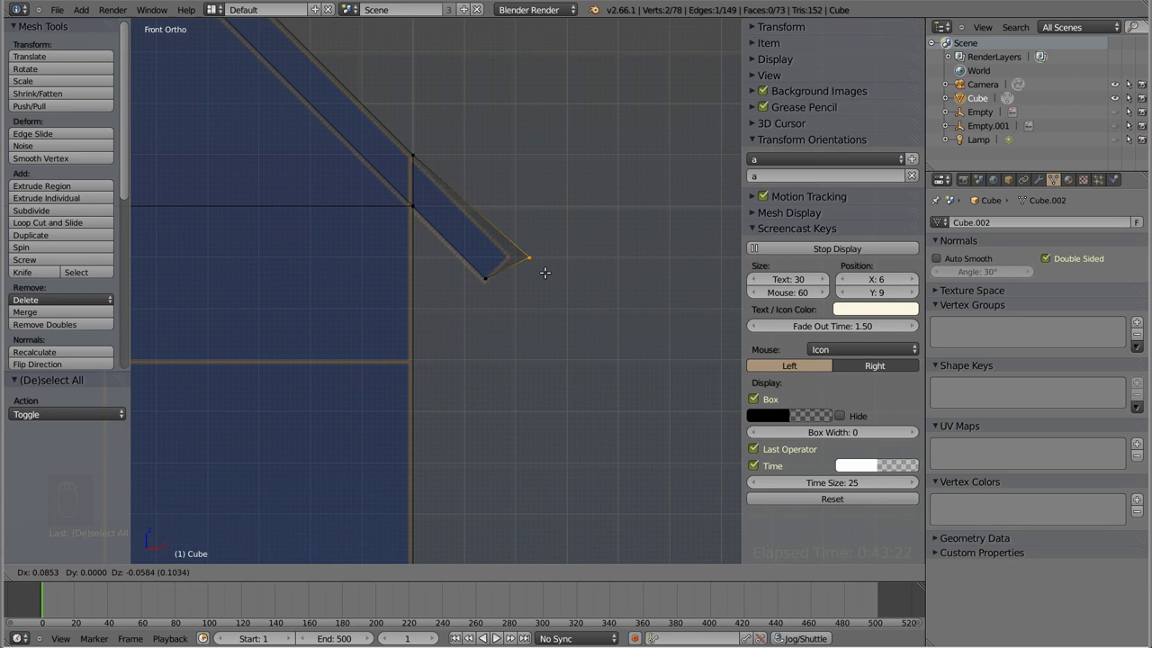
key("g")
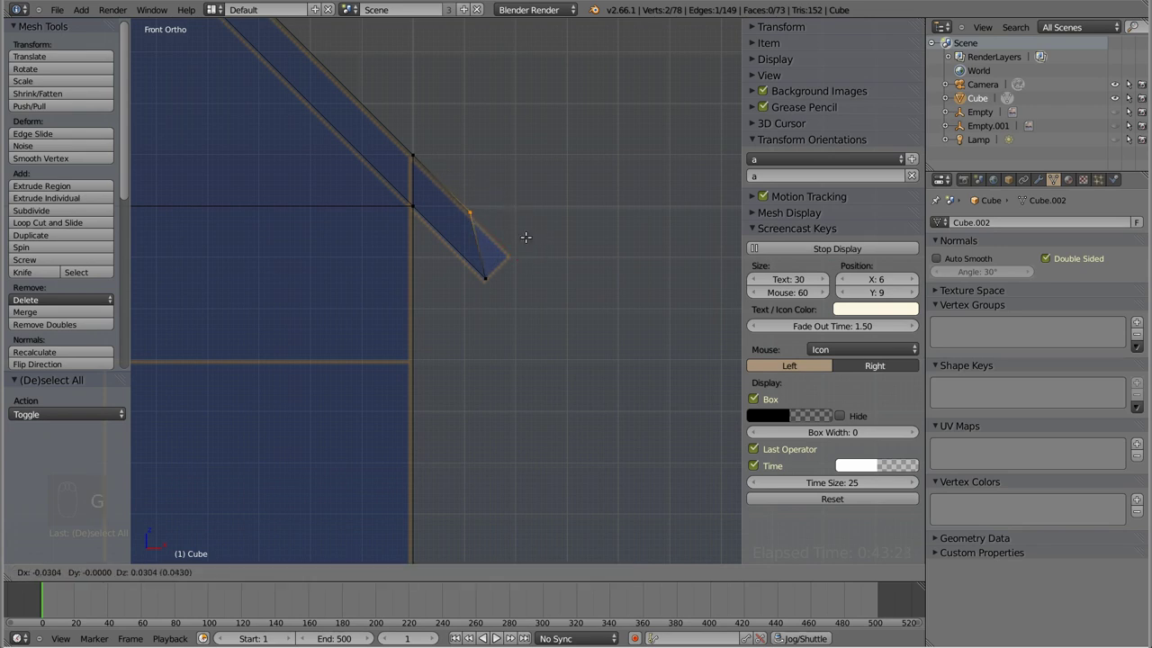
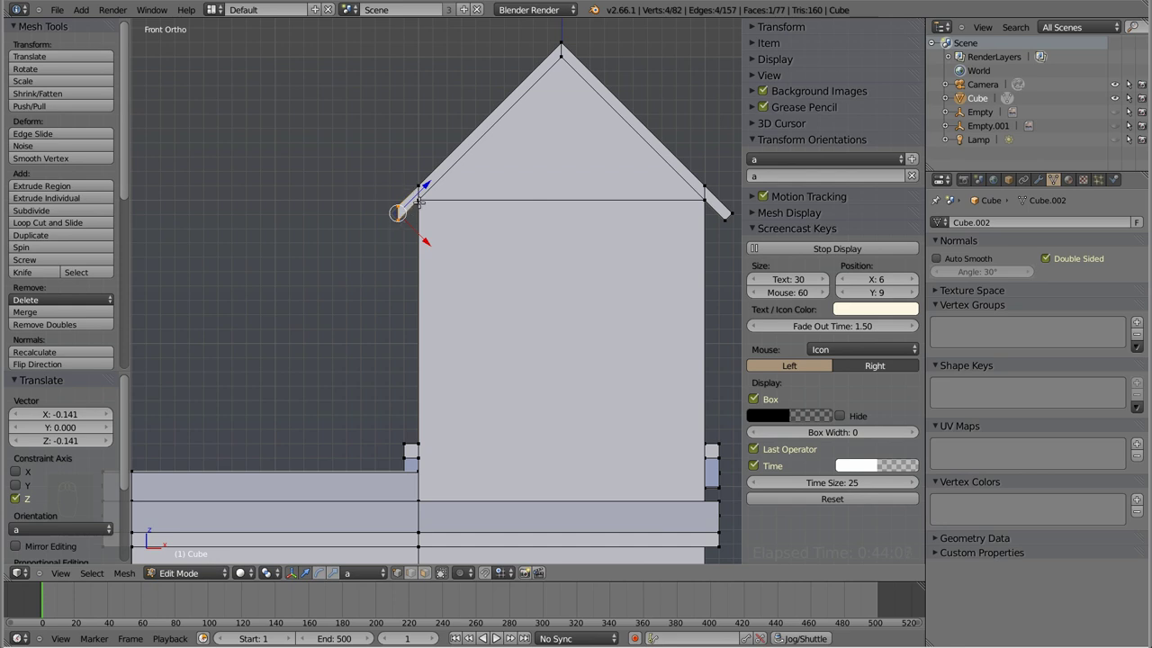
- Inspect the eave from several angles, then slide the eave tip vertex along the slope for a straight-cut end
key("a")
key("ctrl+Tab")
key("ctrl+Tab")
key("a")
key("z")
key("b")
key("a")
key("b")
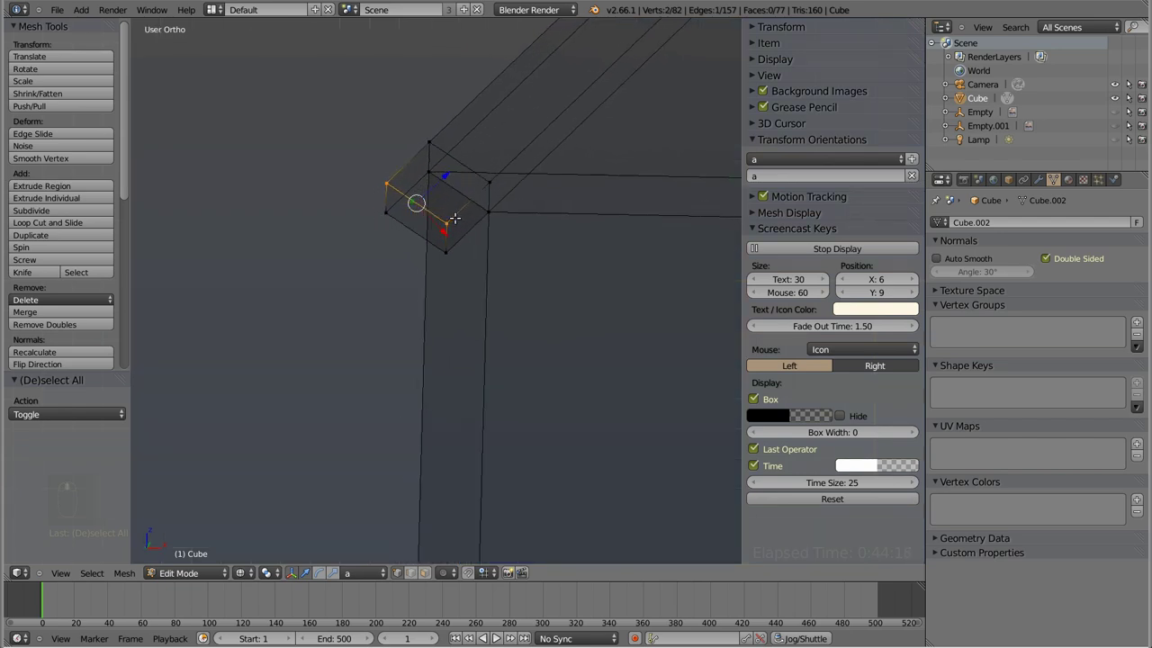
key("KP_1")
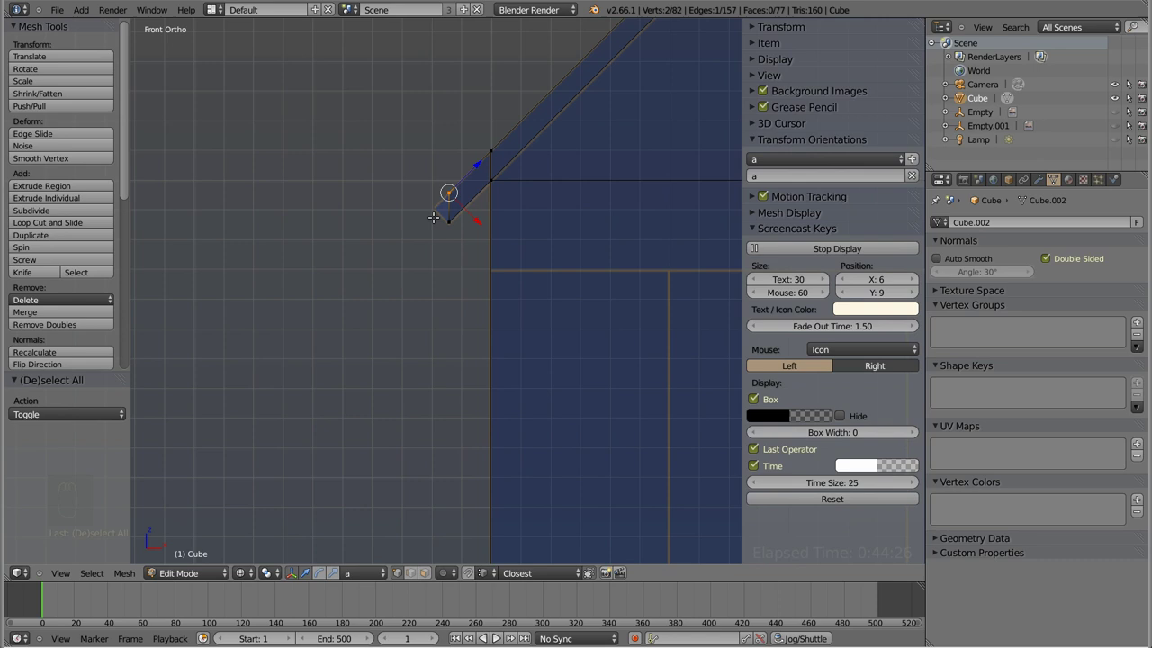
key("g")
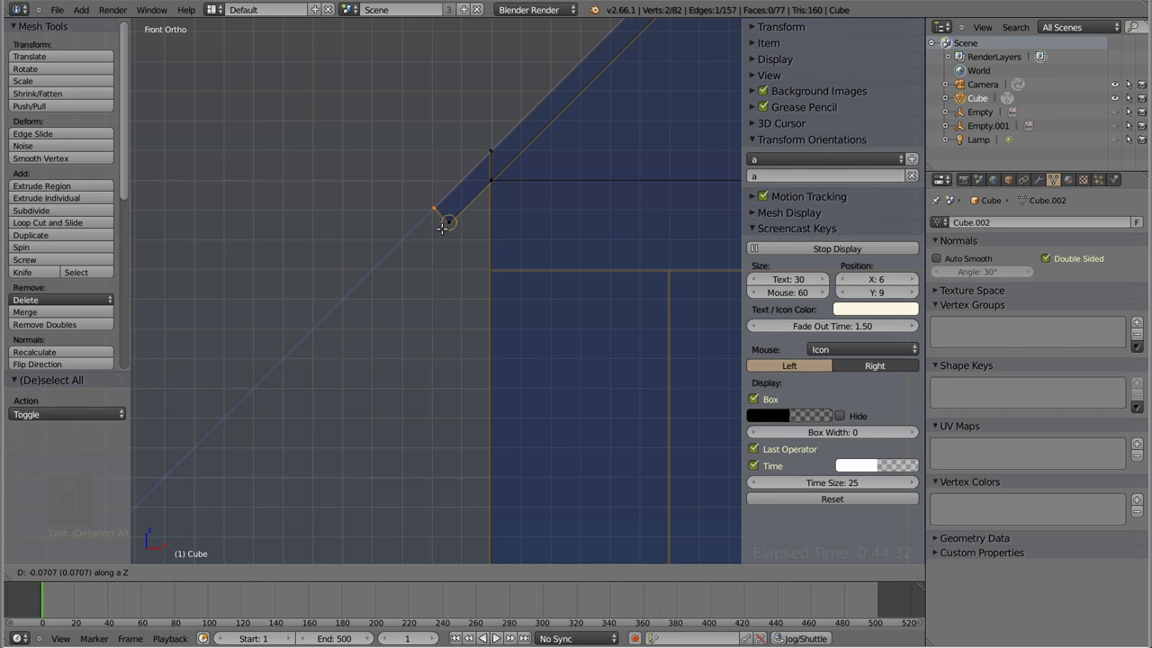
key("a")
key("z")
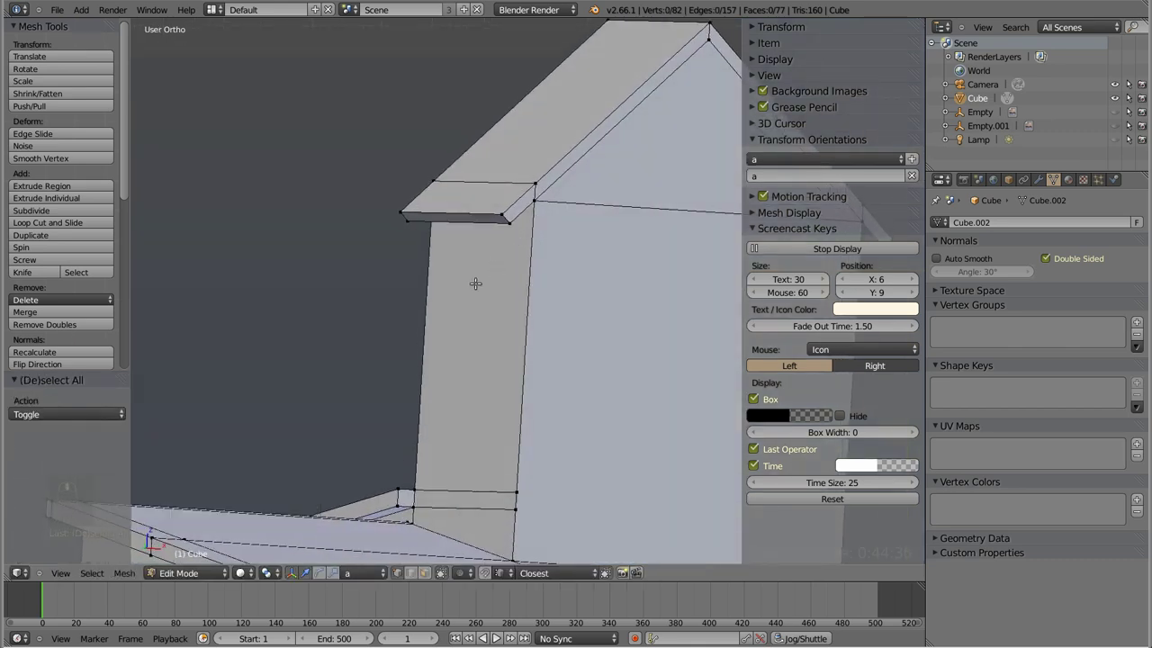
key("ctrl+Tab")
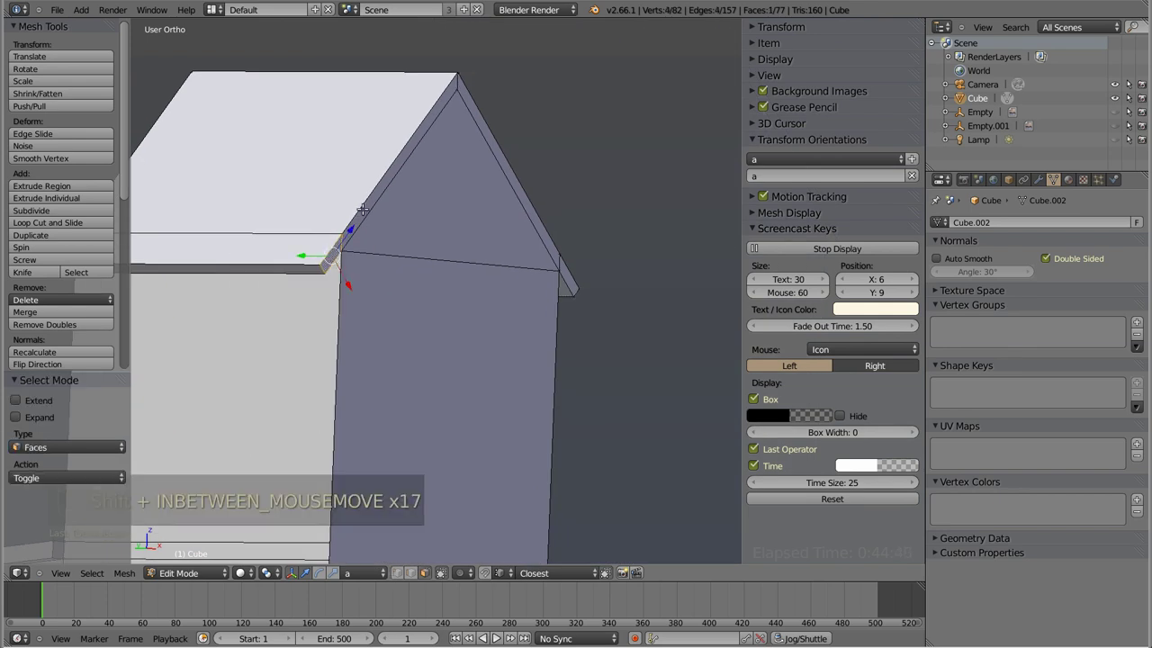
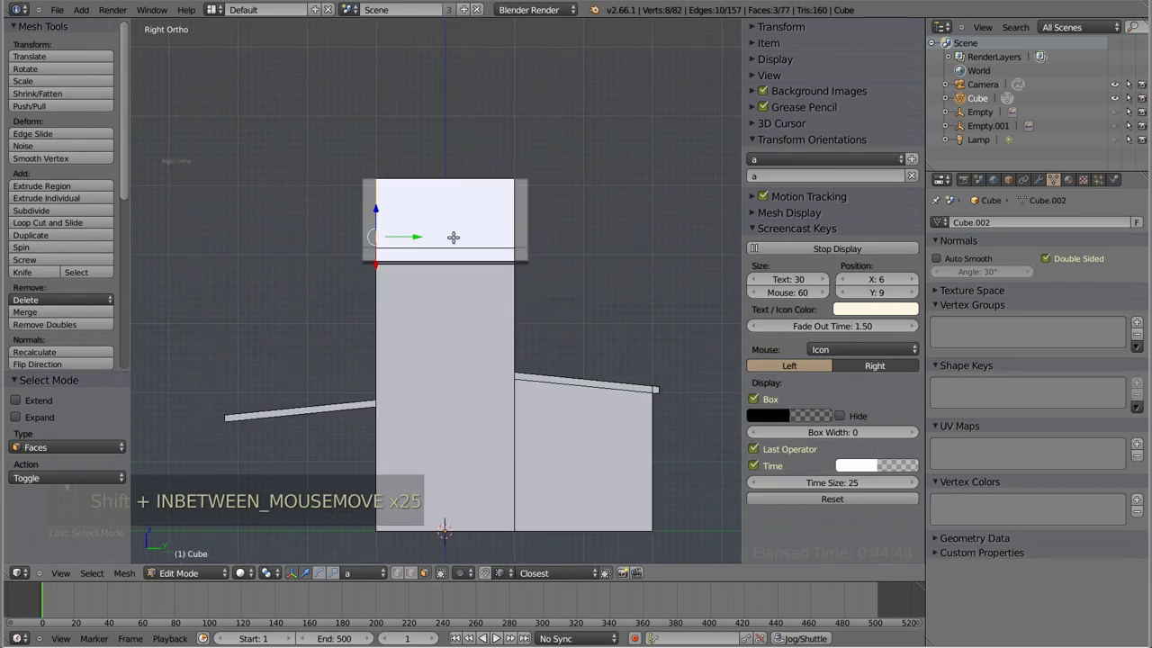
- Extrude the gable roof edges outward past the gable walls at front and back to form an overhang
key("z")
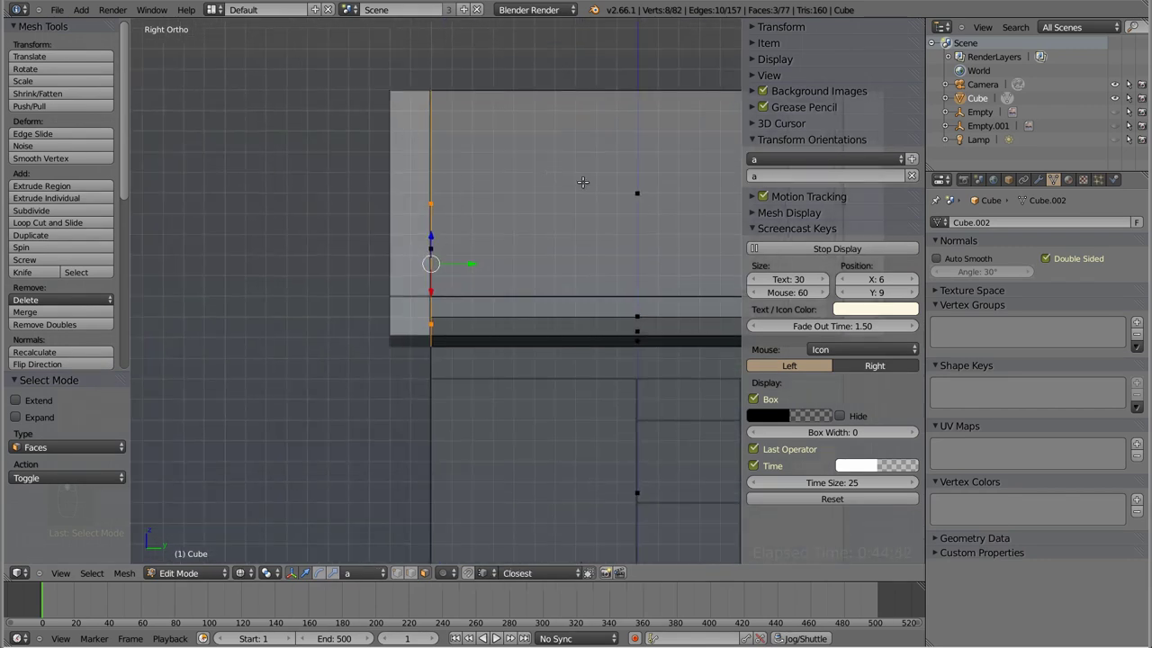
key("e")
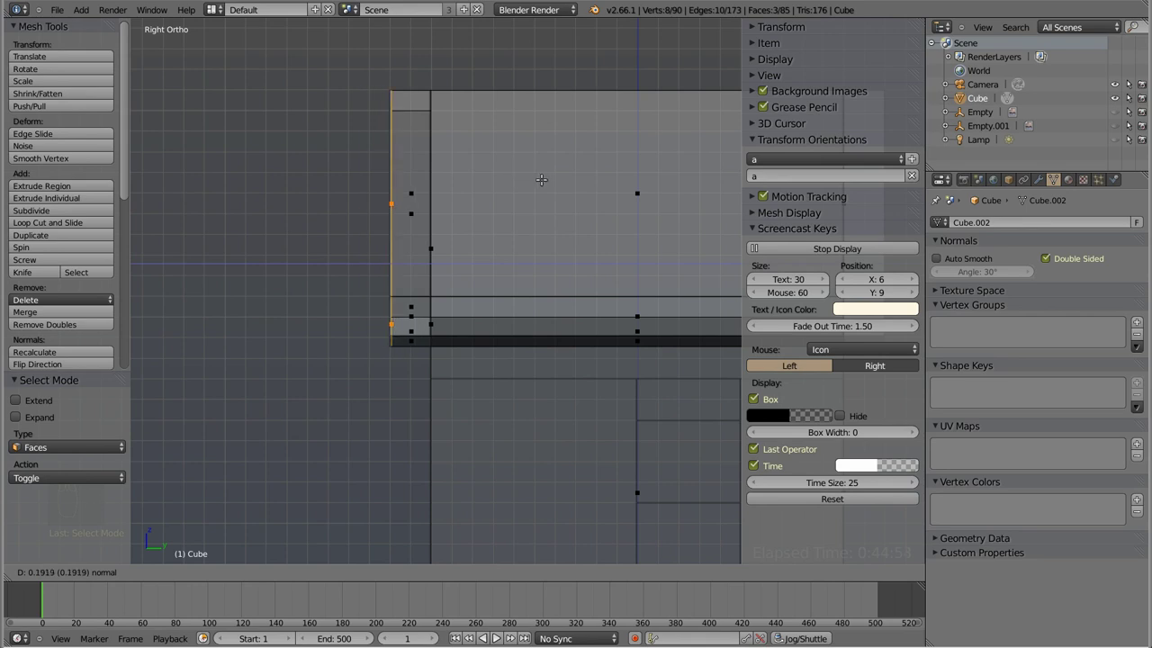
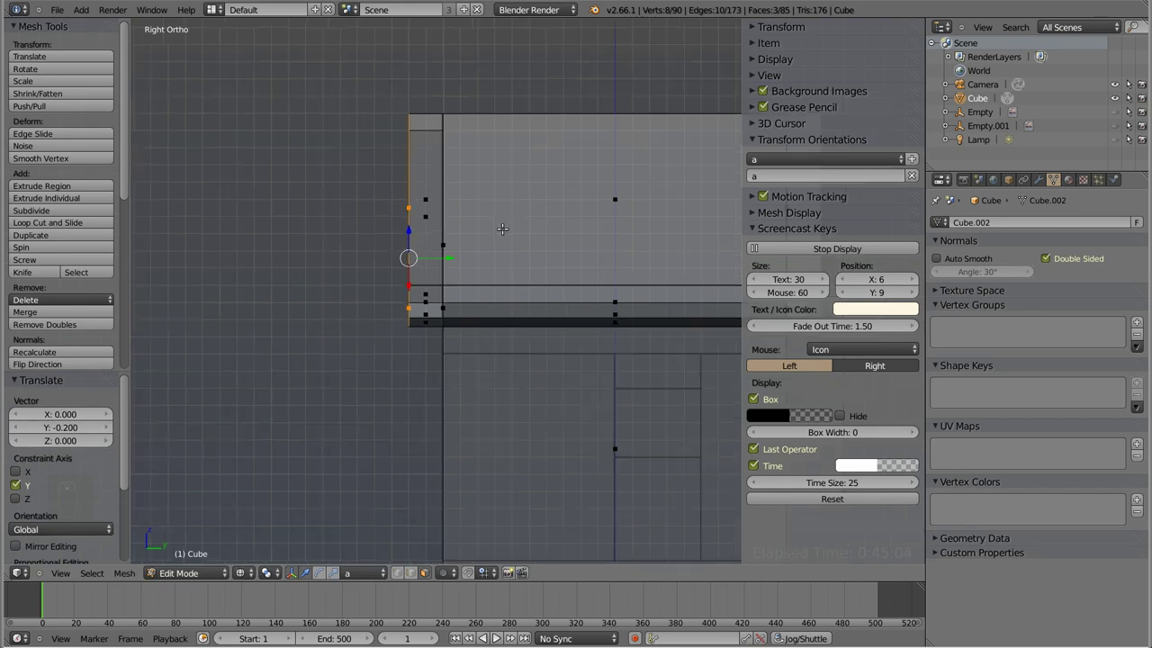
key("shift+a")
key("b")
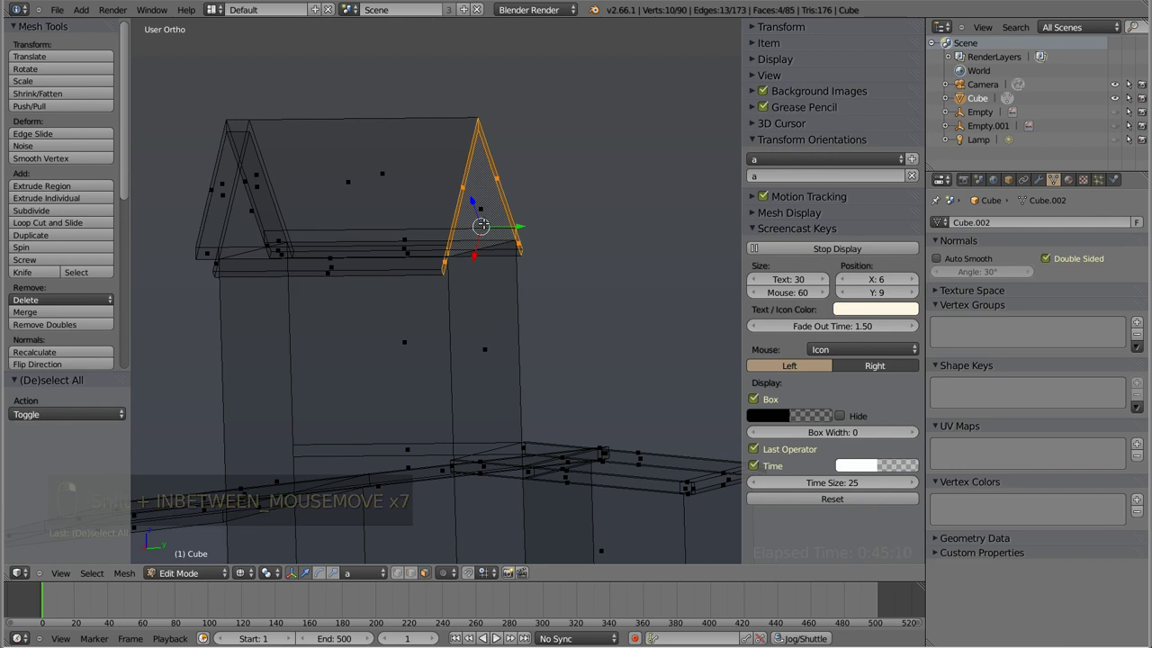
key("KP_1")
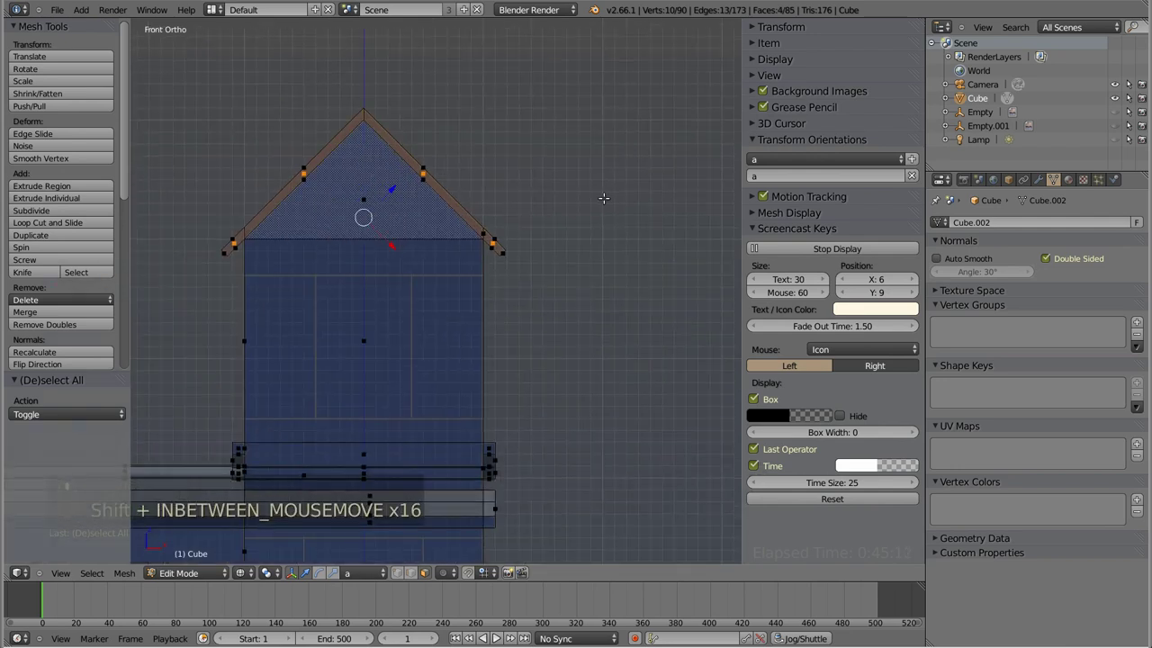
key("KP_3")
key("e")
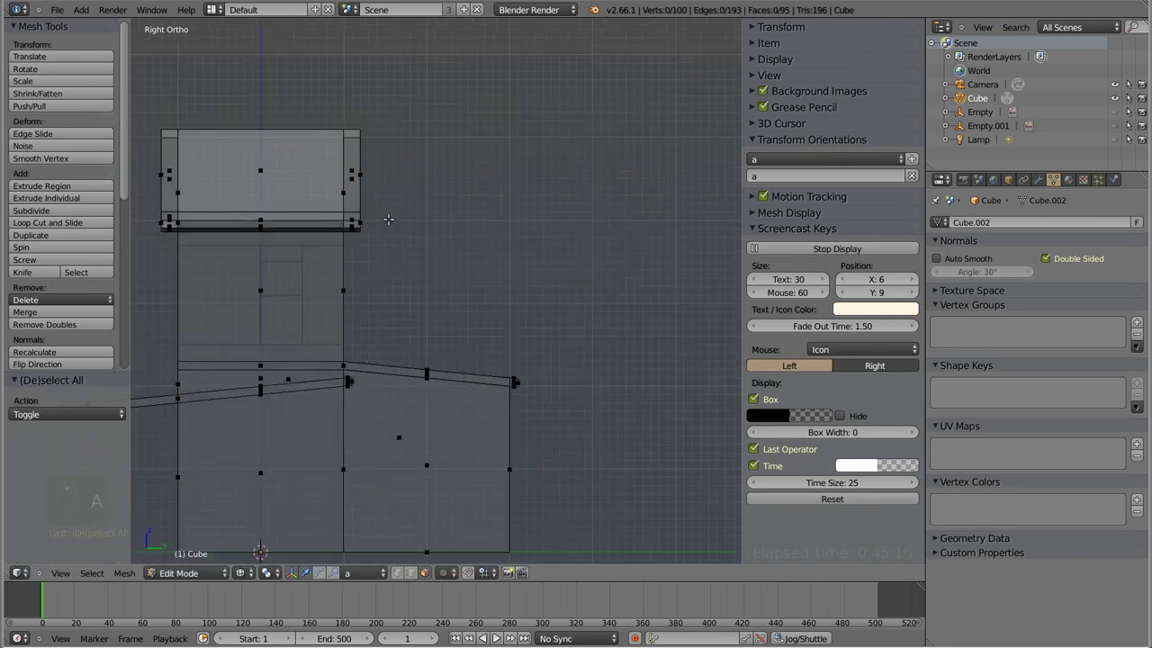
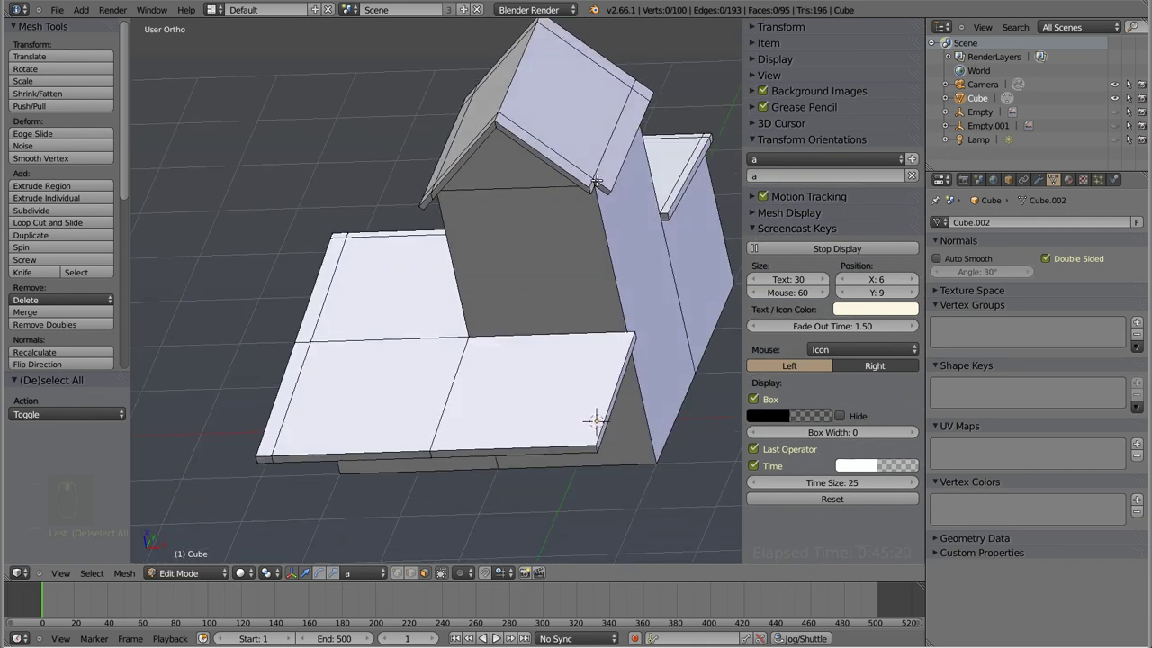
- Undo the recent roof extrusions to step back to a clean gable before redoing the overhang
key("ctrl+z")
key("ctrl+z")
key("ctrl+z")
key("ctrl+z")
key("ctrl+z")
key("ctrl+z")
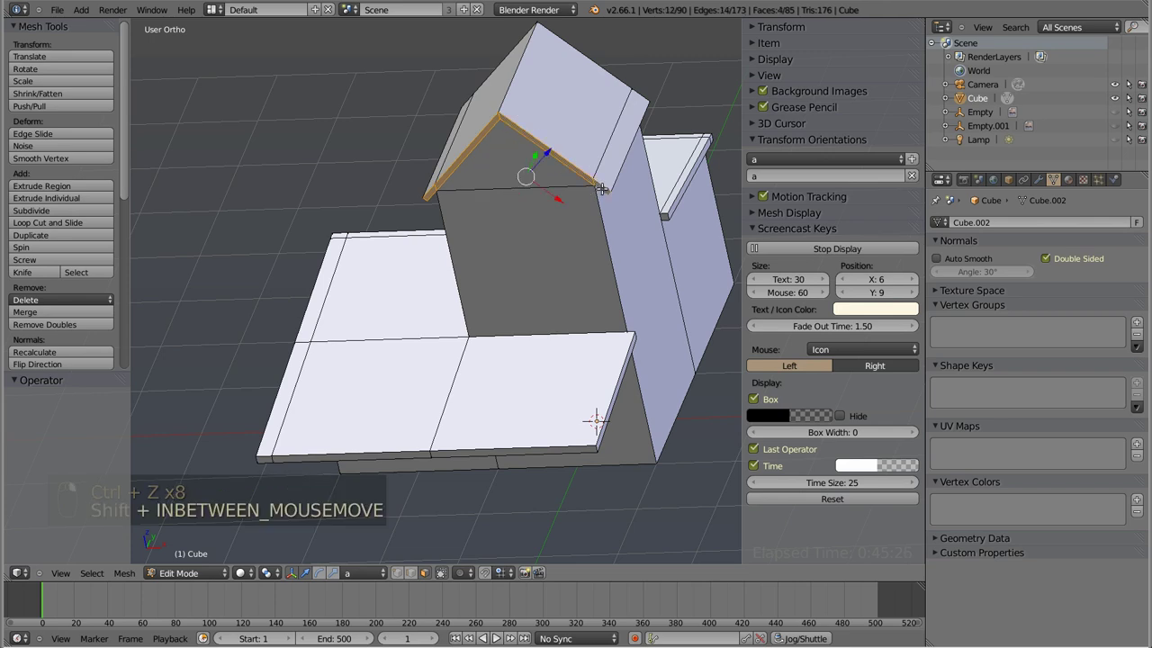
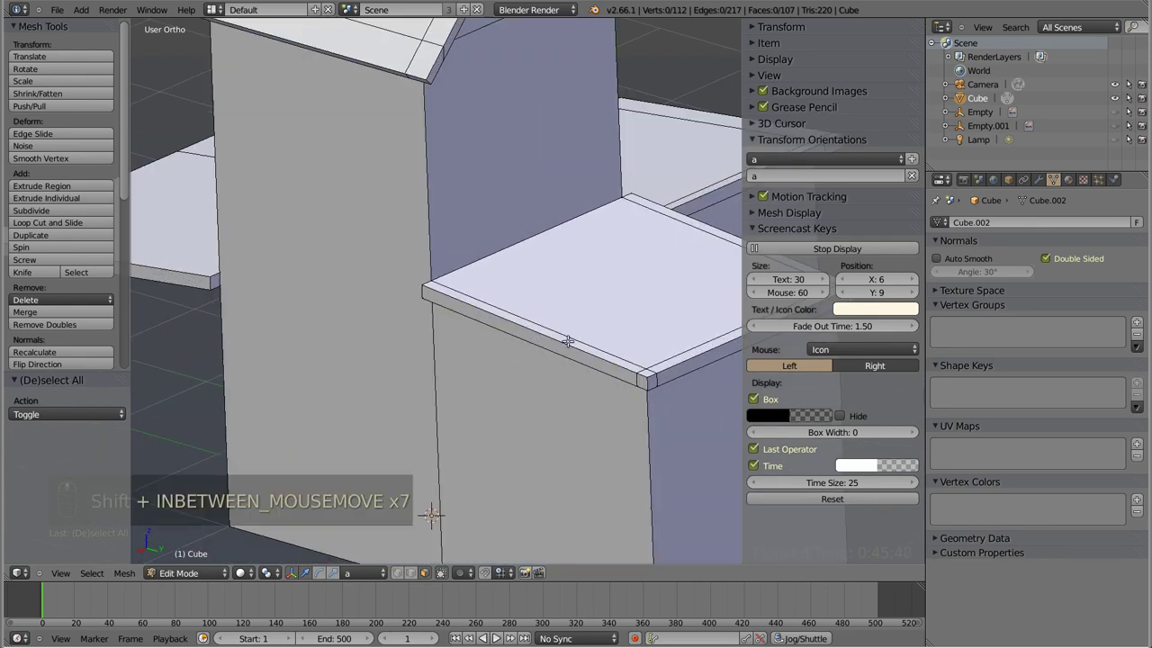
- Dissolve the redundant edges and leftover corner vertex along the side ledge rim
key("ctrl+Tab")
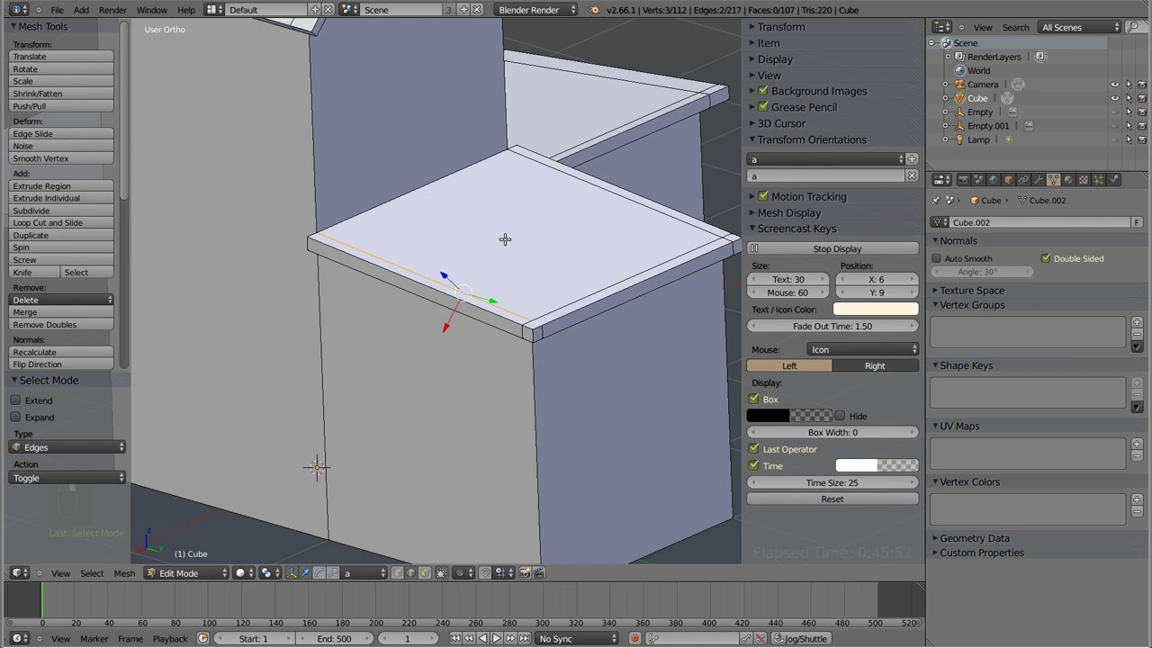
key("x")
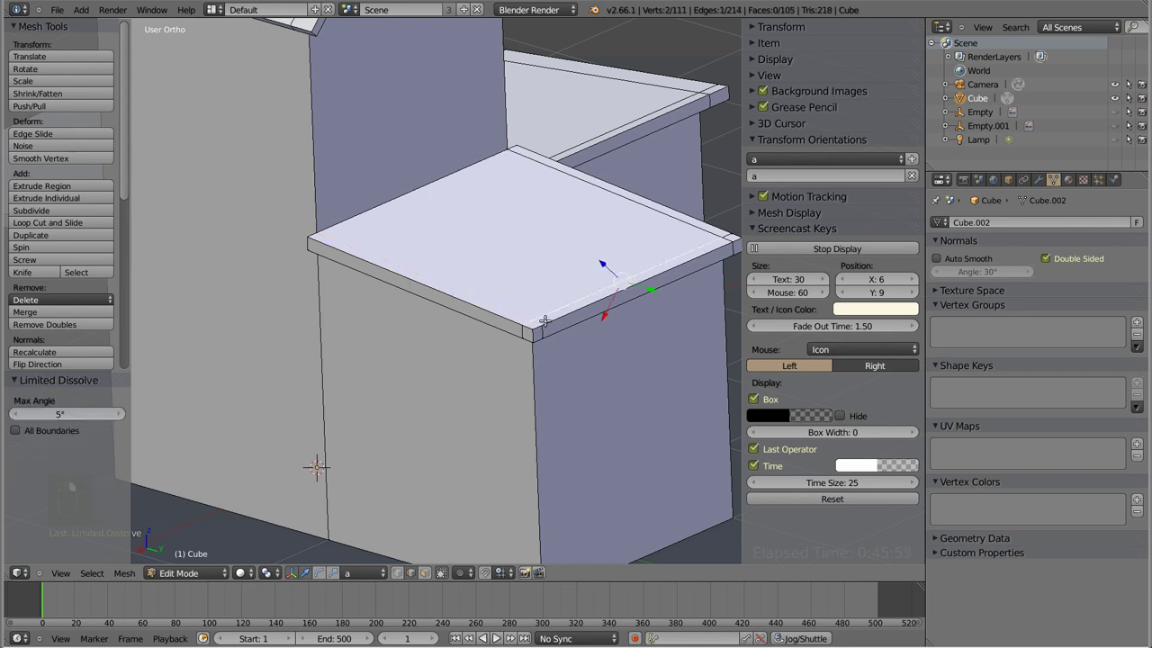
key("x")
key("shift+x")
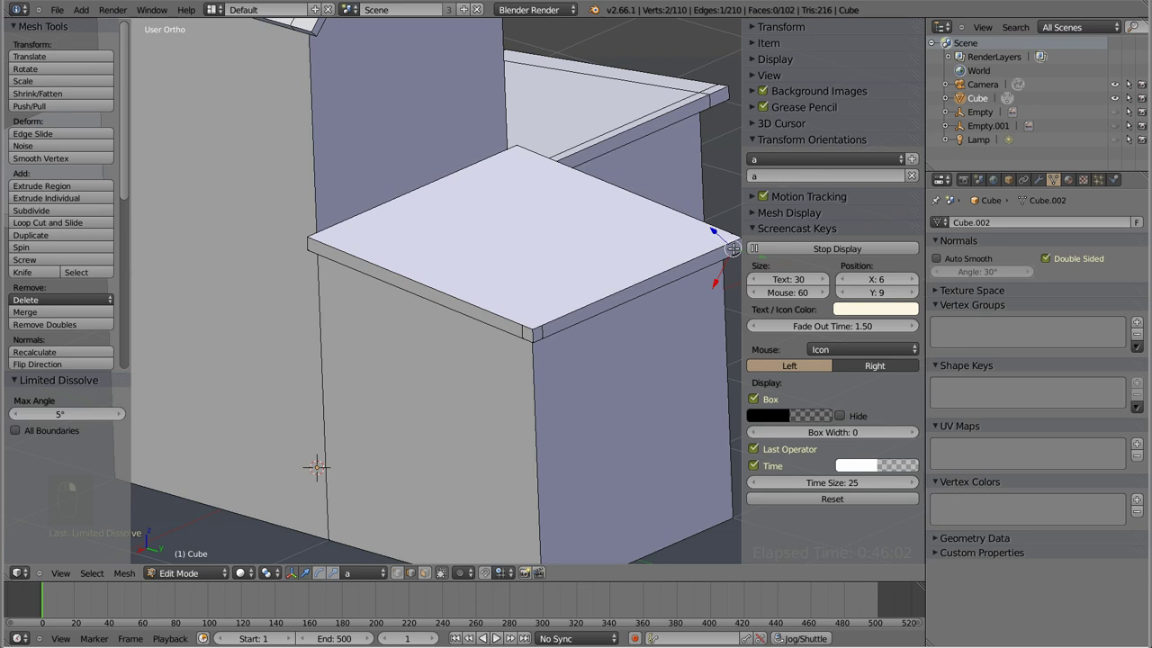
key("x")
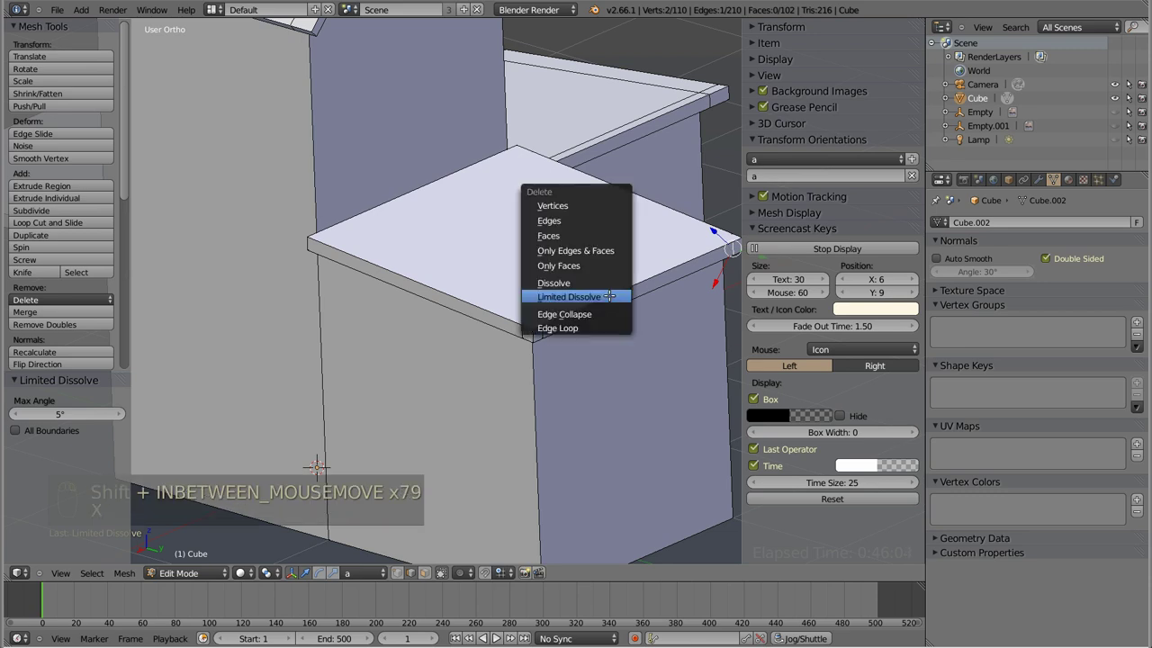
key("x")
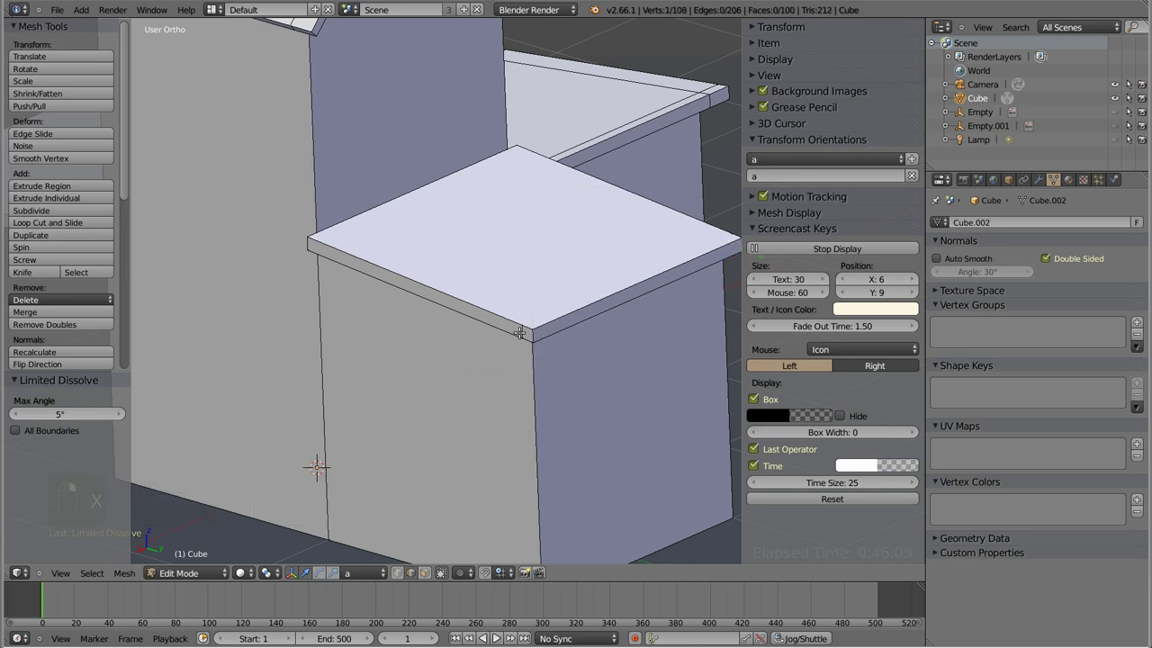
key("x")
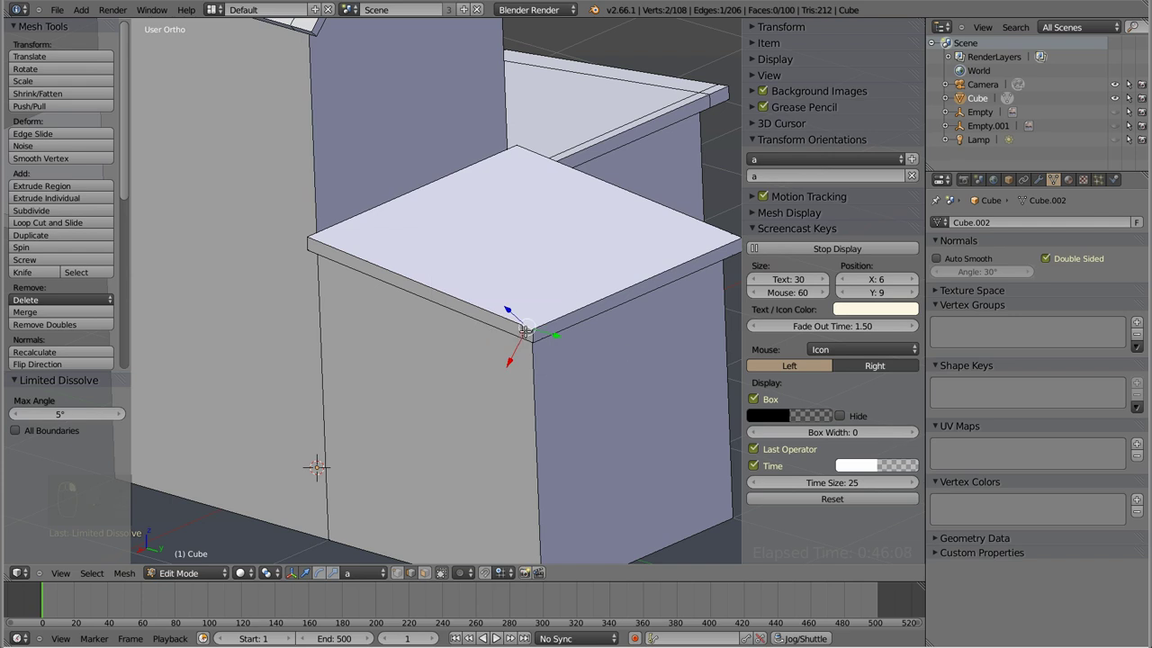
key("x")
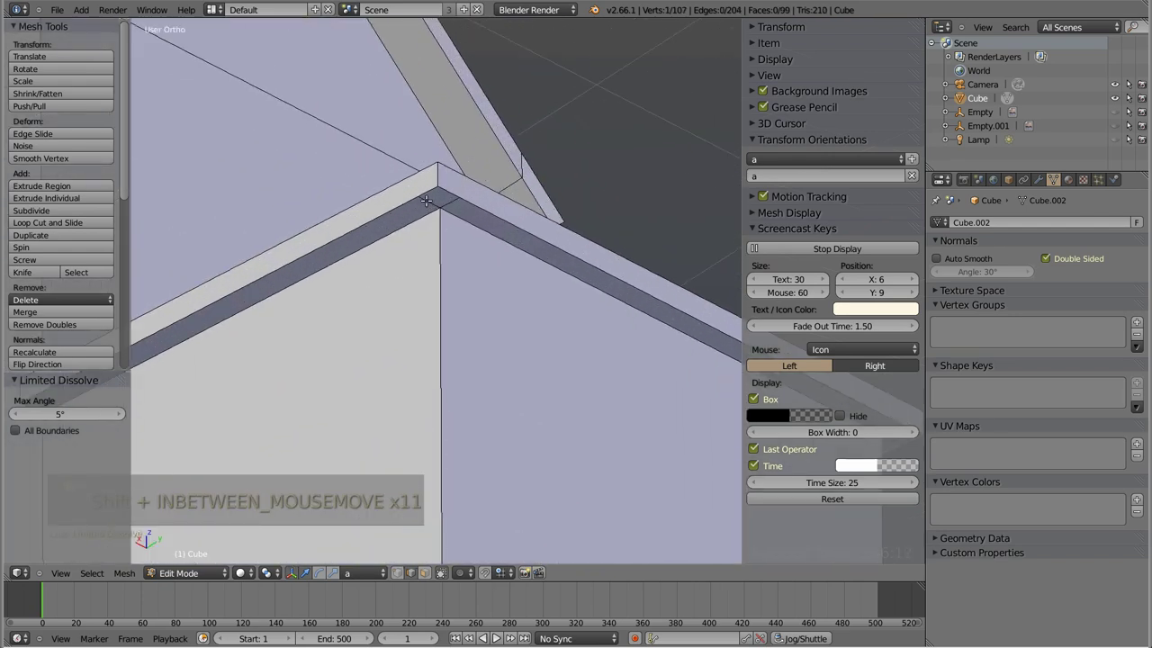
- Dissolve the extra edges at the trim corner and the stray vertex at the ledge end
key("x")
key("x")
key("x")
key("x")
key("x")
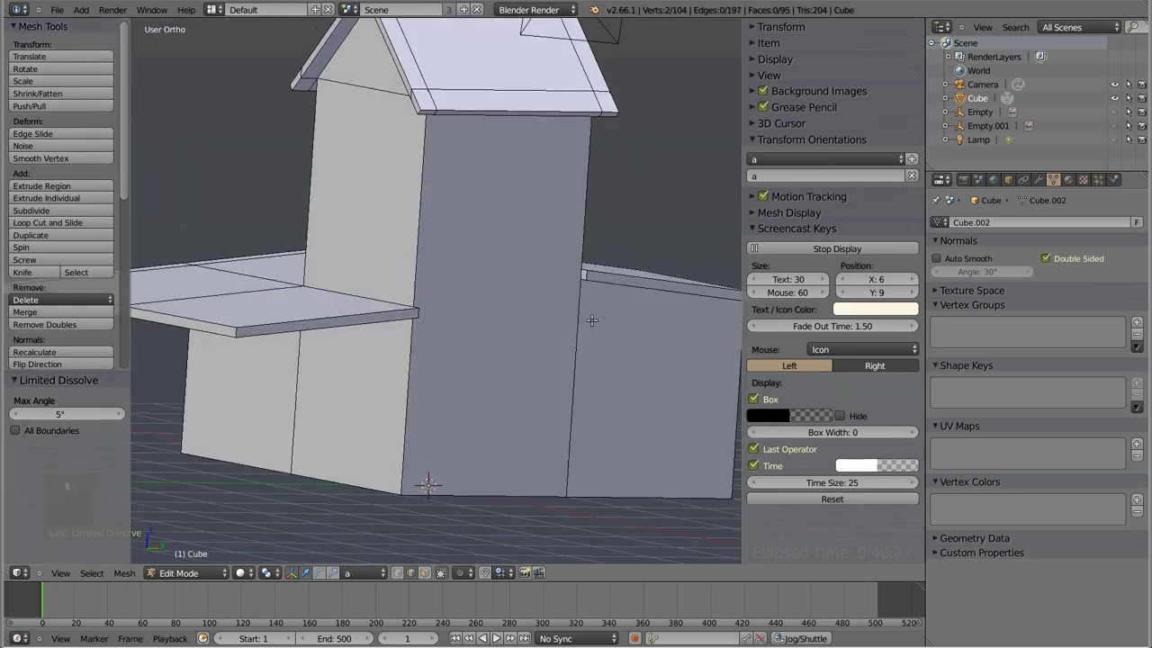
key("x")
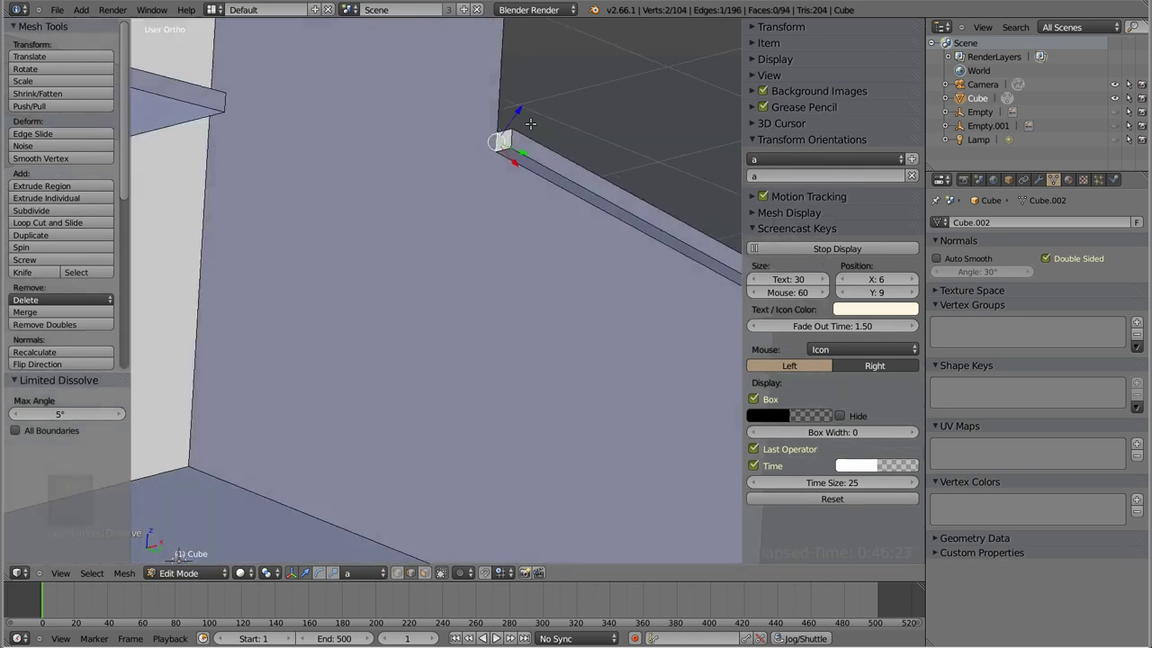
key("shift+x")
key("x")
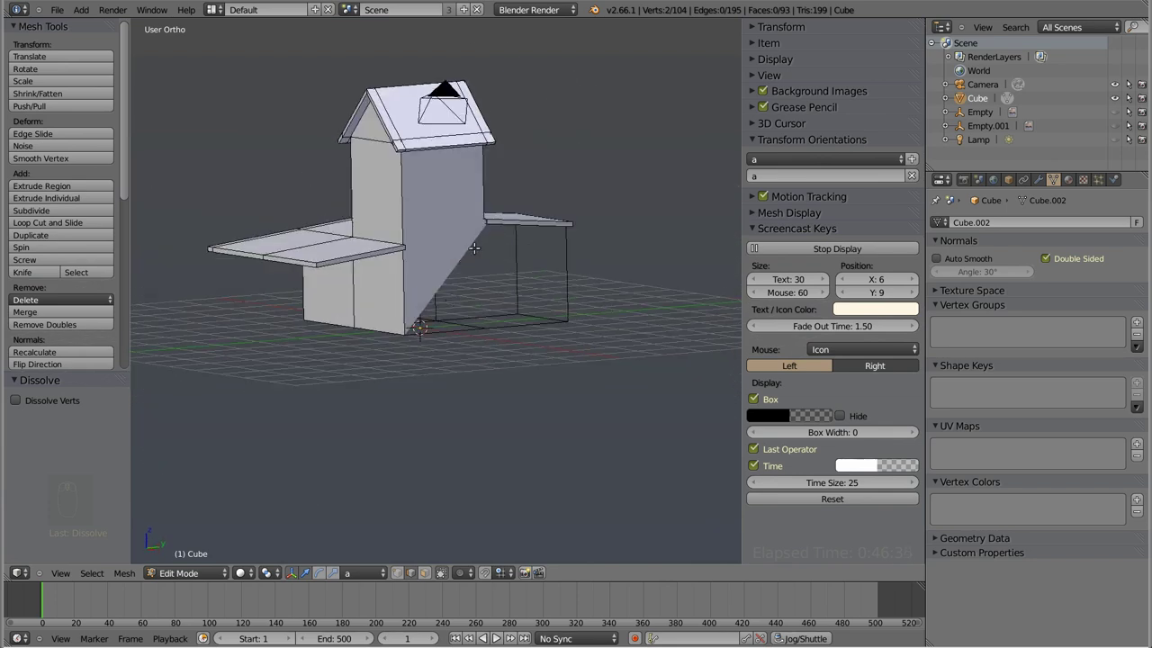
- Fill a new face across the small square gap at the end of the ledge
key("ctrl+z")
key("ctrl+Tab")
key("z")
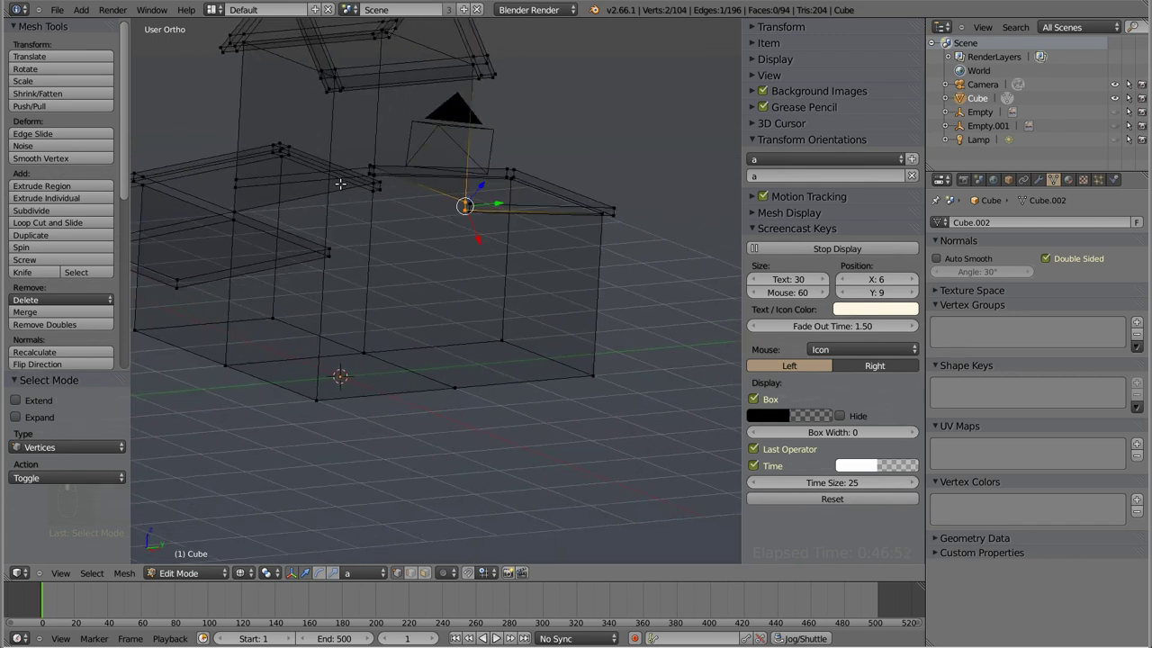
key("ctrl+Tab")
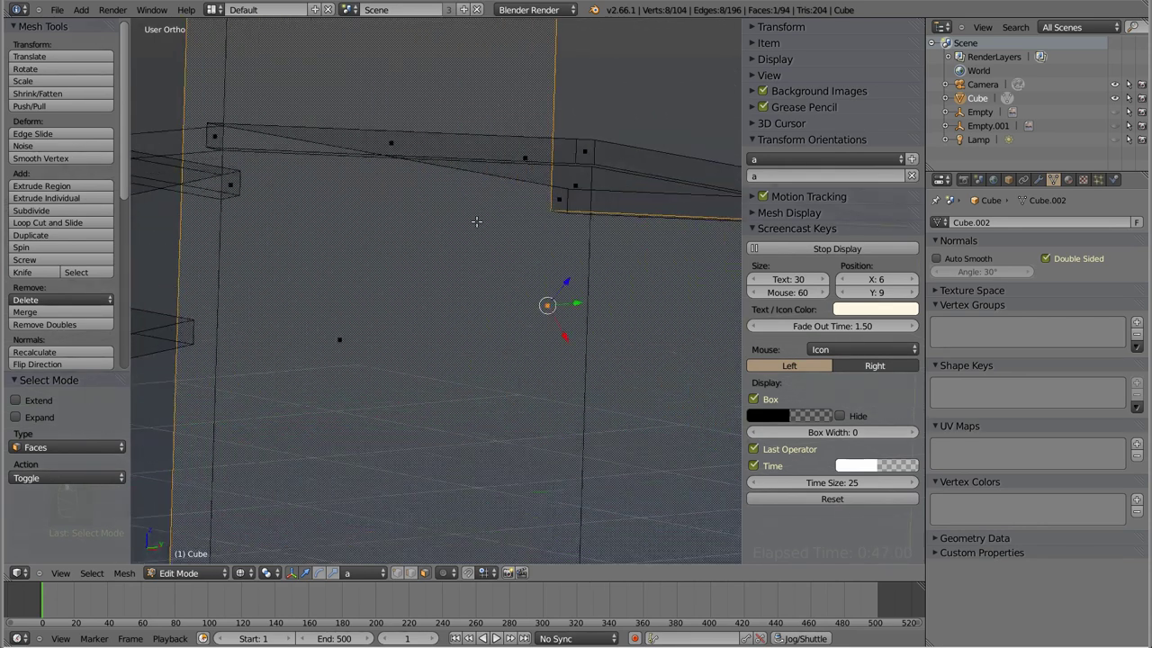
key("g")
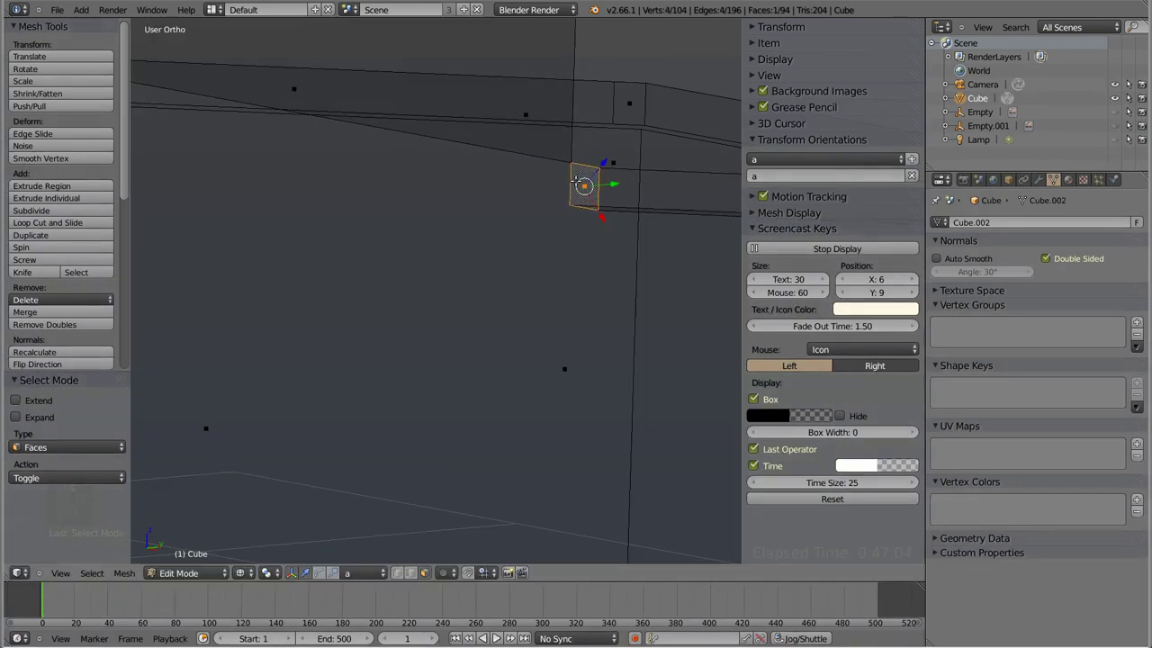
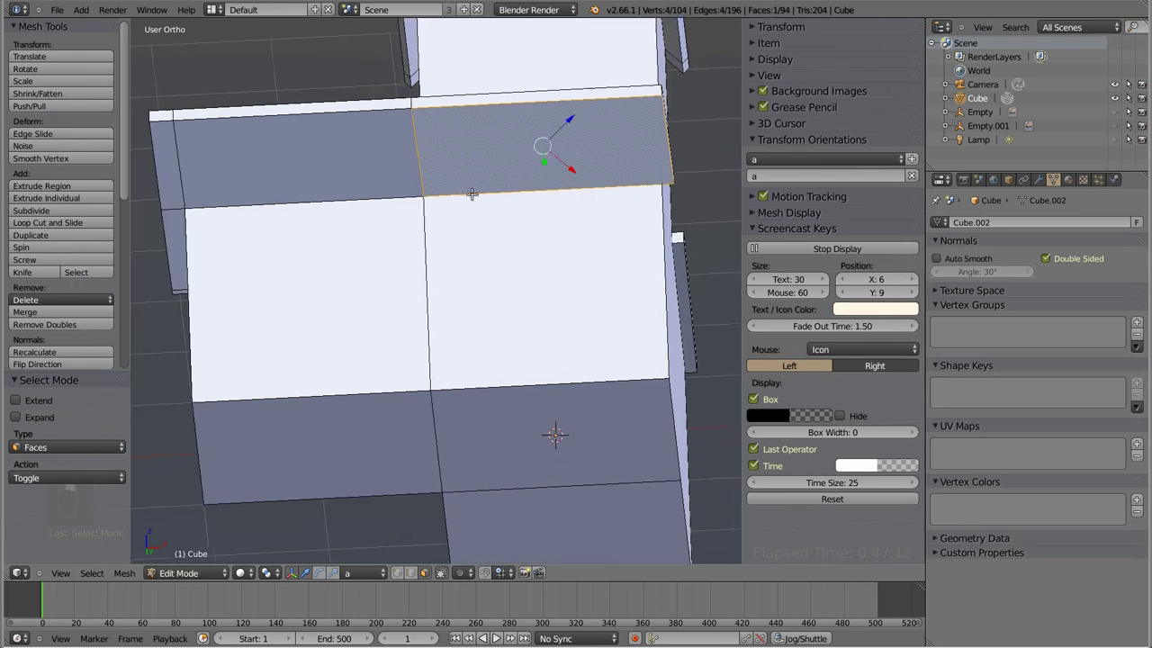
- Limited-dissolve the extra trim edge and a corner vertex, down to 103 vertices and 86 faces
key("ctrl+Tab")
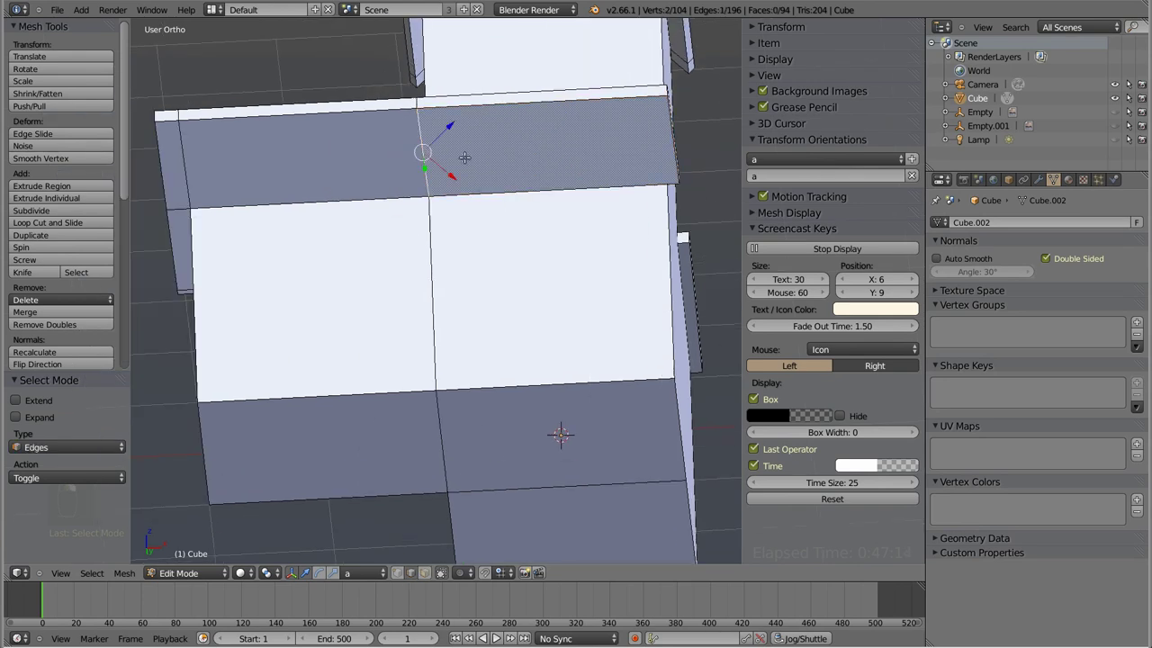
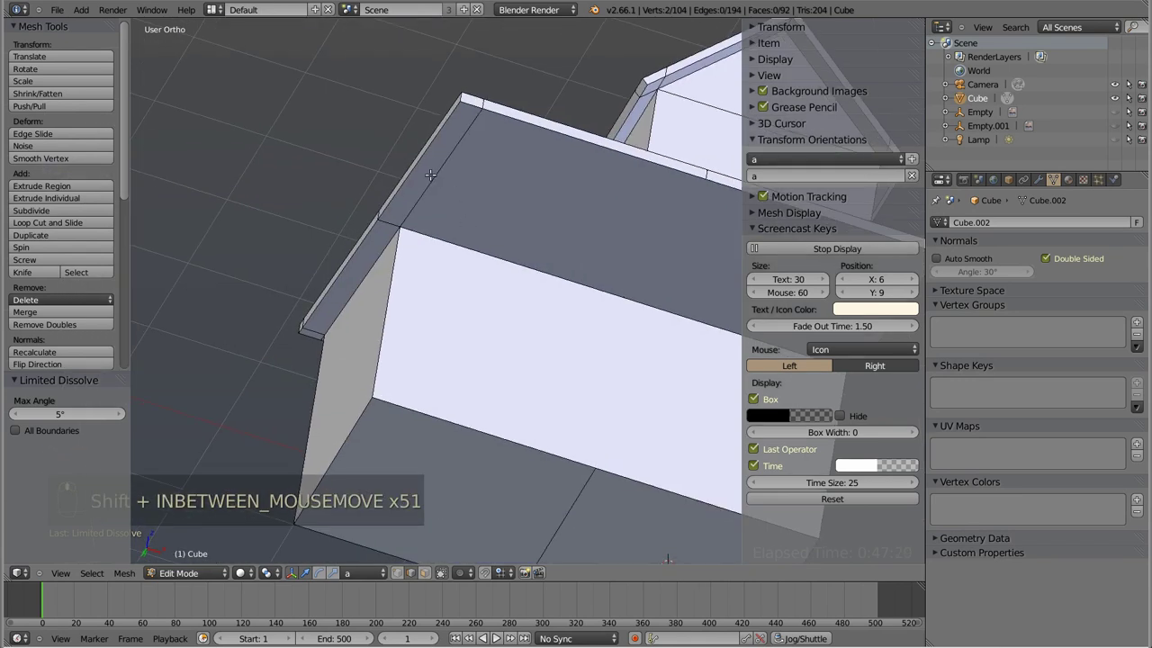
key("x")
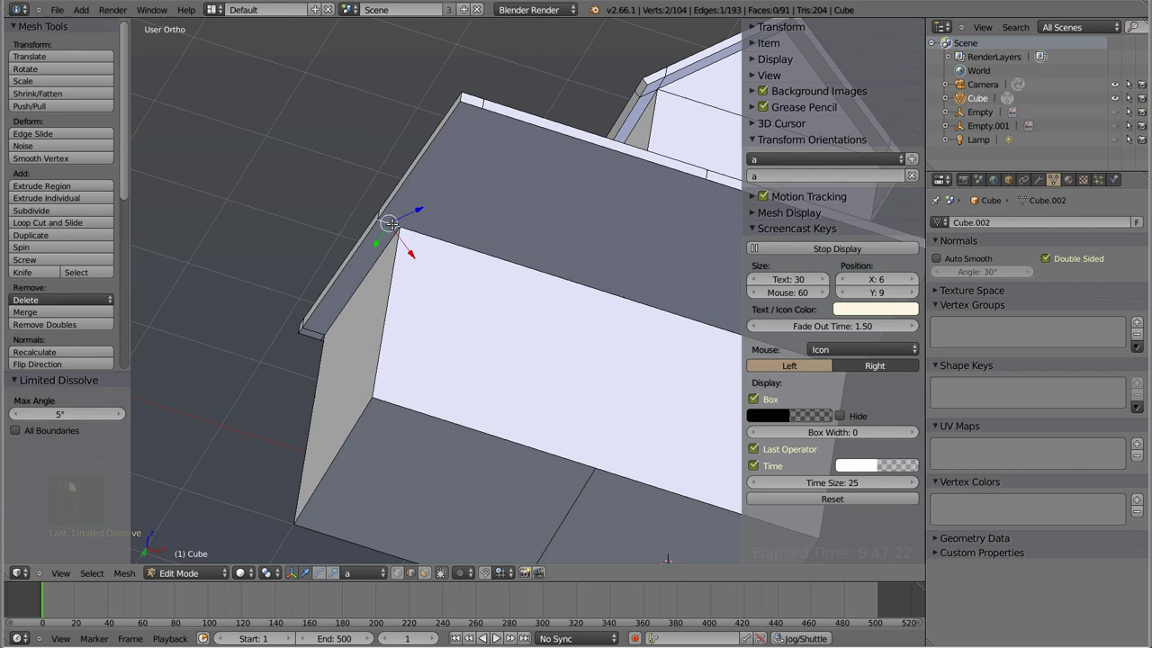
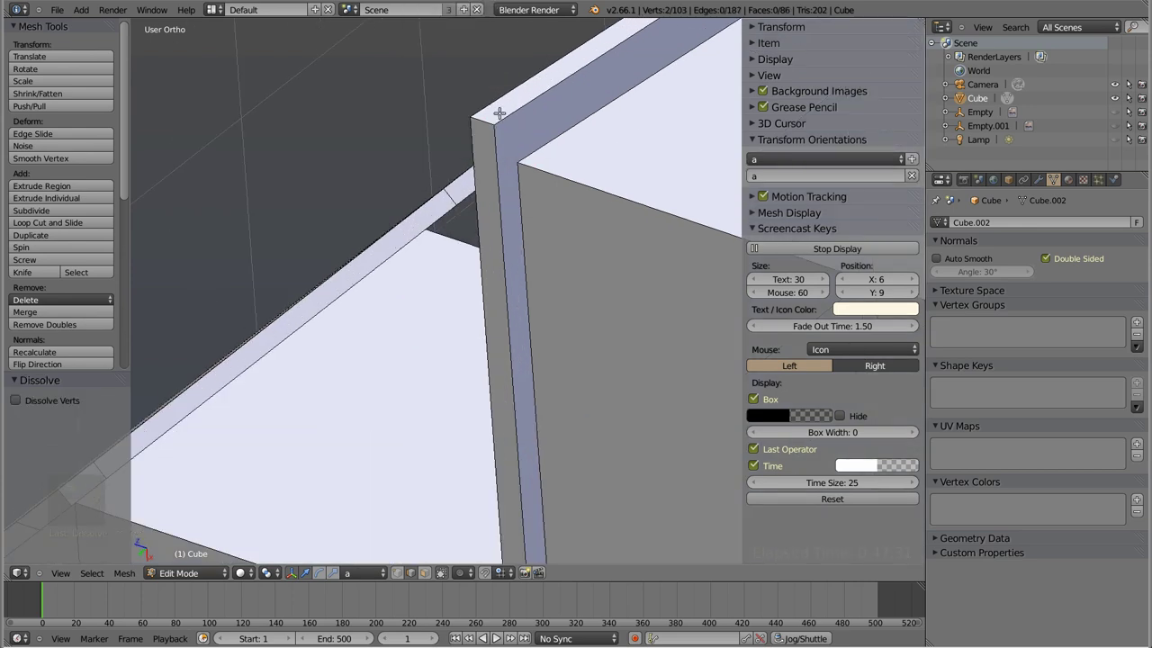
key("x")
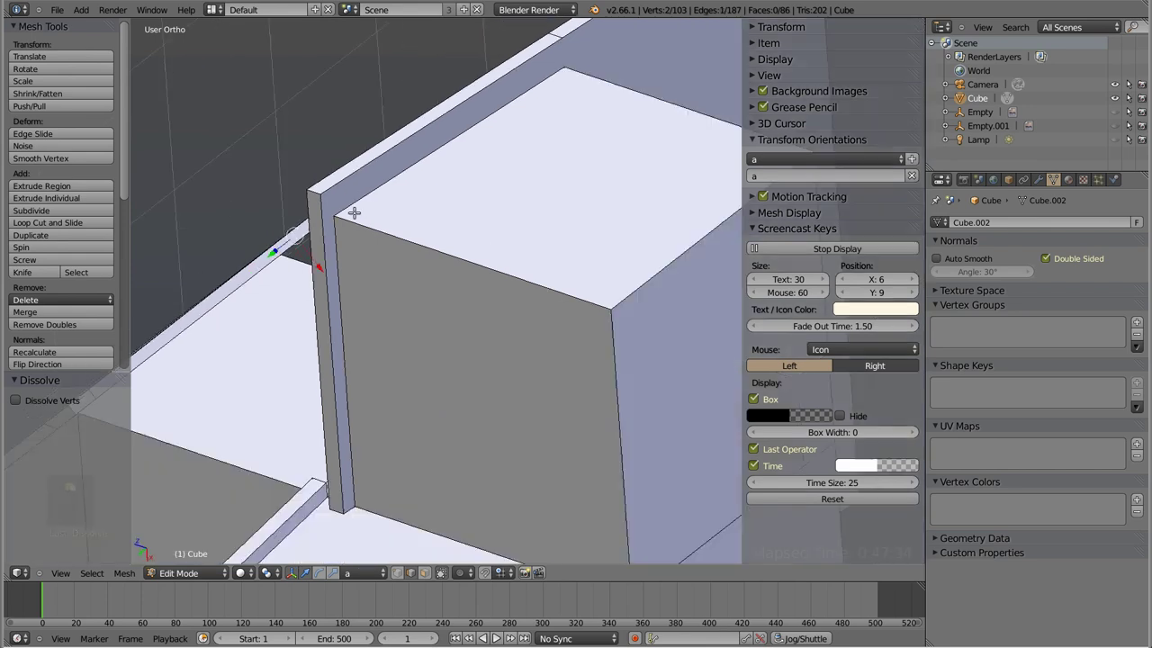
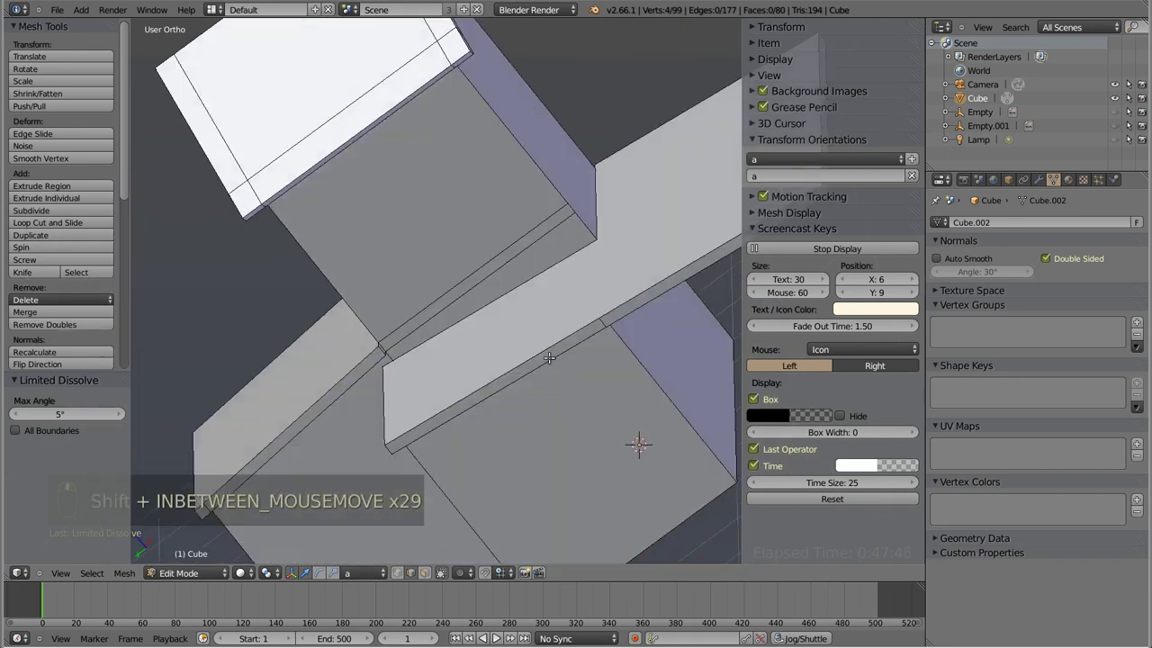
- Dissolve the split edge on the lower wall and the extra edge along the ledge
key("x")
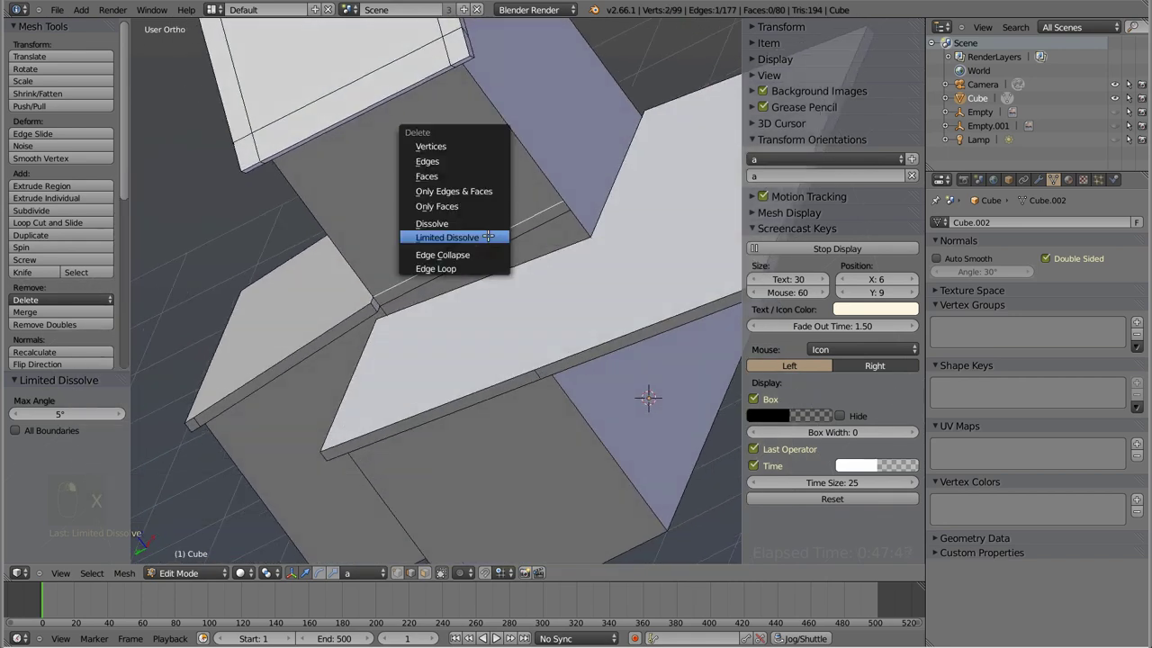
key("x")
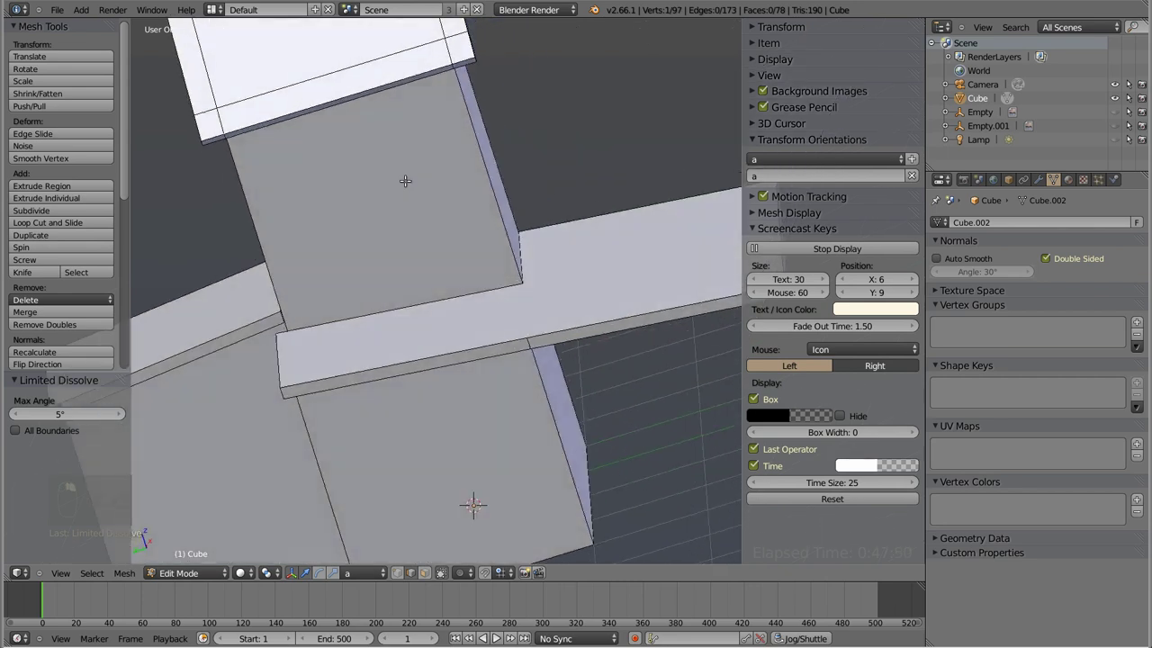
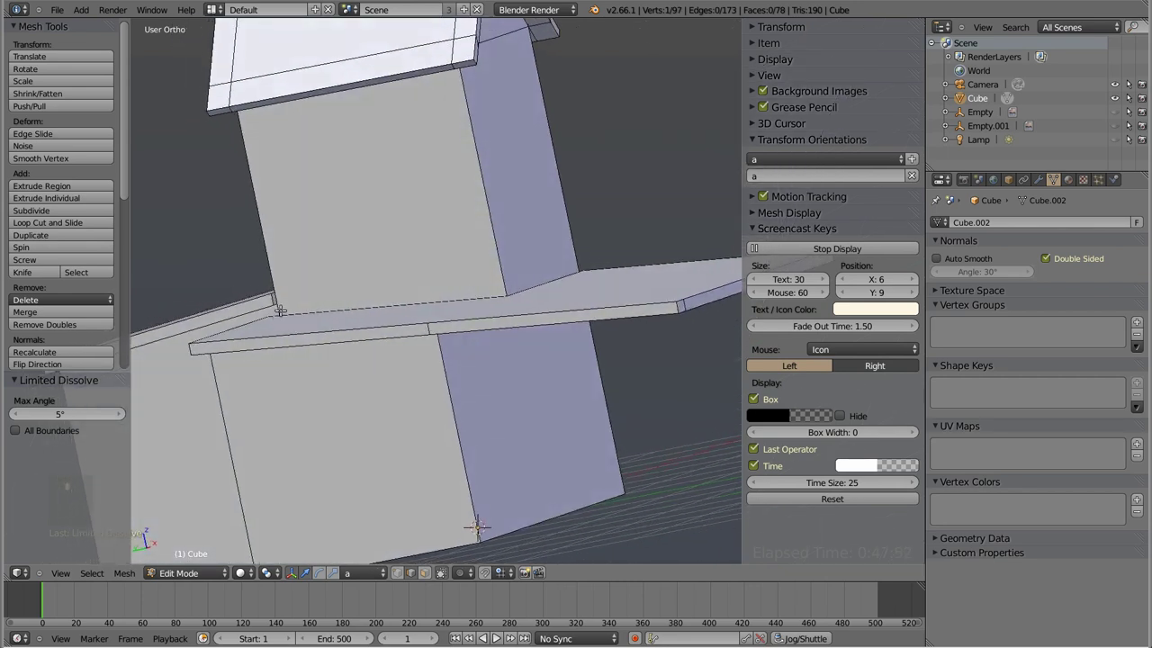
key("g")
key("g")
key("x")
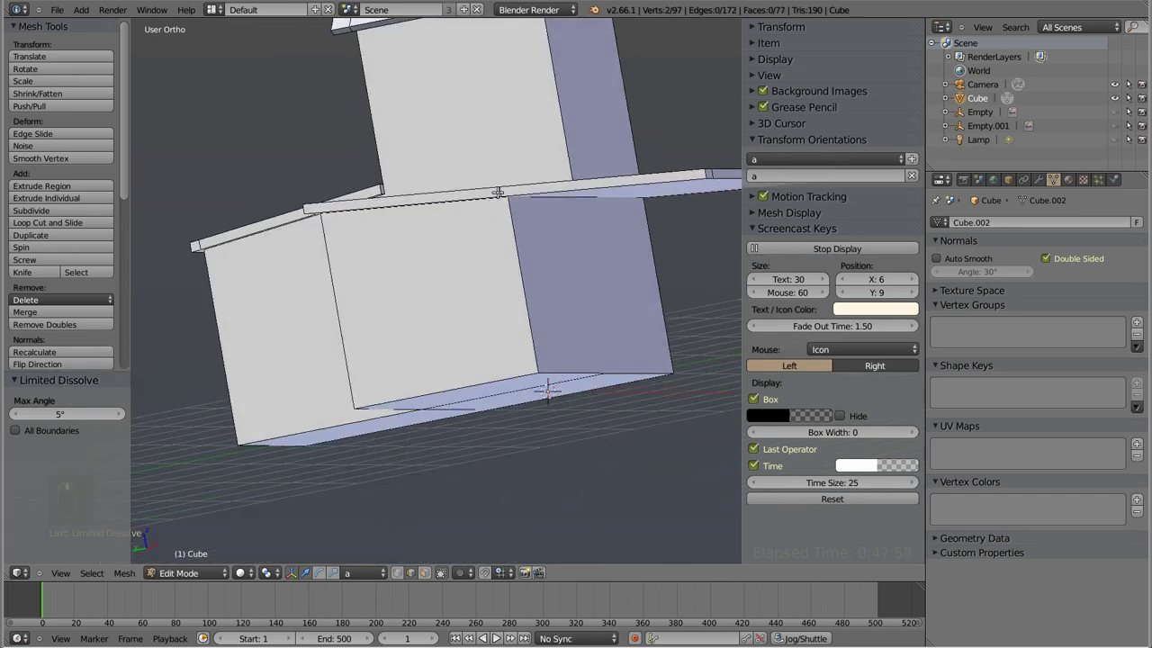
- Dissolve more redundant wall, ledge and roof edges, reaching 87 vertices and 71 faces
key("x")
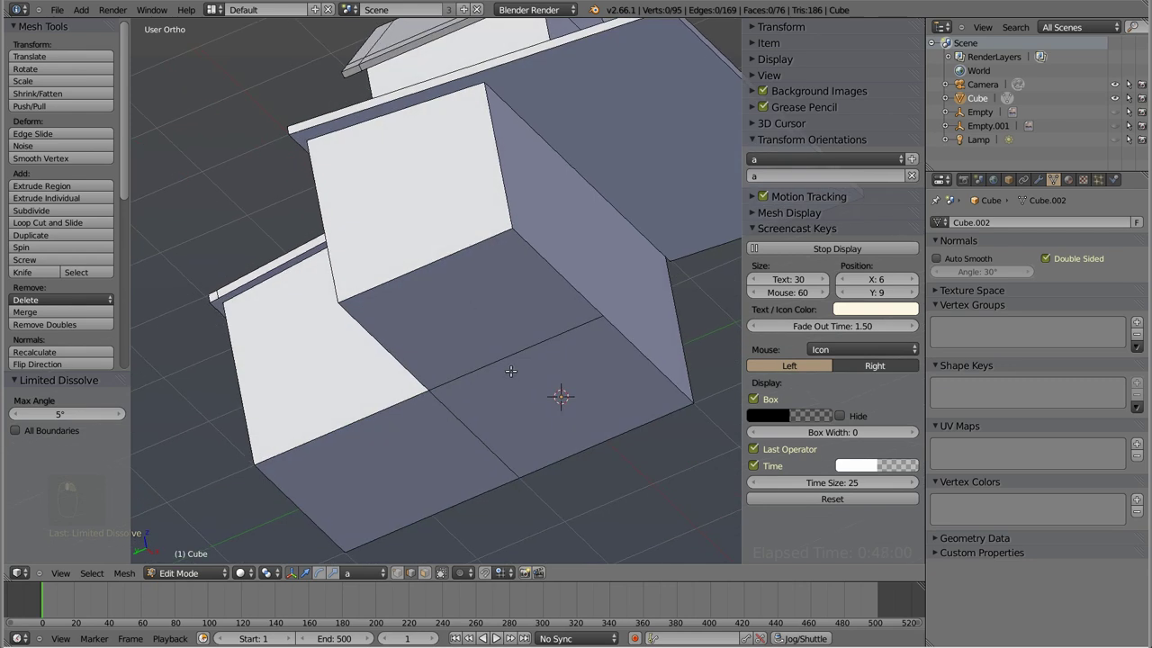
key("x")
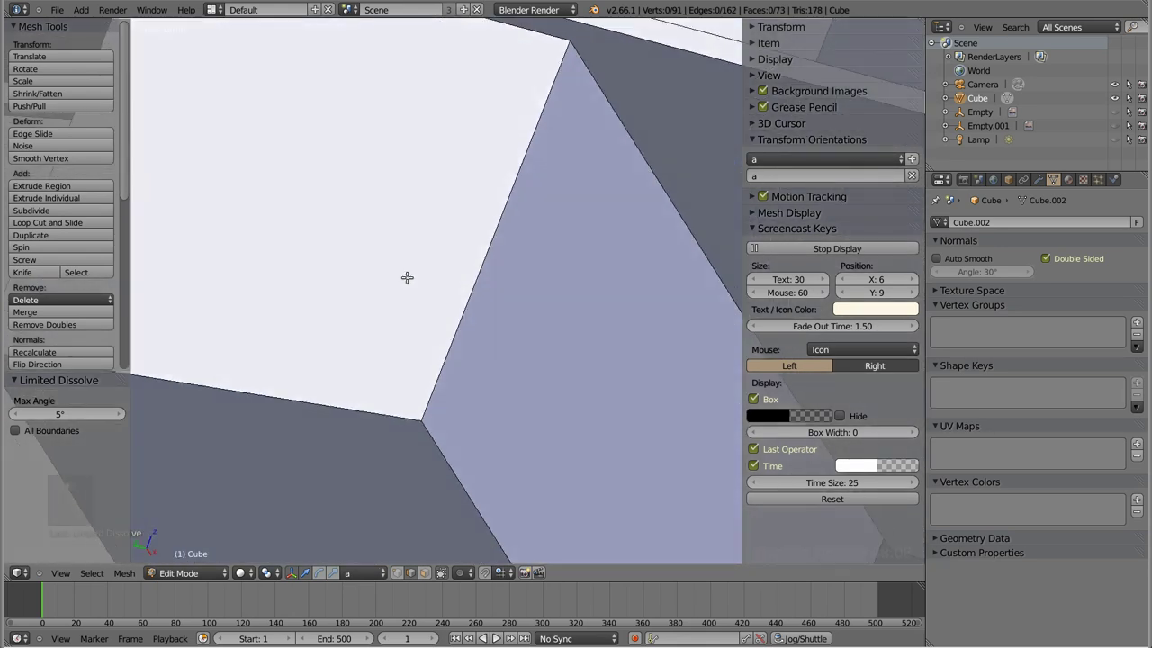
key("x")
key("x")
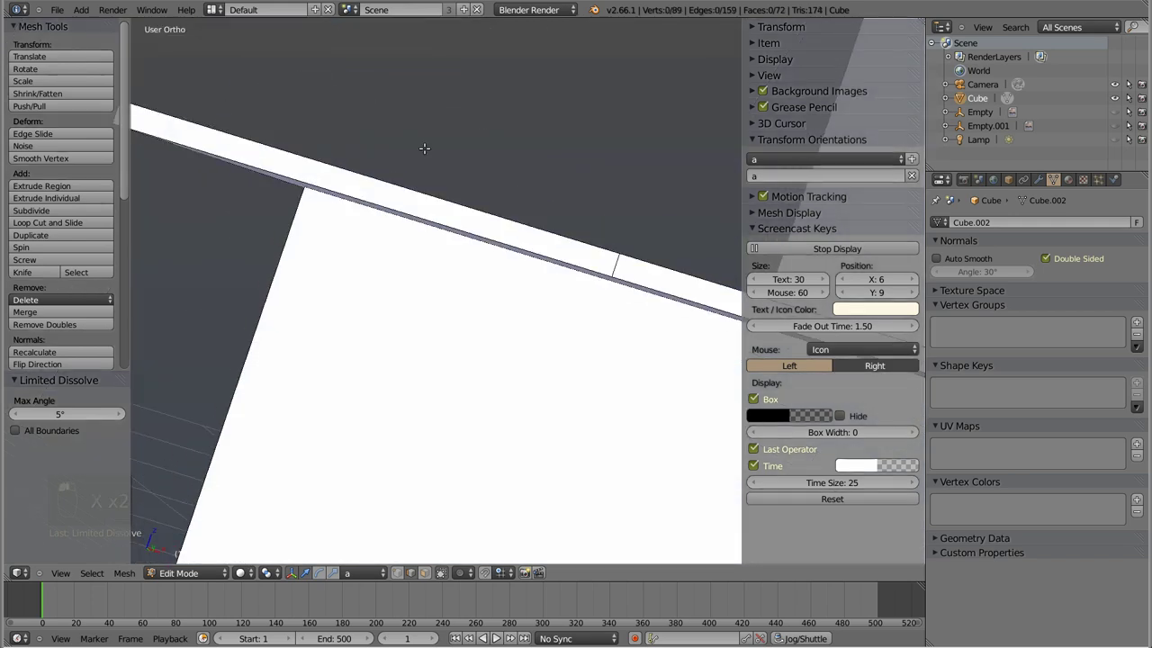
key("x")
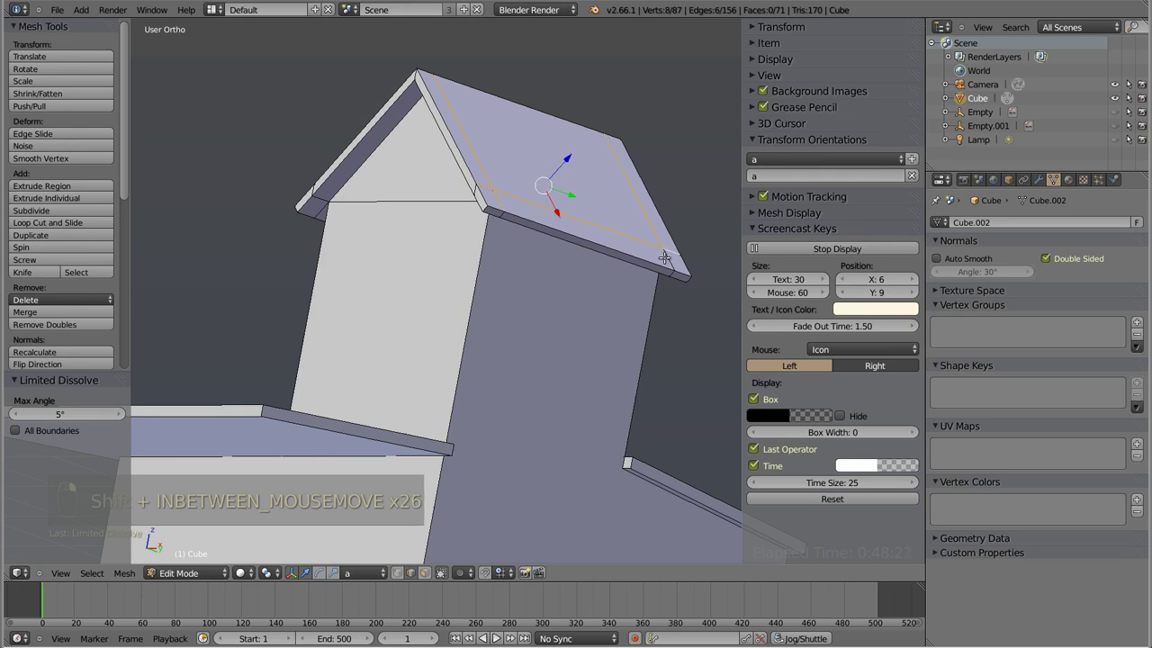
- Dissolve the extra roof-trim edges and check the connected roof geometry in wireframe
key("x")
key("x")
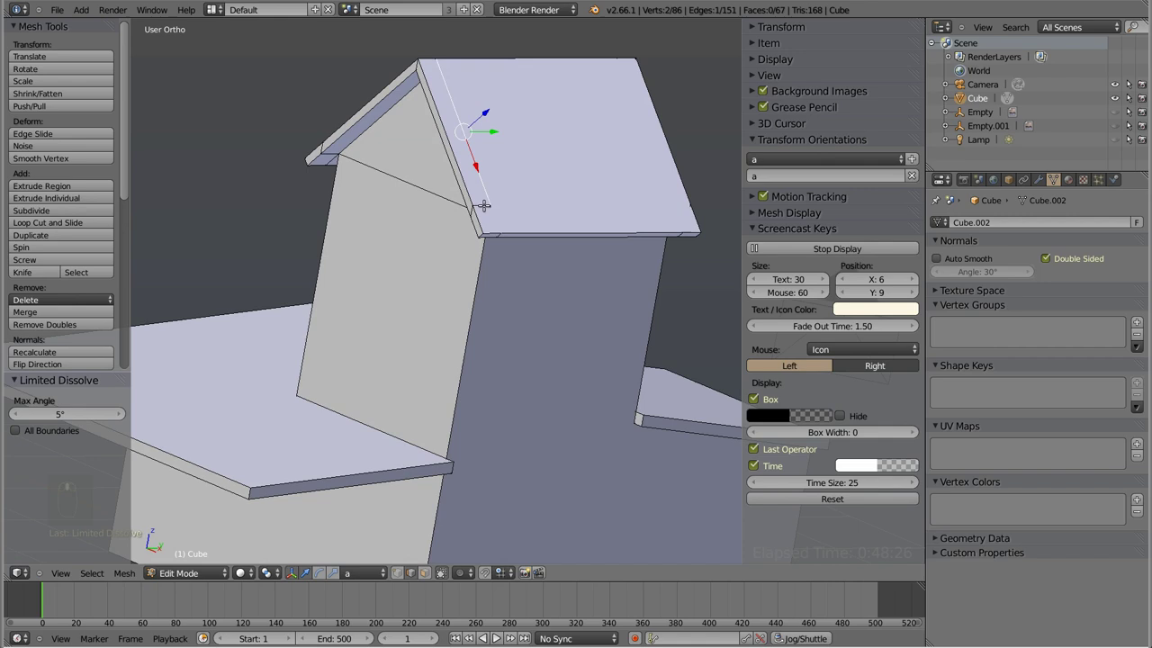
key("x")
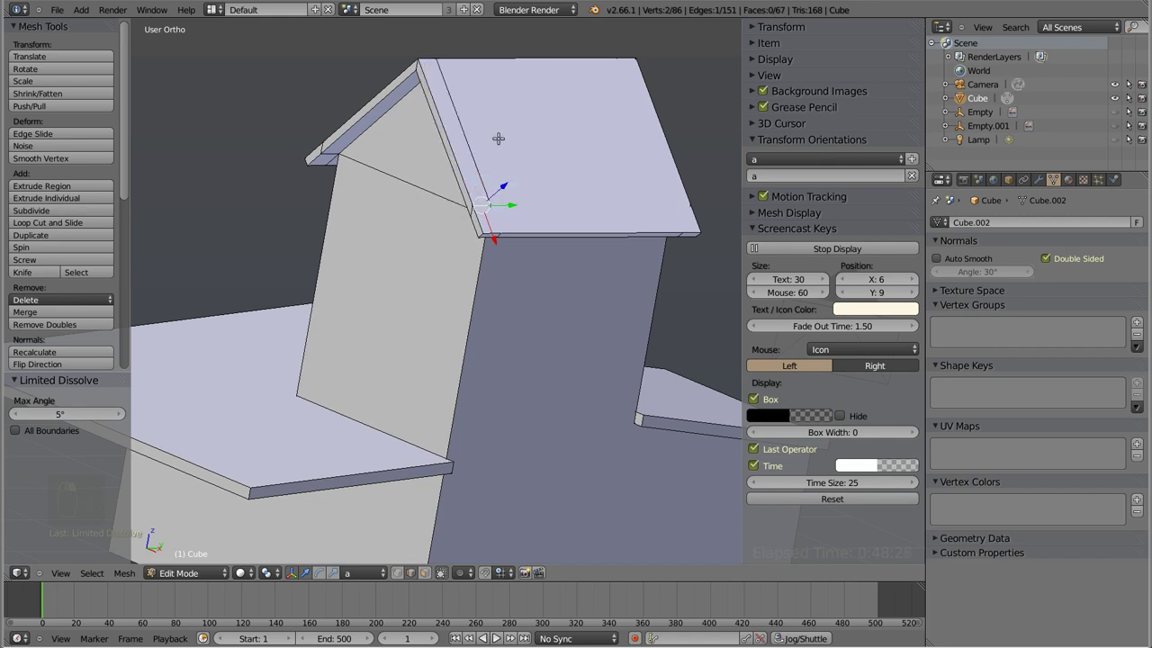
key("ctrl+z")
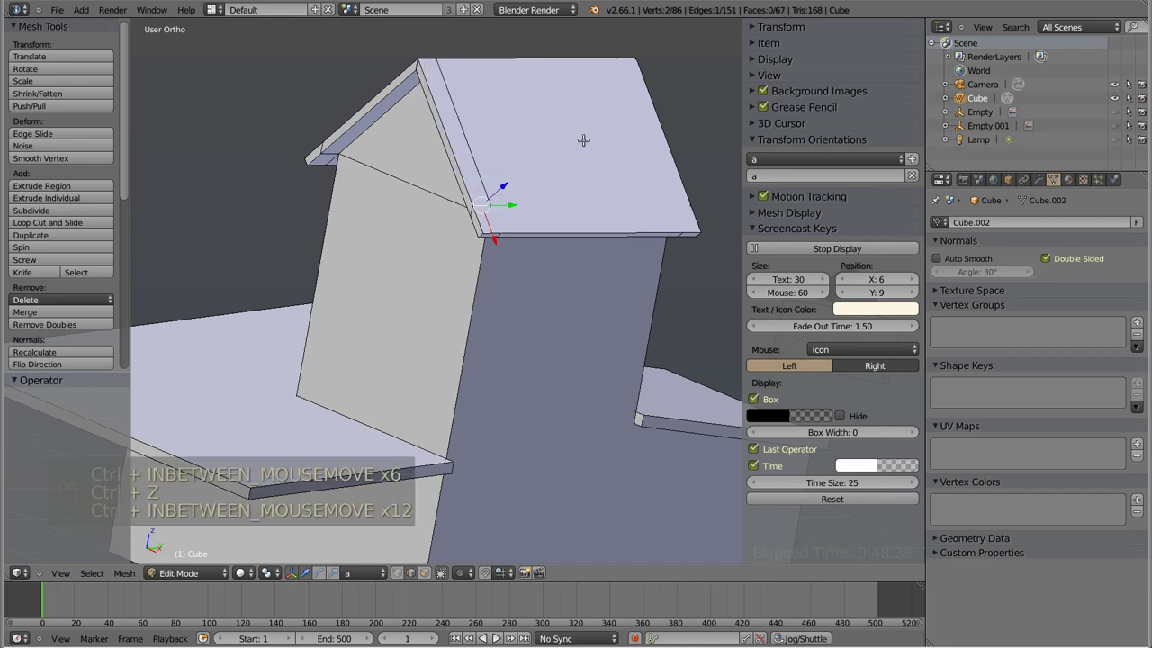
key("z")
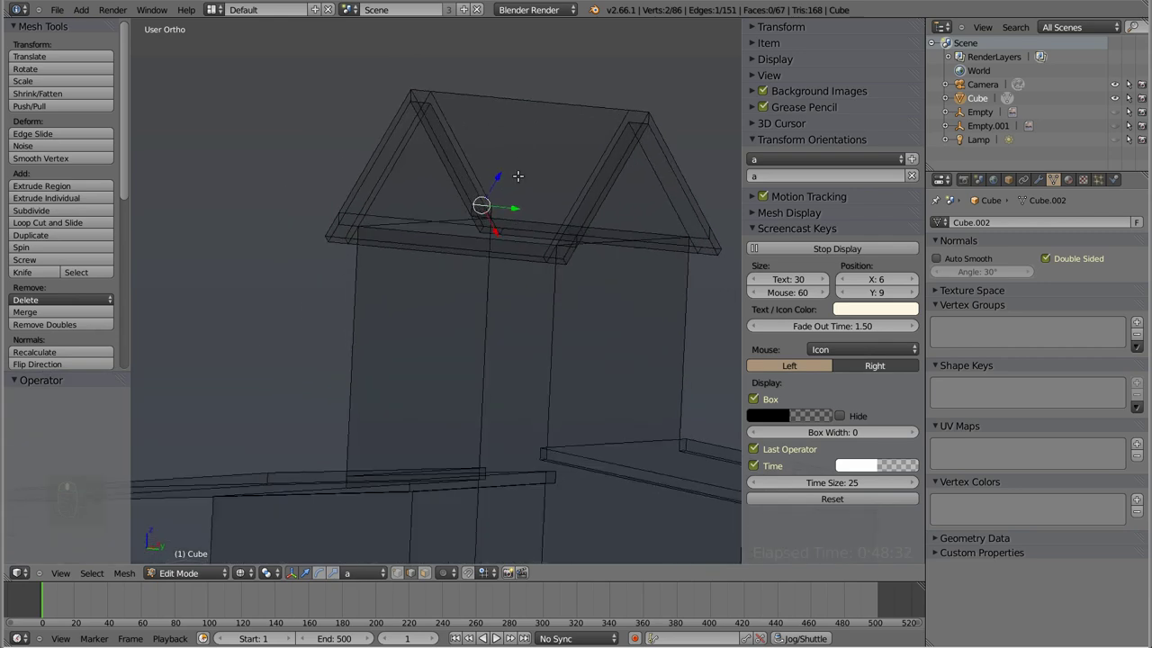
key("ctrl+Tab")
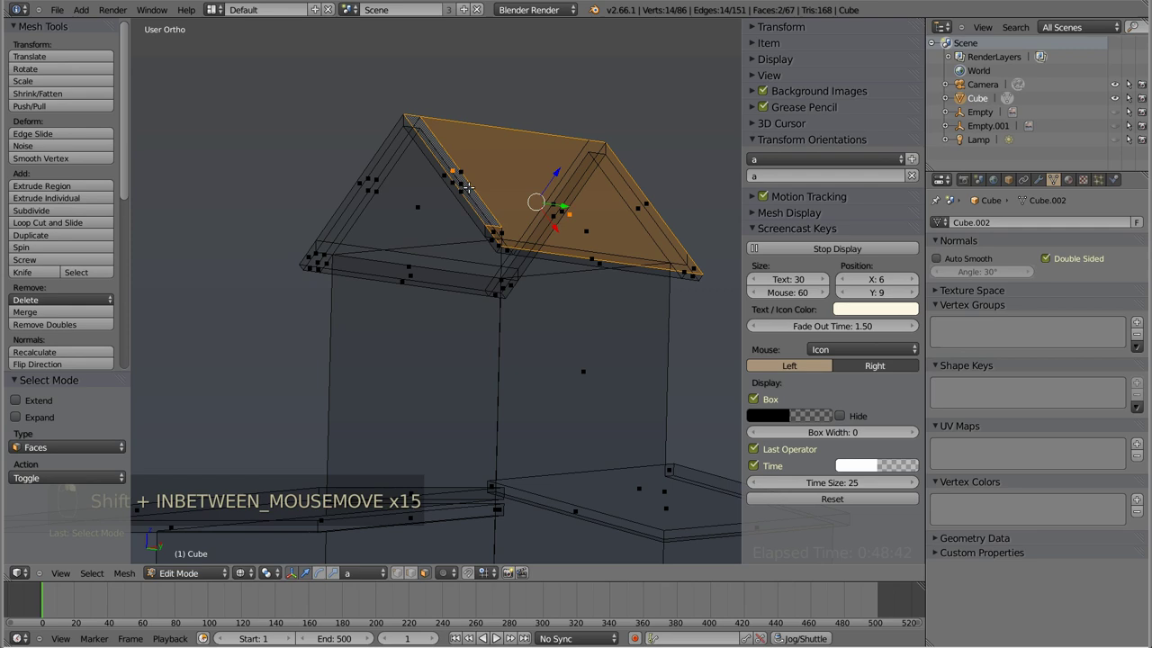
key("f")
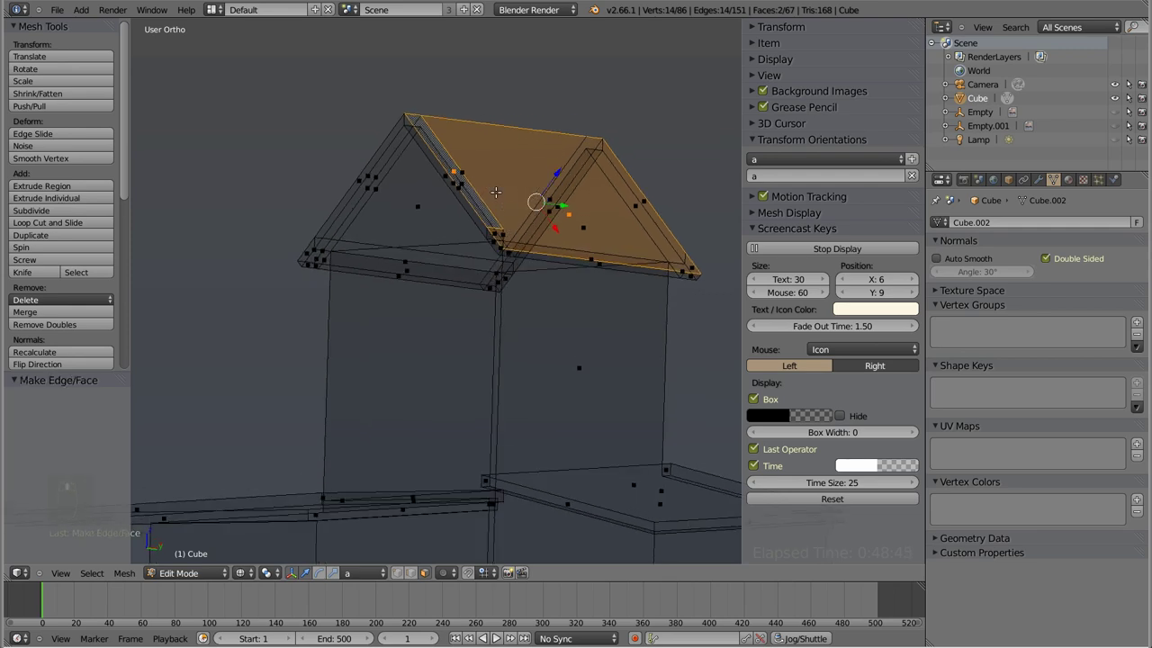
key("ctrl+Tab")
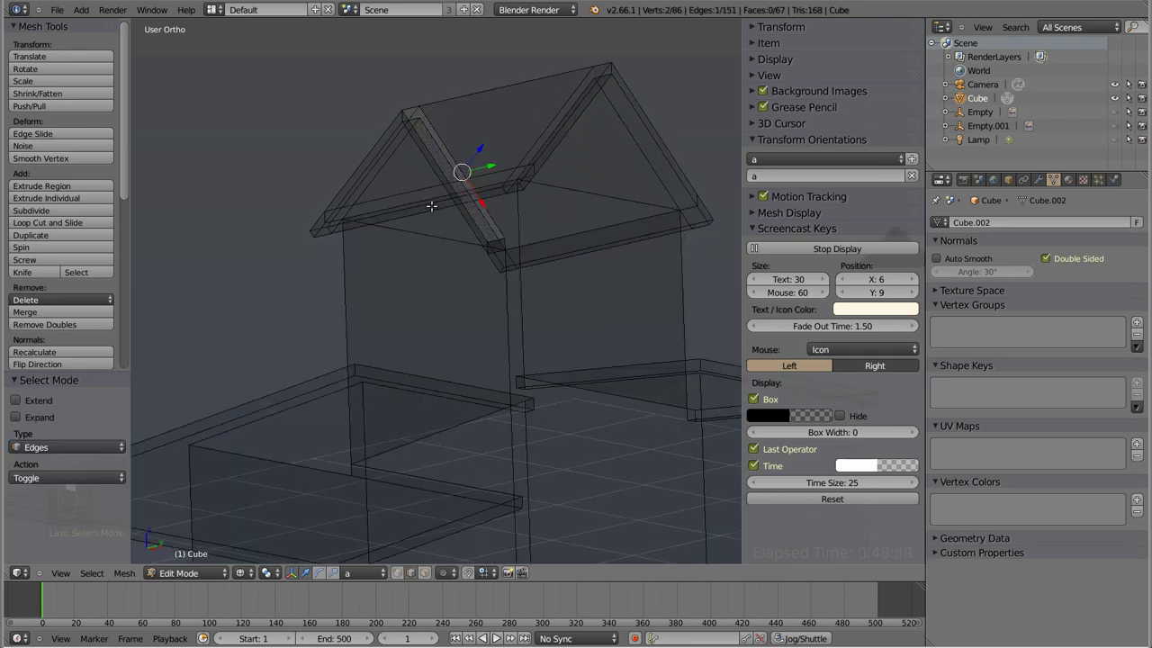
key("g")
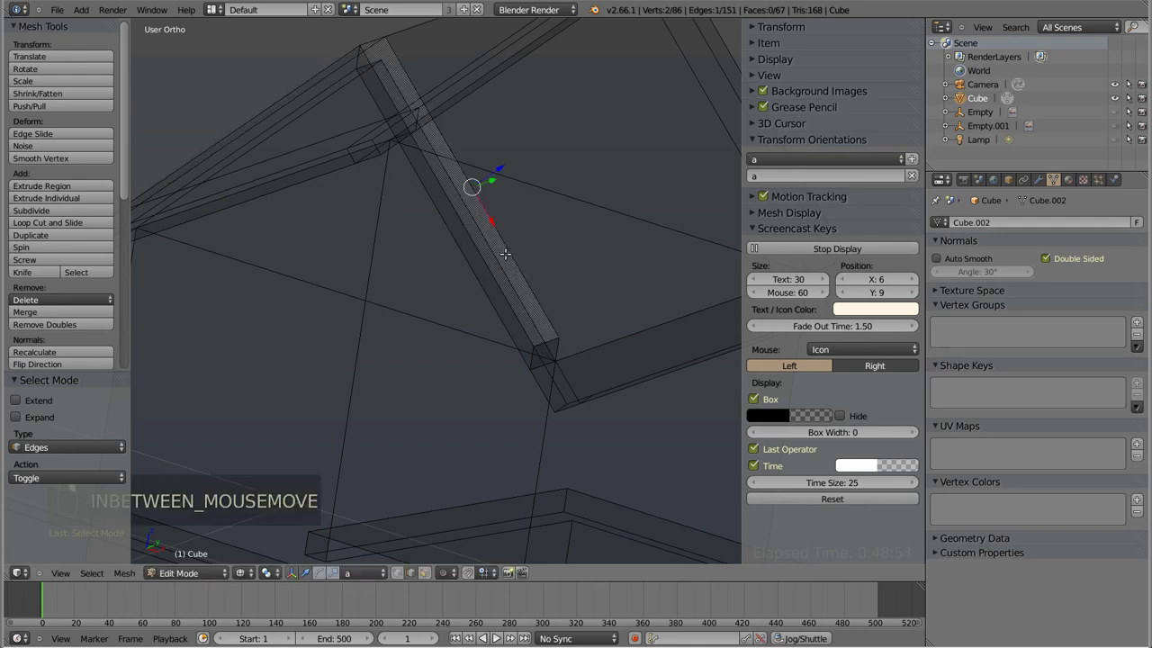
key("g")
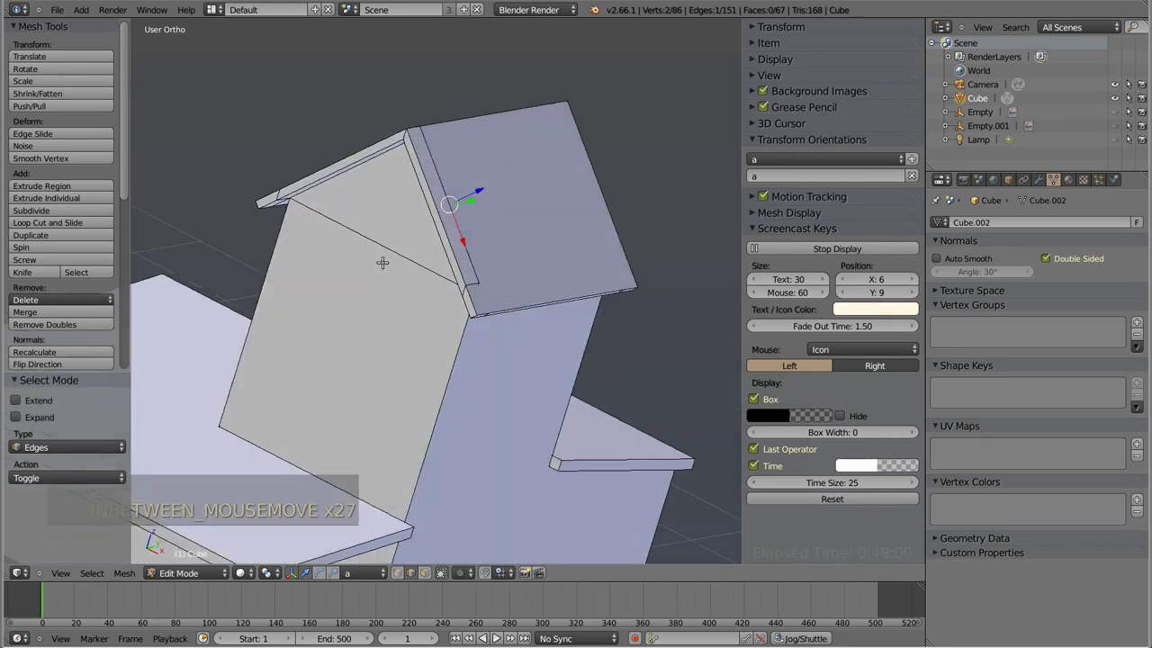
- Select the whole mesh and Remove Doubles, merging 10 duplicate vertices to 76 vertices
key("a")
key("a")
key("w")
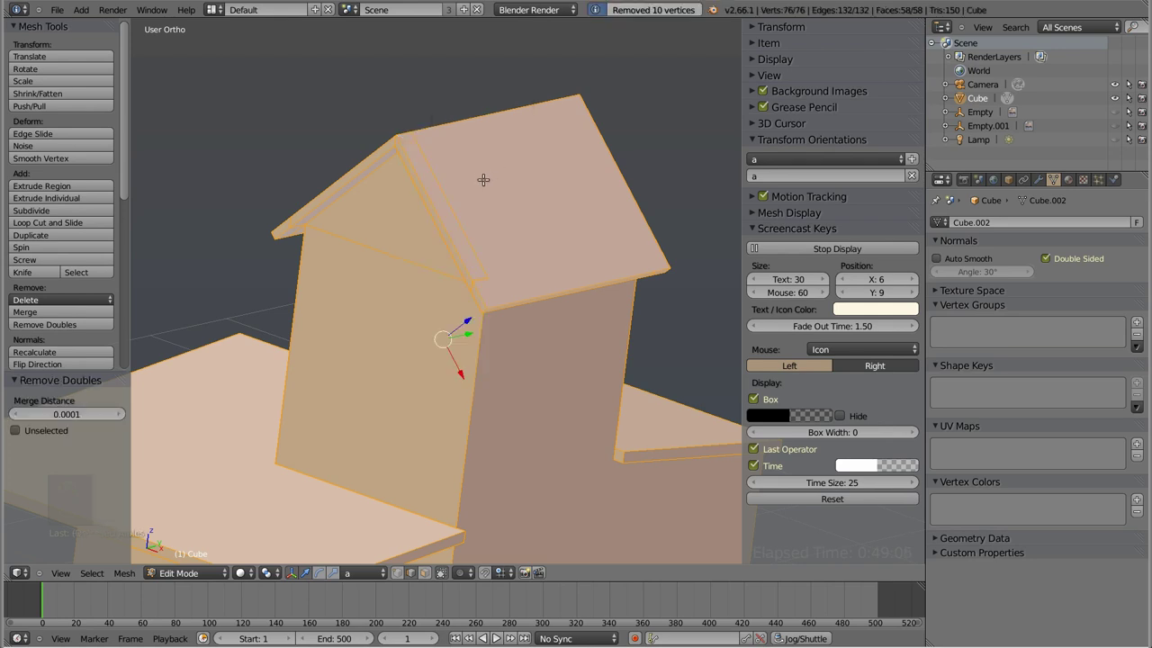
key("Tab")
key("Tab")
key("z")
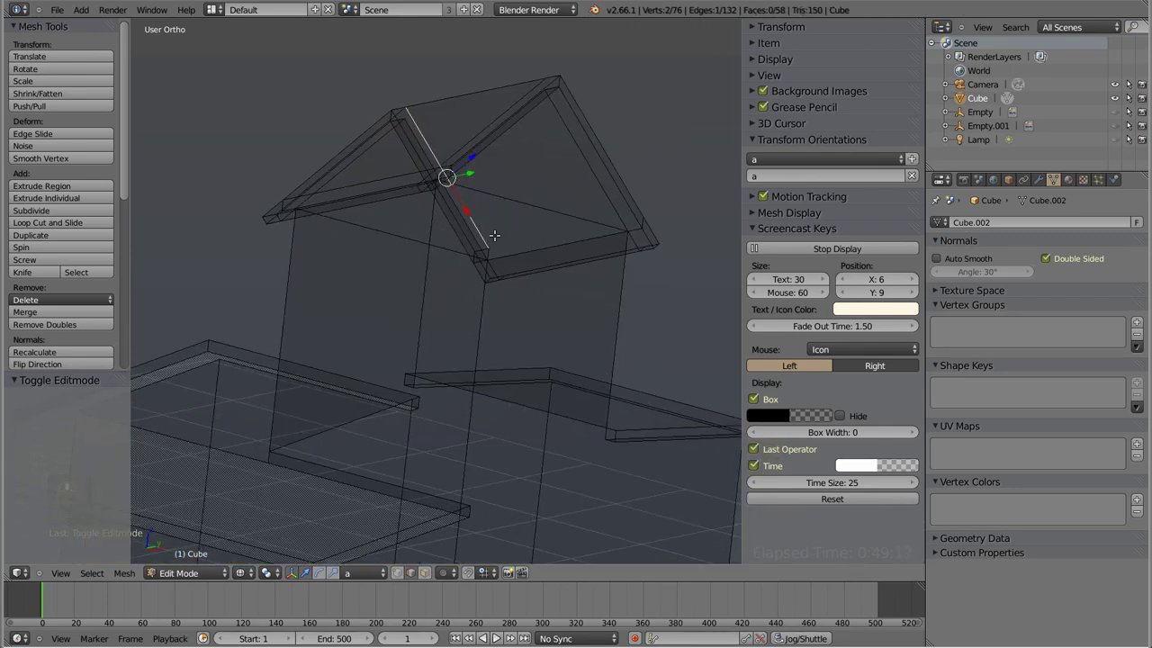
- Dissolve the extra edge crossing the roof trim and check it in solid shading
key("x")
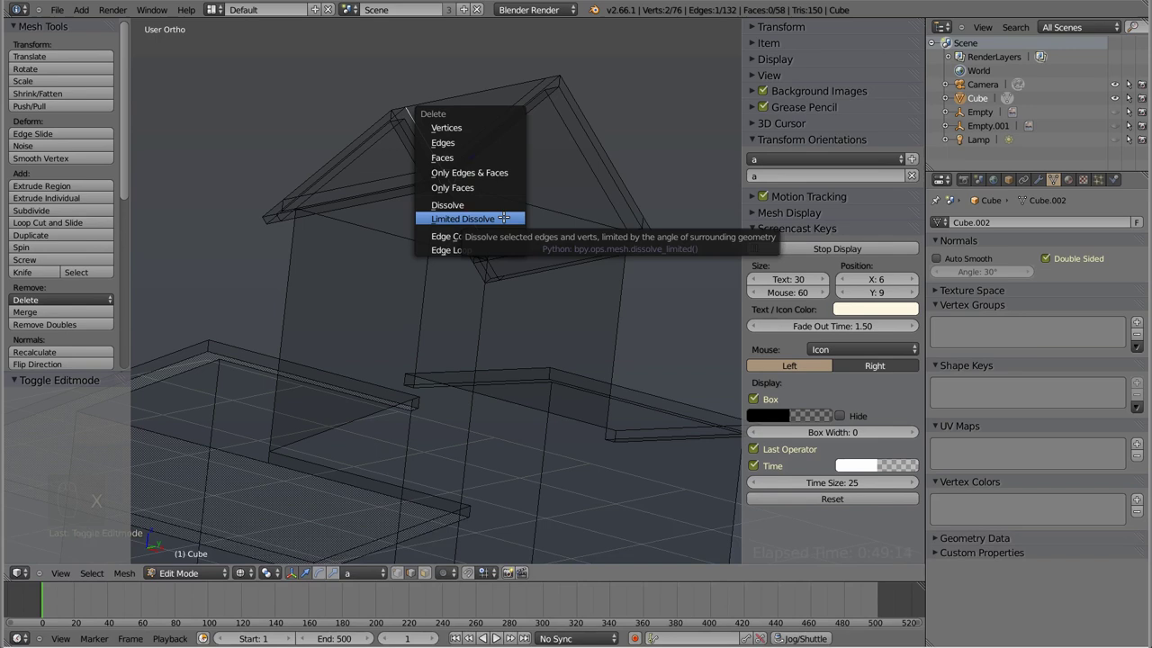
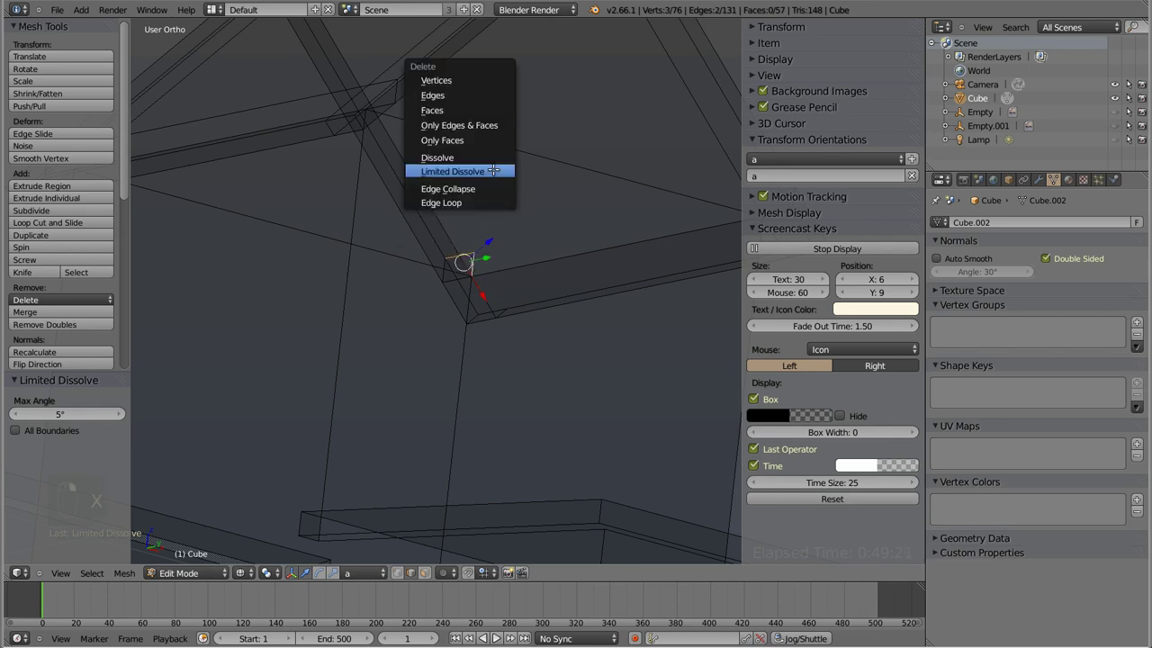
key("x")
key("z")
key("z")
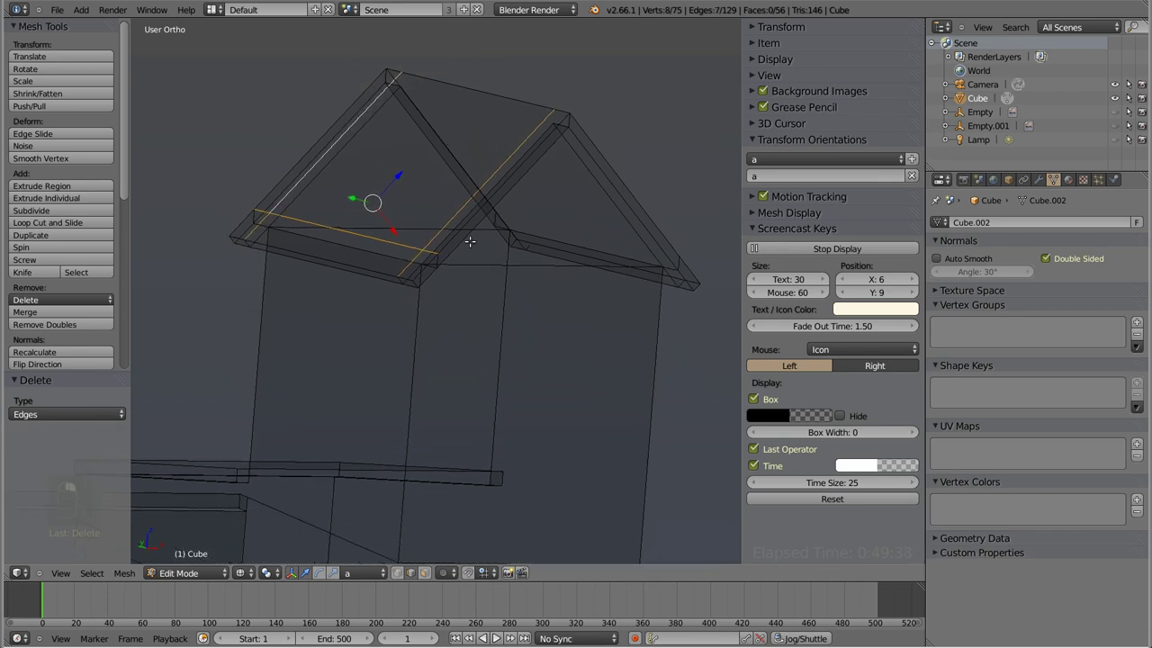
key("z")
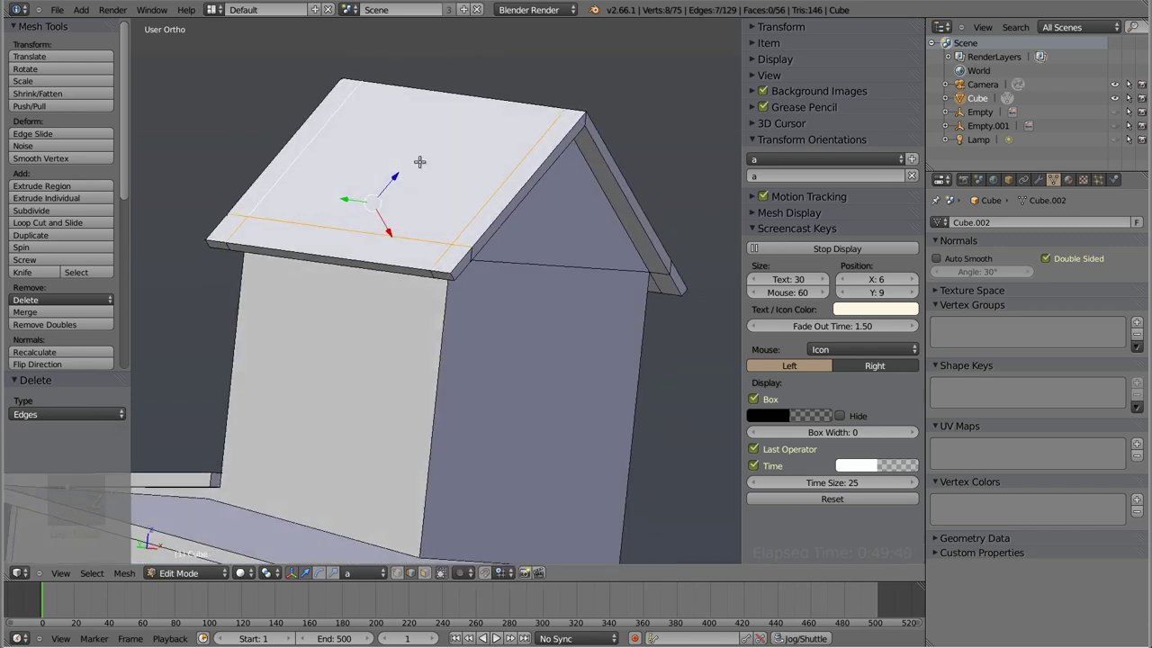
- Dissolve the remaining selected trim edges, bringing the mesh to 71 vertices and 48 faces
key("x")
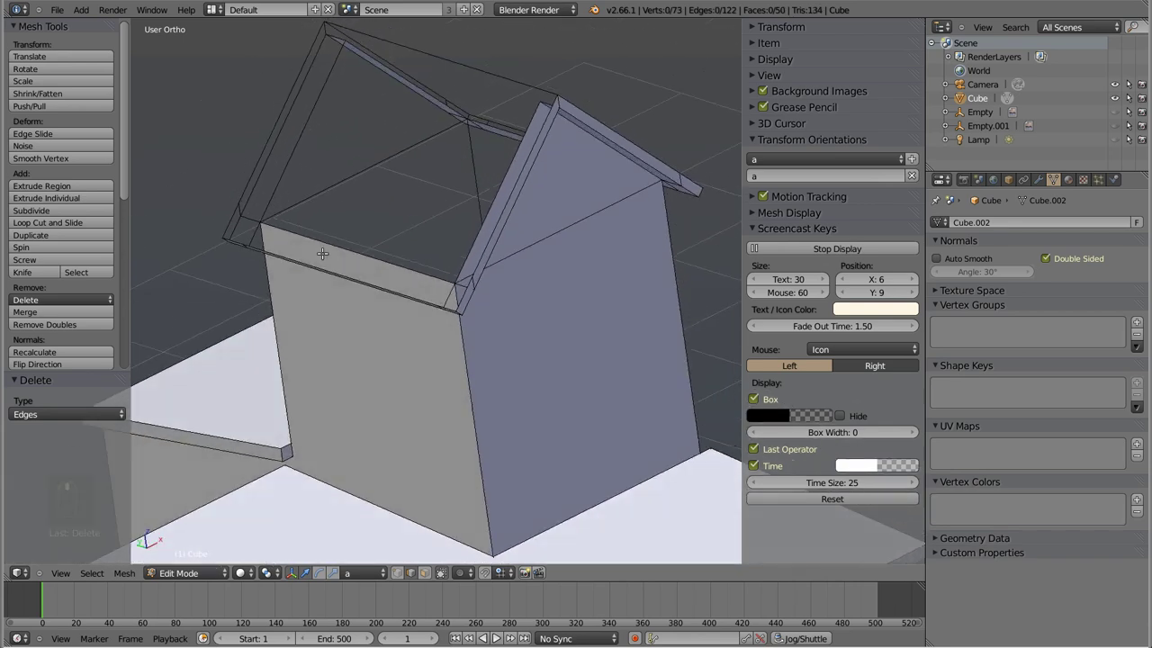
key("x")
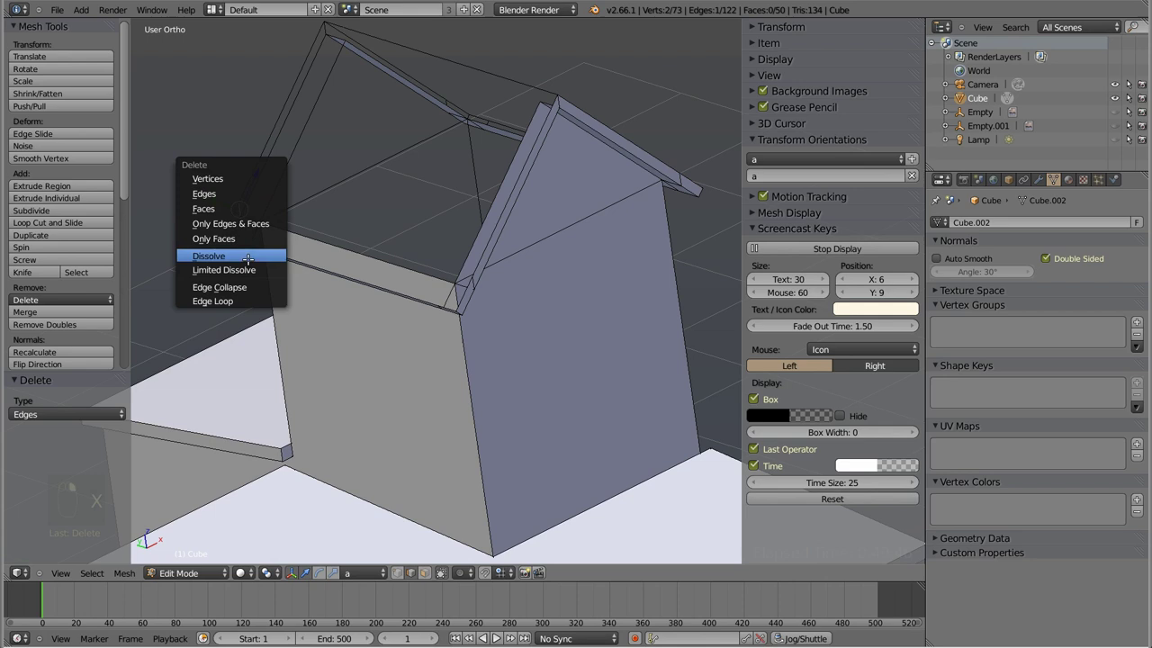
key("x")
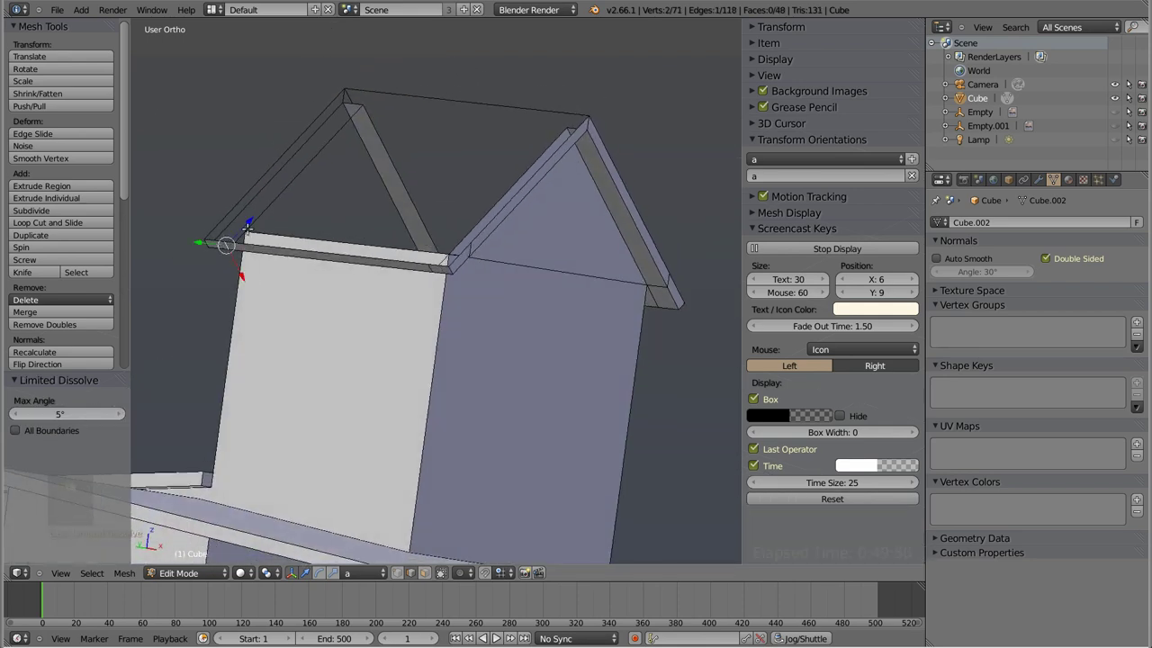
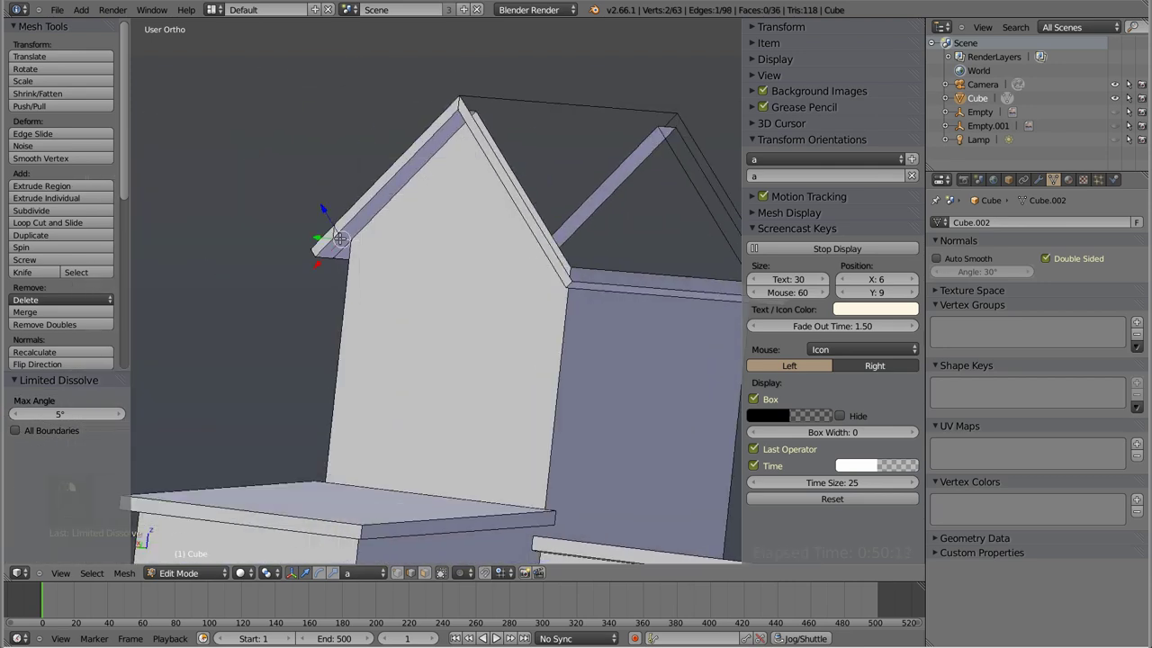
- Dissolve the stray vertices at the roof-trim corner
key("x")
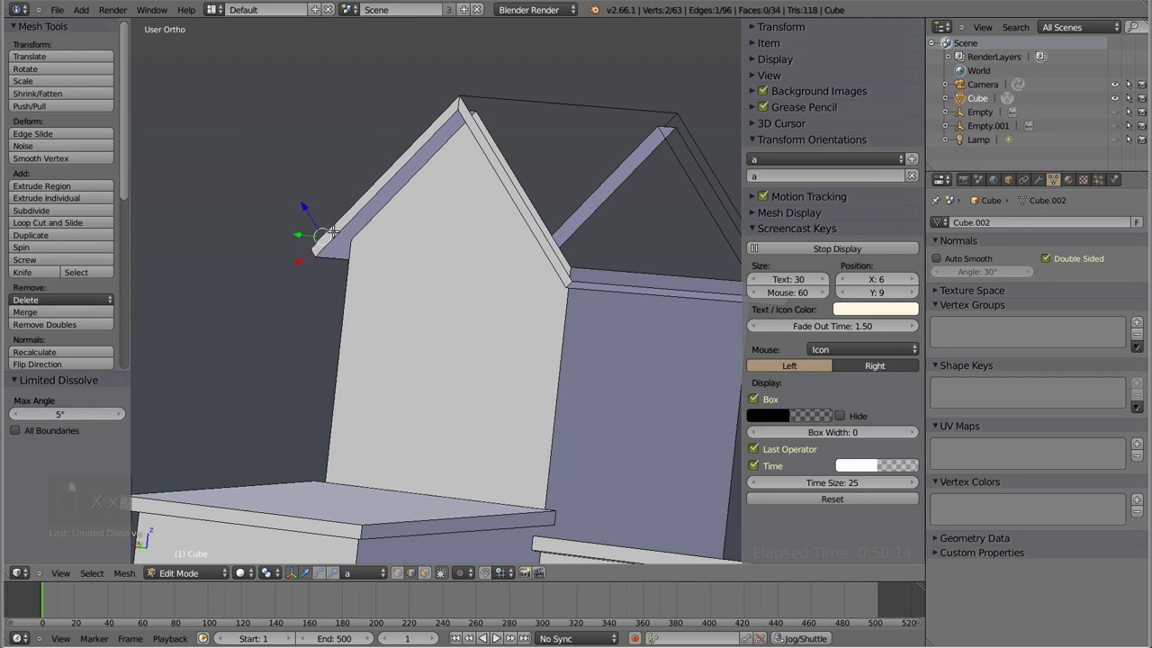
key("x")
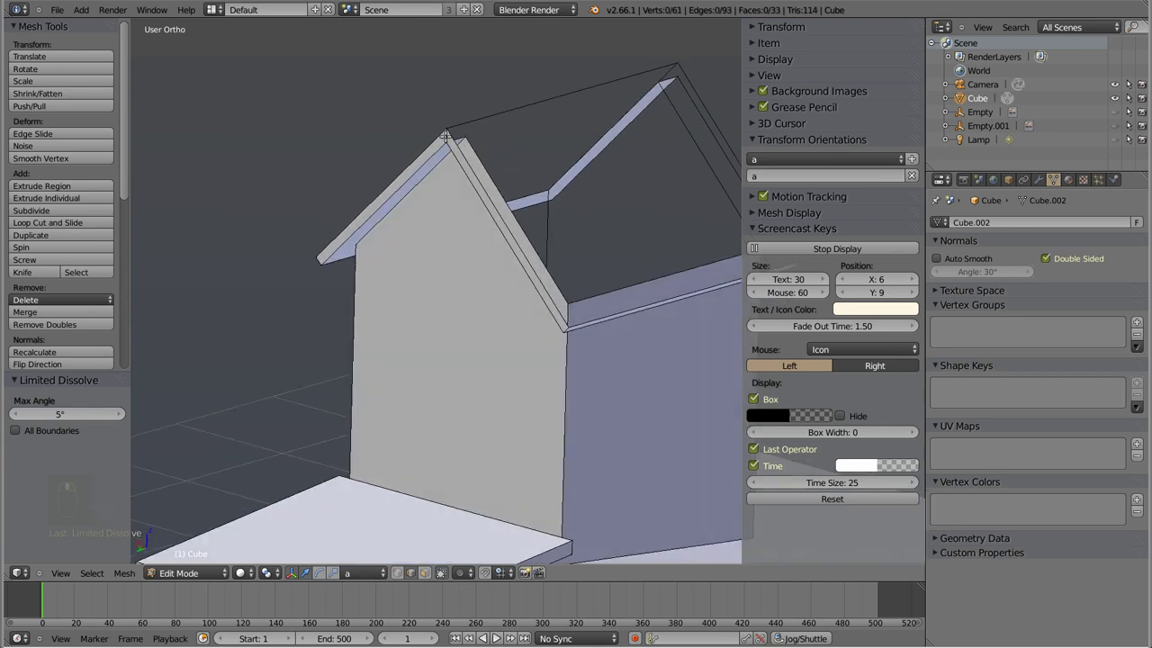
key("x")
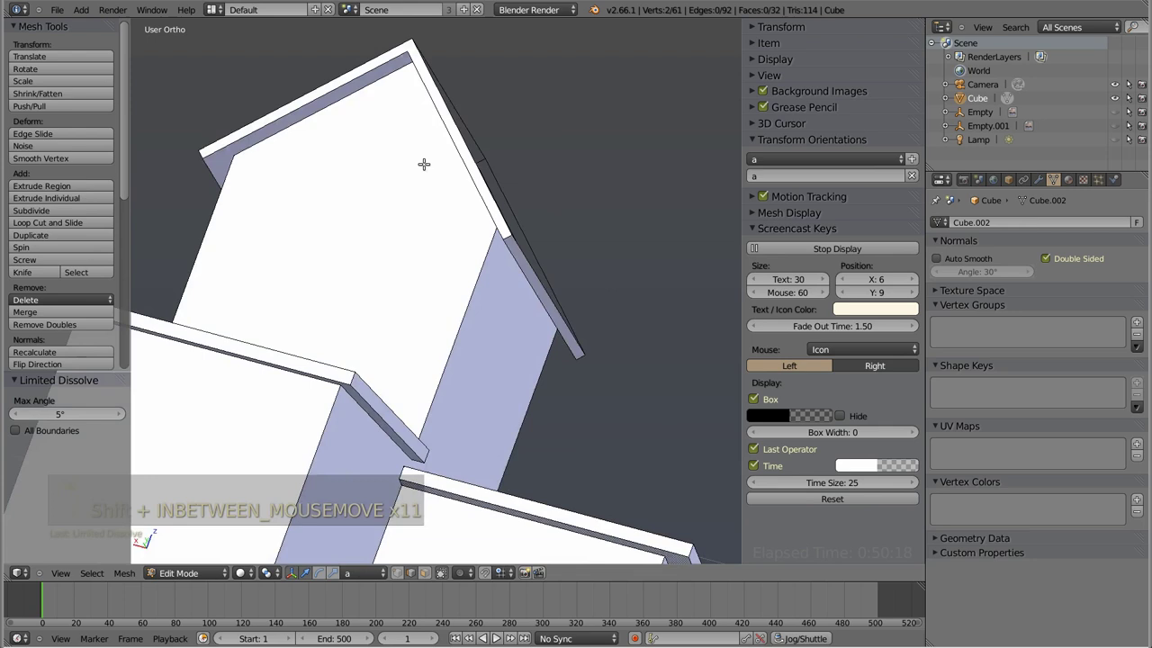
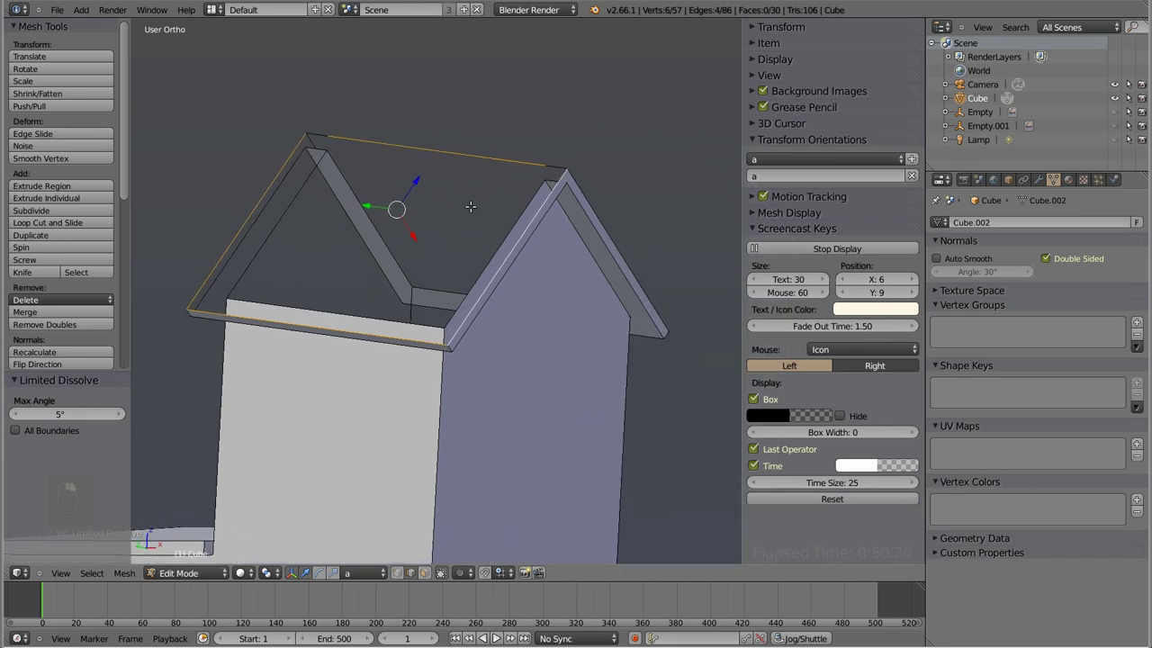
key("ctrl+Tab")
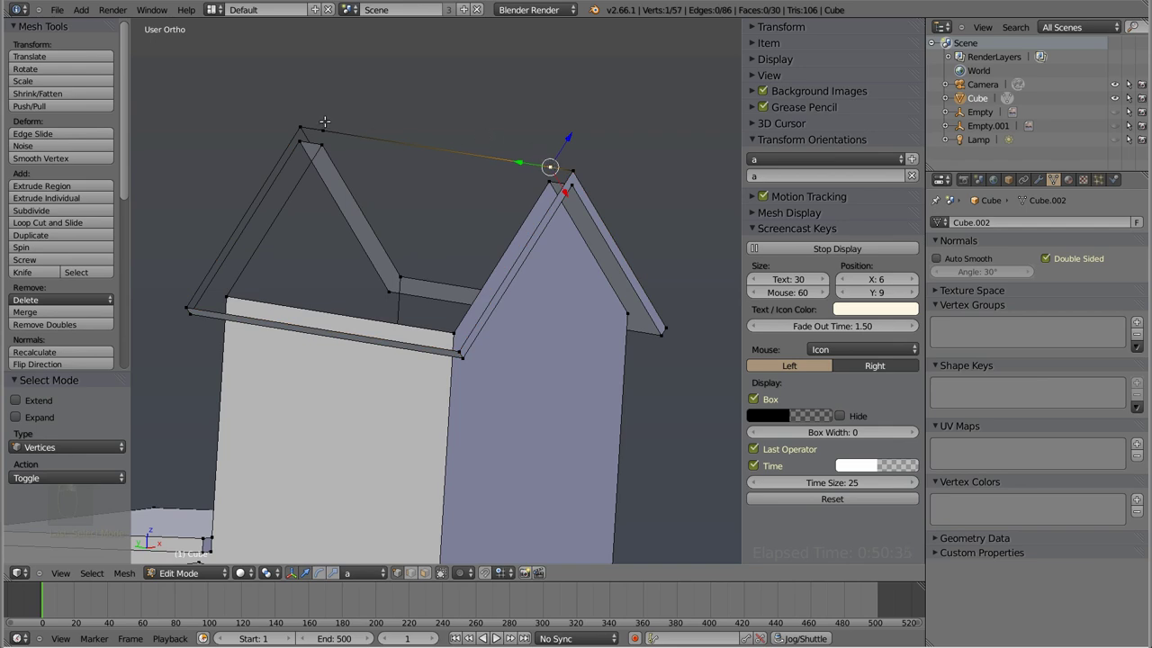
- Merge the leftover trim vertices and fill the open back roof slope with a face
key("x")
key("x")
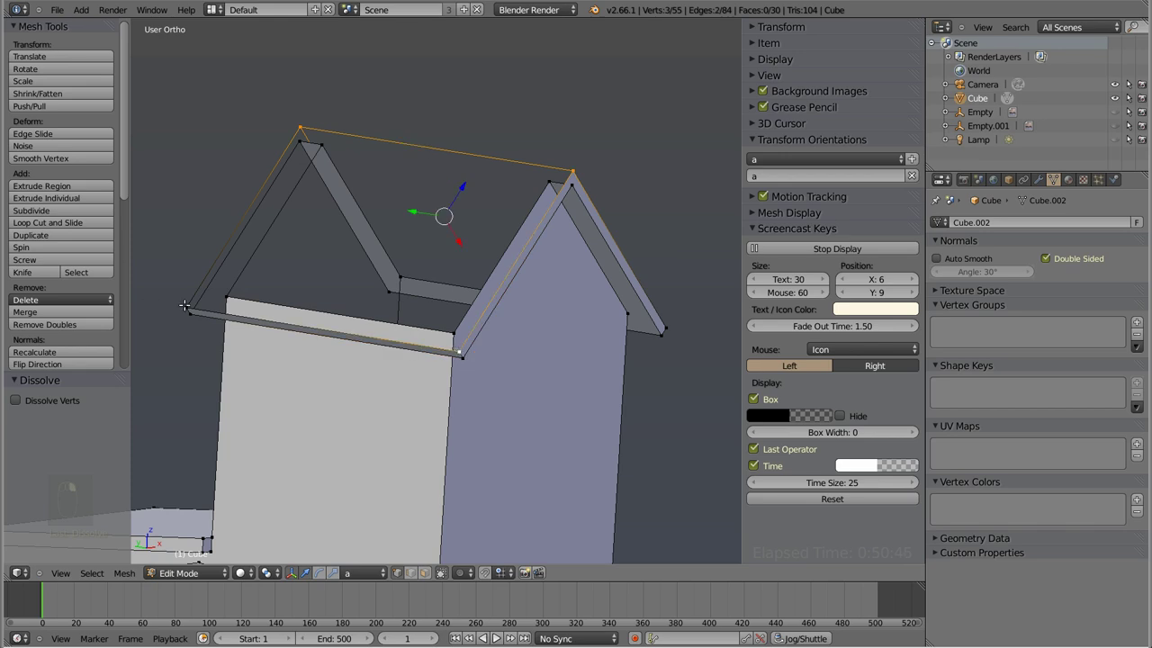
key("shift+f")
key("a")
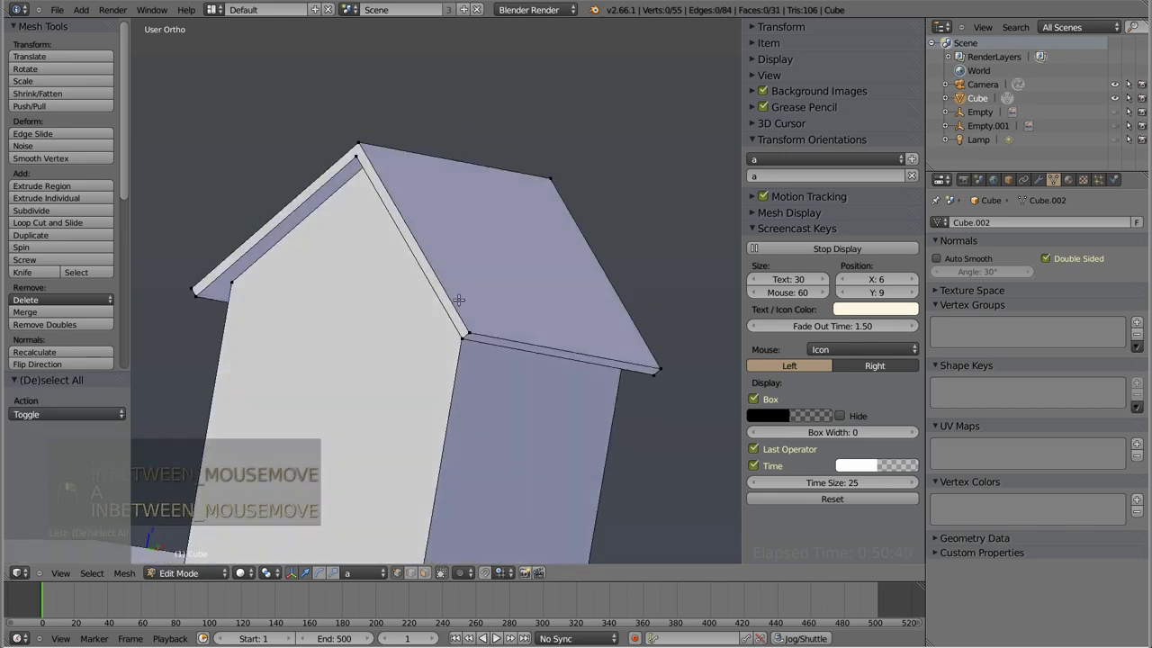
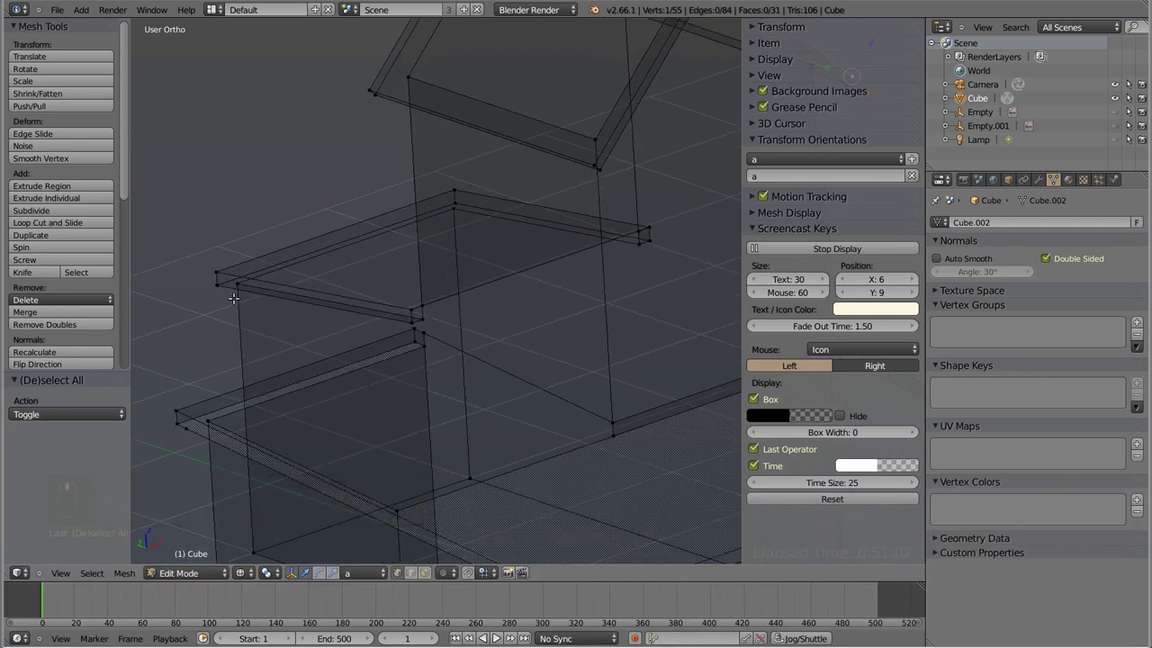
- Merge the stray ledge vertex and join the ledge corner to the wall with a new edge
key("x")
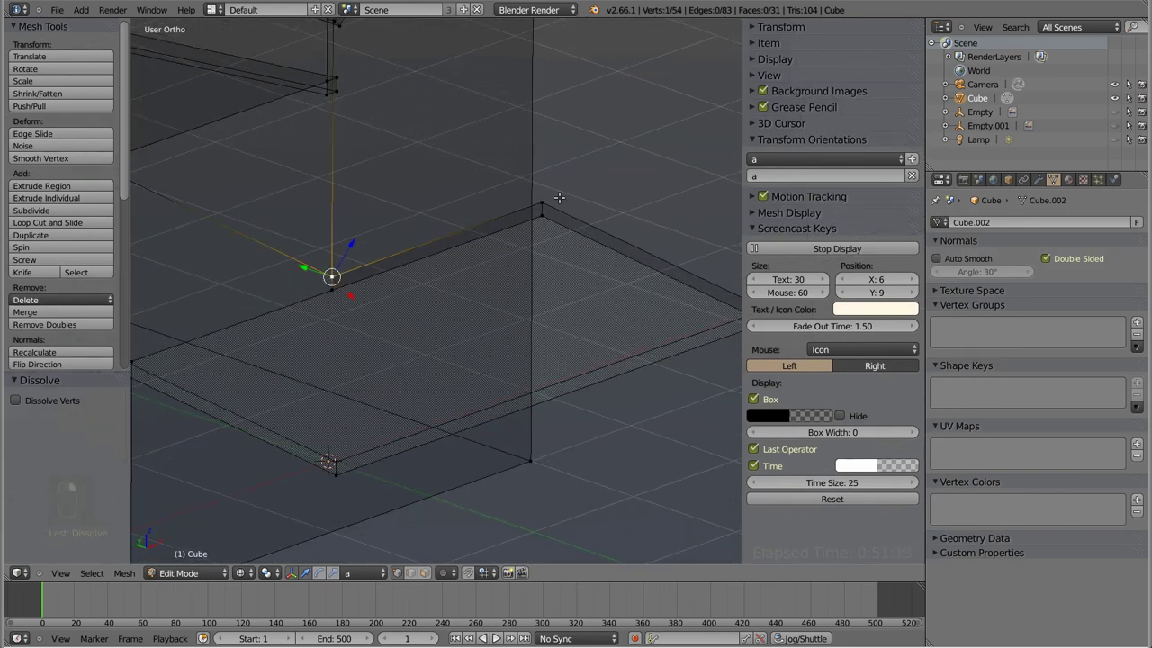
key("g")
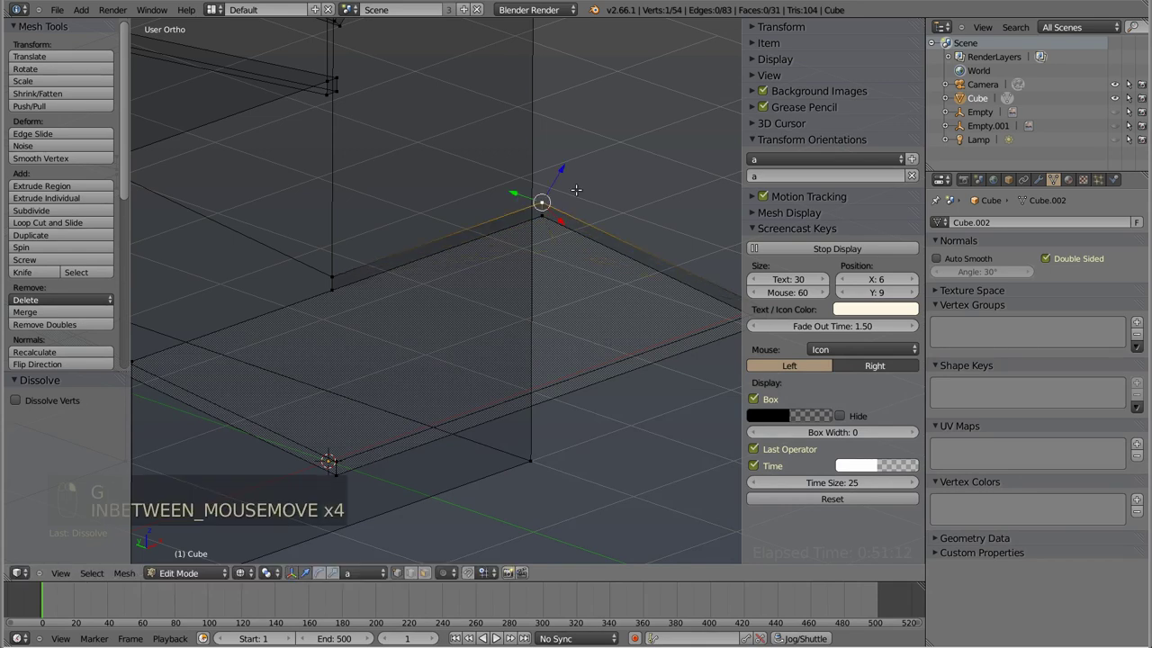
key("z")
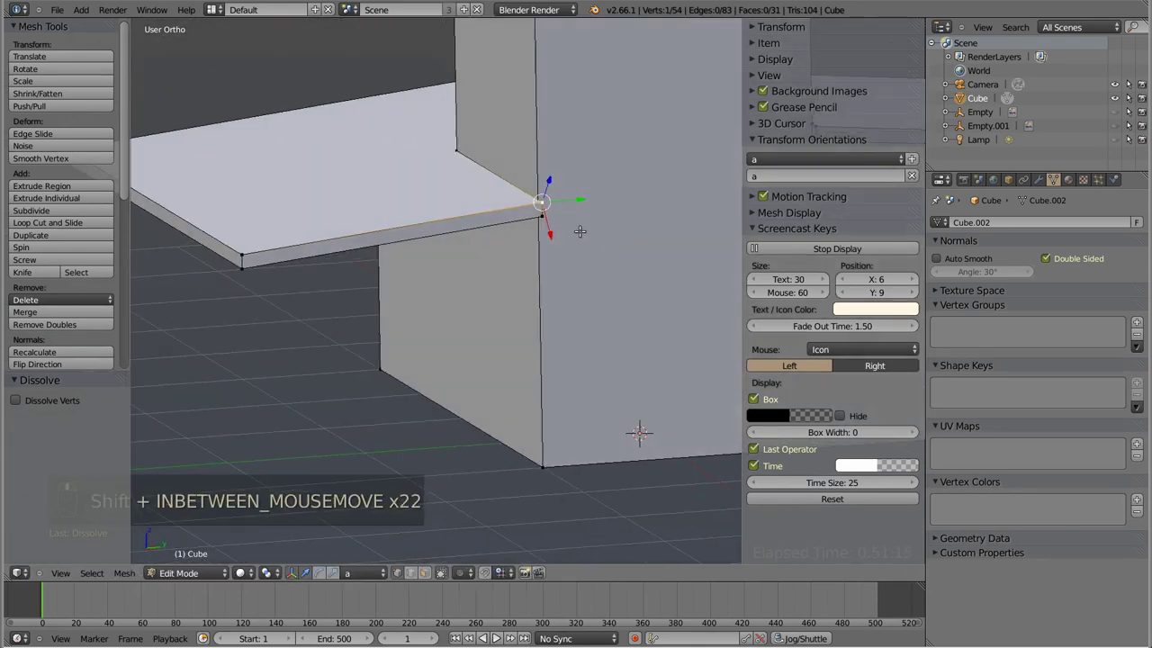
key("shift+g")
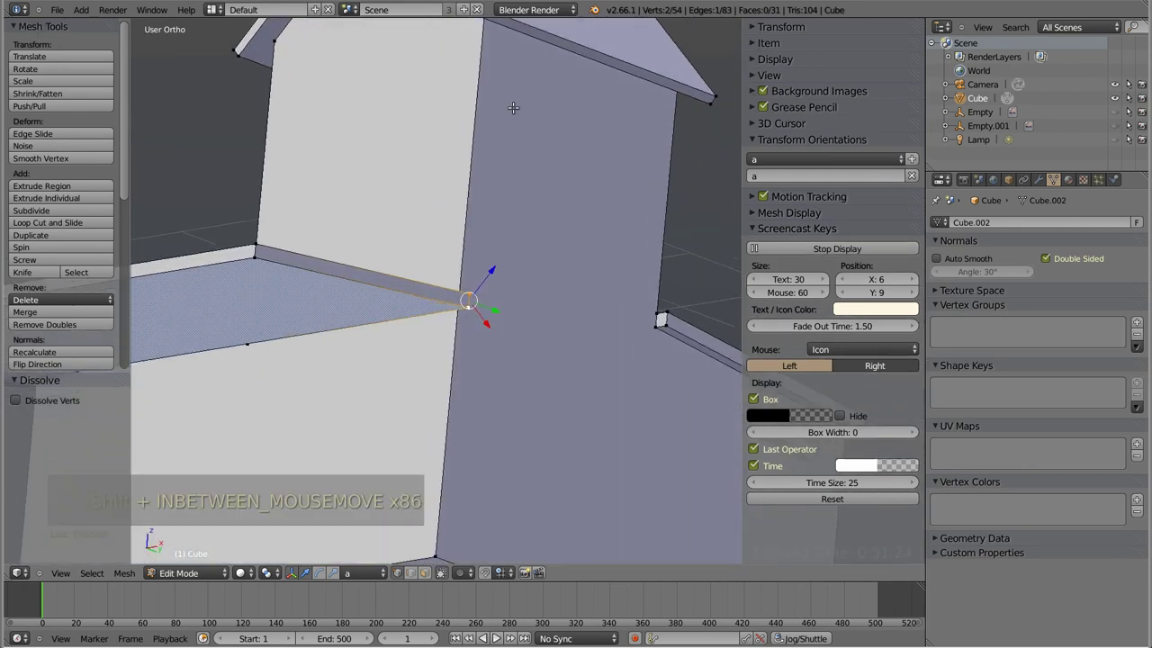
key("ctrl+shift+Tab")
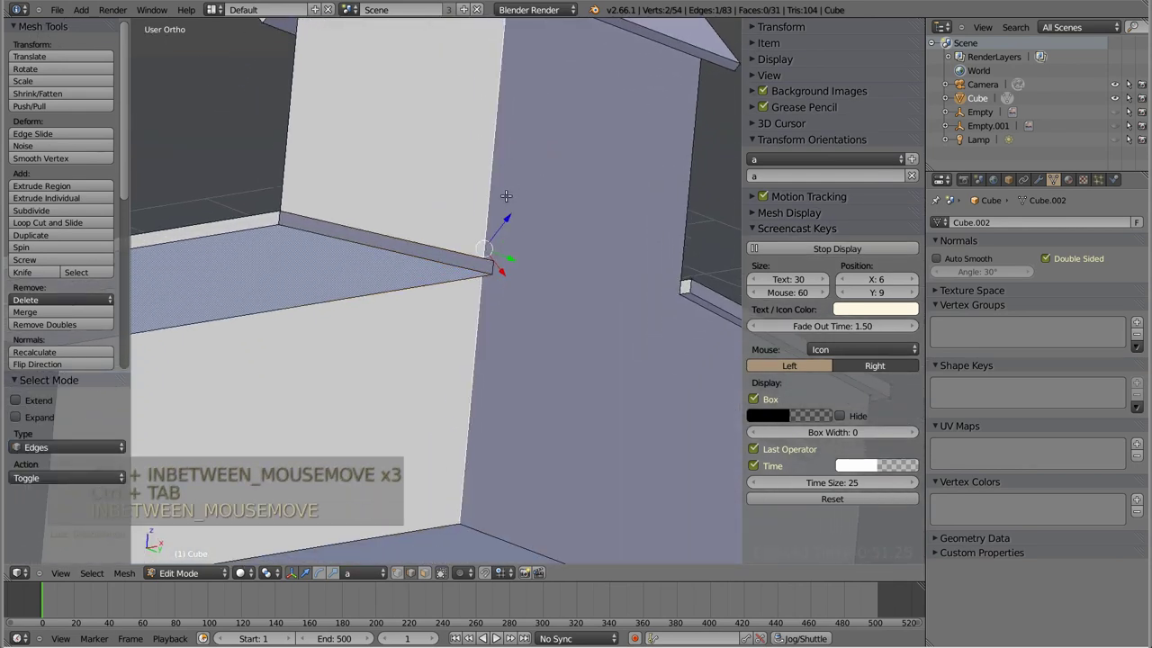
key("w")
key("ctrl+Tab")
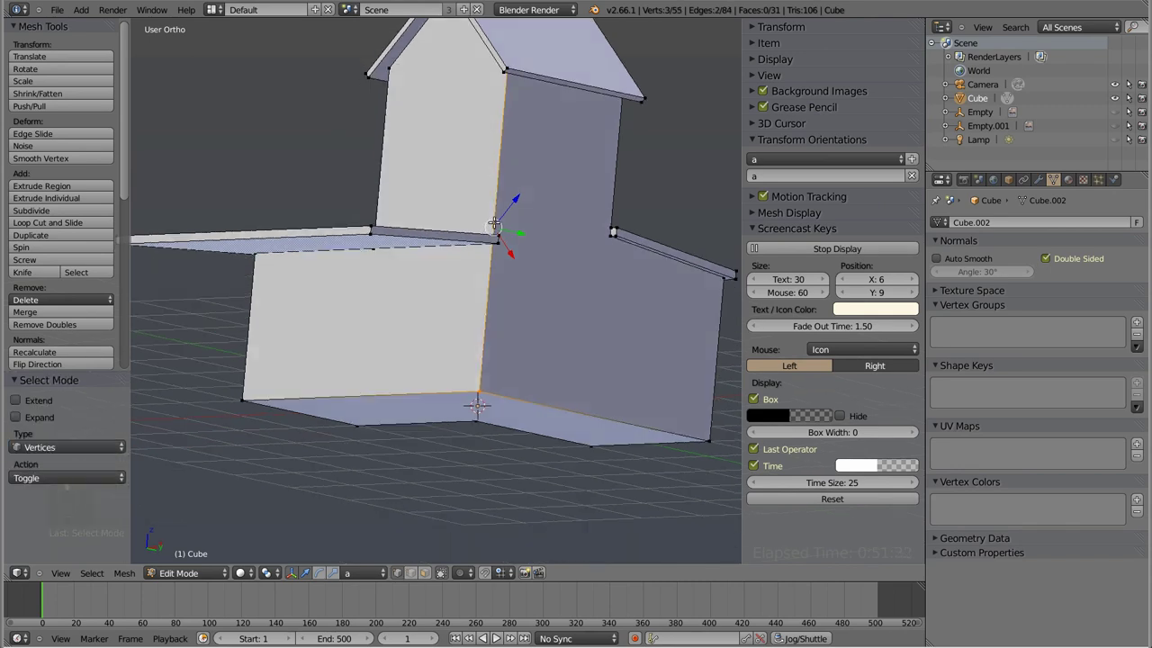
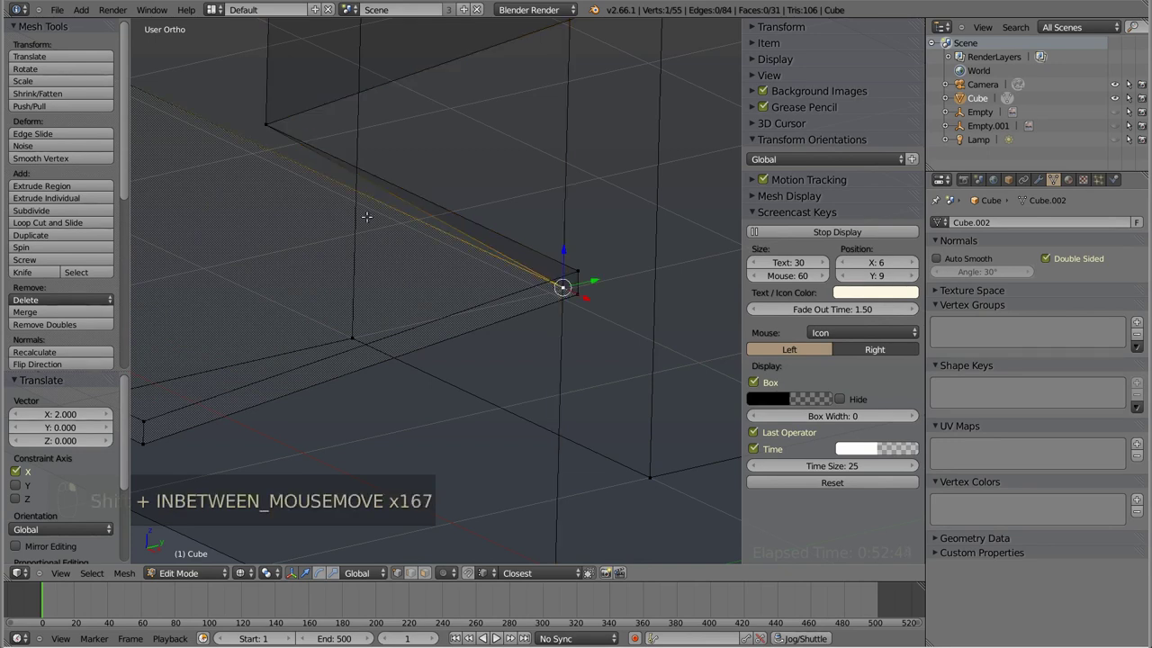
- Delete the stray ledge-corner edge and Remove Doubles on the whole mesh, leaving 54 vertices
key("x")
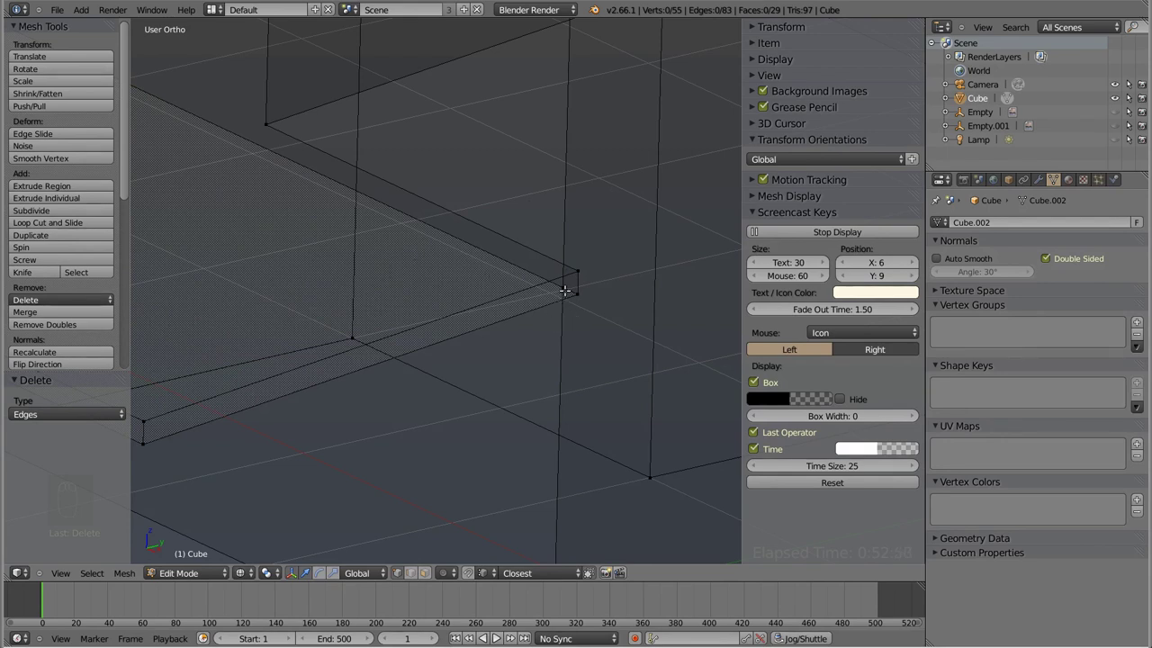
key("a")
key("a")
key("w")
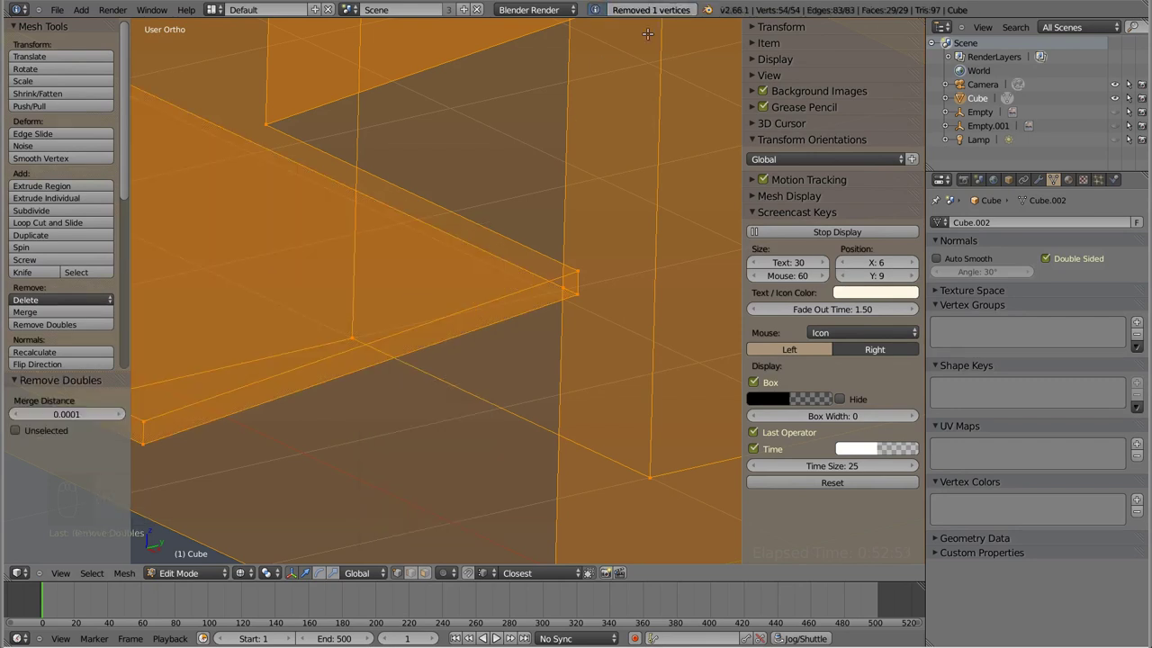
key("g")
key("z")
key("g")
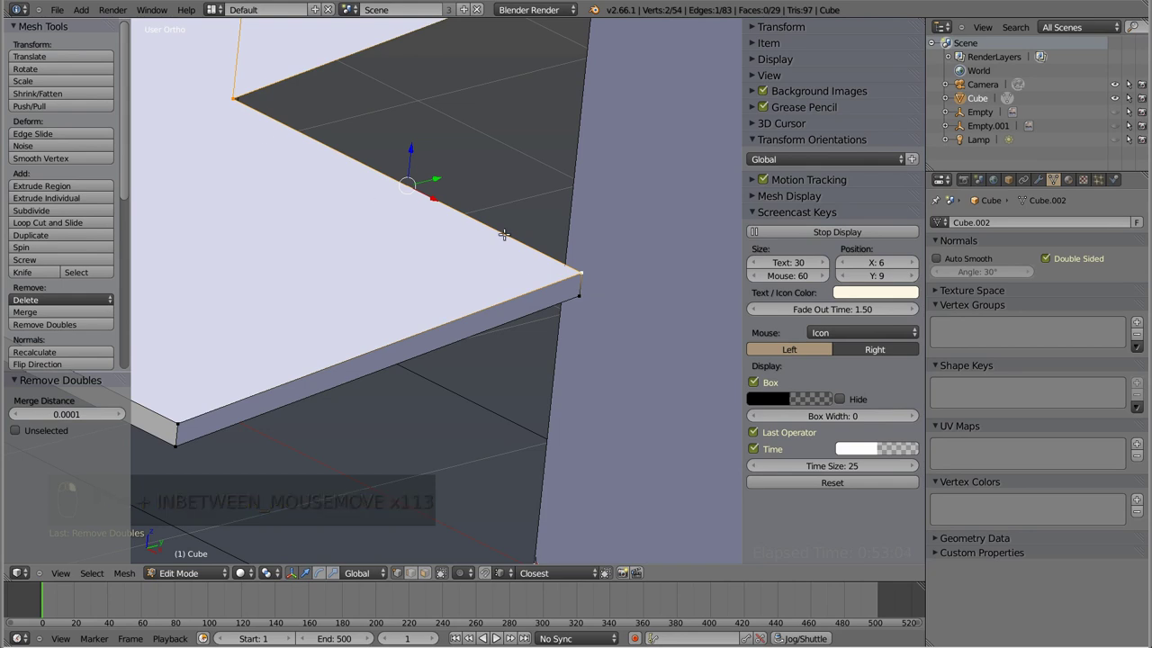
- Subdivide the vertical wall edge and move the new vertex onto the ledge corner
key("w")
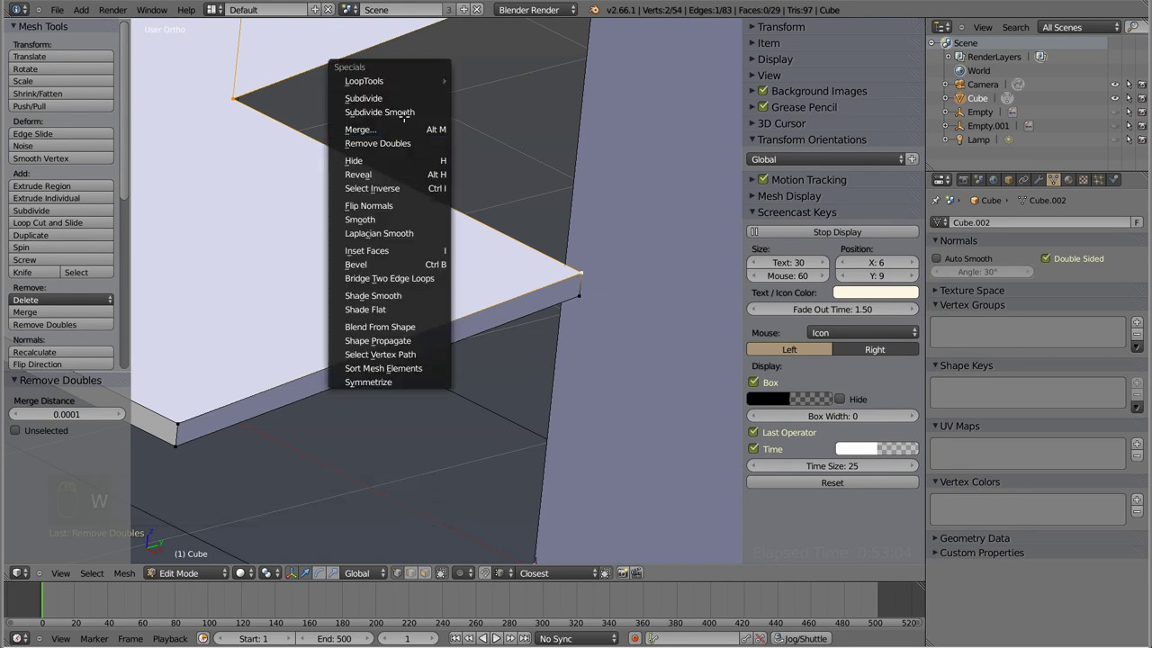
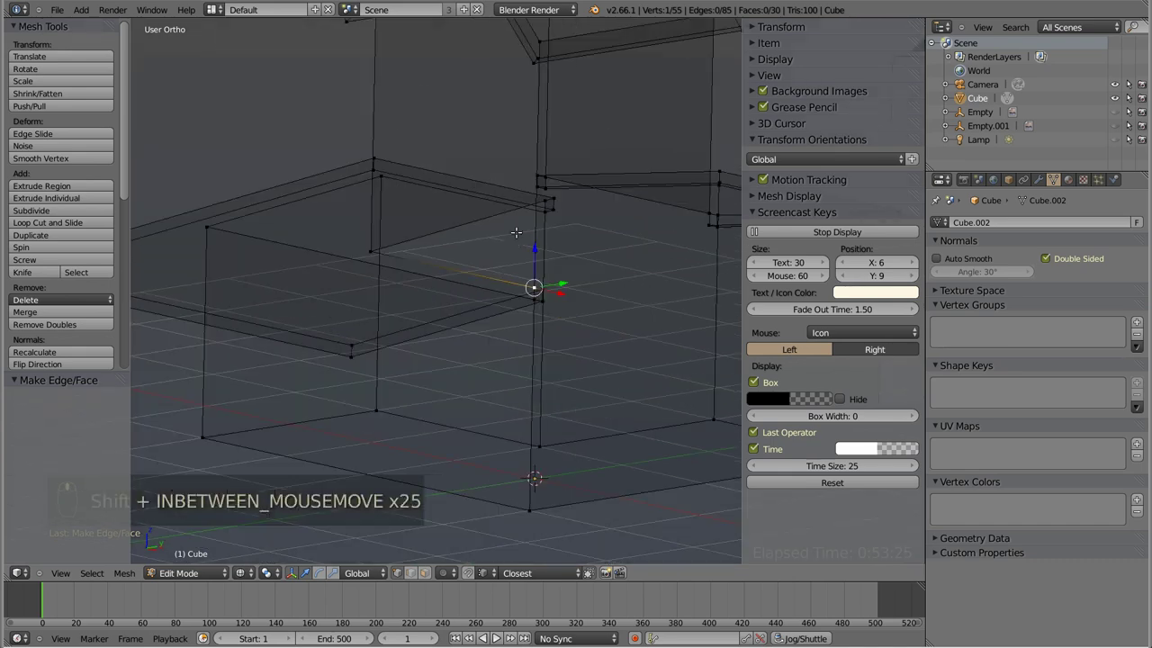
key("ctrl+Tab")
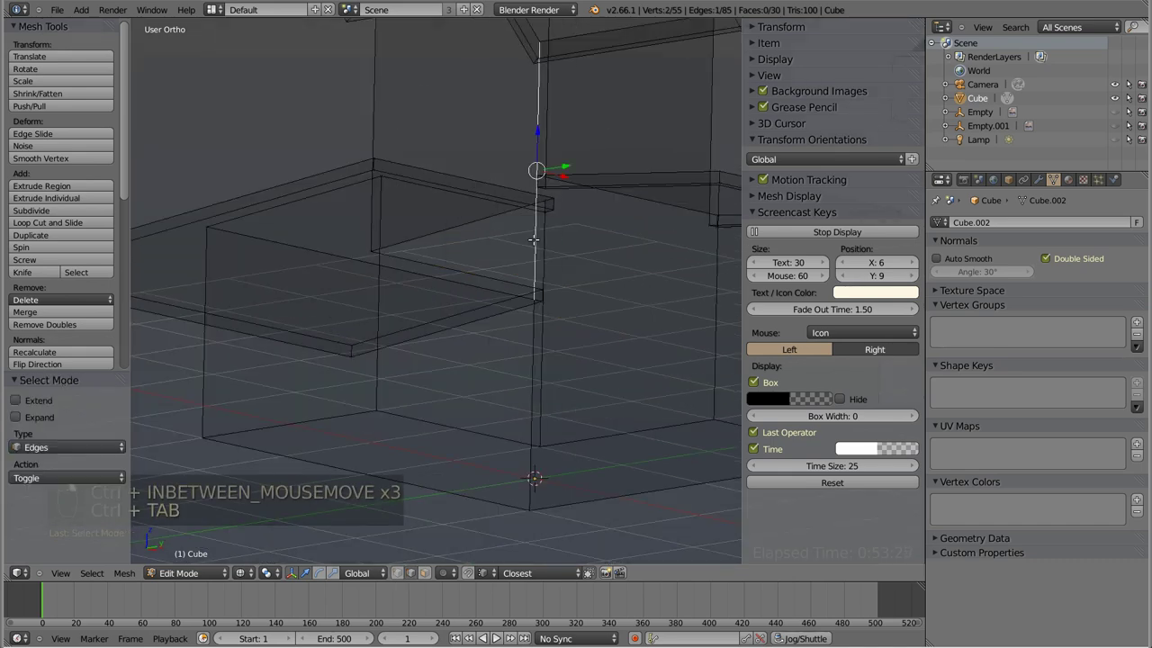
key("w")
key("Tab")
key("Tab")
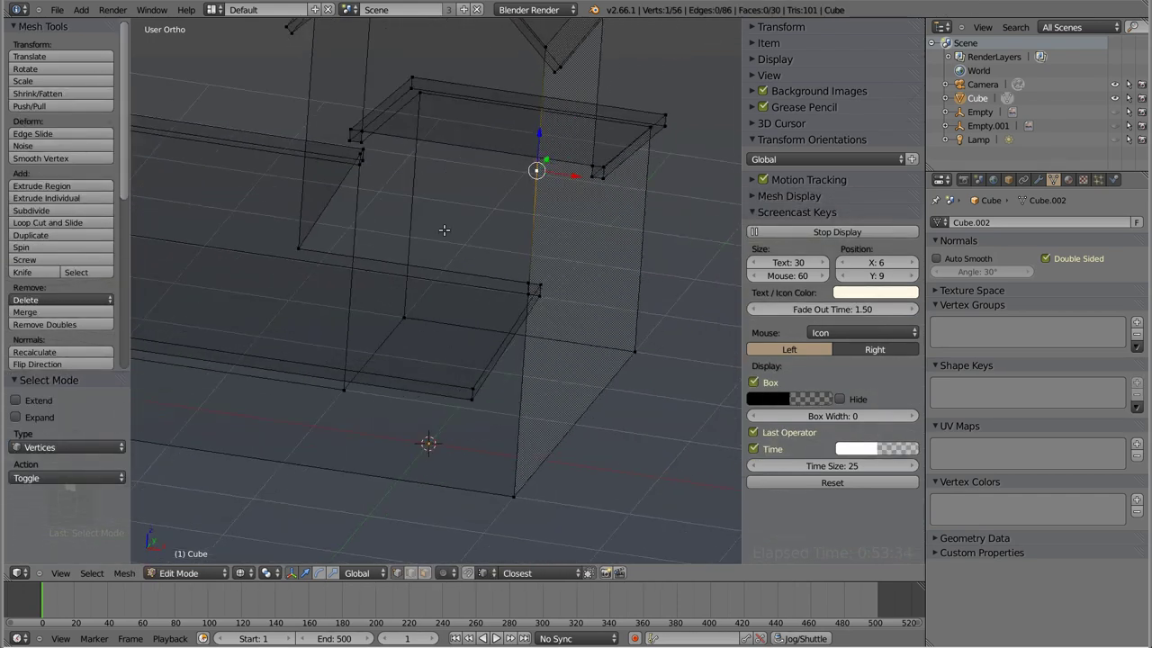
key("g")
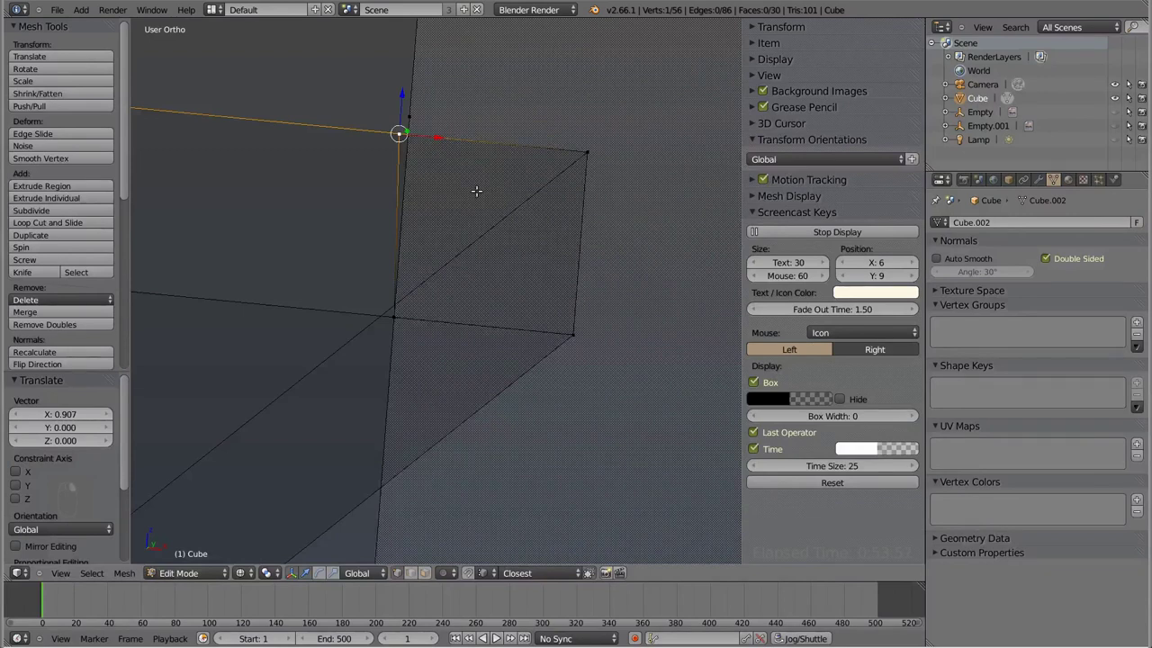
key("g")
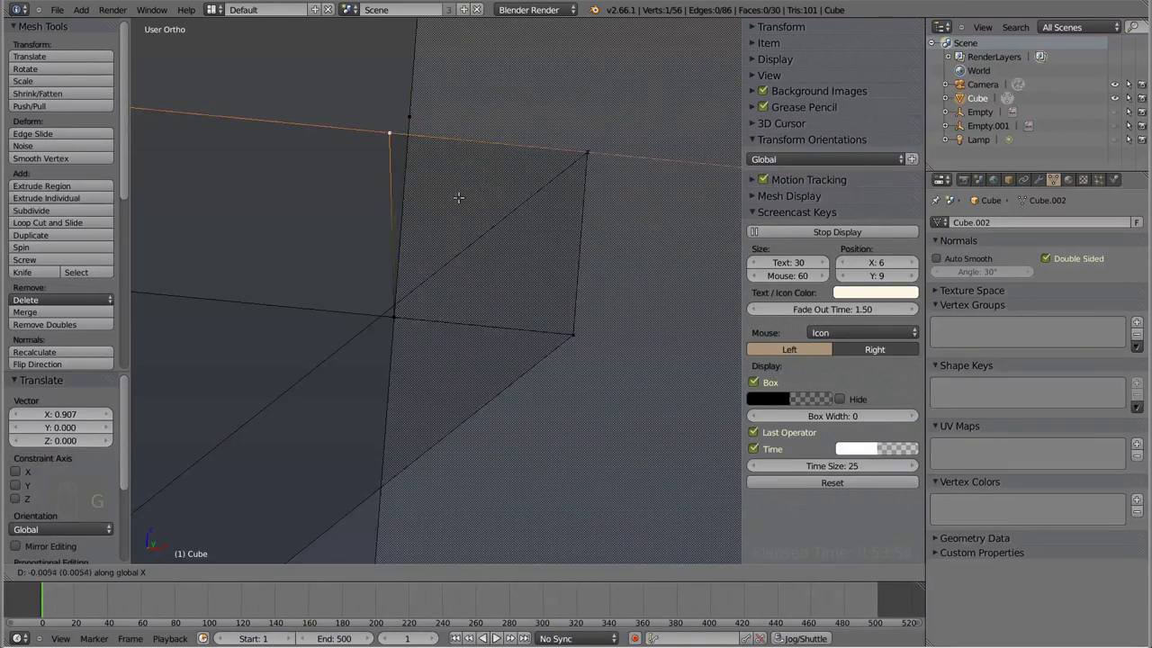
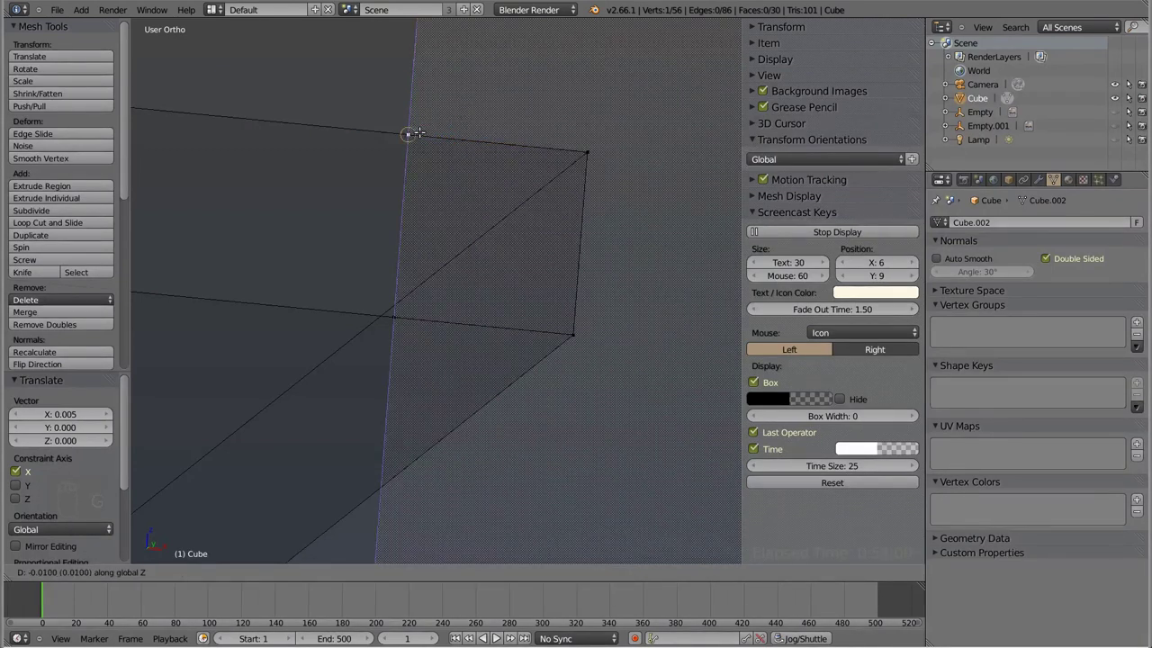
- Select the whole mesh and Remove Doubles to weld the wall vertex to the ledge corner
key("a")
key("a")
key("a")
key("w")
key("w")
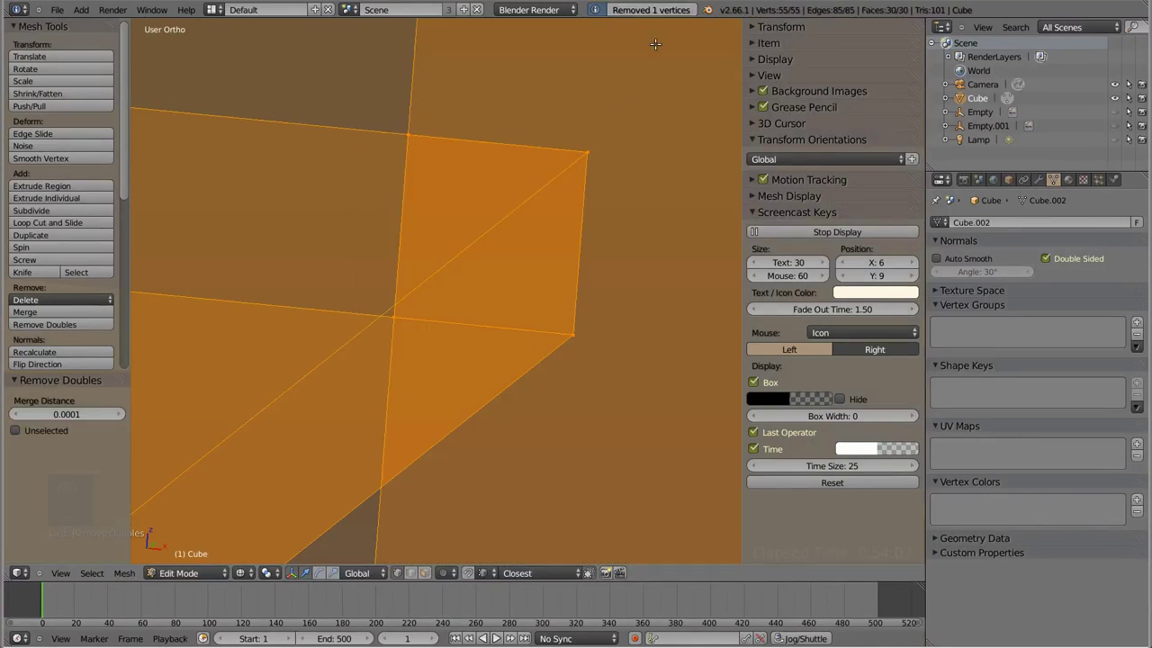
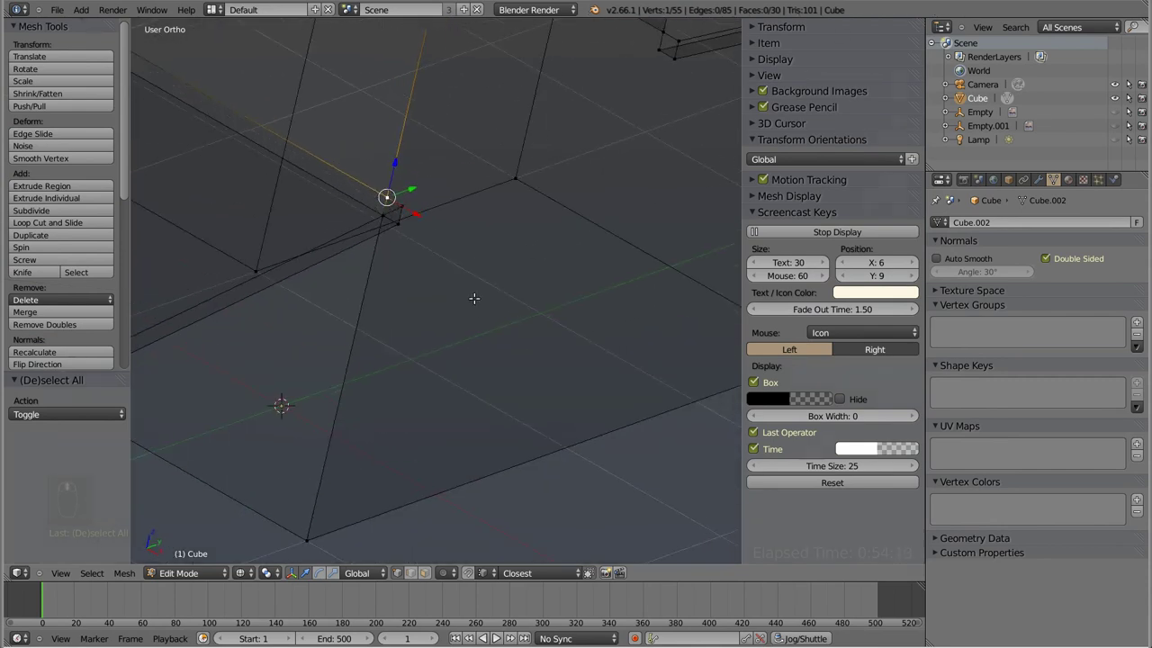
- Fill the two missing faces where the upper storey meets the ledges, reaching 32 faces
key("z")
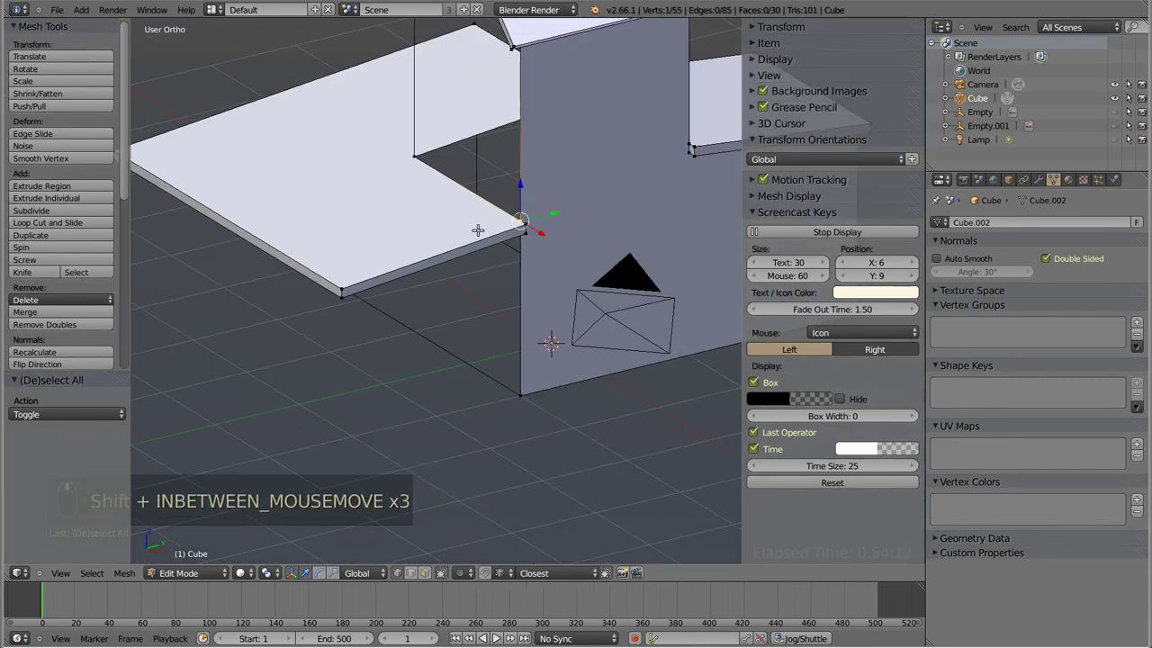
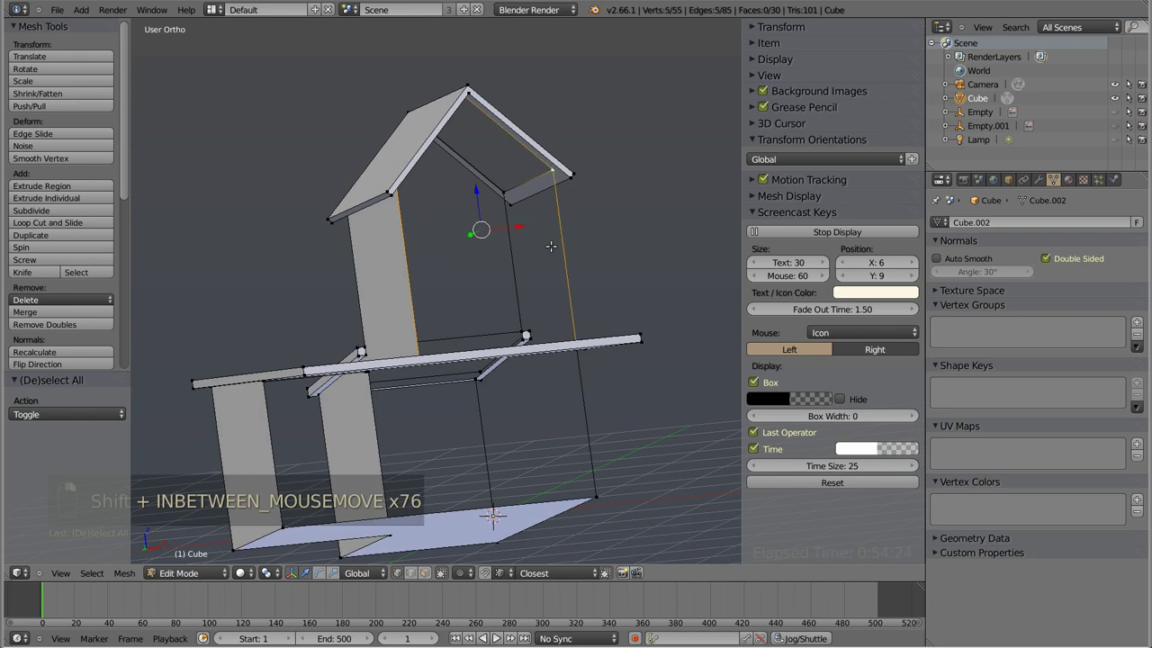
key("f")
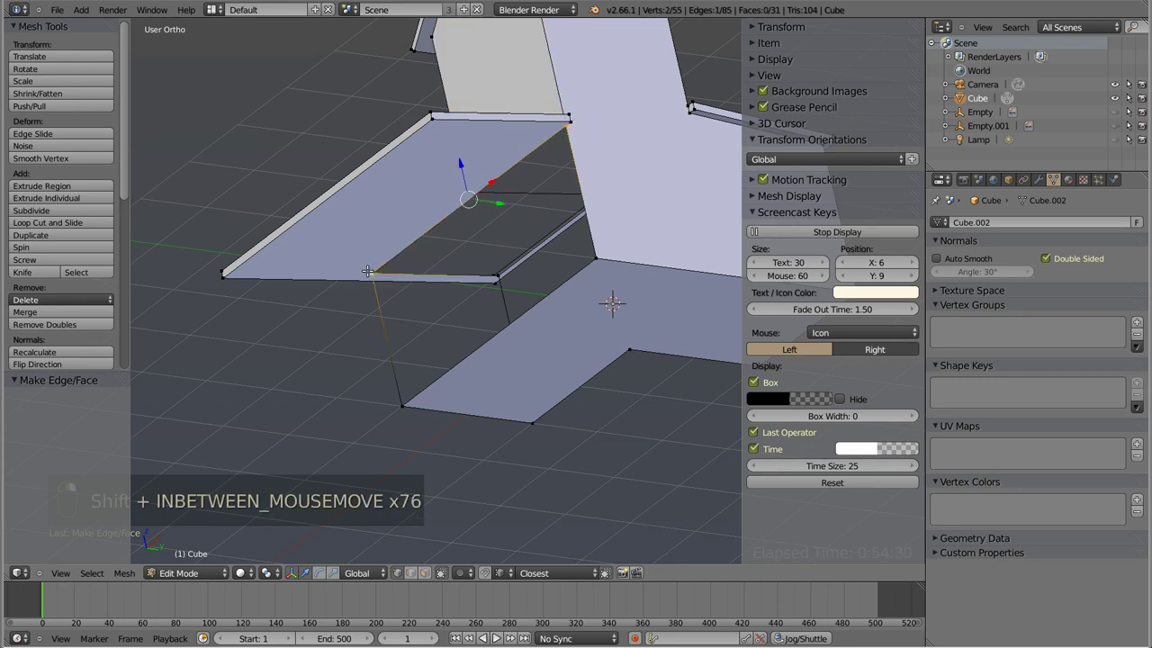
key("f")
key("a")
key("z")
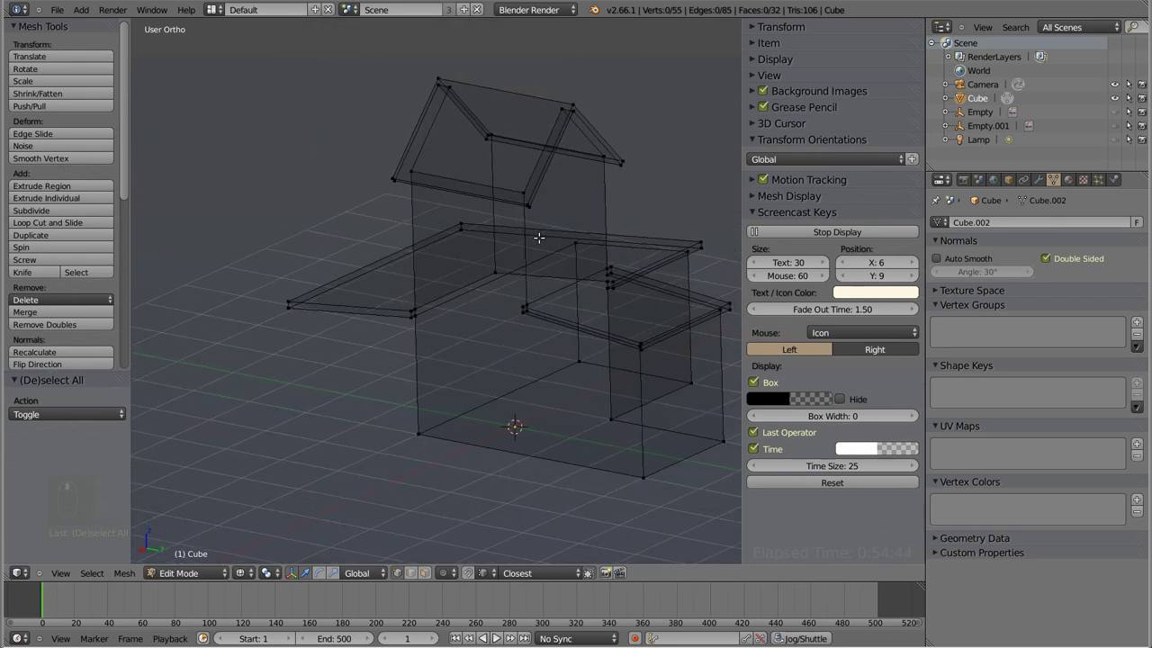
key("shift+a")
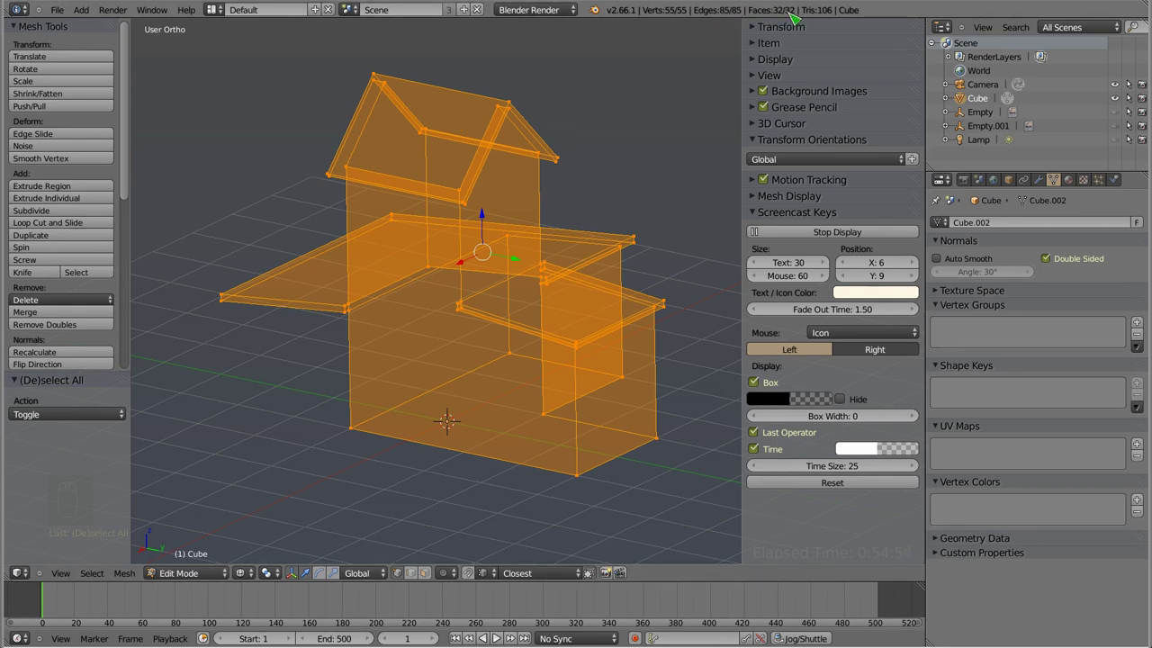
key("a")
key("z")
key("KP_1")
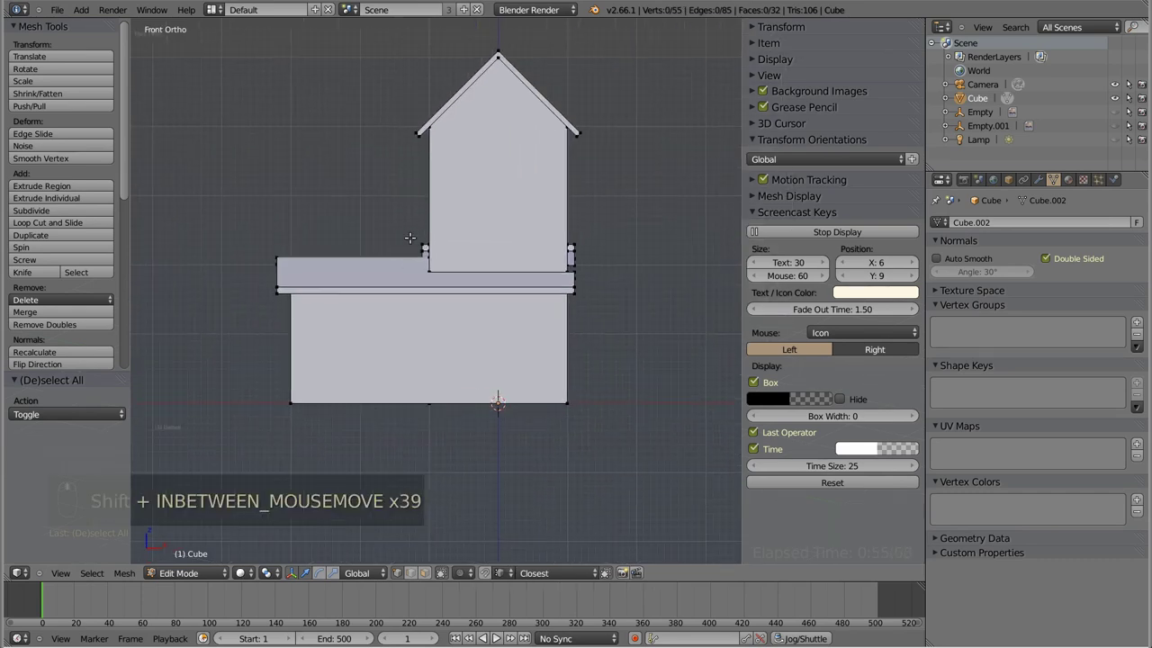
key("Tab")
key("Tab")
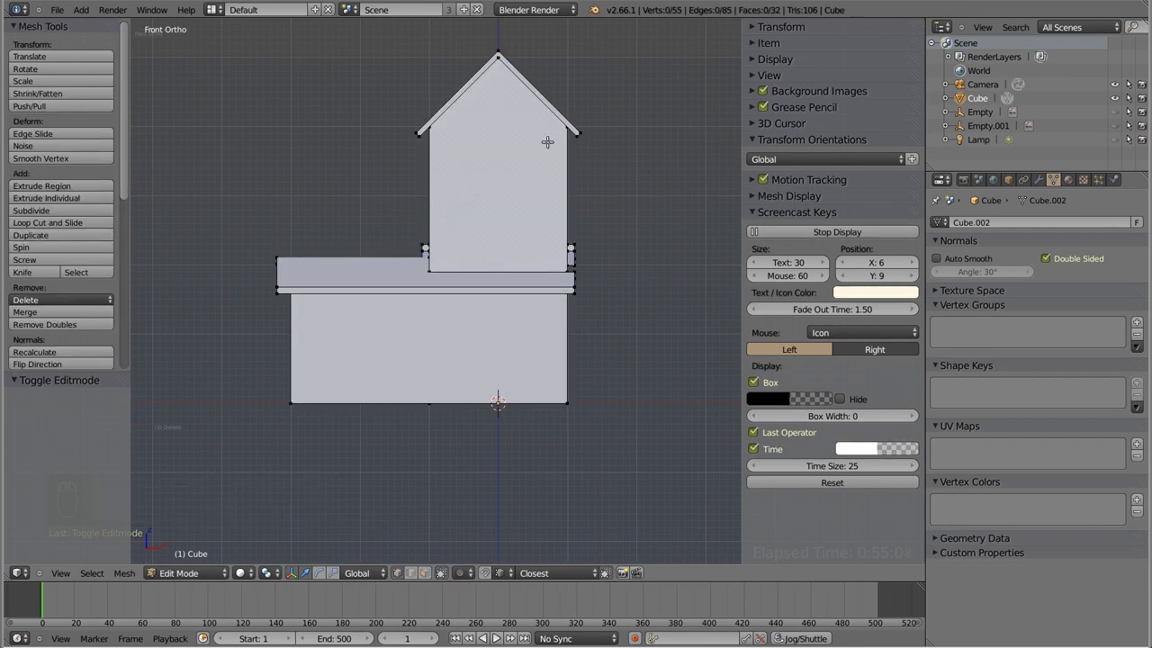
key("z")
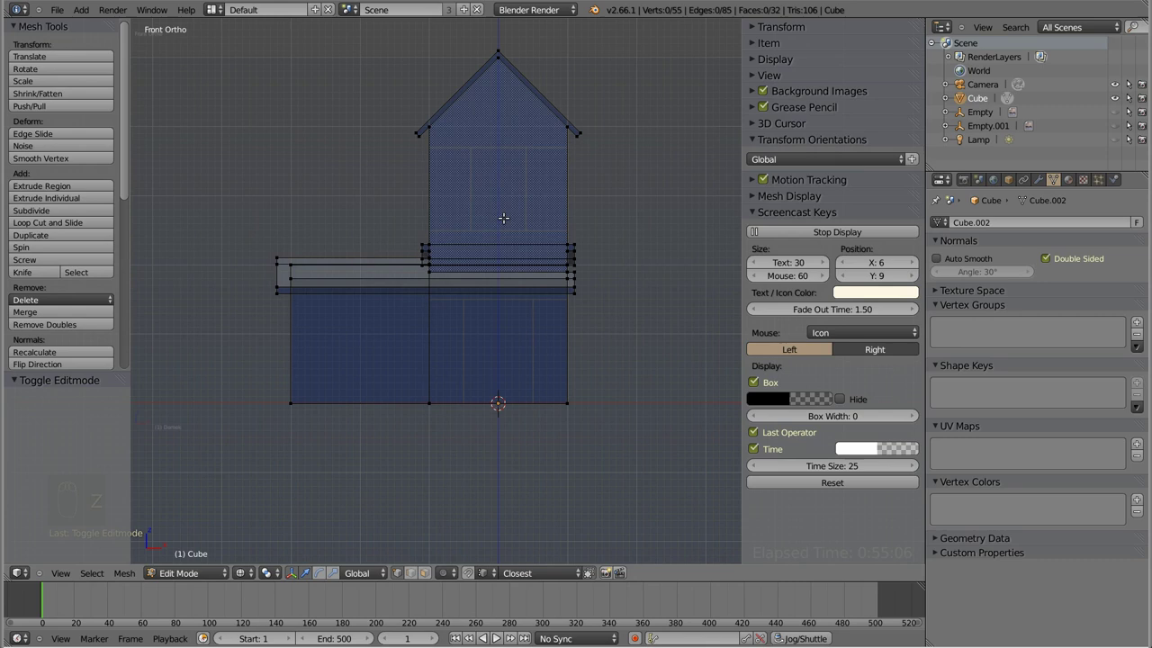
key("a")
key("a")
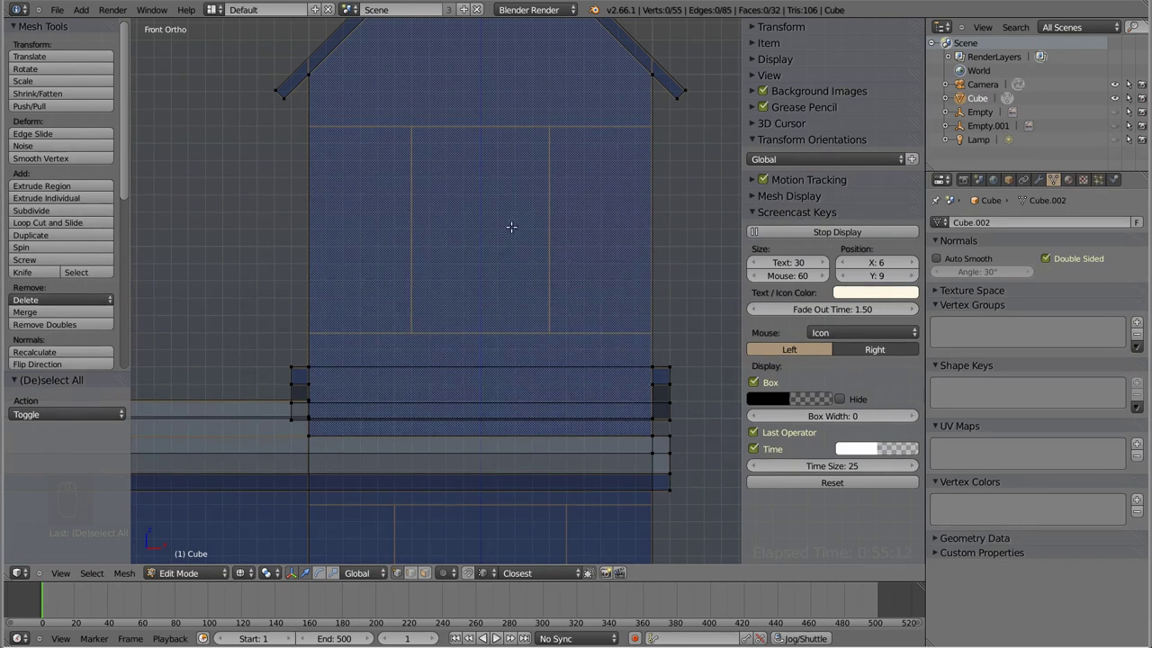
key("ctrl+r")
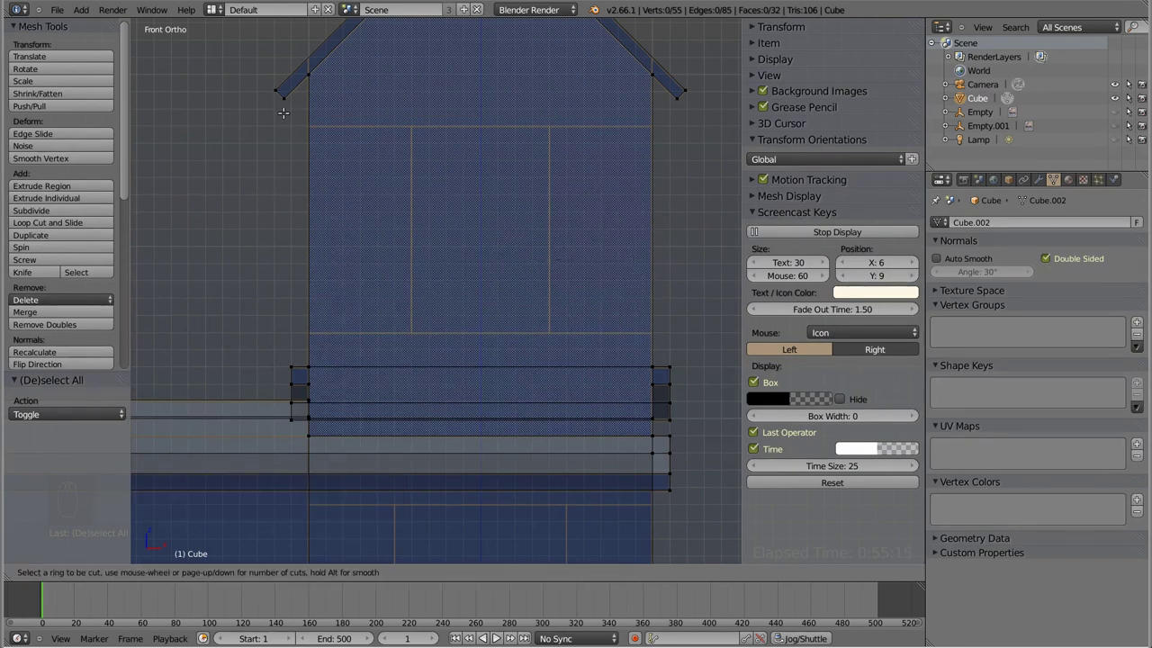
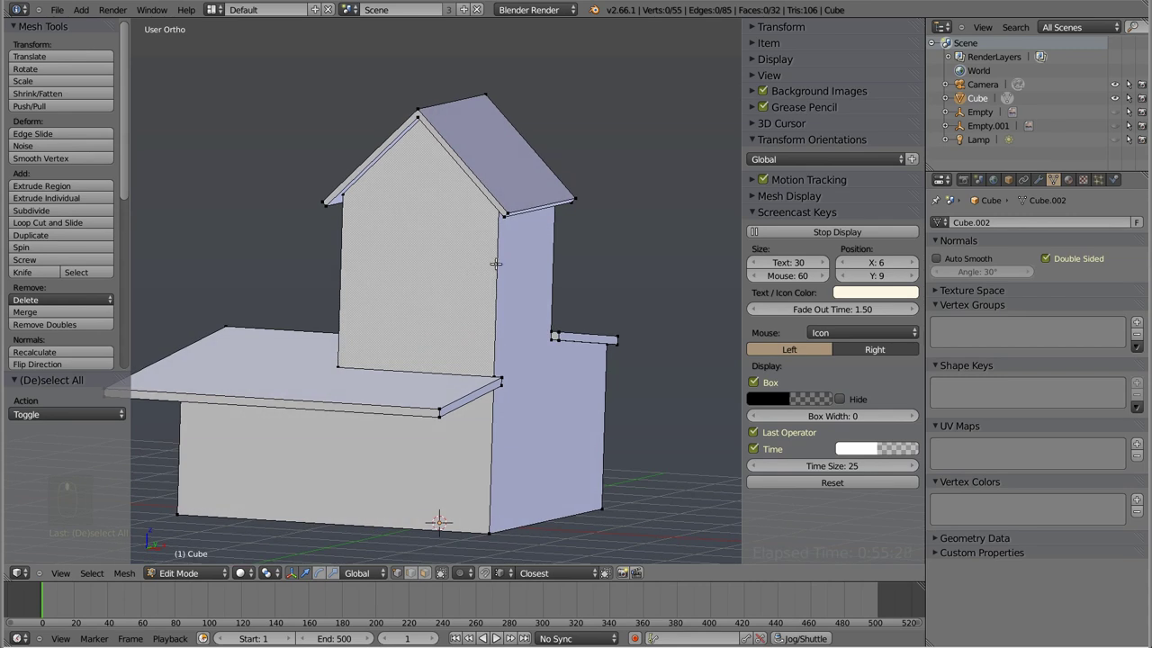
- In wireframe, bring up the Specials menu to subdivide the four selected upper-storey corner edges
key("ctrl+Tab")
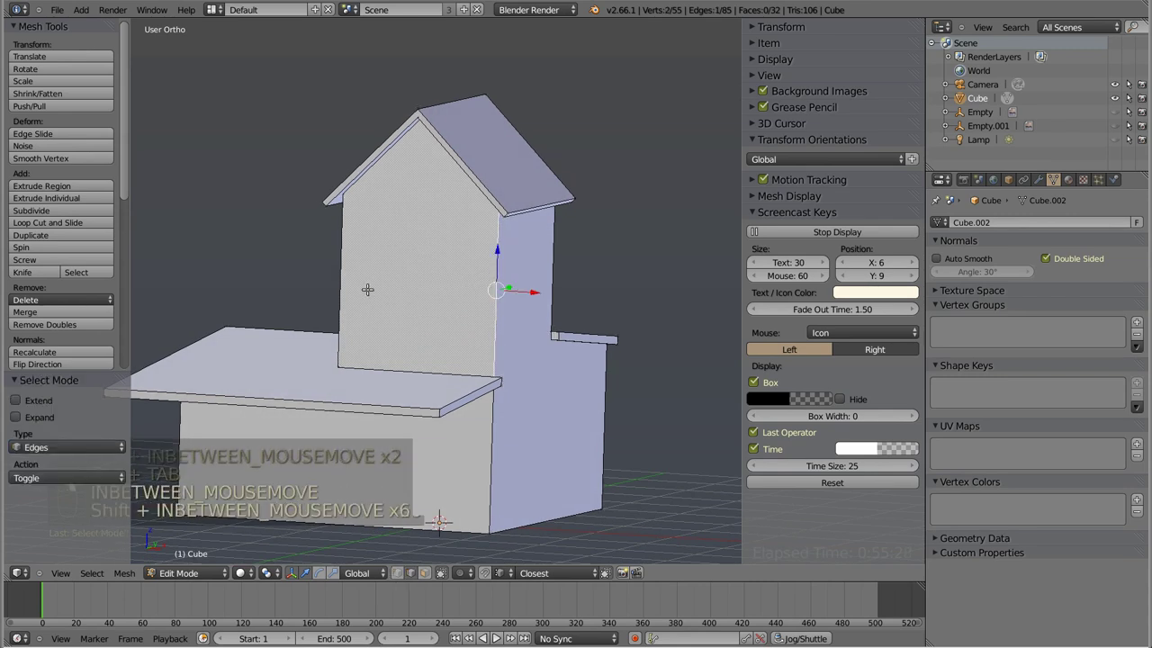
key("z")
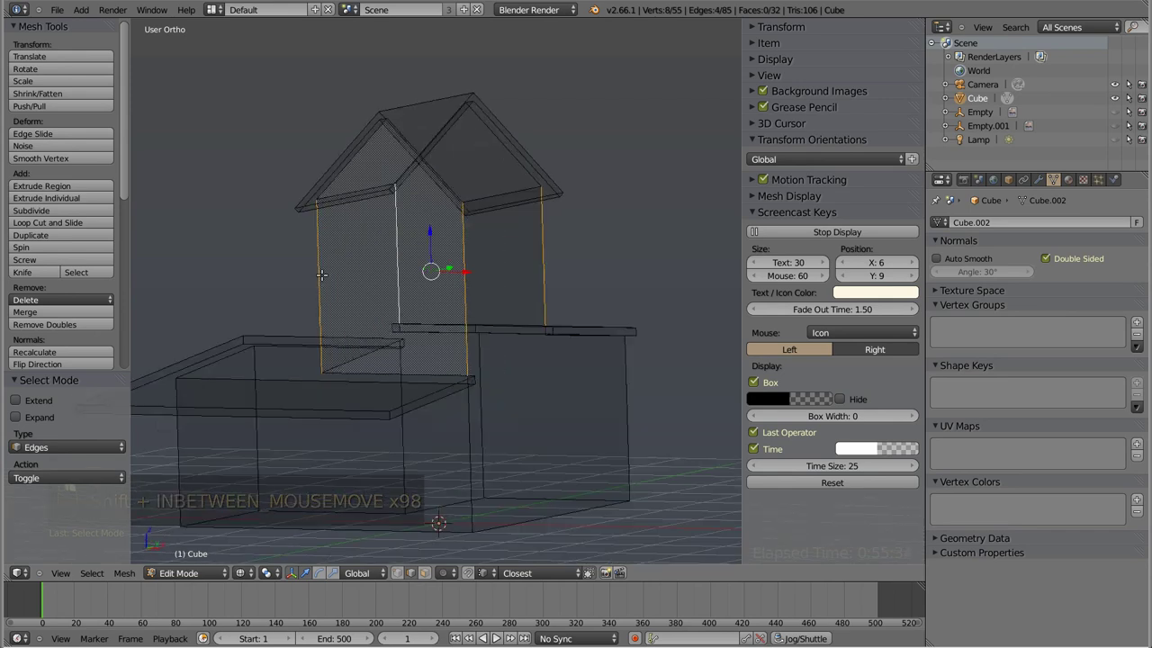
key("w")
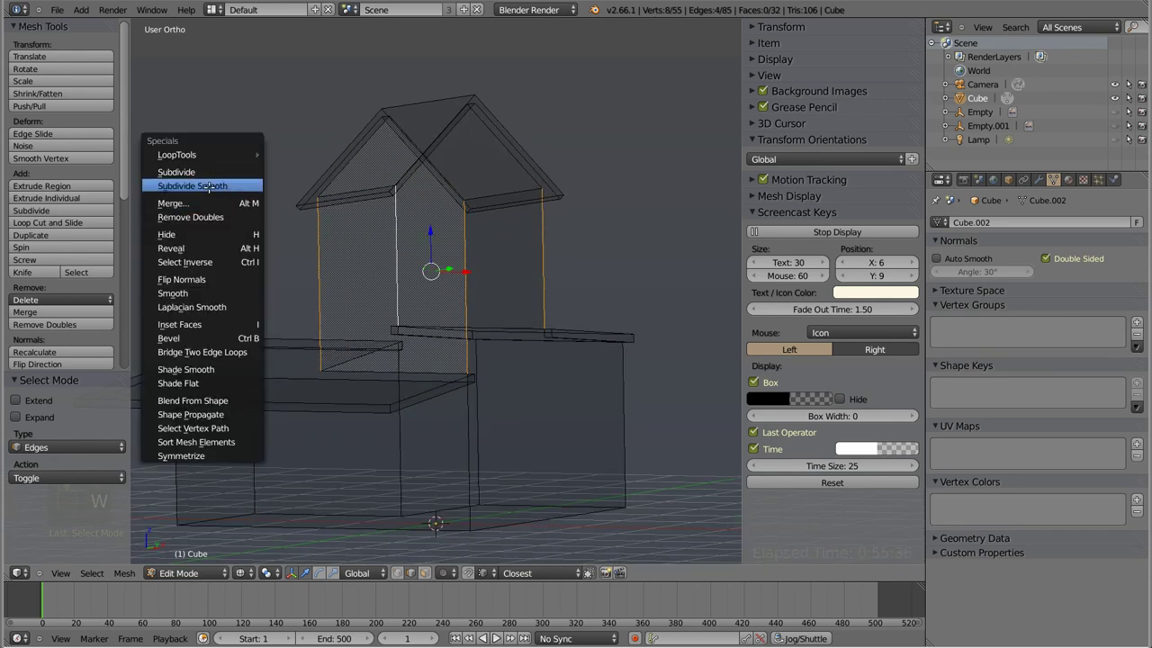
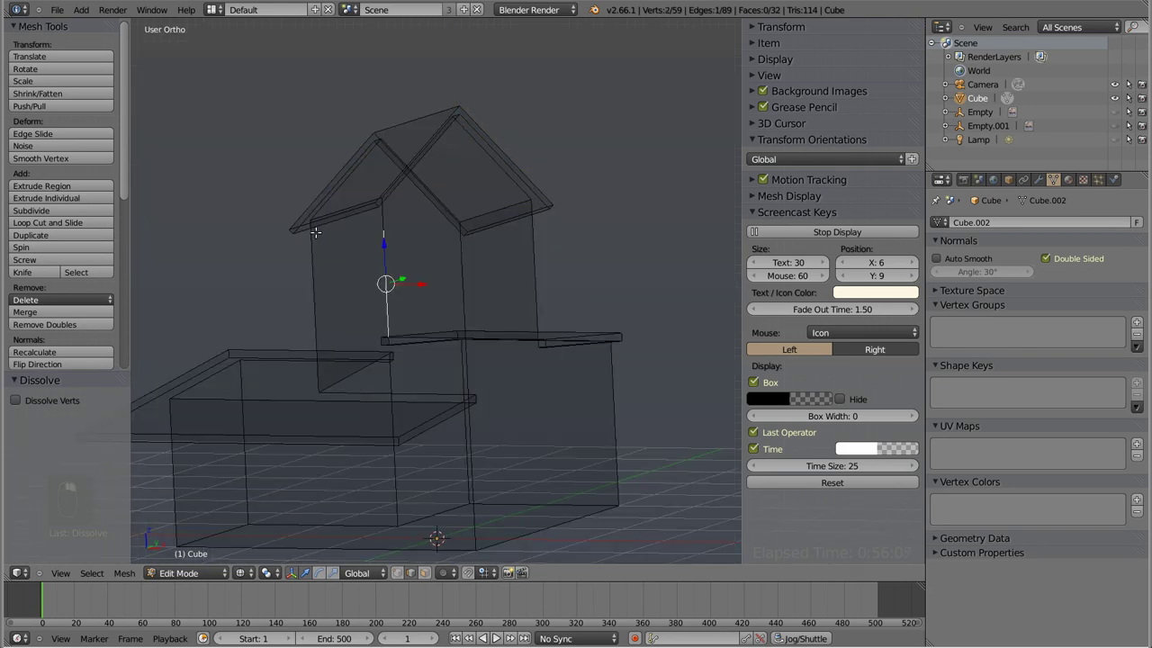
key("ctrl+Tab")
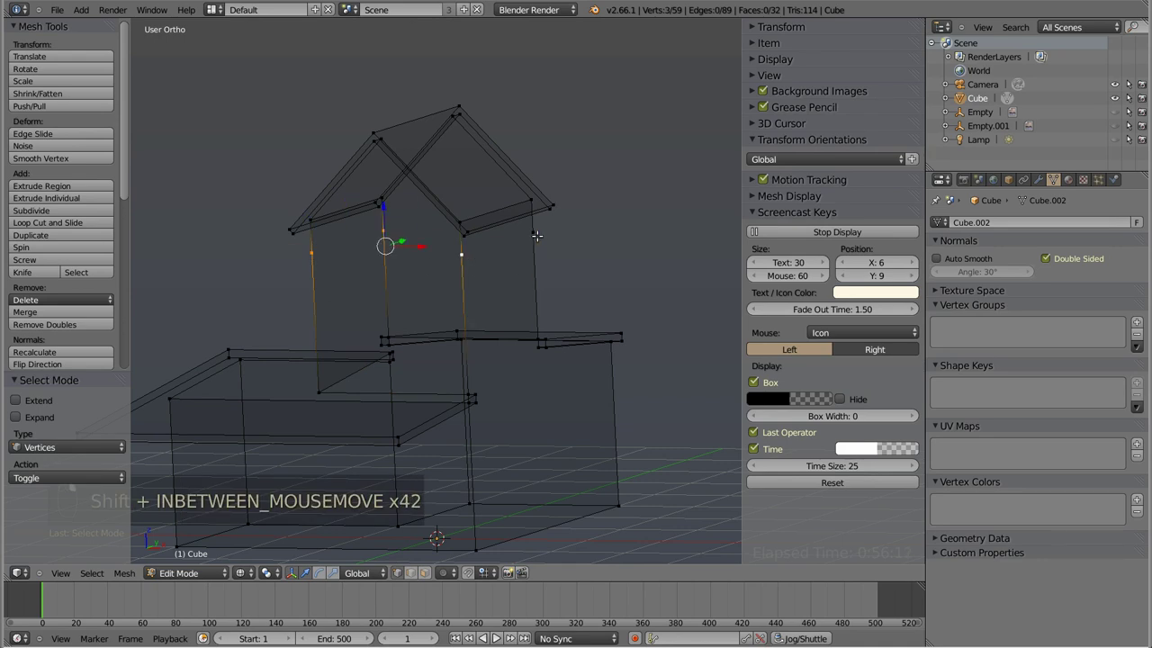
key("x")
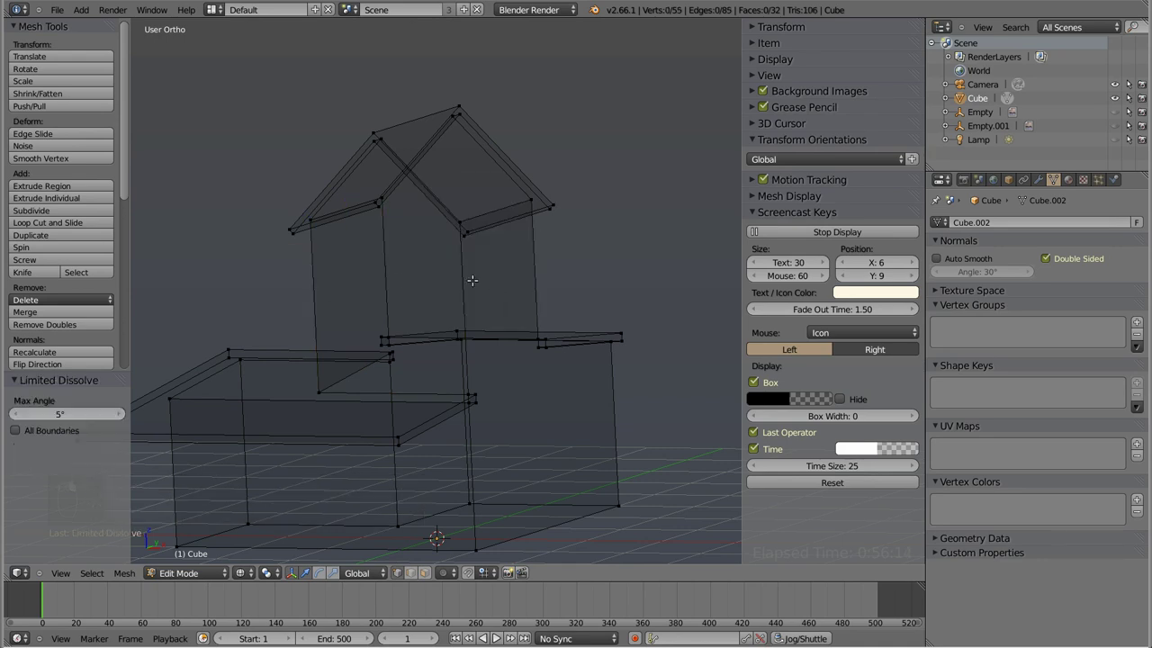
key("KP_1")
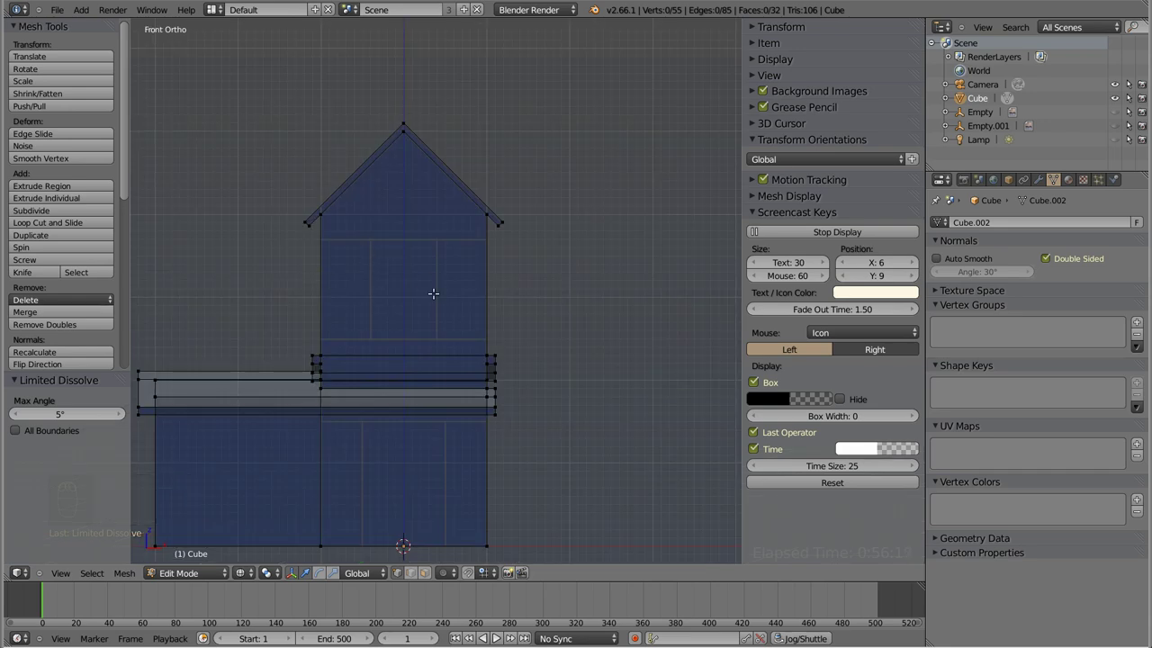
key("ctrl+Tab")
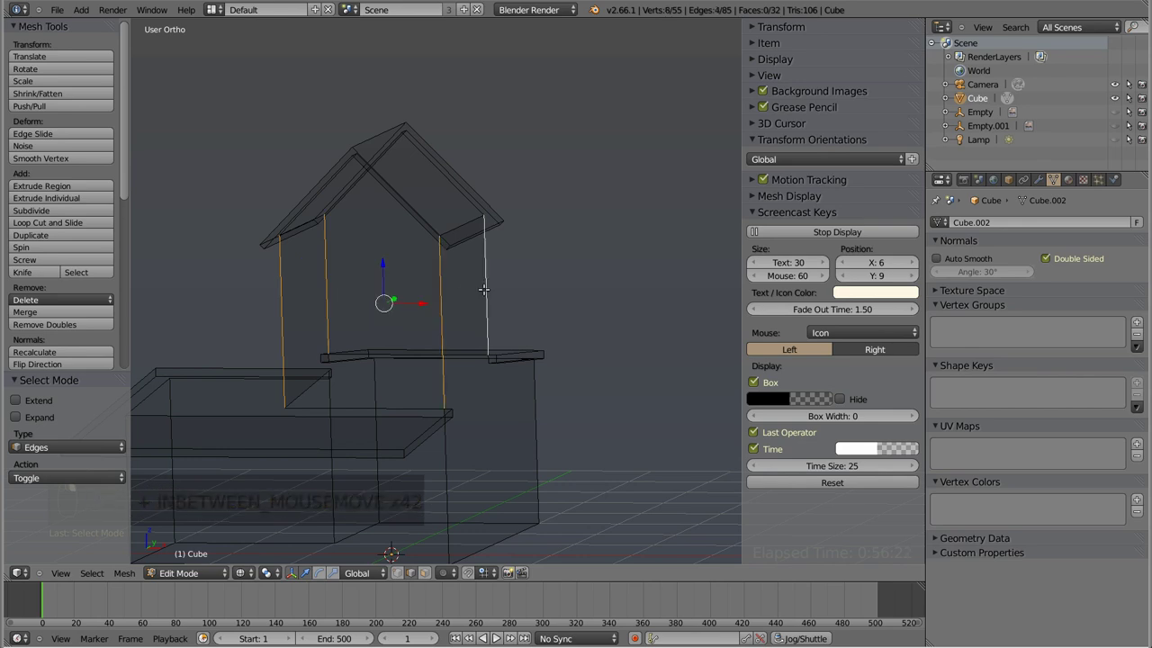
key("KP_1")
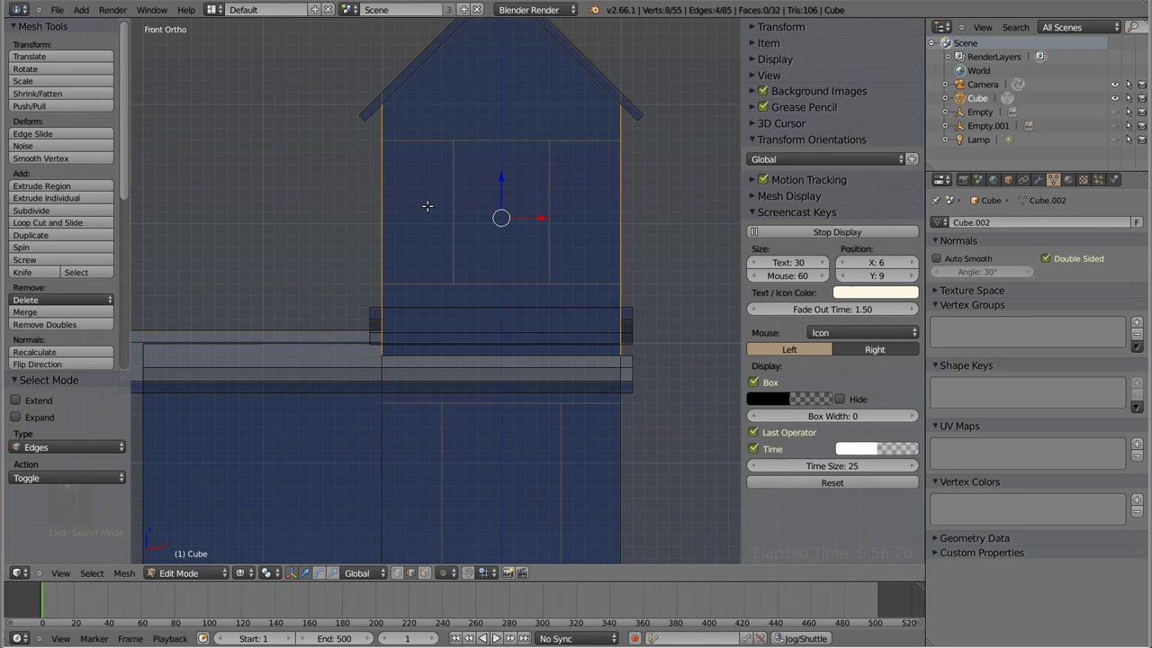
key("k")
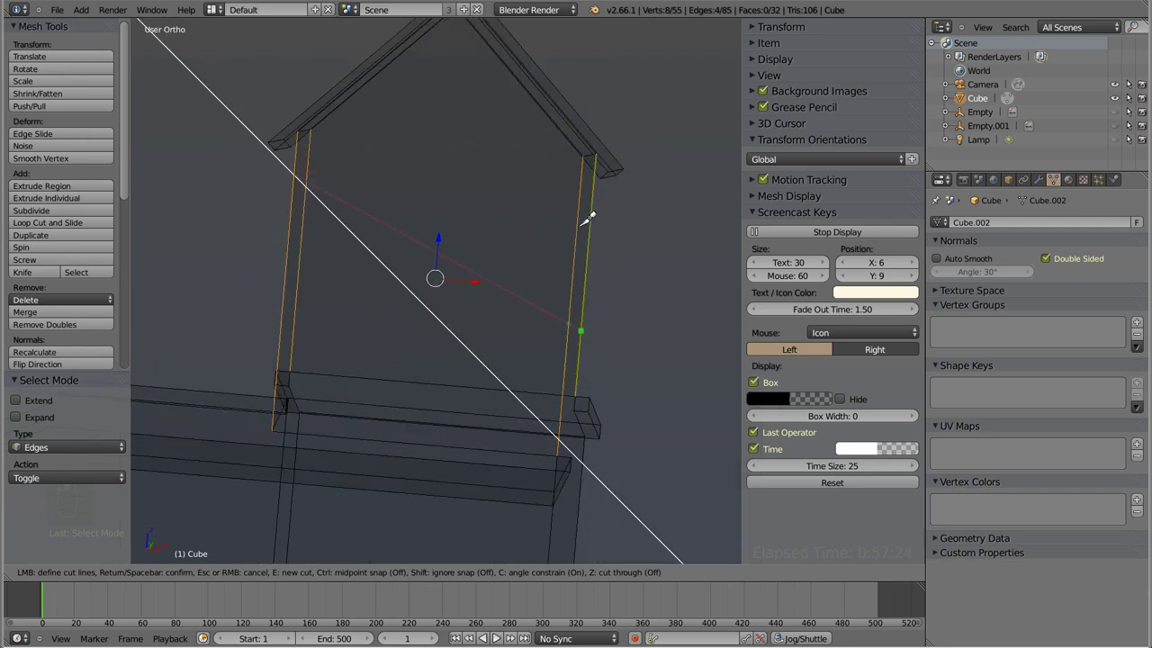
- From the front view, cut a new horizontal edge ring around the tower walls near the roof
key("KP_3")
key("KP_1")
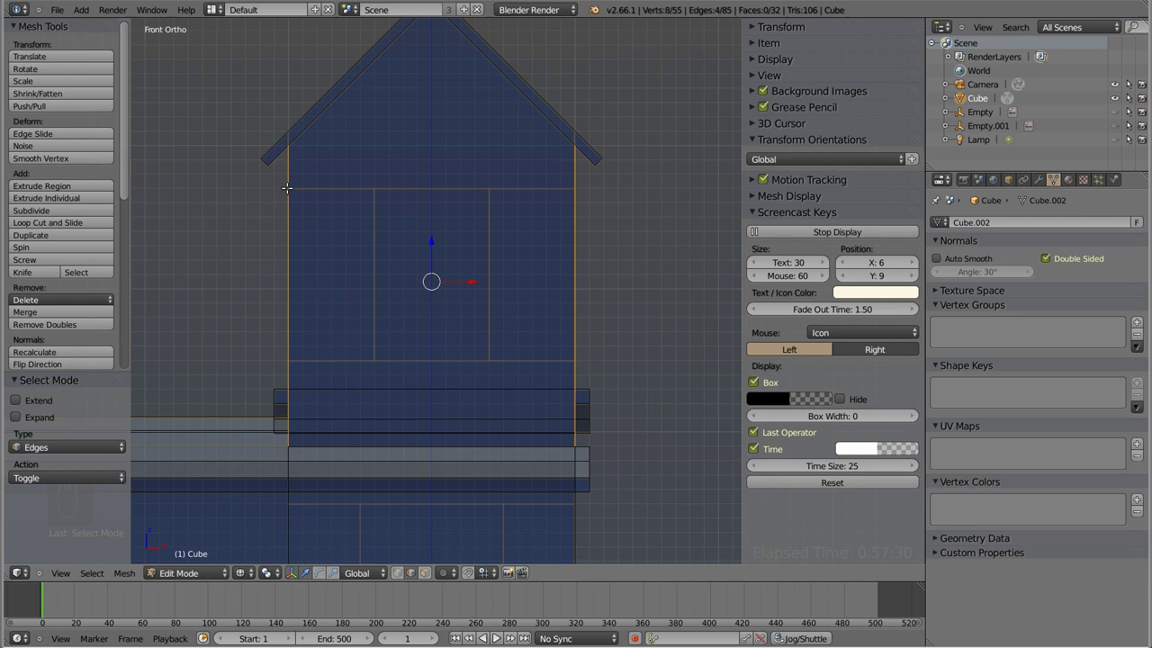
key("k")
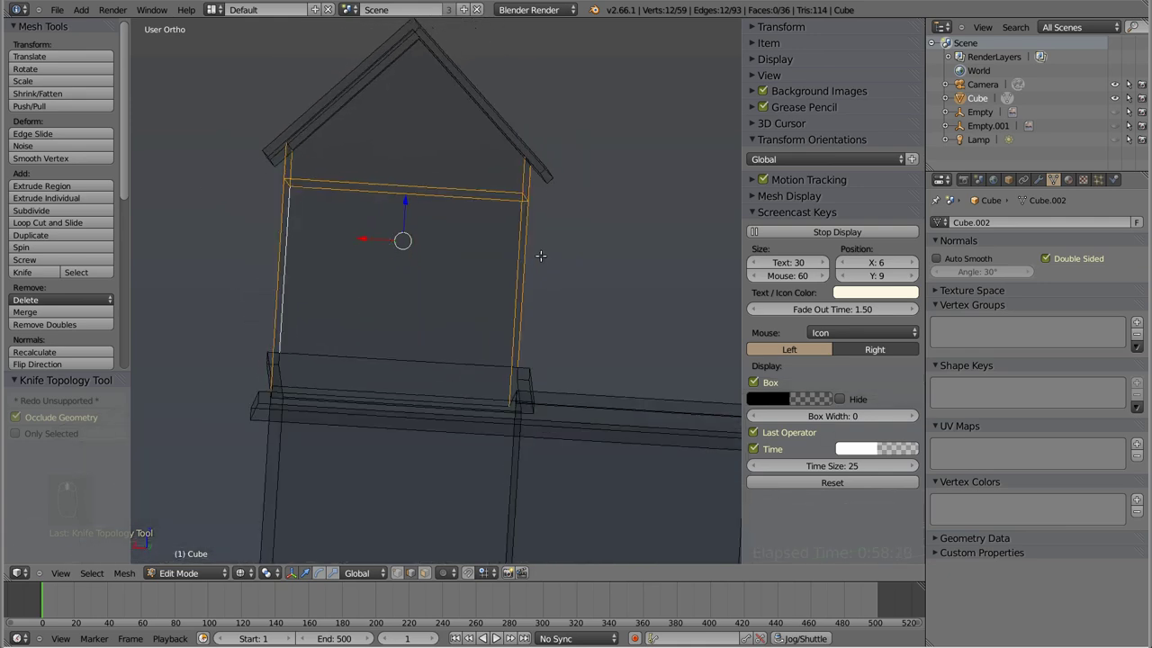
- Move the loop's front edge vertically to the door-top height, then deselect everything
key("KP_1")
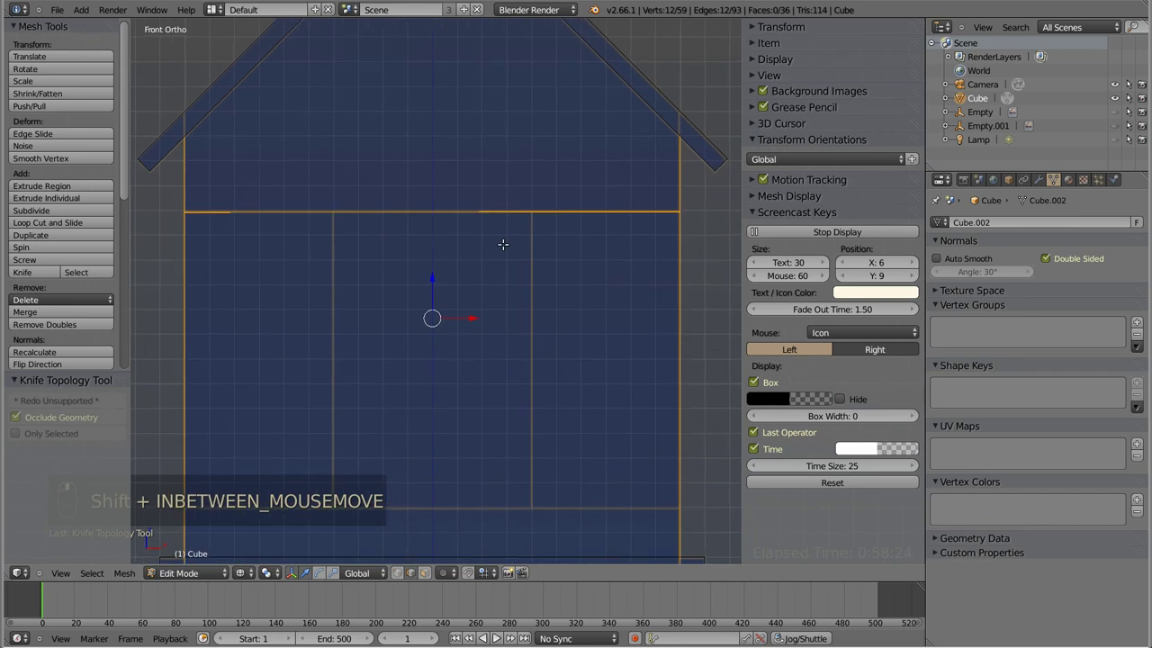
key("shift+a")
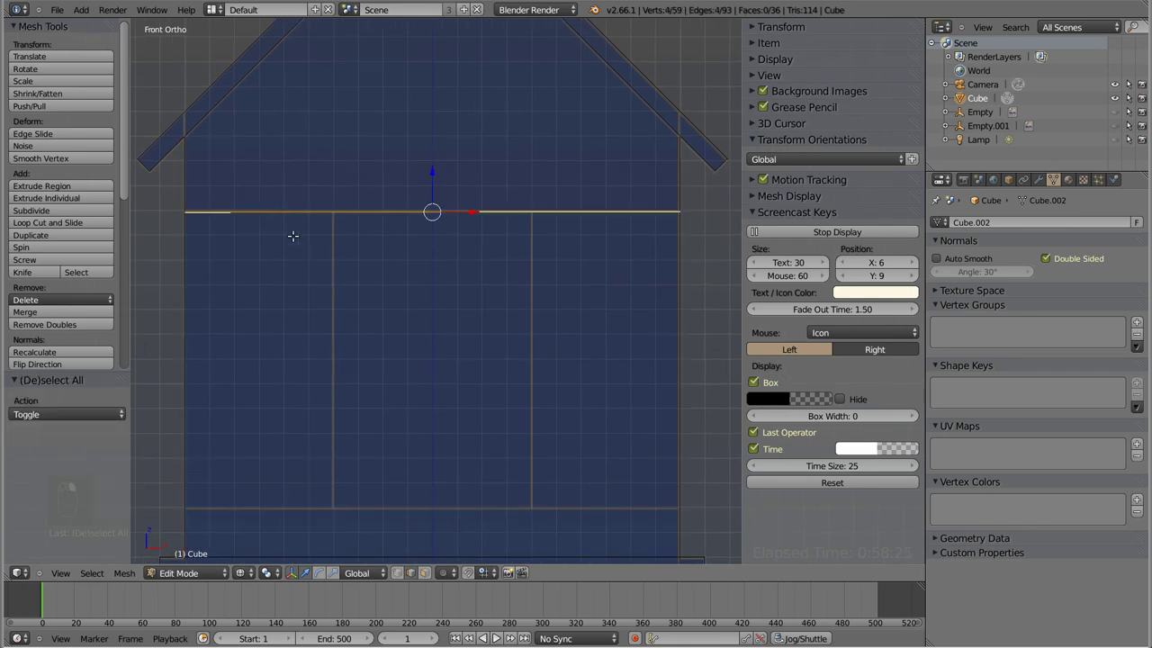
key("KP_1")
key("shift+s")
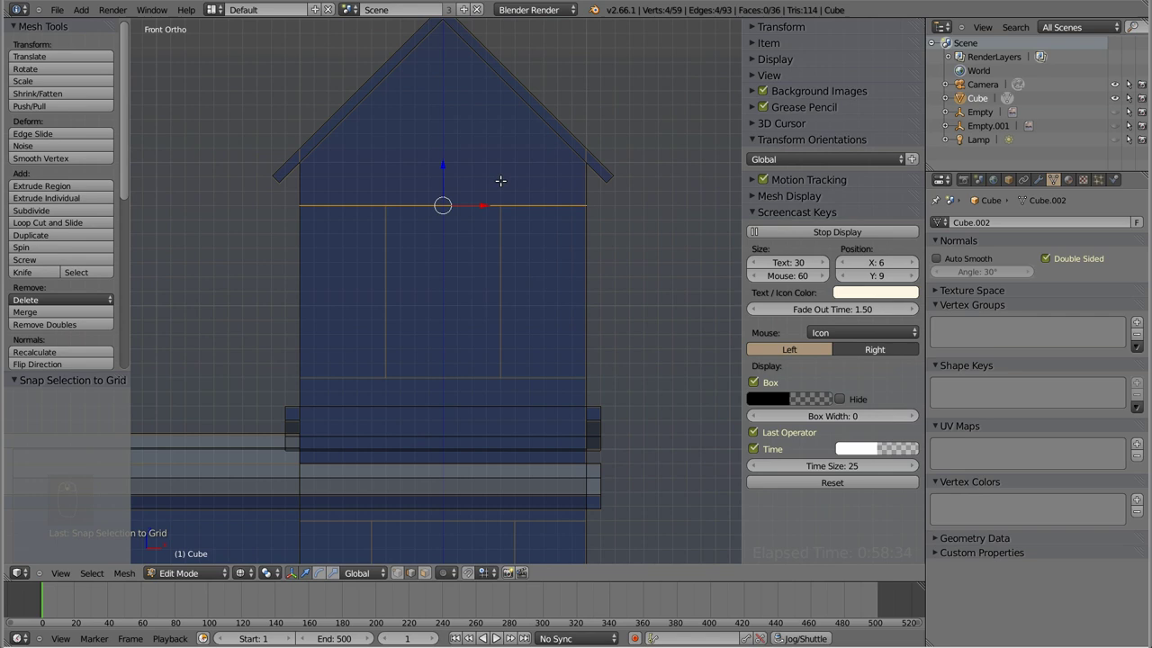
key("ctrl+r")
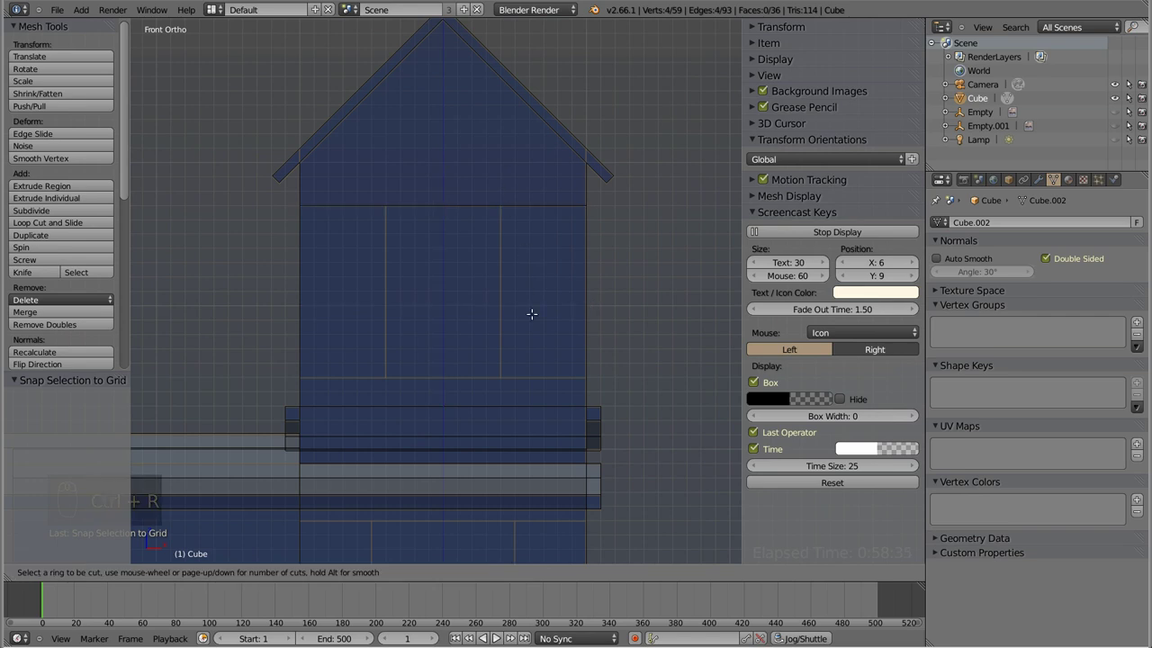
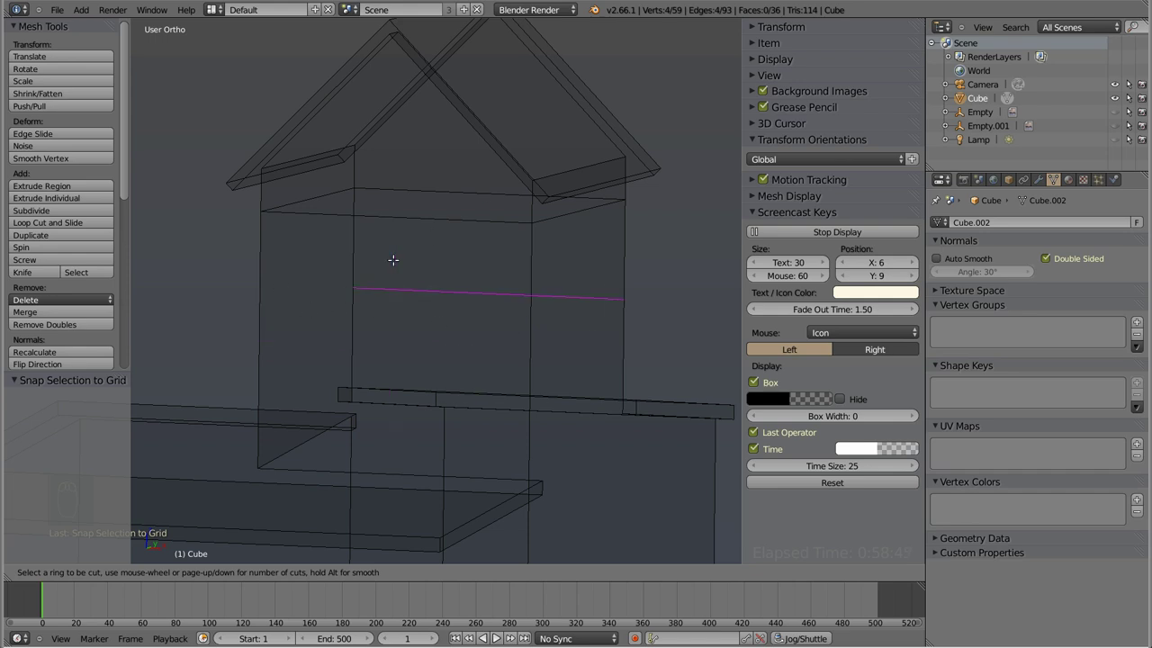
- Cut a second horizontal loop around the tower and slide it down to the wall base, checking in solid shading
key("k")
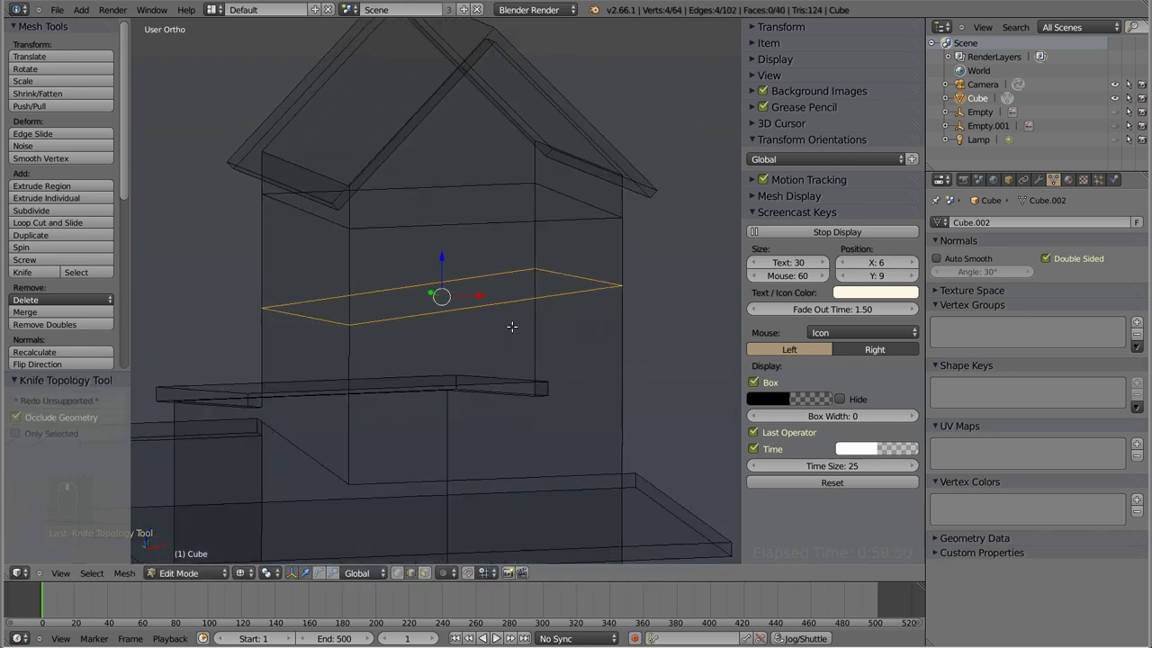
key("s")
key("KP_1")
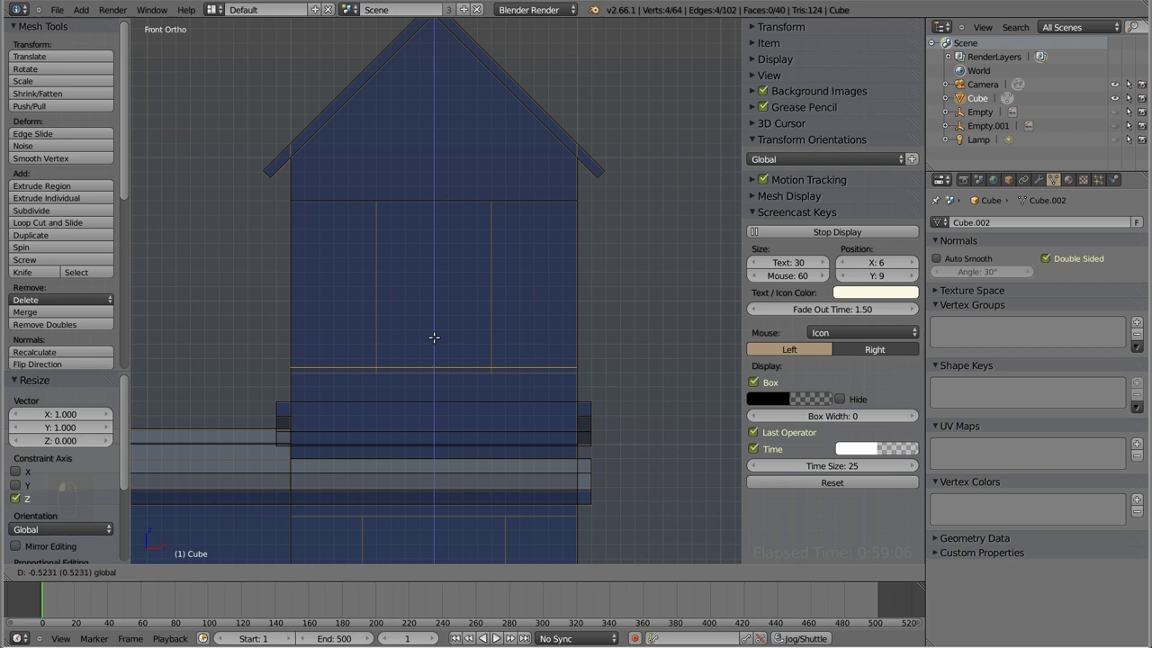
key("shift+s")
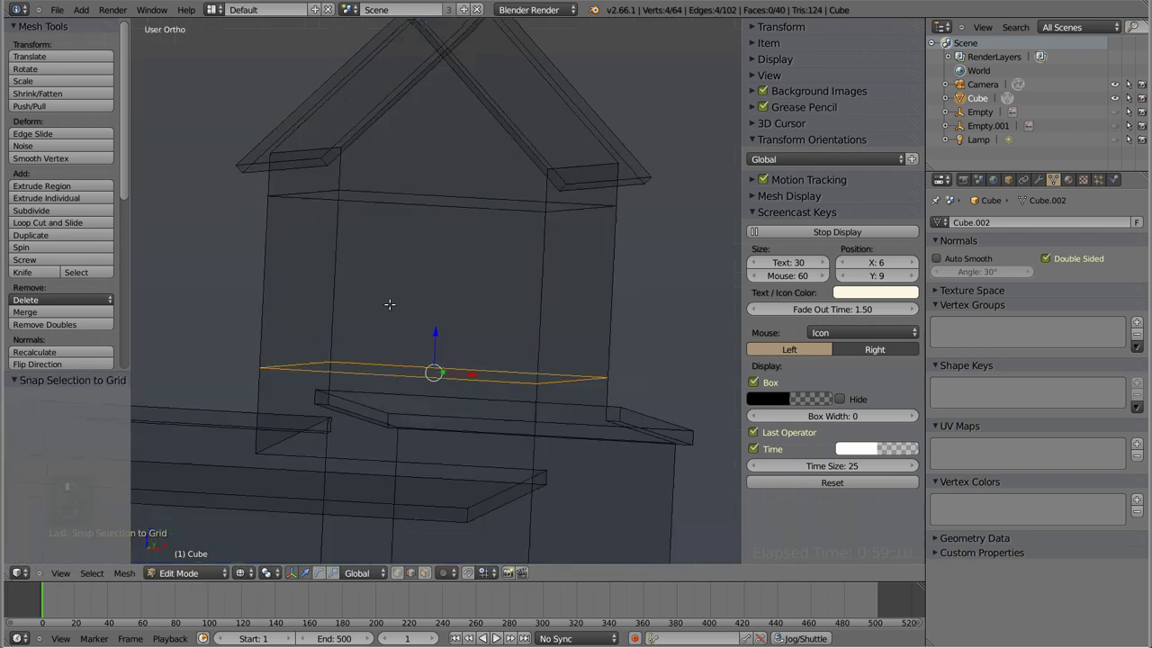
key("z")
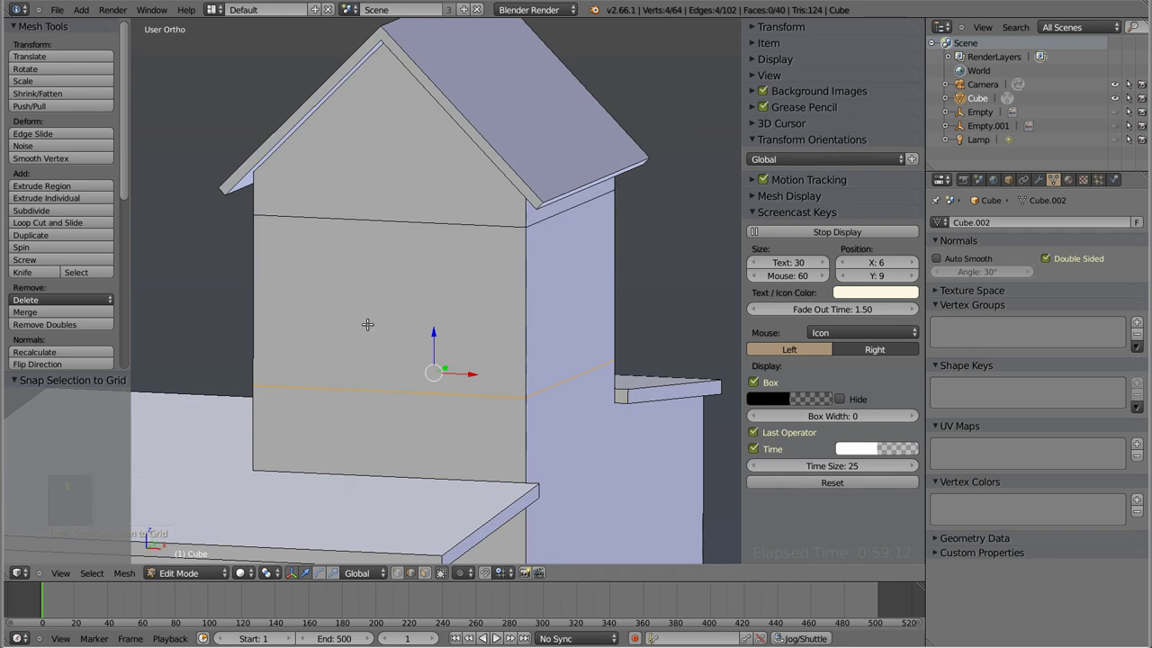
key("KP_1")
key("z")
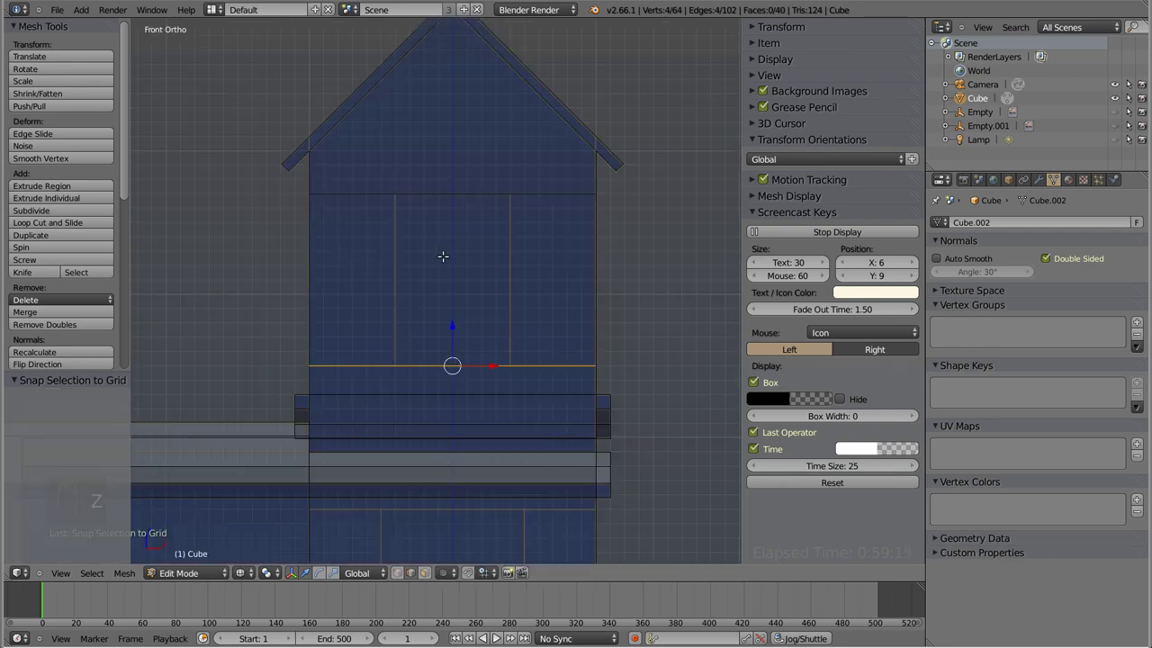
- Loop-cut the door's two vertical sides on the tower front wall and switch to face selection
key("k")
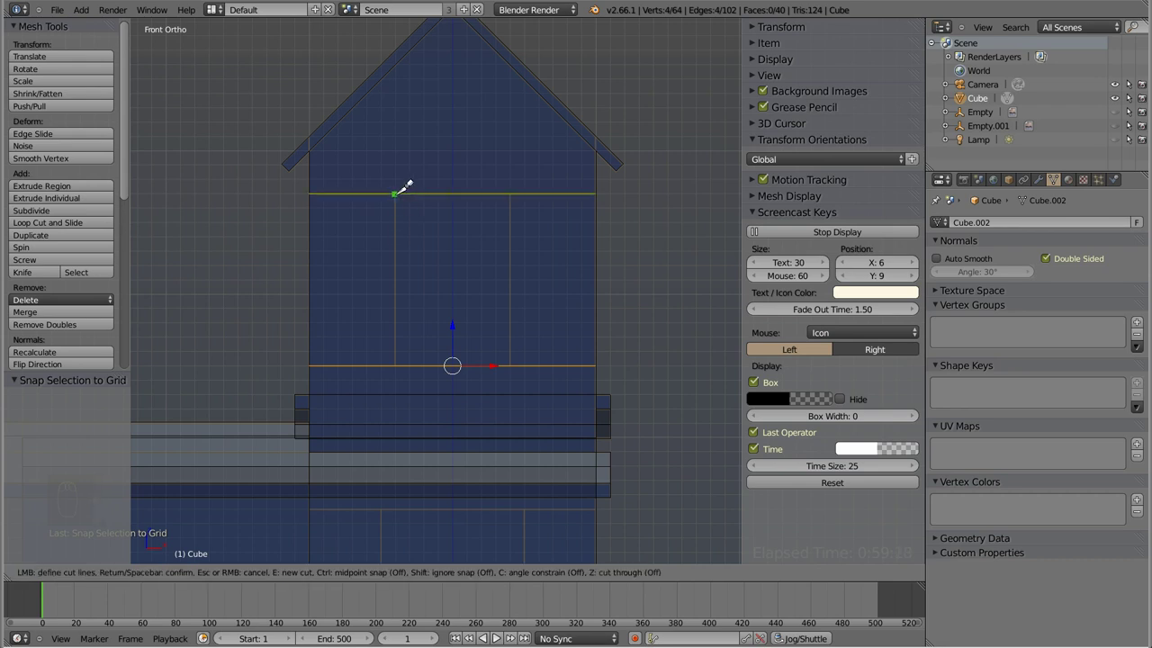
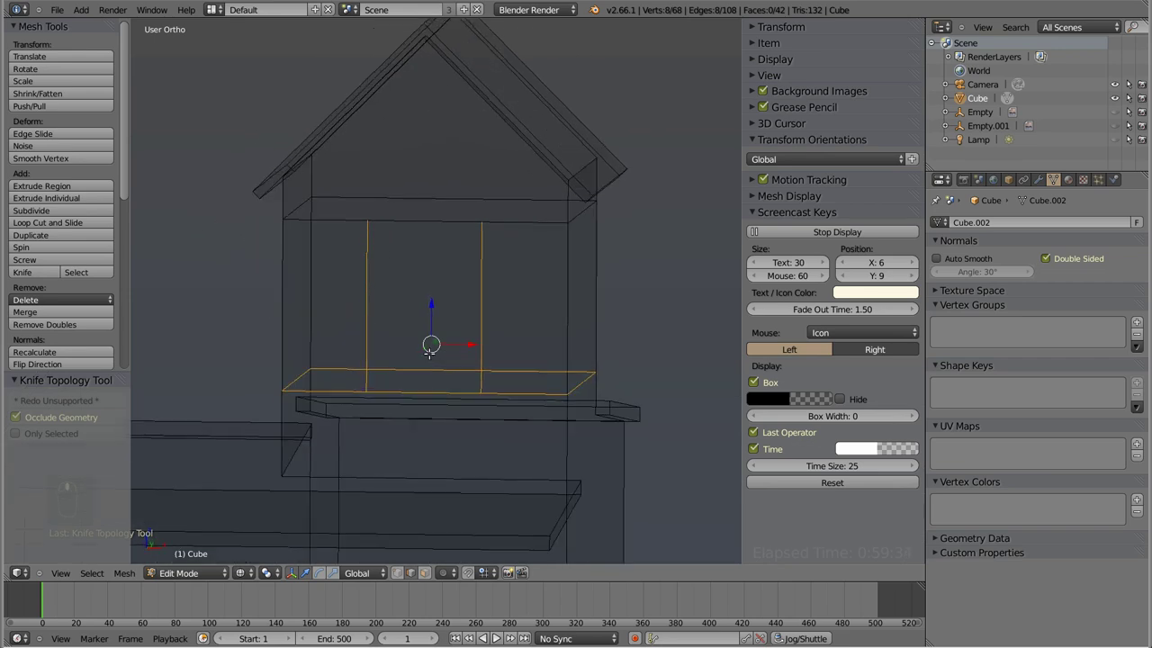
key("KP_1")
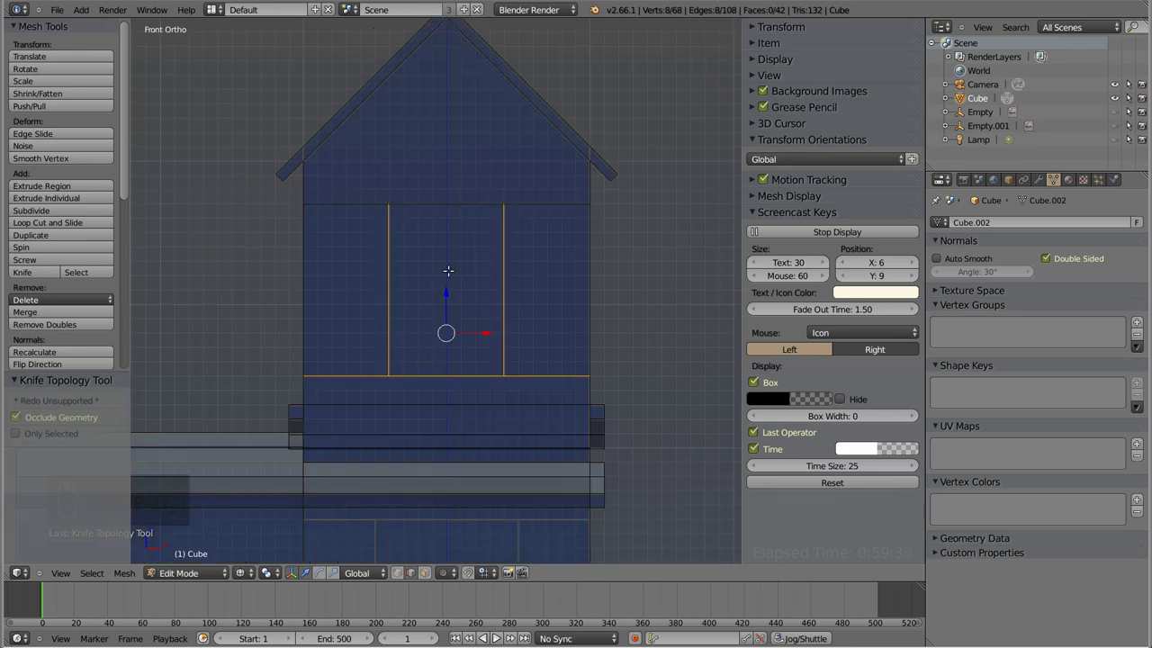
key("shift+s")
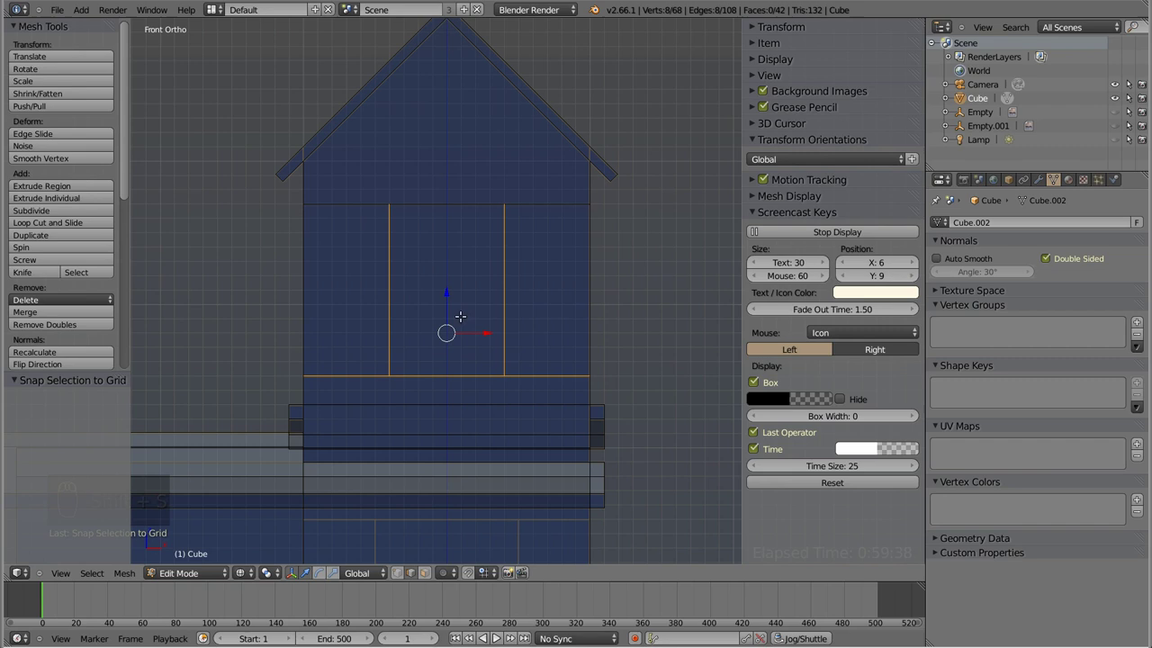
key("ctrl+Tab")
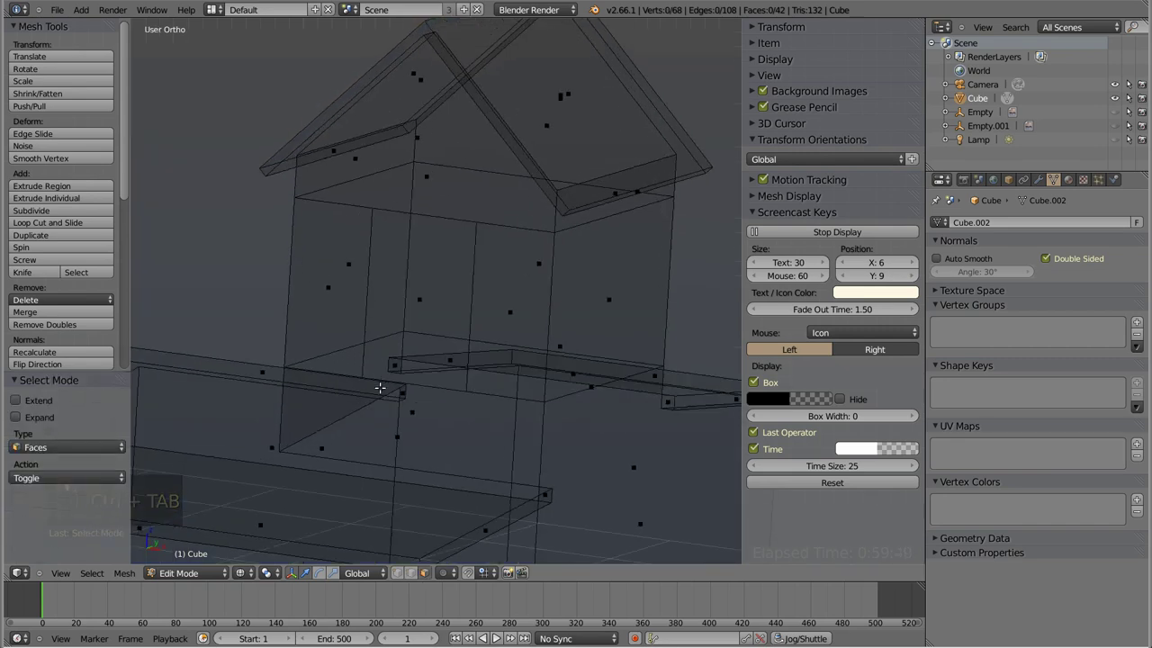
- Extrude the tower's door face inward, verifying it in solid shading and from the side view
key("z")
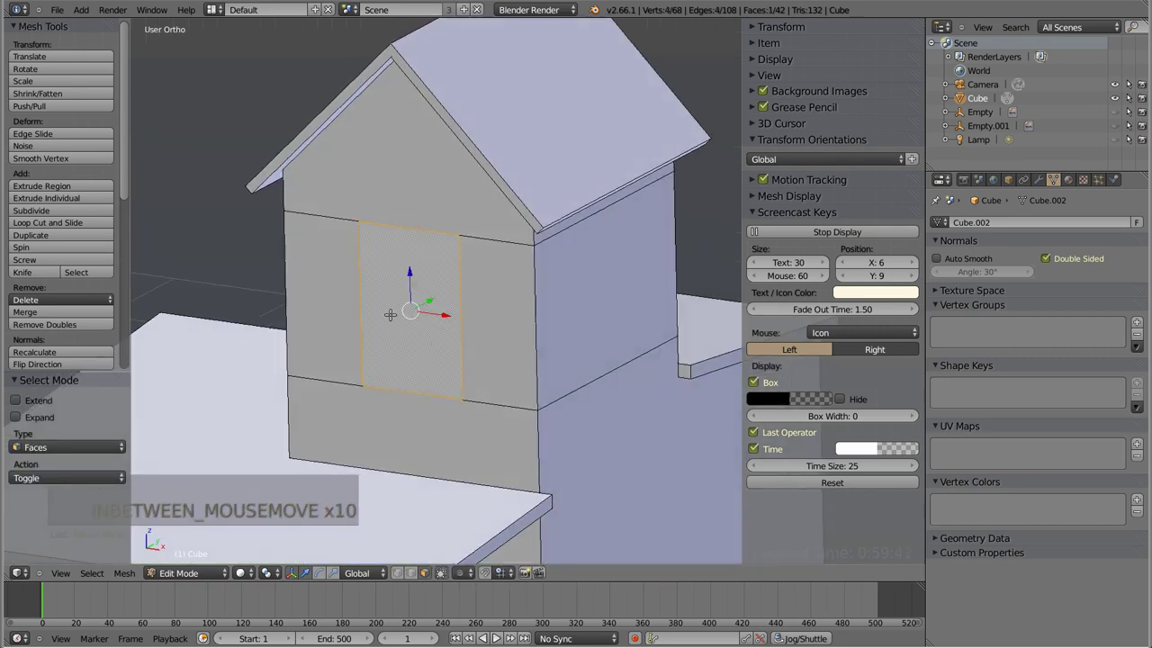
key("z")
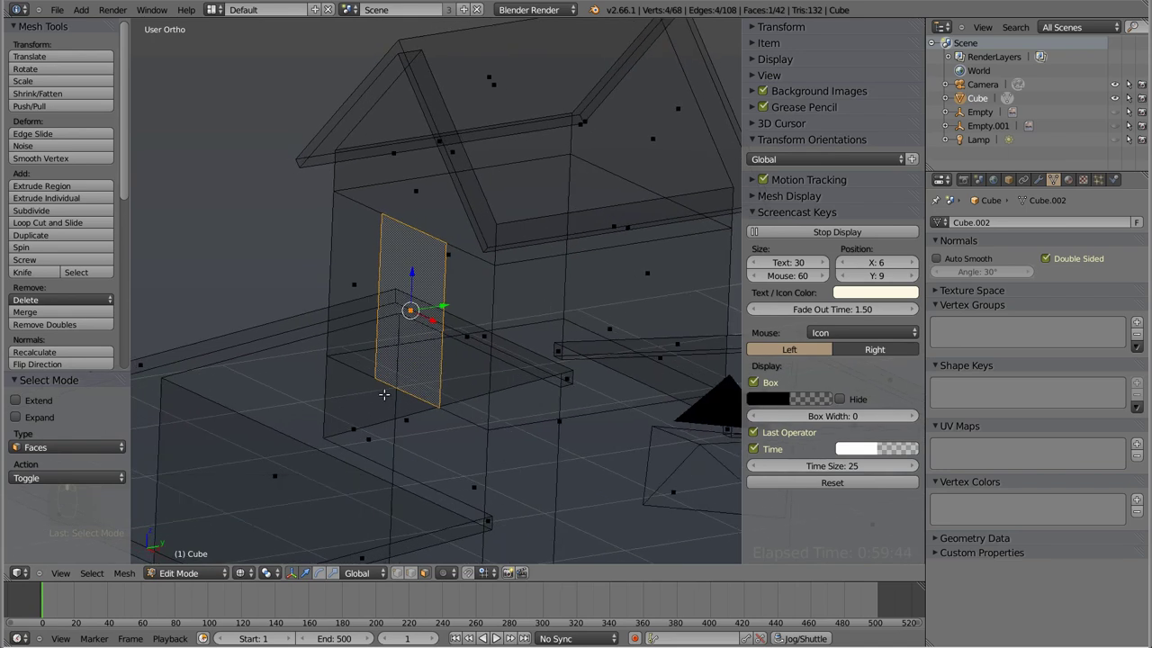
key("KP_1")
key("KP_3")
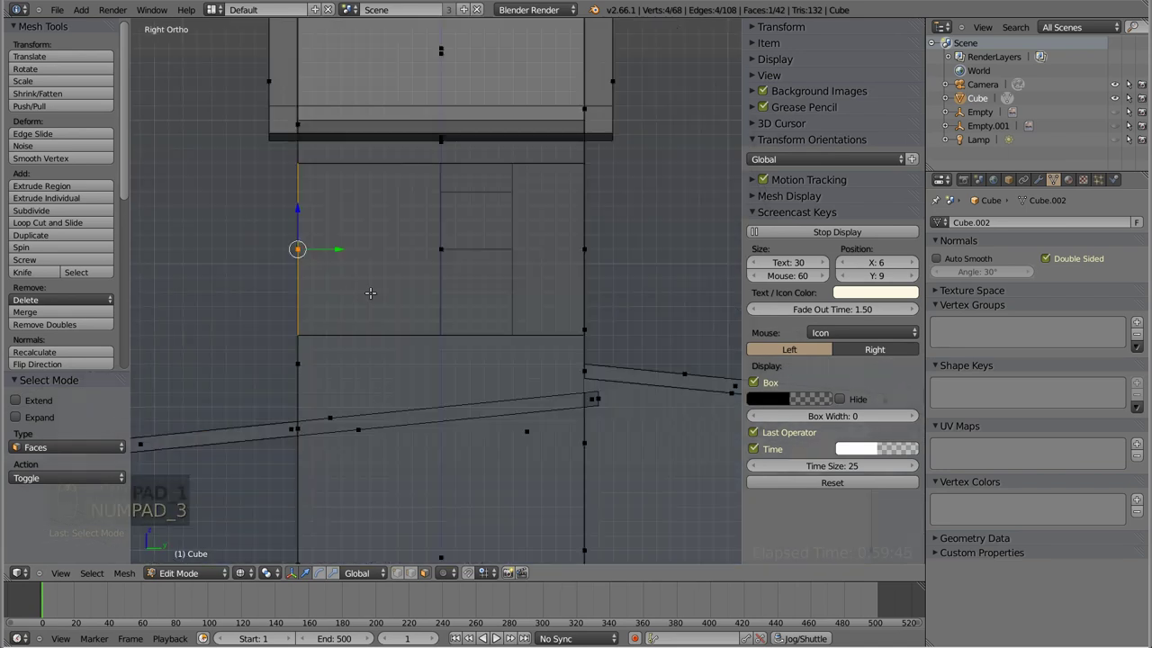
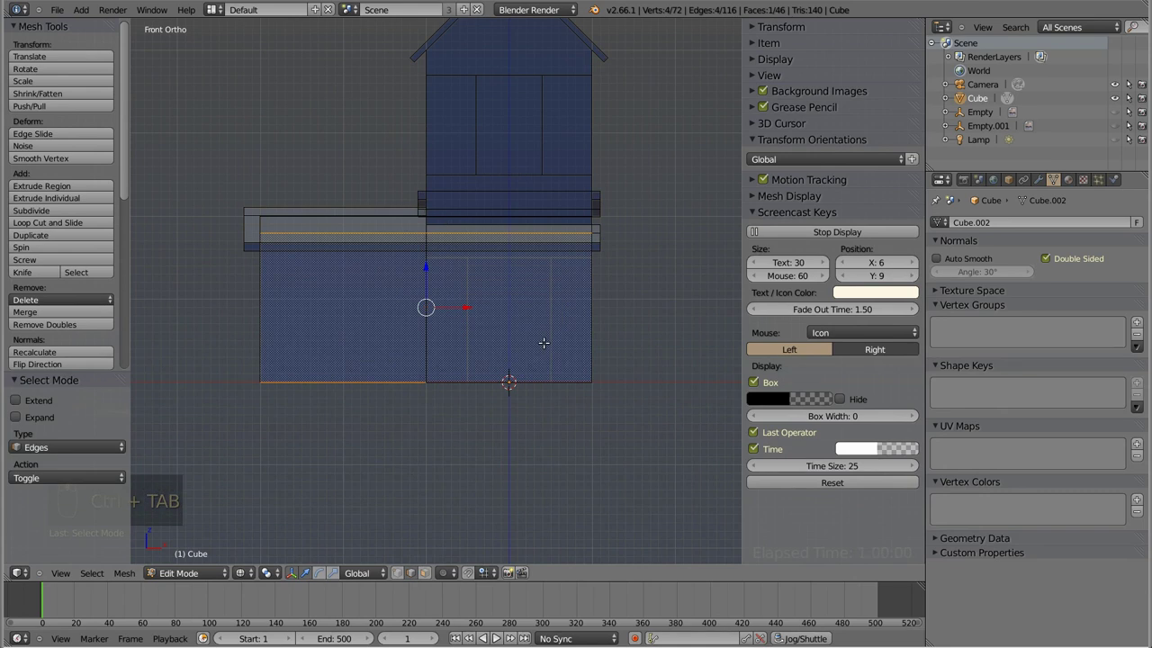
- Loop-cut the lower building's front wall to outline its door and extrude the door face inward
key("k")
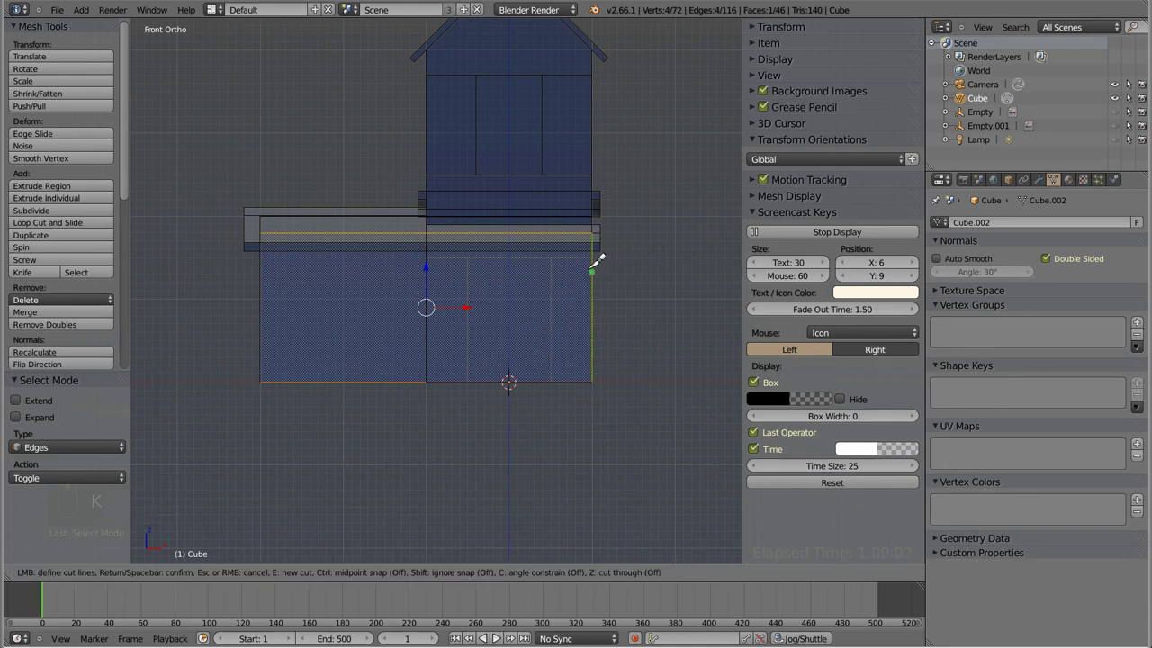
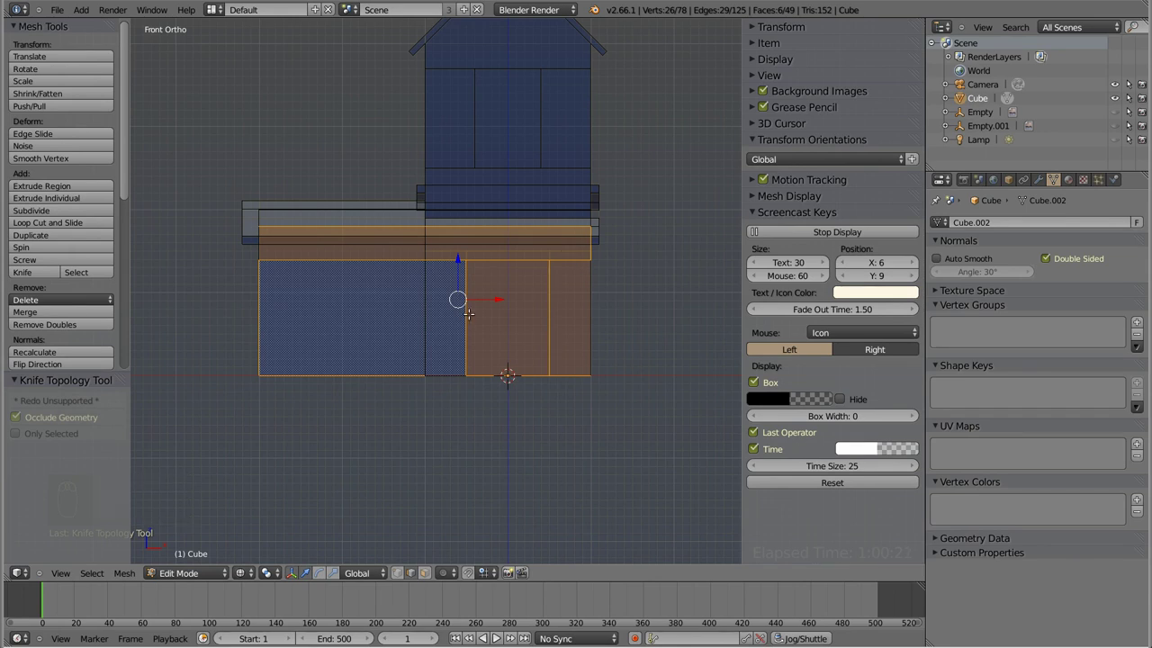
key("shift+s")
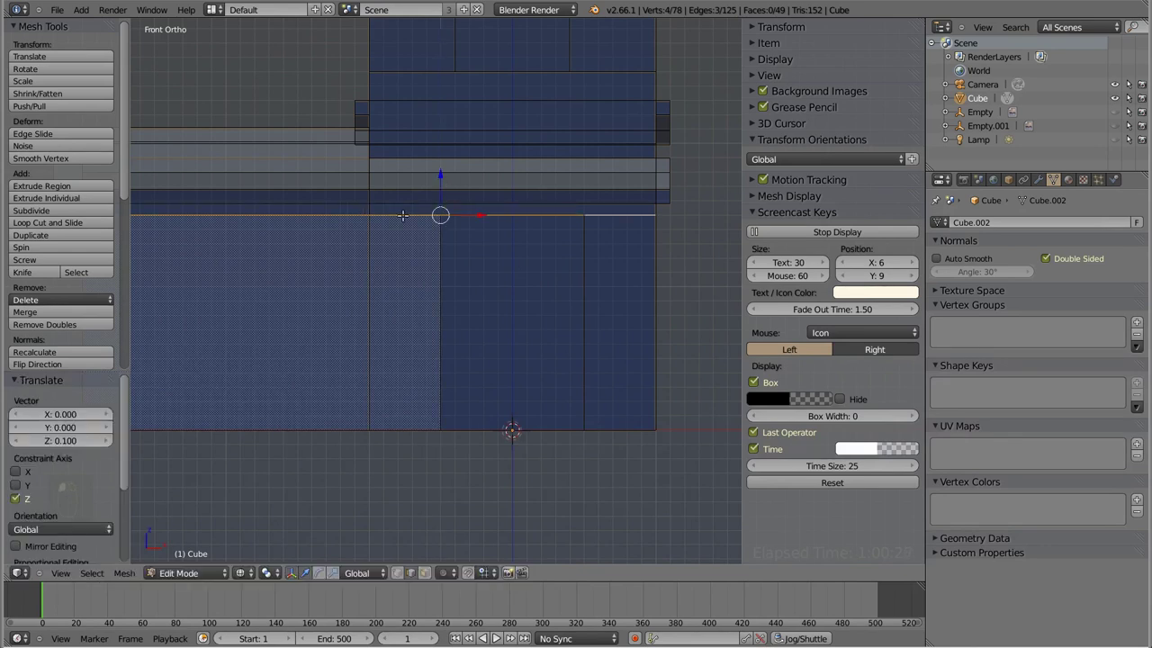
key("a")
key("ctrl+Tab")
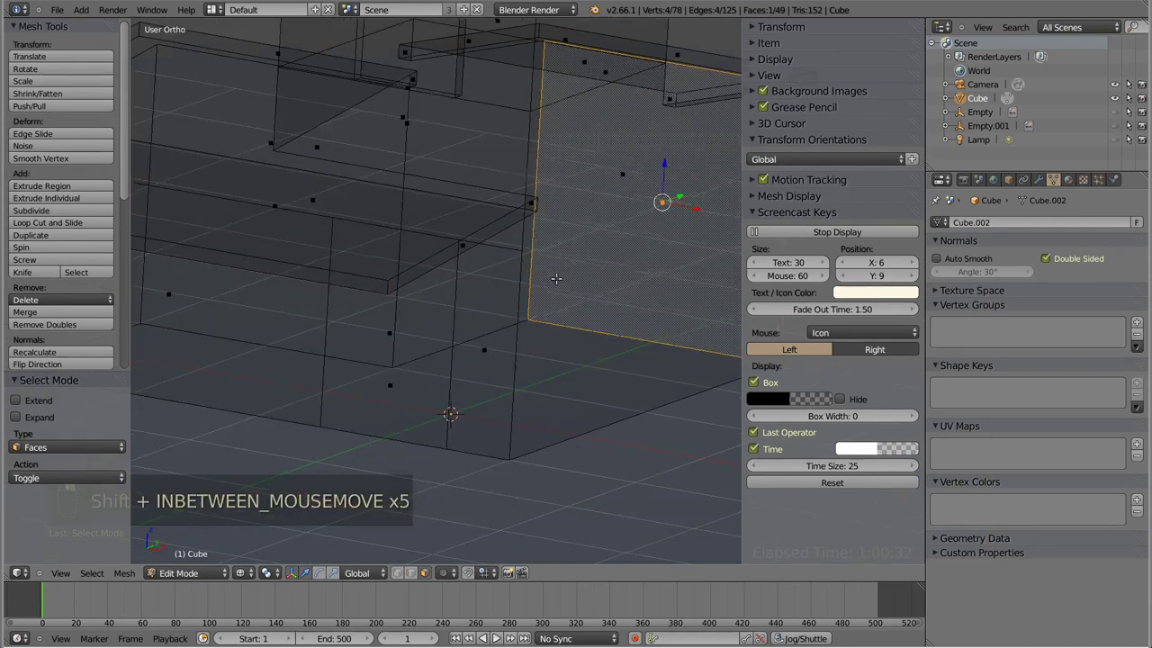
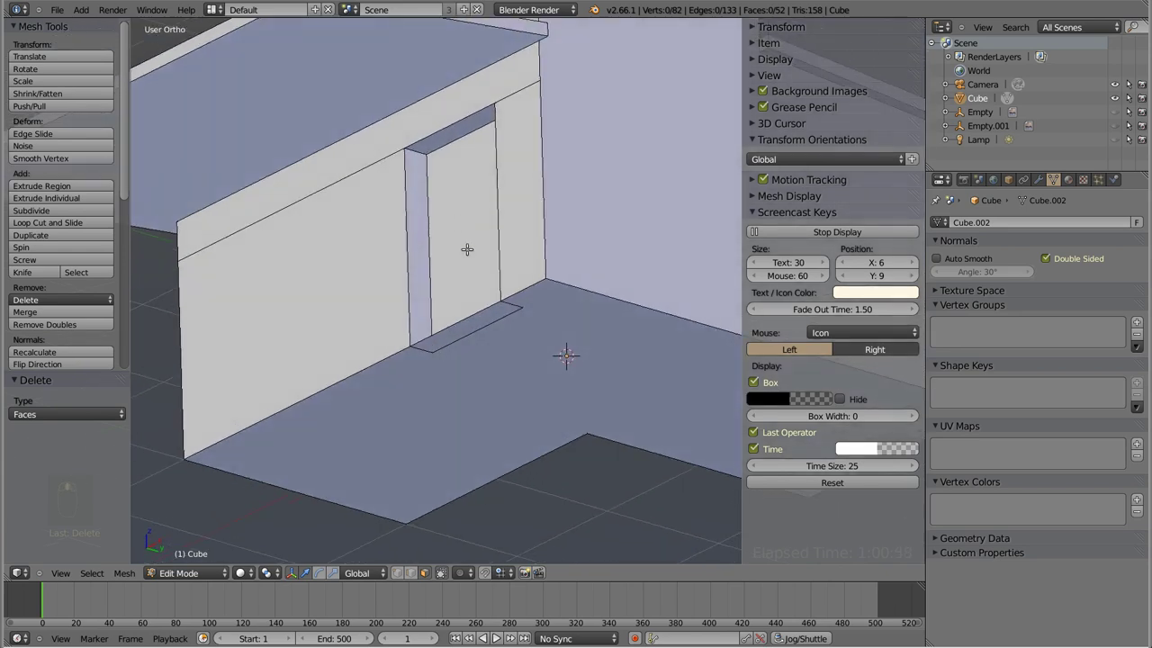
key("x")
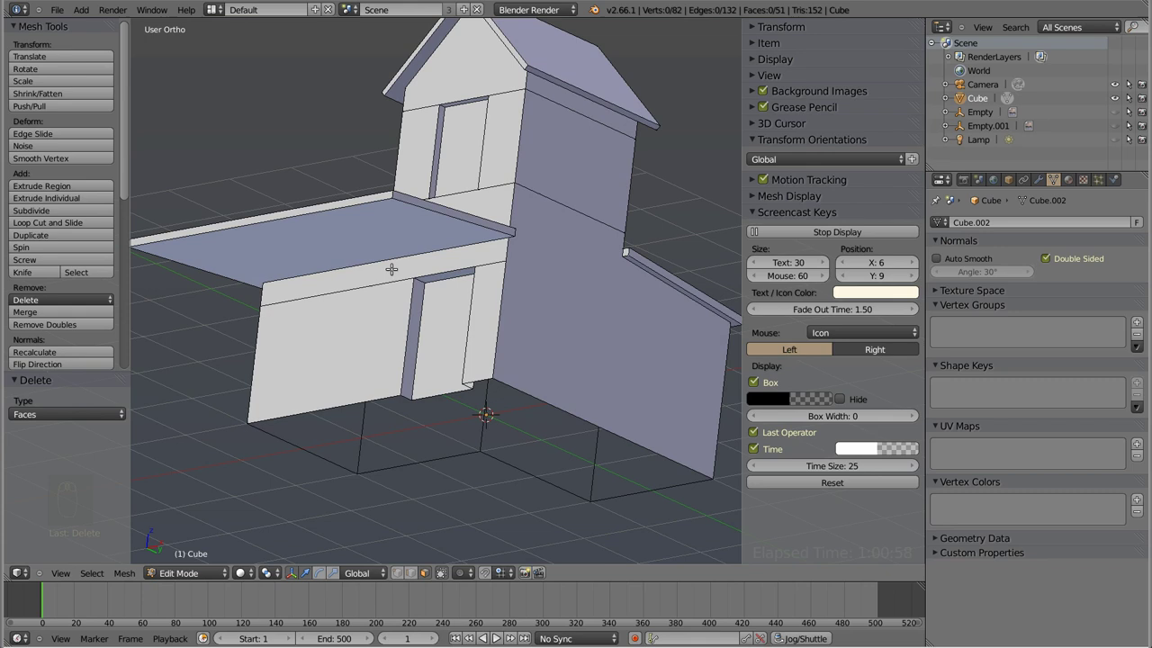
key("ctrl+Tab")
key("x")
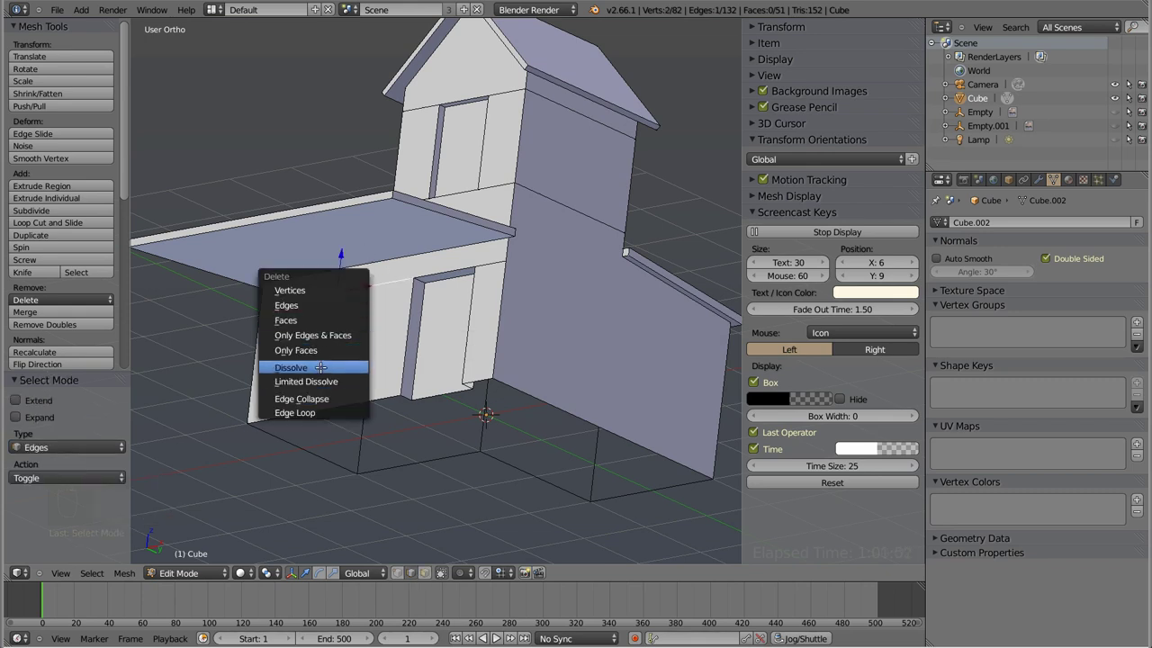
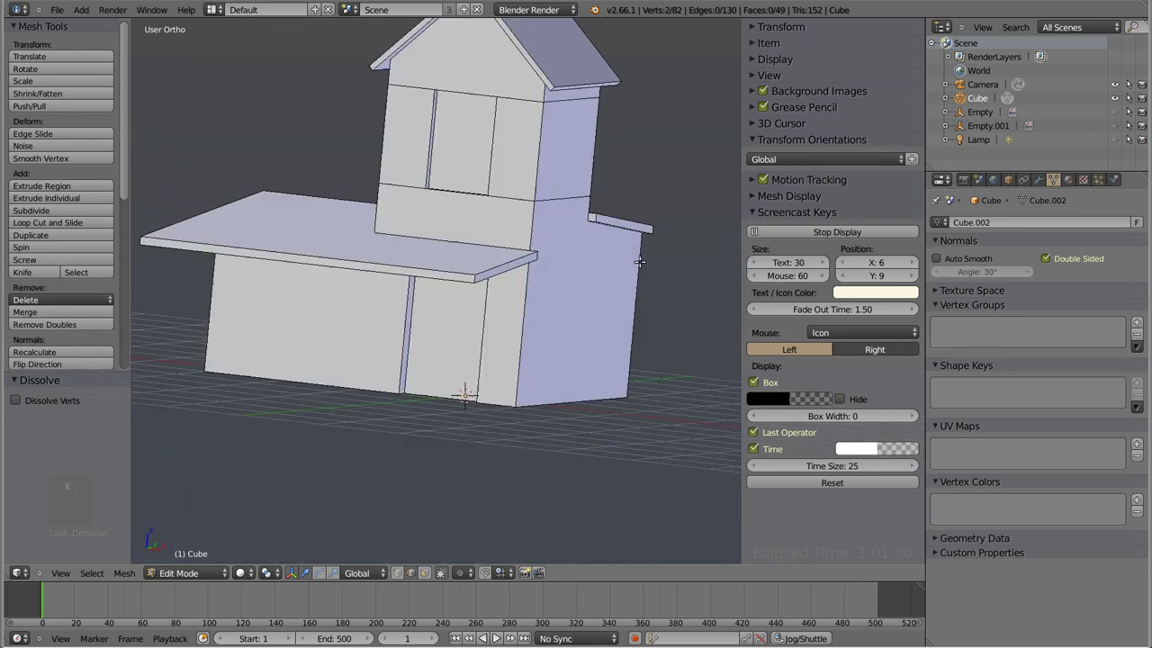
key("KP_3")
- Facing the upper storey's side wall, knife-cut a small rectangular window outline into it
key("z")
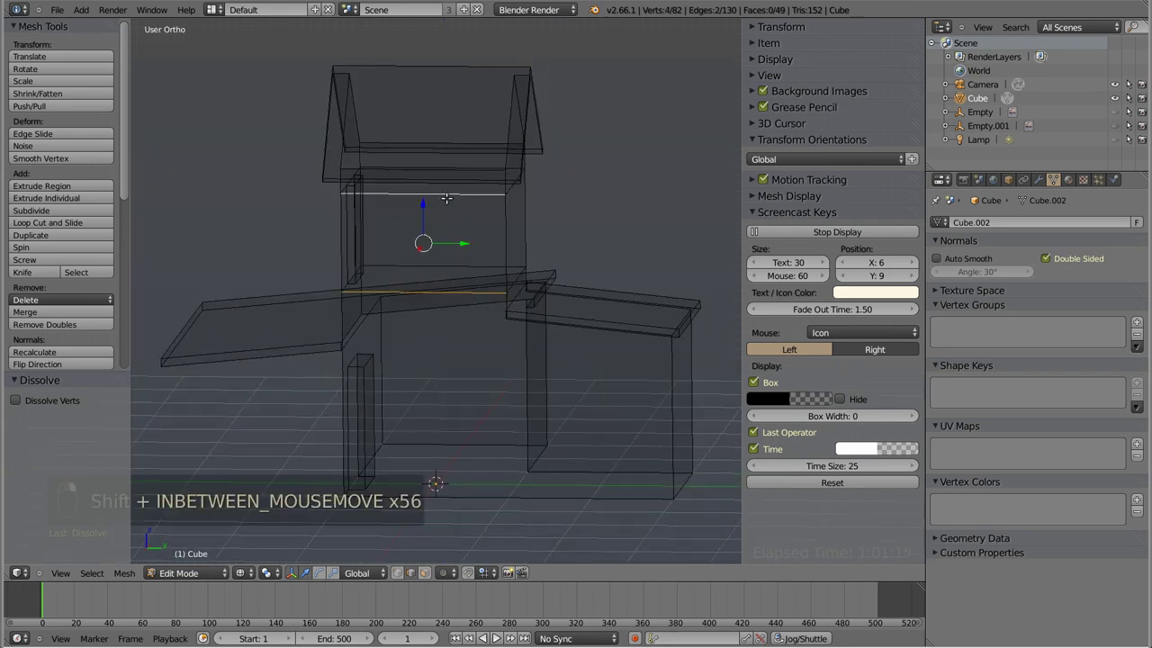
key("KP_3")
key("ctrl+KP_3")
key("KP_3")
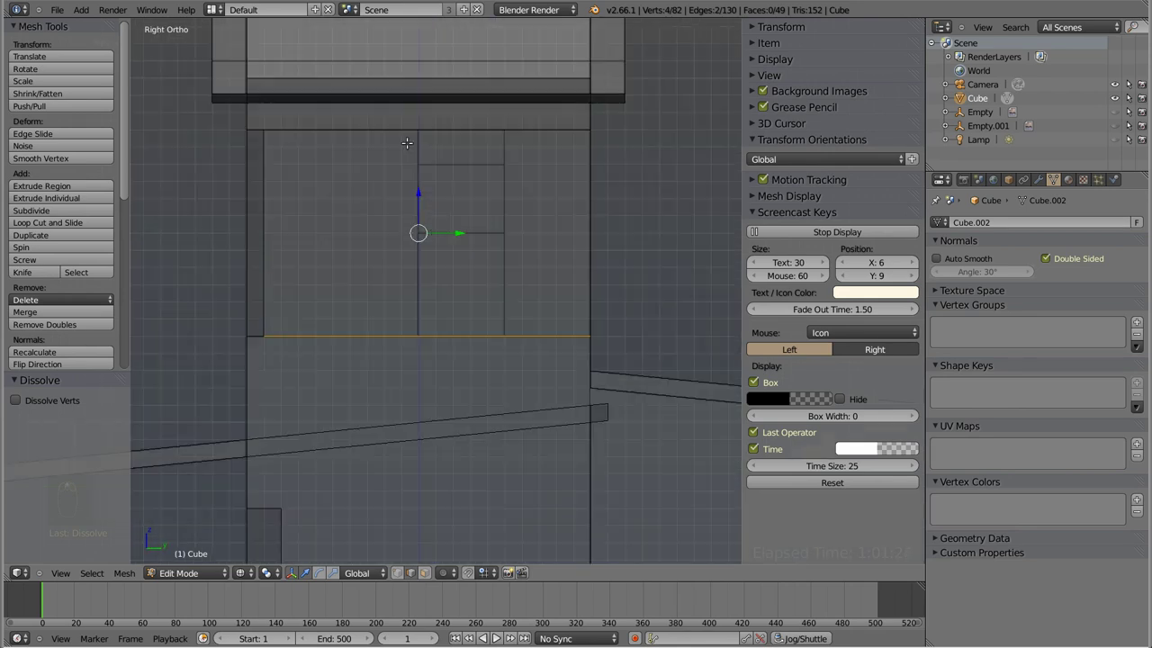
key("k")
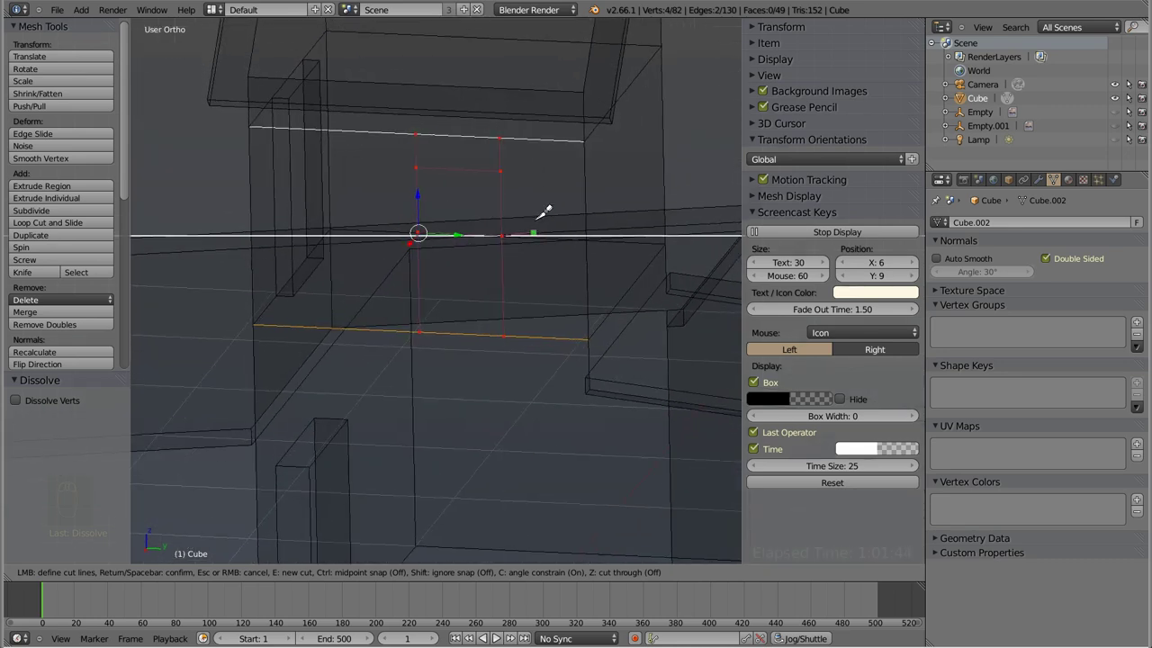
key("KP_3")
key("shift+s")
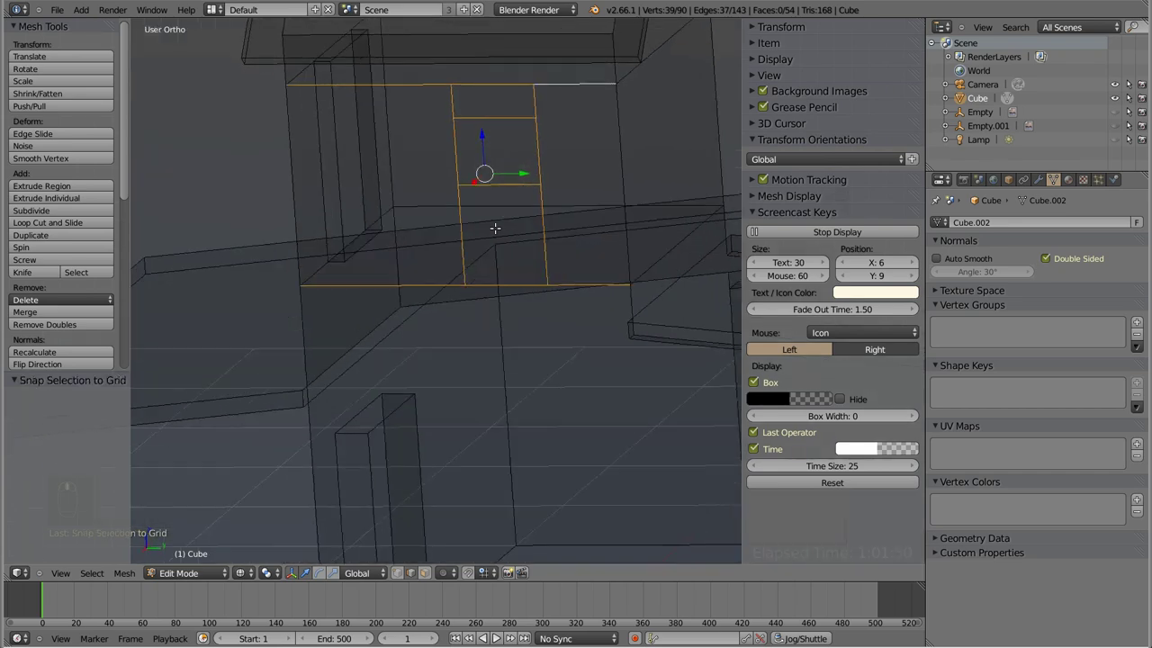
- Select the window face and extrude it back into the wall, viewing the recess in solid shading
key("ctrl+Tab")
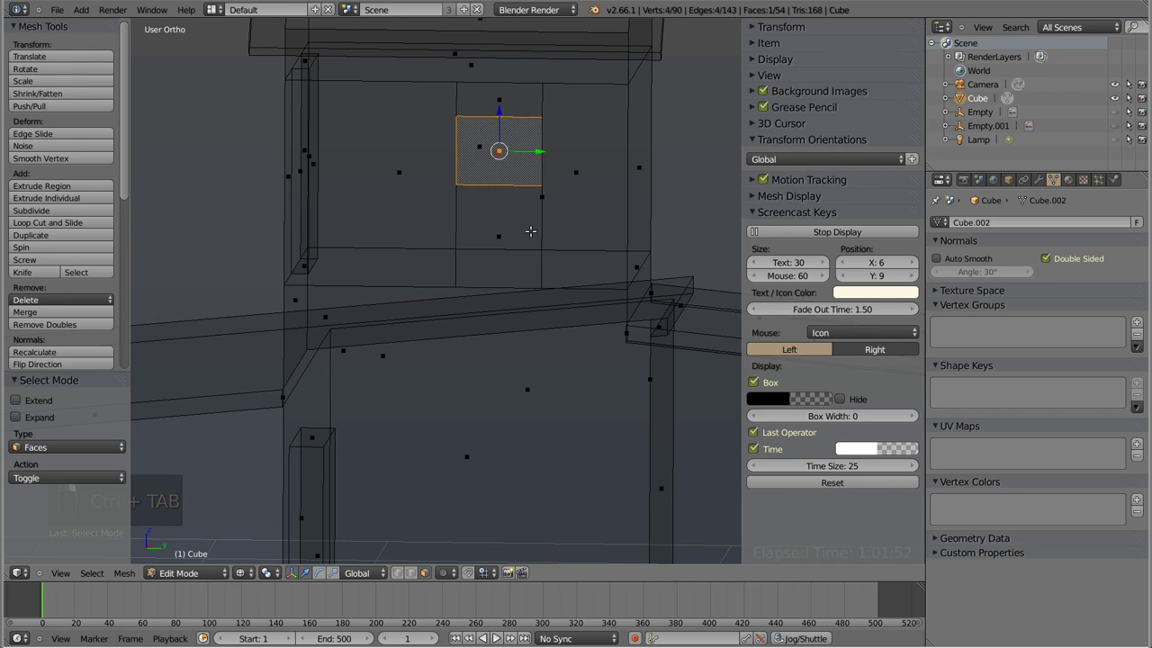
key("KP_1")
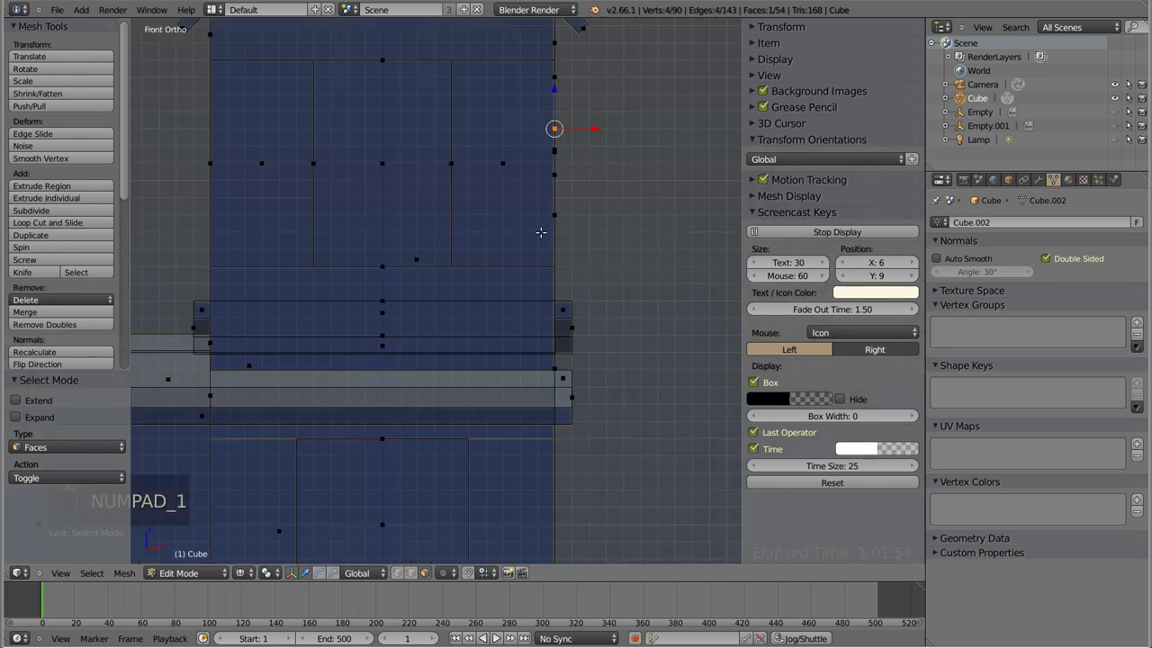
key("e")
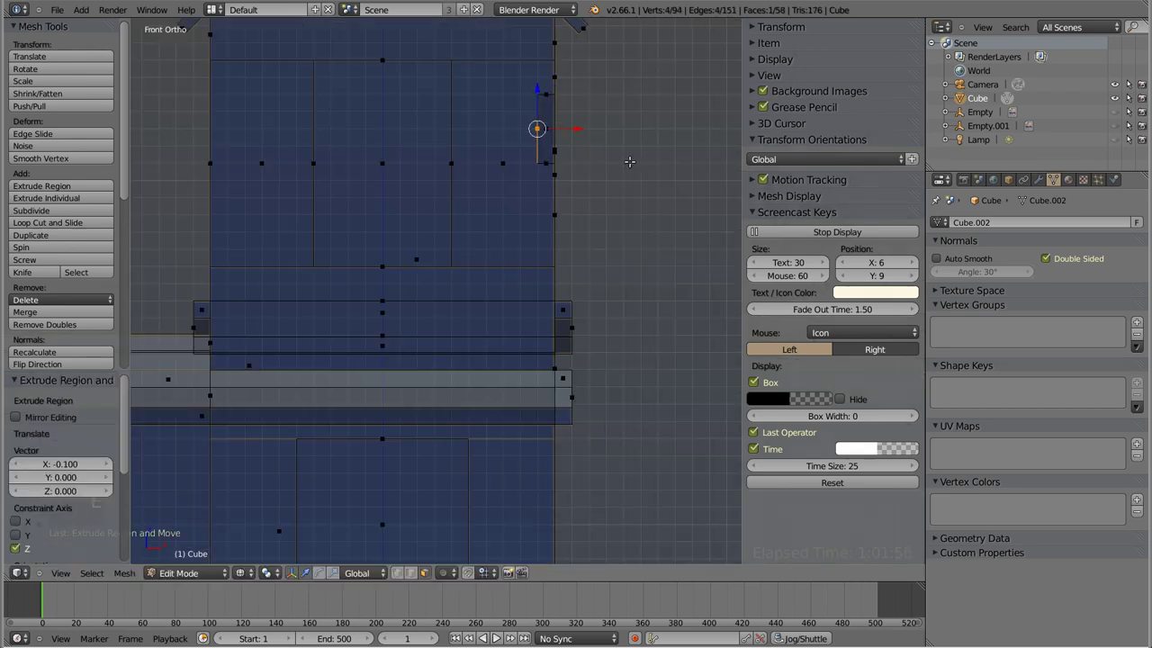
key("a")
key("z")
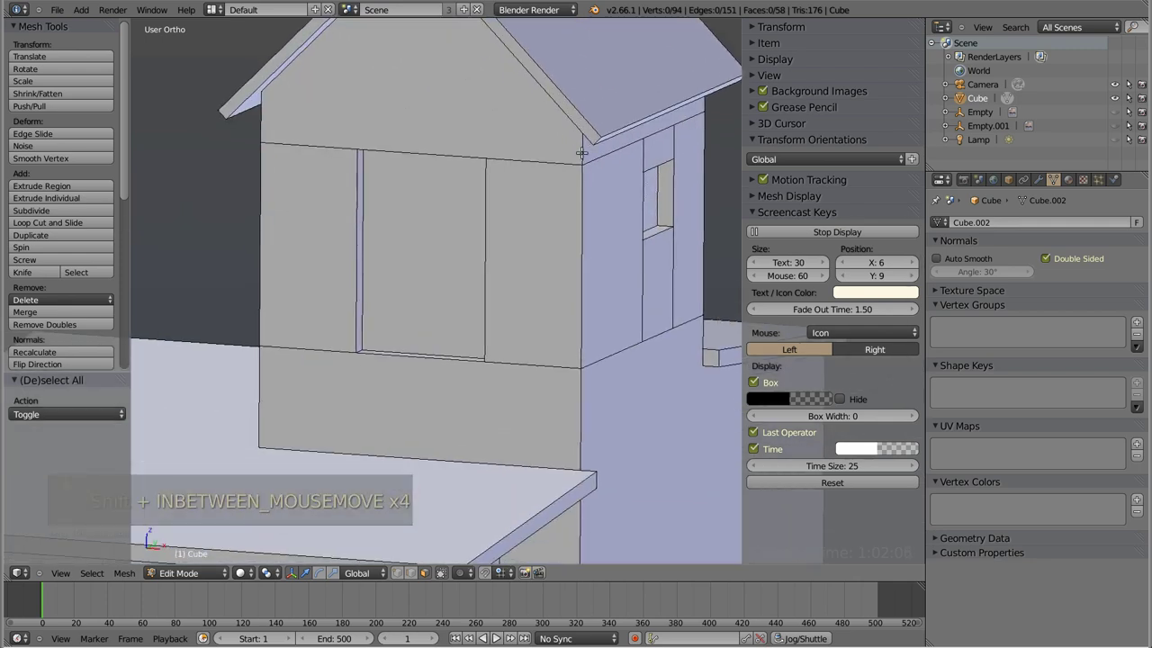
- Dissolve the two stray edges beside the side-wall window, leaving 147 edges and 54 faces
key("ctrl+Tab")
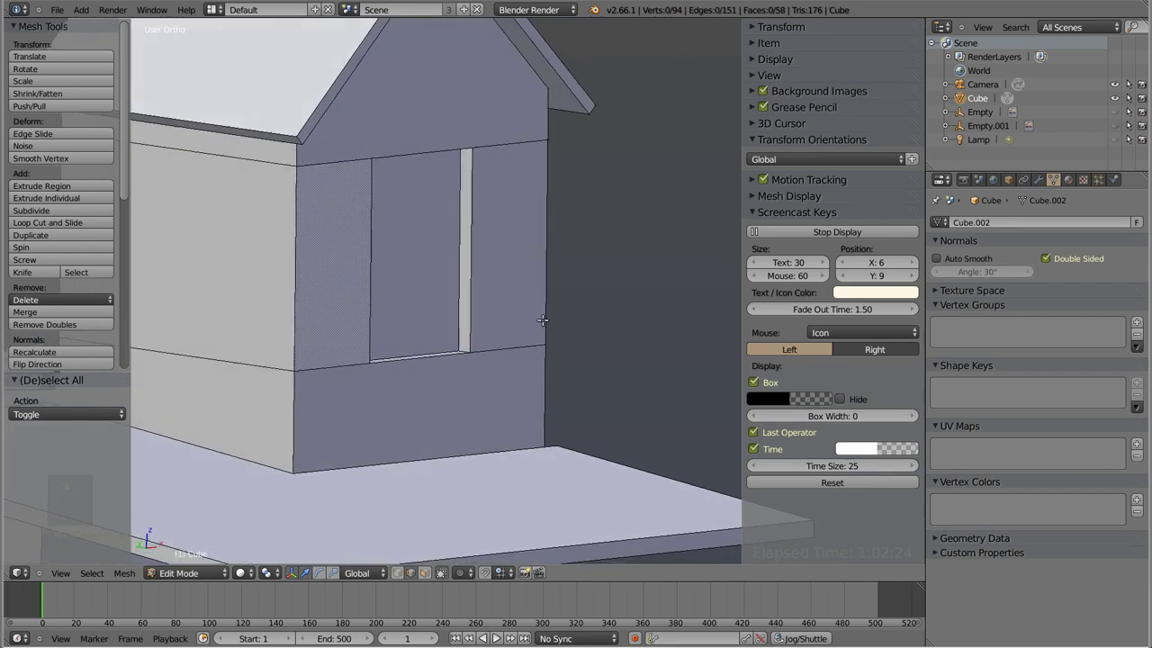
key("shift+x")
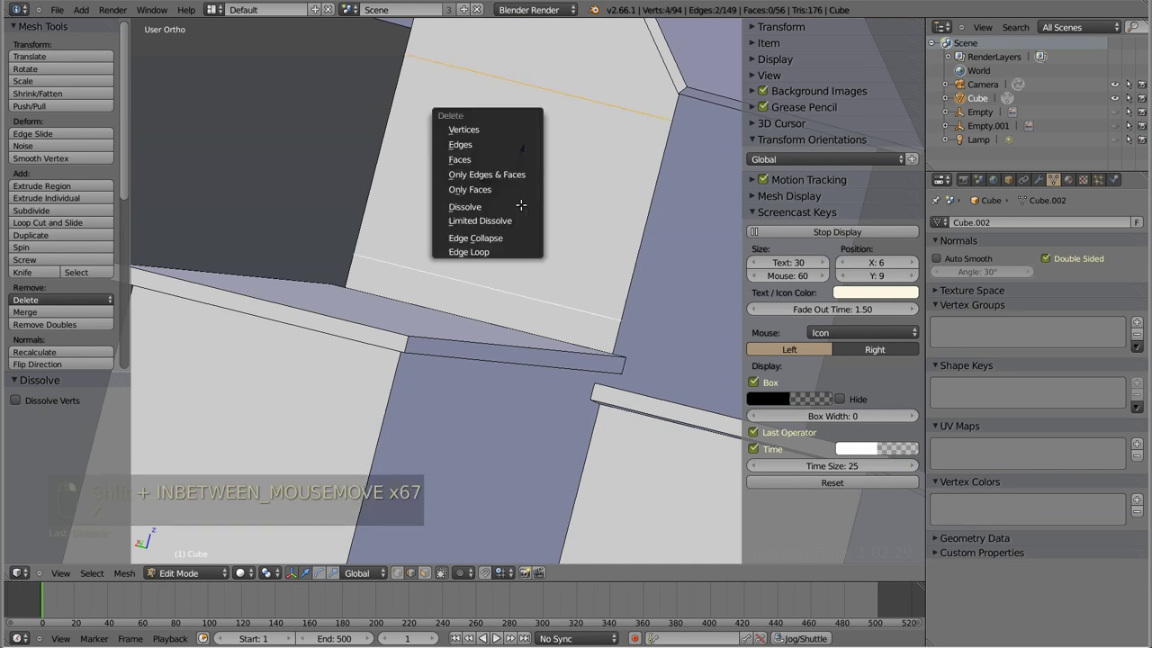
key("x")
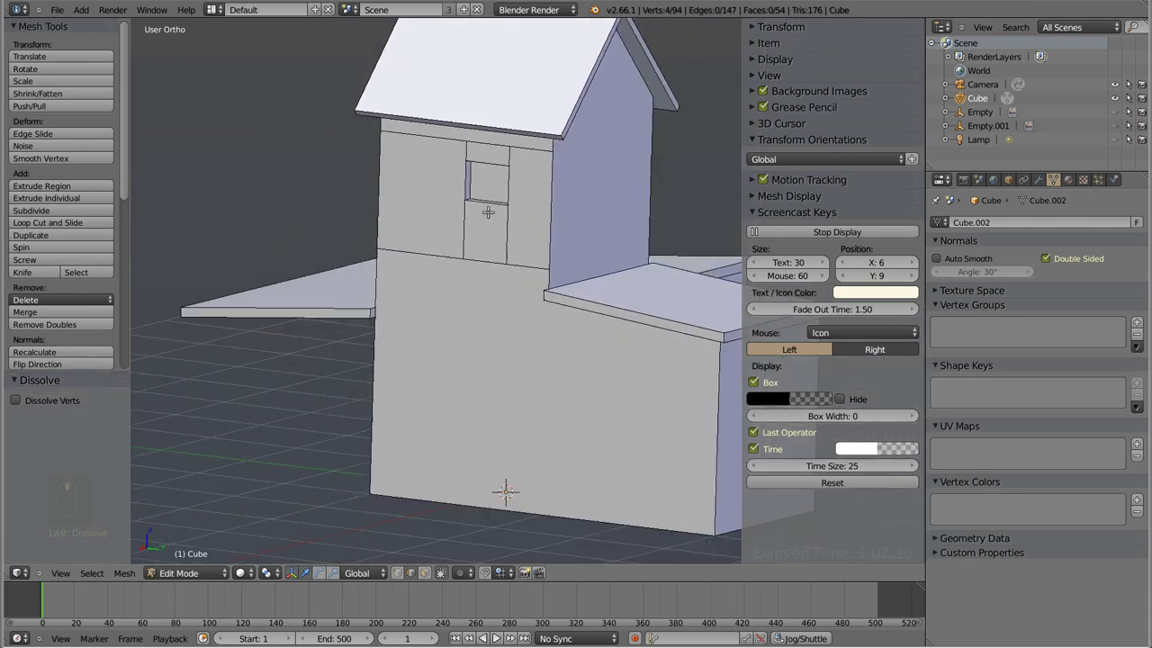
key("a")
key("z")
key("z")
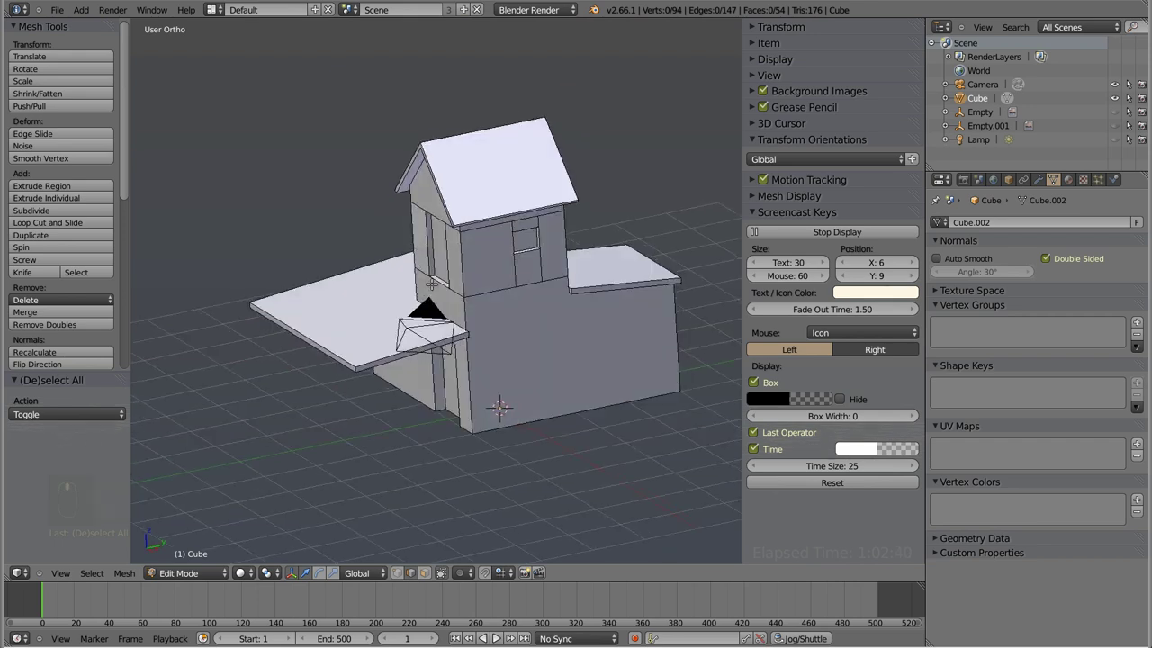
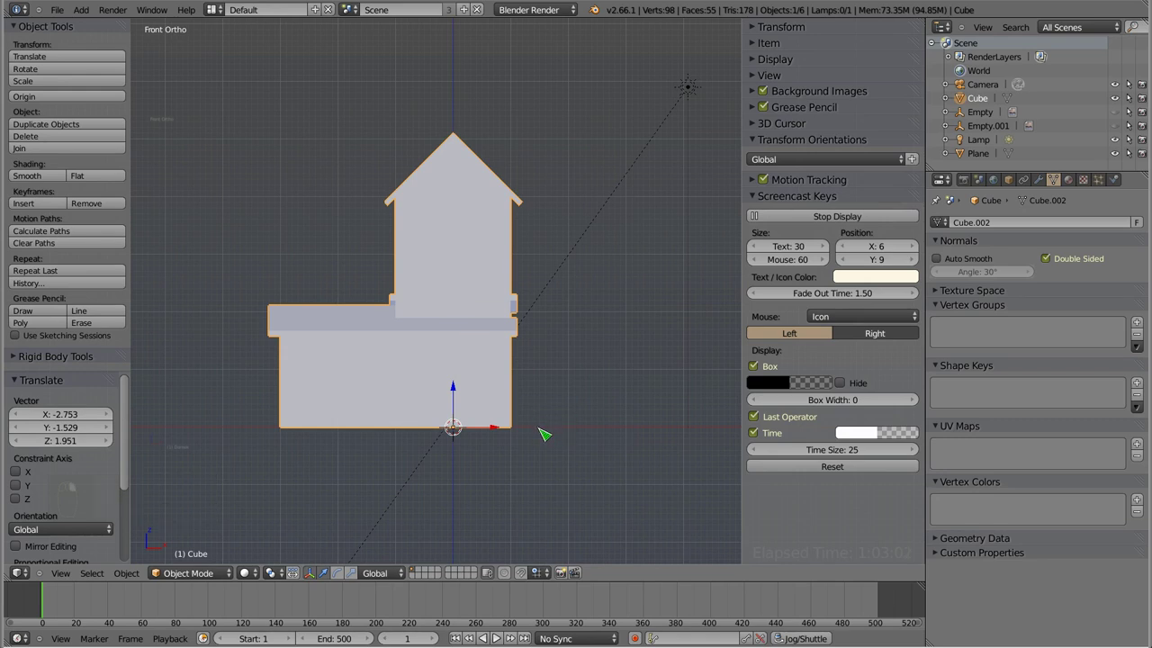
- With the ground plane added, re-enter Edit Mode on the house and select all its geometry
key("z")
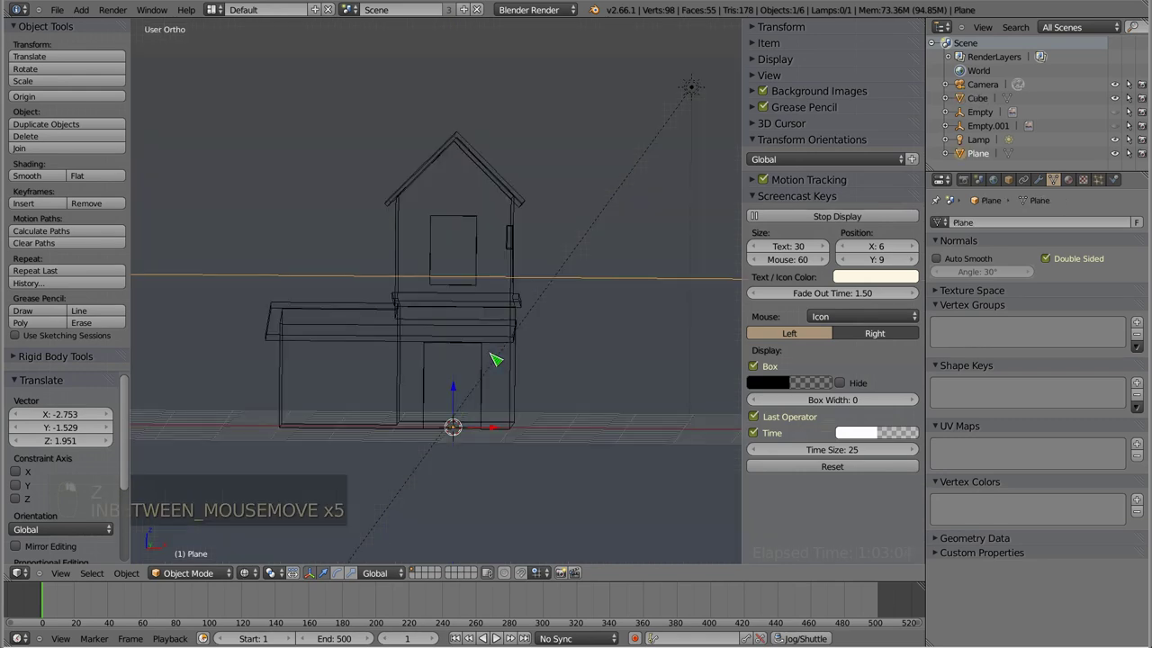
key("Tab")
key("a")
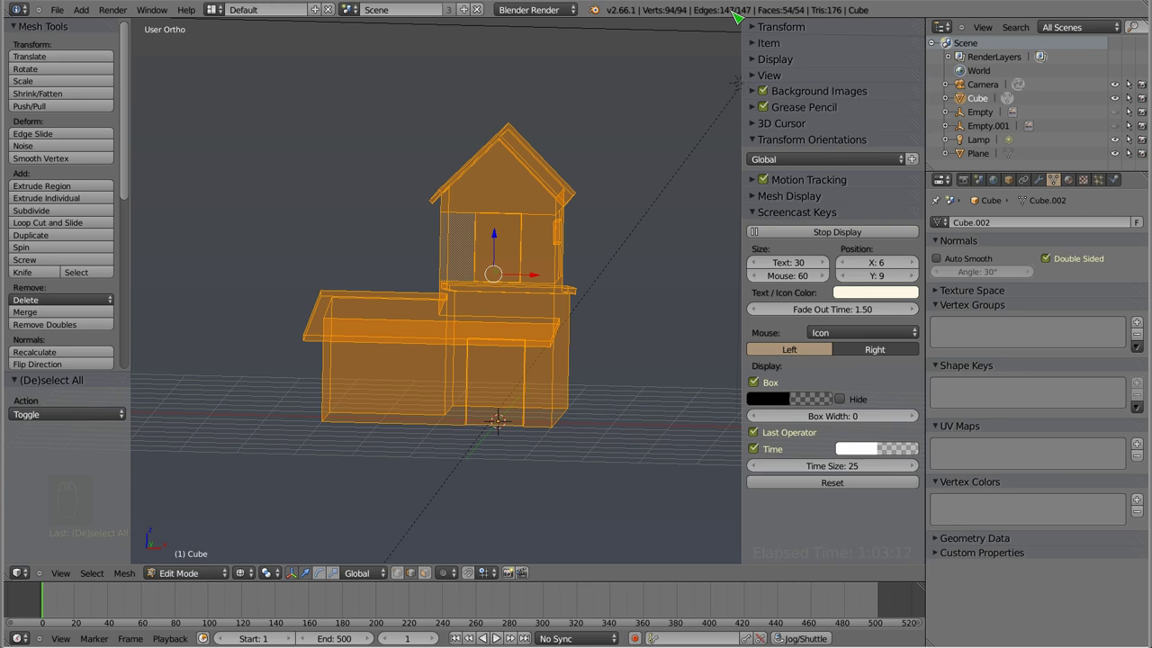
- Run Remove Doubles on the whole house (none found), deselect, and return to solid shading
key("w")
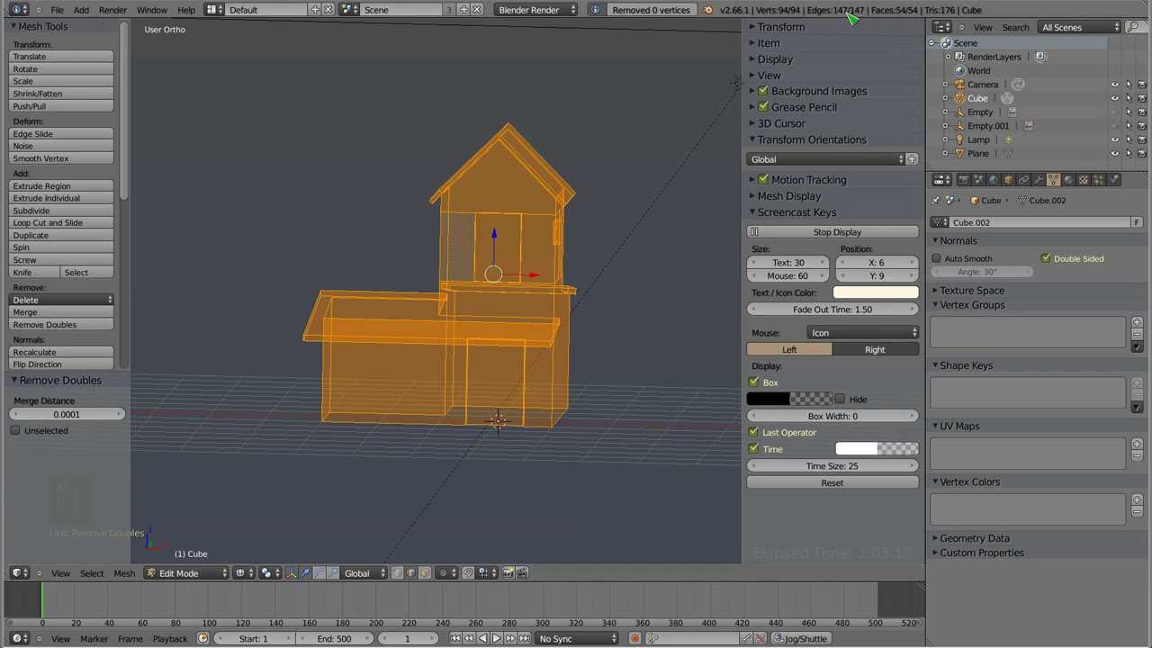
key("a")
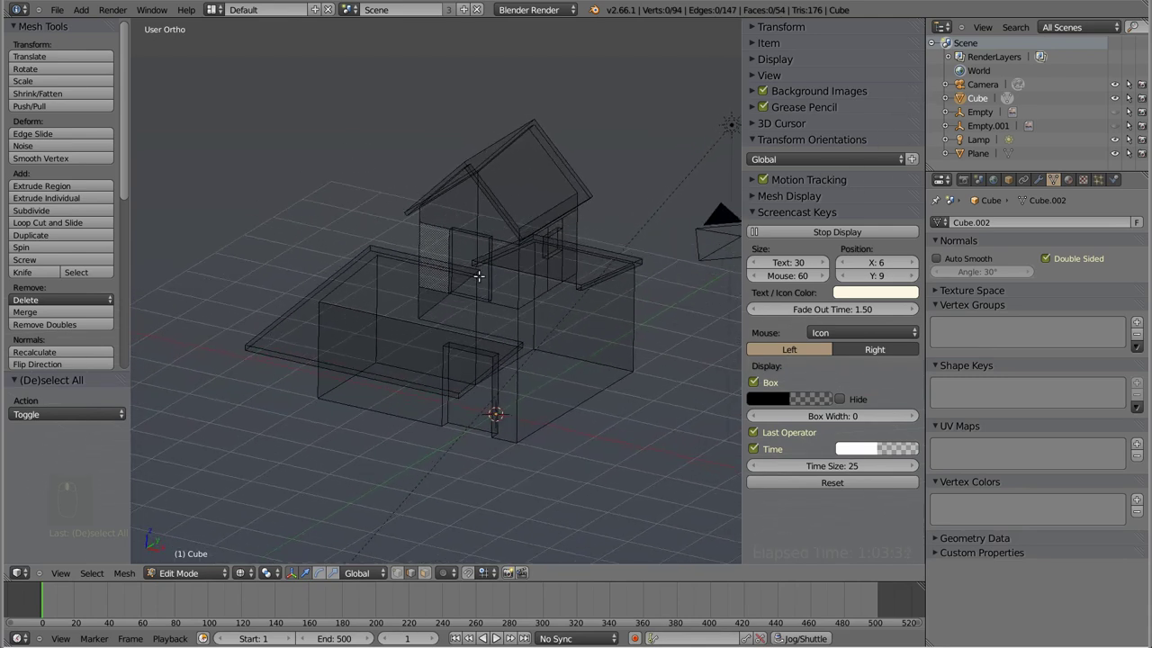
key("a")
key("z")
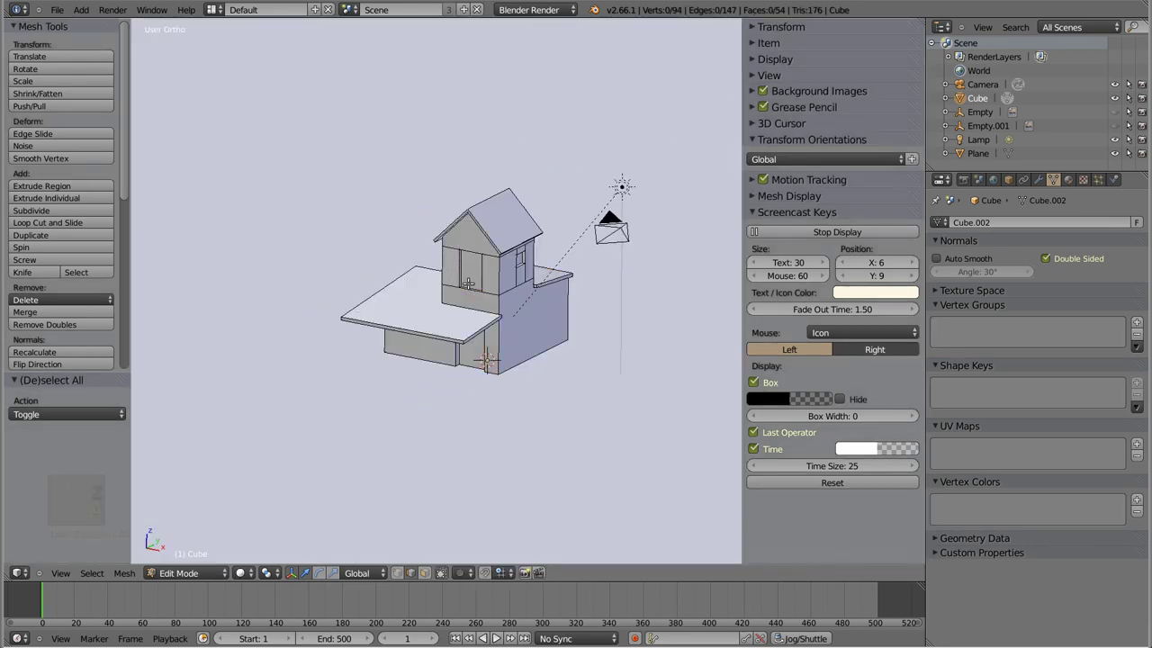